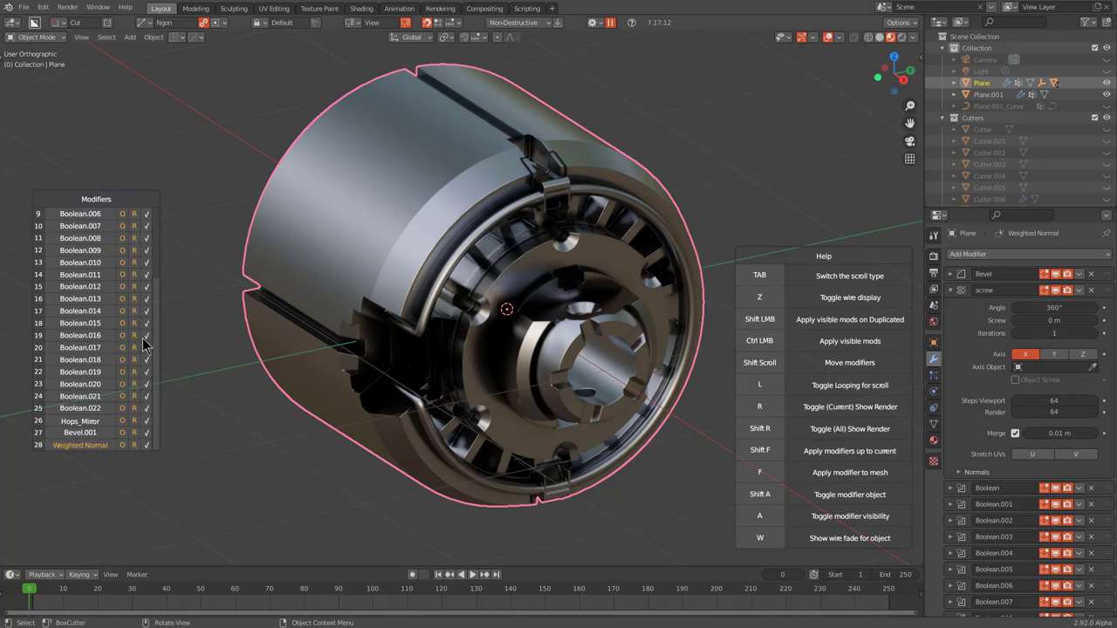
Carve four BoxCutter slots of varying size and depth into the cube
click(154, 369)
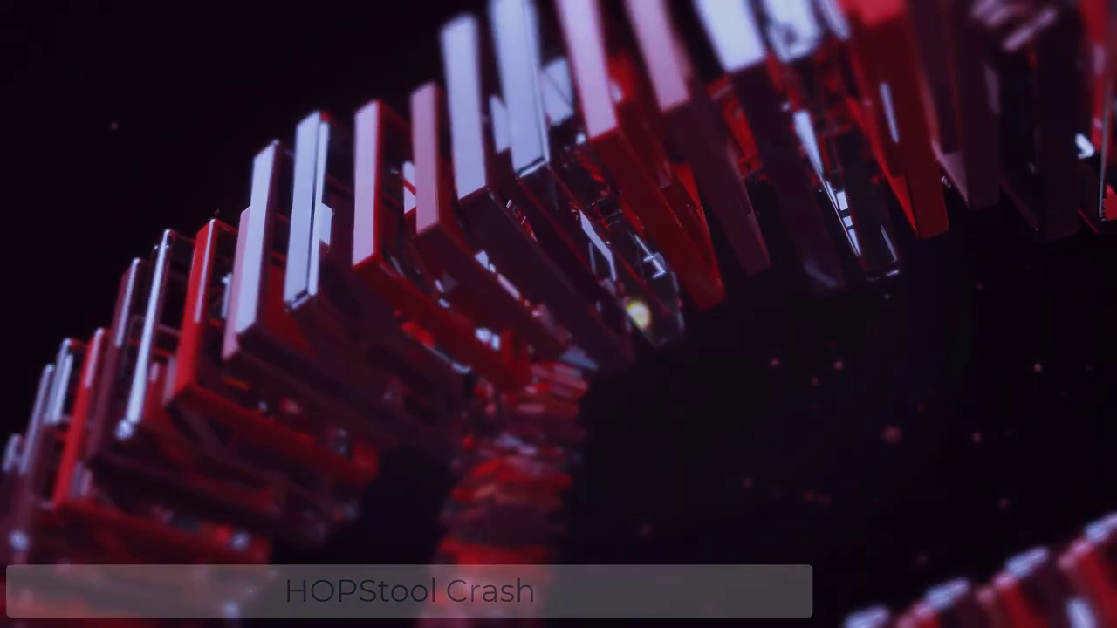
middle_click(489, 180)
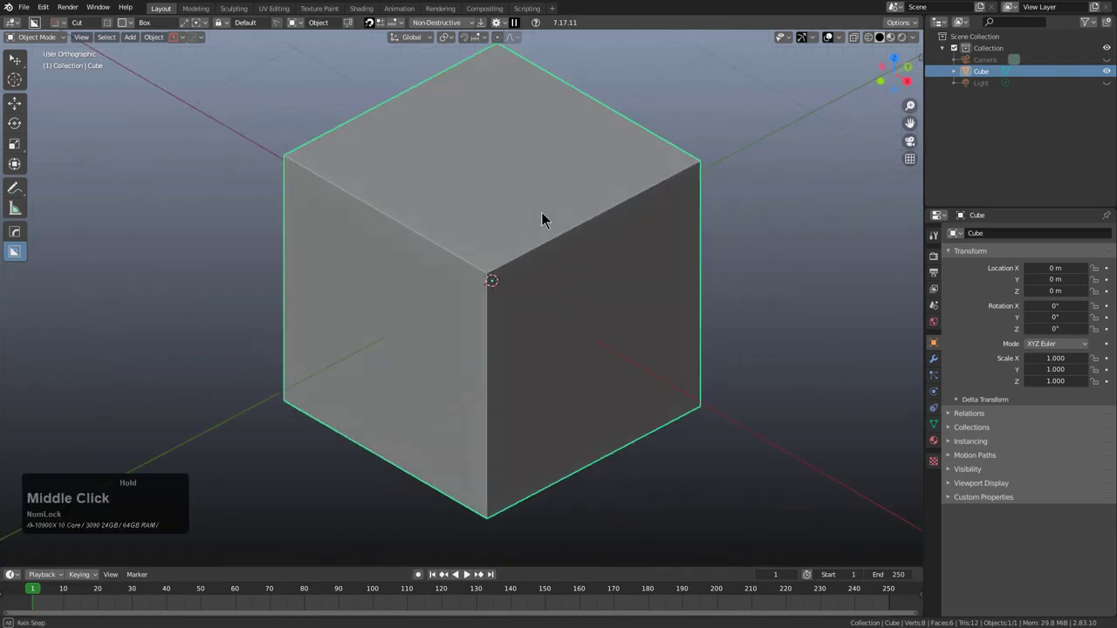
click(607, 170)
click(471, 474)
click(629, 169)
double_click(609, 215)
click(512, 380)
double_click(467, 432)
click(543, 194)
click(493, 490)
Reveal the cutter objects, select them and delete them, leaving the notched cube
key(alt+w)
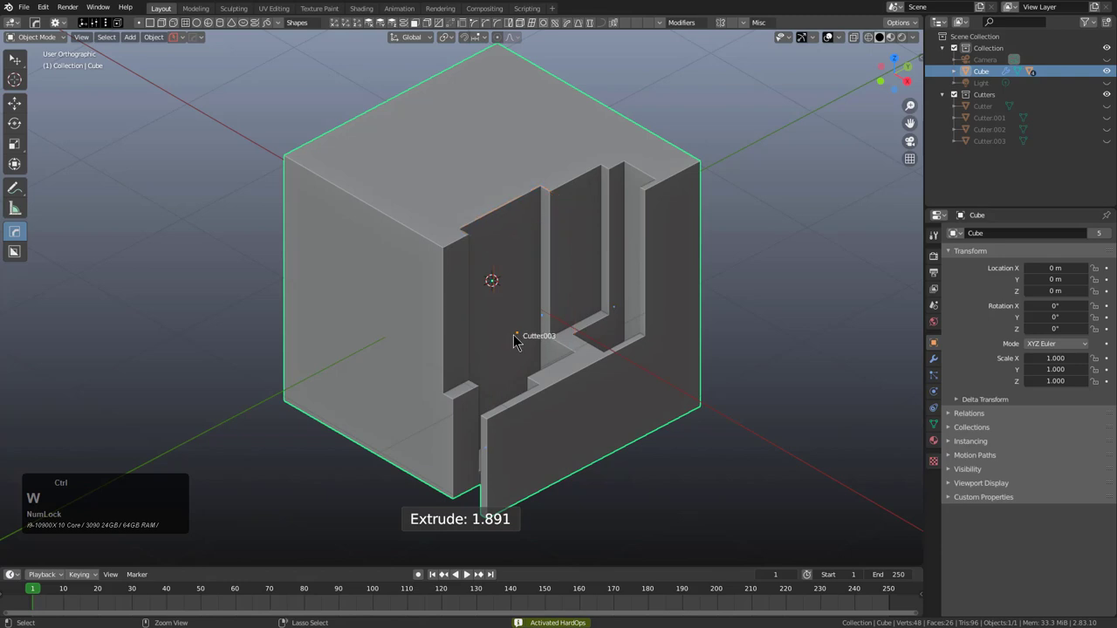
click(519, 342)
click(547, 281)
click(624, 313)
click(618, 317)
key(ctrl+x)
click(618, 316)
click(640, 302)
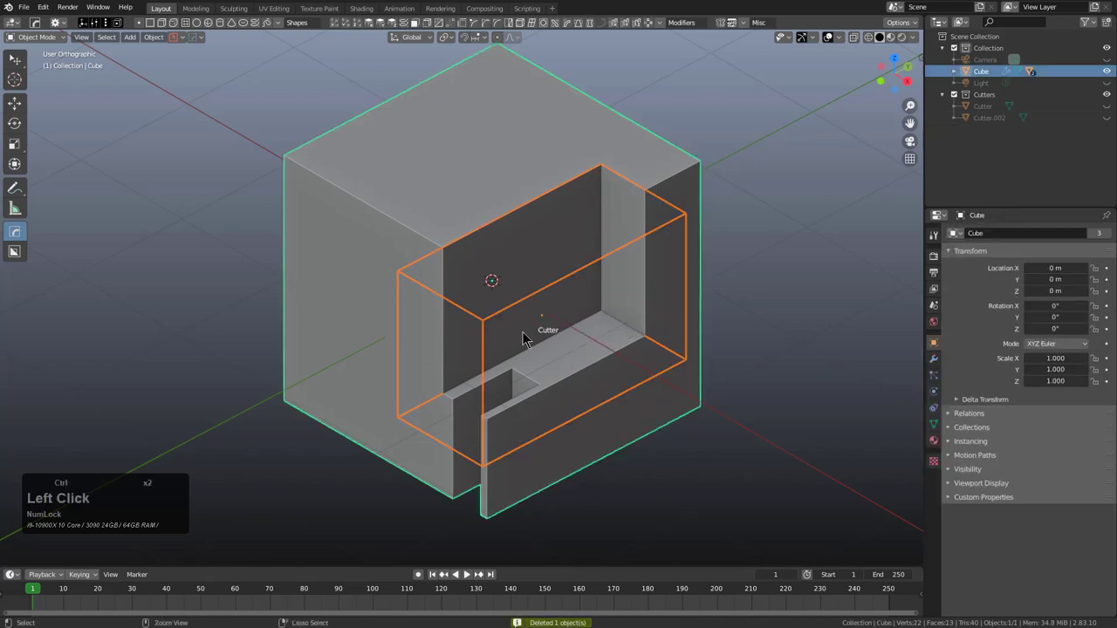
key(x)
Dismiss the HardOps traceback error and return to a fresh scene with a plain cube
click(550, 319)
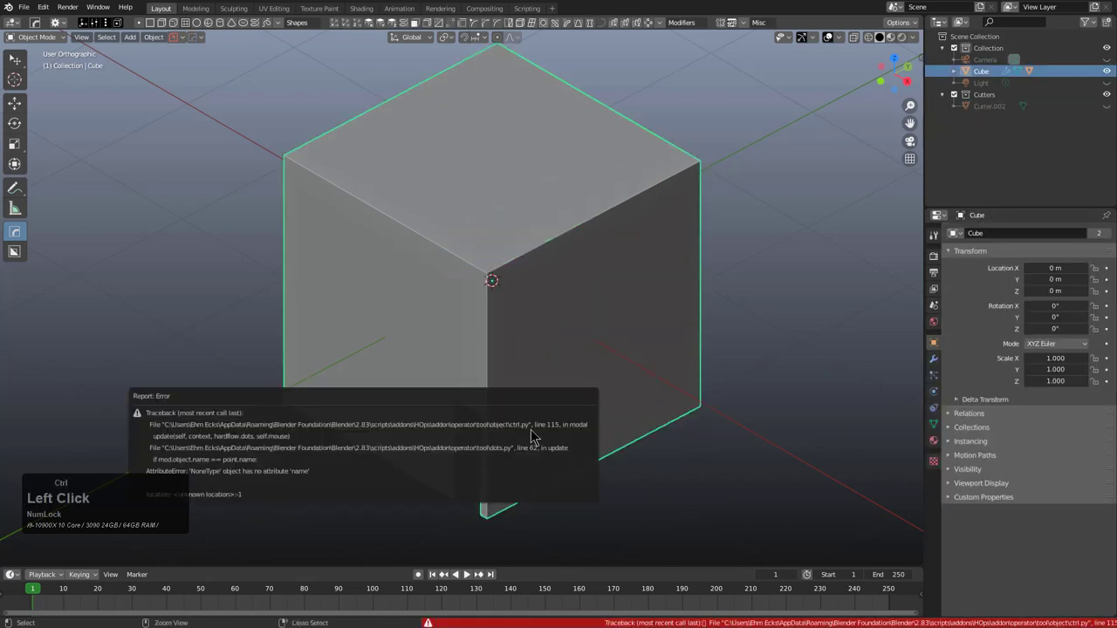
click(560, 348)
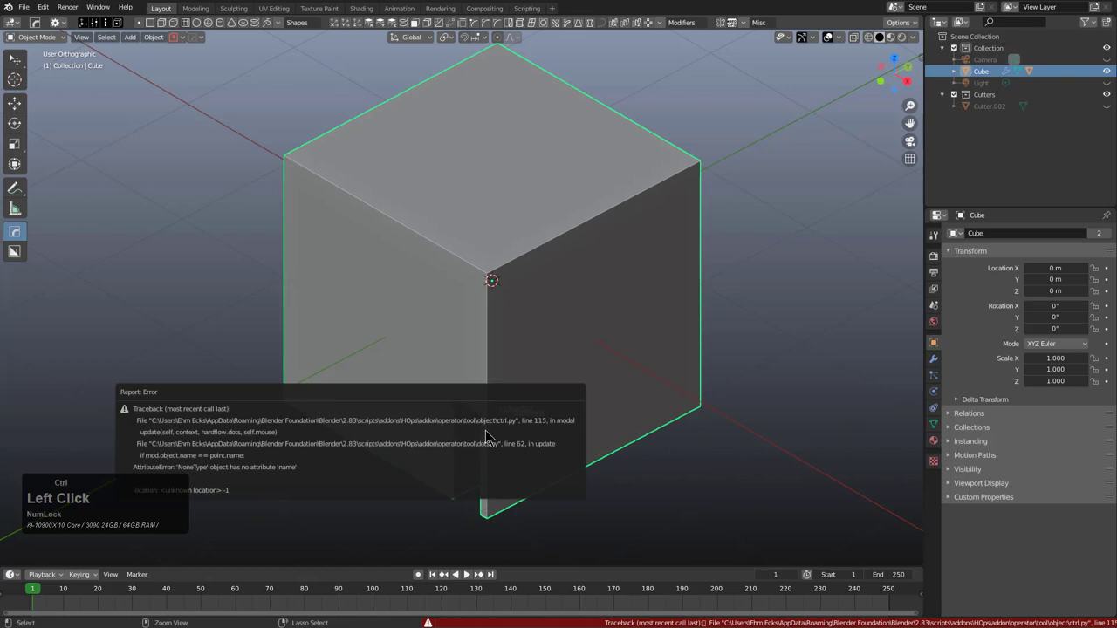
click(492, 496)
click(419, 530)
click(508, 441)
click(496, 460)
click(533, 408)
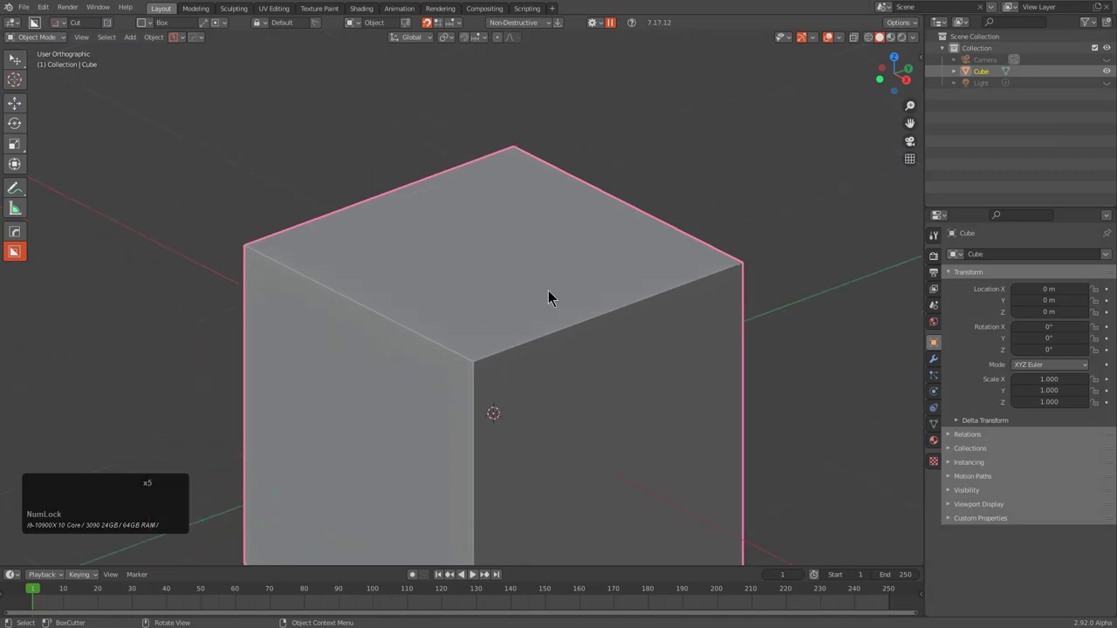
Carve an opening, an inner cut and a narrow side slot into the cube with BoxCutter
middle_click(565, 355)
scroll(up, 3)
middle_click(566, 379)
scroll(down, 3)
middle_click(574, 320)
middle_click(561, 271)
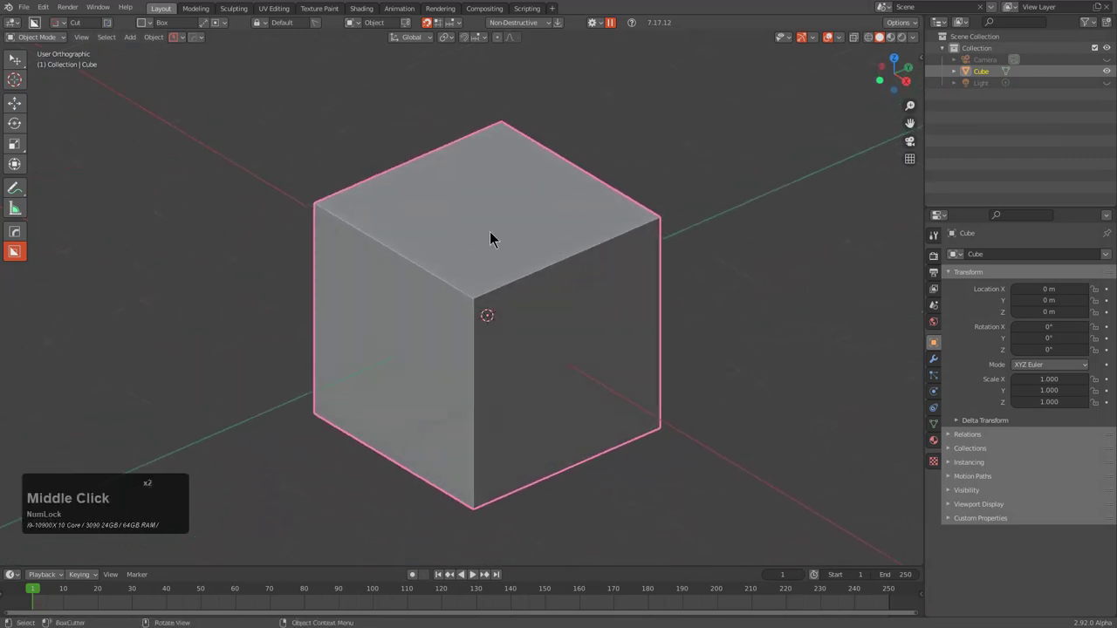
click(568, 227)
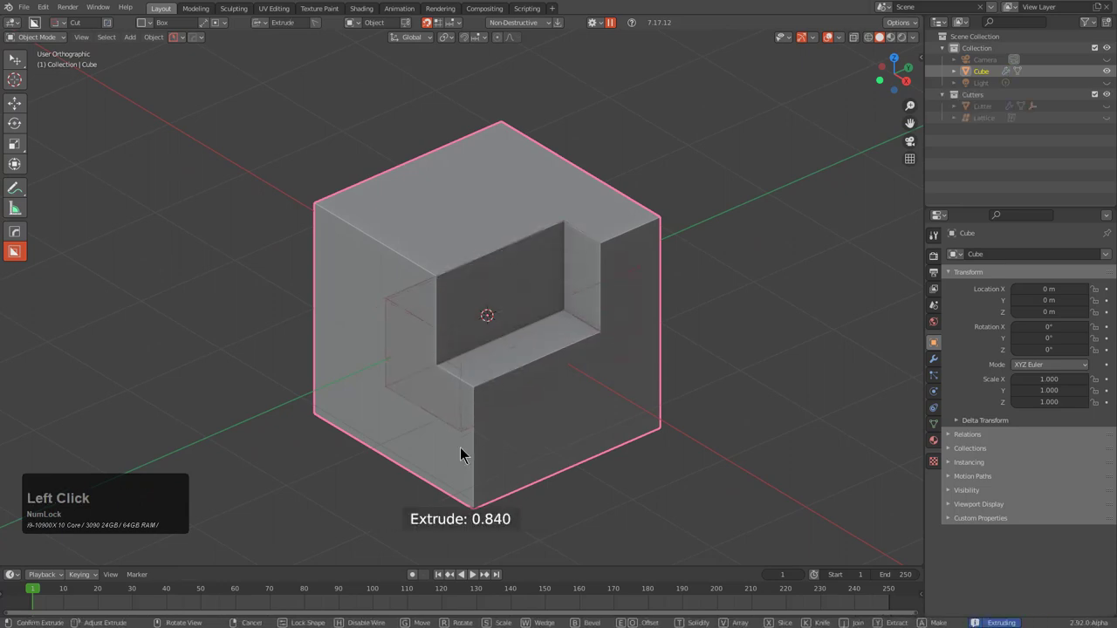
click(463, 507)
click(585, 223)
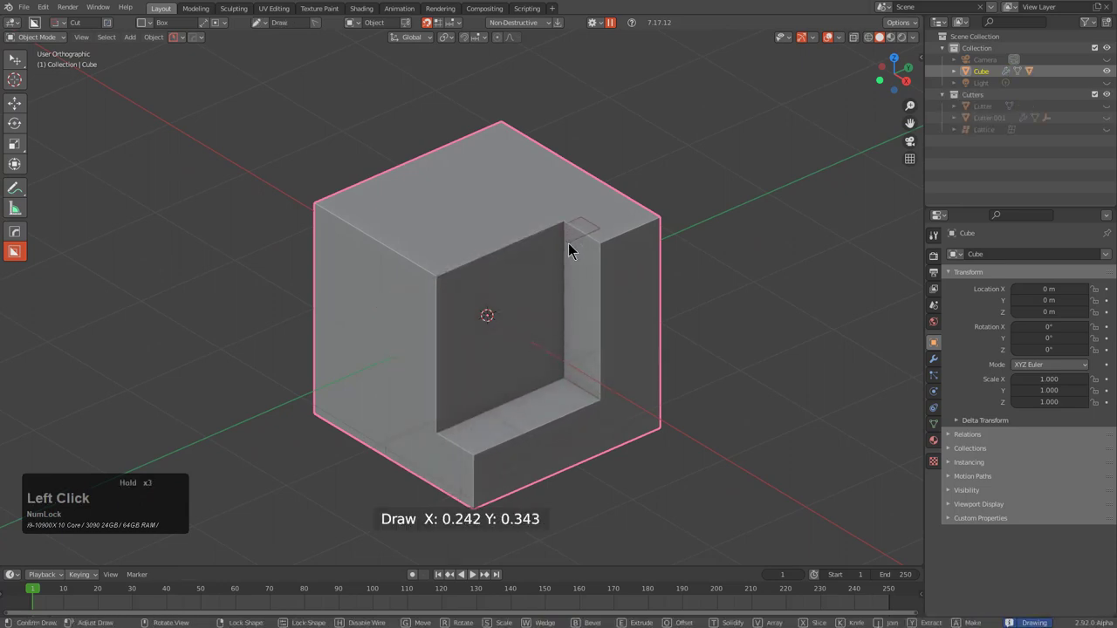
key(space)
click(537, 235)
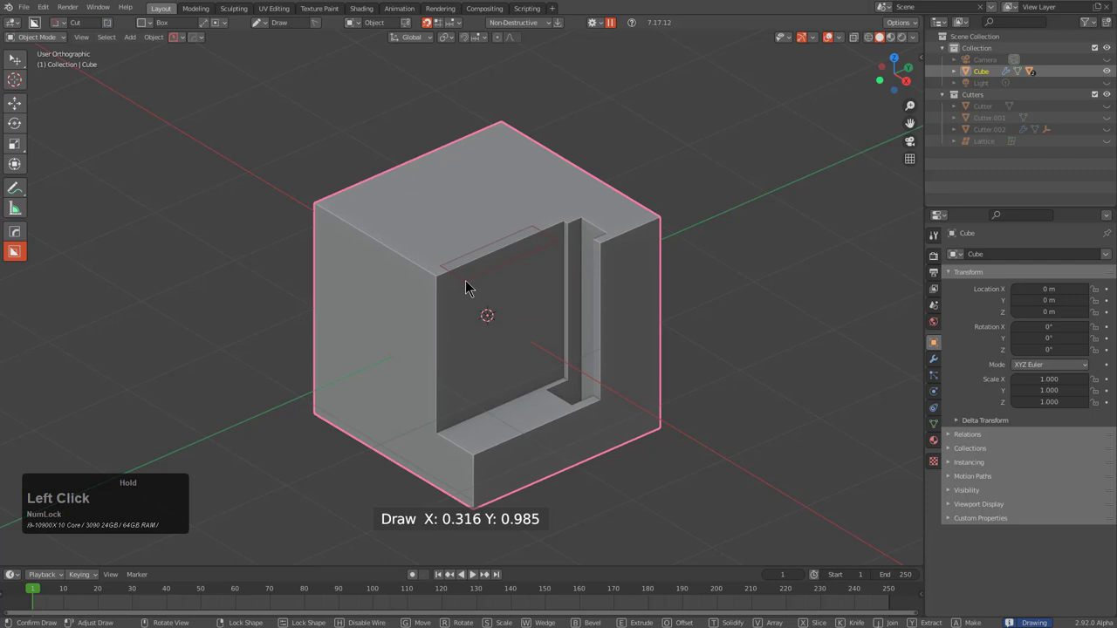
key(space)
Reveal and delete the three cutter objects with X, without raising an error
middle_click(550, 314)
key(alt+w)
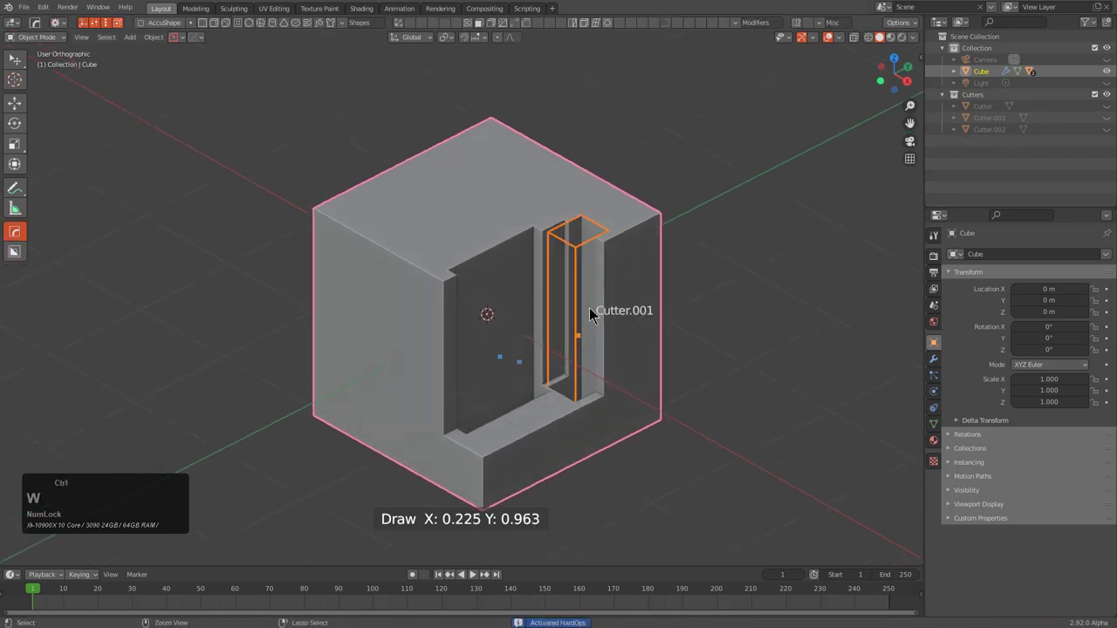
click(580, 336)
key(x)
click(613, 341)
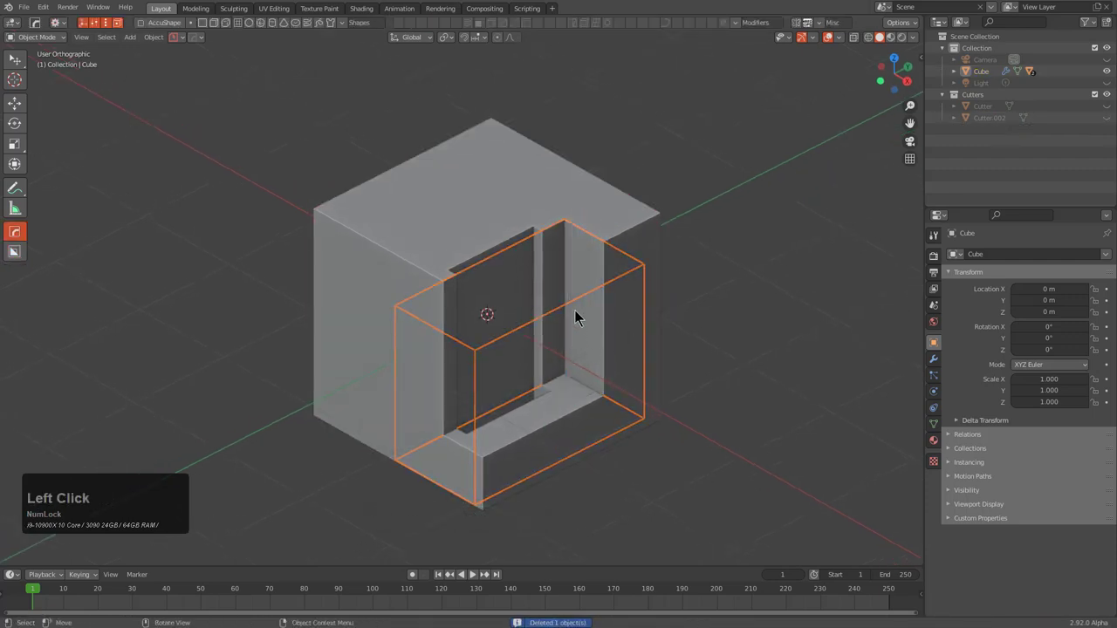
click(576, 335)
key(x)
click(526, 365)
click(528, 340)
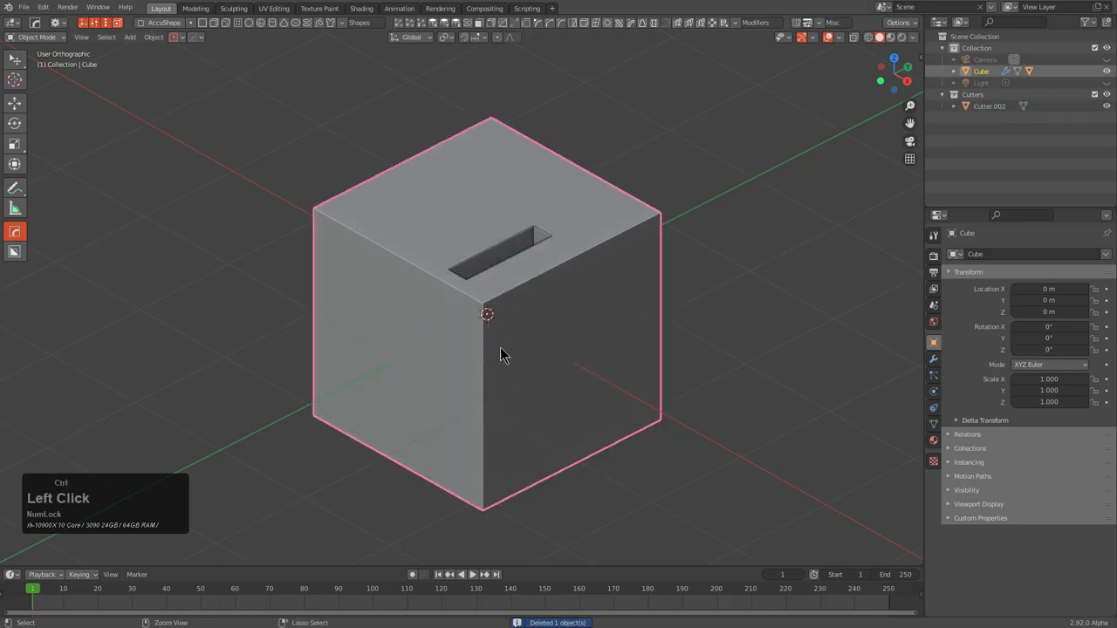
key(x)
click(578, 295)
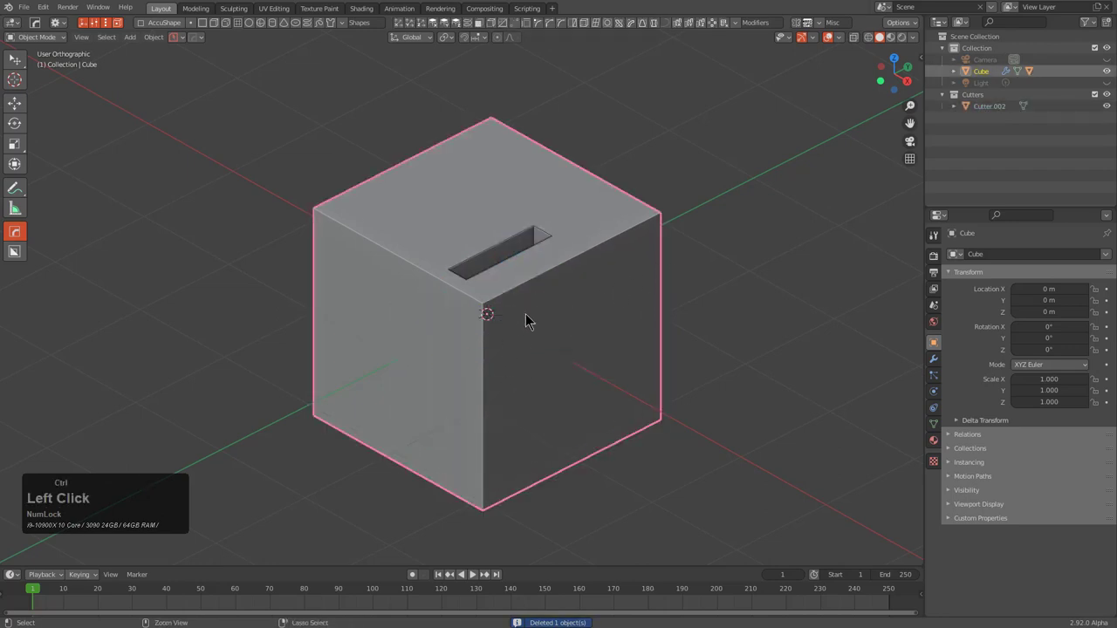
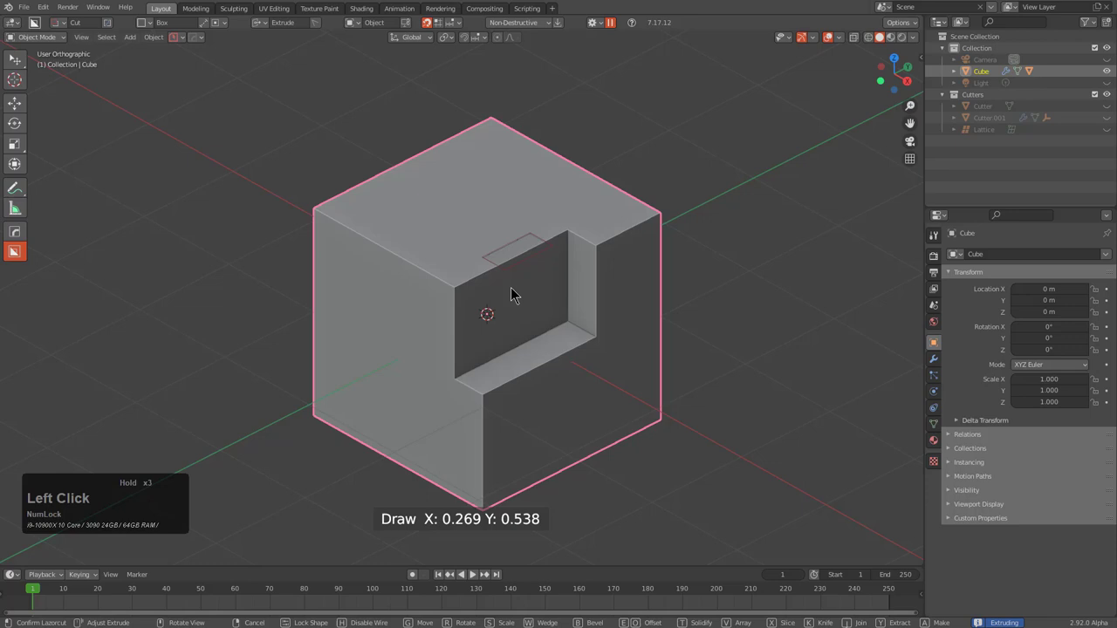
Carve a new opening, an inner cut and a long front notch into the cube
click(557, 488)
click(498, 370)
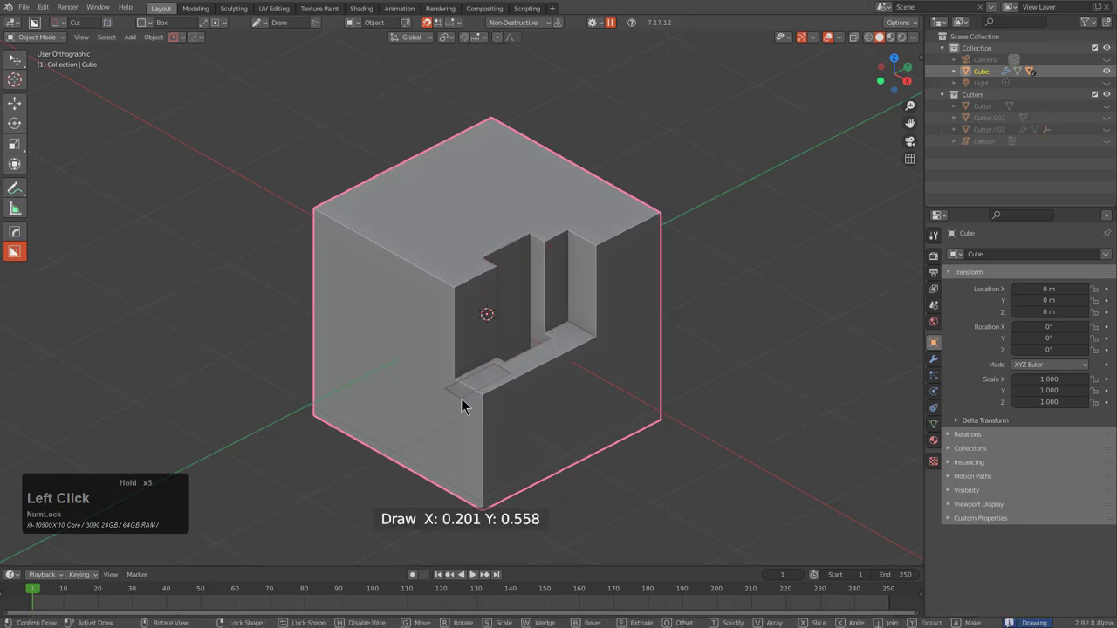
click(458, 537)
click(559, 348)
click(583, 529)
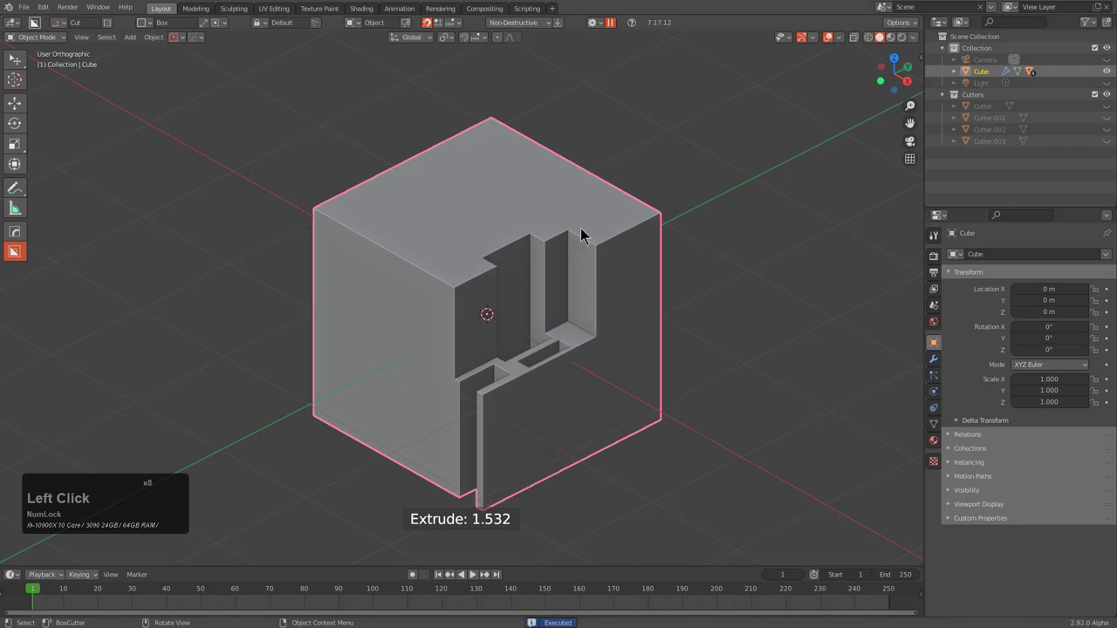
click(583, 253)
key(space)
Delete the remaining cutters and bring up the Hard Ops helper panel
key(alt+w)
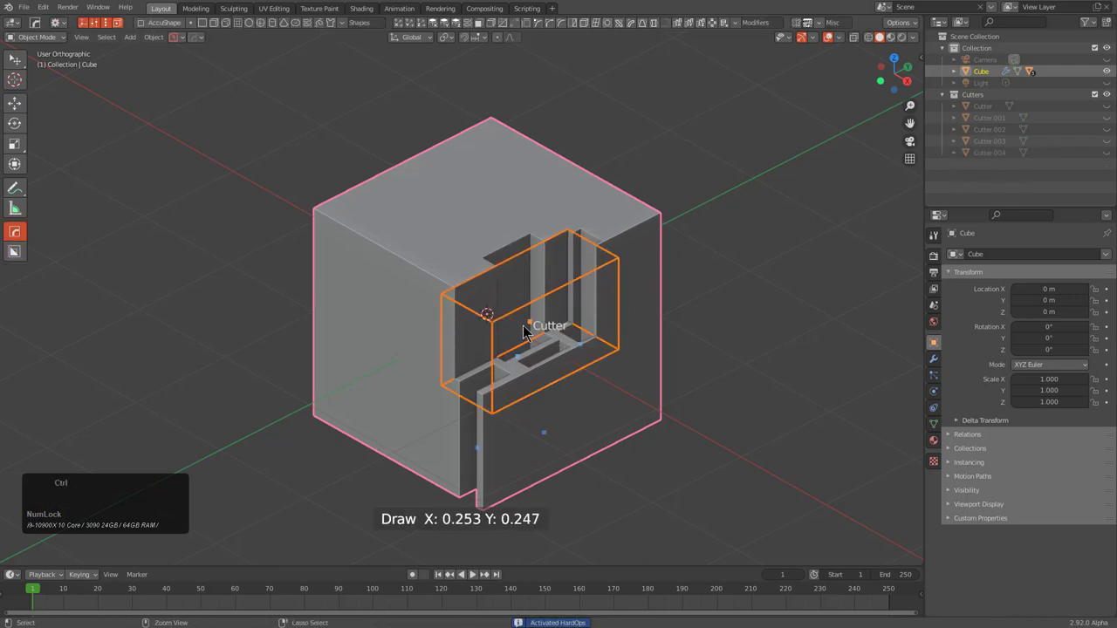
click(531, 331)
key(x)
click(567, 327)
key(x)
click(586, 309)
click(562, 287)
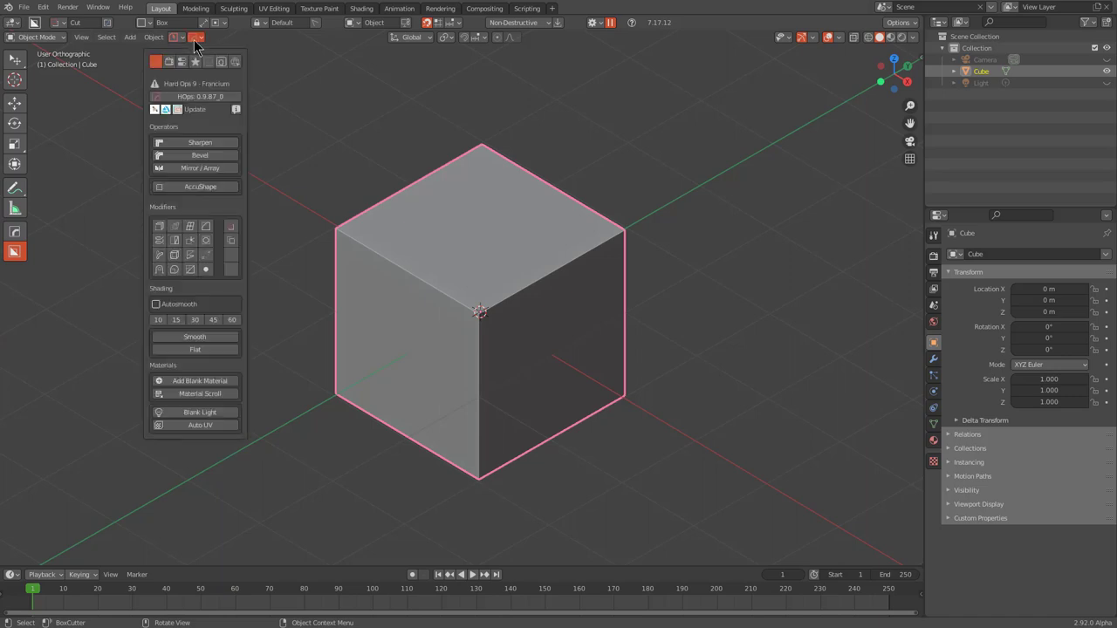
Set the Hard Ops To_Shape option to V2 and make a corner chamfer cut on the cube
click(202, 69)
click(235, 238)
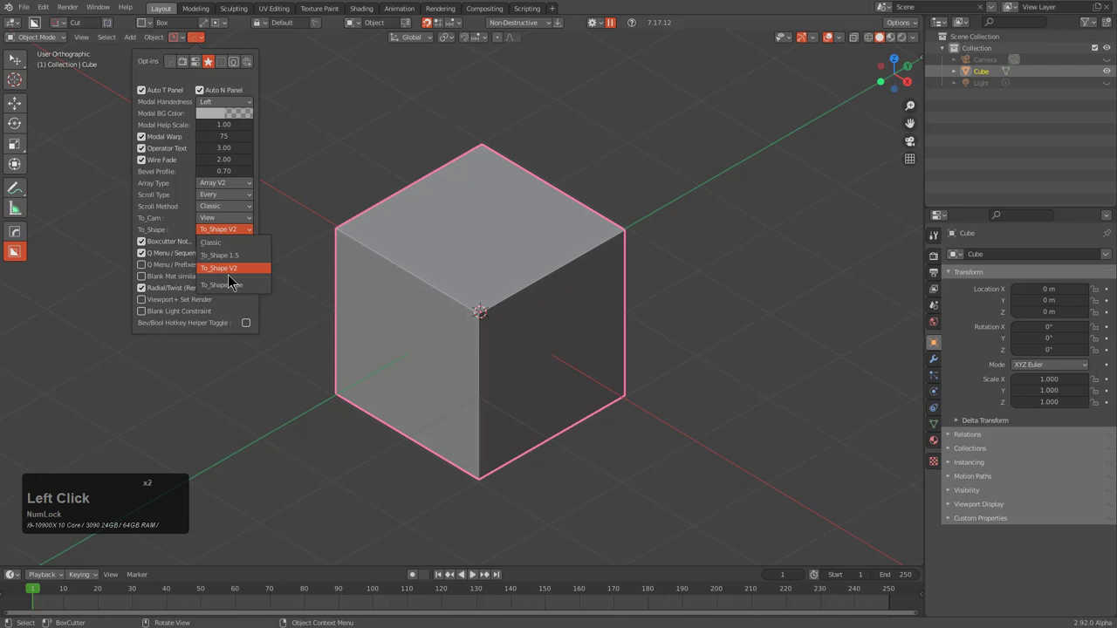
middle_click(546, 345)
middle_click(527, 344)
middle_click(507, 335)
scroll(up, 3)
key(d)
click(611, 340)
click(547, 161)
Start an angled BoxCutter slot on the cube and extrude its depth
middle_click(673, 193)
scroll(down, 3)
middle_click(535, 269)
key(d)
click(471, 290)
click(413, 236)
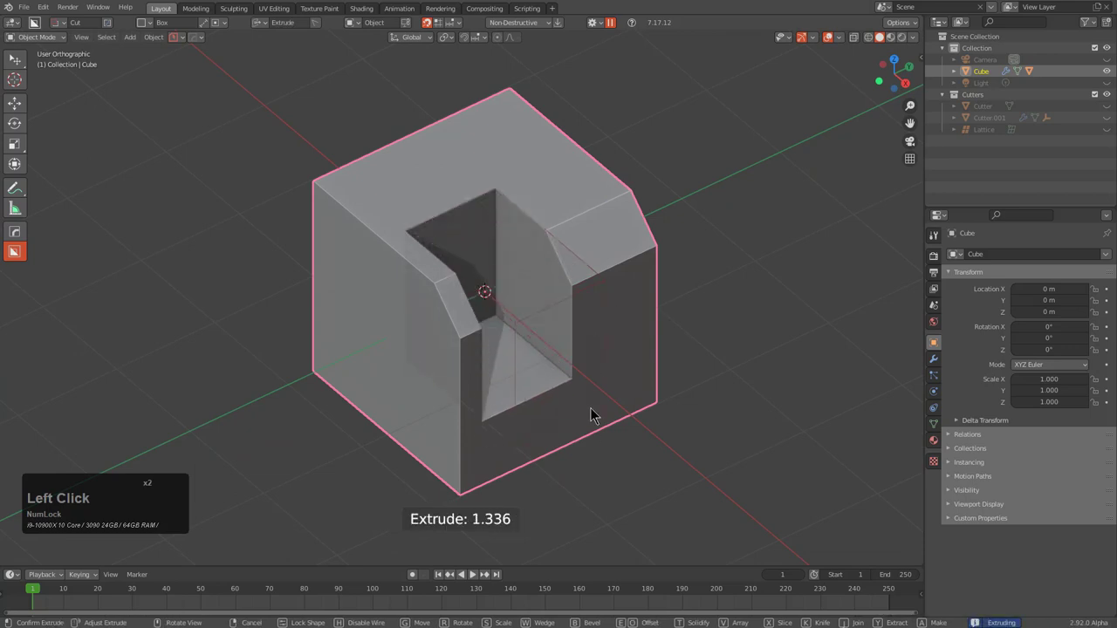
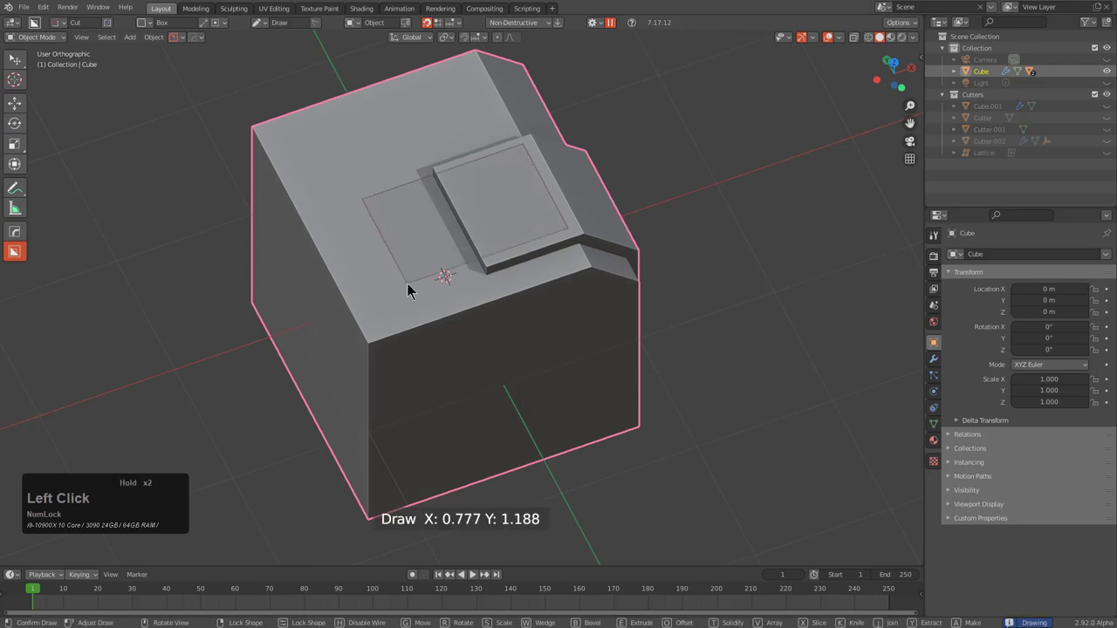
Cut a pocket into the top face and a recessed panel into the front face
key(b)
click(456, 339)
middle_click(562, 336)
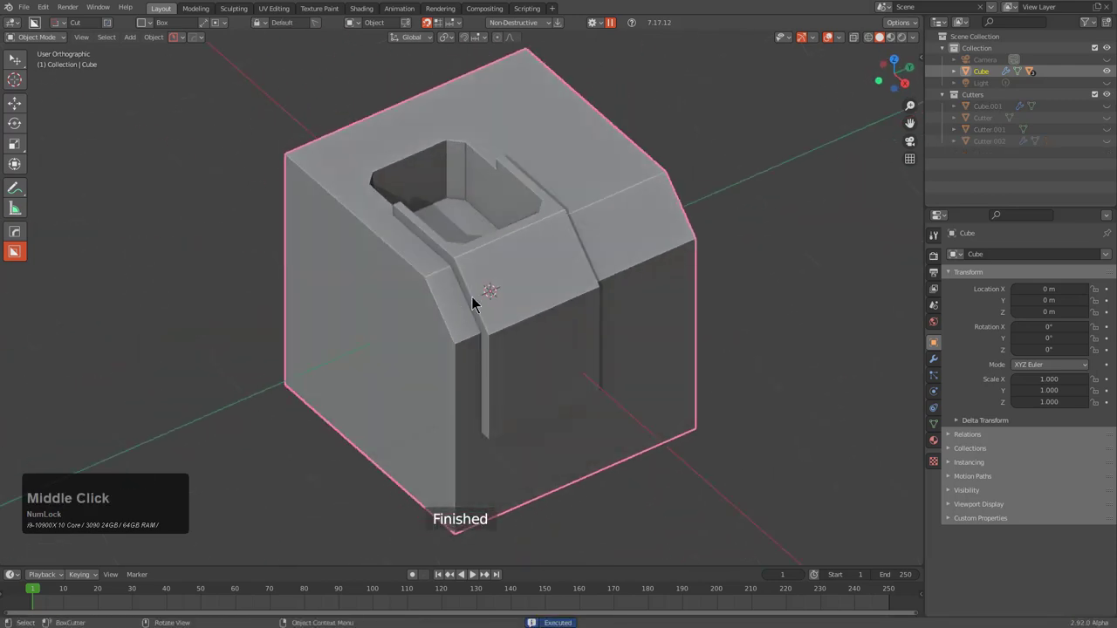
click(487, 293)
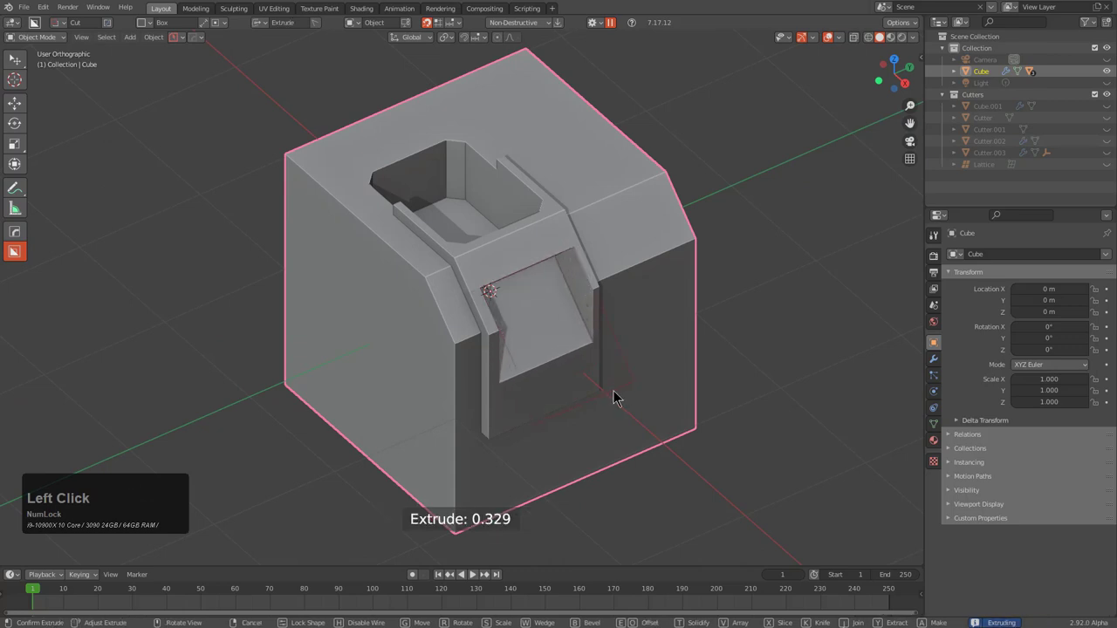
key(b)
middle_click(621, 382)
scroll(down, 3)
Trim the lower part of the block with an Intersect-mode cut and bring up the Hard Ops menu
click(347, 162)
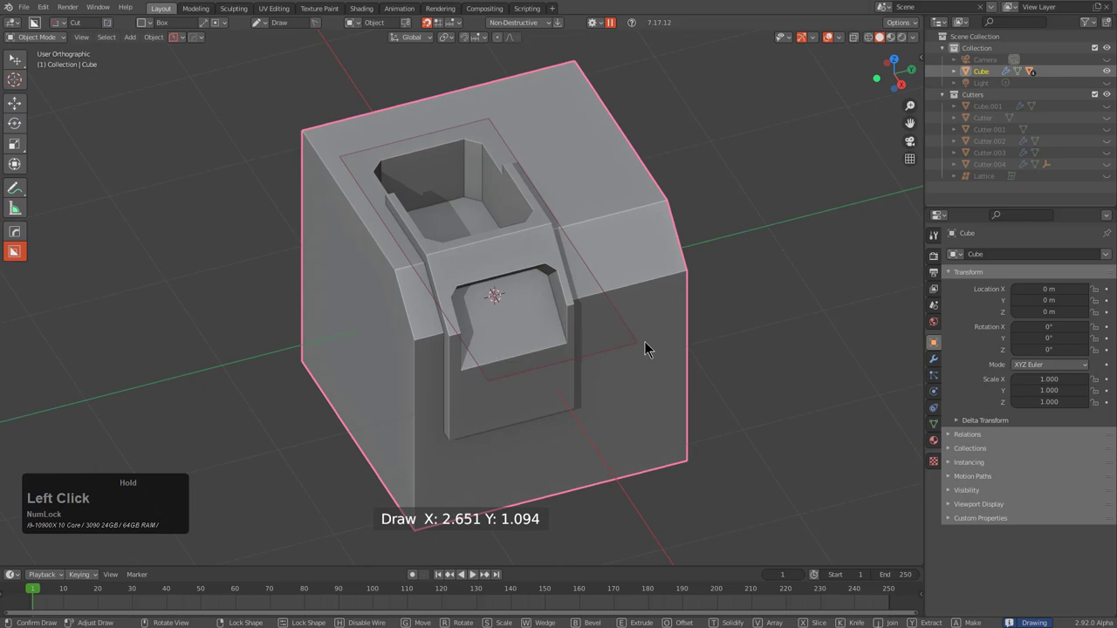
text(xx)
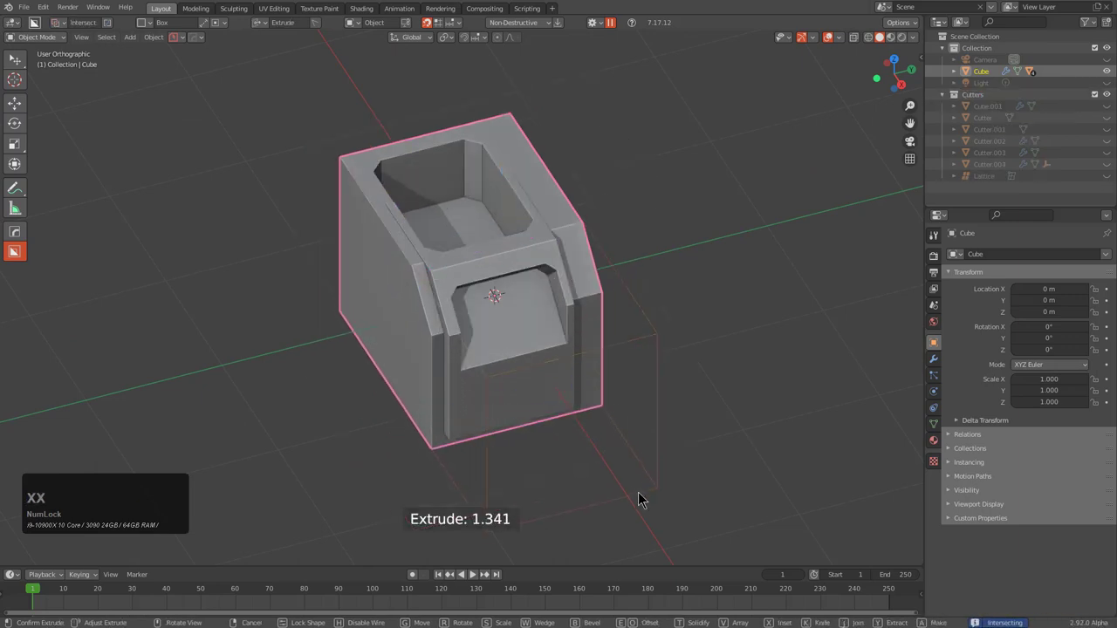
key(e)
click(653, 432)
scroll(down, 3)
middle_click(491, 390)
middle_click(530, 349)
middle_click(505, 321)
scroll(up, 3)
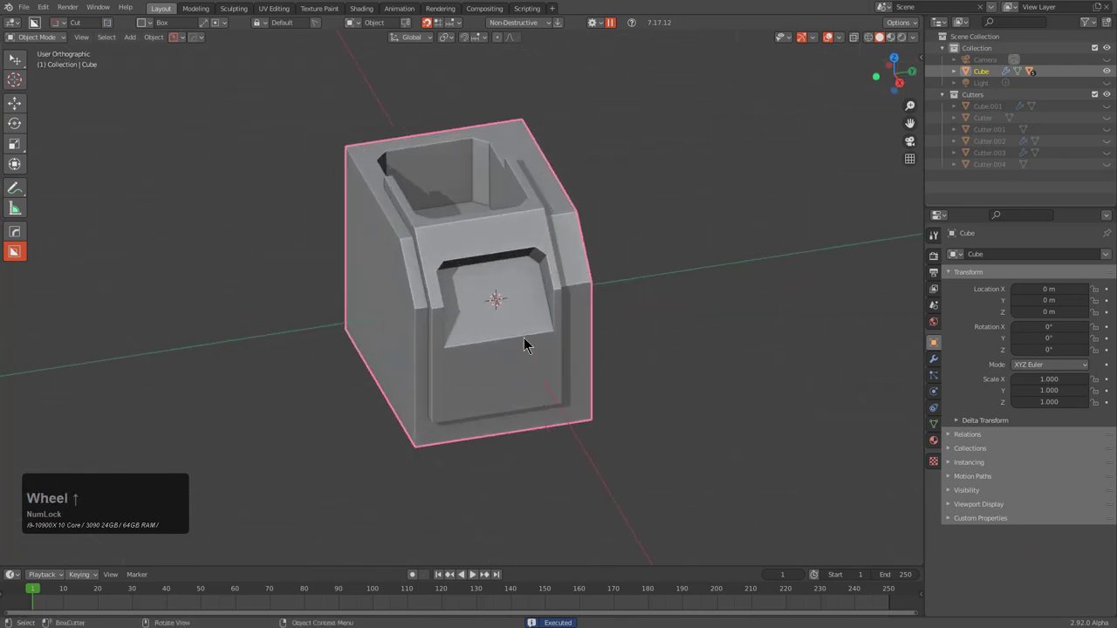
key(q)
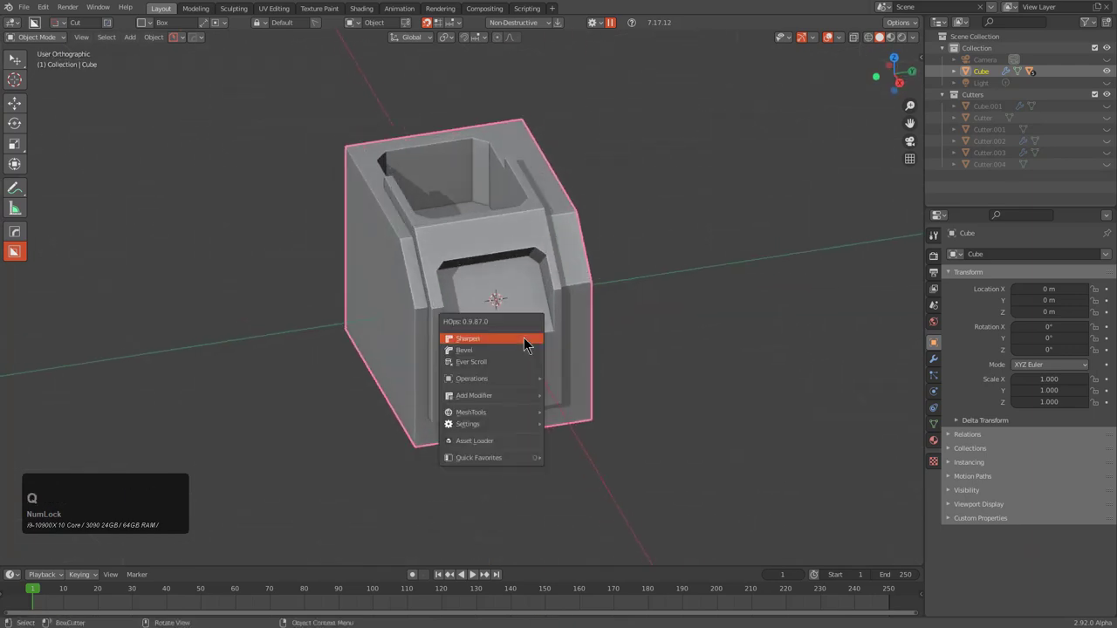
Run To_Shape to convert the carved block into a Cube ToShapeObj box
key(o)
key(t)
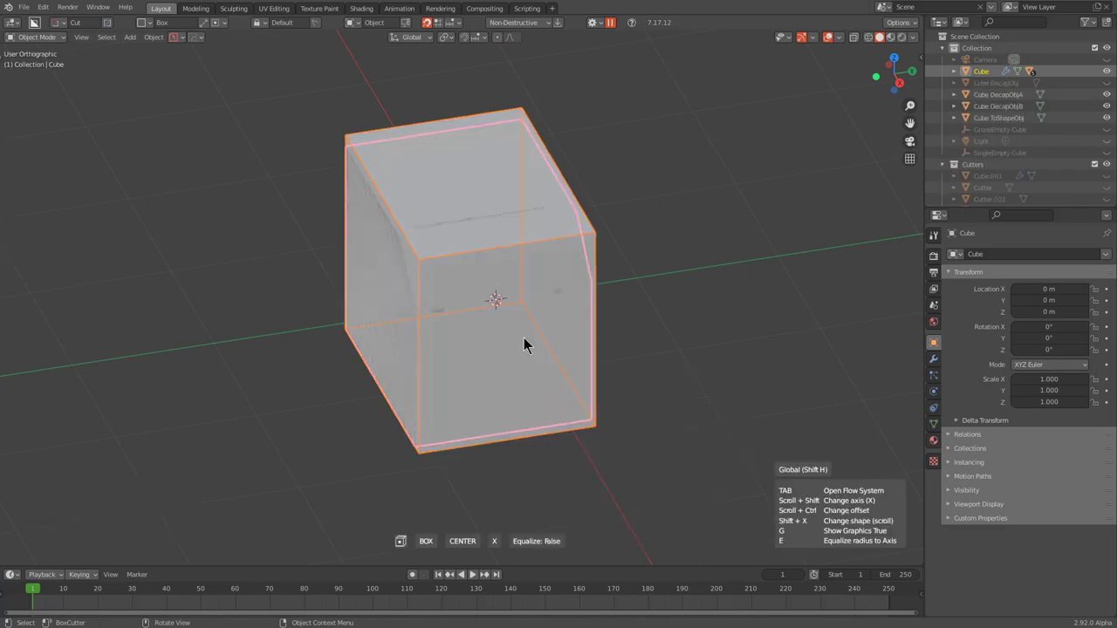
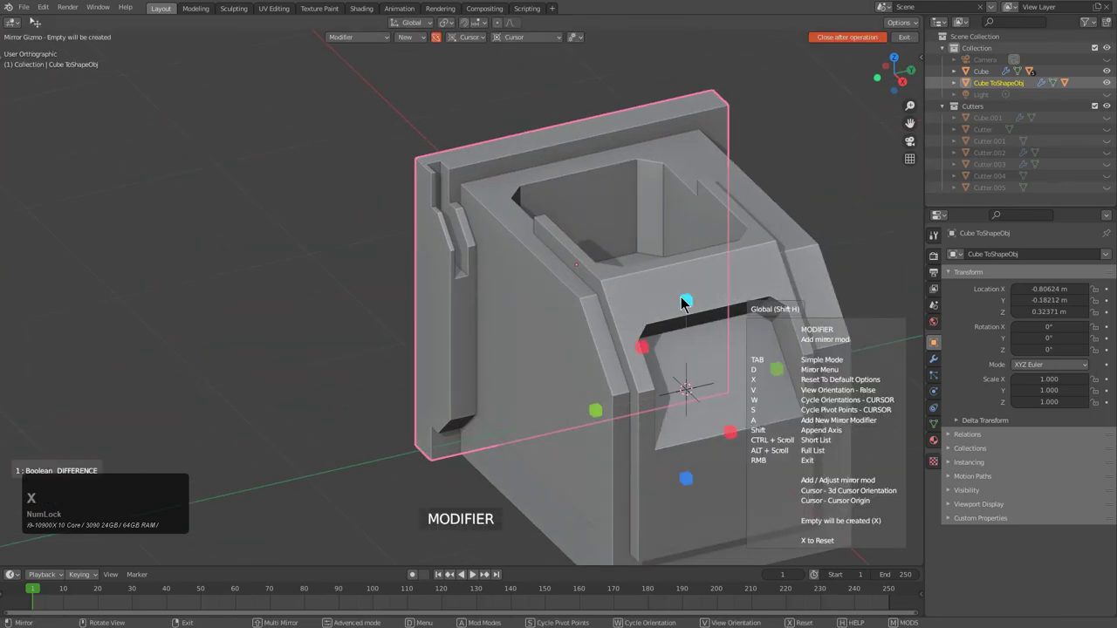
Leave the mirror gizmo without mirroring, undo a stray change and face the block's side orthographically
key(x)
click(574, 175)
middle_click(544, 298)
scroll(down, 3)
key(x)
click(499, 293)
middle_click(490, 301)
key(ctrl+z)
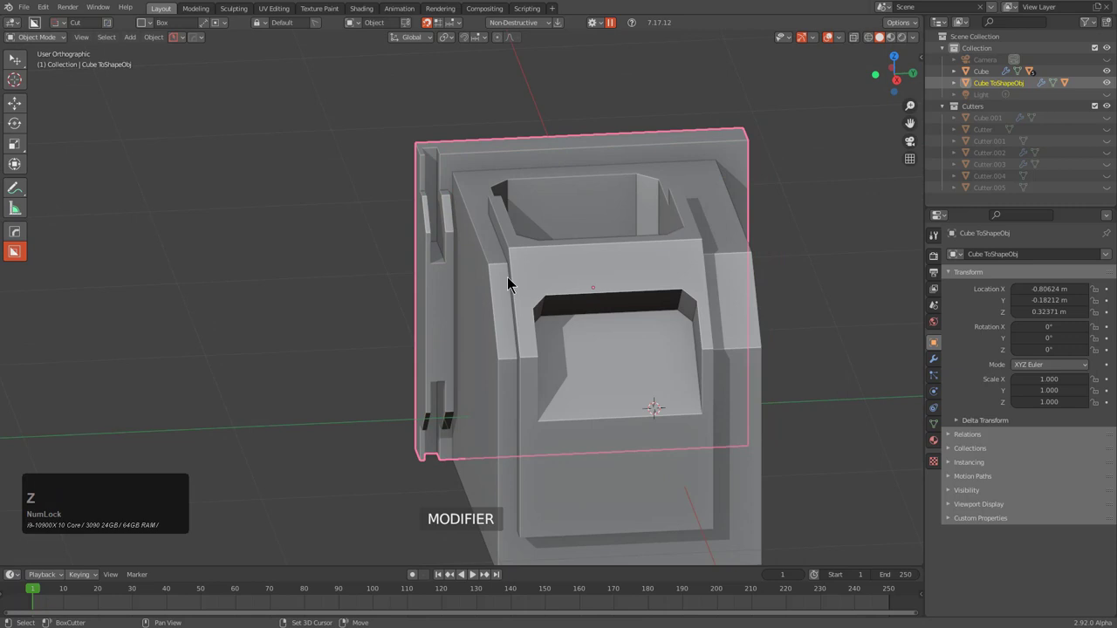
click(510, 283)
middle_click(536, 290)
key(alt+a)
Add an empty, mirror the side-panel detail across it and start moving the empty along Y
click(438, 259)
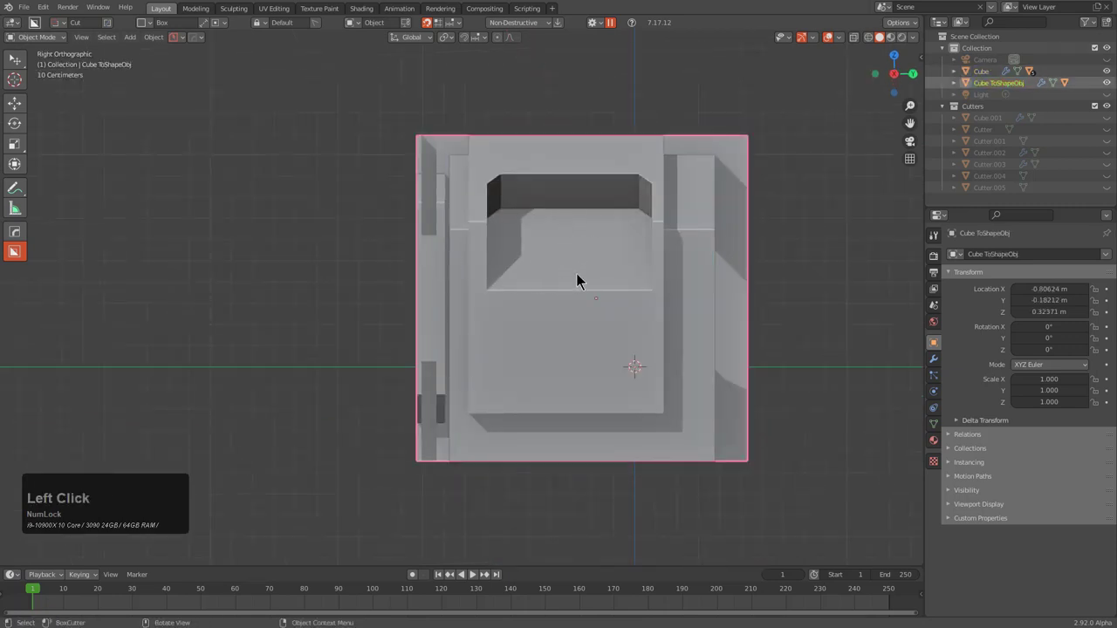
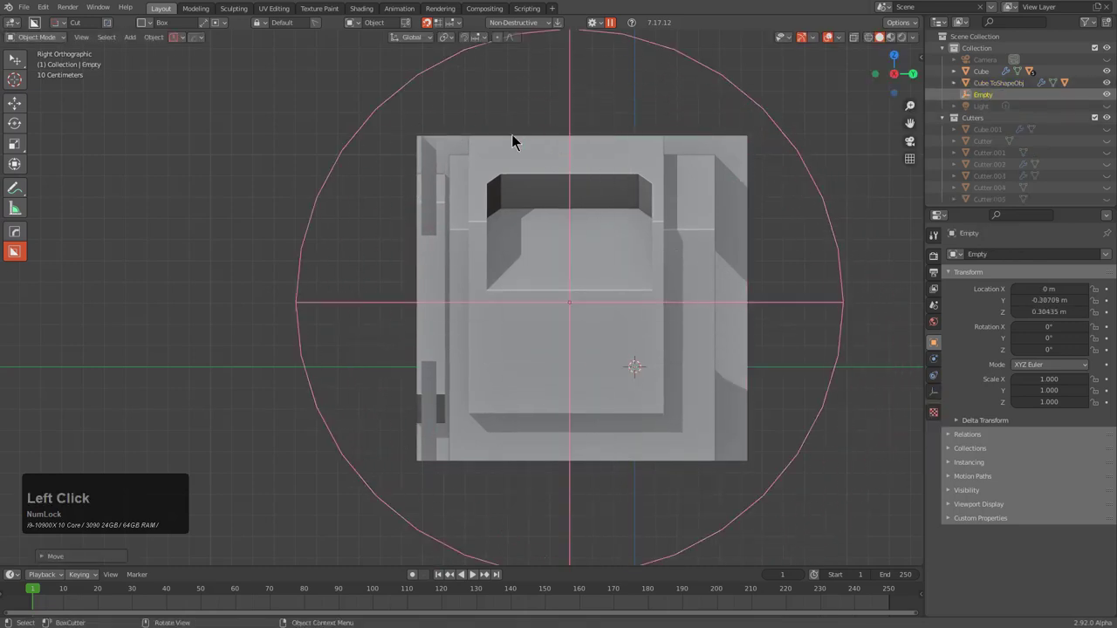
click(433, 166)
key(alt+x)
click(474, 307)
key(alt+a)
click(564, 101)
key(g)
text(gxy)
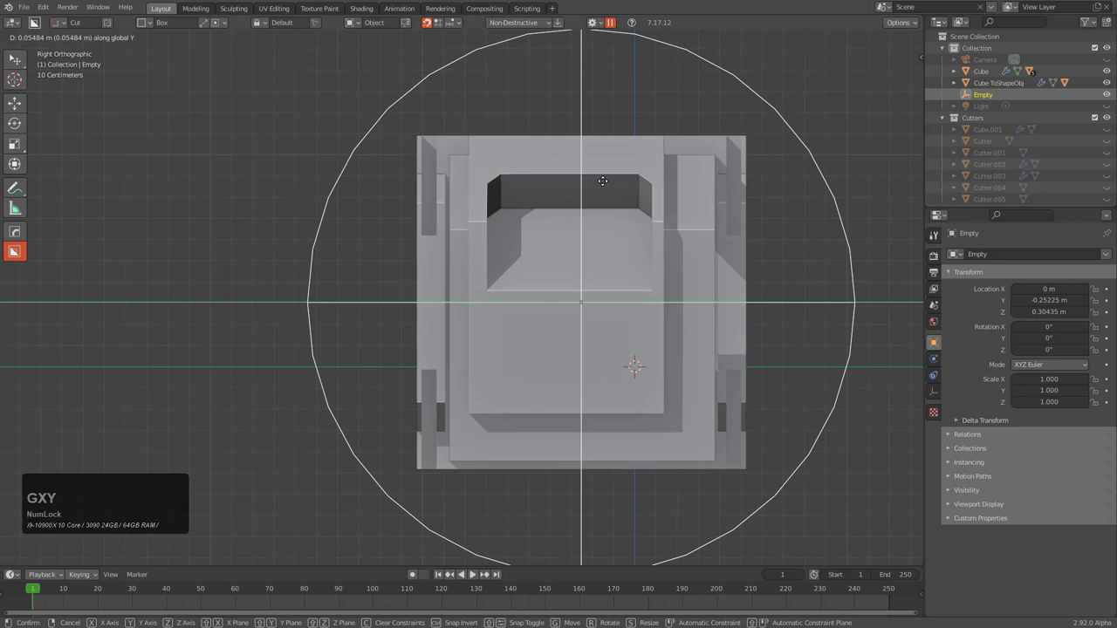
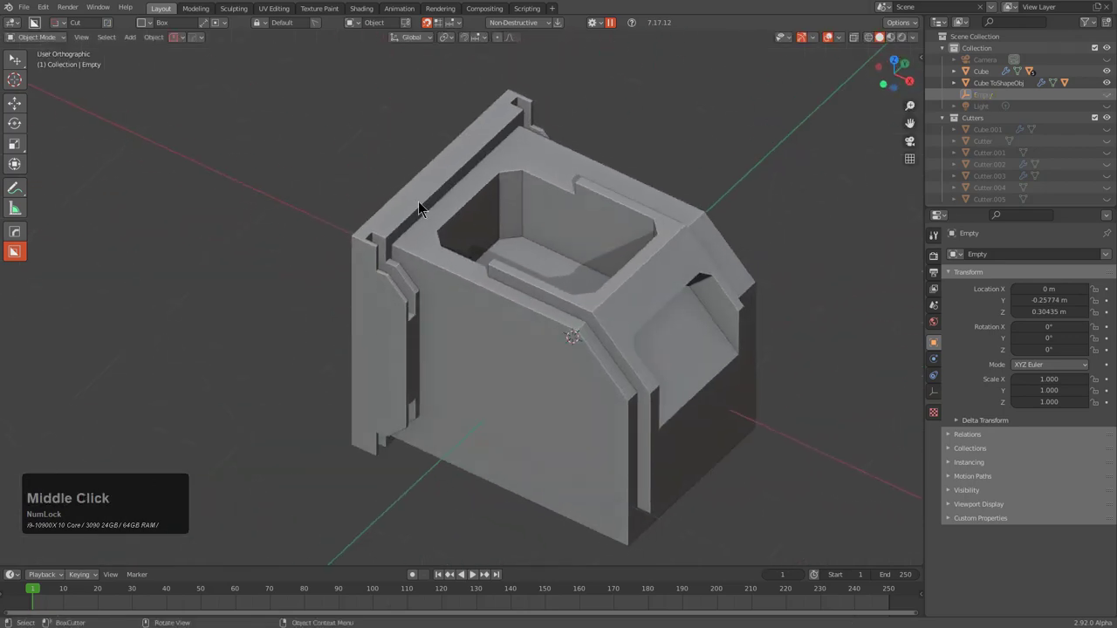
Confirm the empty's position, select the original cube and begin drawing a base-plate outline
click(424, 206)
middle_click(433, 218)
scroll(up, 3)
click(333, 212)
click(493, 408)
middle_click(490, 402)
click(411, 234)
middle_click(409, 238)
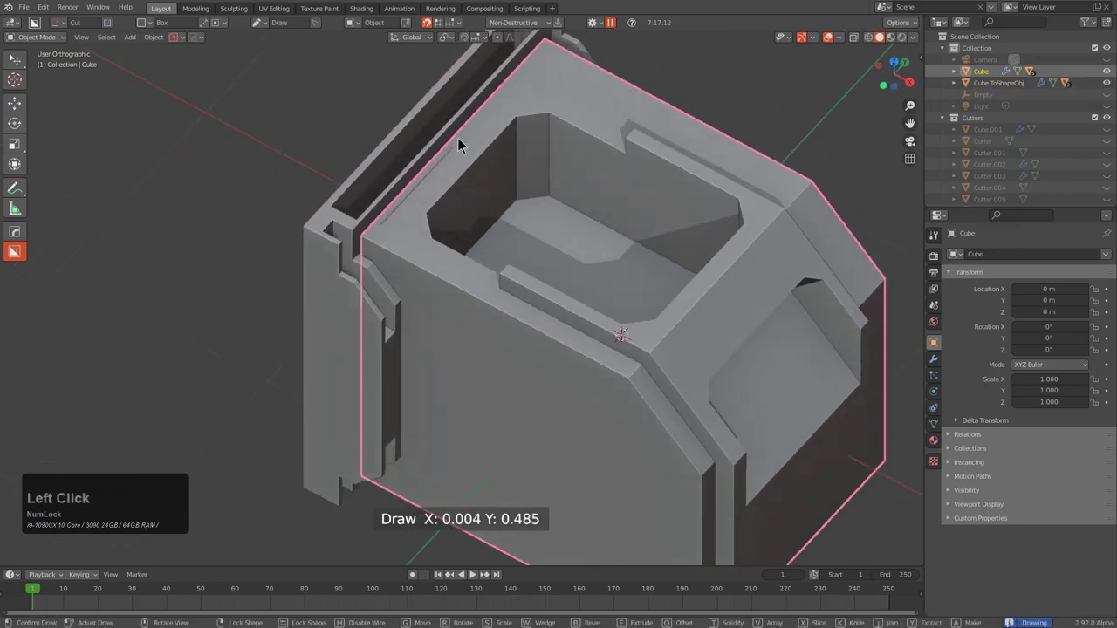
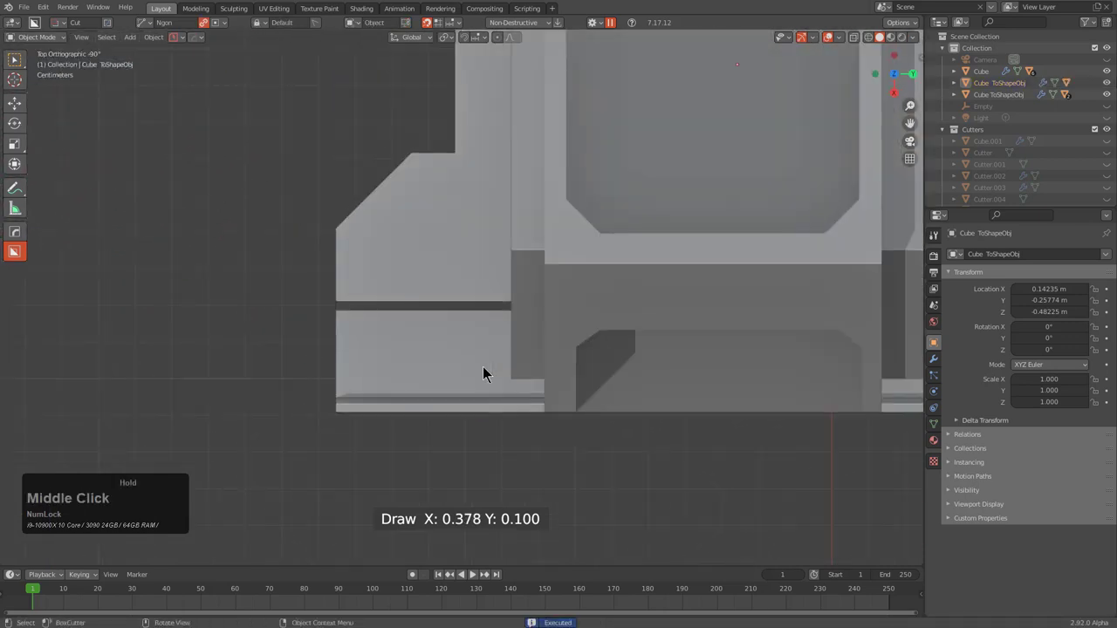
Place the notched Ngon outline corners and extrude it into a thin slab beneath the block
click(464, 383)
click(401, 426)
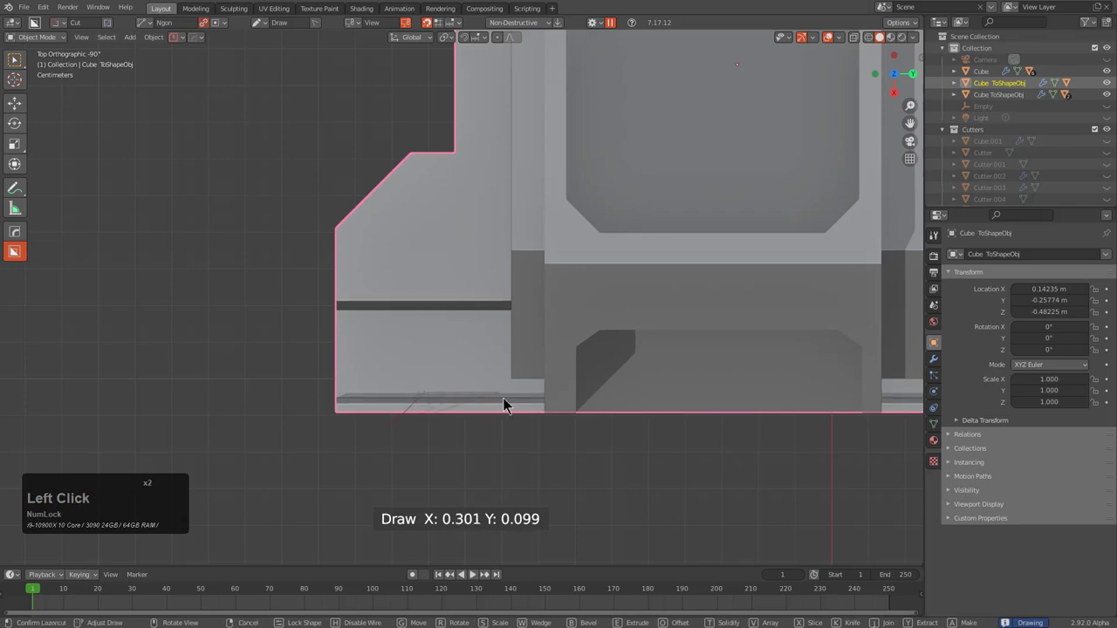
scroll(down, 3)
middle_click(507, 425)
middle_click(489, 416)
key(alt+x)
scroll(down, 3)
middle_click(542, 313)
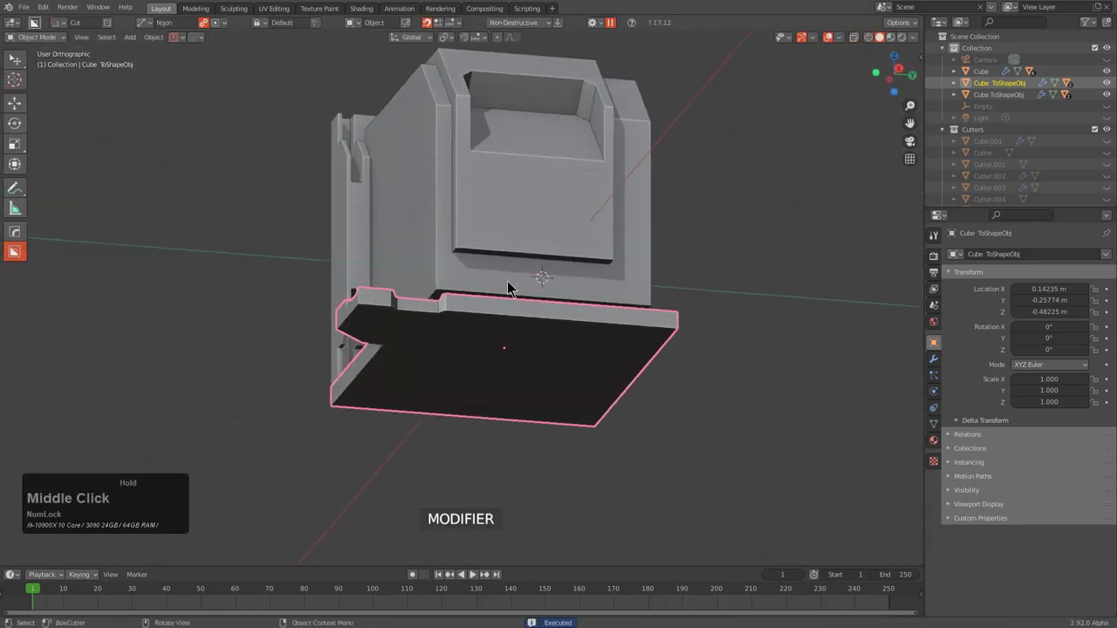
key(alt+z)
middle_click(524, 286)
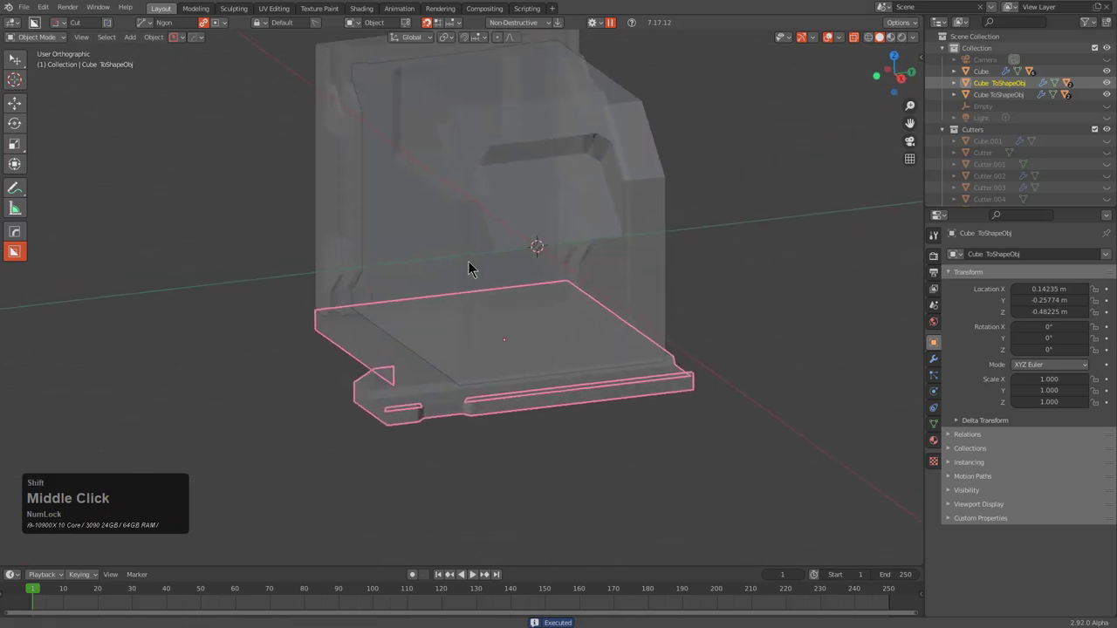
Select the base plate with the empty as mirror centre and choose Mirror across primary selection in HardOps
key(z)
middle_click(568, 290)
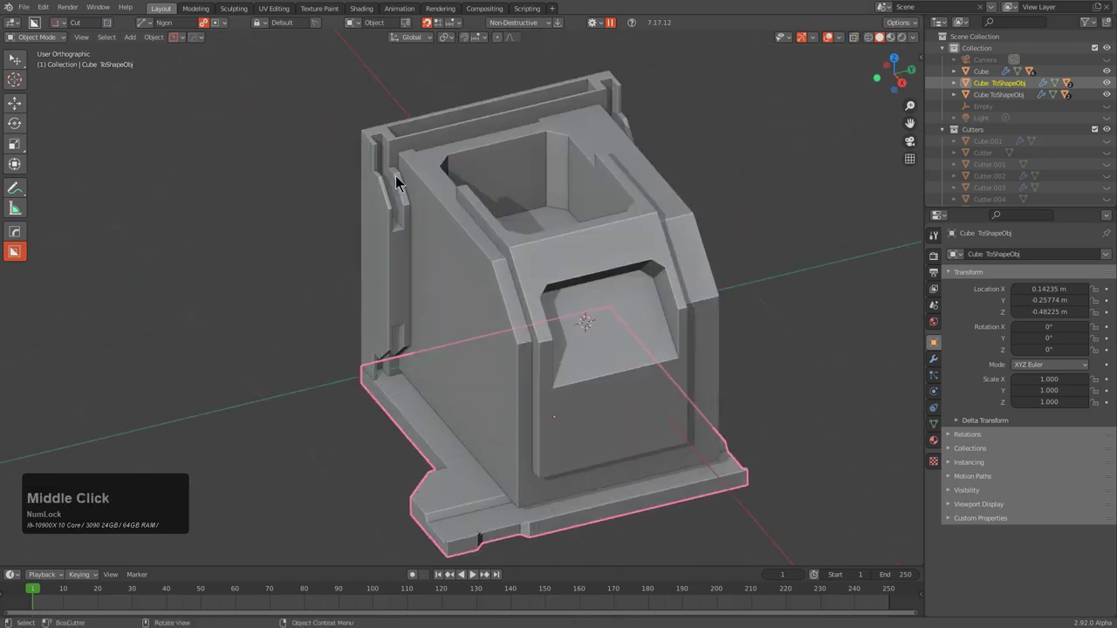
click(383, 177)
key(q)
click(531, 194)
click(95, 419)
scroll(down, 3)
click(453, 466)
Mirror the base plate along one axis so both notched ends match, then hide a helper and inspect
key(x)
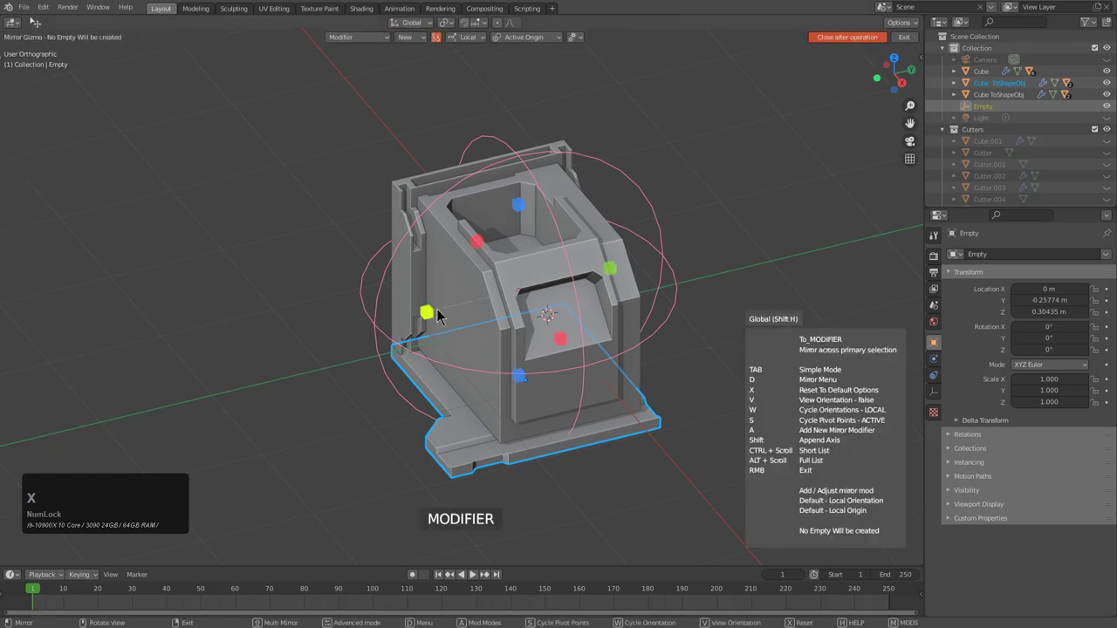
click(440, 315)
key(a)
middle_click(584, 344)
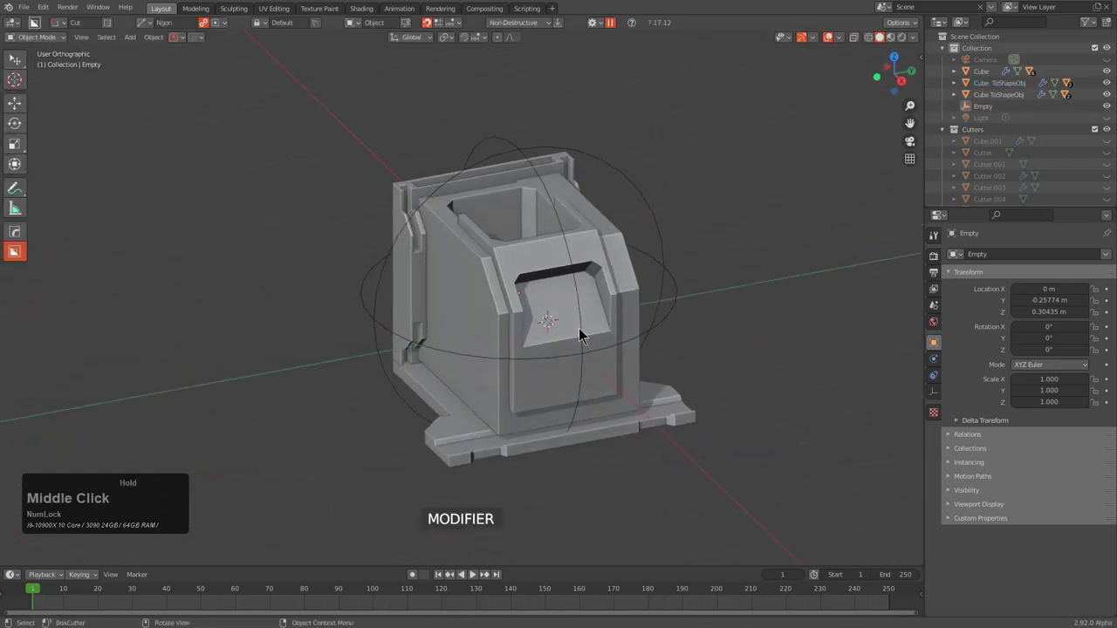
middle_click(531, 348)
scroll(down, 3)
click(539, 173)
key(h)
middle_click(550, 329)
middle_click(439, 294)
middle_click(458, 301)
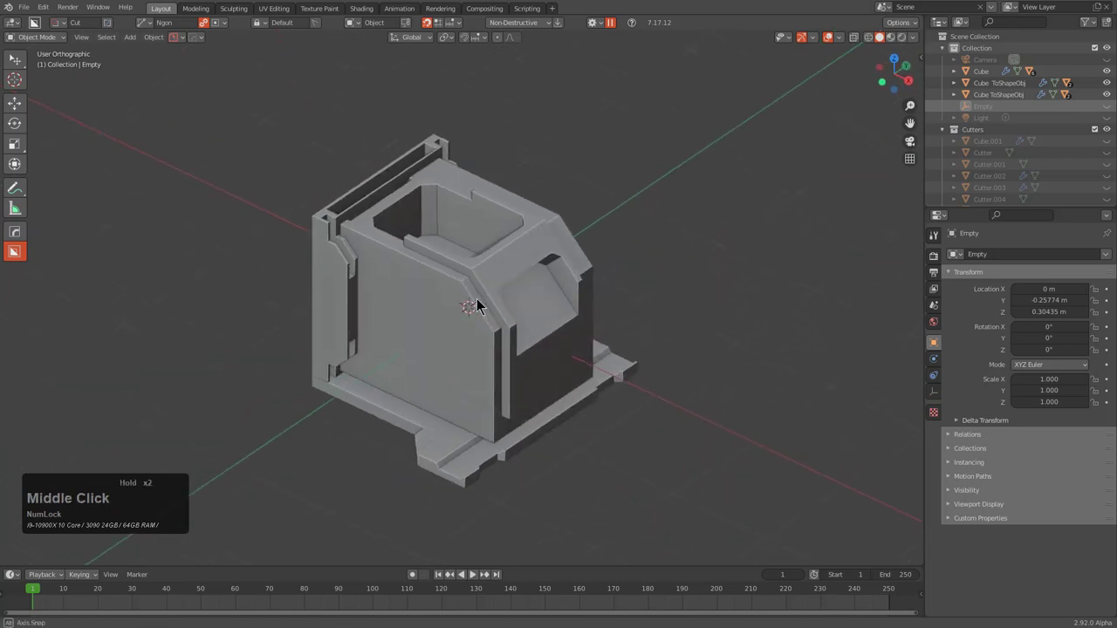
Select the original cube and start a BoxCutter Decap slice on it from the Q menu
key(a)
text(aq)
click(496, 315)
key(q)
text(qot)
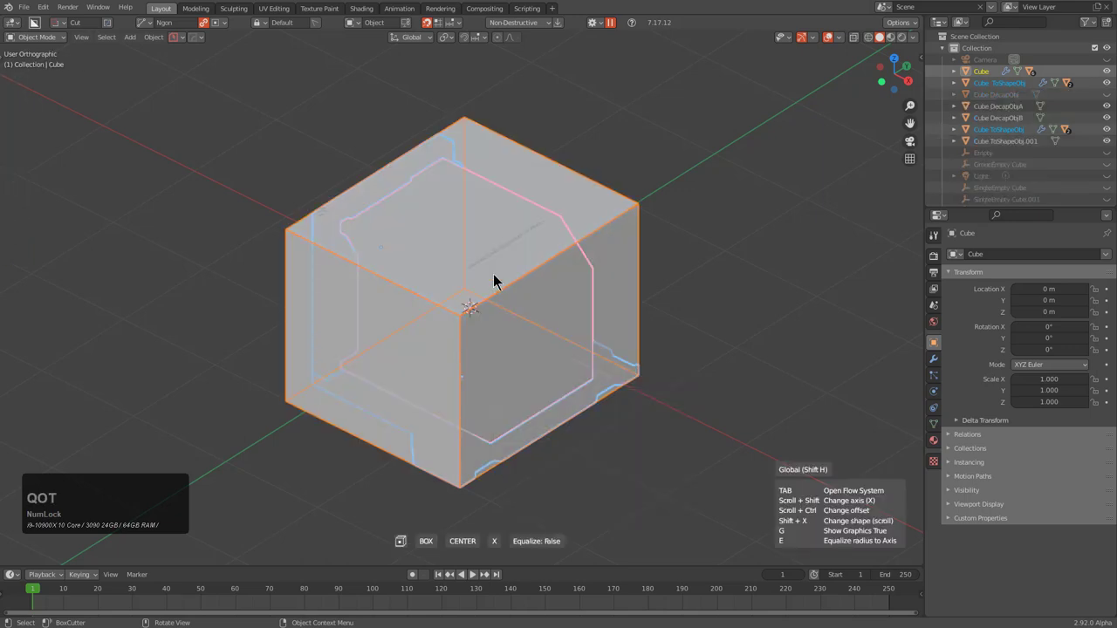
Cycle the slice count and switch the decap slicing to the other axis
scroll(down, 3)
middle_click(524, 293)
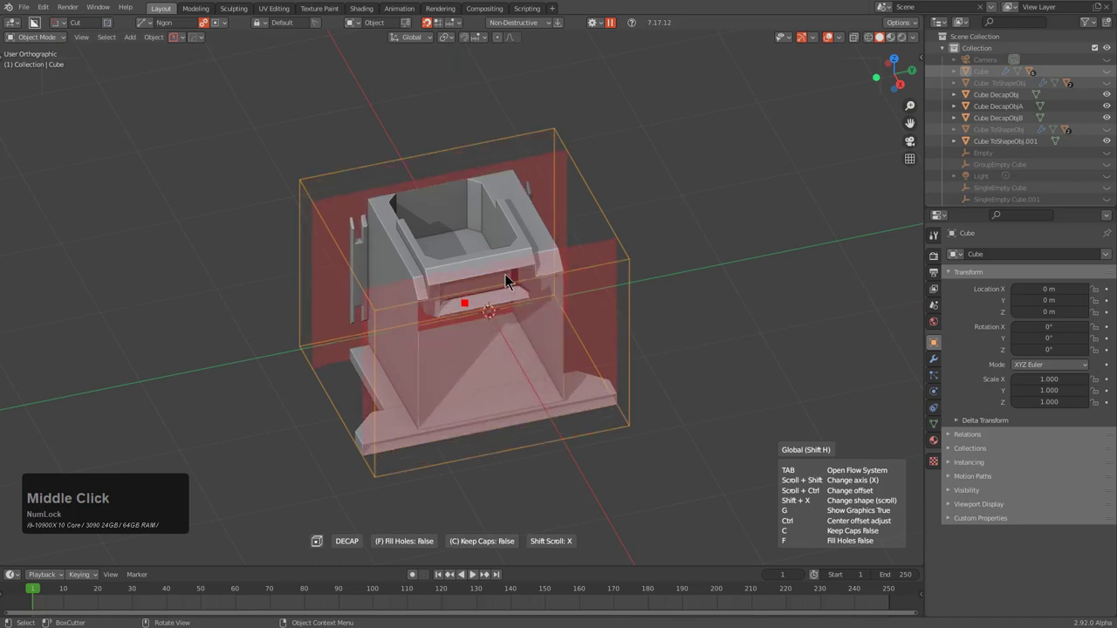
key(x)
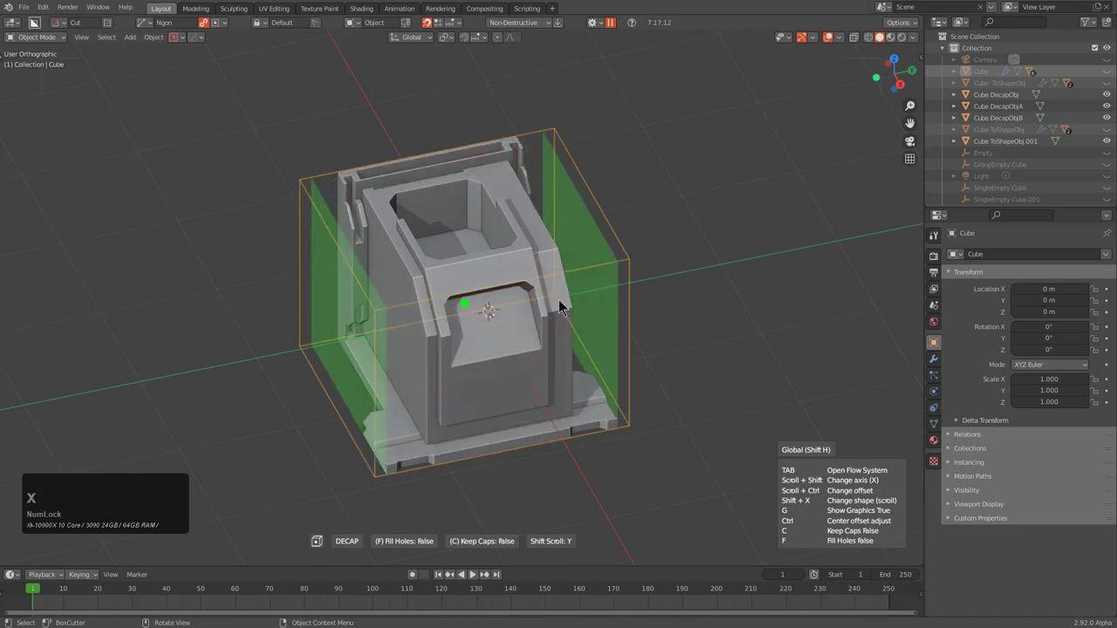
middle_click(547, 315)
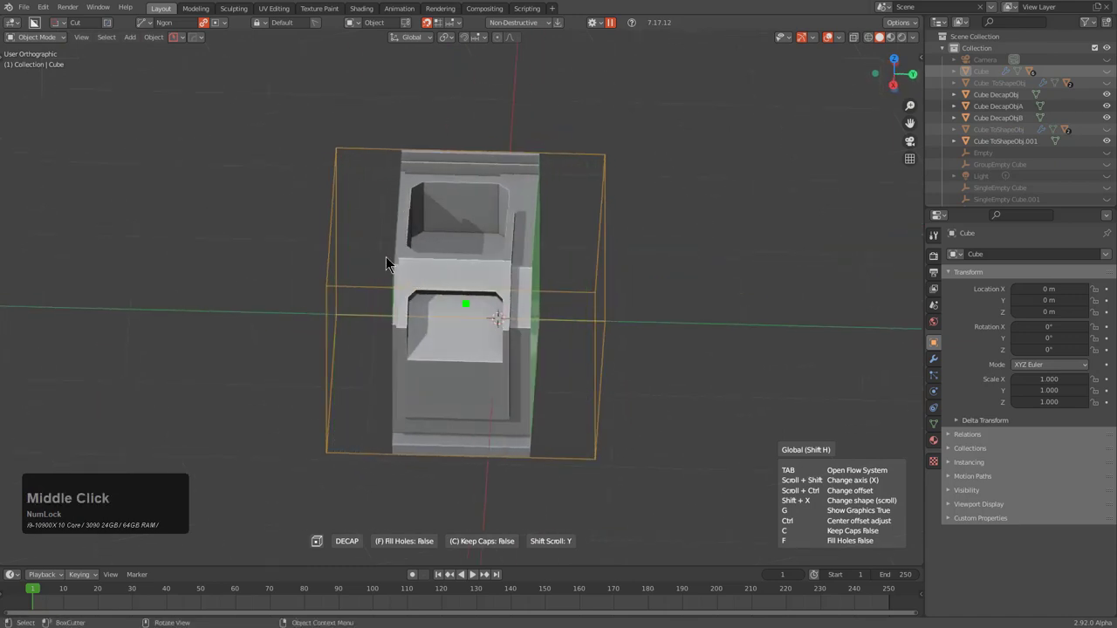
middle_click(343, 244)
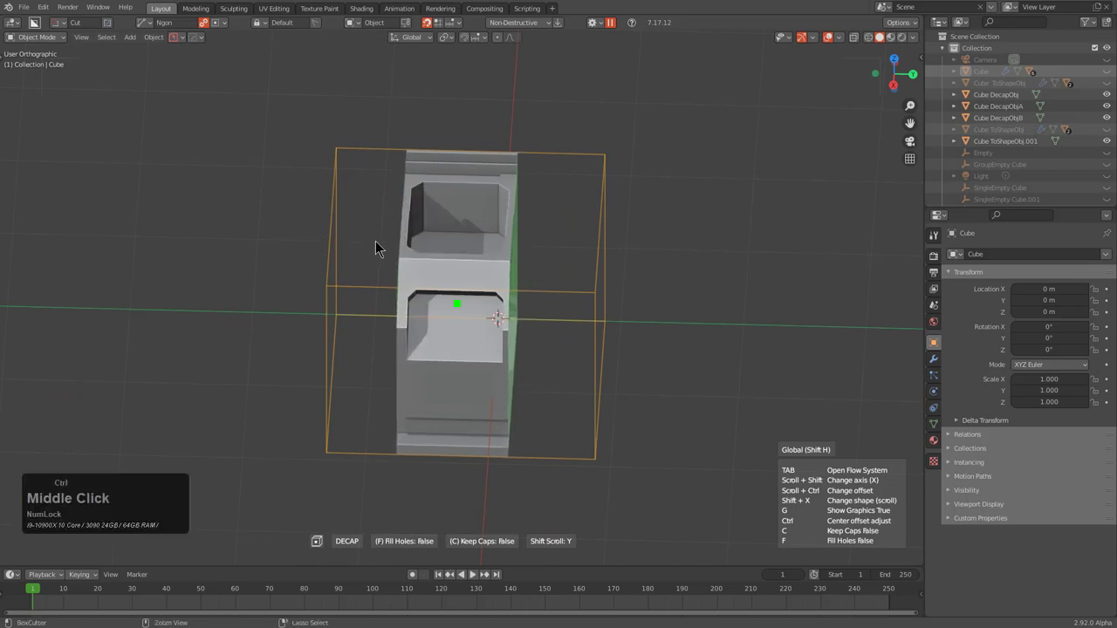
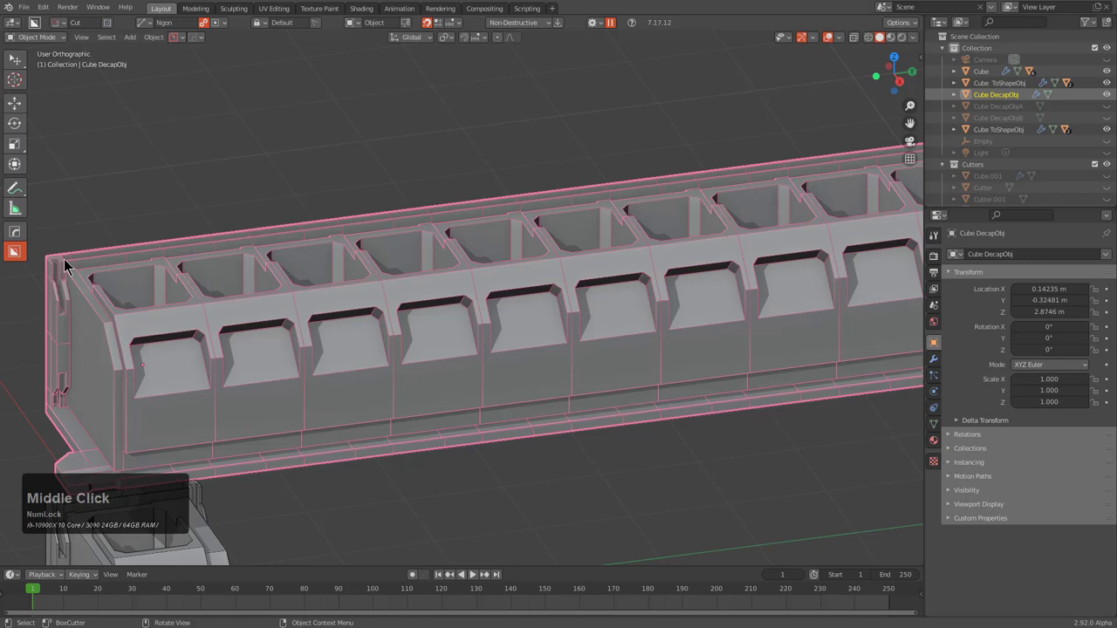
Inspect the arrayed row and change options in the side panel
middle_click(425, 338)
scroll(up, 3)
middle_click(622, 332)
scroll(down, 3)
middle_click(581, 276)
click(942, 371)
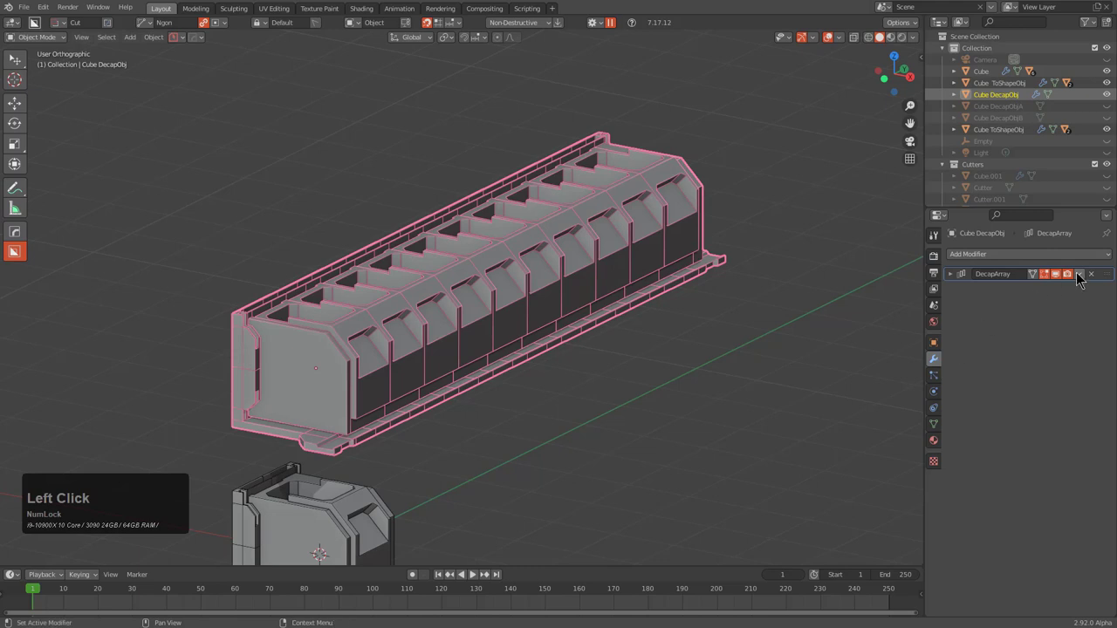
click(1074, 283)
middle_click(737, 345)
middle_click(737, 289)
scroll(up, 3)
Make a first cut attempt across the row, then undo it and view the row from above
key(d)
click(413, 212)
click(509, 208)
key(space)
scroll(up, 3)
middle_click(526, 262)
scroll(down, 3)
middle_click(473, 289)
key(ctrl+z)
middle_click(529, 311)
middle_click(356, 358)
scroll(down, 3)
Carve a continuous BoxCutter opening along the front of the arrayed row
key(d)
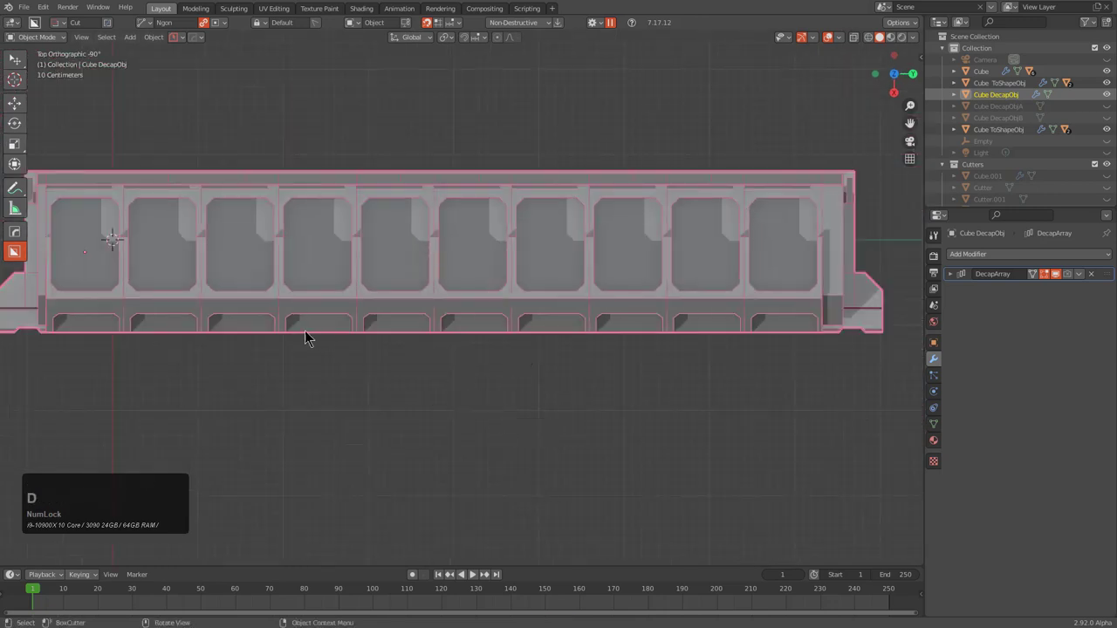
click(137, 359)
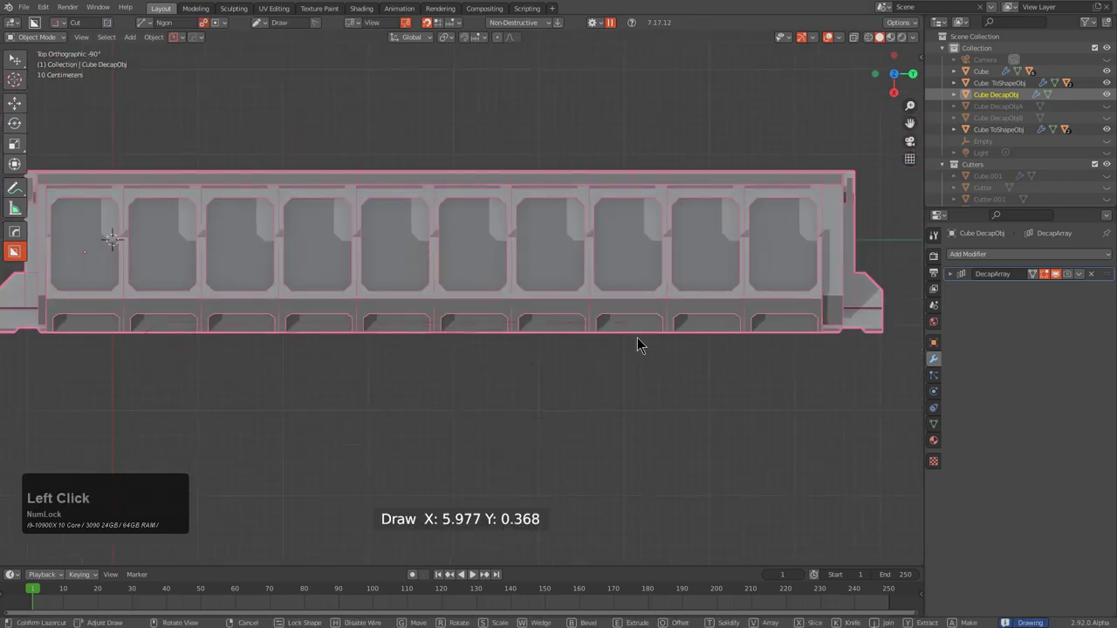
click(708, 340)
key(space)
scroll(down, 3)
middle_click(490, 319)
scroll(up, 3)
click(497, 225)
click(792, 245)
Add a modifier from the HardOps Q menu, scroll through array adjustments, then cancel the adjustment
scroll(down, 3)
middle_click(584, 375)
scroll(up, 3)
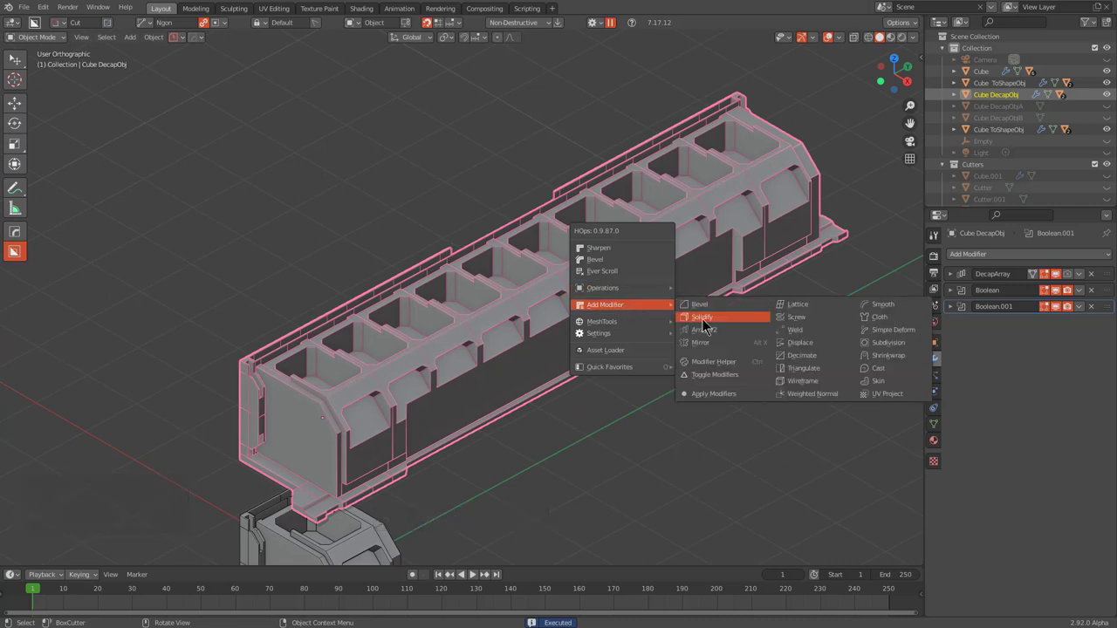
click(713, 335)
scroll(down, 3)
scroll(up, 3)
scroll(down, 3)
scroll(up, 3)
scroll(down, 3)
scroll(up, 3)
scroll(down, 3)
scroll(up, 3)
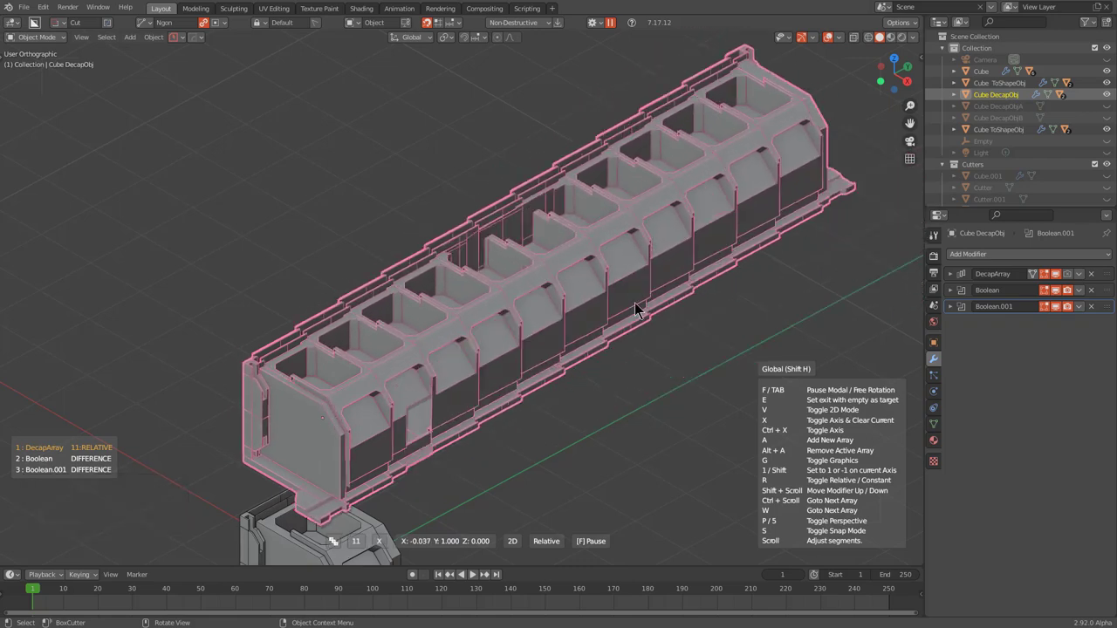
right_click(693, 318)
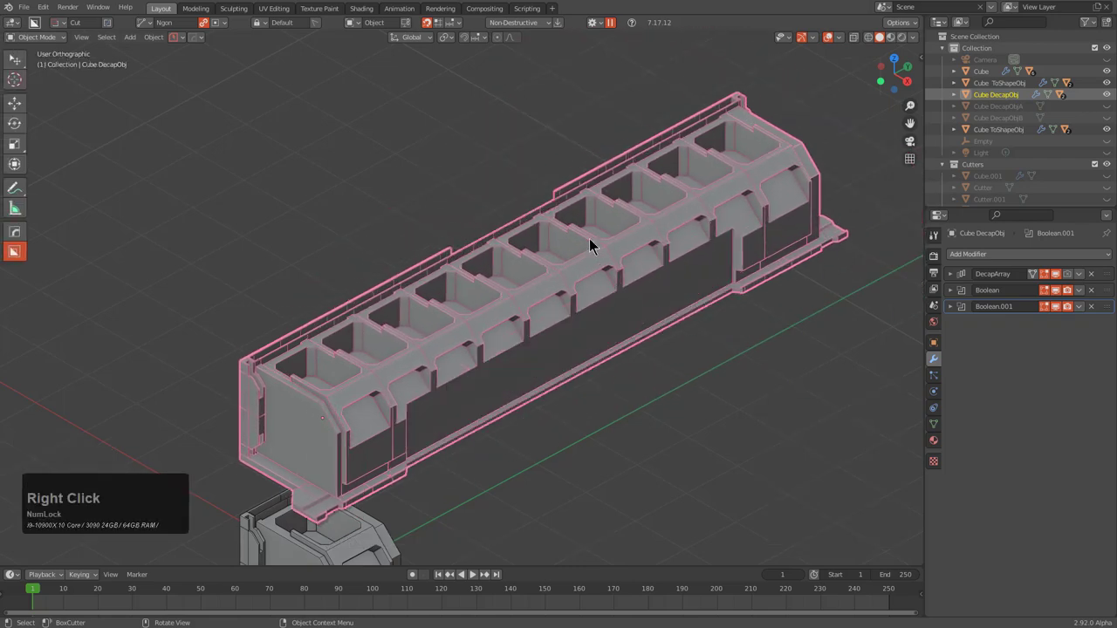
Hide the cutter and reselect the original block
middle_click(629, 284)
scroll(down, 3)
middle_click(519, 299)
scroll(up, 3)
key(h)
middle_click(459, 301)
scroll(up, 3)
middle_click(492, 329)
click(540, 393)
click(389, 238)
middle_click(458, 278)
Create a To_Shape box beside the block and scale it along X into a thin side panel
text(qot)
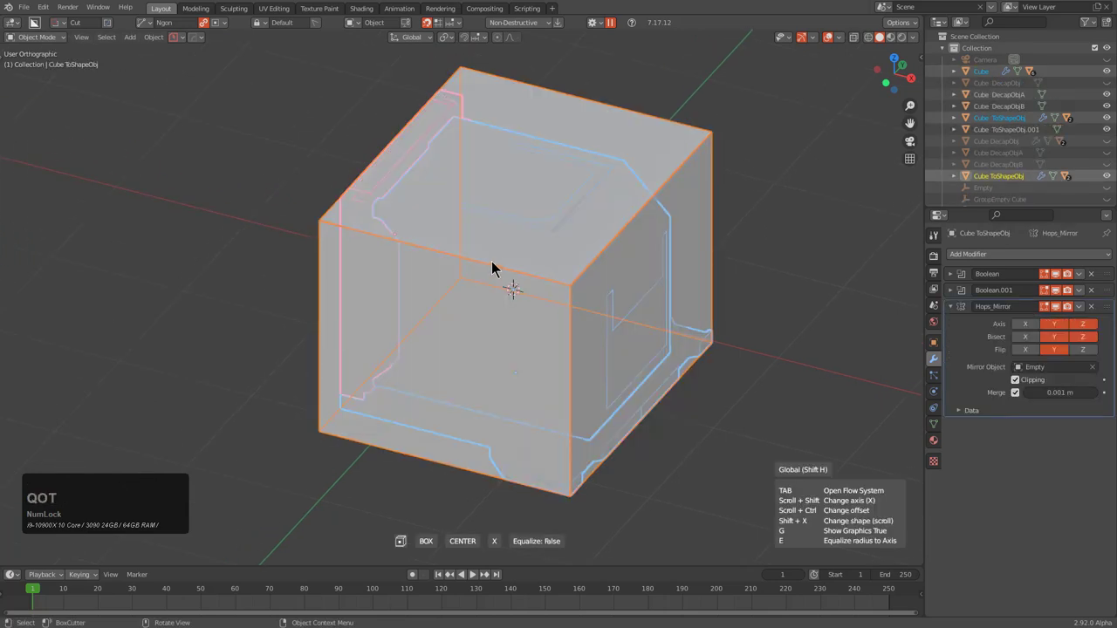
scroll(down, 3)
scroll(up, 3)
scroll(up, 3)
middle_click(528, 305)
click(608, 318)
key(s)
text(sx)
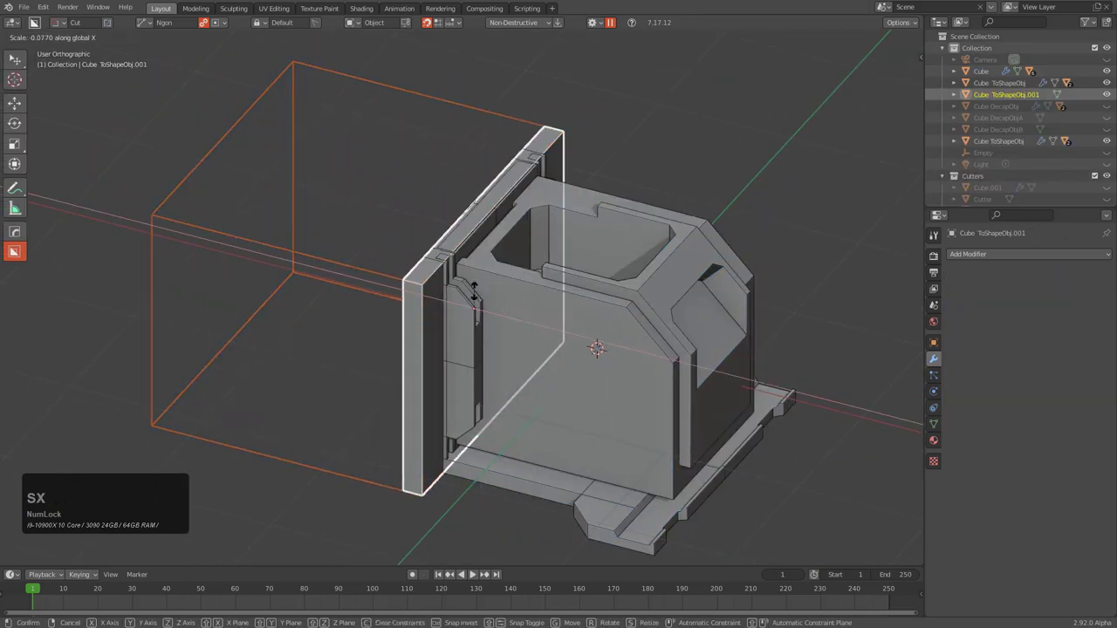
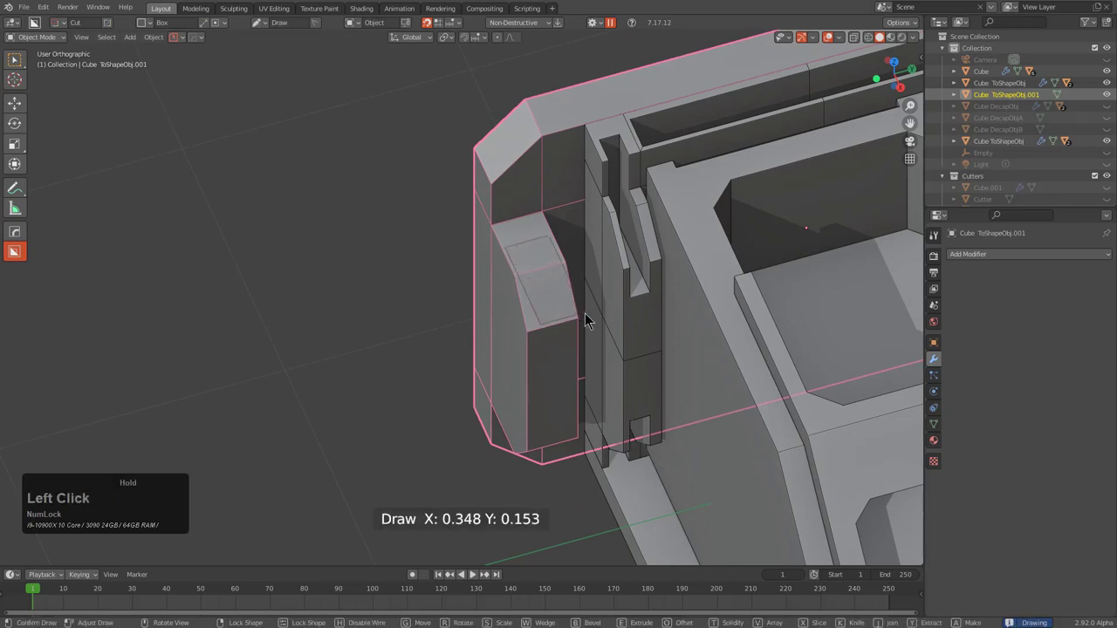
Draw a first BoxCutter recess cut into the side panel
double_click(584, 547)
scroll(down, 3)
middle_click(539, 404)
scroll(up, 3)
click(499, 326)
click(639, 369)
scroll(down, 3)
middle_click(596, 377)
scroll(up, 3)
Carve further recessed details into the panel via the Alt+A menu and apply the booleans
key(alt+a)
click(529, 336)
click(530, 309)
click(665, 323)
scroll(down, 3)
key(a)
middle_click(574, 332)
middle_click(562, 357)
Hide the cutter objects around the side panel one by one to reveal the recesses
key(h)
key(1)
middle_click(596, 398)
scroll(down, 3)
click(675, 139)
key(h)
middle_click(575, 287)
click(481, 418)
key(h)
middle_click(599, 416)
scroll(up, 3)
Hide the remaining cutters around the block and select it
middle_click(650, 241)
scroll(up, 3)
middle_click(616, 257)
click(509, 334)
key(h)
scroll(down, 3)
middle_click(636, 366)
click(646, 352)
key(h)
middle_click(613, 347)
click(598, 311)
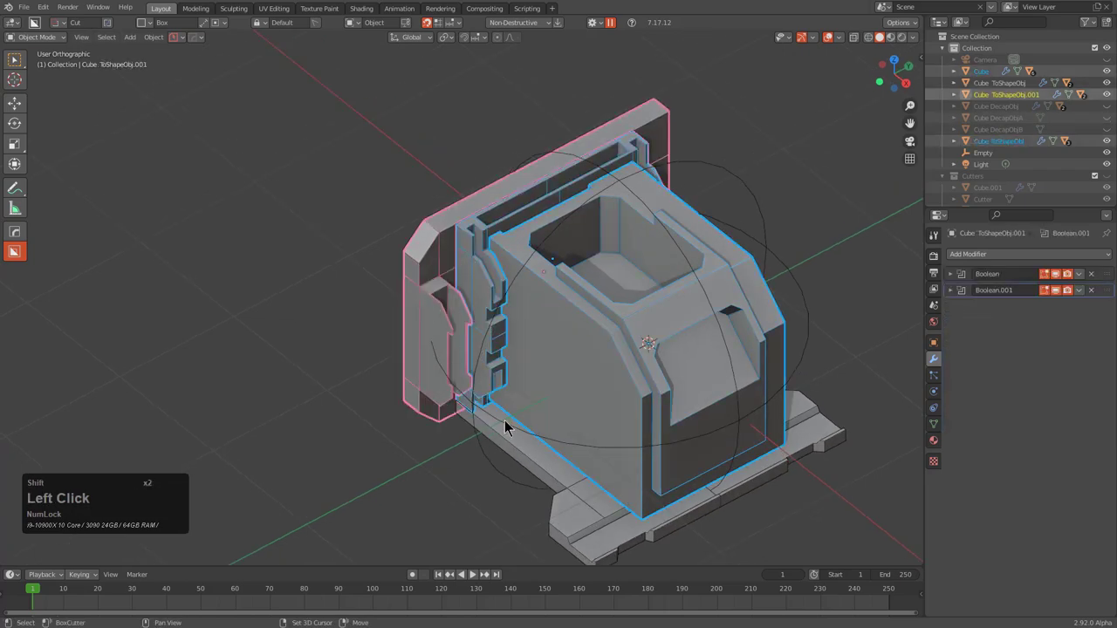
Select the carved cube and parent the remaining boolean cutter to it with HardOps Late Parent
click(558, 477)
click(511, 486)
middle_click(537, 496)
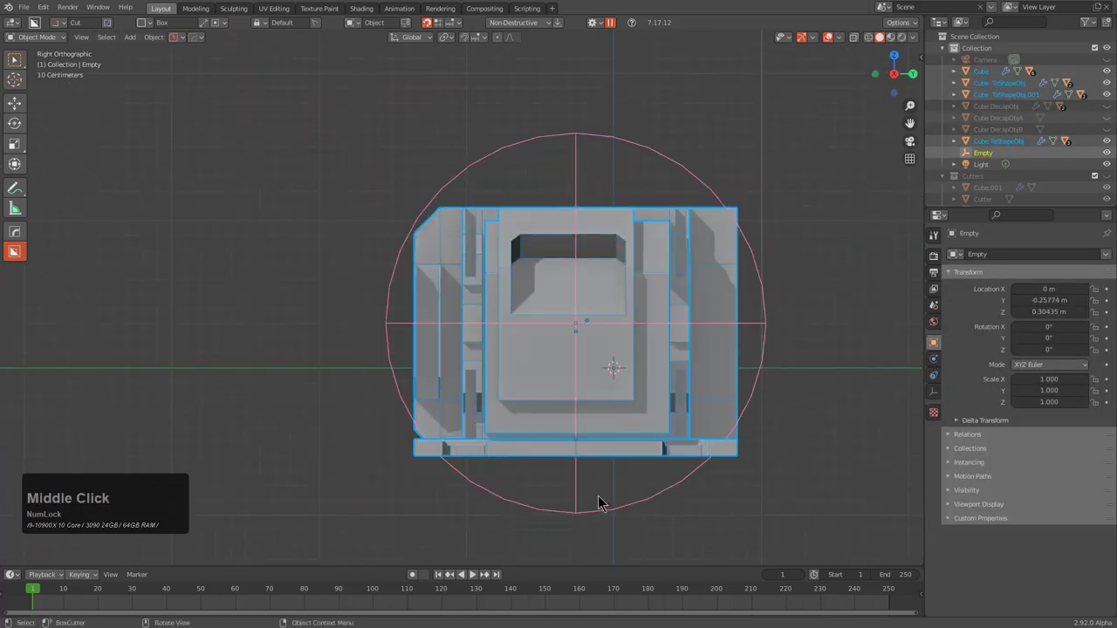
right_click(633, 422)
middle_click(633, 398)
key(q)
click(590, 296)
key(q)
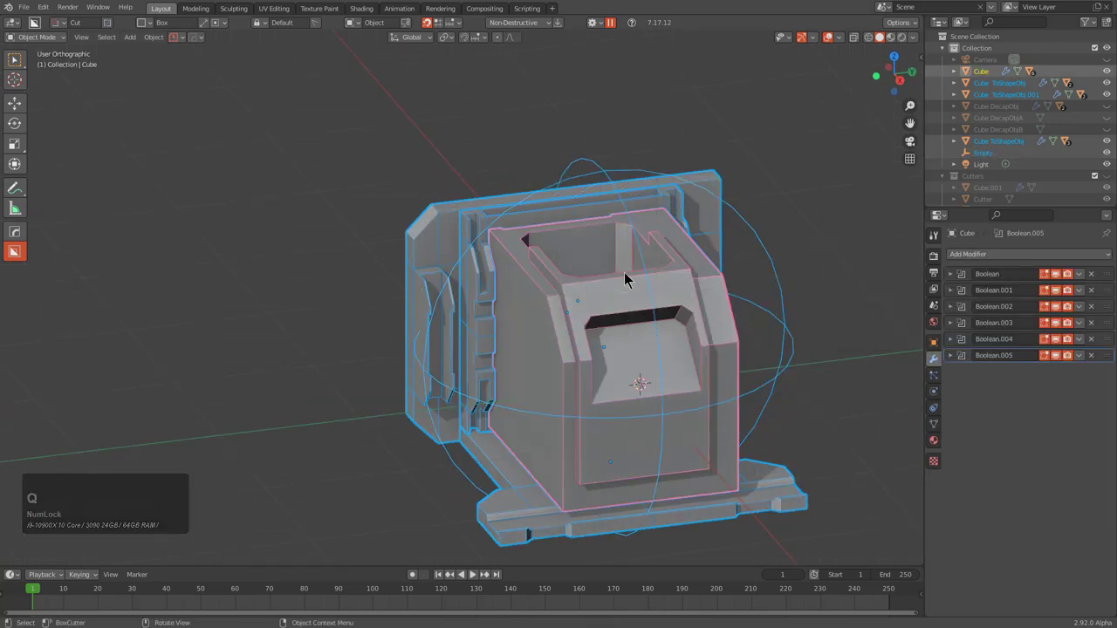
key(q)
click(665, 439)
middle_click(661, 439)
key(r)
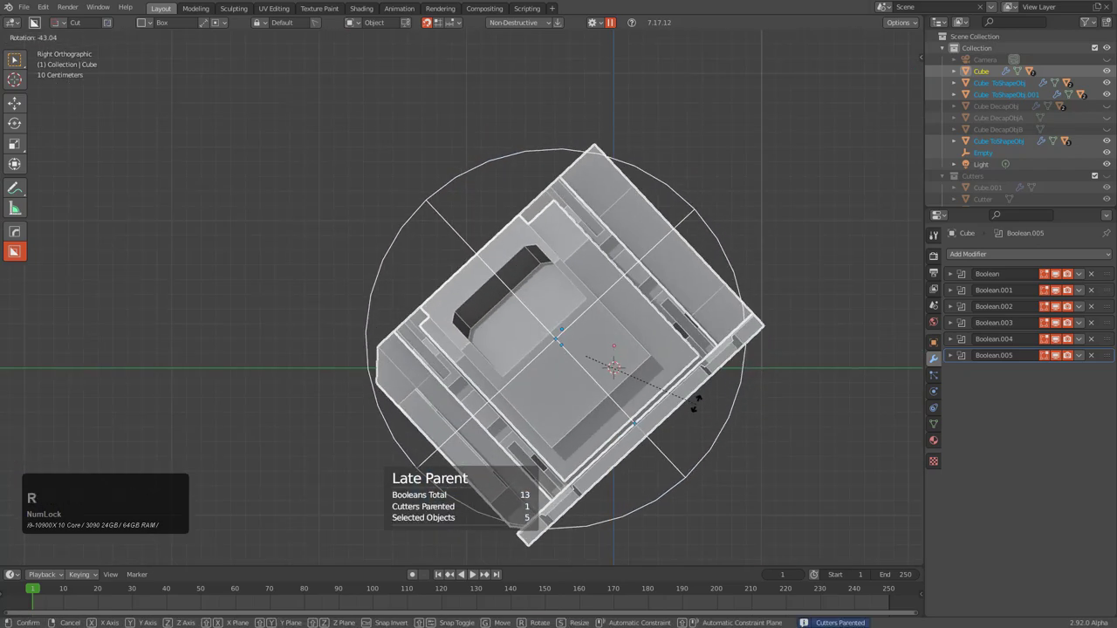
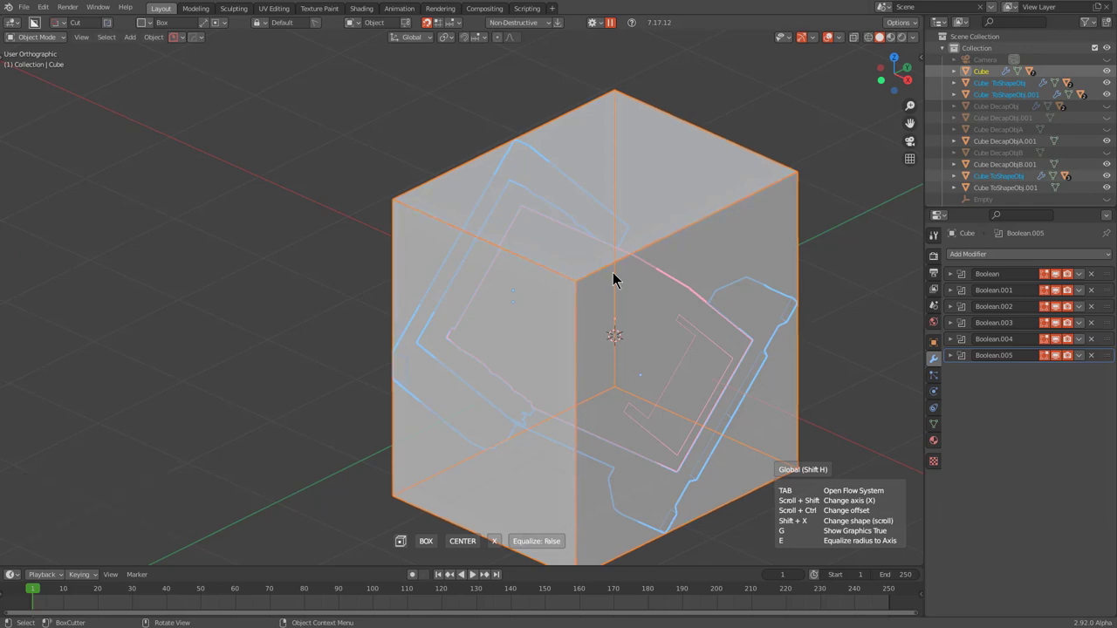
Start a To Shape V2 blocking-shape preview around the cube and cycle through its shapes
right_click(617, 281)
text(q)
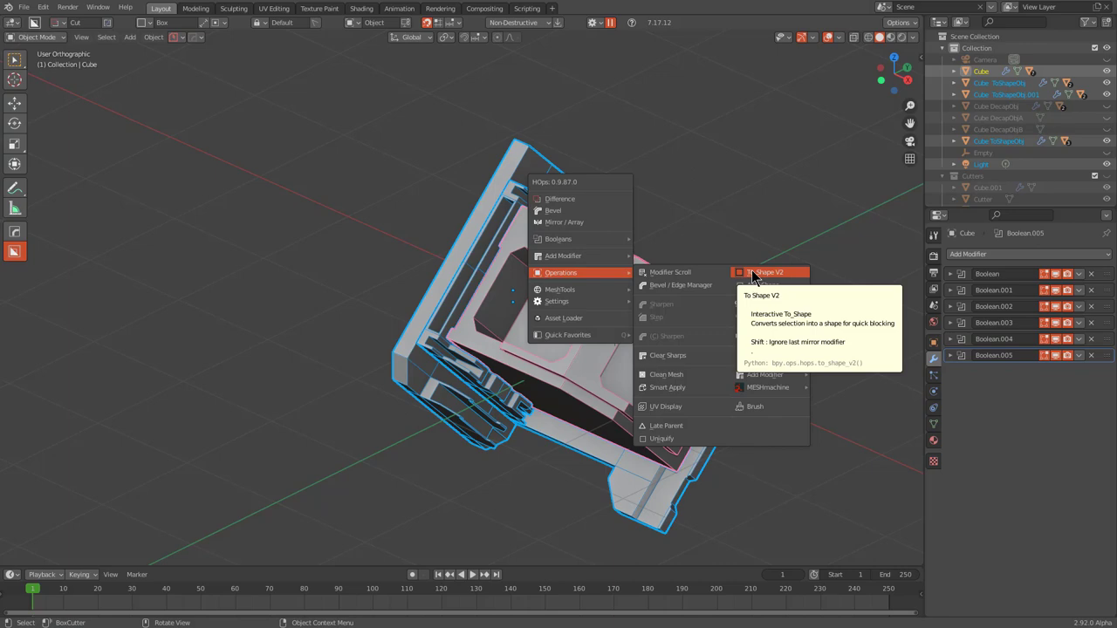
click(757, 279)
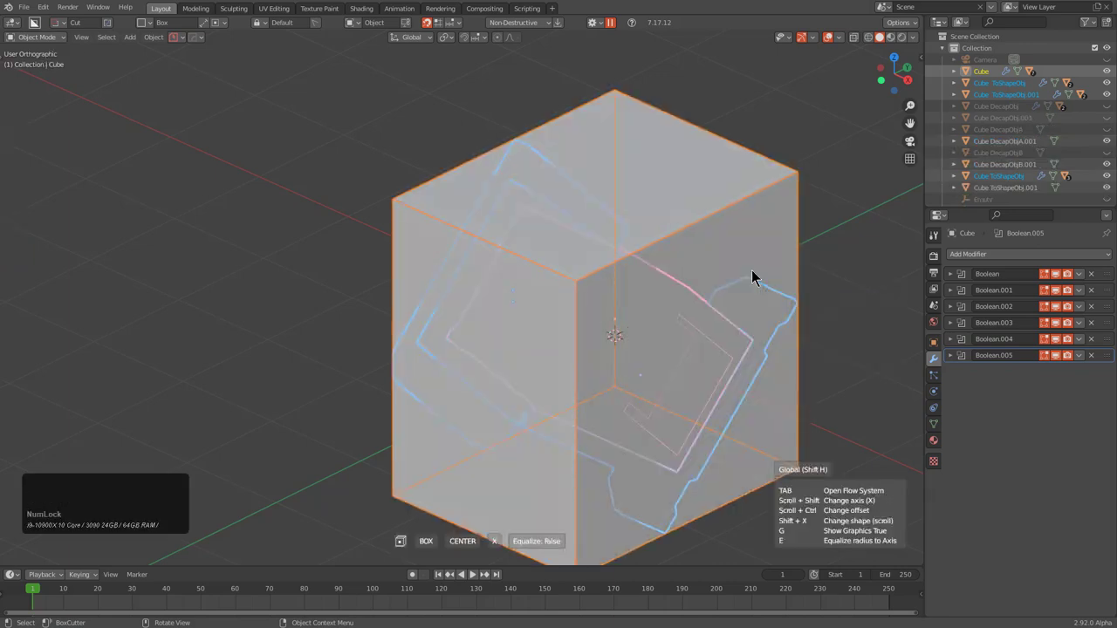
middle_click(735, 286)
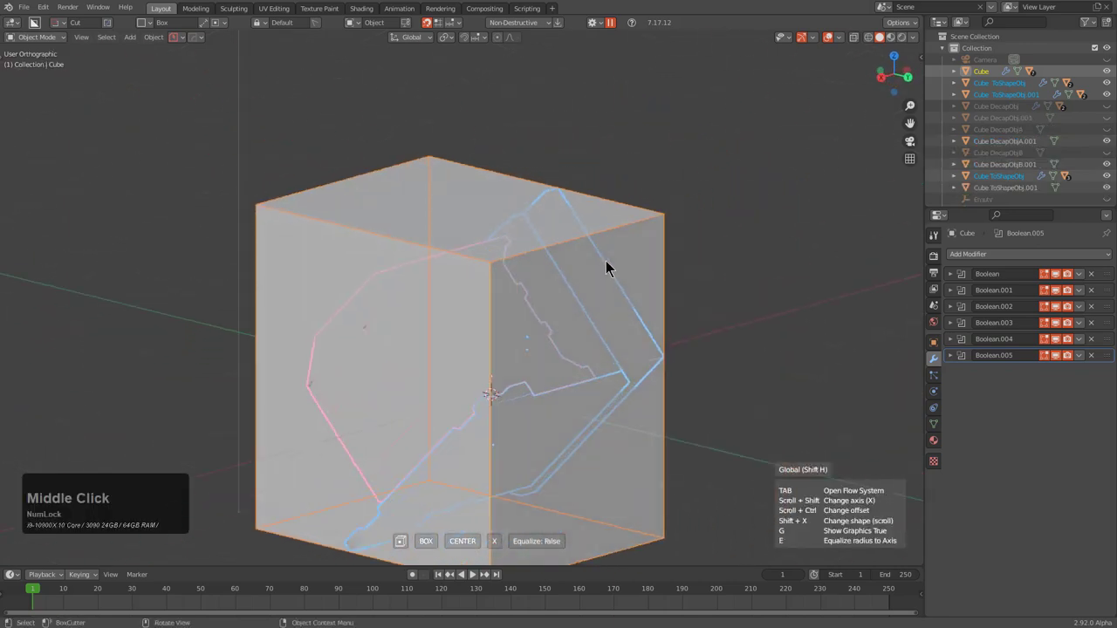
scroll(down, 3)
scroll(up, 3)
scroll(down, 3)
middle_click(603, 280)
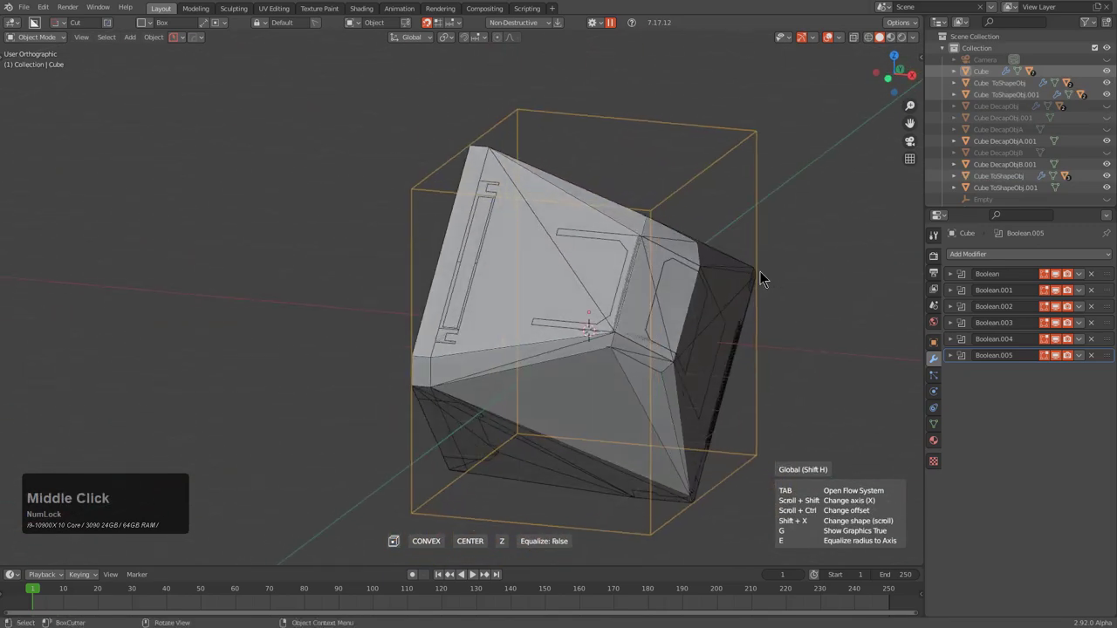
scroll(down, 3)
scroll(up, 3)
Scroll the preview to the Convex shape, then discard it leaving the block alone
middle_click(745, 339)
scroll(up, 3)
scroll(up, 3)
scroll(up, 3)
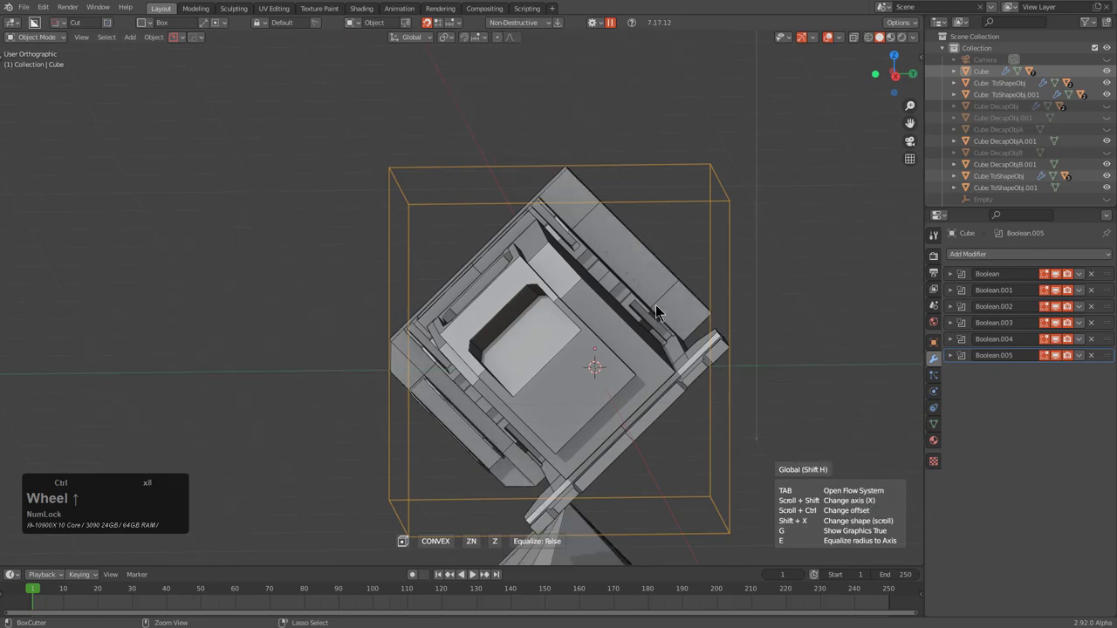
scroll(down, 3)
scroll(up, 3)
scroll(up, 3)
scroll(up, 3)
scroll(up, 3)
right_click(662, 310)
middle_click(556, 272)
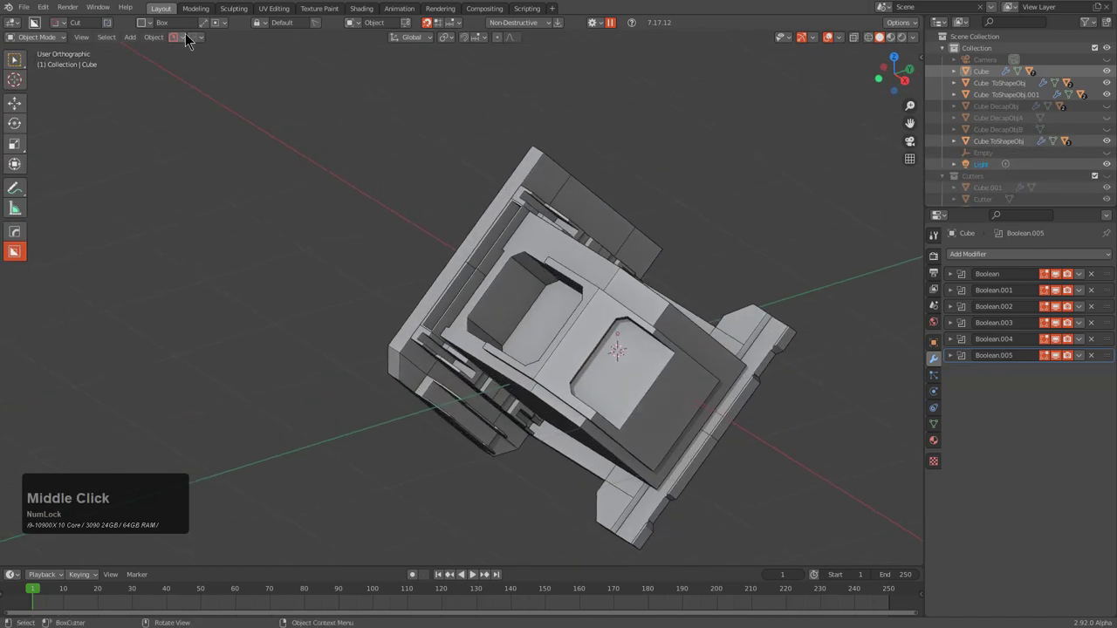
Save the scene under the new name ts_failcase1
click(199, 41)
click(183, 97)
text(tosailcase1)
key(Return)
click(161, 86)
In the HardOps header settings, set the To_Shape interface type to To_Shape 1.5
middle_click(456, 292)
middle_click(574, 322)
middle_click(517, 295)
key(s)
middle_click(541, 300)
middle_click(536, 316)
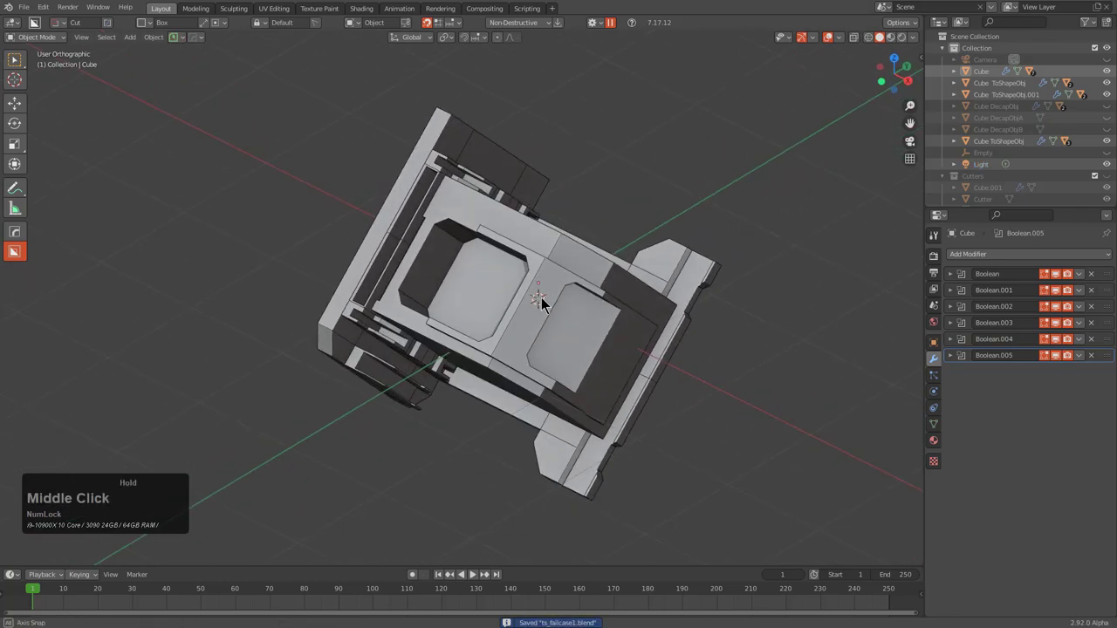
middle_click(546, 303)
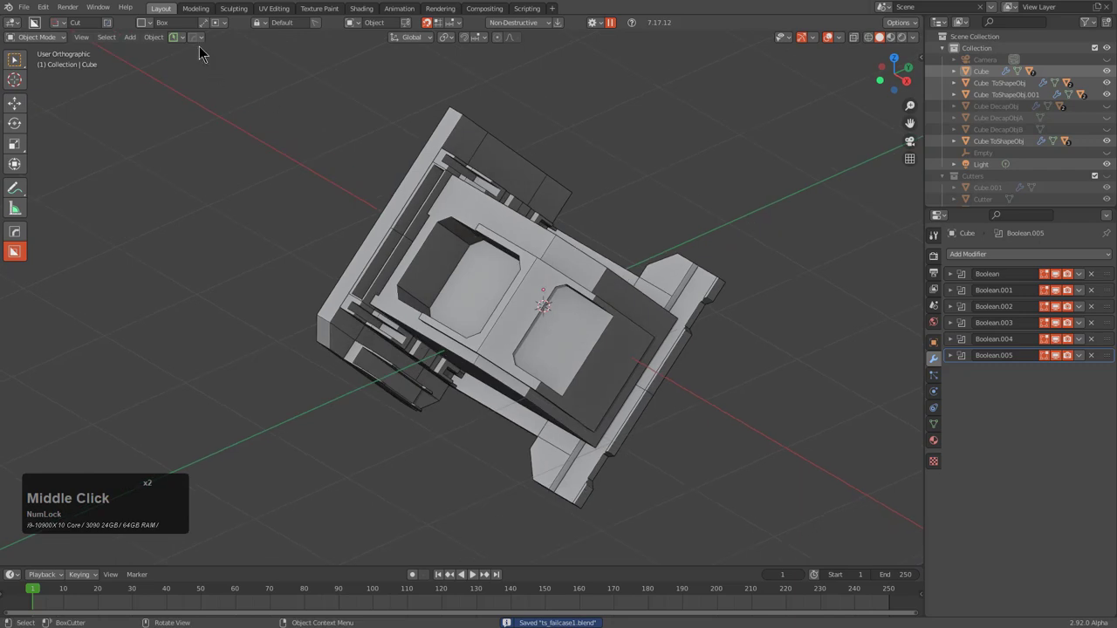
click(205, 46)
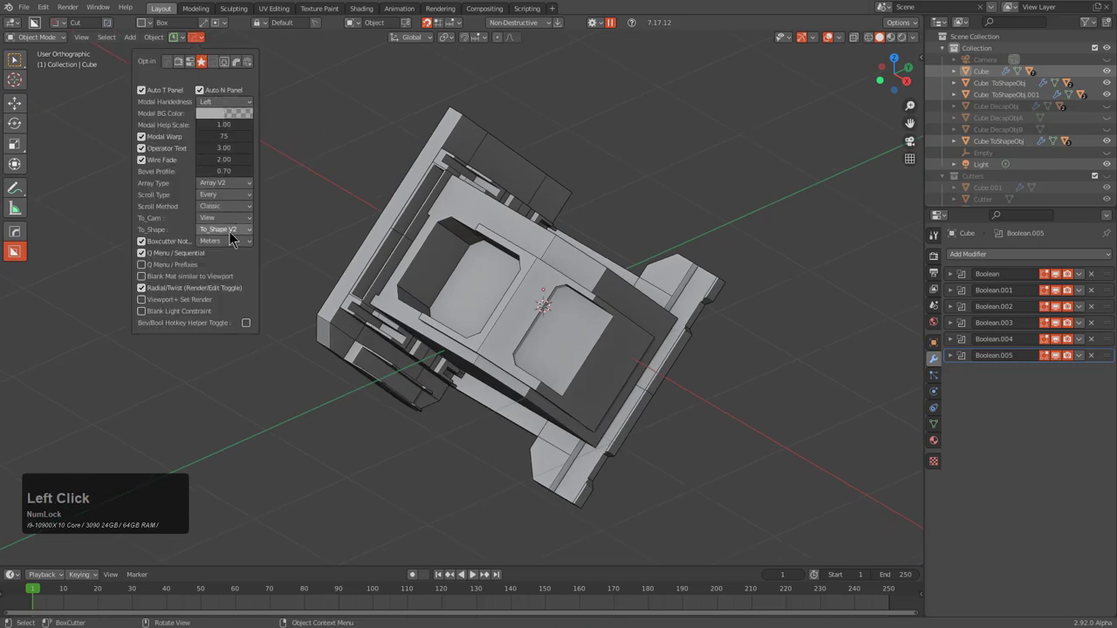
click(236, 237)
click(238, 262)
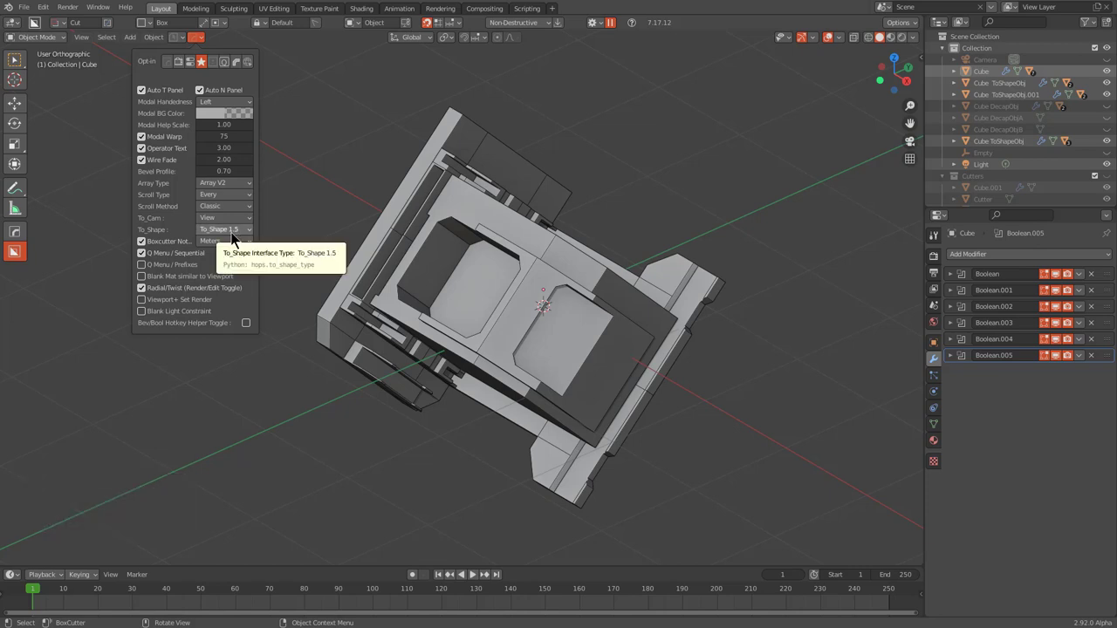
click(239, 236)
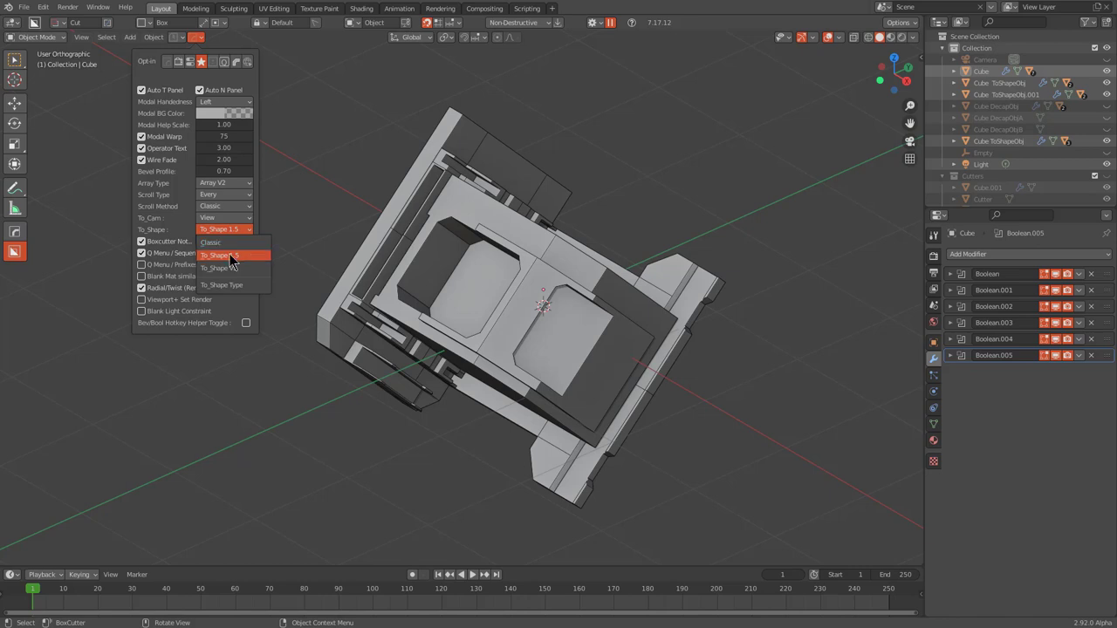
click(231, 259)
Select the earlier To_Shape box object sitting on the block
middle_click(459, 334)
click(539, 312)
middle_click(559, 317)
click(557, 415)
click(348, 340)
middle_click(419, 349)
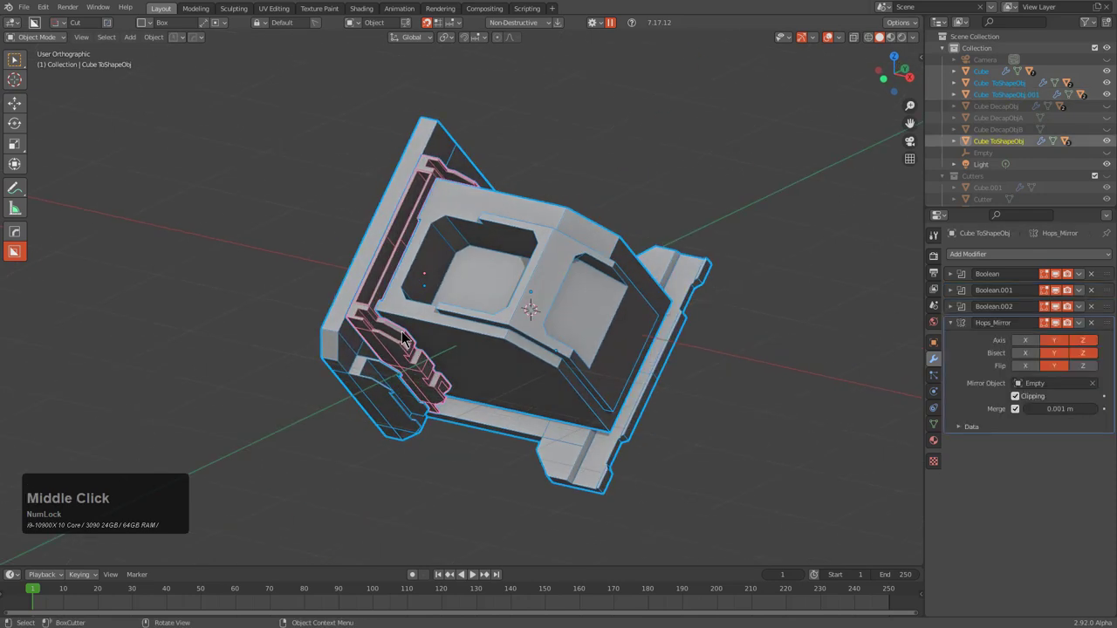
Run To Shape v1.5 (Q O T), toggle Individual fitting and cycle the preview shapes
text(qot)
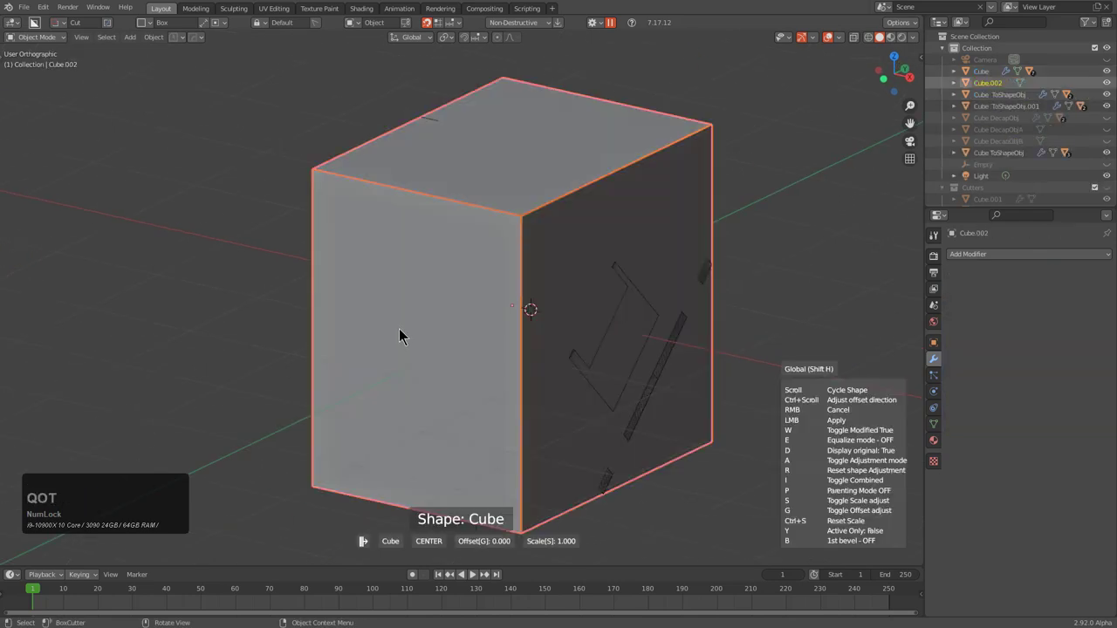
middle_click(518, 358)
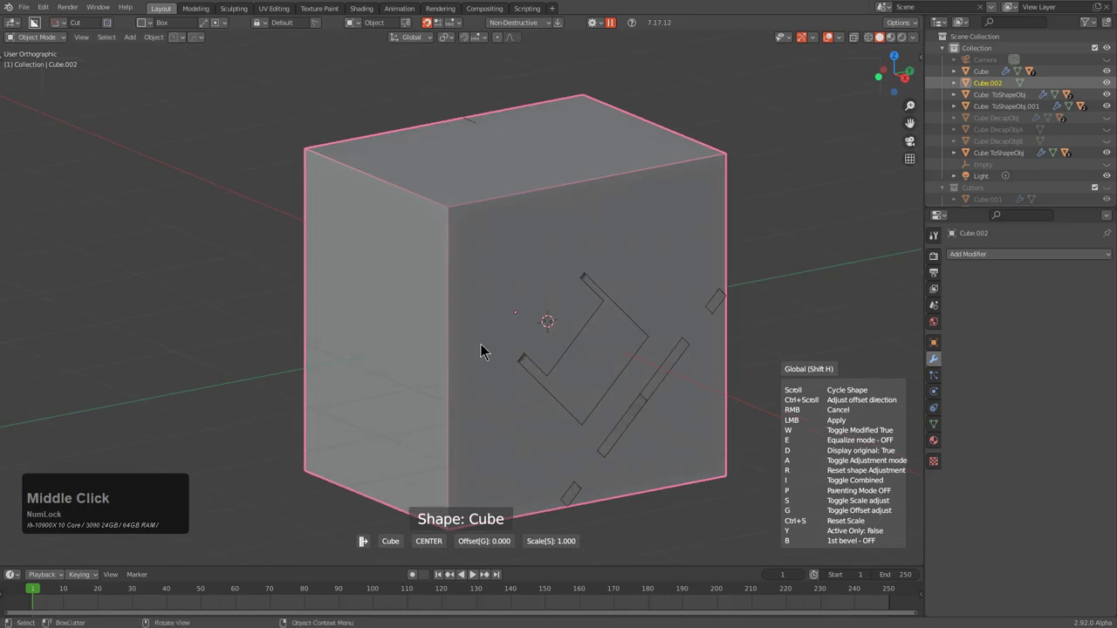
key(i)
middle_click(507, 354)
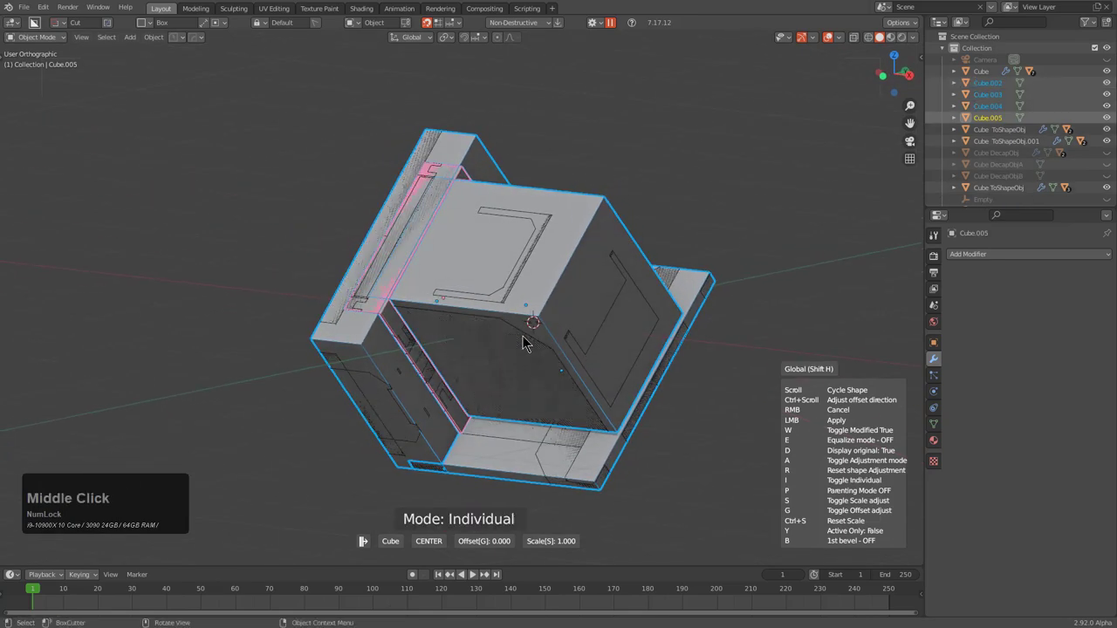
middle_click(534, 341)
middle_click(532, 341)
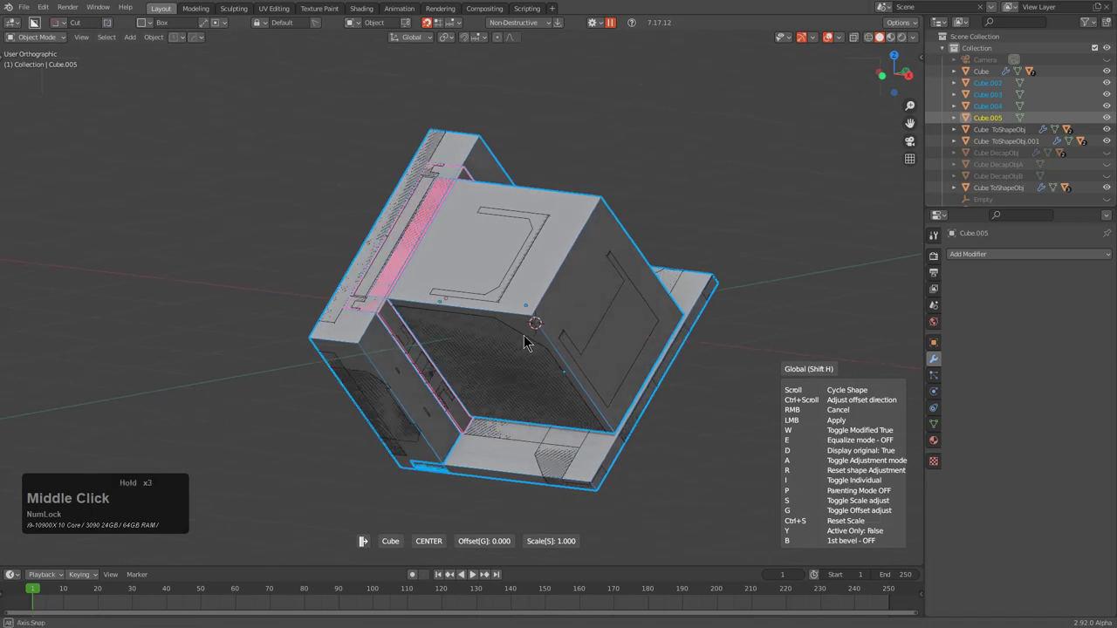
key(y)
middle_click(532, 343)
scroll(down, 3)
scroll(up, 3)
scroll(up, 3)
middle_click(602, 336)
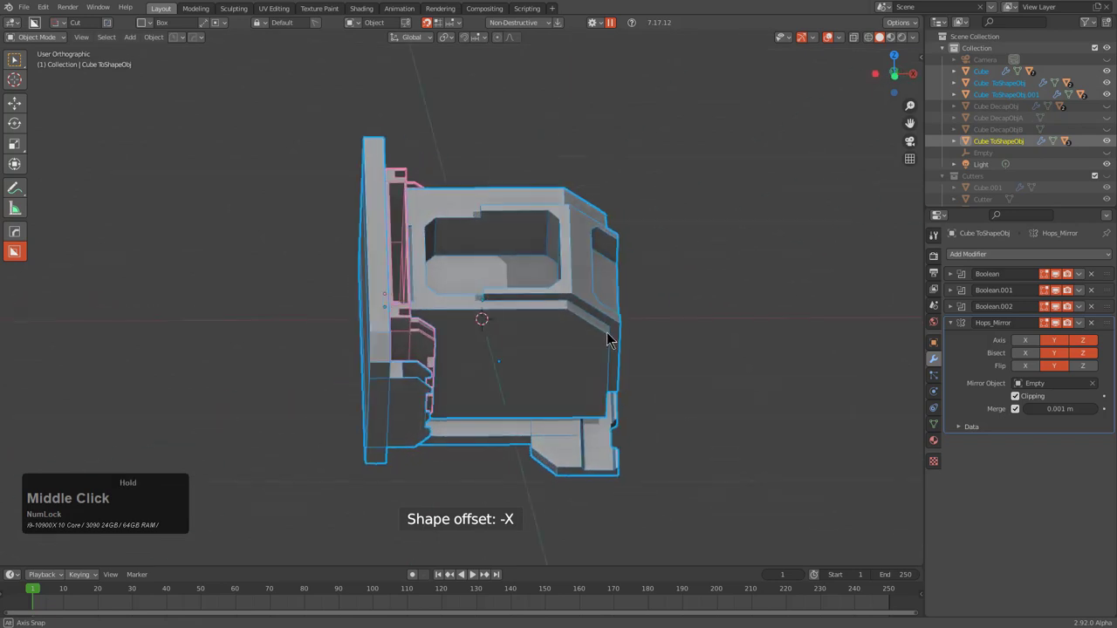
Generate a shape from the second To_Shape object, offset to -X from the active object, cycled to a flat sphere
click(406, 328)
middle_click(522, 341)
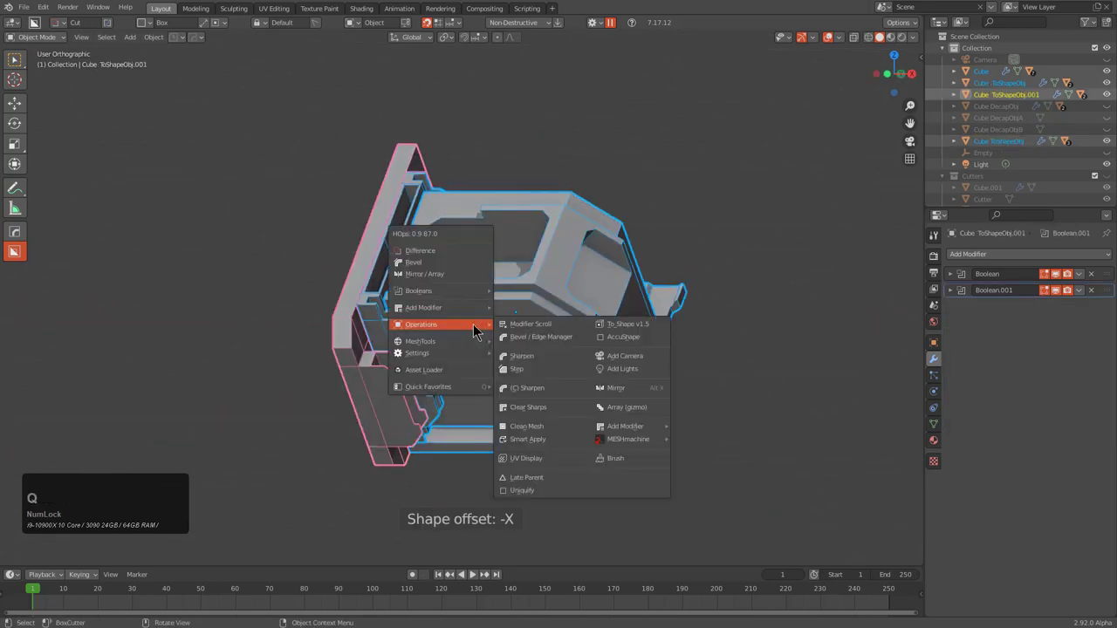
click(614, 326)
key(i)
key(y)
middle_click(603, 323)
scroll(down, 3)
scroll(up, 3)
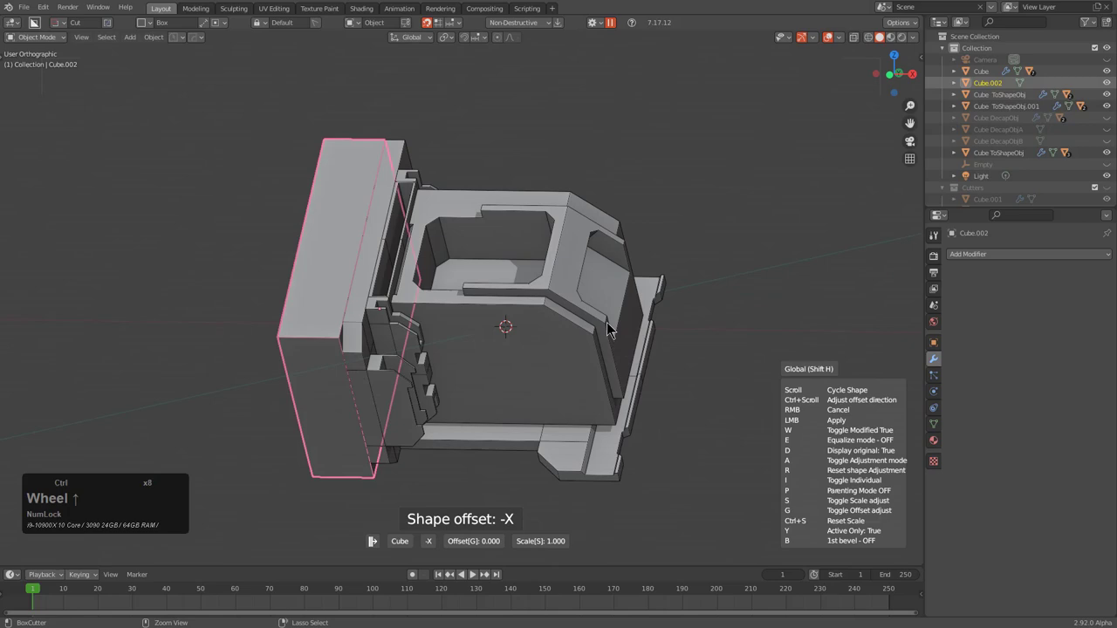
middle_click(597, 340)
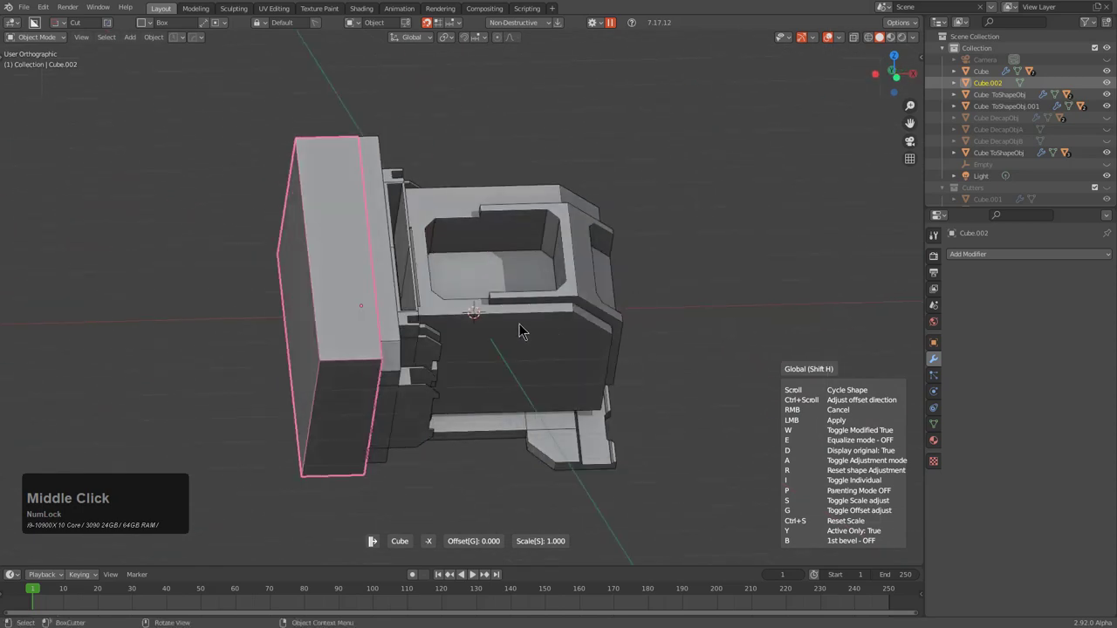
scroll(down, 3)
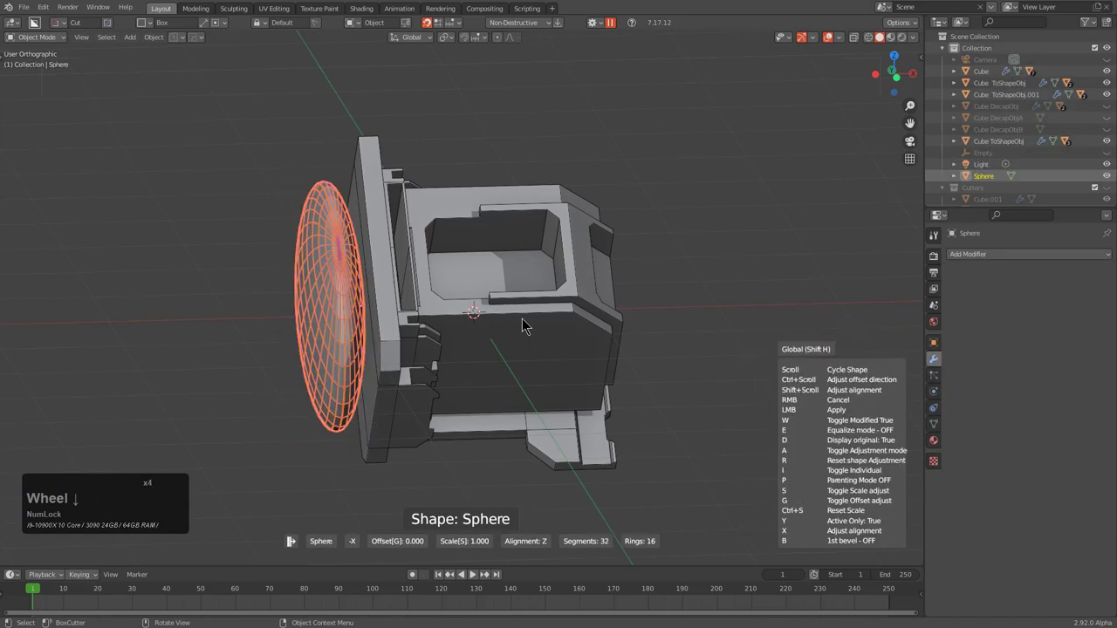
Equalize the flat sphere into a full sphere, then cycle it to a cylinder aligned along X
middle_click(529, 323)
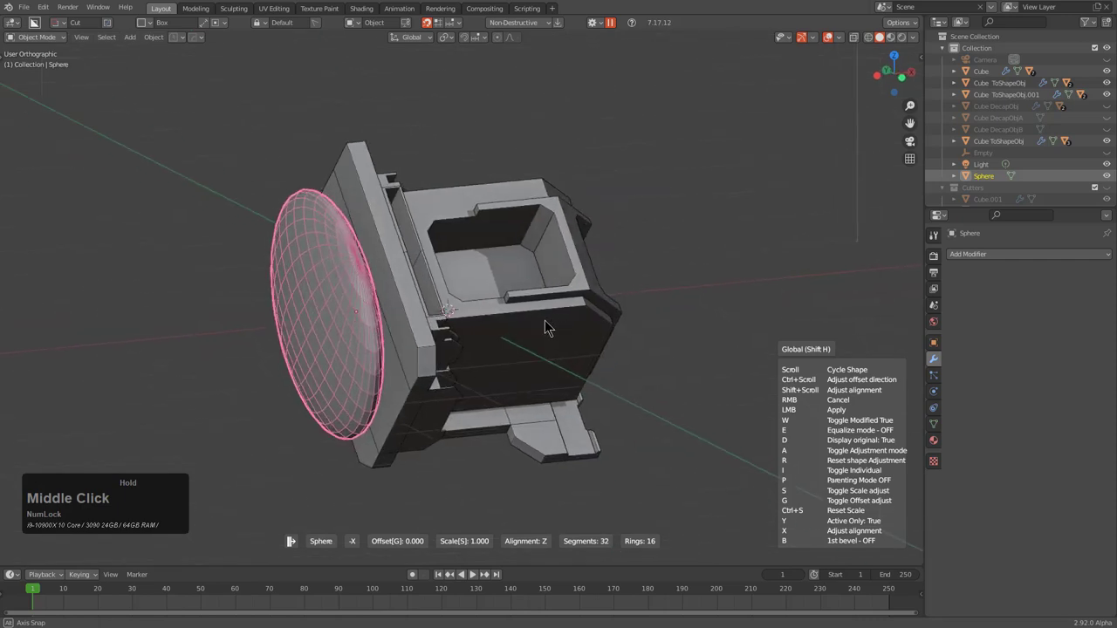
middle_click(552, 326)
scroll(up, 3)
scroll(down, 3)
middle_click(530, 327)
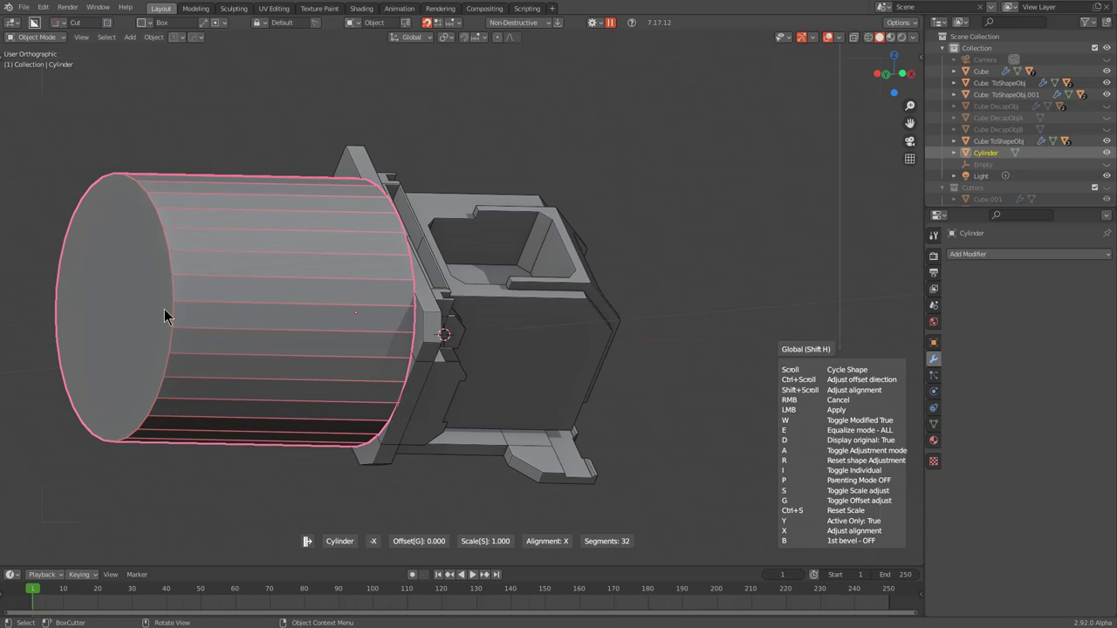
Scale the cylinder preview down and keep it as a separate object beside the block
key(s)
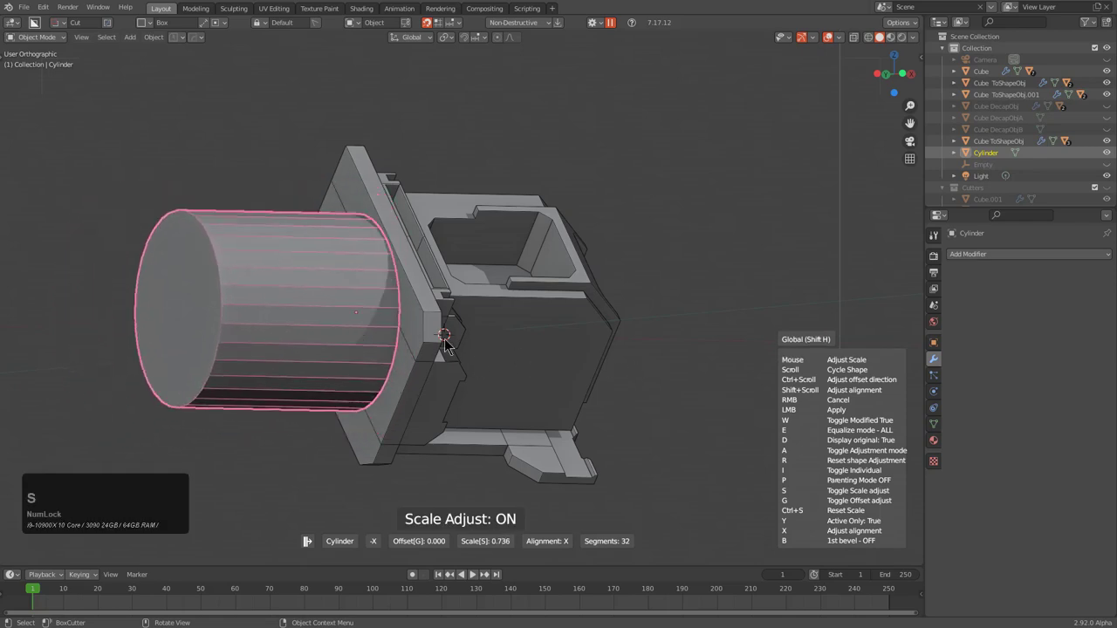
click(397, 326)
middle_click(497, 334)
click(334, 349)
middle_click(359, 356)
scroll(down, 3)
middle_click(411, 365)
middle_click(419, 339)
click(383, 309)
Run To Shape again for a cube and scale it into a flat square plate capping the cylinder's end
text(qot)
scroll(down, 3)
scroll(up, 3)
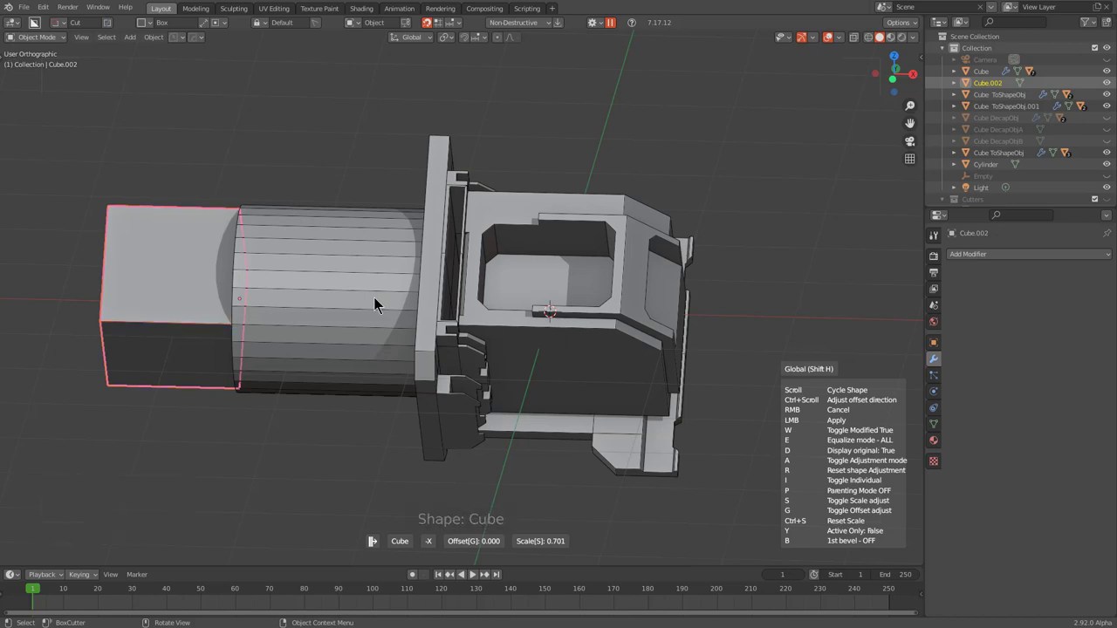
key(ctrl+s)
middle_click(387, 305)
key(s)
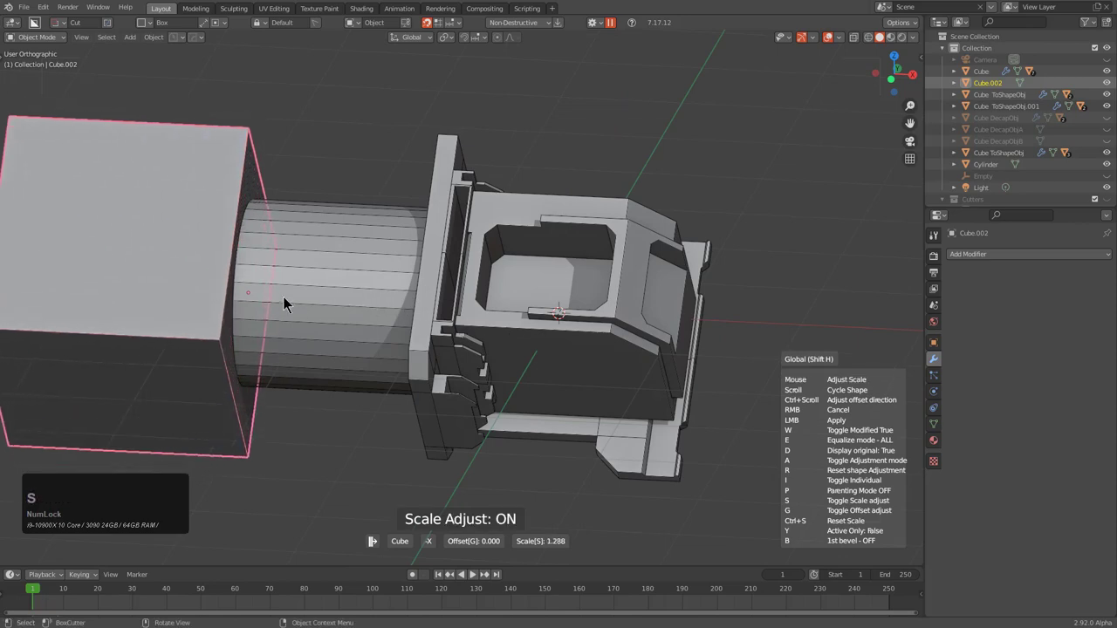
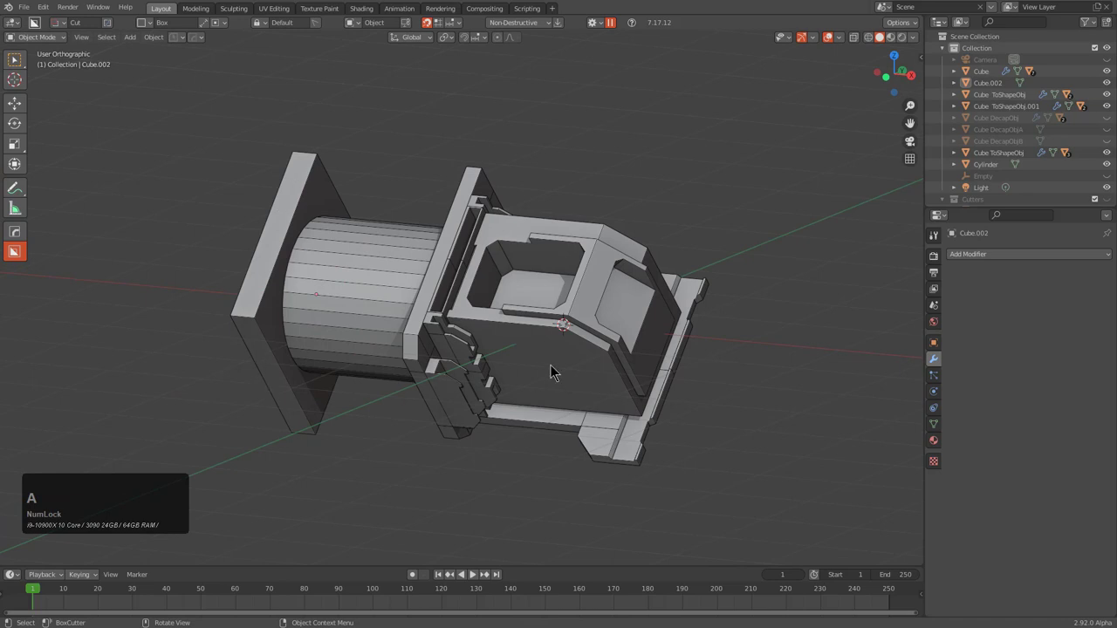
Delete the default cube in the fresh scene and bring up the Add menu for the cylinders
middle_click(400, 331)
middle_click(382, 291)
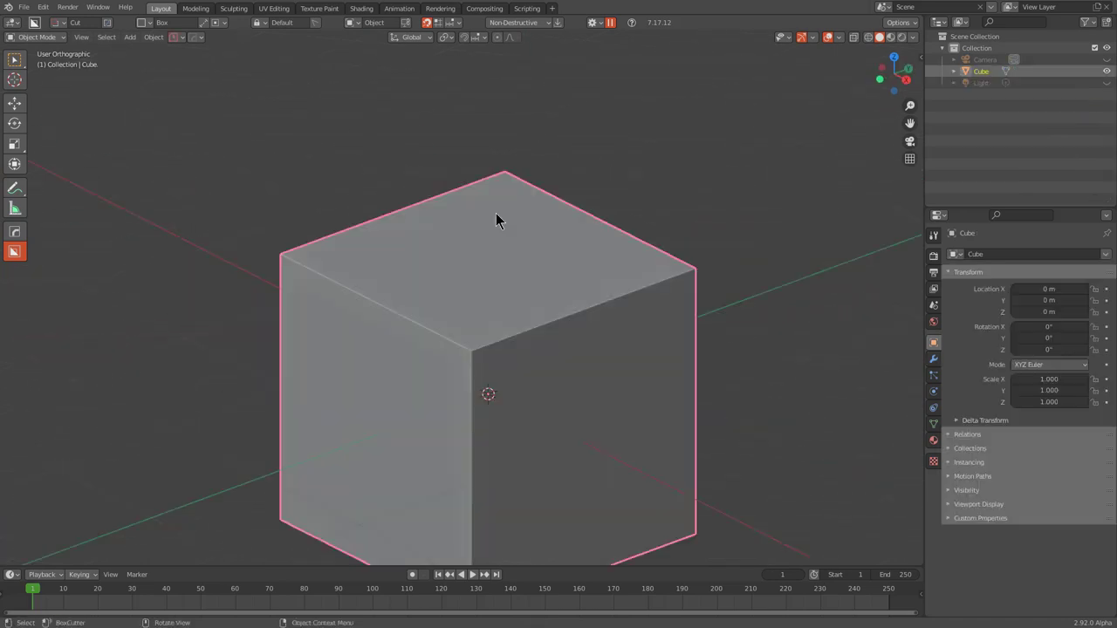
middle_click(519, 272)
scroll(down, 3)
key(x)
click(562, 272)
key(shift+a)
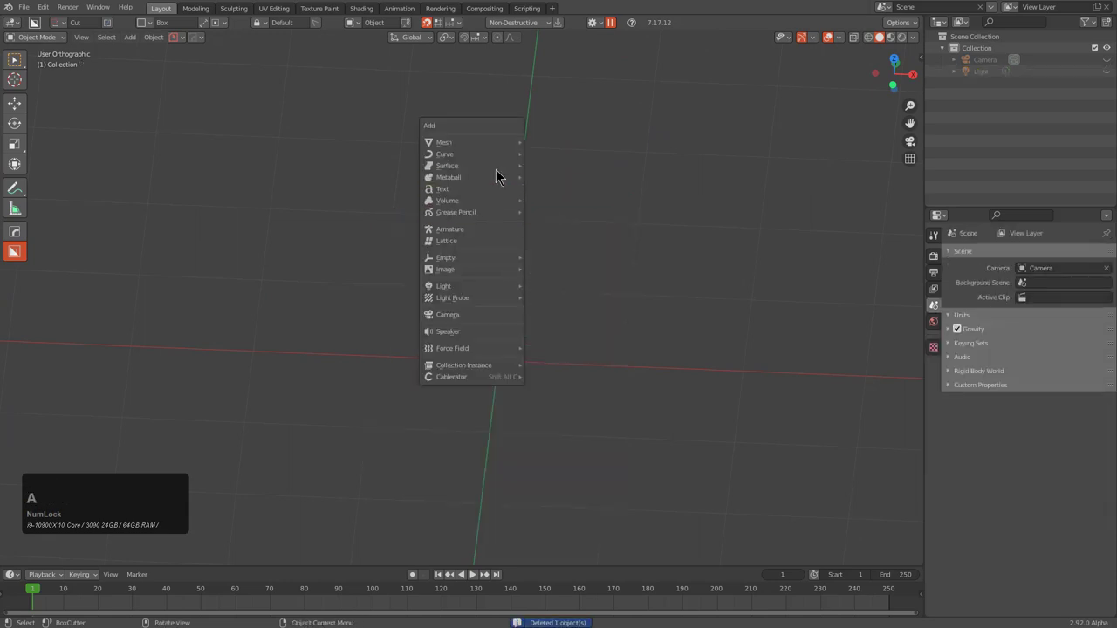
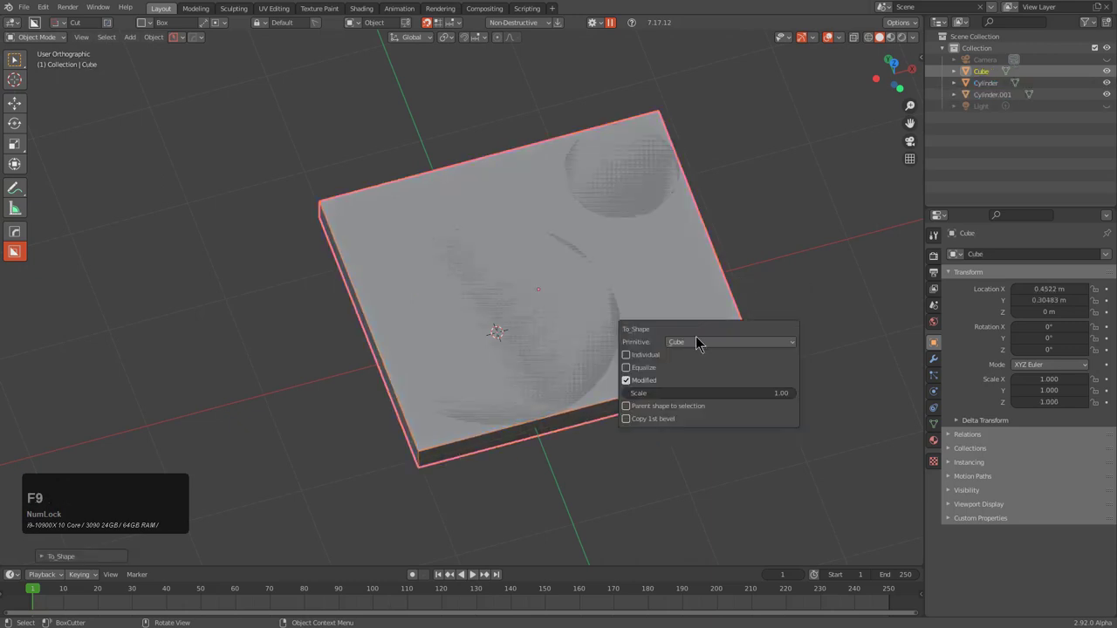
Switch the To_Shape primitive to Convex Hull around the cylinders, then delete the hull
click(707, 348)
click(705, 421)
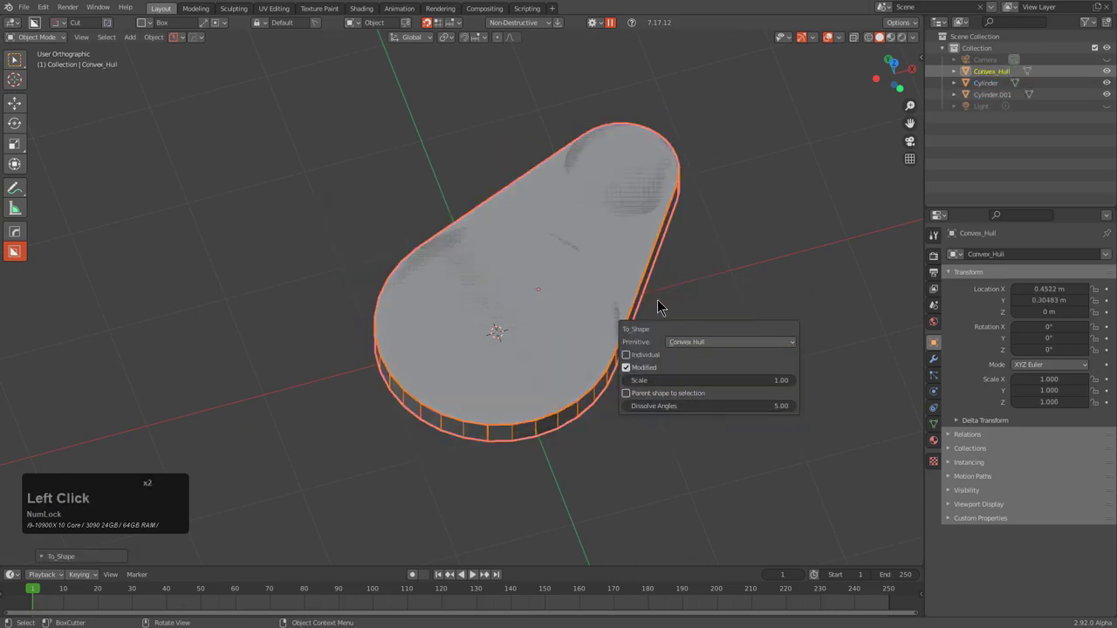
middle_click(653, 283)
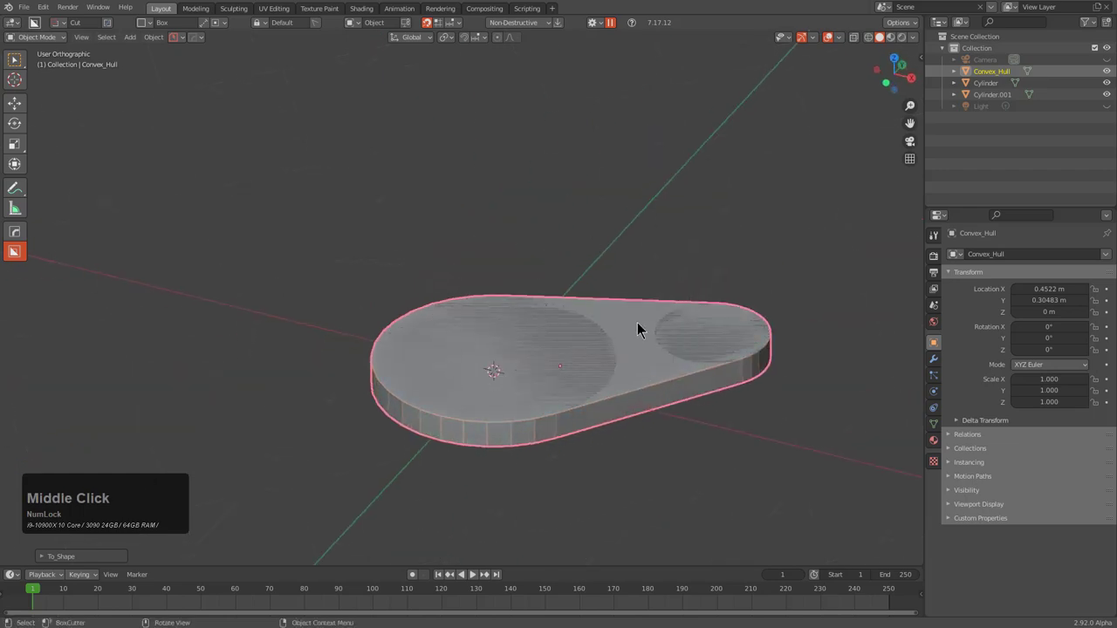
middle_click(592, 331)
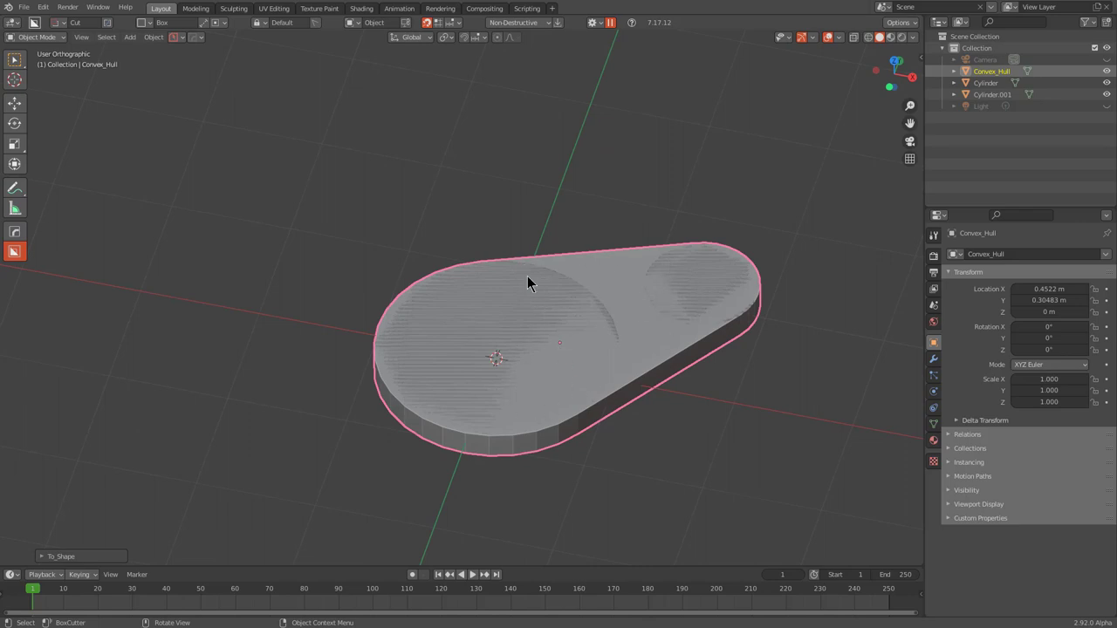
middle_click(605, 364)
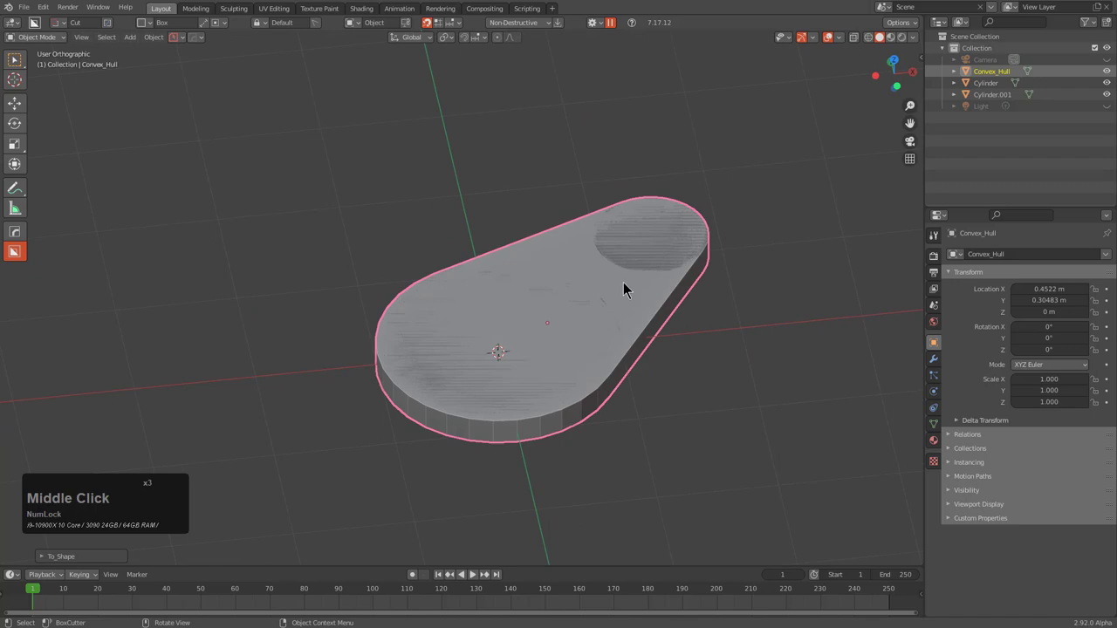
key(x)
click(630, 288)
Bring up the HardOps add-on preferences for shape conversion
click(210, 47)
click(206, 67)
click(229, 189)
click(155, 204)
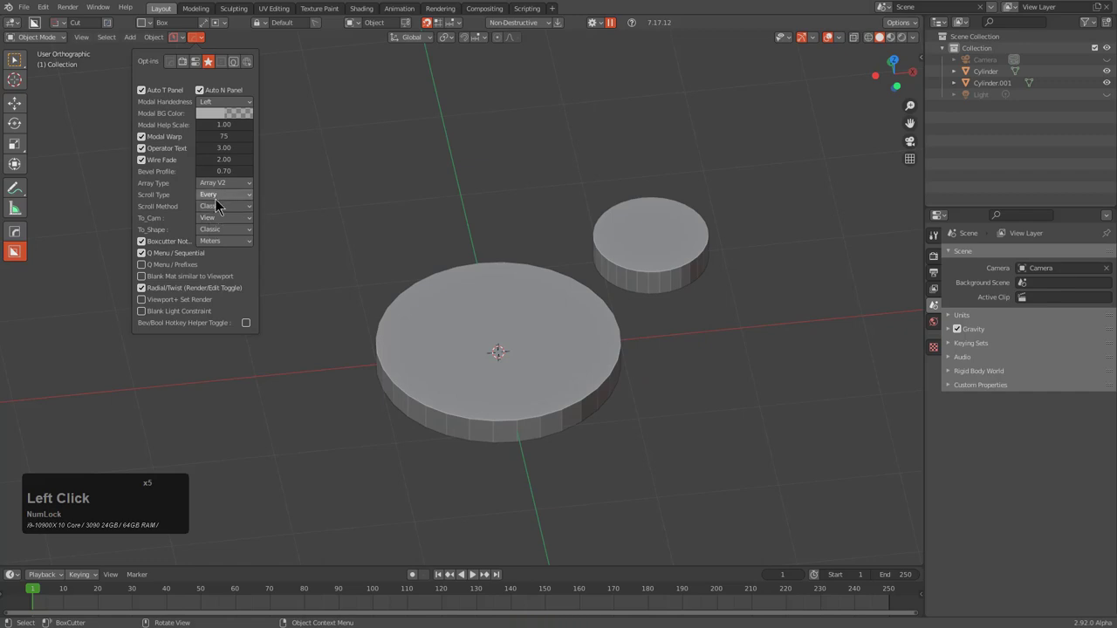
With To_Shape 1.5 chosen, select both cylinders and wrap them in a convex hull
click(223, 235)
click(233, 264)
click(555, 331)
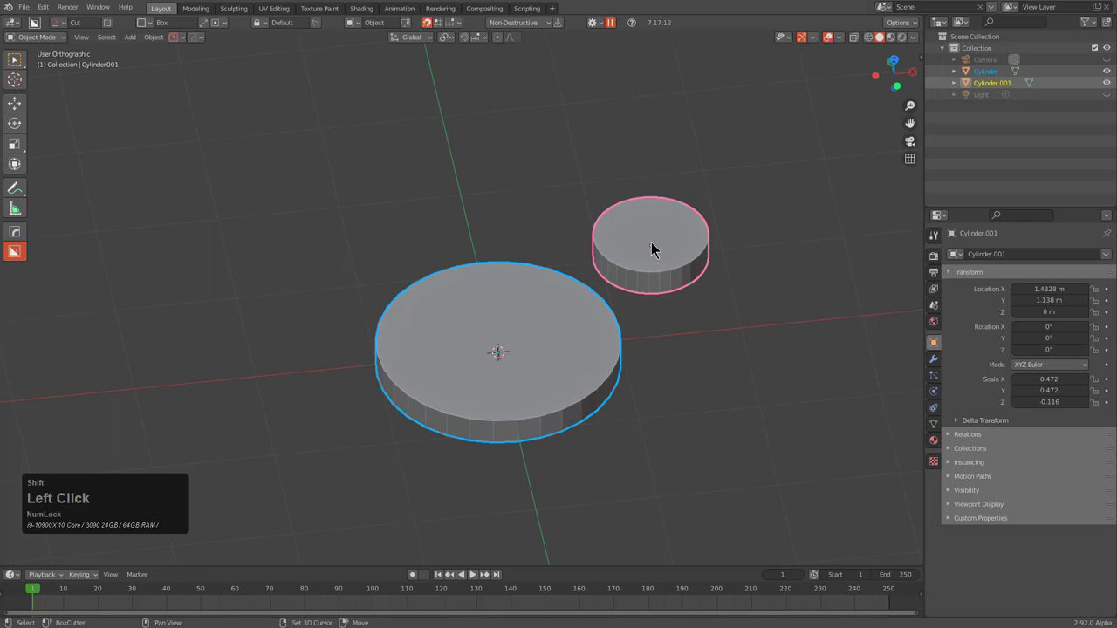
key(q)
click(800, 244)
scroll(down, 3)
scroll(up, 3)
click(665, 284)
Orbit around the rebuilt convex hull to inspect it
middle_click(596, 339)
middle_click(568, 364)
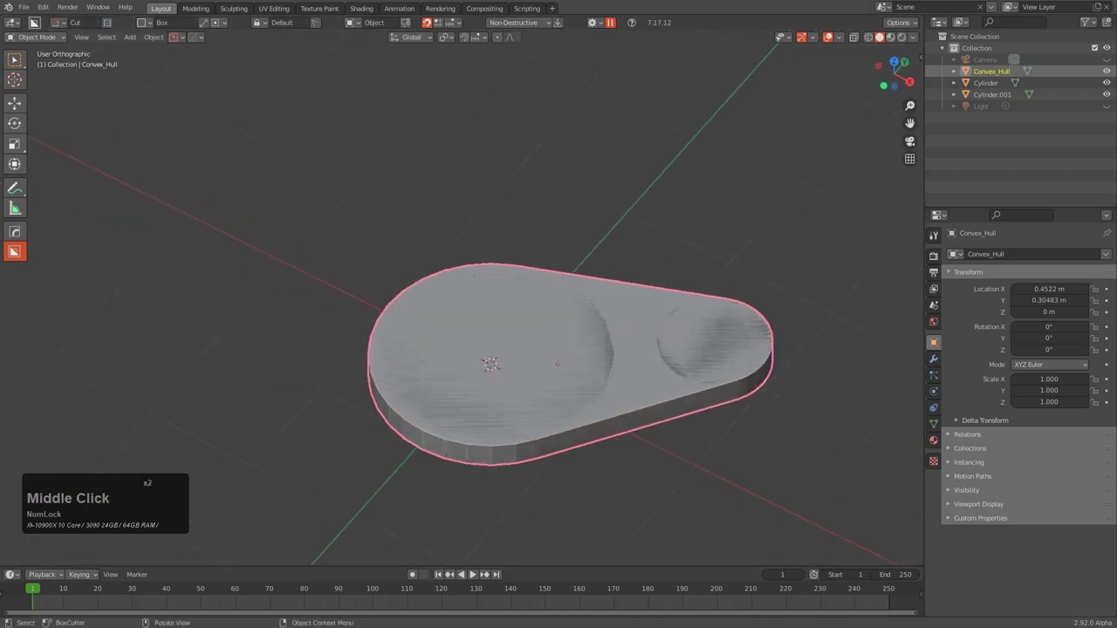
middle_click(550, 326)
scroll(down, 3)
middle_click(561, 340)
middle_click(551, 340)
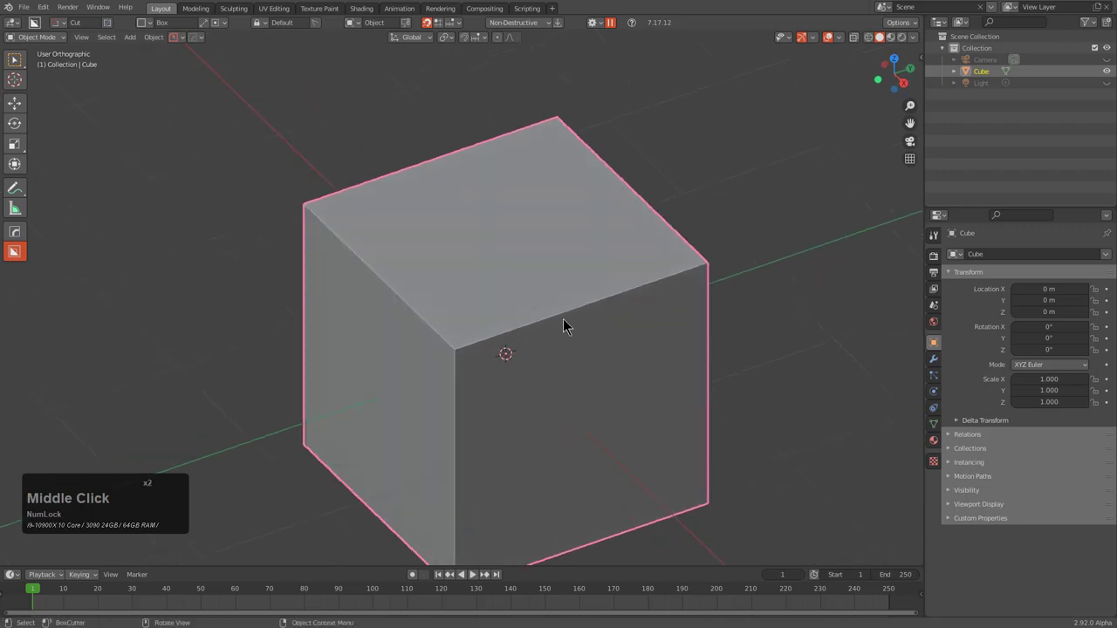
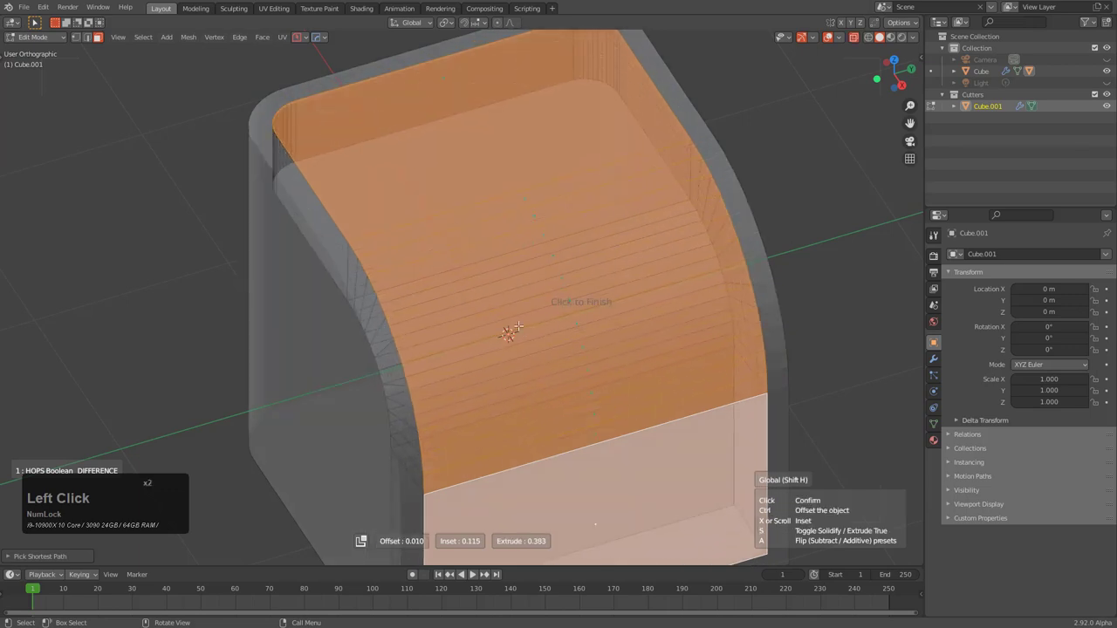
Finish extruding the current cutter into the cube's curved recess
click(504, 318)
scroll(down, 3)
middle_click(500, 319)
scroll(up, 3)
middle_click(407, 226)
Cut two stepped horizontal ledges inside the recess with Ngon cutters in front ortho view
text(dd)
click(348, 290)
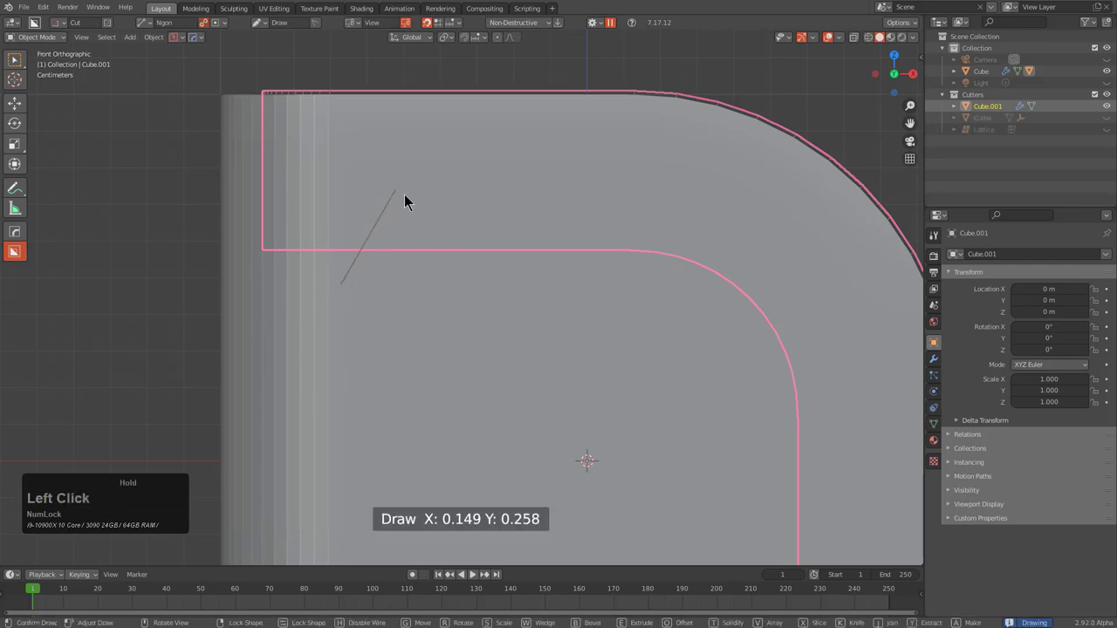
click(574, 200)
key(space)
middle_click(648, 366)
scroll(down, 3)
click(572, 318)
click(637, 477)
key(space)
scroll(down, 3)
middle_click(628, 291)
scroll(up, 3)
Run HardOps Auto Smooth on the cube with the angle set around 35°
key(1)
click(550, 266)
key(q)
click(548, 266)
middle_click(562, 259)
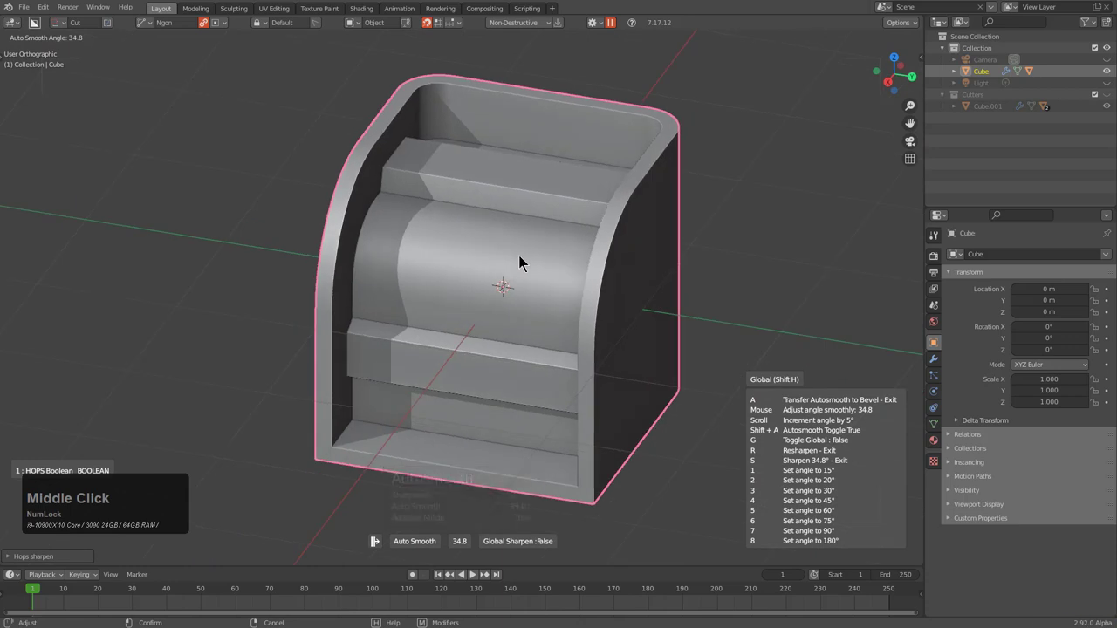
middle_click(401, 263)
scroll(down, 3)
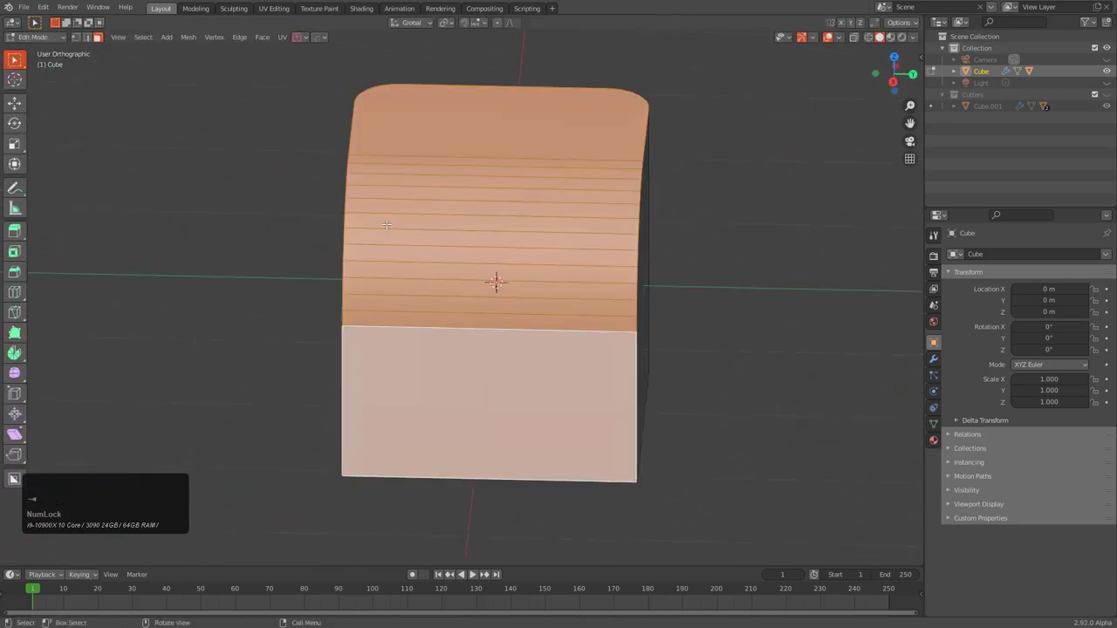
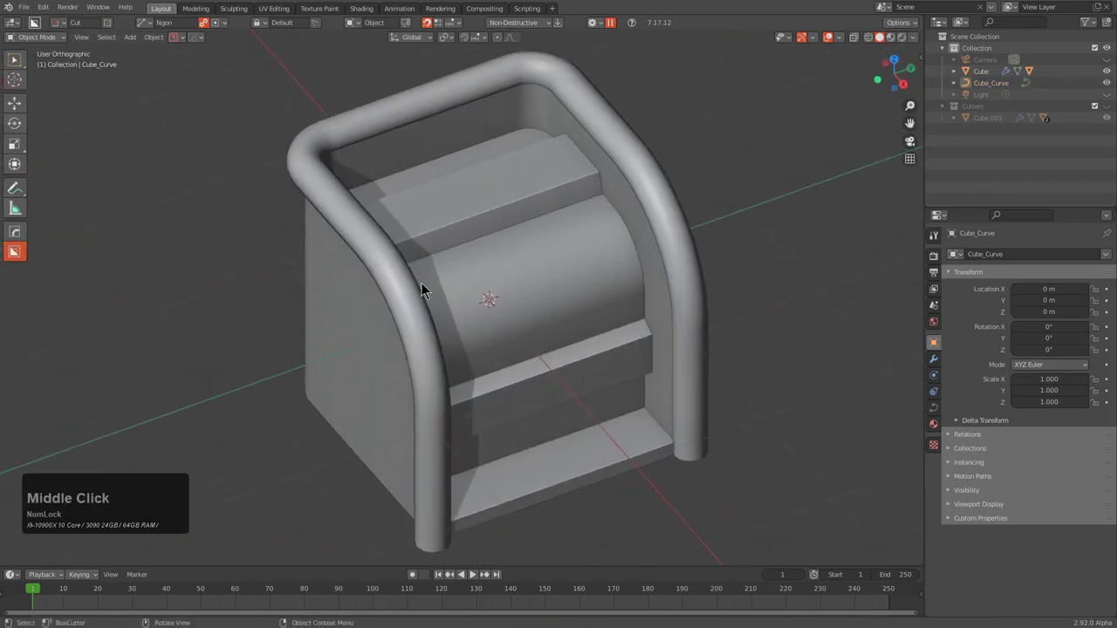
Run HardOps To_Shape on the block and tube and scroll to the Decap primitive
middle_click(561, 273)
click(643, 190)
middle_click(604, 231)
text(qo)
key(BackSpace)
text(ot)
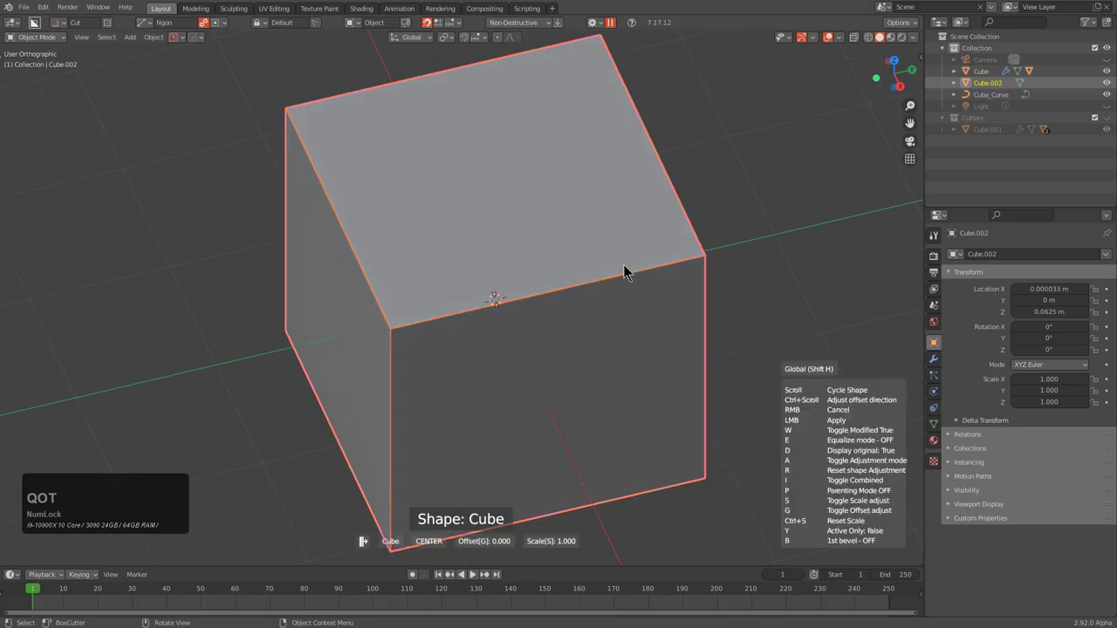
scroll(down, 3)
scroll(up, 3)
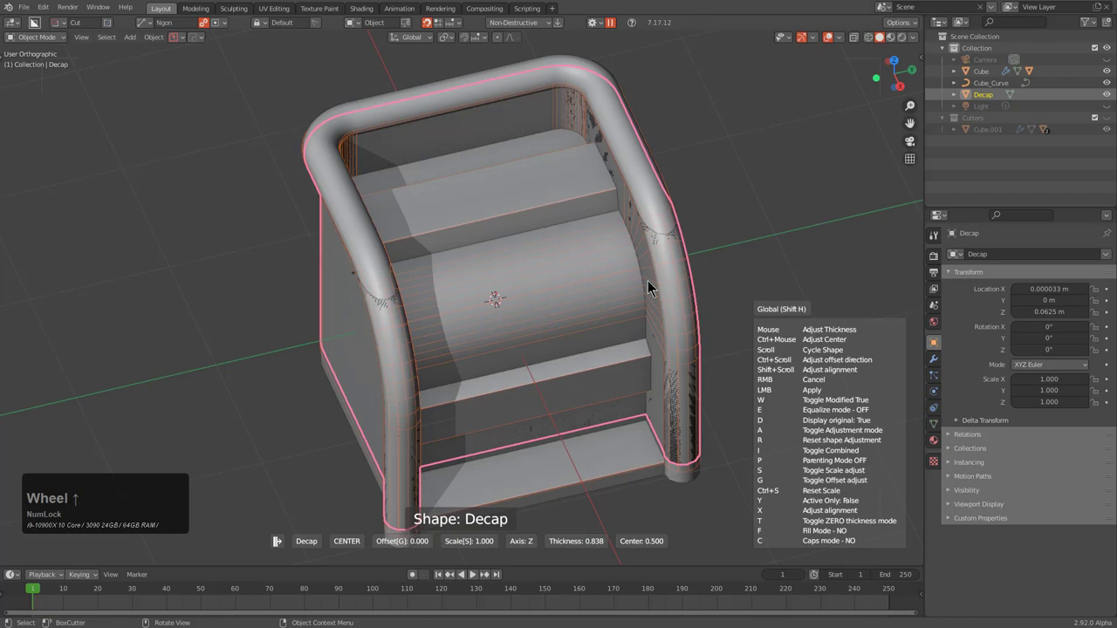
Set the Decap slice along Y, hide the originals and switch its end caps to Array type
text(xx)
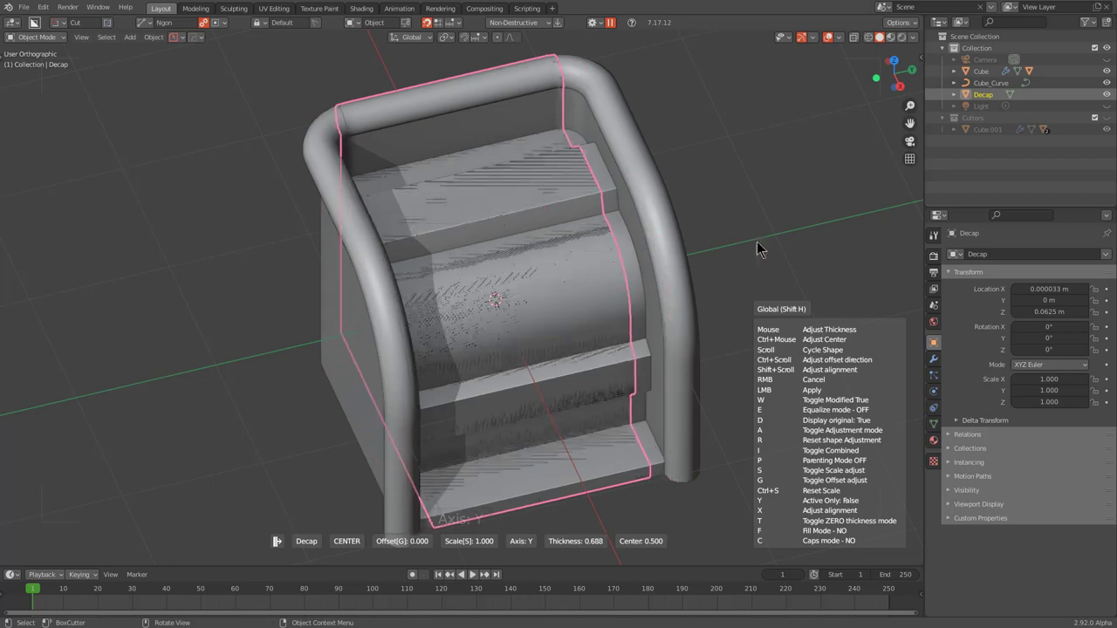
key(d)
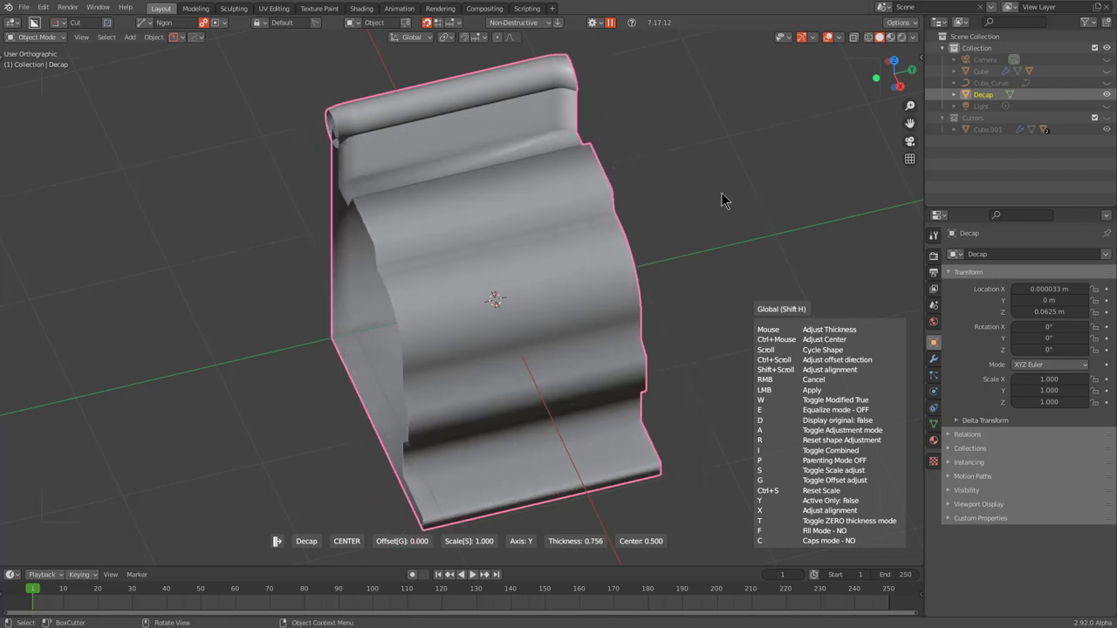
key(c)
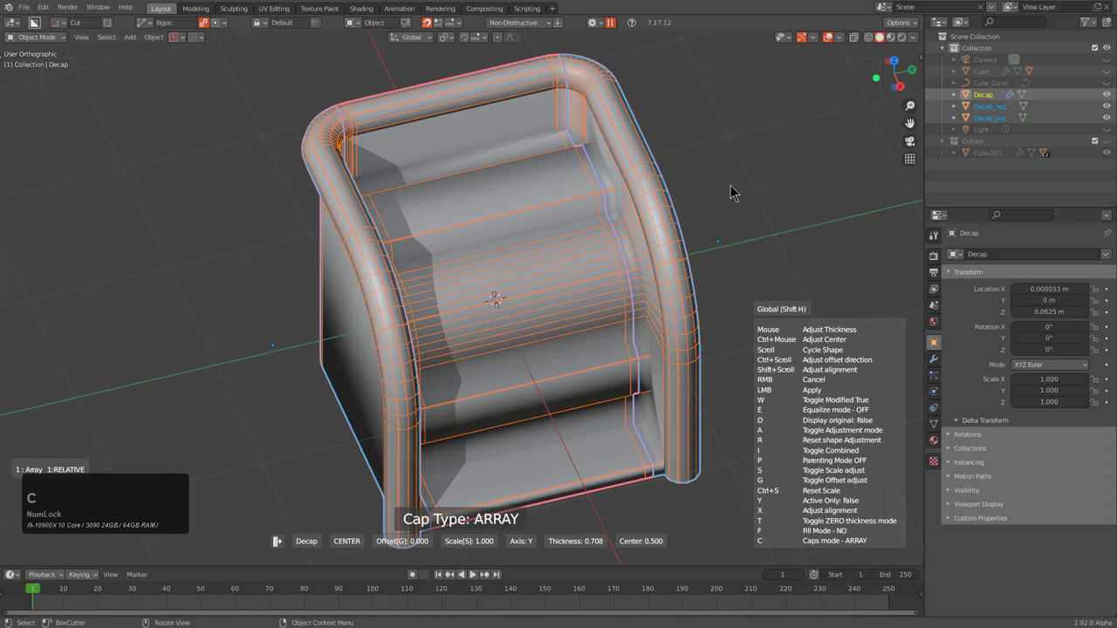
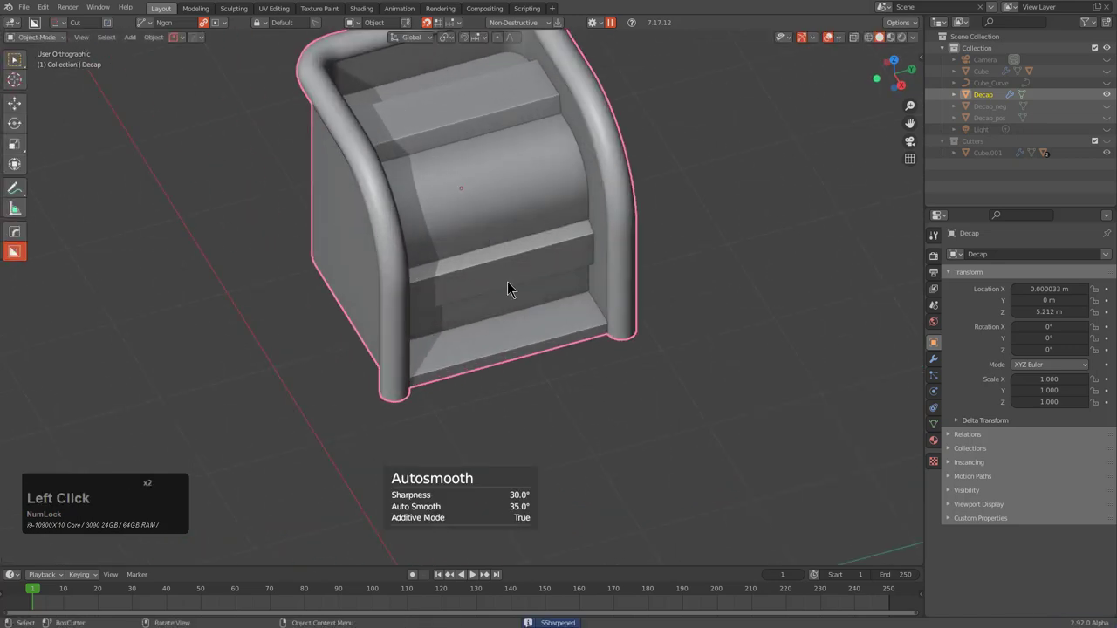
Add an Array modifier to Decap with Relative Offset Y 1 and Count 6
scroll(down, 3)
scroll(down, 3)
middle_click(540, 244)
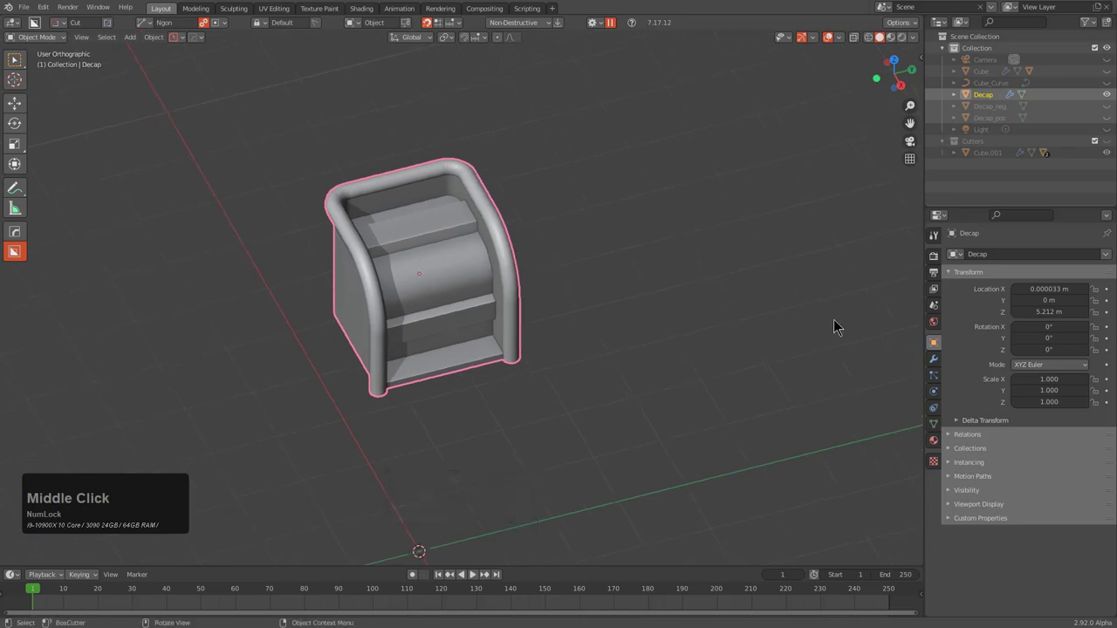
click(940, 365)
click(1099, 317)
double_click(1095, 314)
click(1095, 313)
click(1099, 316)
double_click(1098, 316)
Inspect the six-copy row from several angles and adjust the viewport overlay
middle_click(765, 210)
scroll(up, 3)
middle_click(548, 213)
scroll(up, 3)
scroll(down, 3)
middle_click(784, 270)
middle_click(757, 284)
middle_click(713, 223)
key(alt+w)
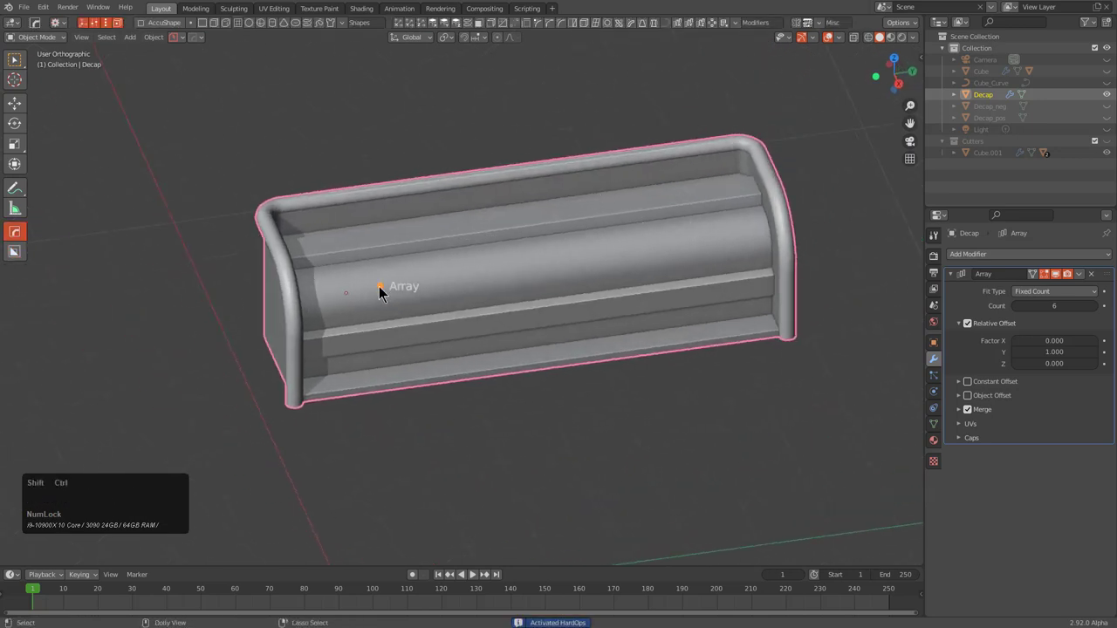
Settle the Decap Array Count at 4 and frame the shorter bar in view
click(386, 293)
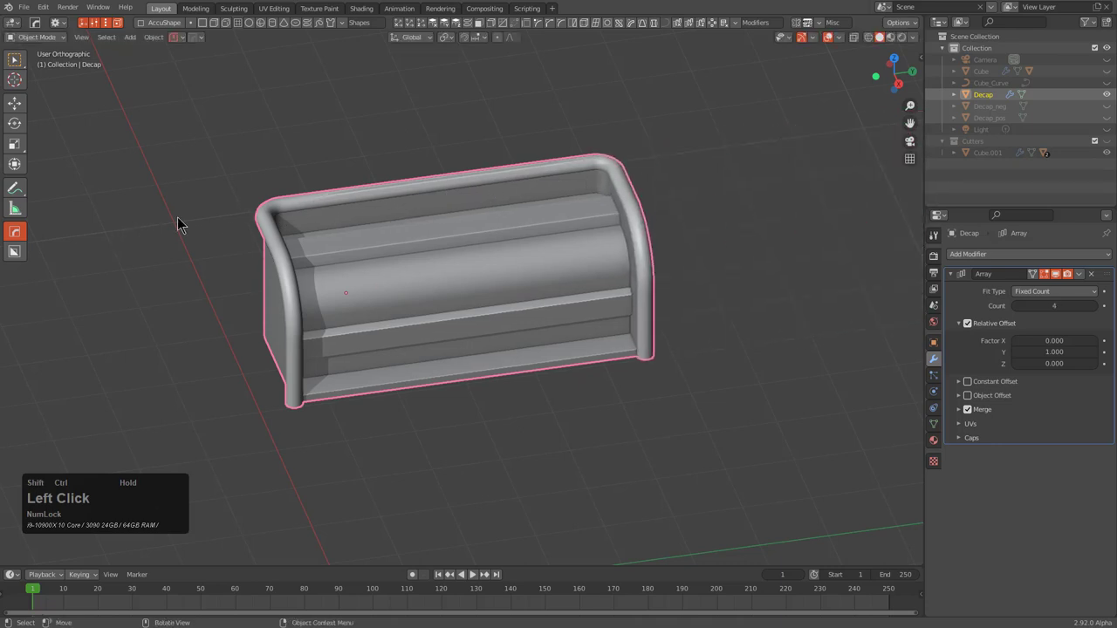
scroll(down, 3)
middle_click(376, 337)
key(KP_Decimal)
scroll(up, 3)
middle_click(420, 174)
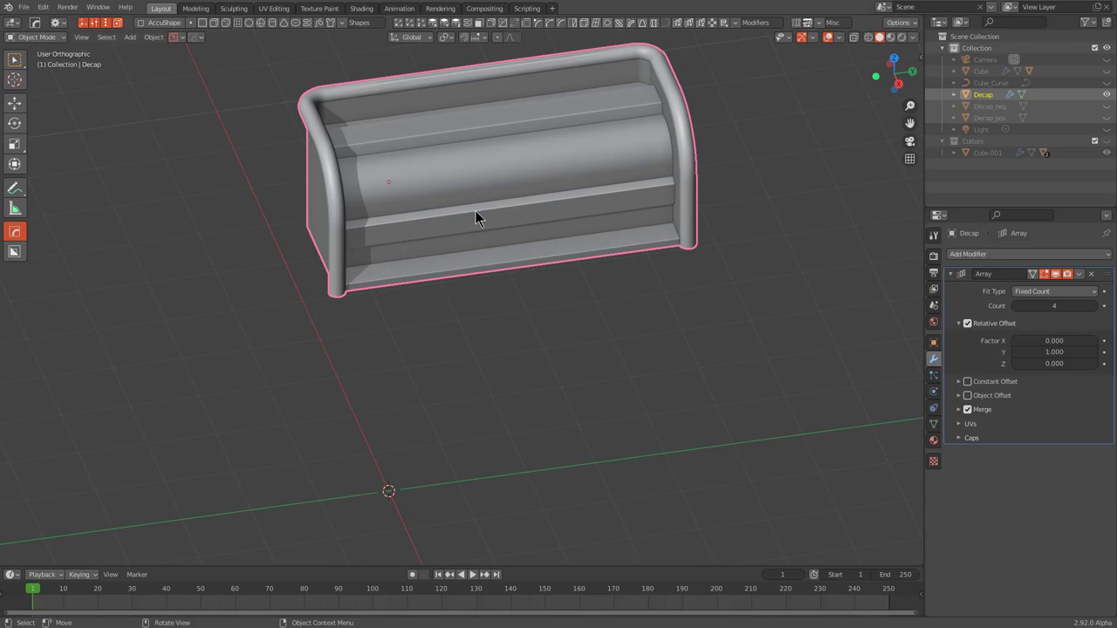
Delete the arrayed Decap slice and unhide the original split block
click(483, 217)
key(x)
click(482, 217)
key(alt+h)
middle_click(513, 339)
key(1)
scroll(up, 3)
Remove the leftover Decap slice object from the scene
click(594, 304)
key(h)
click(445, 328)
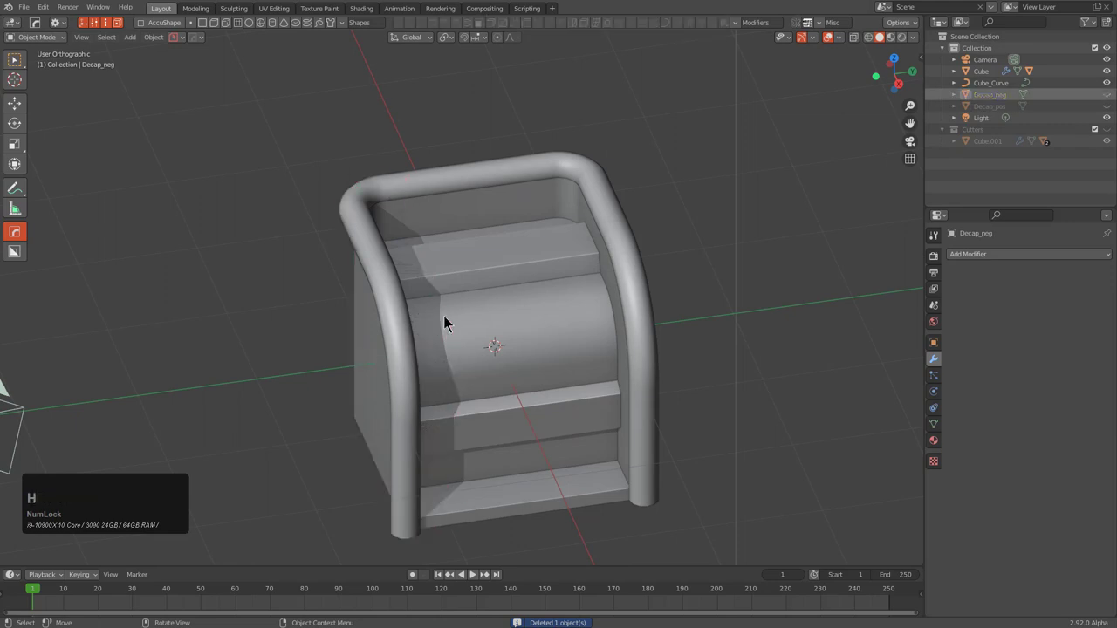
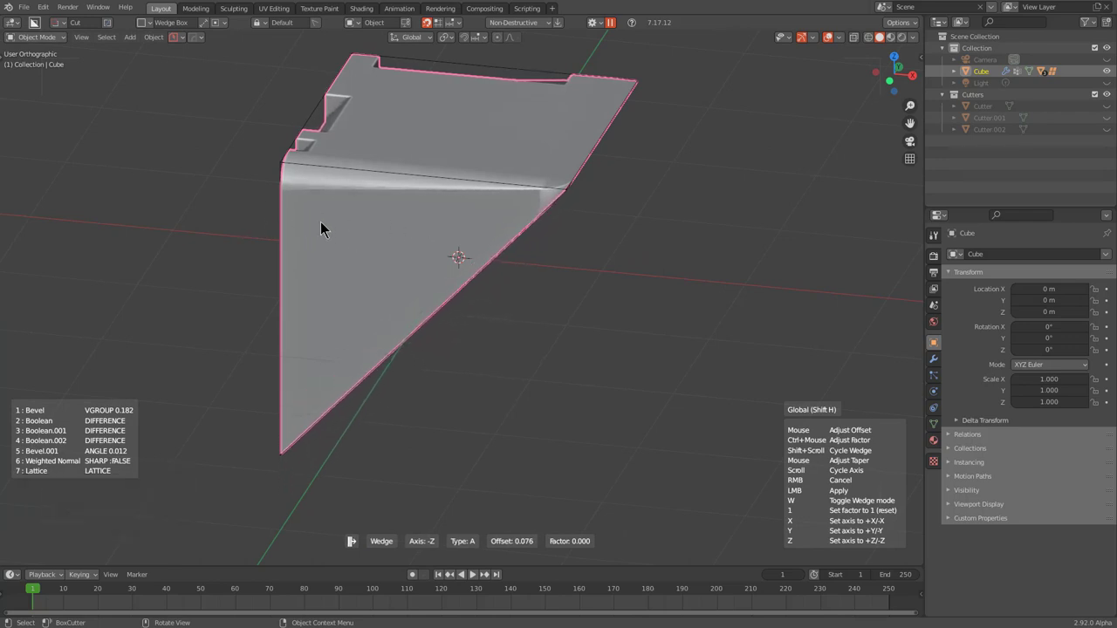
Cycle the wedge axis through -Z, +Z and -X, then cancel to keep the cube unchanged
scroll(up, 3)
scroll(up, 3)
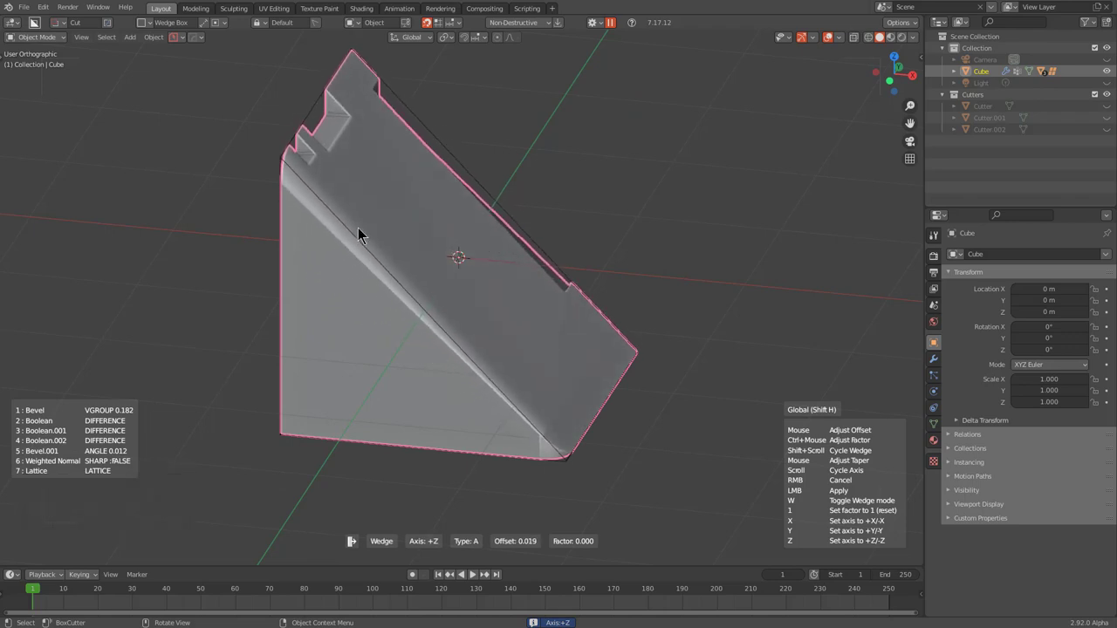
scroll(up, 3)
scroll(down, 3)
scroll(up, 3)
scroll(up, 3)
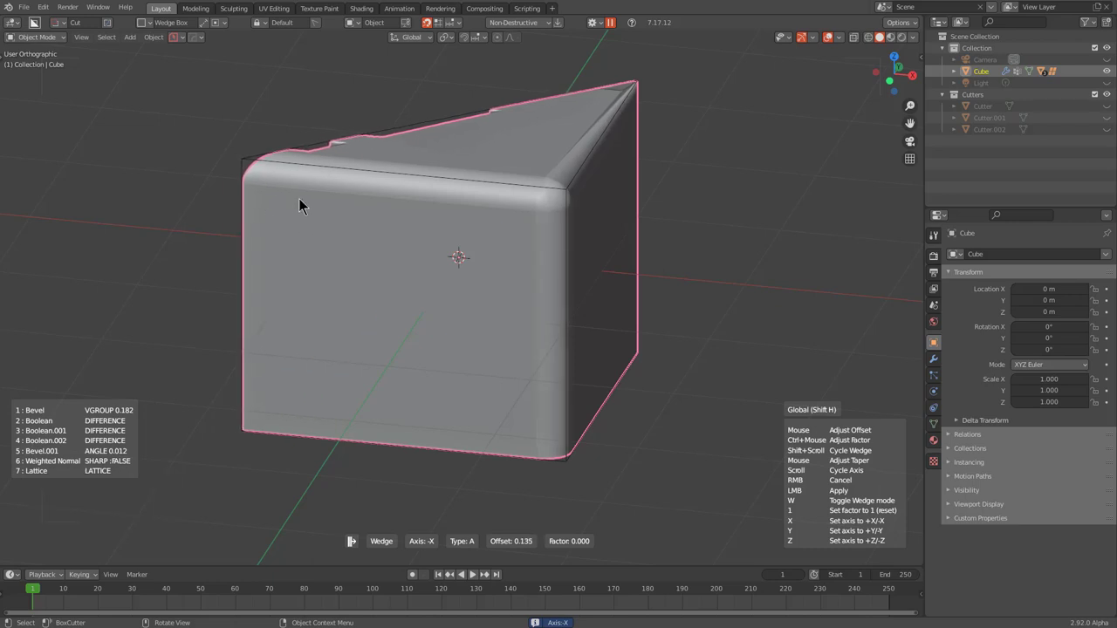
right_click(314, 204)
Draw a square box cutter into the block's top edge with wedge preview toggled
middle_click(509, 239)
scroll(up, 3)
middle_click(505, 180)
click(422, 102)
key(w)
text(ww)
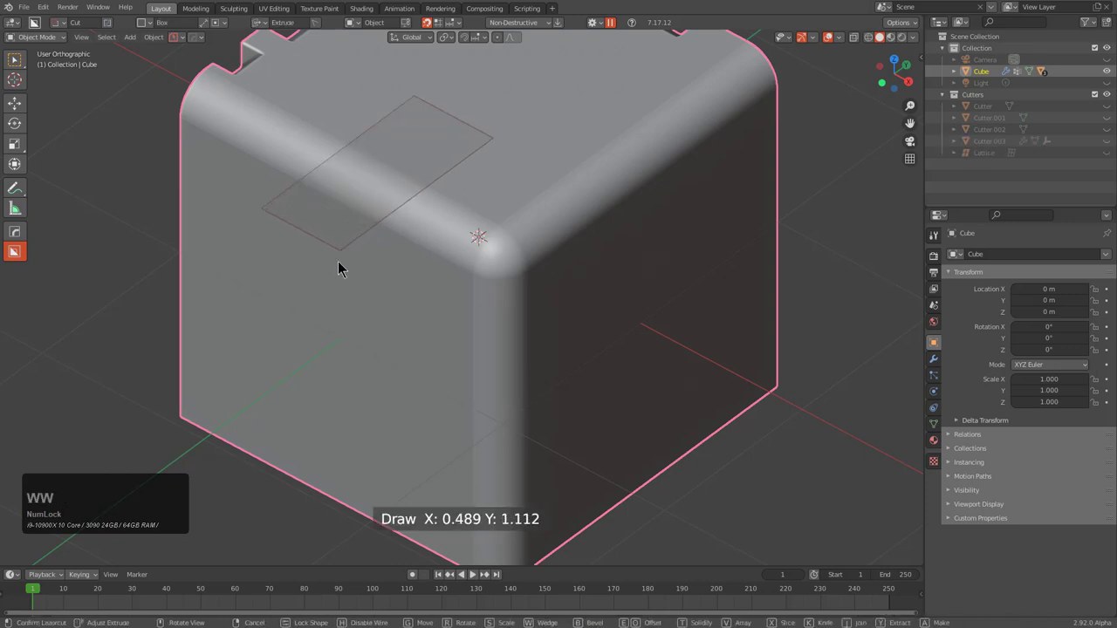
click(334, 322)
middle_click(476, 305)
Taper/Deform the cutter in Wedge mode, cycle to wedge type B and apply the sloped pocket
key(q)
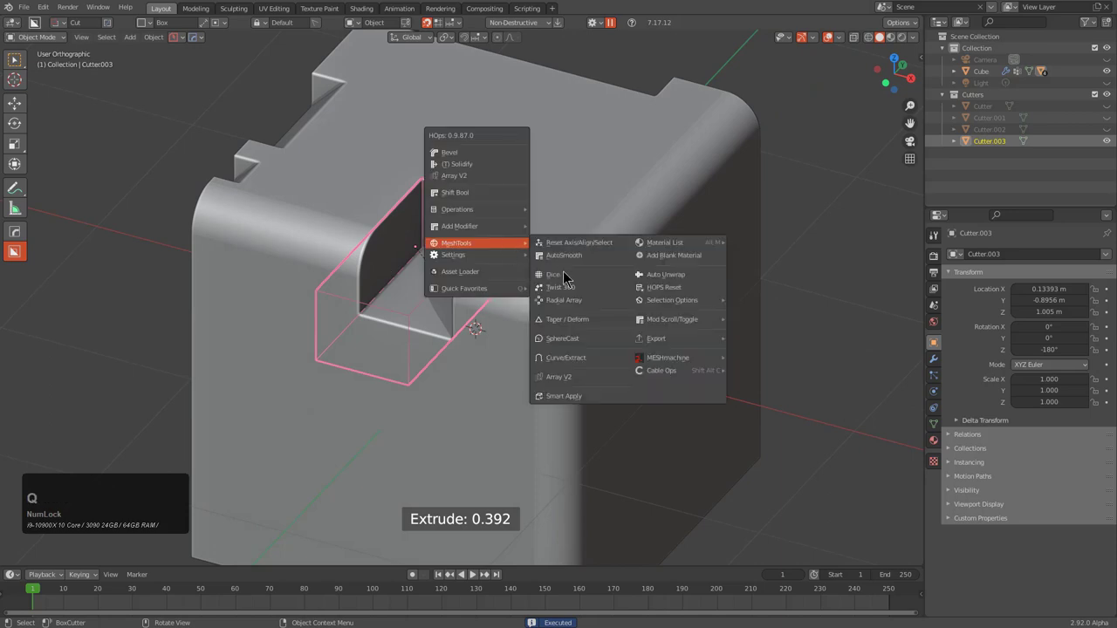
click(597, 324)
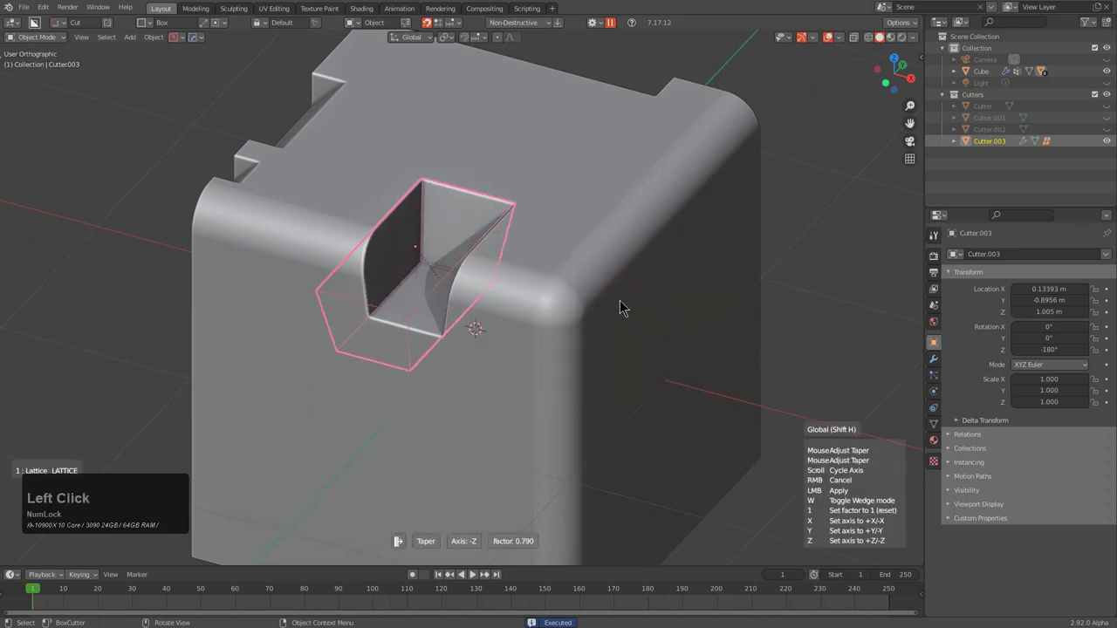
key(w)
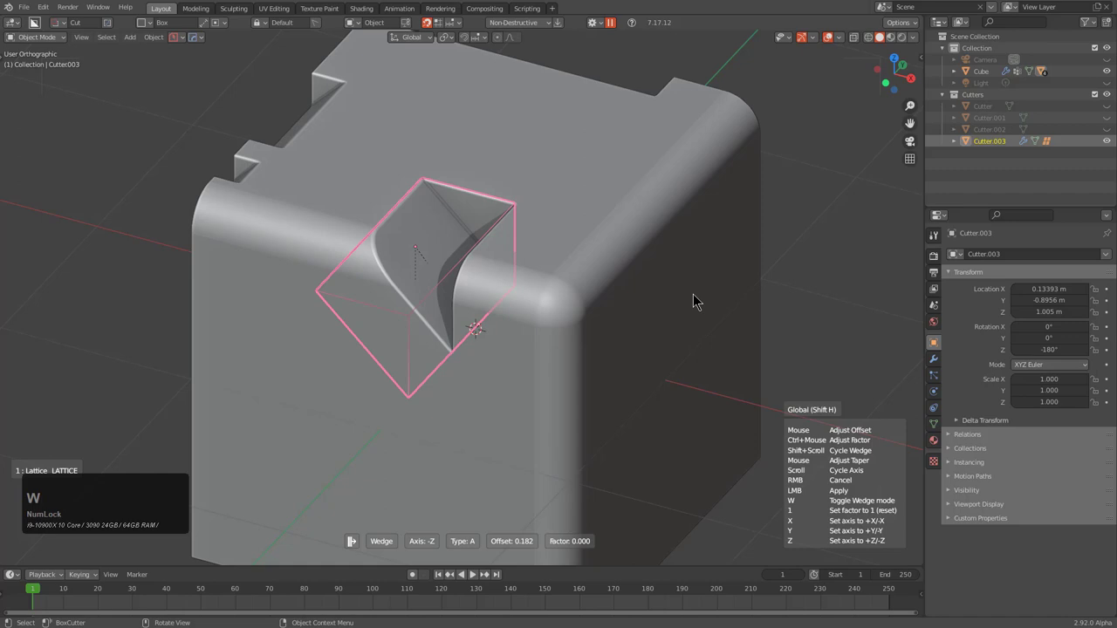
scroll(up, 3)
scroll(up, 3)
scroll(up, 3)
scroll(down, 3)
scroll(up, 3)
scroll(down, 3)
scroll(down, 3)
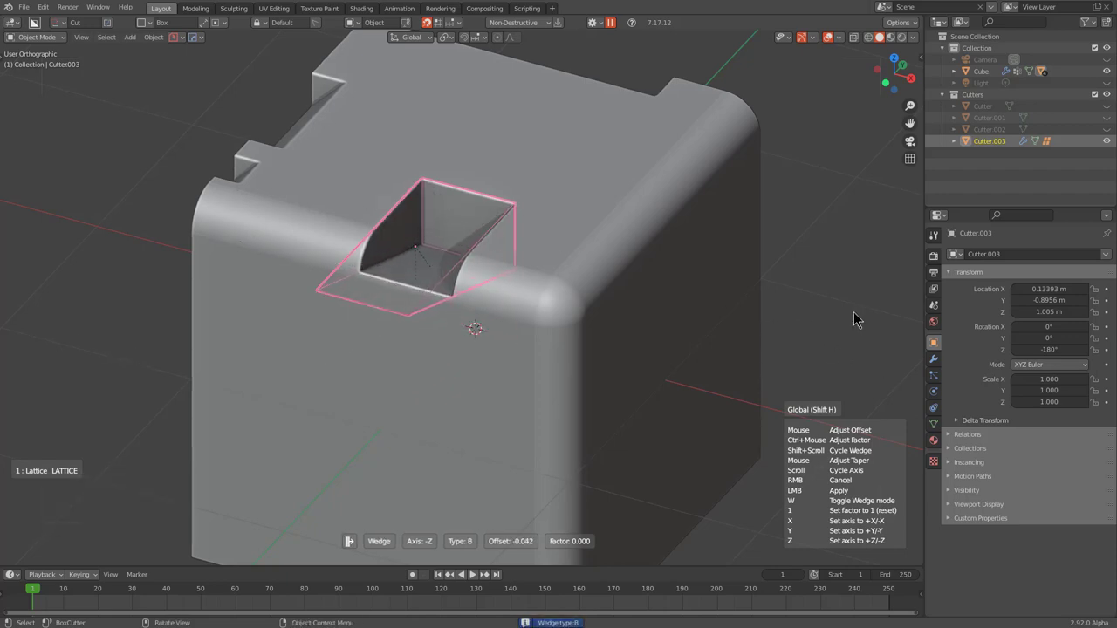
click(860, 318)
middle_click(688, 271)
middle_click(460, 257)
Review the carved block in front view and check the HardOps helper panel
key(1)
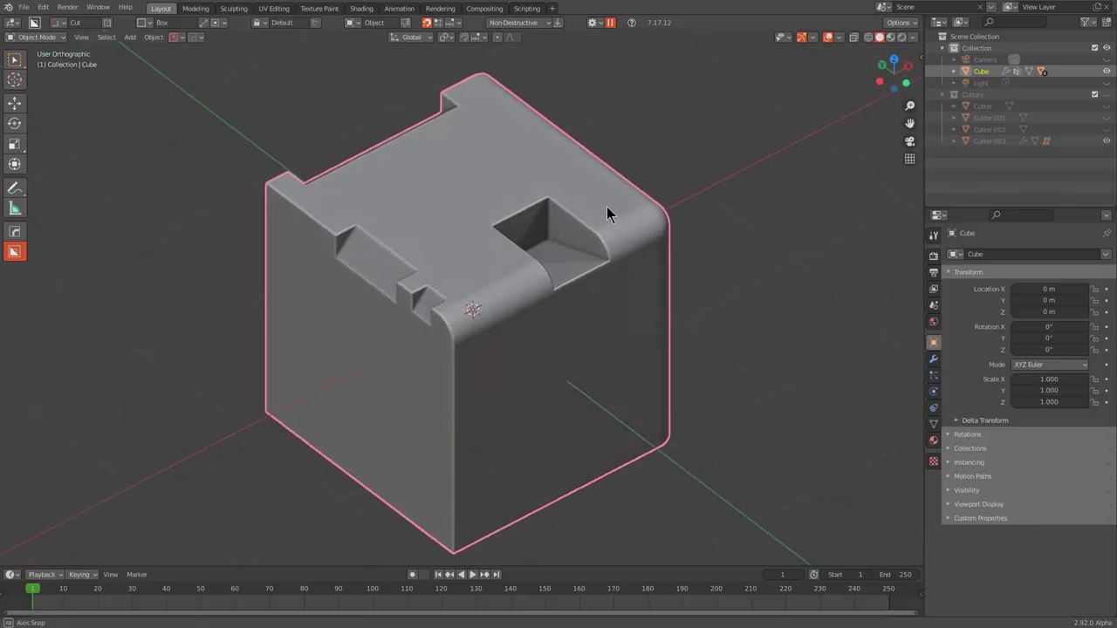
middle_click(550, 213)
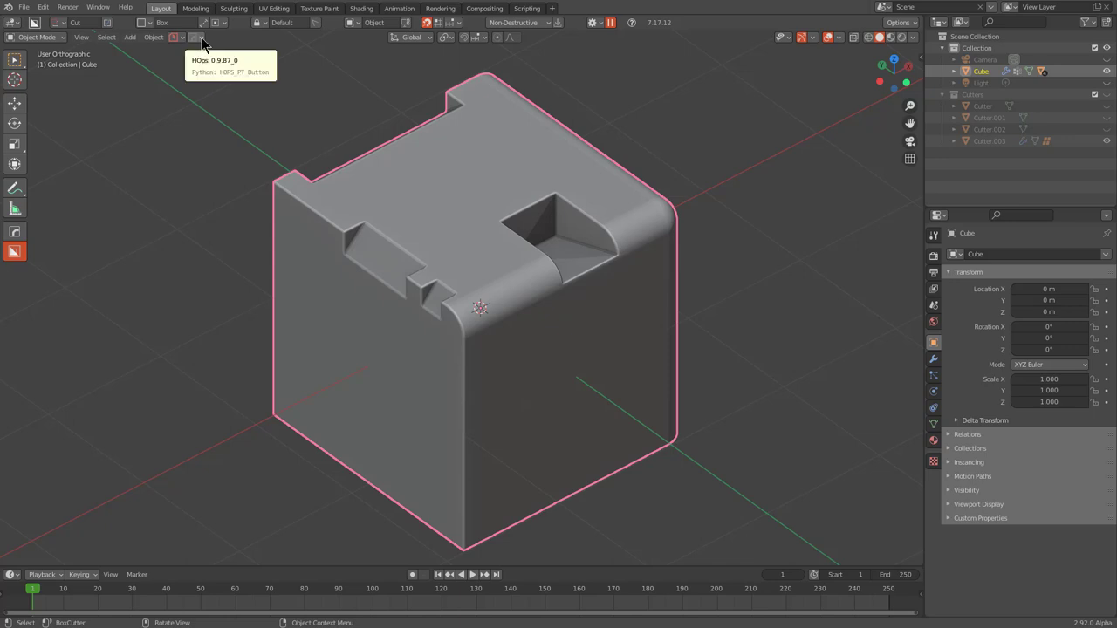
click(209, 43)
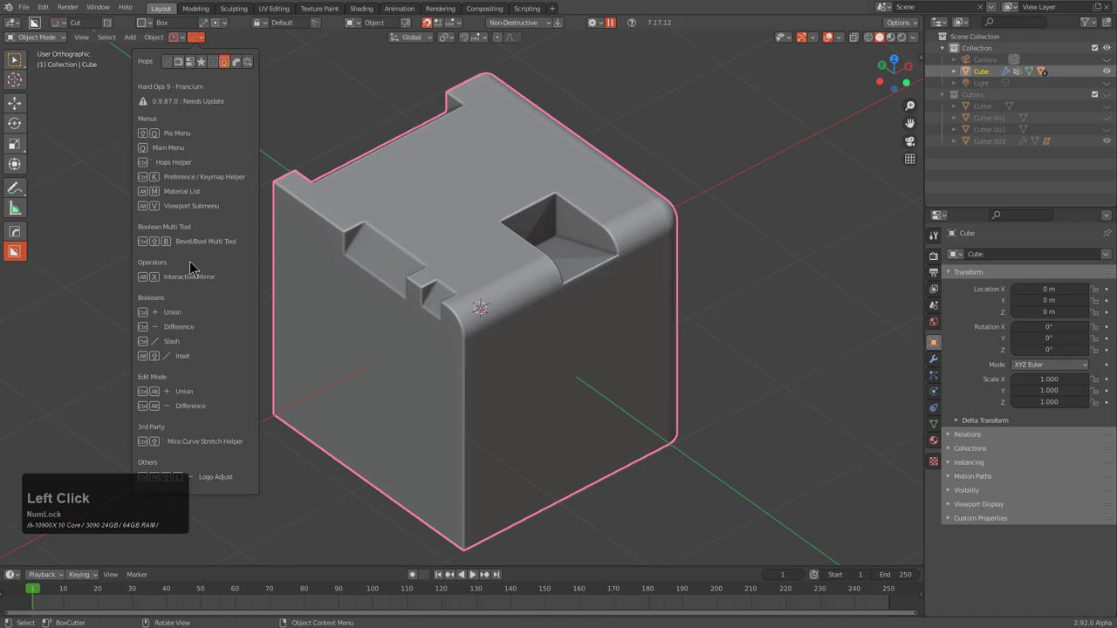
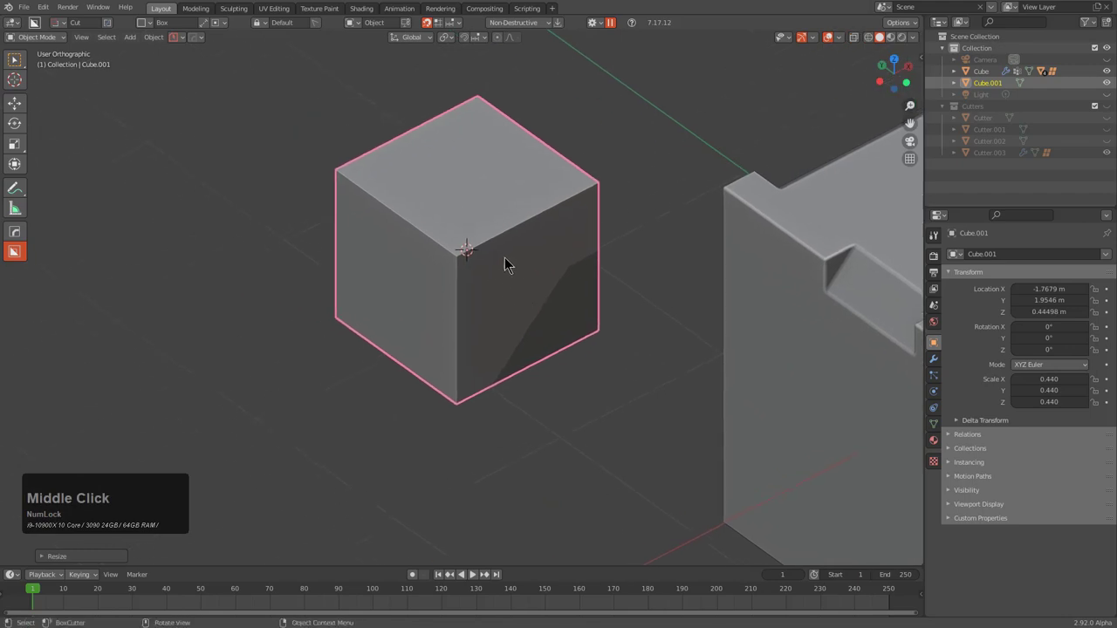
key(q)
key(shift+b)
Add a small cube via Operations and open its Bev/Bool helper showing no booleans
key(q)
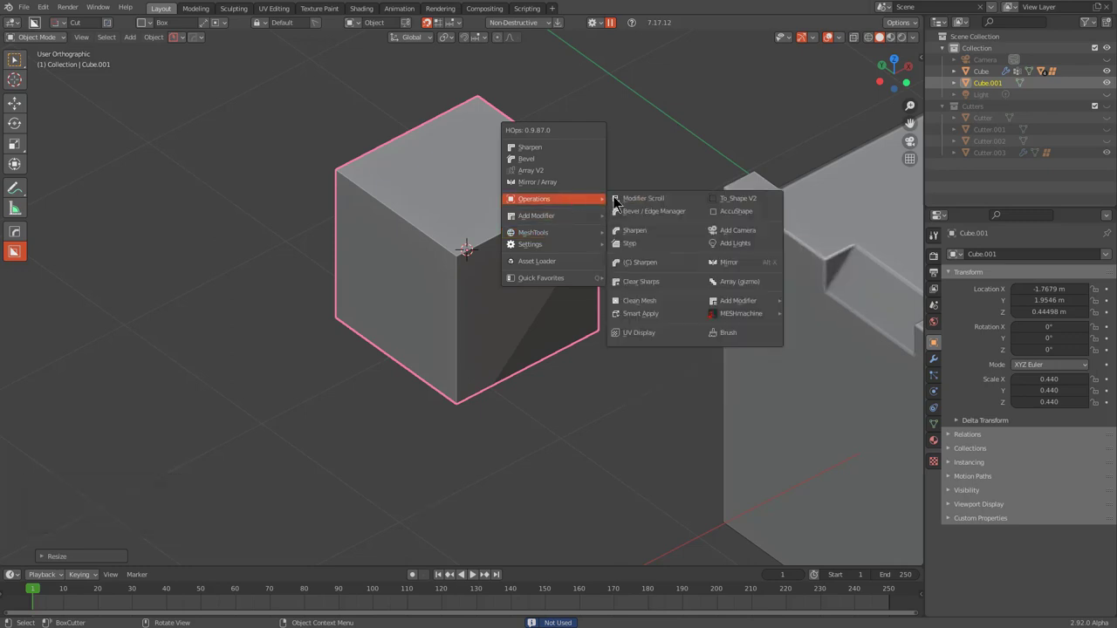
click(649, 215)
click(676, 218)
click(740, 157)
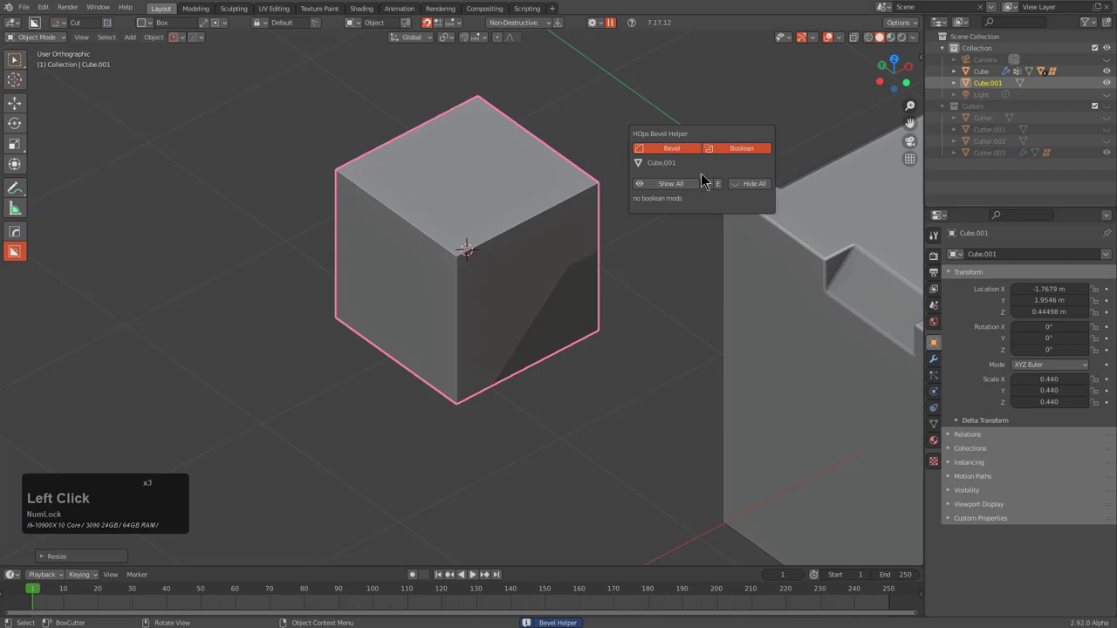
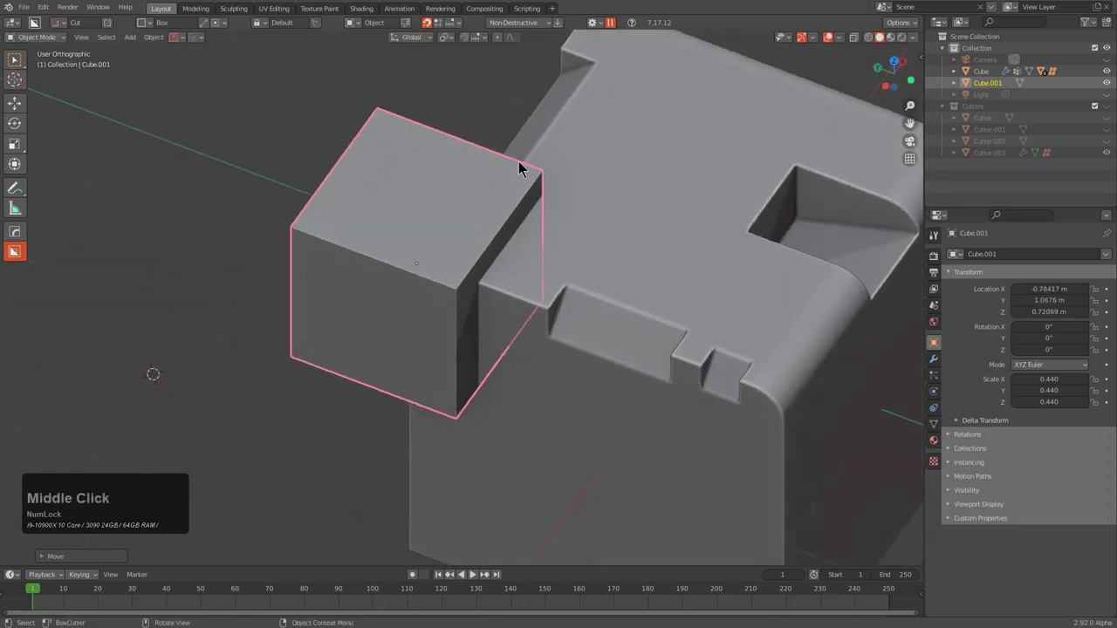
Start an interactive boolean of the small cube on the block, trying Inset then Outset
click(578, 234)
middle_click(585, 229)
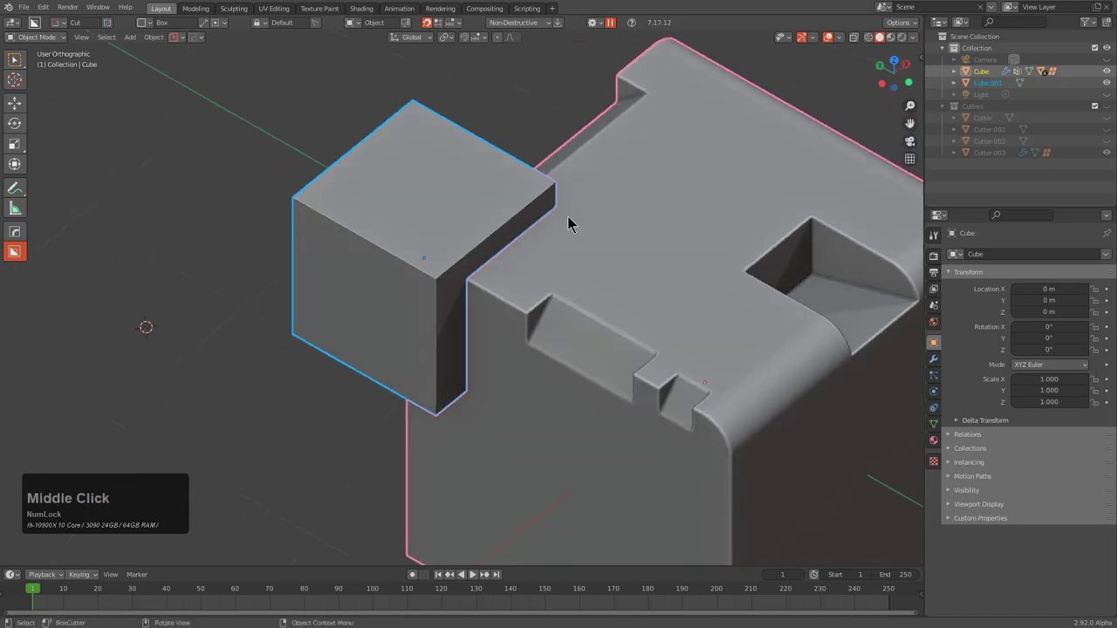
key(shift+b)
middle_click(568, 234)
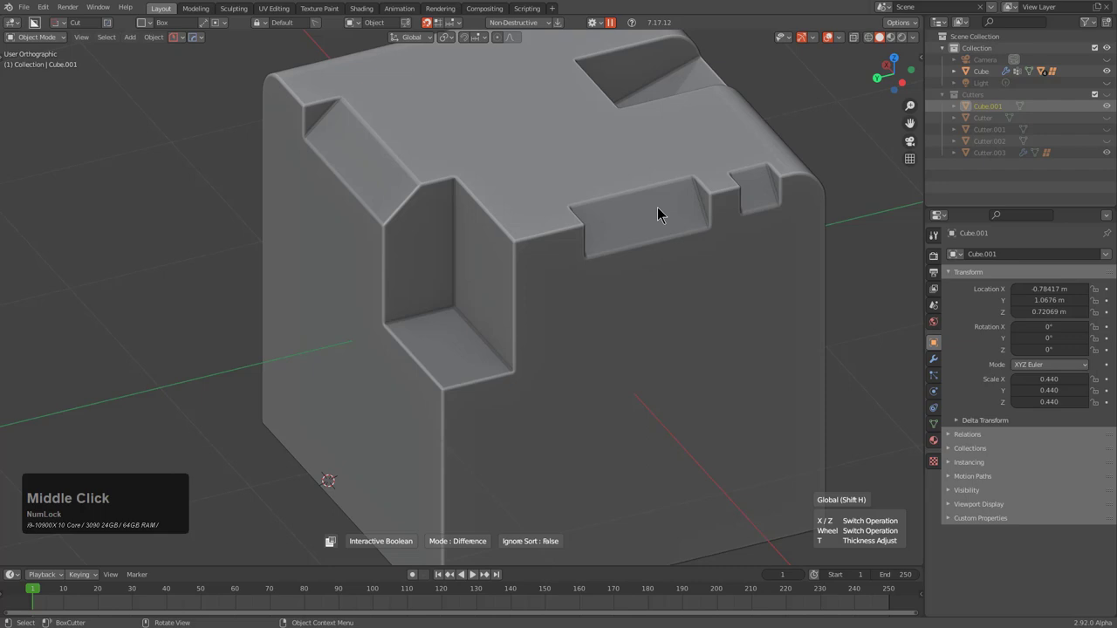
scroll(up, 3)
scroll(down, 3)
scroll(up, 3)
middle_click(663, 213)
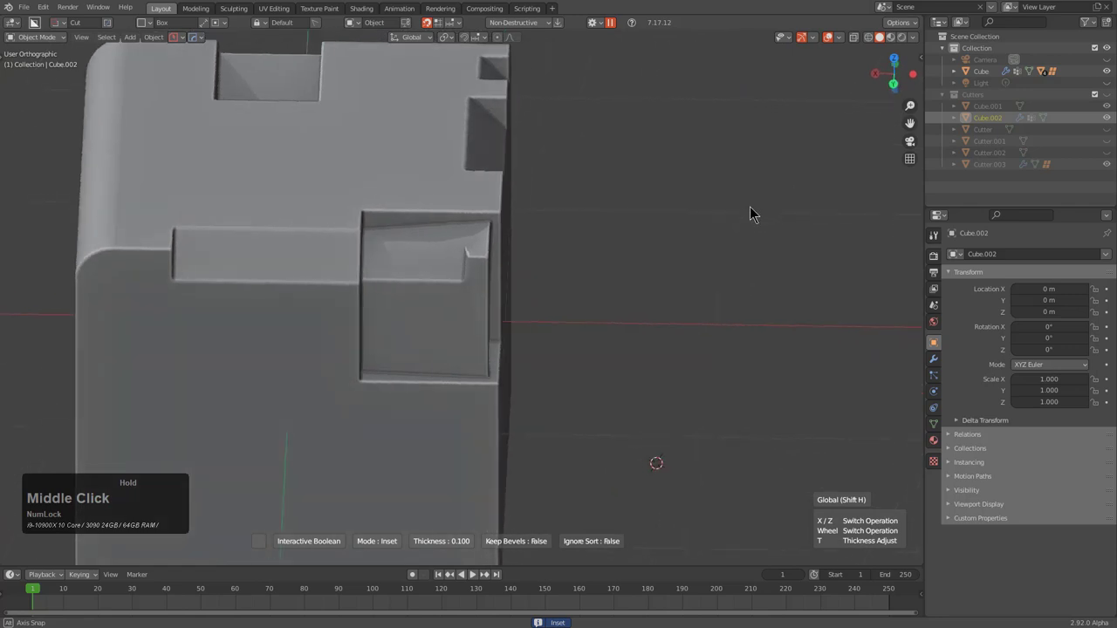
key(t)
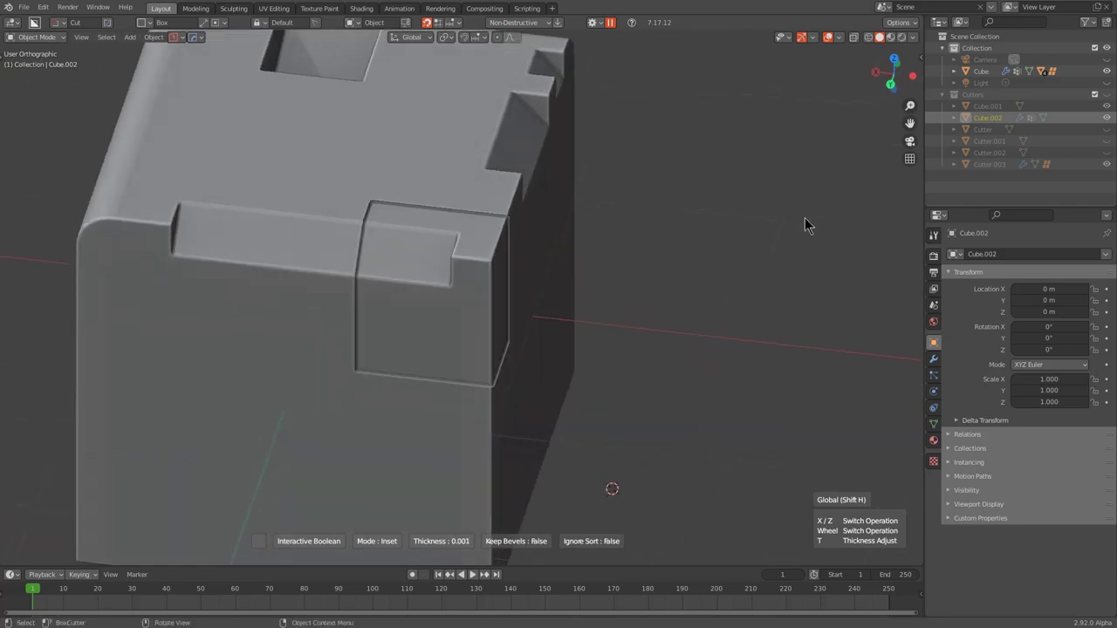
Scroll the boolean to Slash mode and confirm, splitting the corner into its own piece
scroll(up, 3)
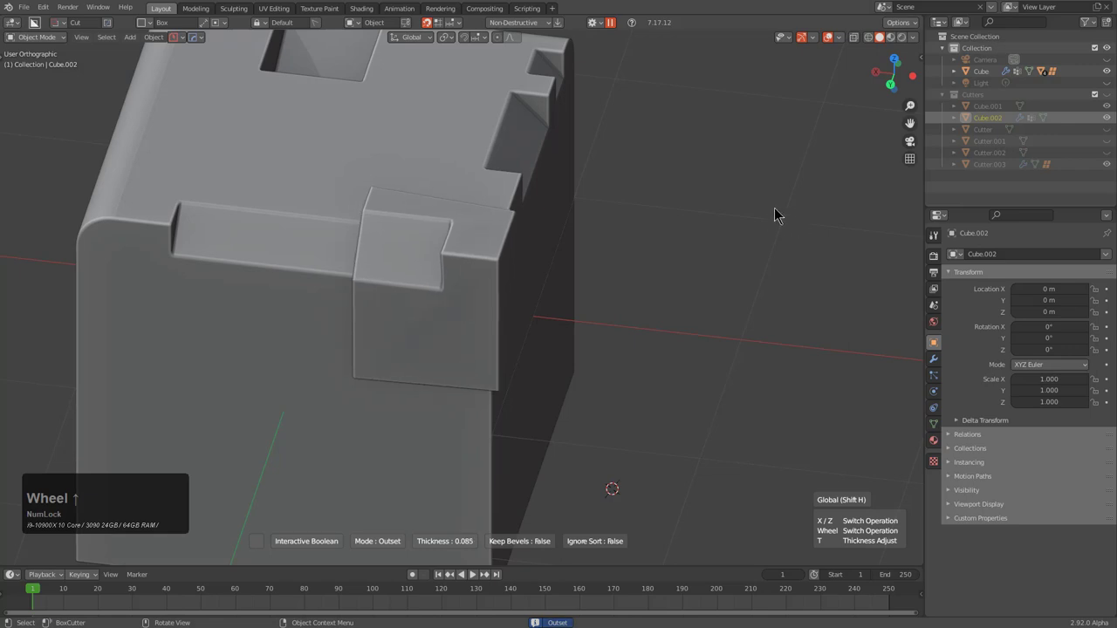
middle_click(751, 216)
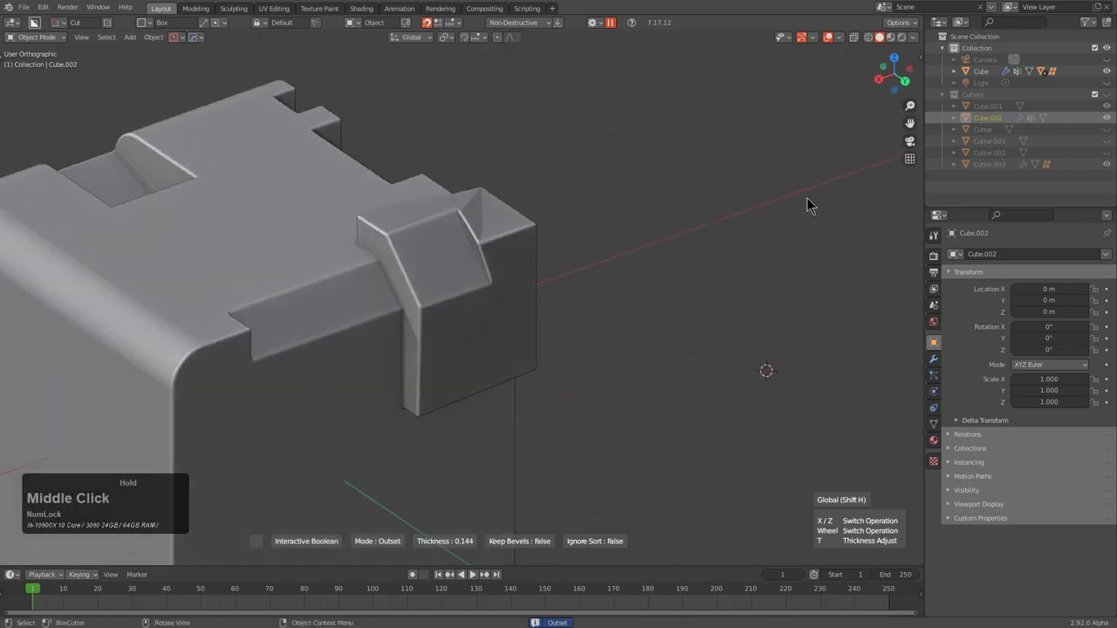
scroll(up, 3)
scroll(up, 3)
scroll(up, 3)
scroll(up, 3)
scroll(up, 3)
middle_click(844, 211)
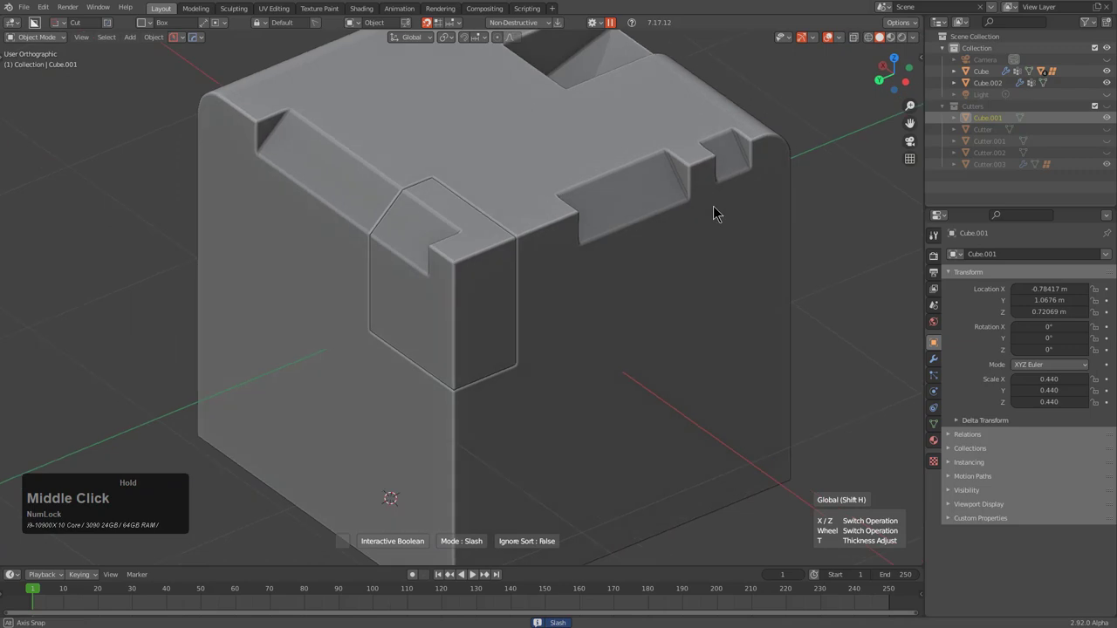
click(717, 214)
Select the corner piece and open its Bevel Helper listing two bevels and five booleans
middle_click(536, 246)
click(473, 256)
middle_click(541, 262)
middle_click(522, 275)
scroll(up, 3)
scroll(down, 3)
key(shift+b)
click(545, 283)
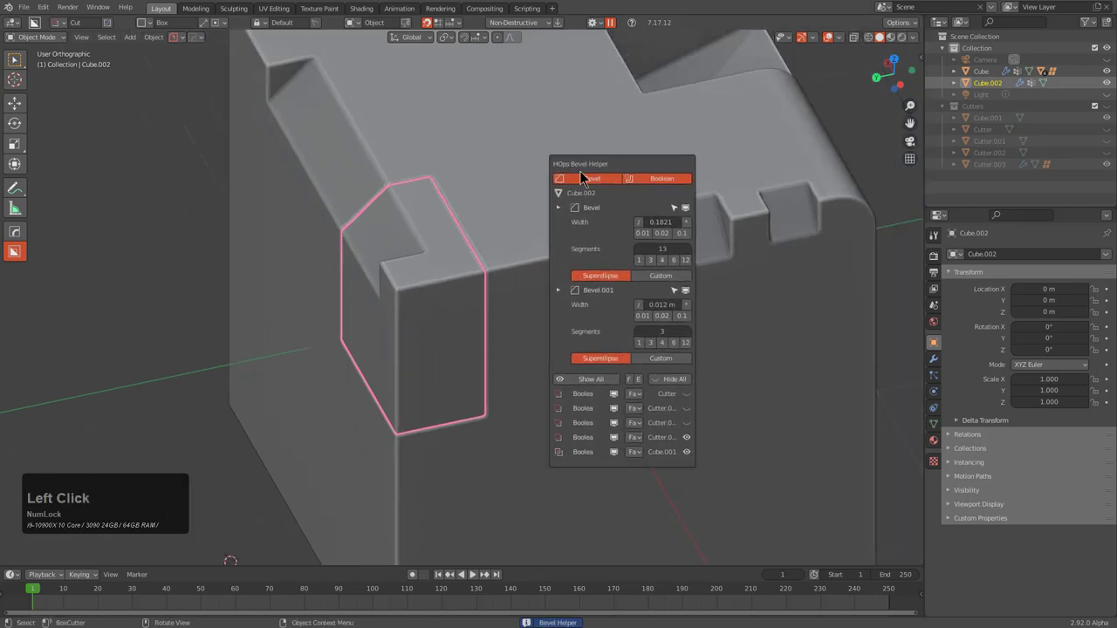
Switch the Shift+B helper between its Bevel and Boolean listings, then hide both
click(661, 187)
click(602, 189)
click(612, 189)
click(659, 187)
click(640, 187)
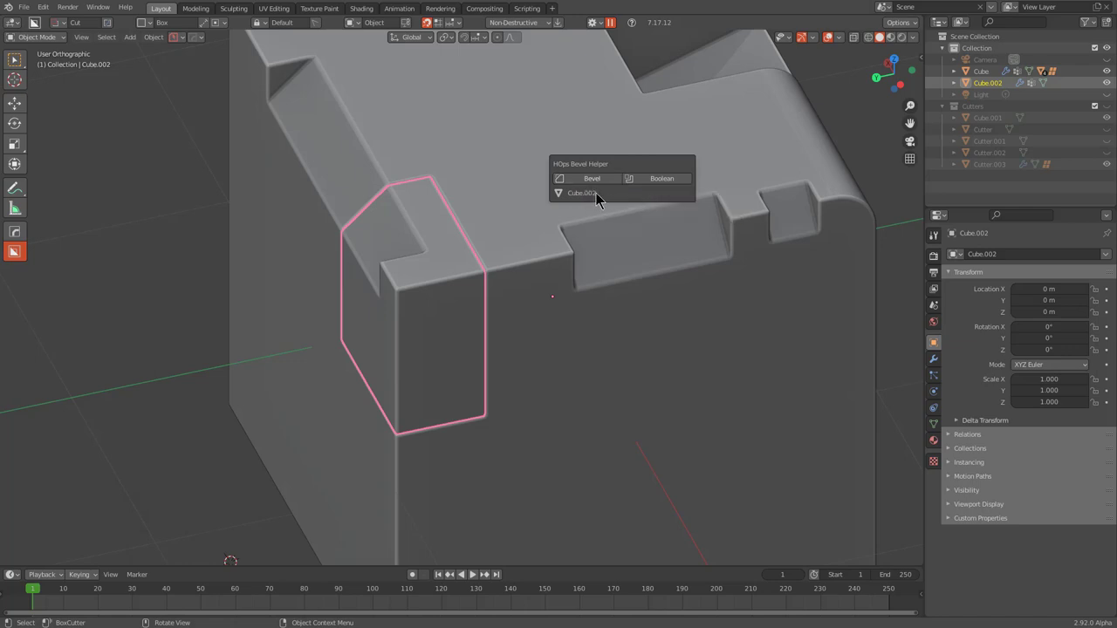
Enable the Bev/Bool Hotkey Helper Toggle in the HardOps options panel
click(201, 42)
click(207, 74)
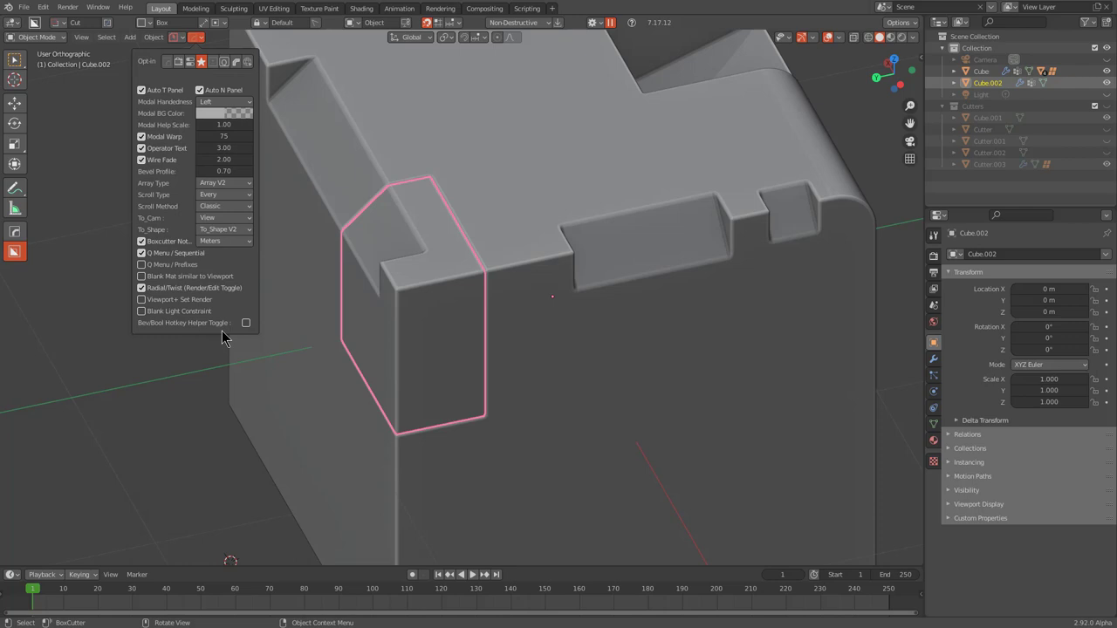
click(249, 332)
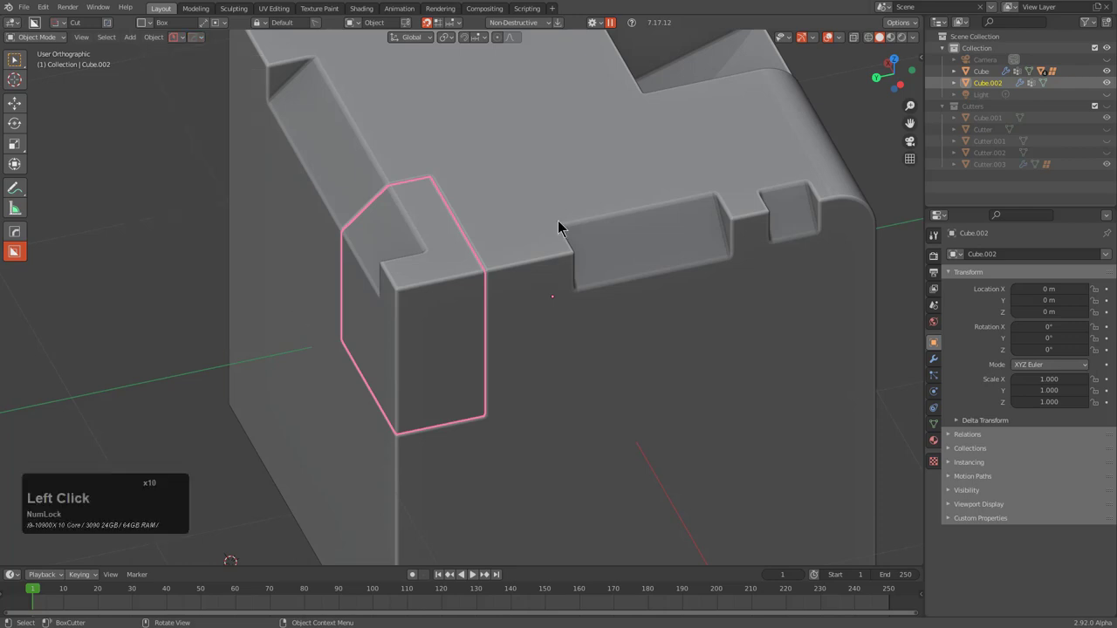
key(shift+b)
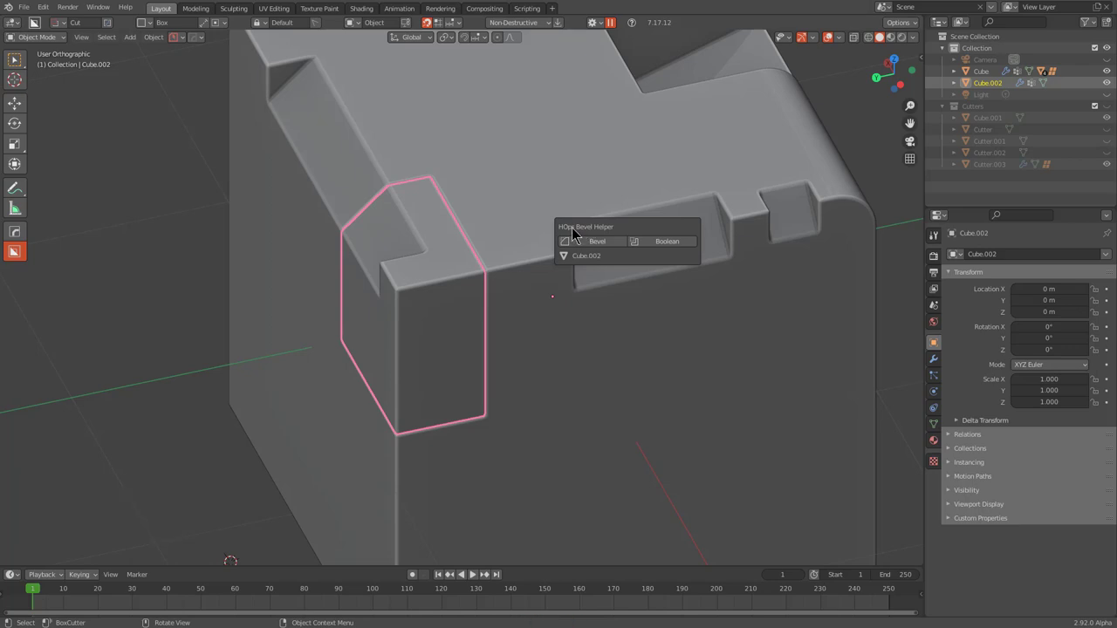
click(202, 41)
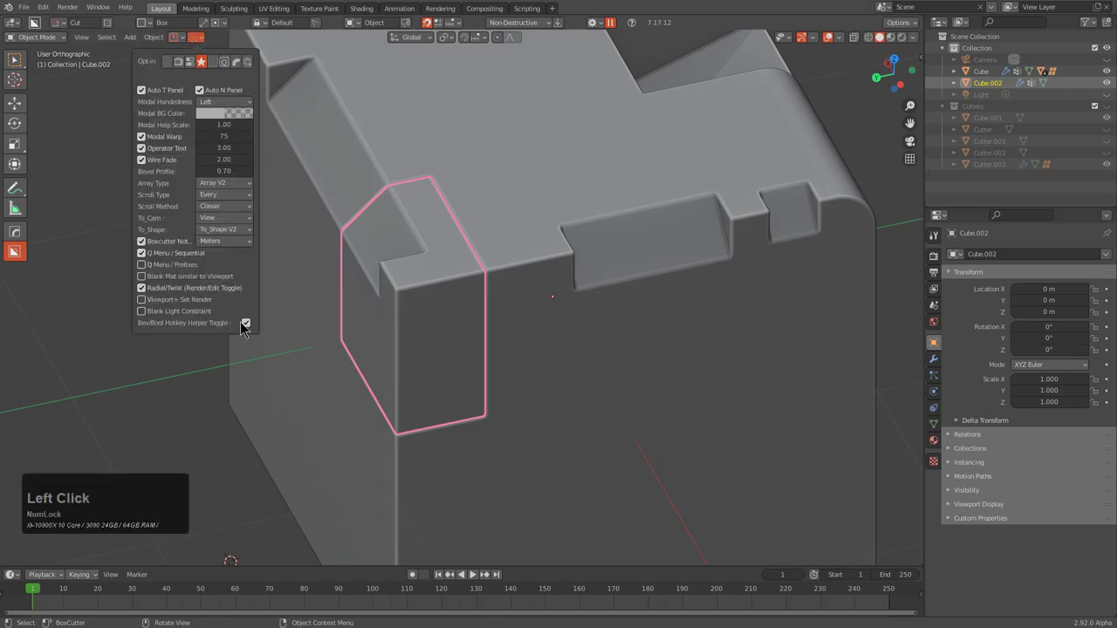
click(248, 328)
Add a new cube at the notched corner via Shift+A and start scaling it down
middle_click(466, 207)
right_click(459, 228)
key(shift+a)
click(525, 259)
key(s)
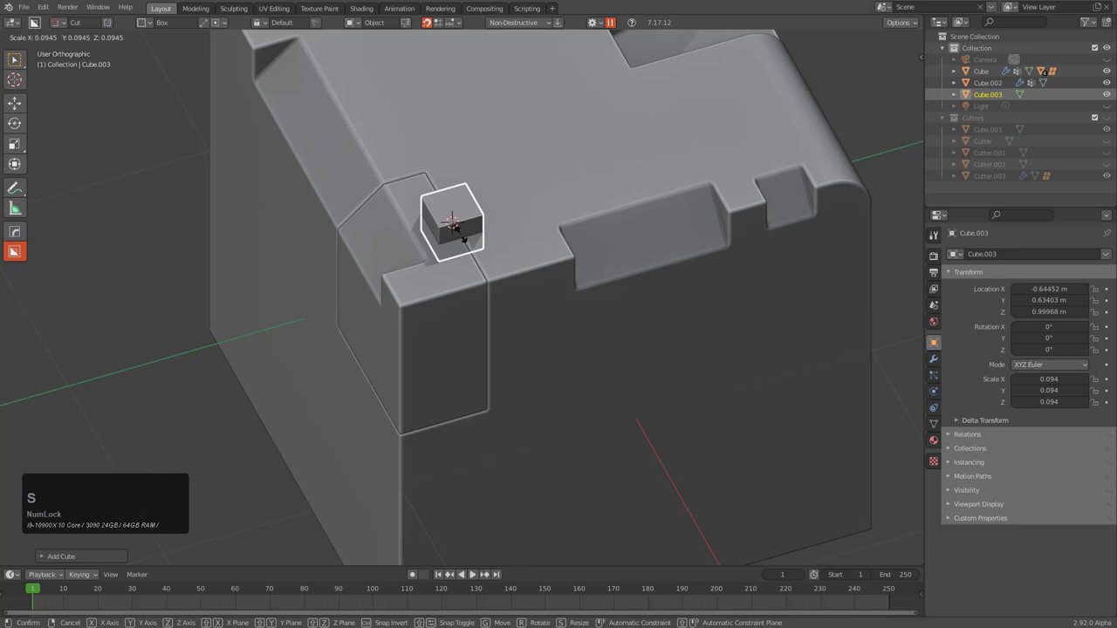
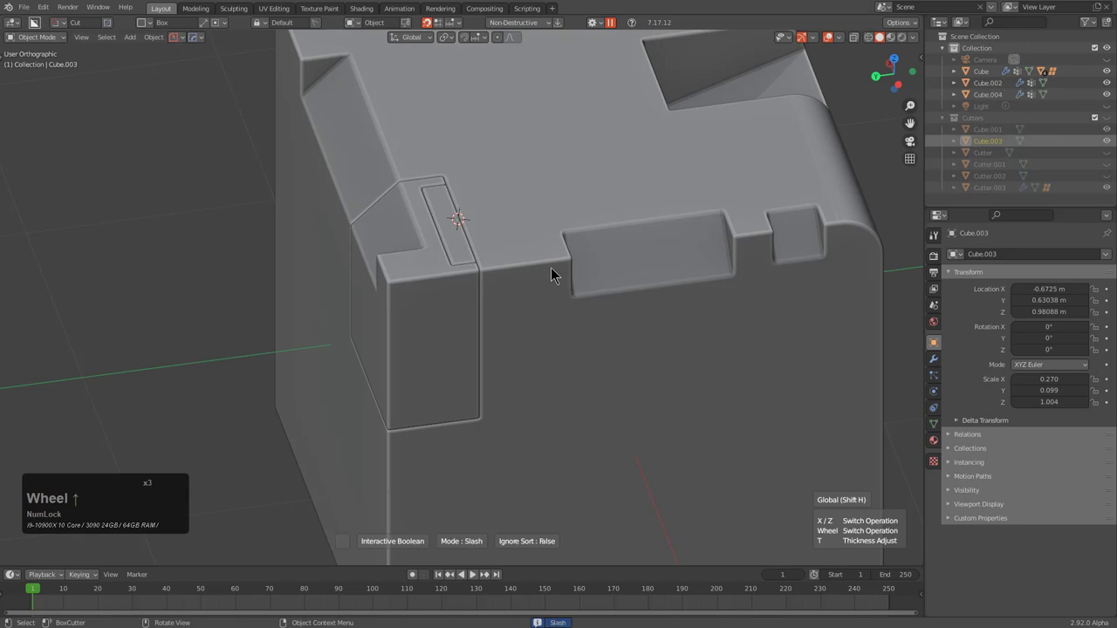
Slash-cut the bar-shaped cube into the block with Ctrl+/ and select the split-off corner piece
scroll(down, 3)
click(561, 272)
middle_click(537, 273)
click(487, 292)
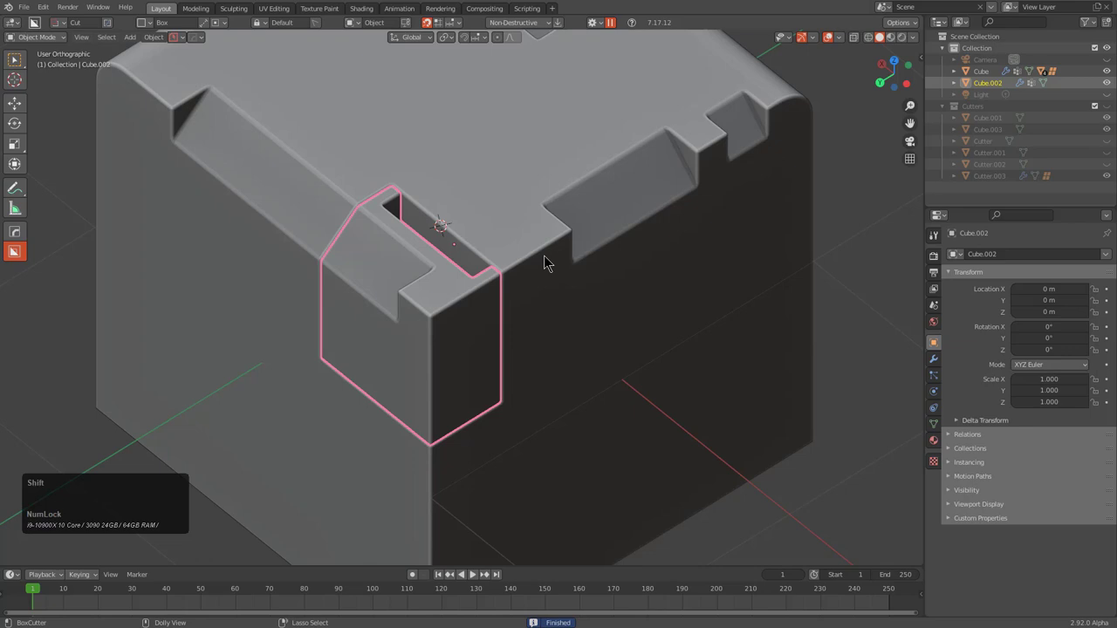
Unhide the cutter objects from the Shift+B helper and select the thin bar cutter
key(shift+b)
click(653, 284)
click(682, 404)
click(680, 406)
click(680, 404)
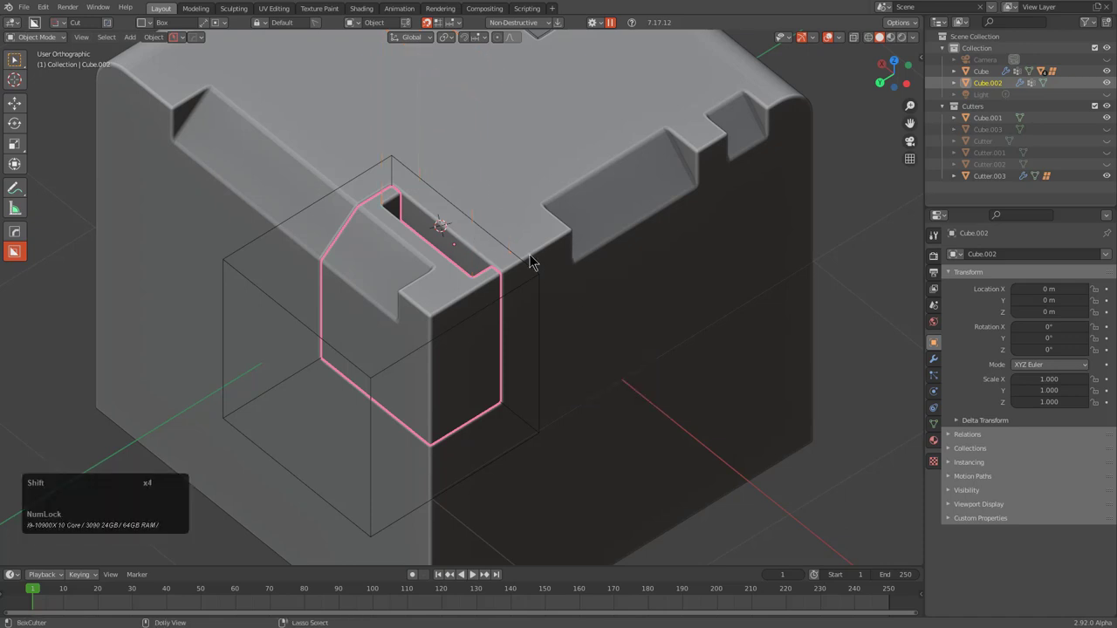
key(shift+b)
click(668, 402)
click(476, 101)
Shift the bar's slot boolean onto the corner piece, then select the main block
scroll(up, 3)
middle_click(585, 188)
middle_click(578, 189)
key(shift+b)
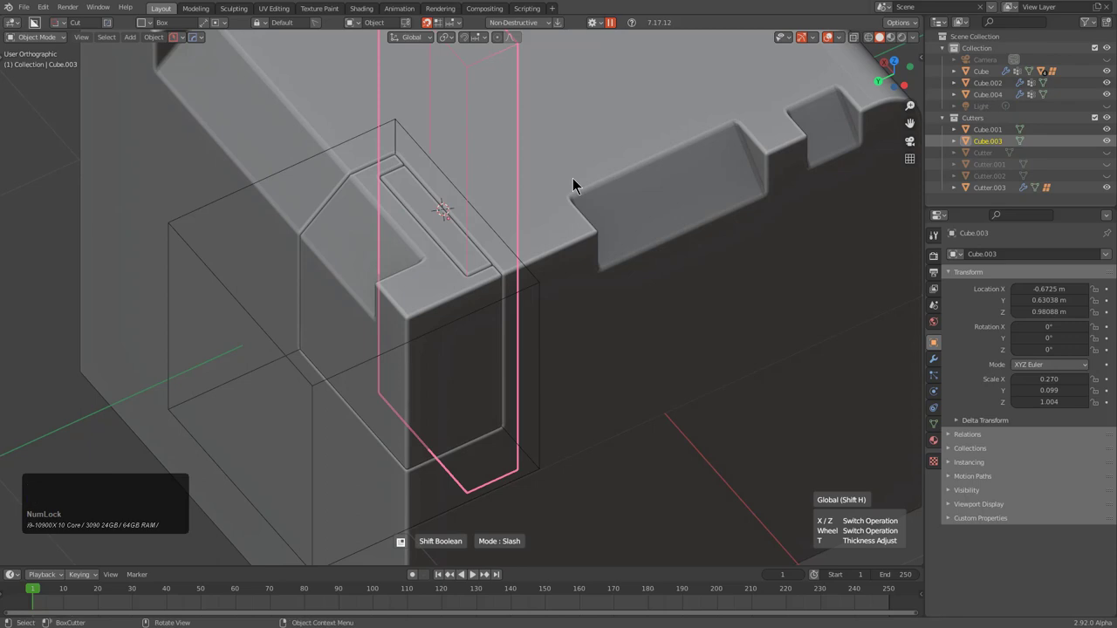
scroll(down, 3)
scroll(down, 3)
middle_click(521, 244)
click(522, 223)
Begin adding another mesh primitive at the 3D cursor via Shift+A Mesh
middle_click(515, 298)
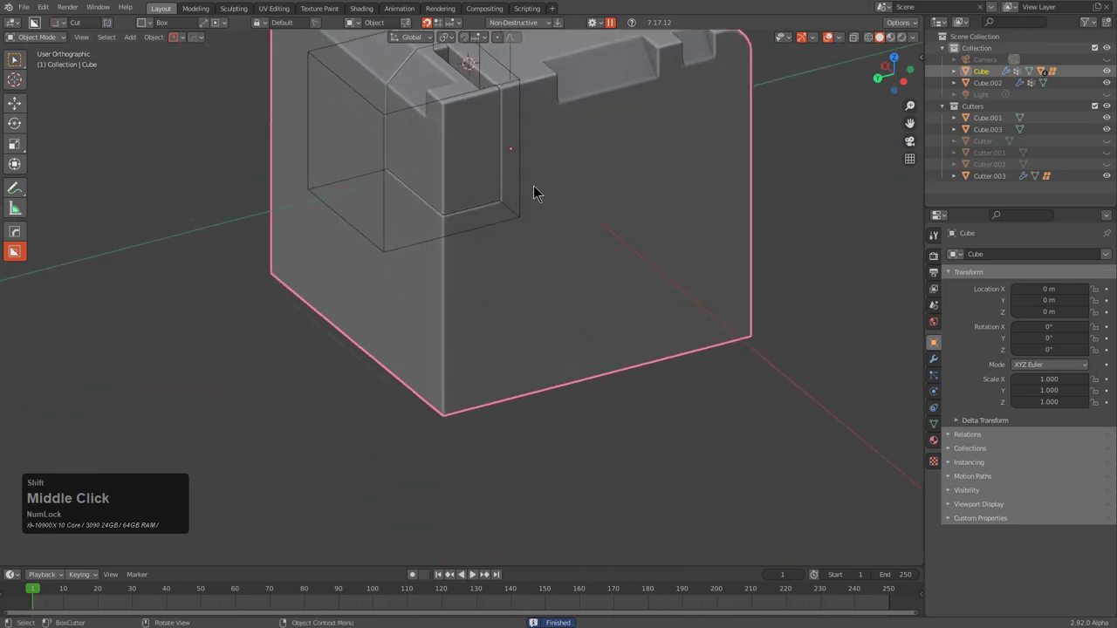
right_click(505, 400)
key(shift+a)
click(499, 384)
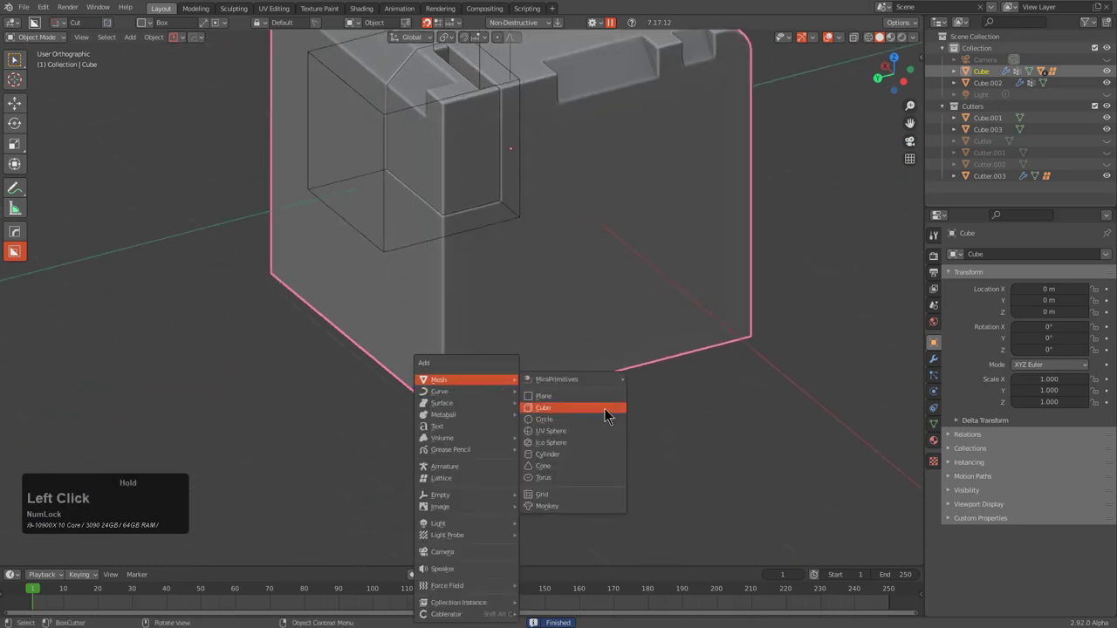
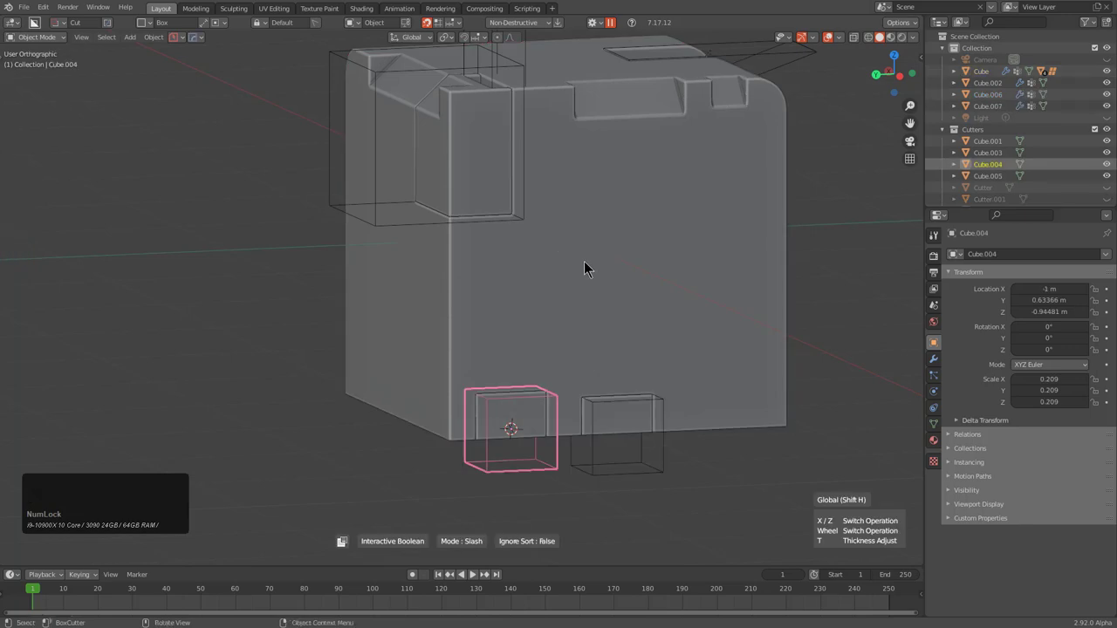
Move cutter Cube.004 down onto the block's lower edge in left orthographic view
click(590, 267)
middle_click(629, 377)
scroll(up, 3)
click(474, 448)
key(g)
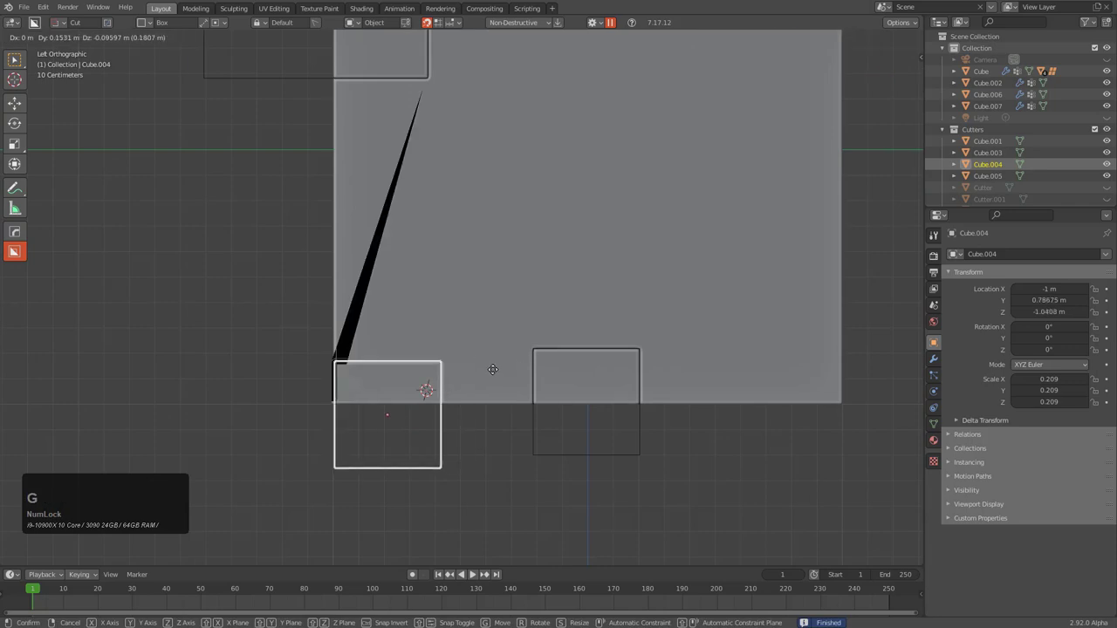
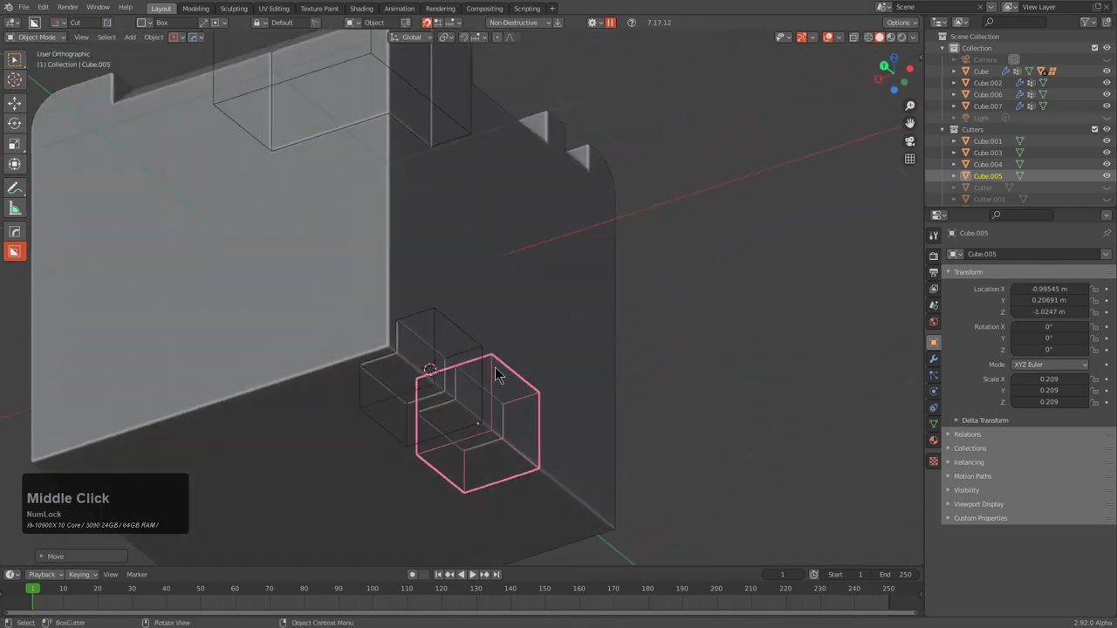
click(521, 301)
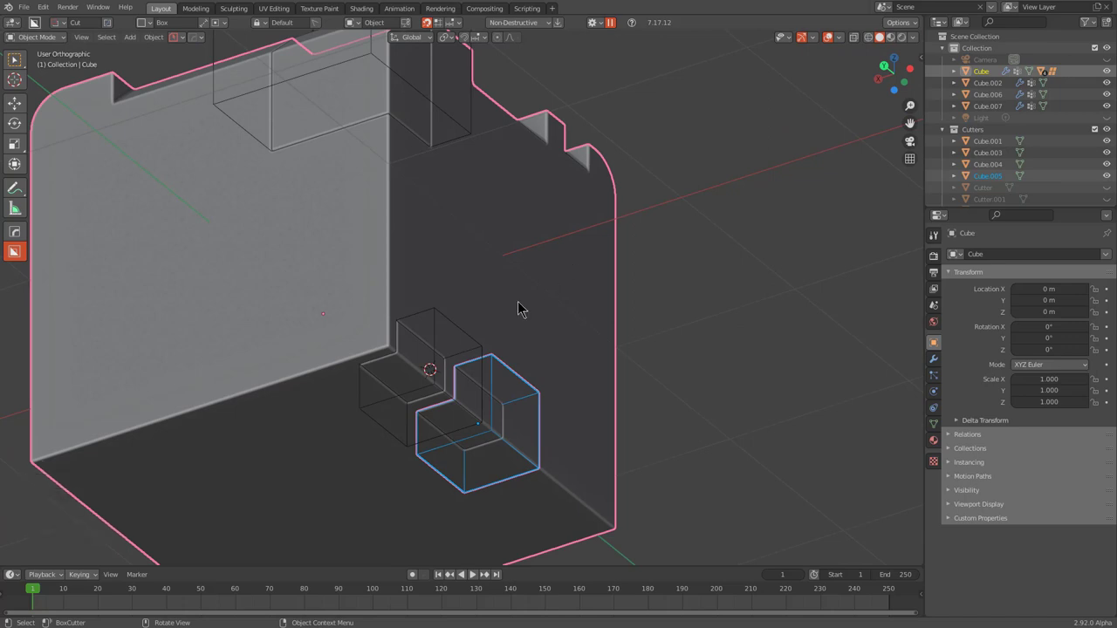
Orbit around the notched block and select the raised corner piece Cube.002
click(444, 338)
click(440, 336)
middle_click(498, 223)
middle_click(492, 221)
key(1)
middle_click(488, 251)
scroll(up, 3)
middle_click(500, 302)
click(427, 251)
middle_click(402, 243)
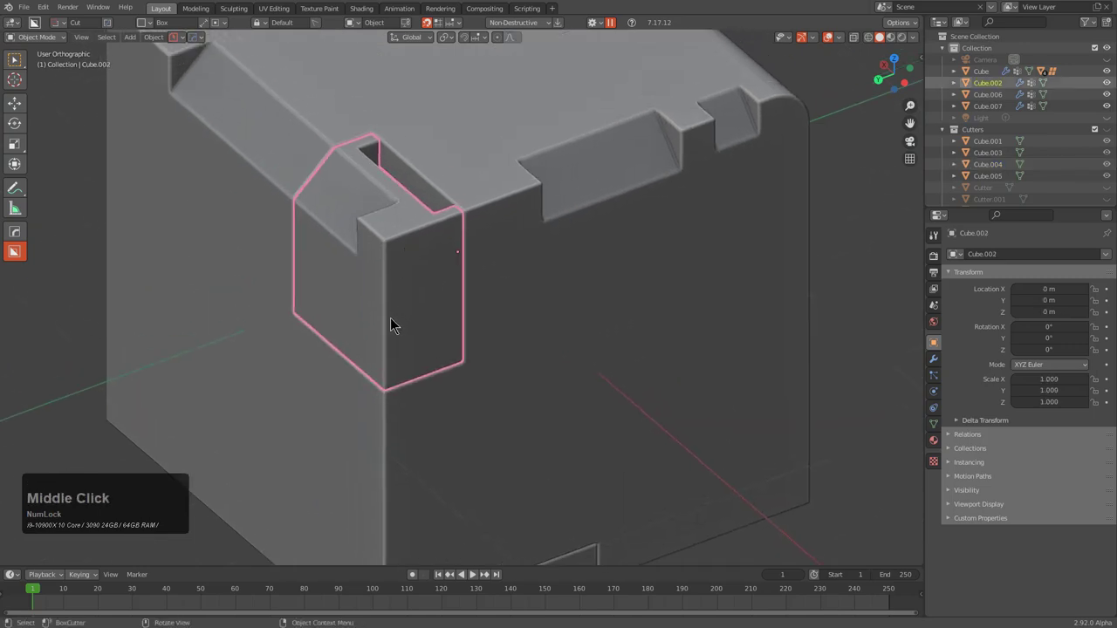
BoxCutter two openings into the raised corner piece, one on its front face
click(400, 331)
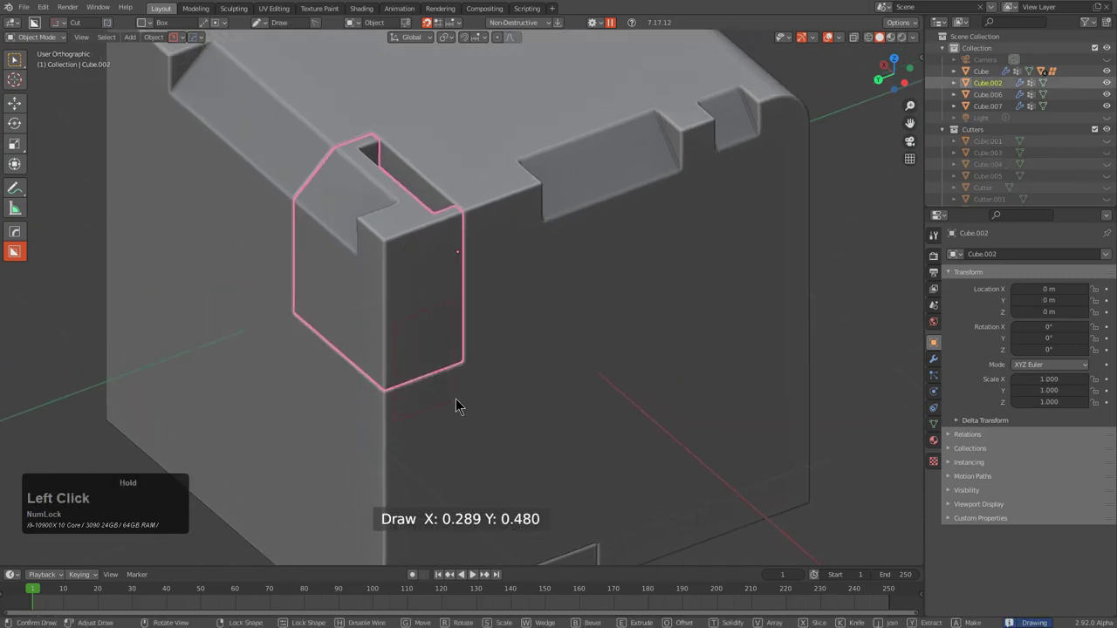
click(340, 249)
middle_click(421, 254)
scroll(up, 3)
click(368, 216)
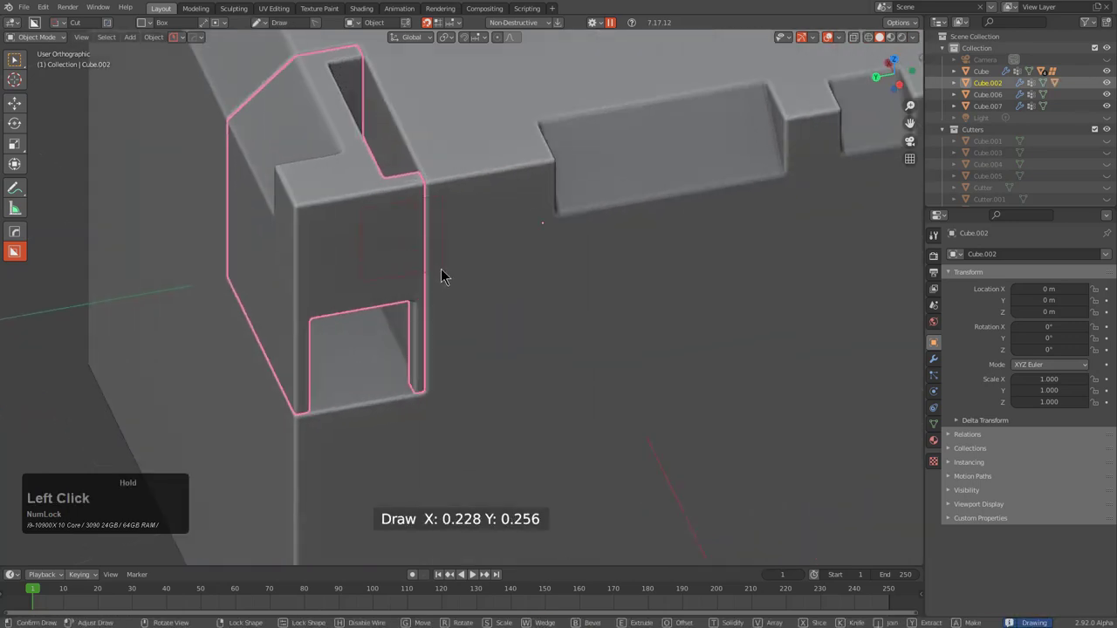
click(356, 101)
Adjust the HardOps bevel width on the corner piece and confirm it
scroll(up, 3)
key(q)
click(424, 172)
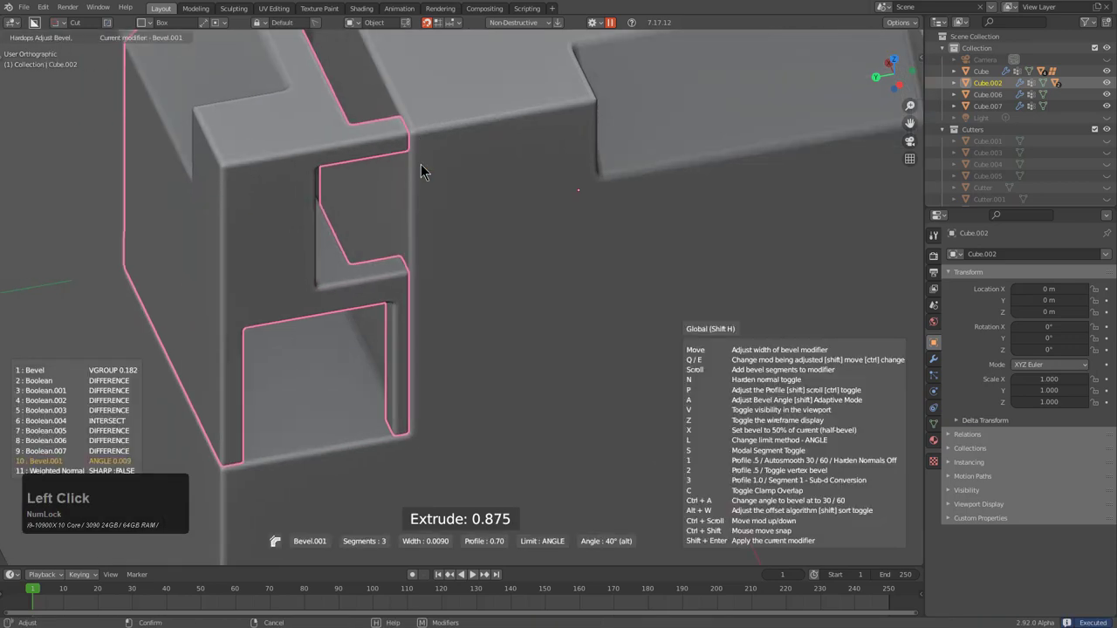
click(425, 169)
scroll(down, 3)
middle_click(448, 241)
key(alt+a)
middle_click(414, 207)
click(391, 295)
key(b)
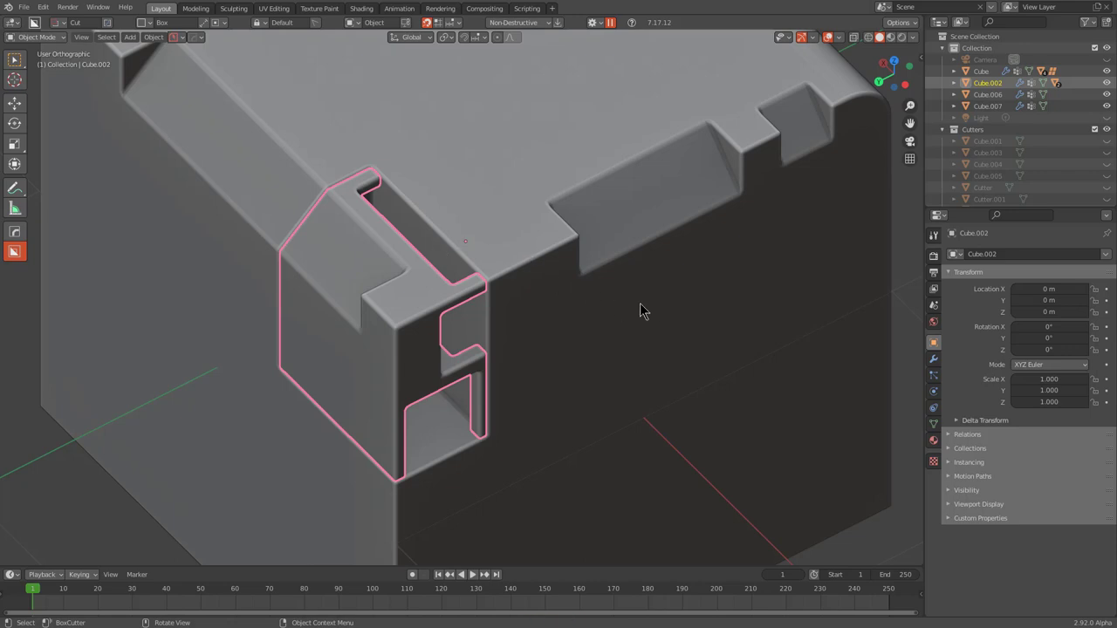
Delete the Bevel, Bevel.001 and Weighted Normal modifiers, leaving only booleans on the corner piece
click(940, 363)
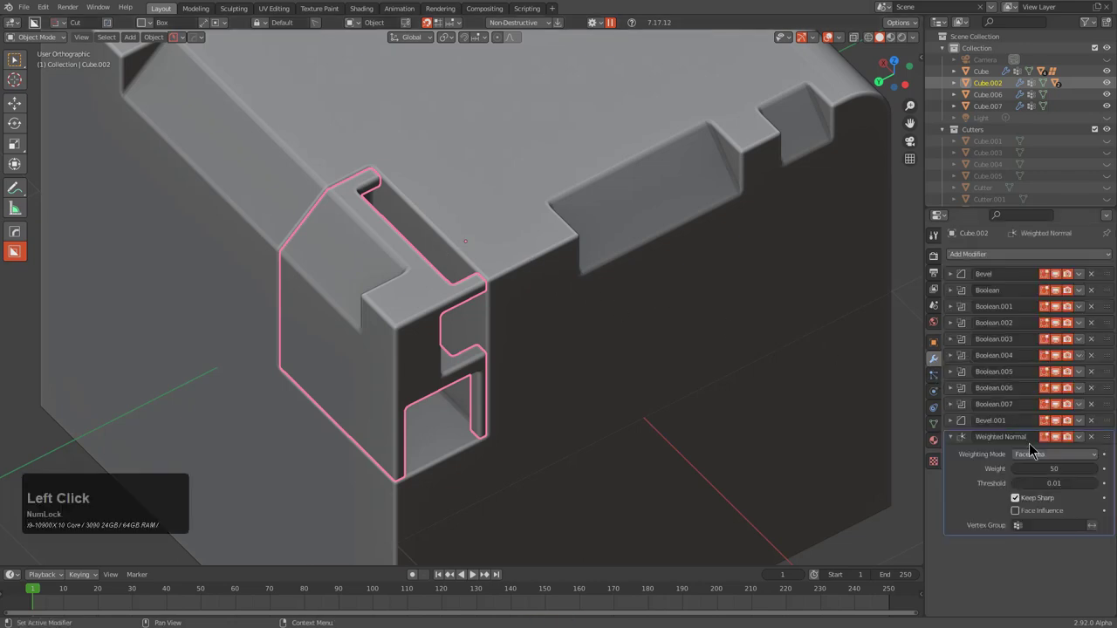
click(1101, 428)
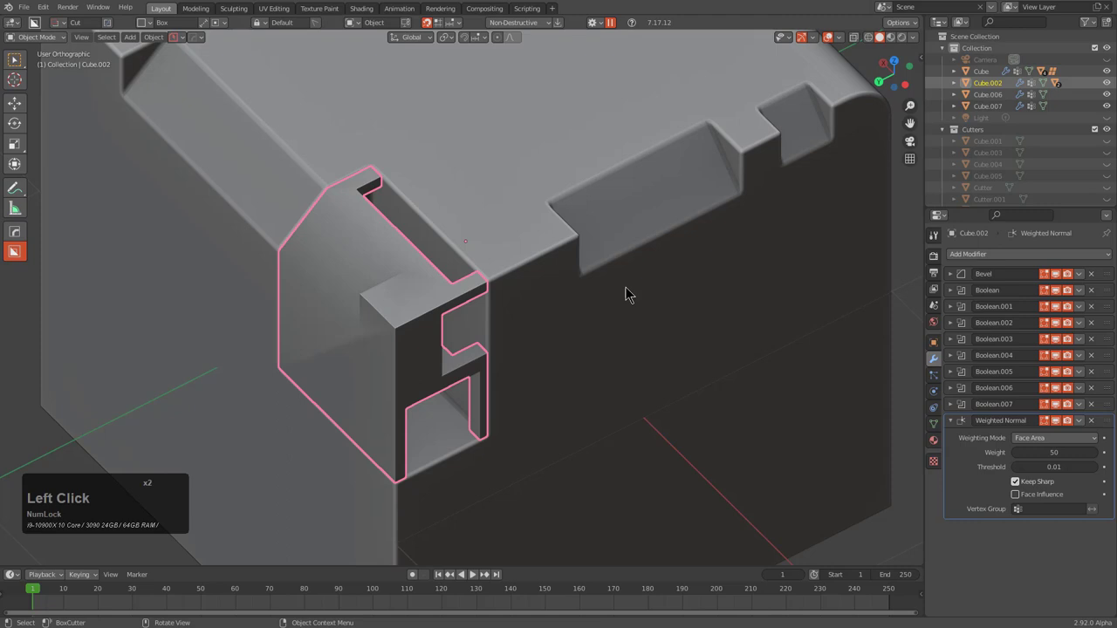
click(1106, 426)
click(1098, 425)
key(q)
click(643, 292)
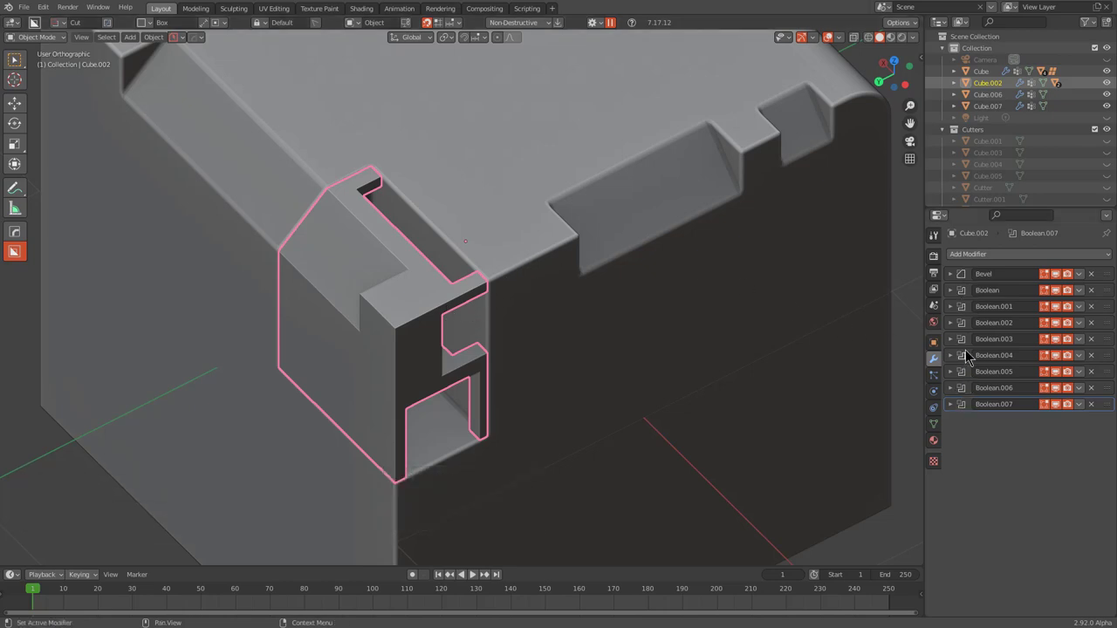
click(1101, 278)
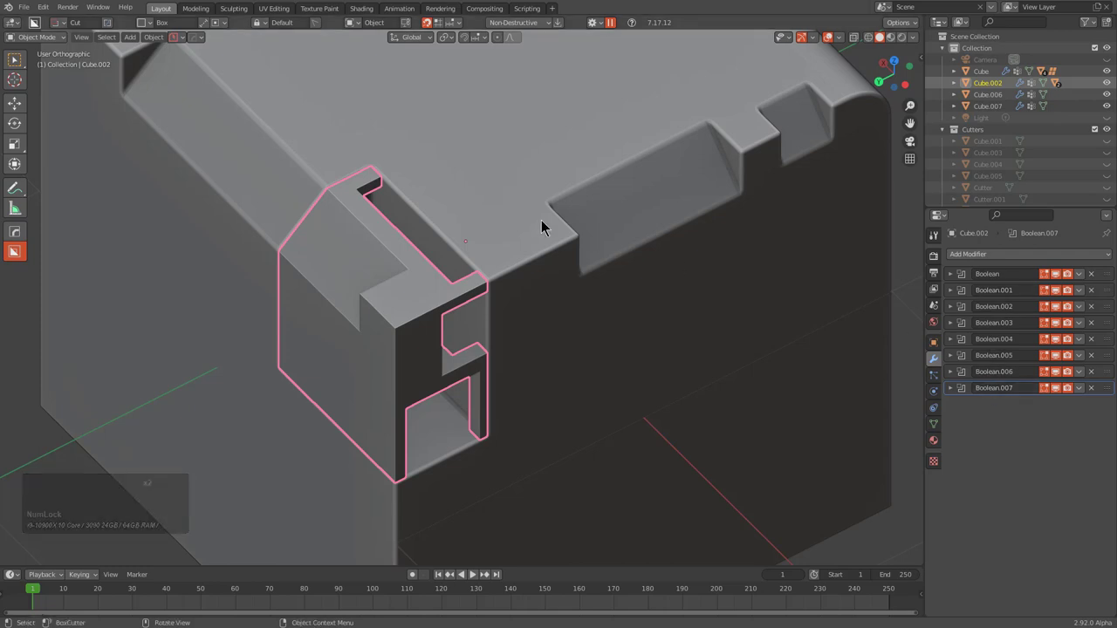
Scroll through the corner piece's boolean stack with Ctrl+Shift+B and select the top-slot cutter
click(548, 226)
key(ctrl+shift+b)
scroll(down, 3)
scroll(down, 3)
scroll(down, 3)
scroll(up, 3)
scroll(down, 3)
scroll(up, 3)
scroll(down, 3)
click(548, 221)
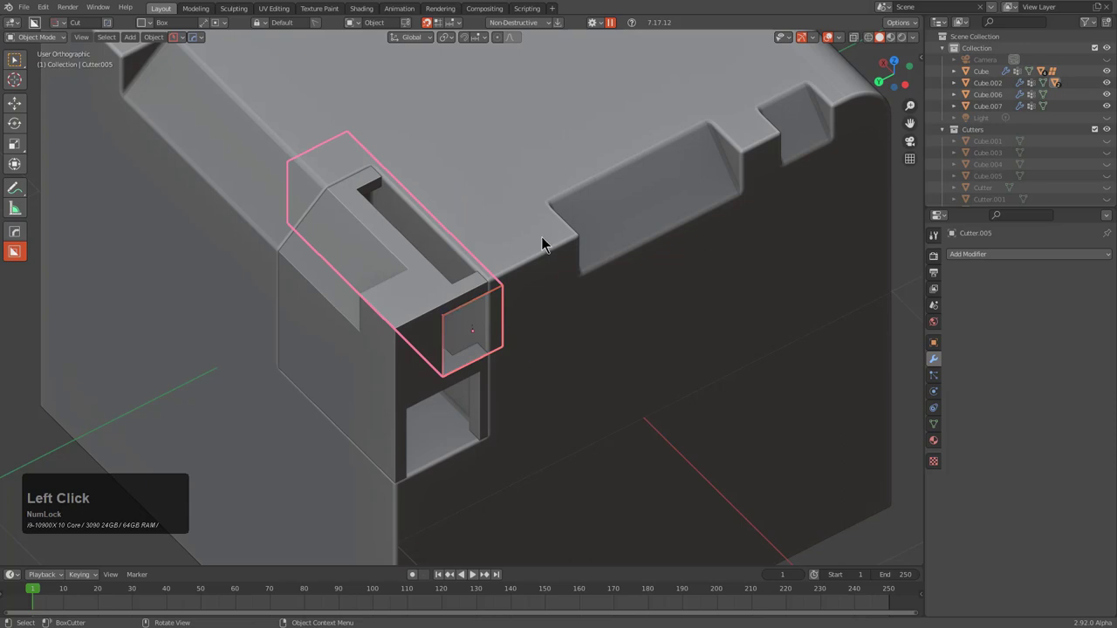
Review the boolean listing in the Shift+B helper and reselect the corner piece
middle_click(544, 243)
scroll(up, 3)
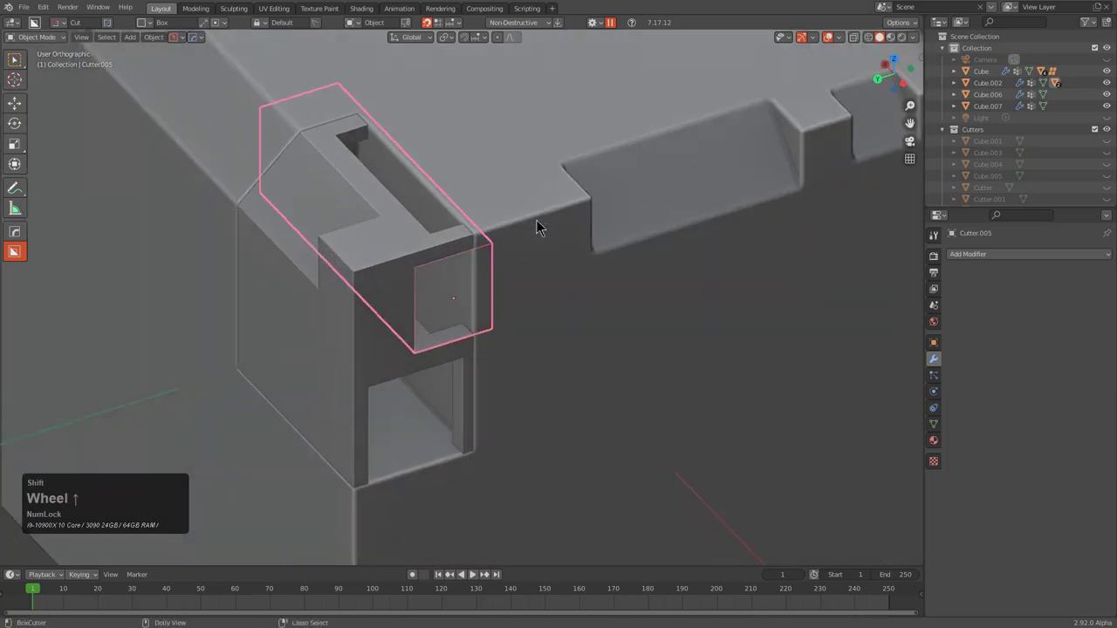
key(shift+b)
scroll(down, 3)
scroll(down, 3)
scroll(up, 3)
click(544, 226)
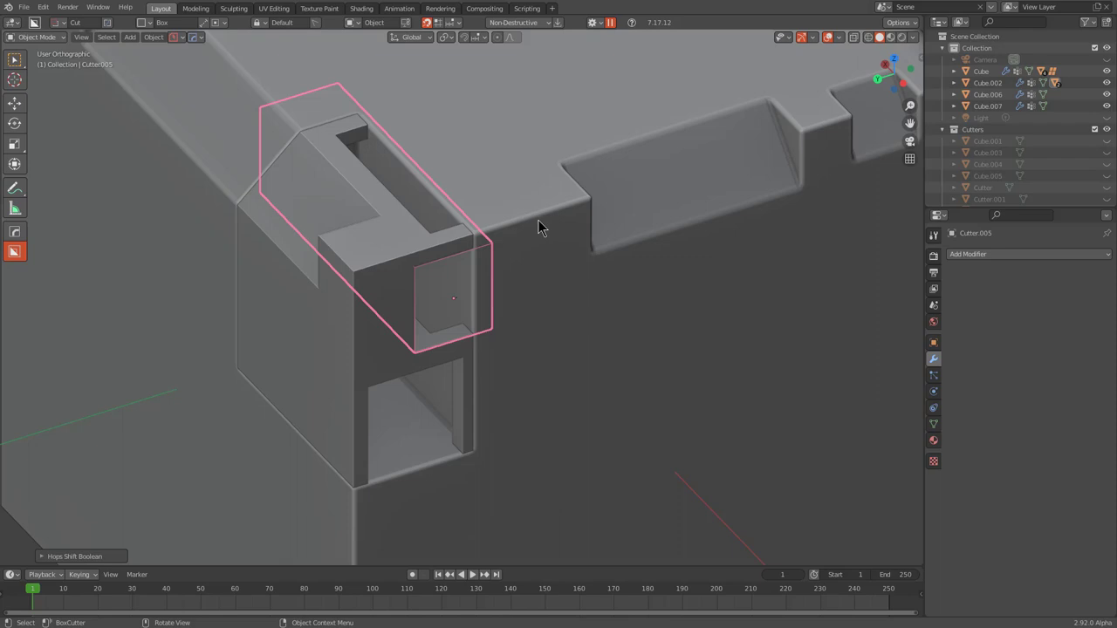
Hide the cutter, then BoxCutter a notch into the corner piece's top and a tall slot down its side
key(h)
middle_click(560, 238)
click(459, 257)
click(392, 229)
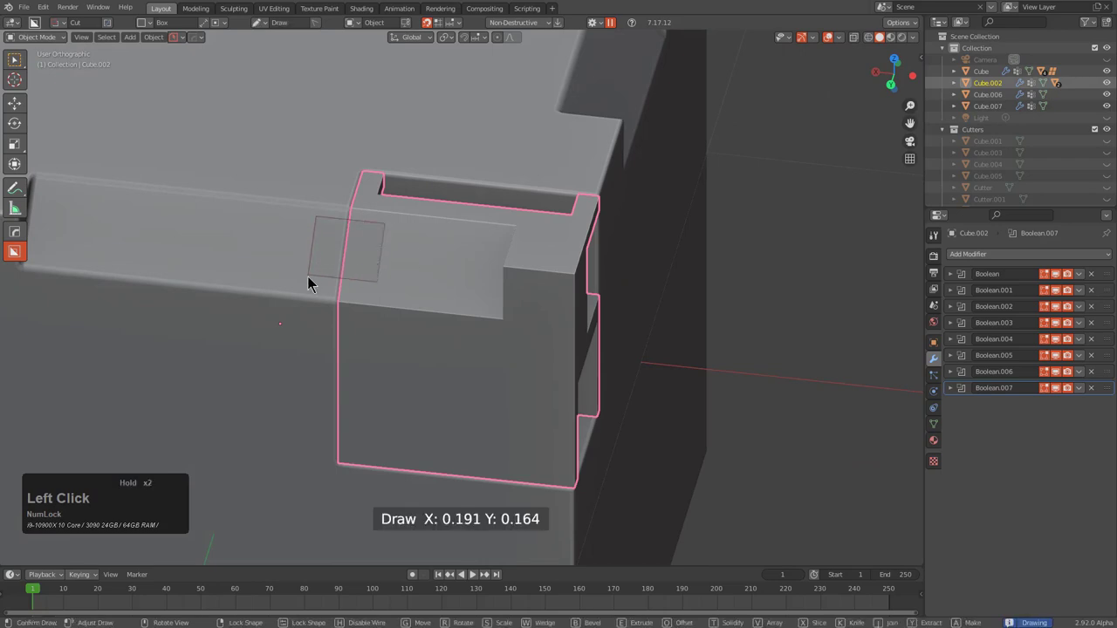
click(420, 290)
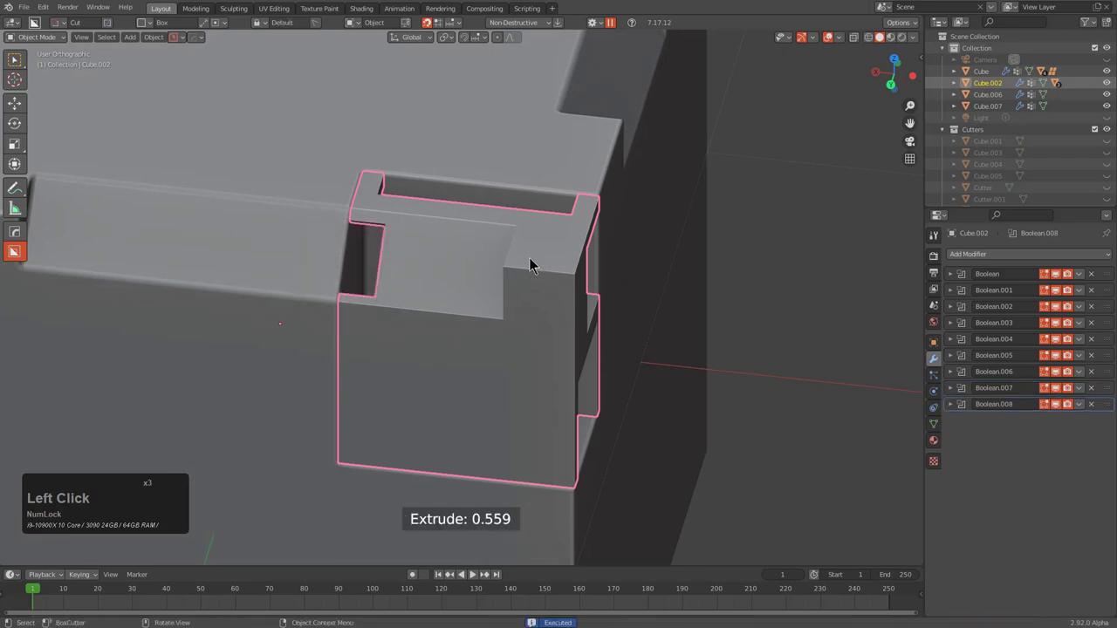
click(555, 299)
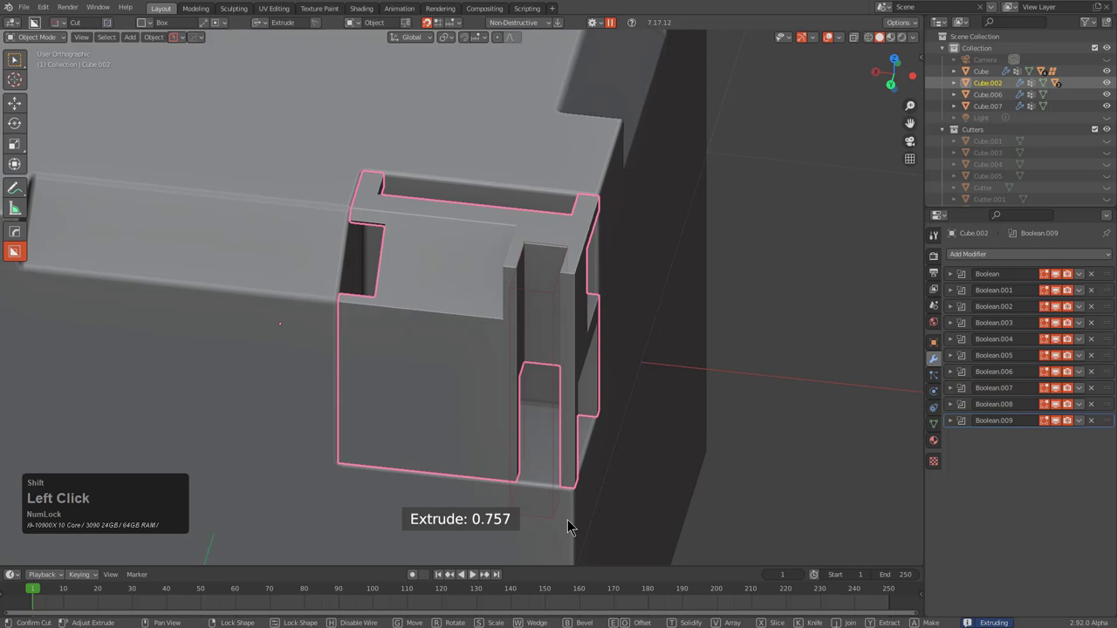
Scroll through the corner piece's ten booleans in the Shift+B helper
middle_click(645, 398)
key(shift+b)
scroll(down, 3)
scroll(up, 3)
scroll(up, 3)
scroll(up, 3)
scroll(up, 3)
Delete the default cube and add a plane via Shift+A in the fresh scene
click(617, 402)
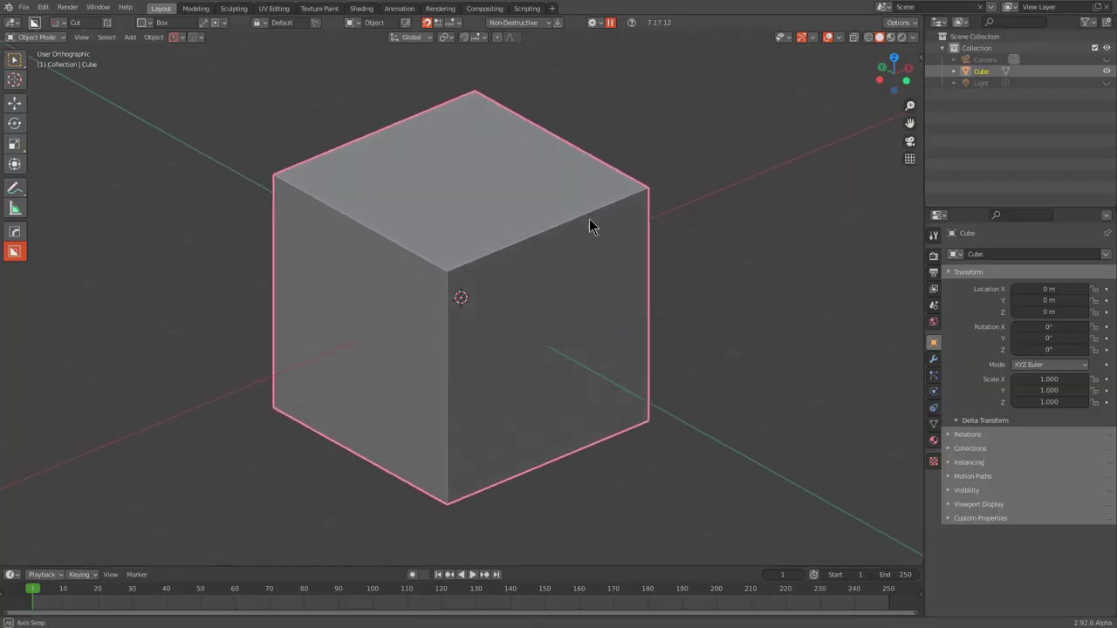
middle_click(557, 275)
scroll(down, 3)
key(x)
click(552, 279)
key(shift+a)
click(619, 295)
Start HardOps Mirror (Alt+X) on the plane and scroll it to Bisect mode
middle_click(574, 296)
scroll(up, 3)
key(alt+x)
scroll(down, 3)
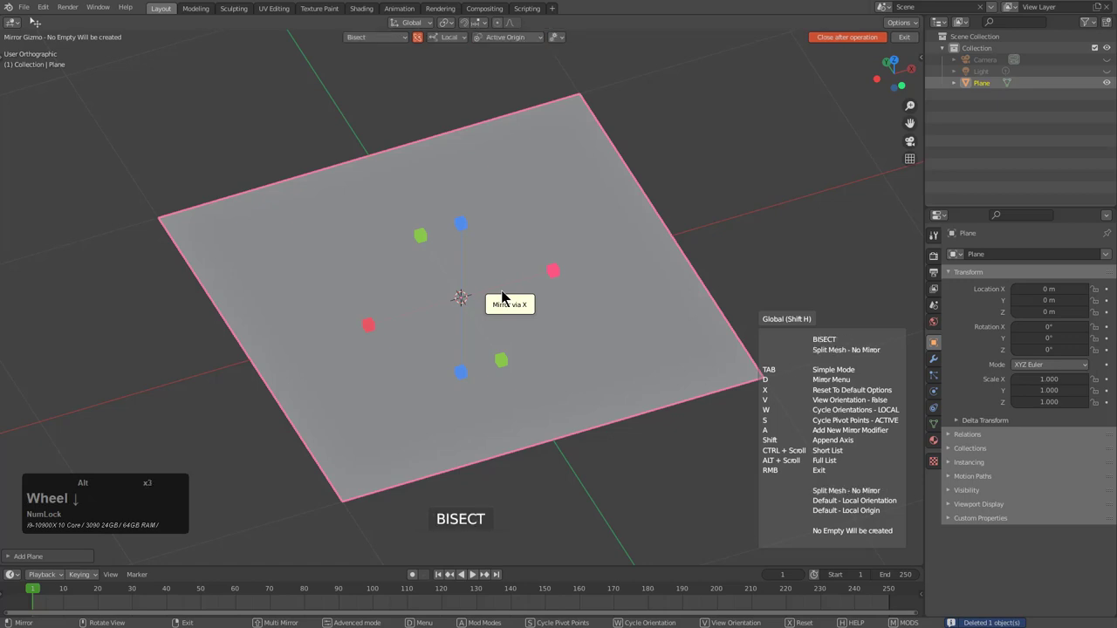
scroll(down, 3)
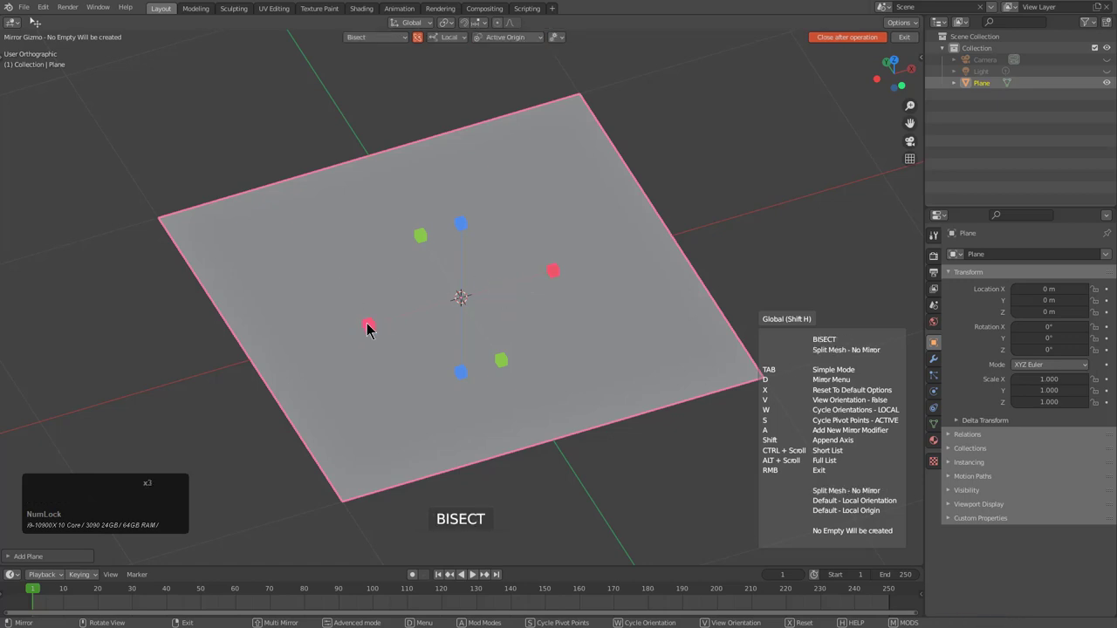
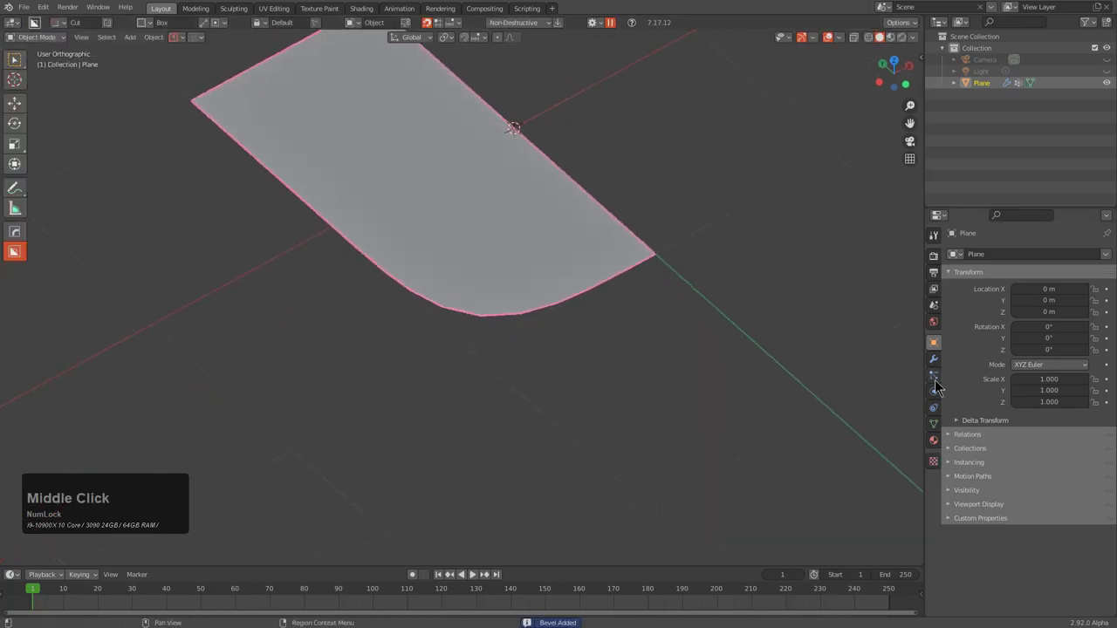
Switch the plane's Bevel modifier to a Custom profile and add new points to its curve widget
click(939, 372)
click(970, 393)
click(1061, 403)
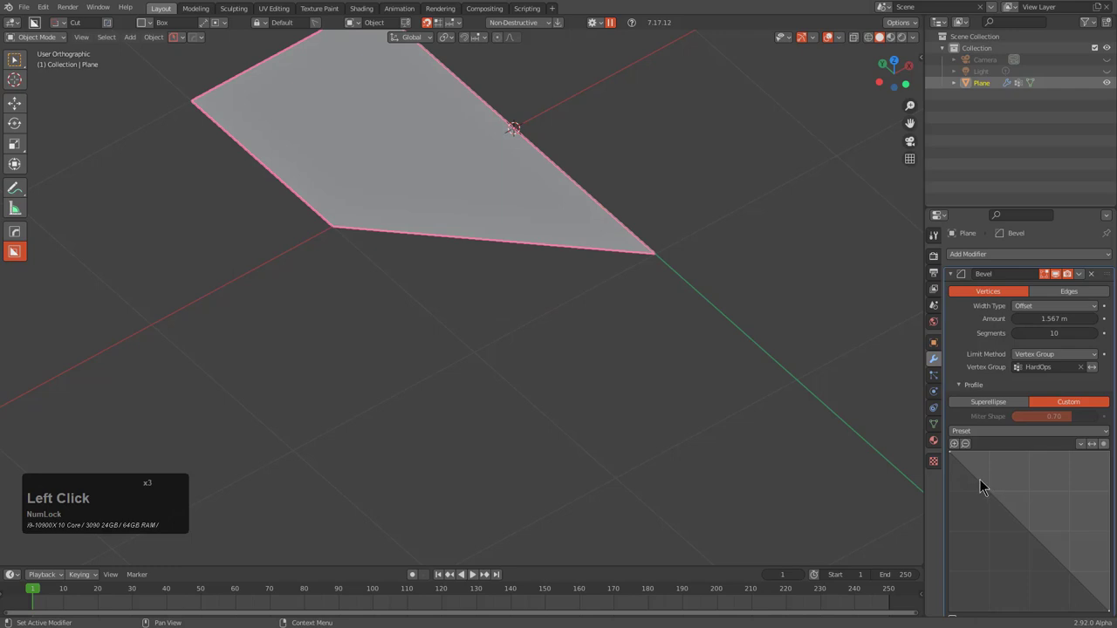
click(986, 485)
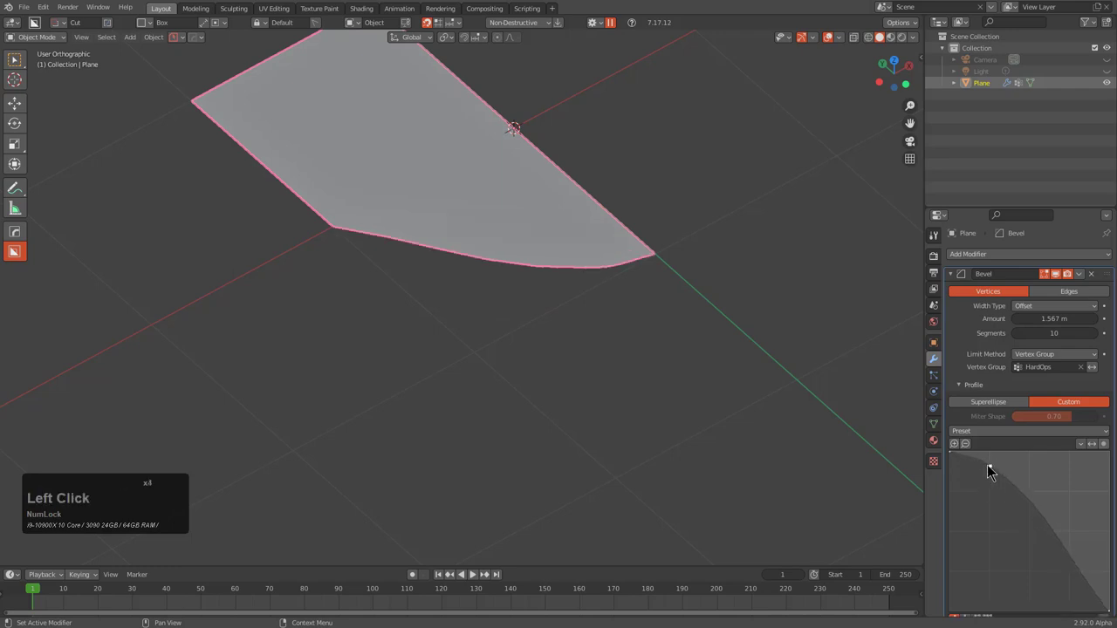
click(992, 472)
scroll(down, 3)
click(980, 559)
click(974, 561)
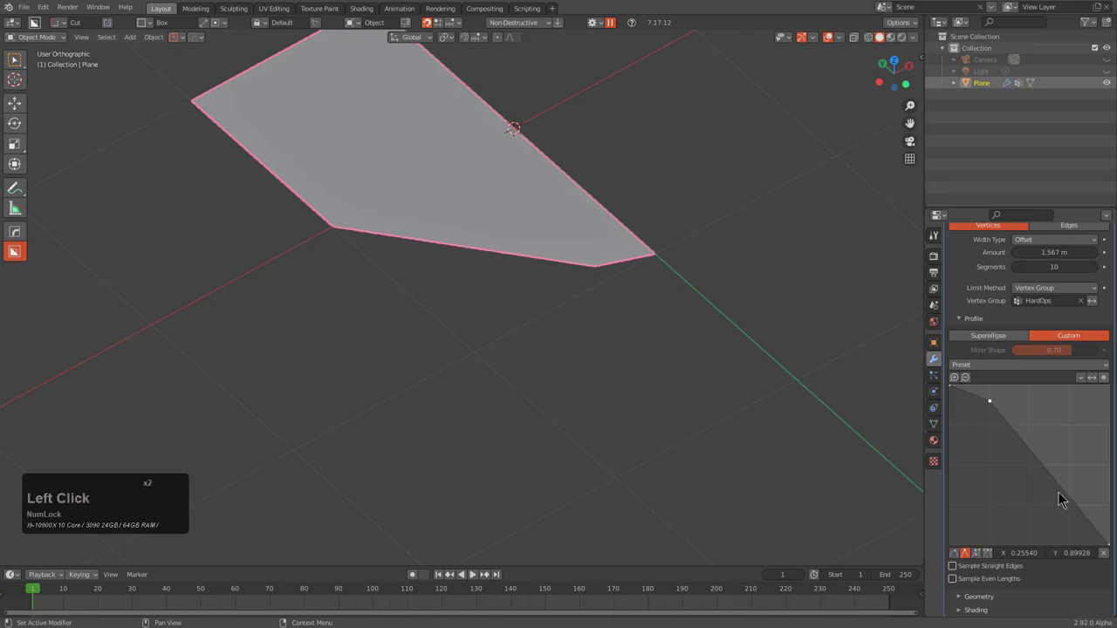
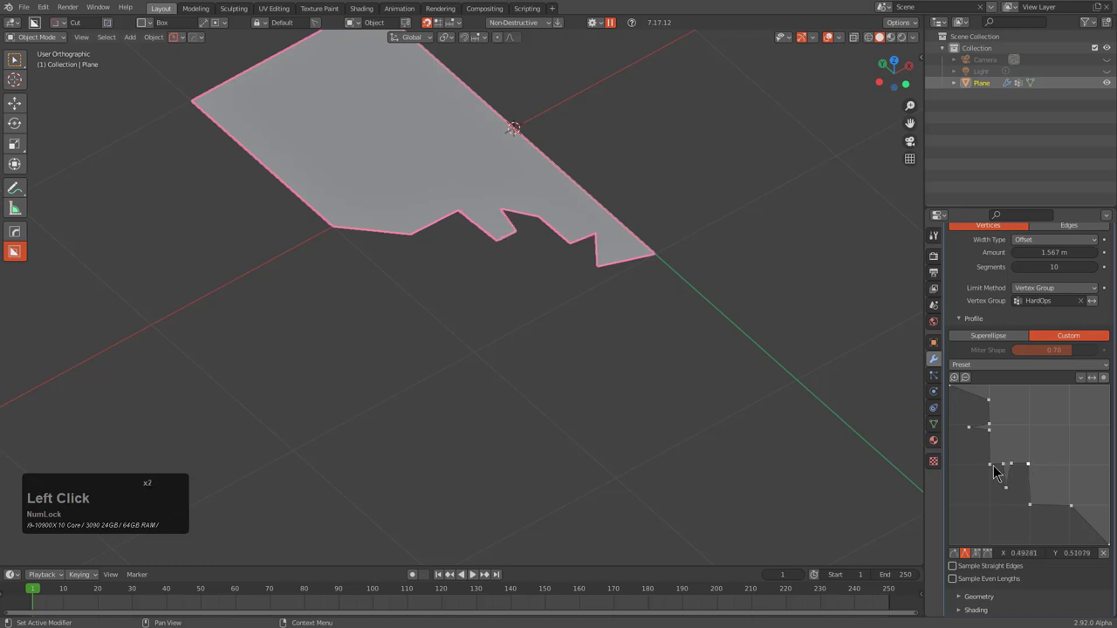
Copy one profile point's position value and paste it onto neighbouring points to square off the curve
click(995, 472)
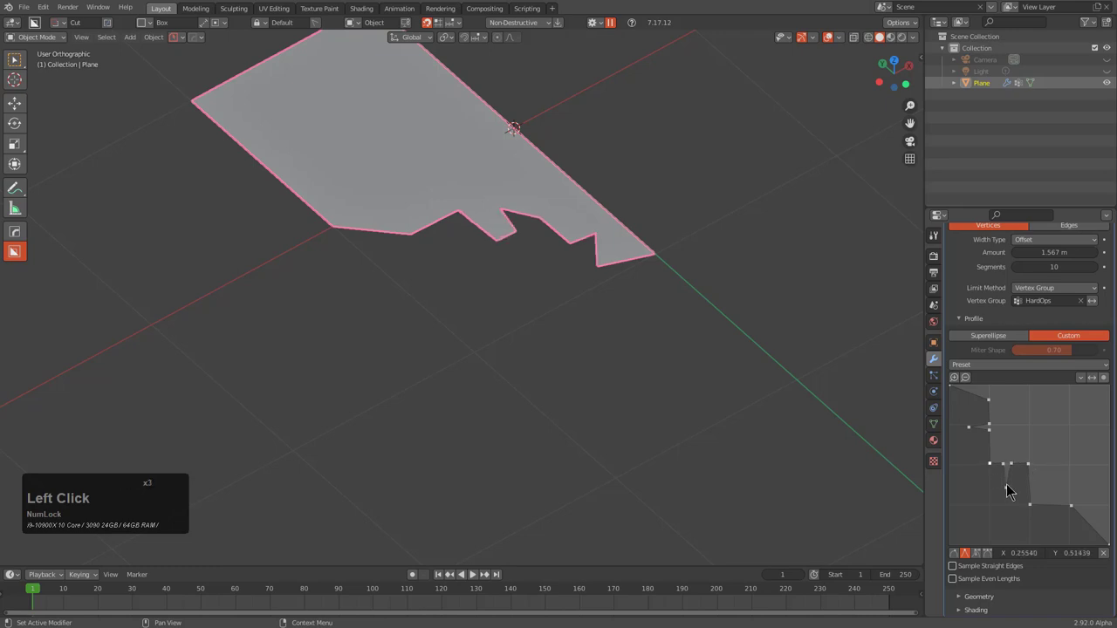
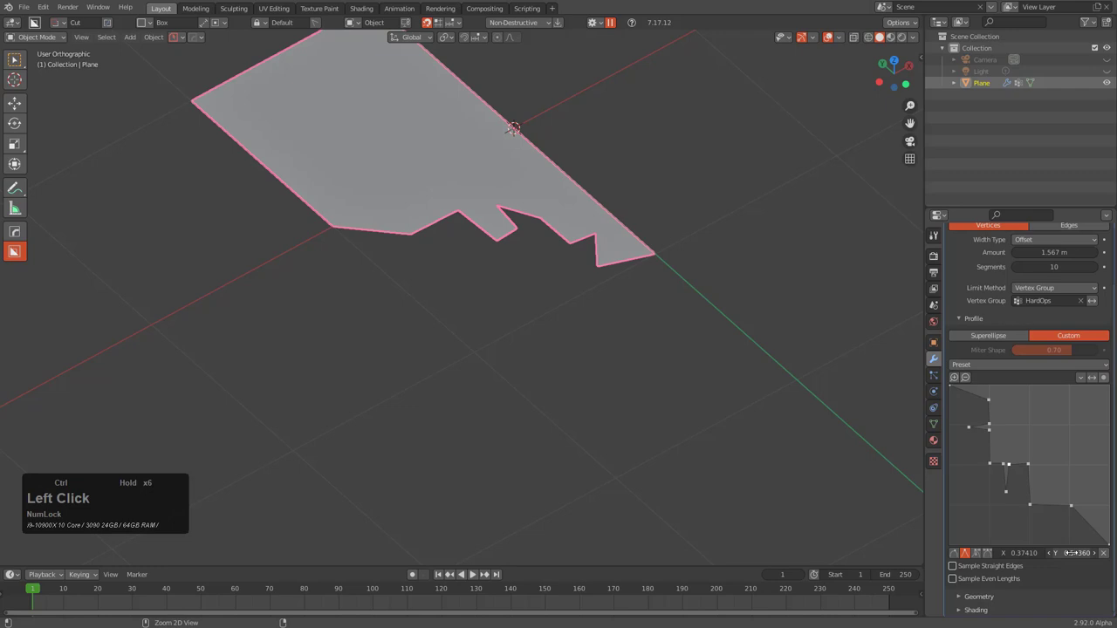
key(ctrl+c)
key(ctrl+c)
key(ctrl+v)
key(ctrl+c)
key(ctrl+c)
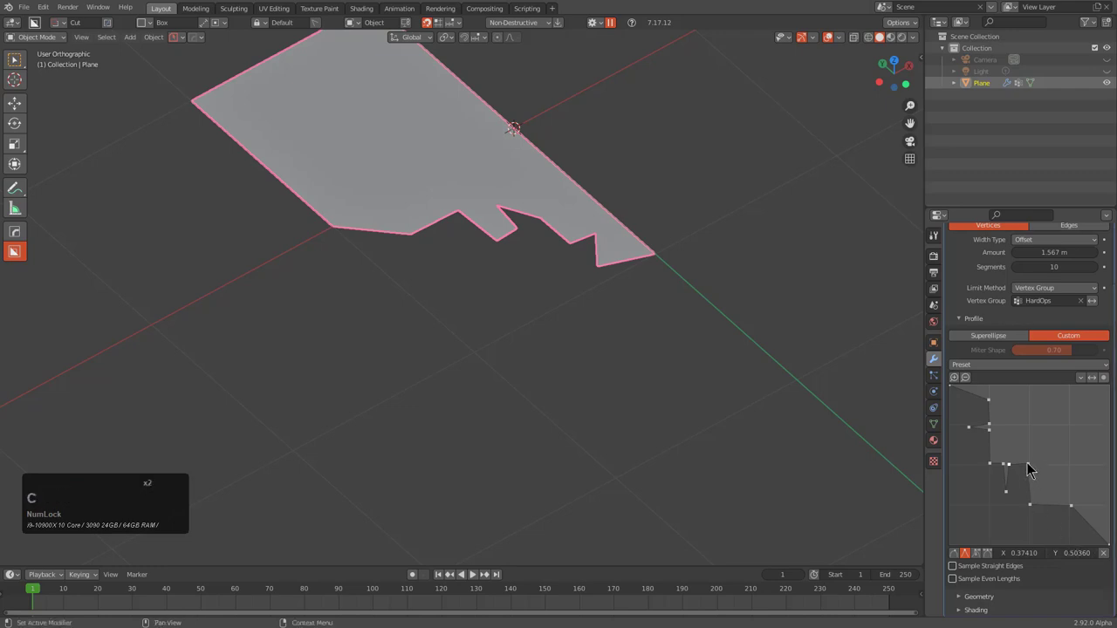
click(1034, 468)
key(ctrl+v)
click(1003, 470)
key(ctrl+v)
Paste the shared position onto the remaining upper points so the profile forms stepped notches
click(995, 472)
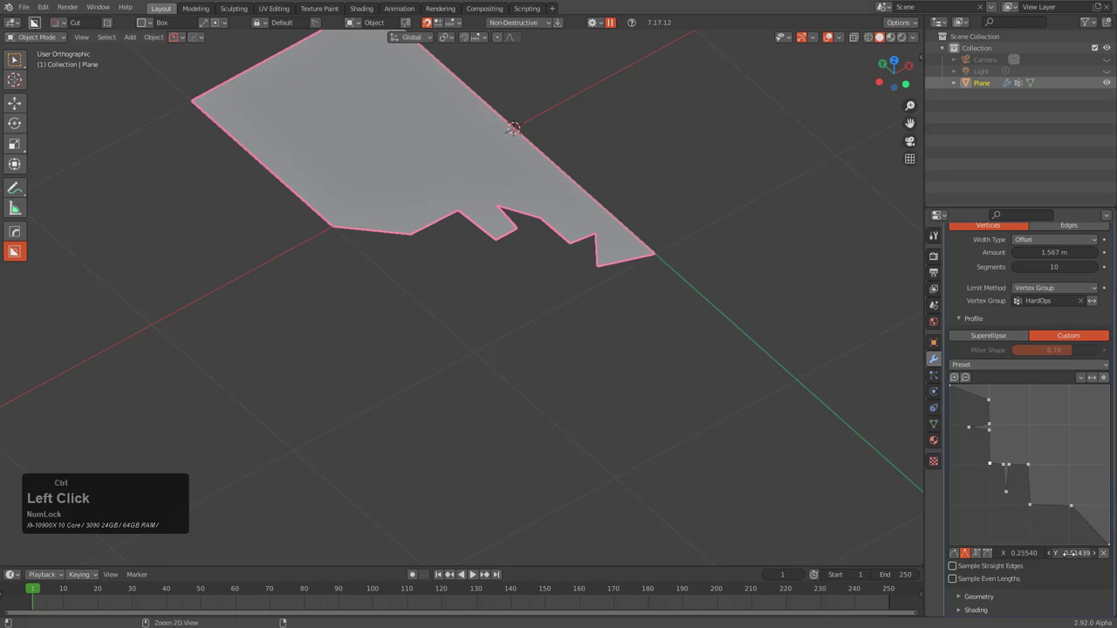
key(ctrl+v)
key(ctrl+c)
click(995, 438)
key(ctrl+v)
click(992, 427)
key(ctrl+v)
click(991, 404)
key(ctrl+v)
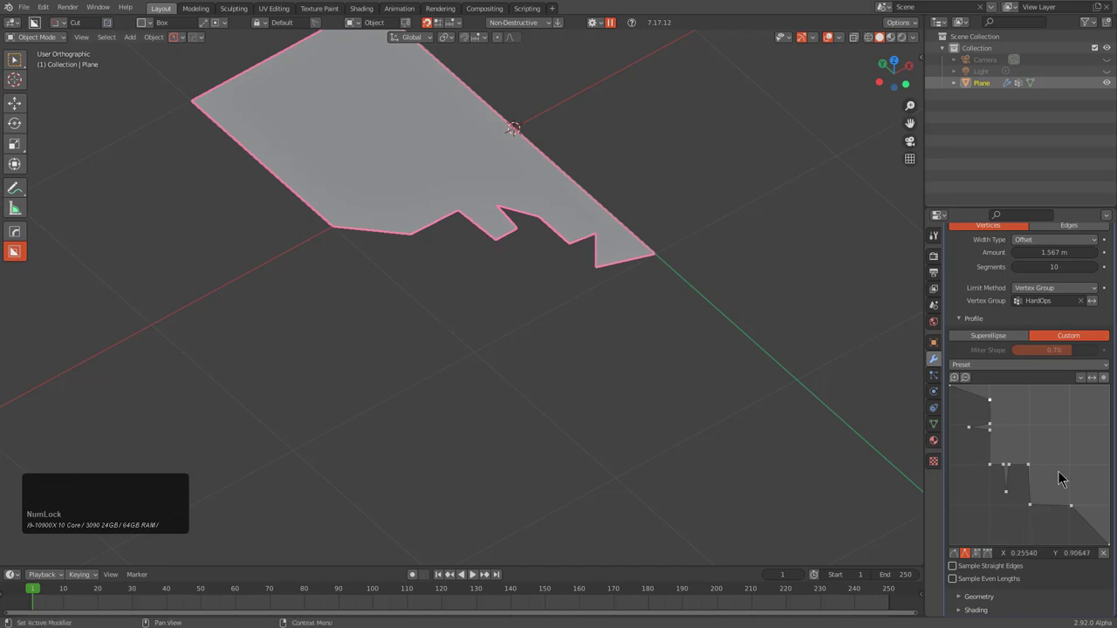
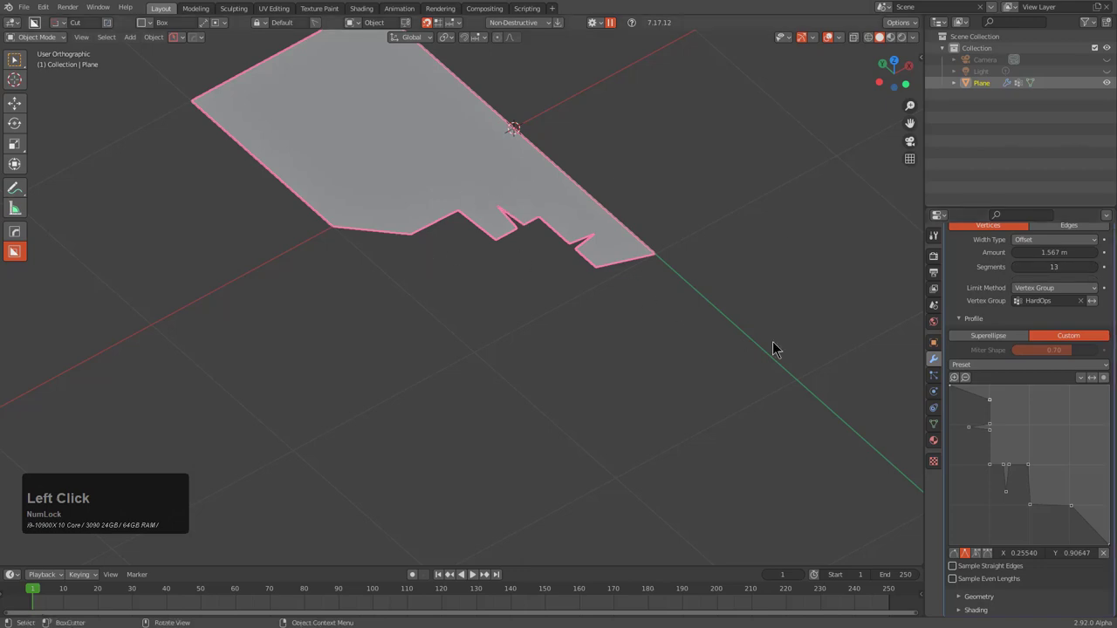
Add and drag further points in the custom profile curve to sharpen the stepped shape
click(1090, 526)
click(1101, 538)
double_click(1094, 529)
click(1085, 525)
click(970, 564)
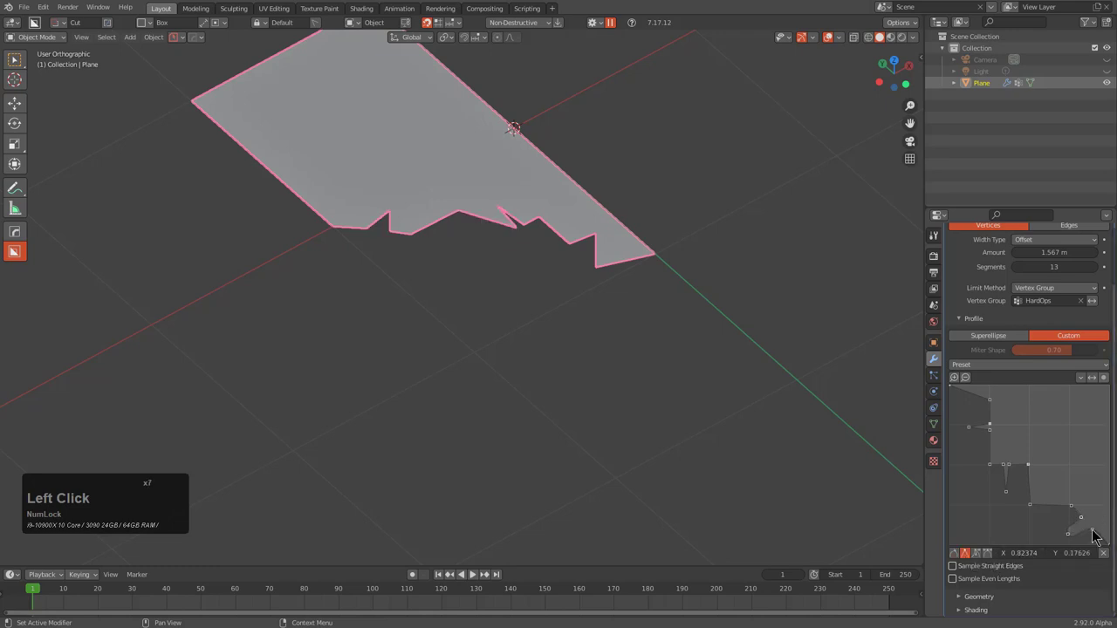
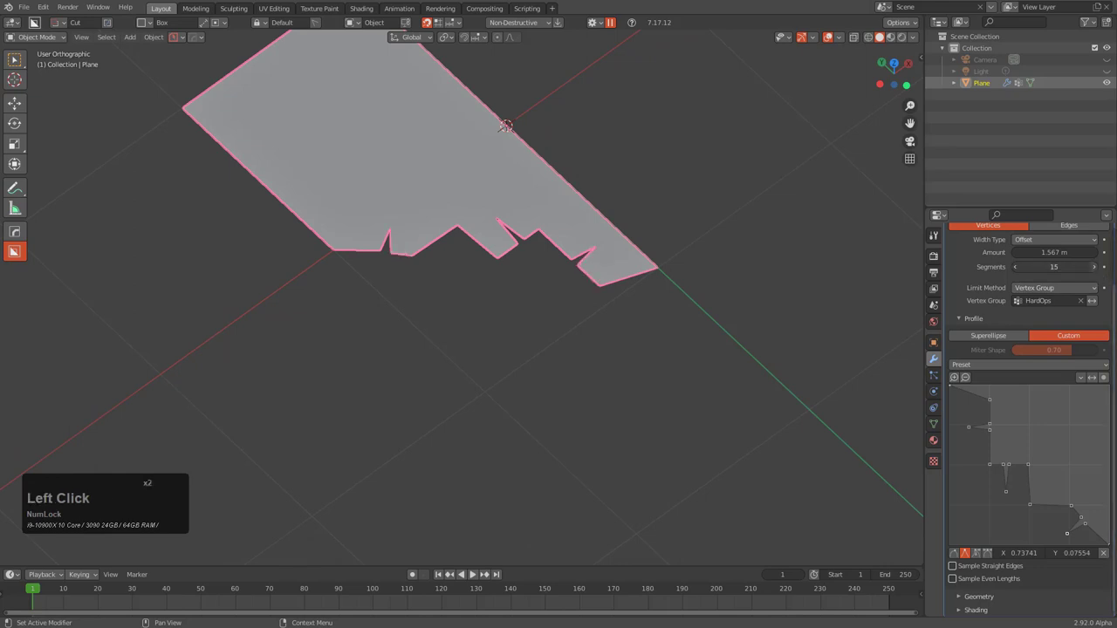
Raise the bevel to 15 segments and inspect the notched edge from around the plane
click(1102, 276)
click(1021, 273)
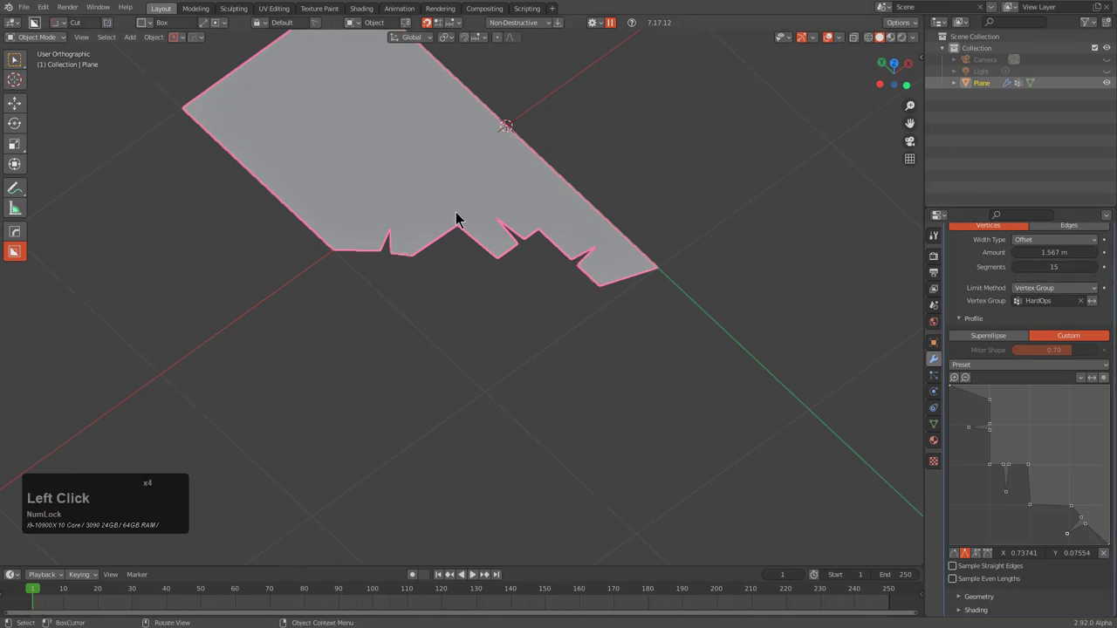
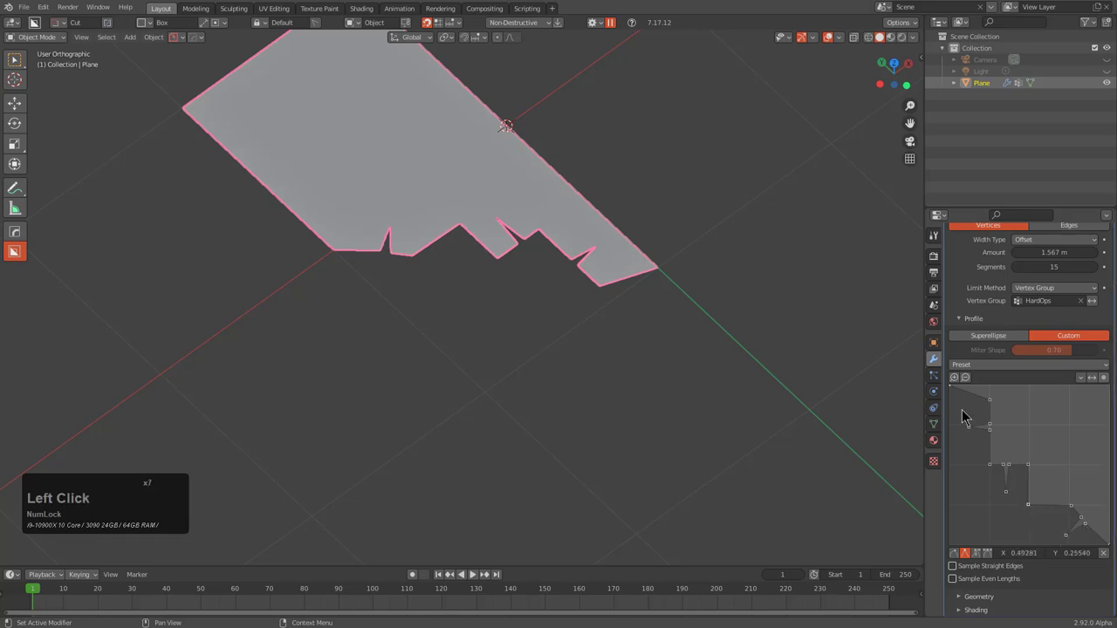
middle_click(603, 281)
middle_click(635, 317)
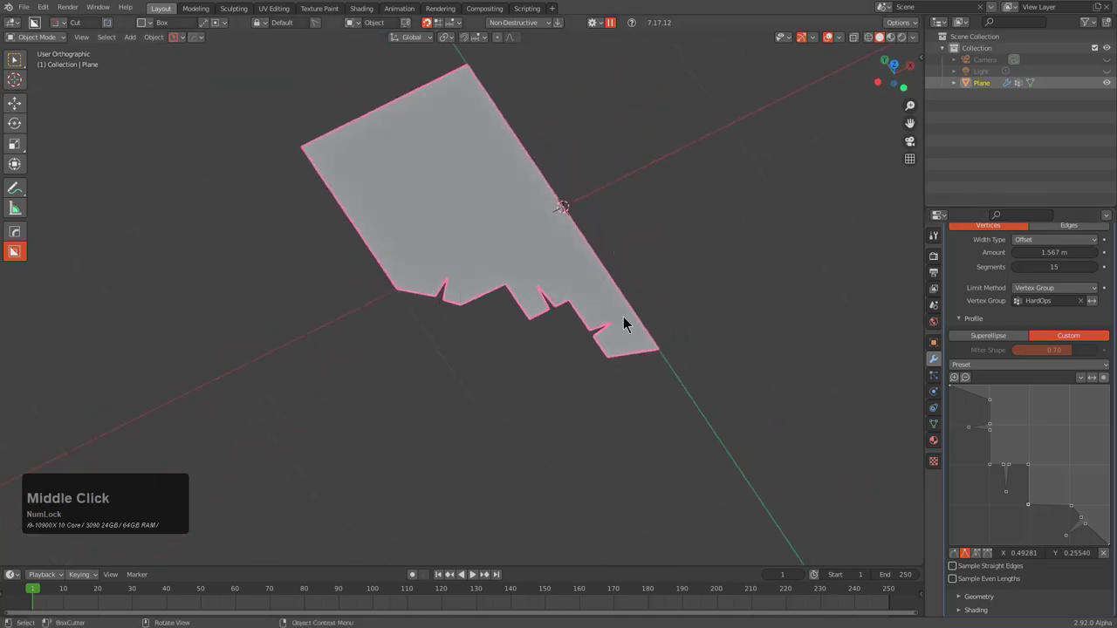
key(alt+Num_Lock)
key(alt+w)
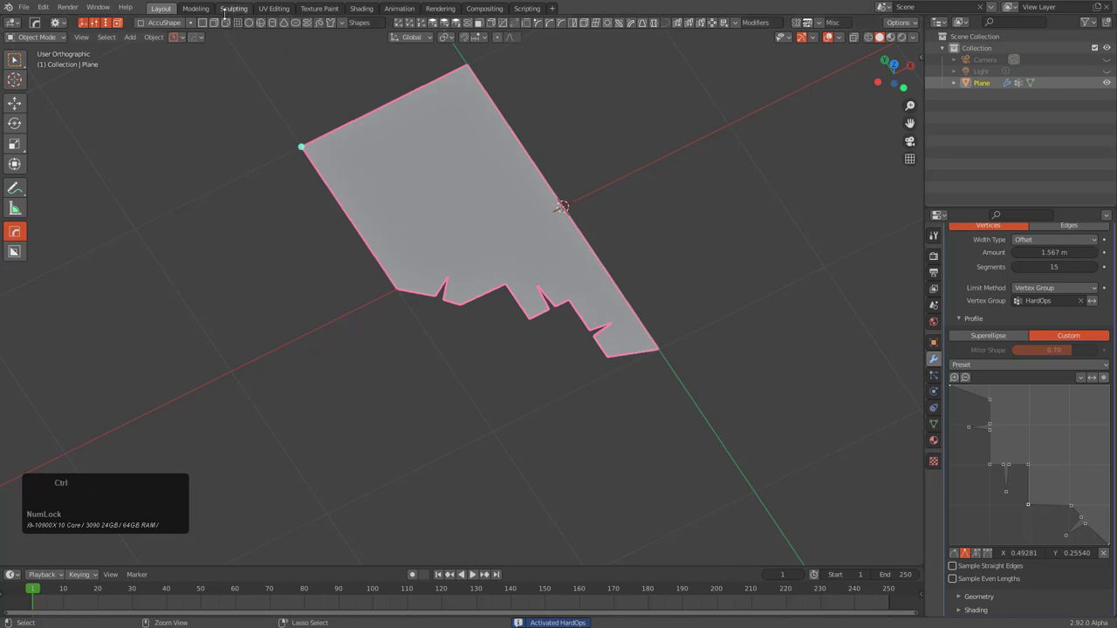
Narrow the bevel to about 0.78 m with 18 segments using the HardOps bevel modal, tweaking the profile
click(308, 154)
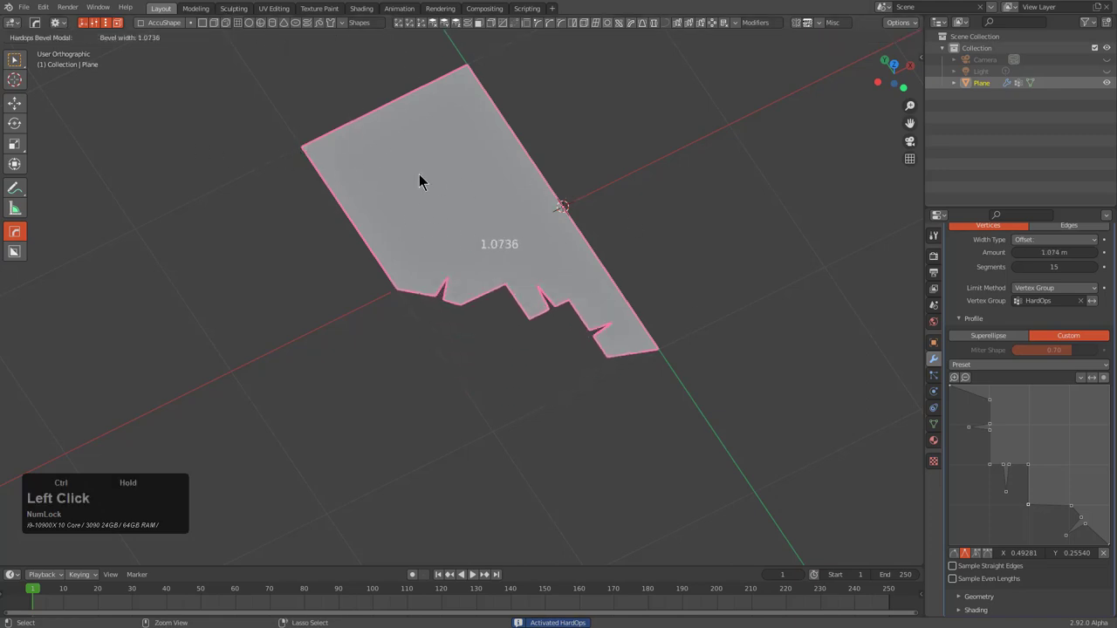
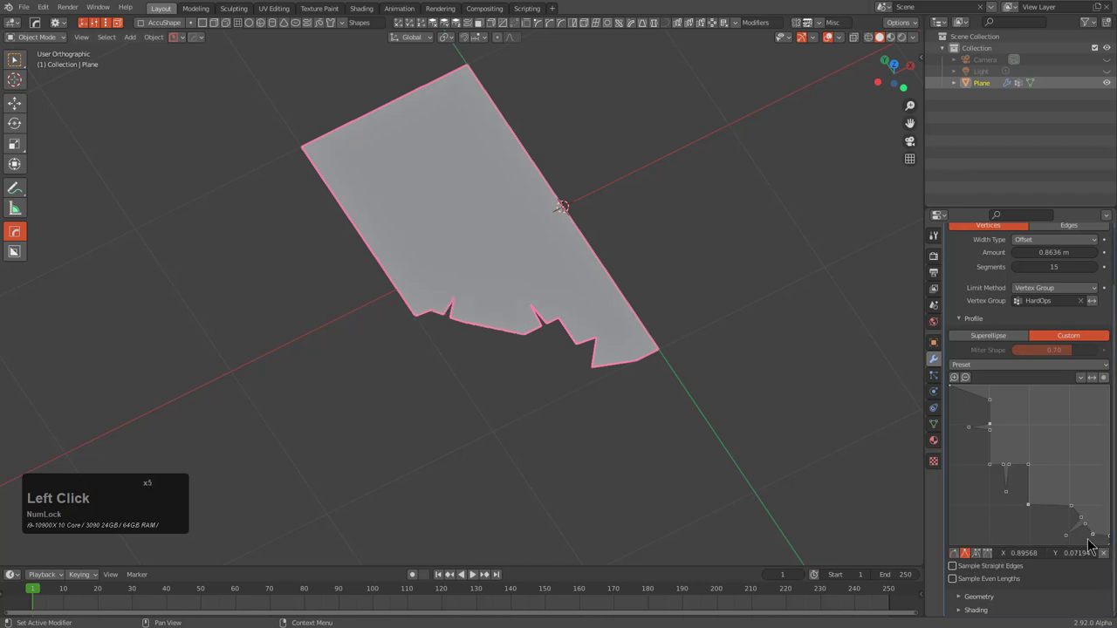
click(1099, 541)
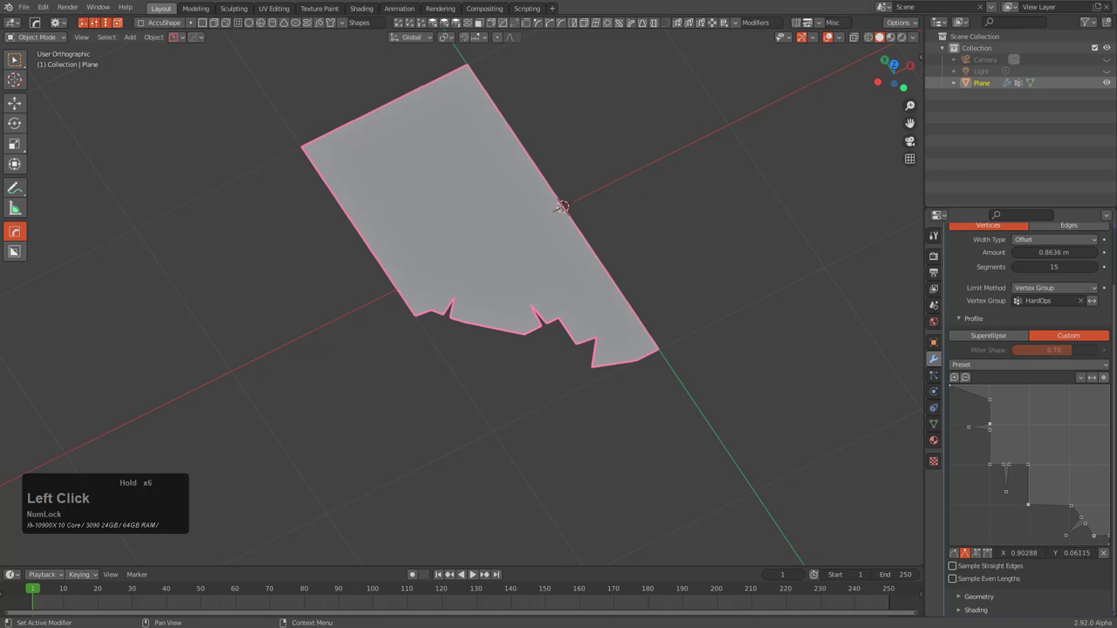
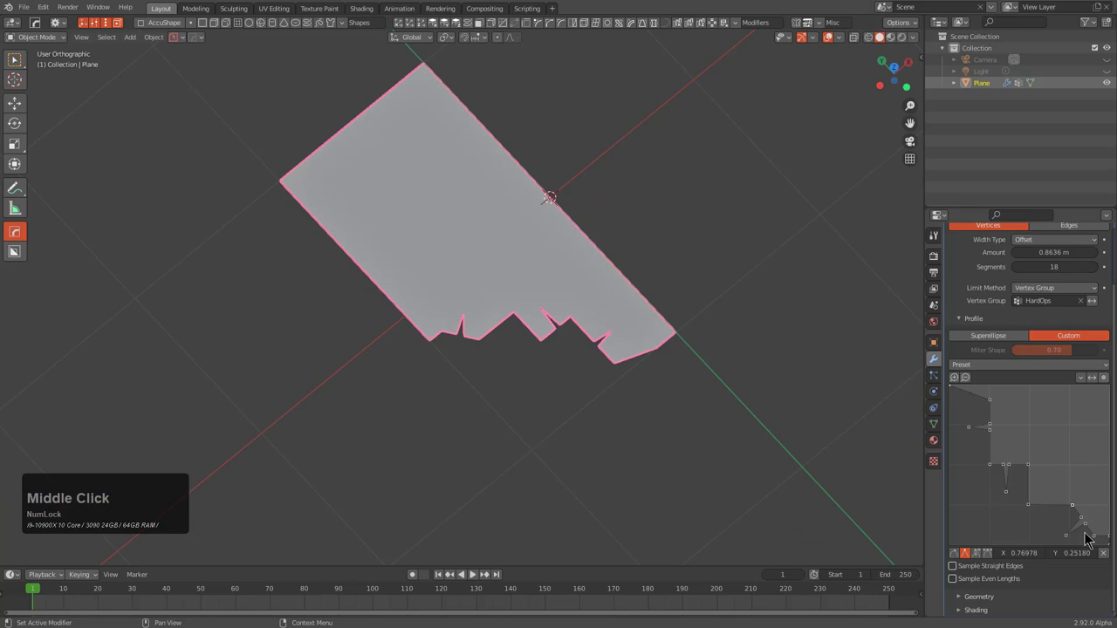
middle_click(616, 367)
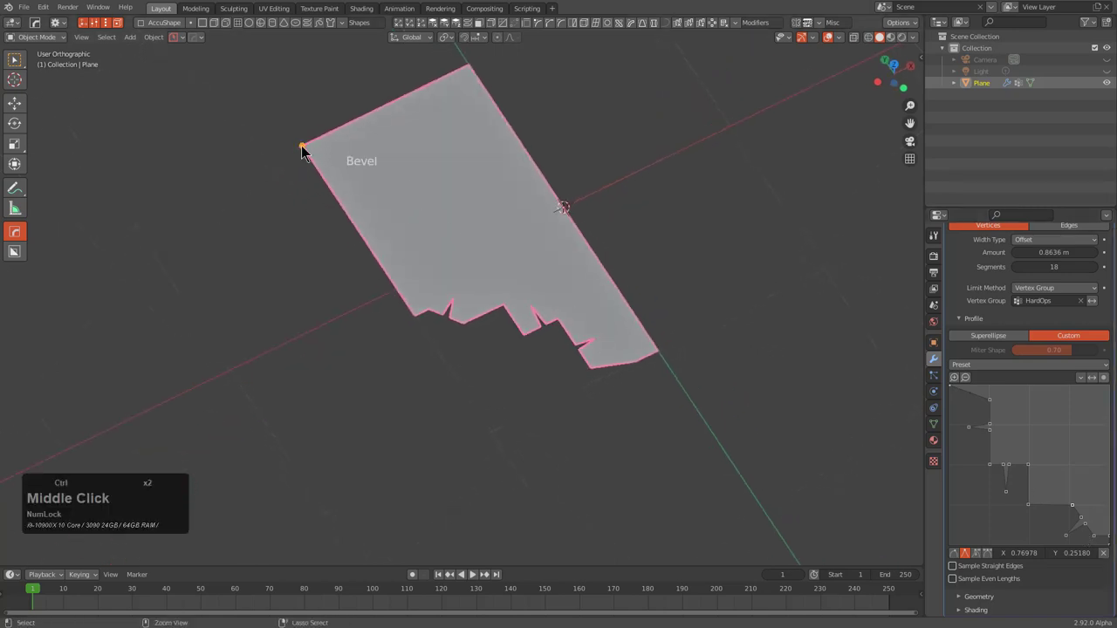
click(299, 151)
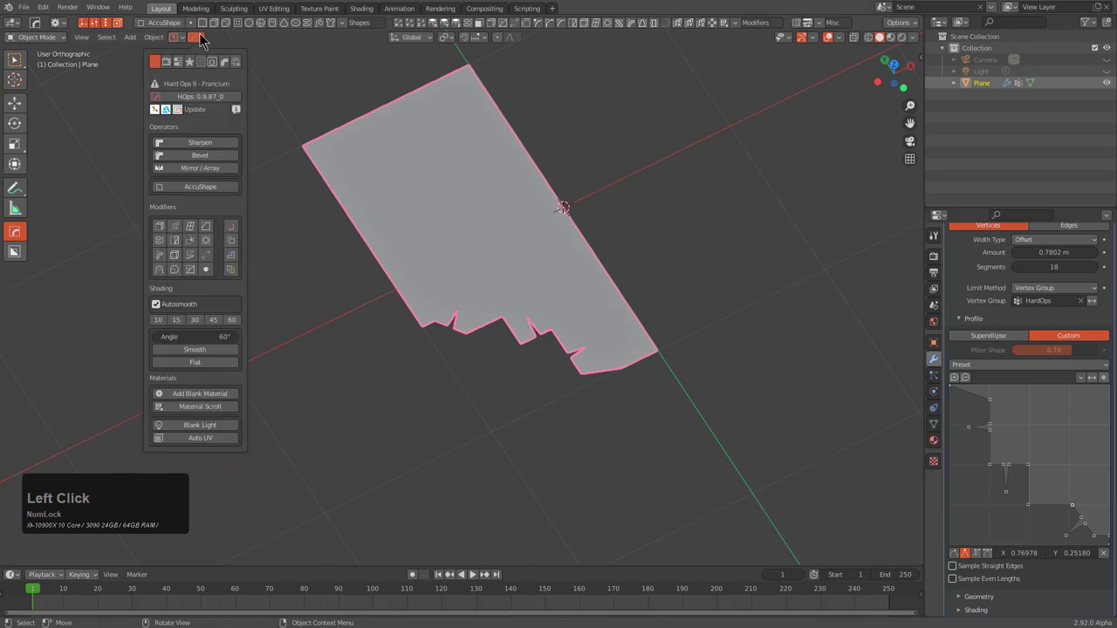
Bring up the HardOps Bevel Helper showing the plane's bevel and its custom stepped profile
click(234, 68)
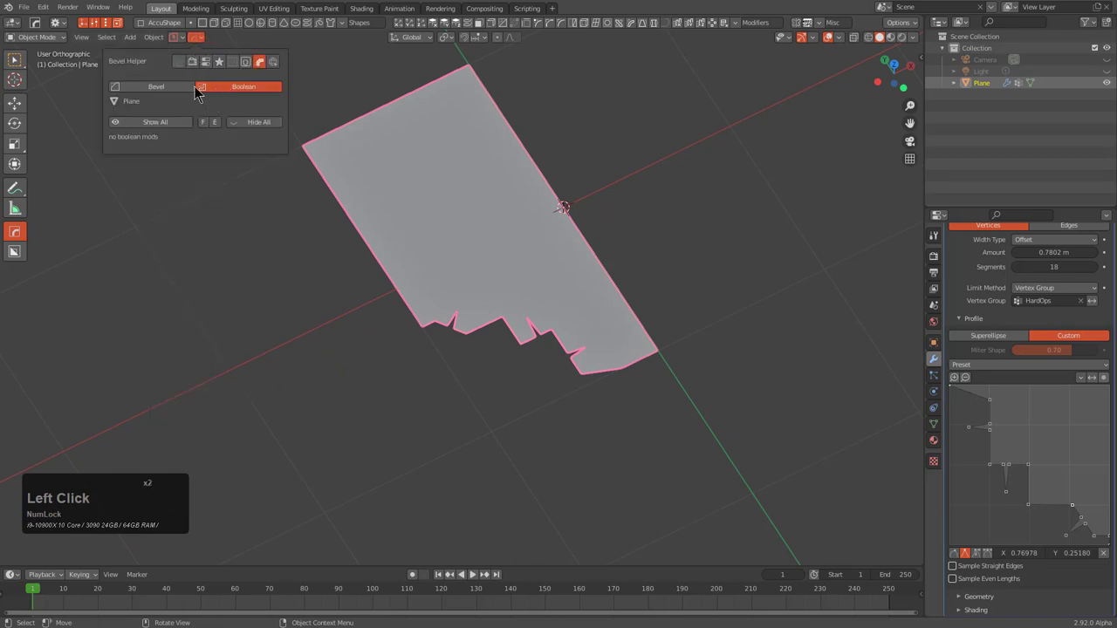
click(174, 91)
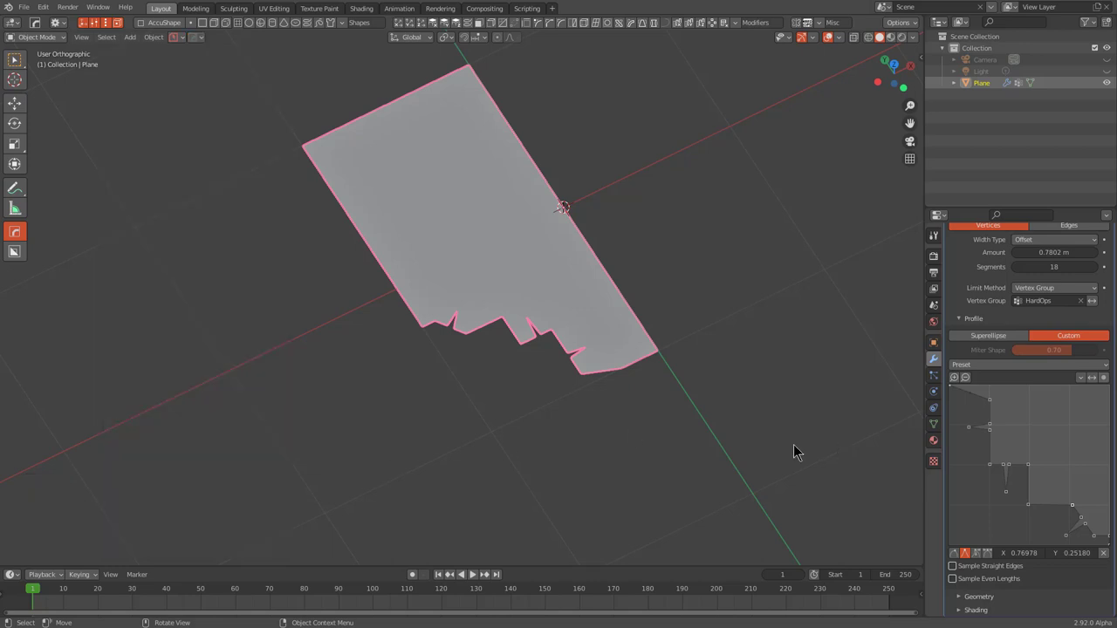
click(198, 46)
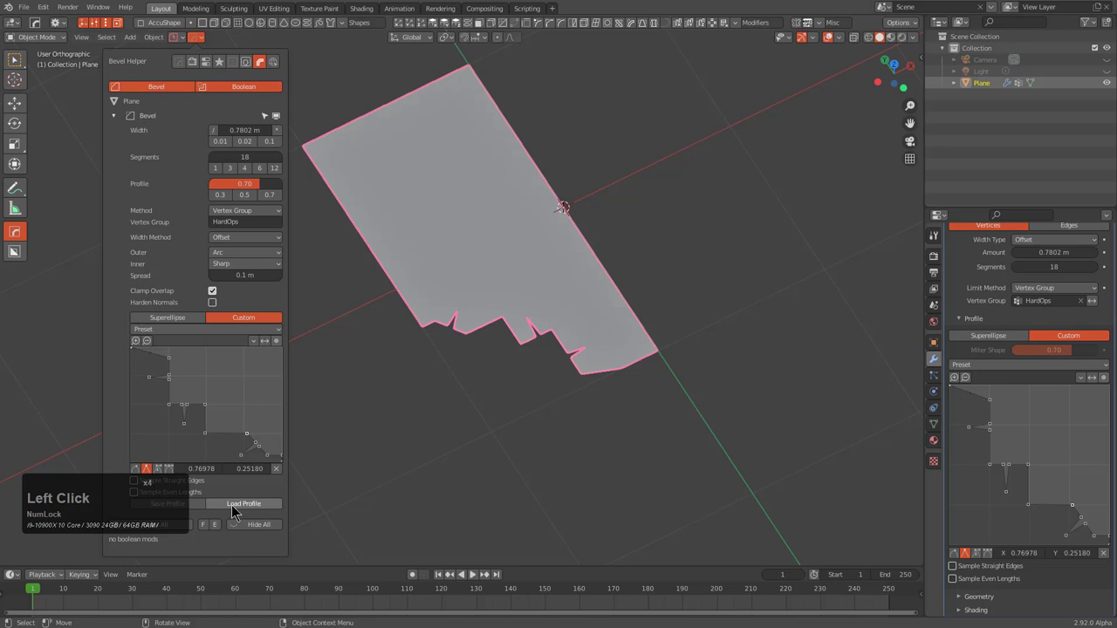
Save the custom bevel profile as bevel36.json in the PowerSave > Profiles folder
click(193, 509)
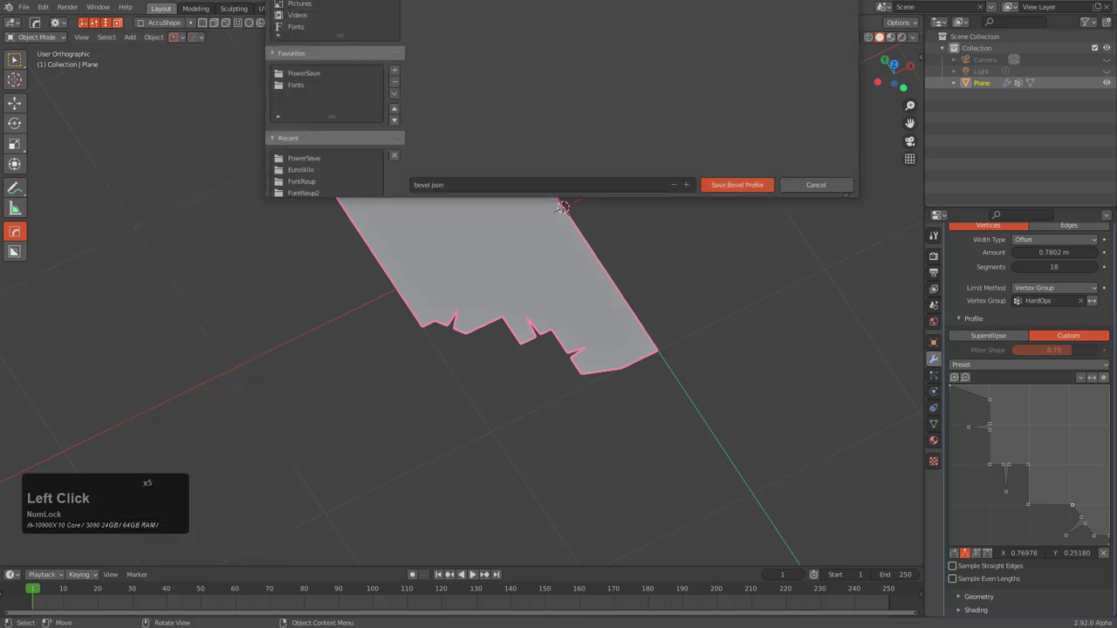
click(312, 79)
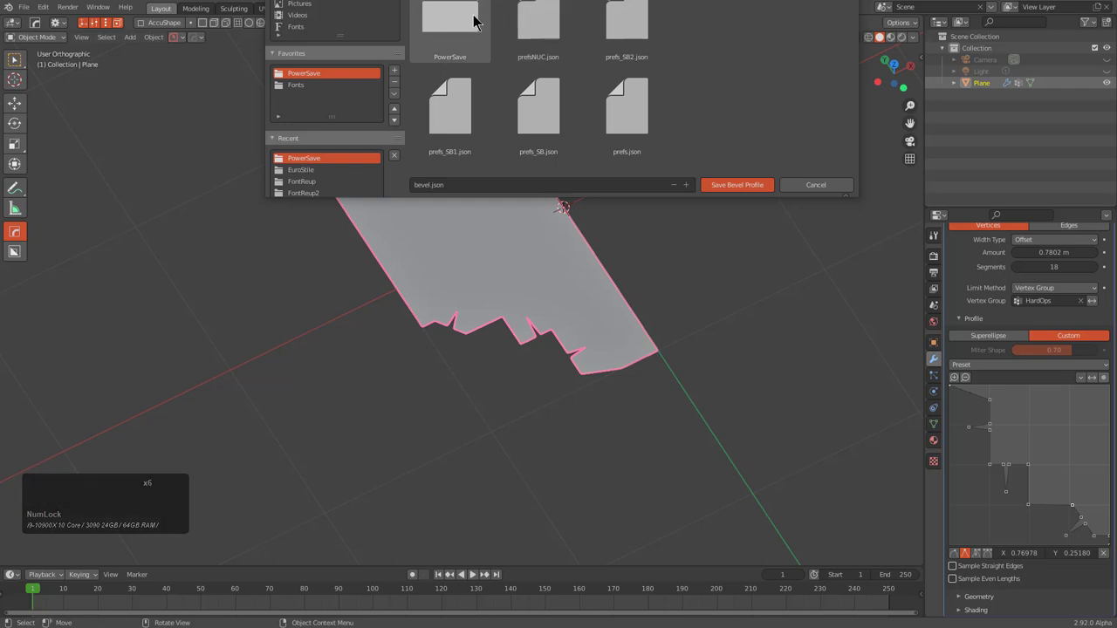
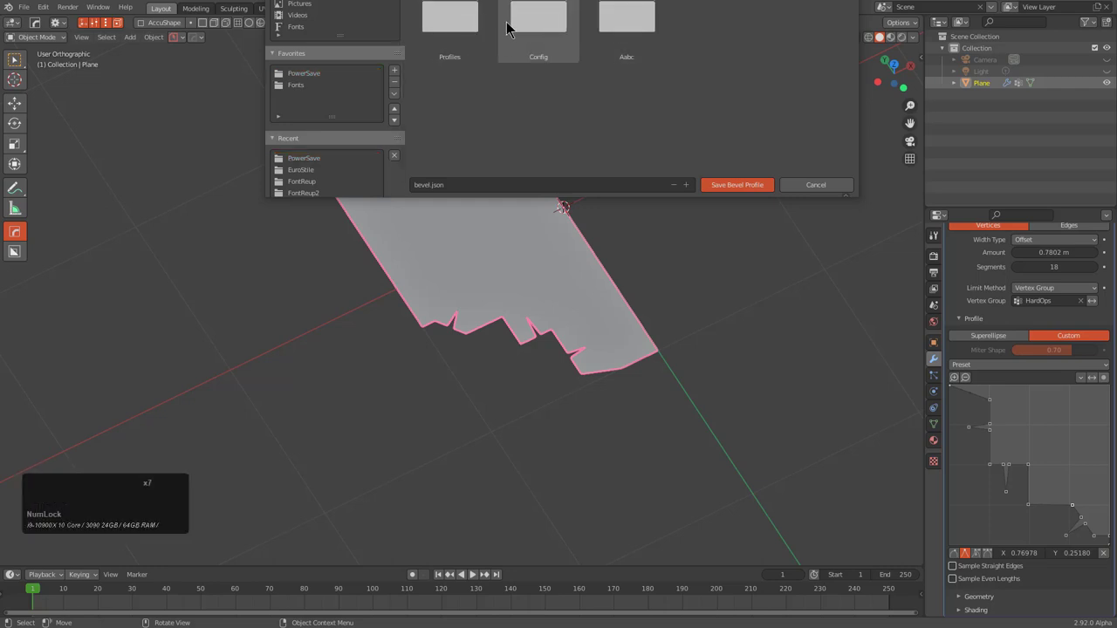
click(455, 21)
double_click(456, 21)
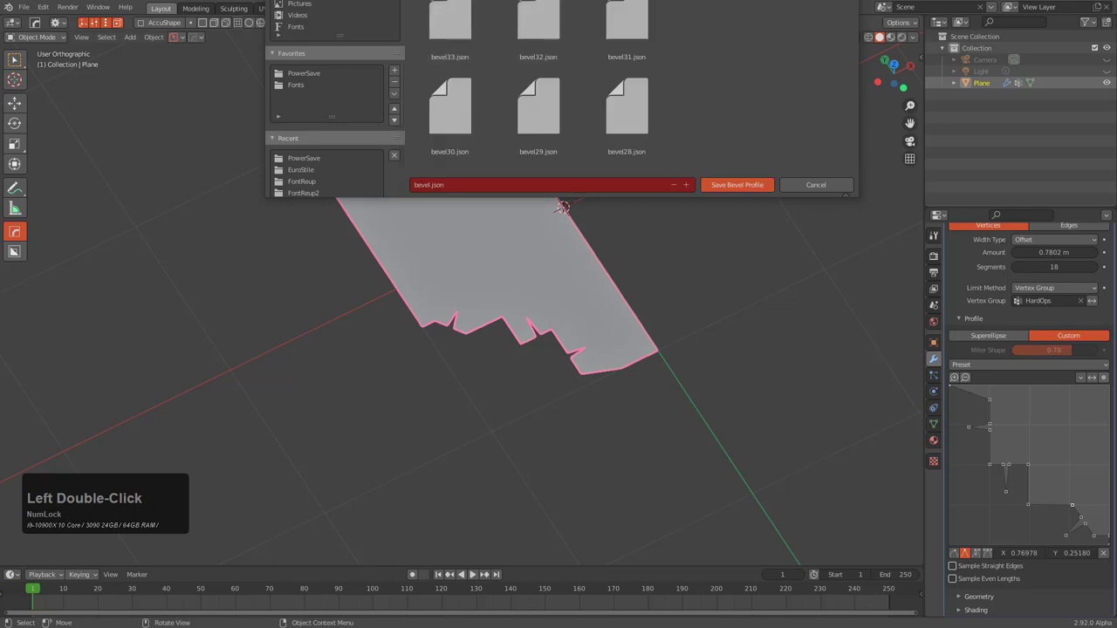
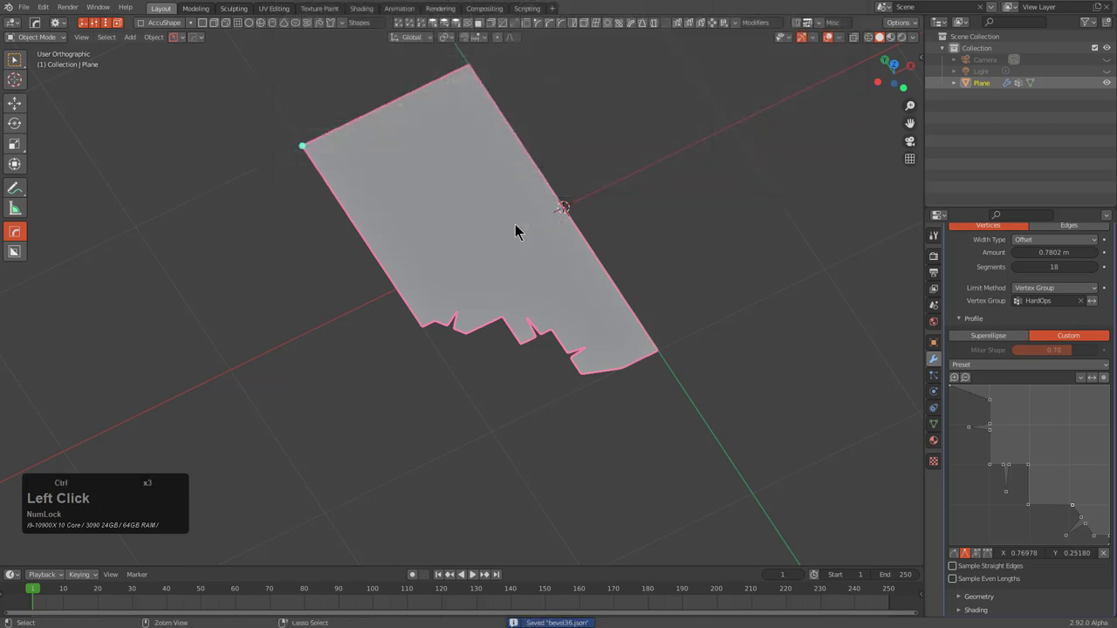
Point the HardOps Profile Folder preference to the saved Profiles location
key(ctrl+m)
key(ctrl+m)
key(ctrl+k)
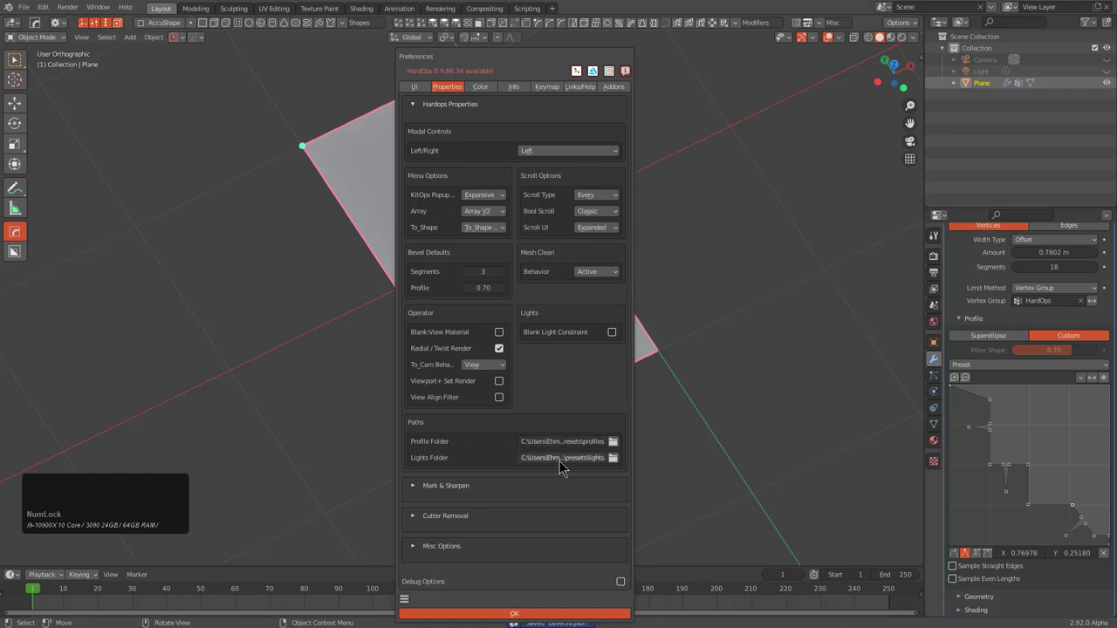
click(574, 449)
key(ctrl+v)
key(ctrl+v)
key(KP_Enter)
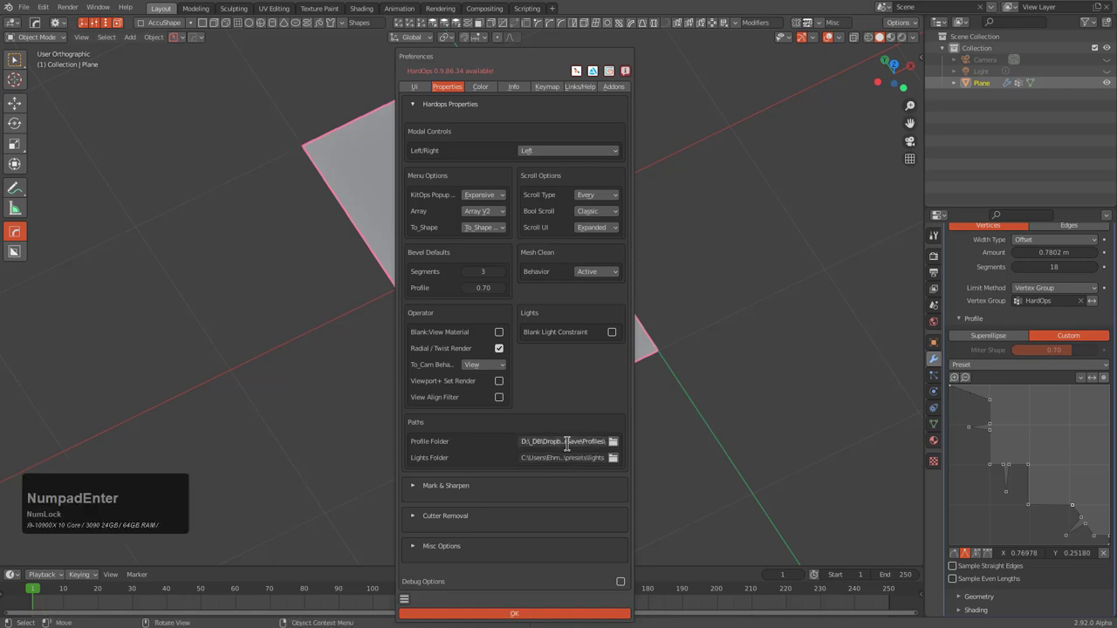
click(622, 464)
click(320, 168)
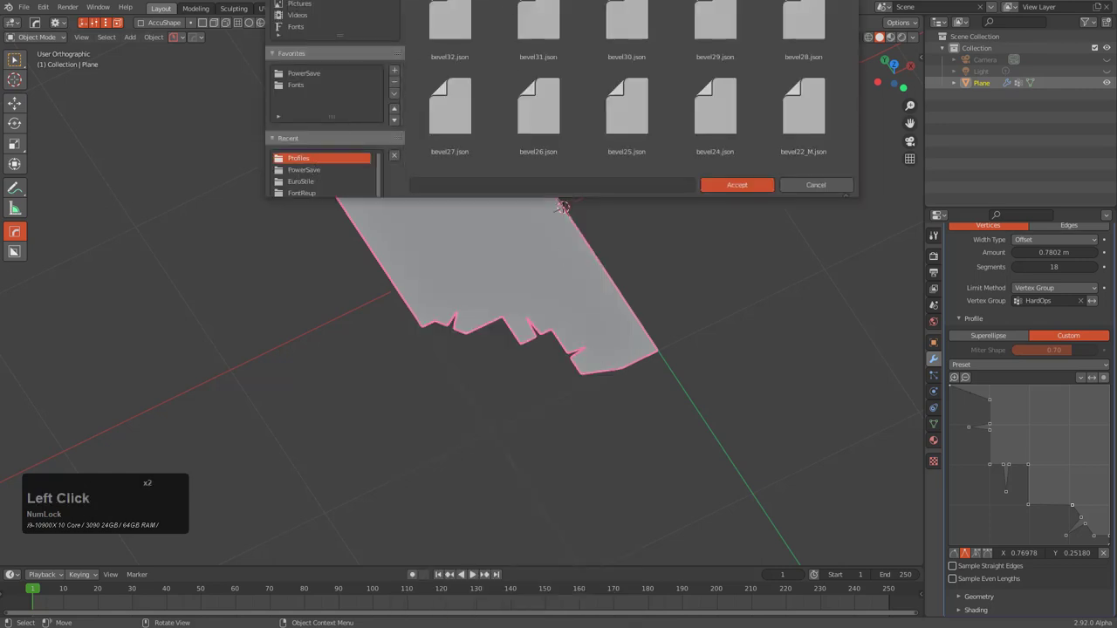
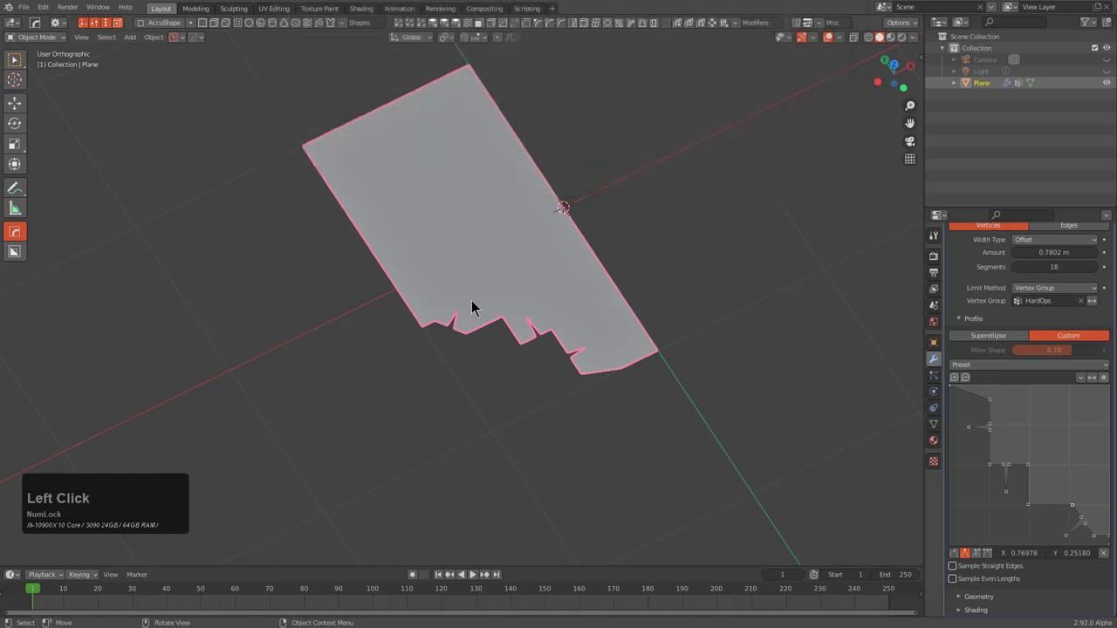
Set the HardOps Lights Folder path in preferences as well
key(ctrl+k)
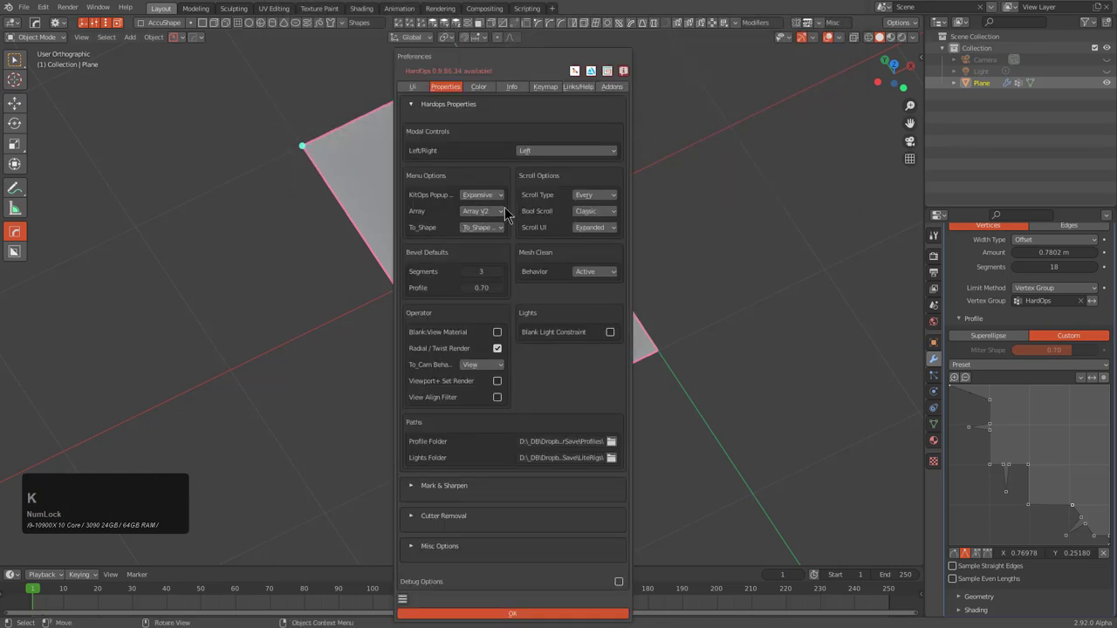
click(408, 608)
click(440, 583)
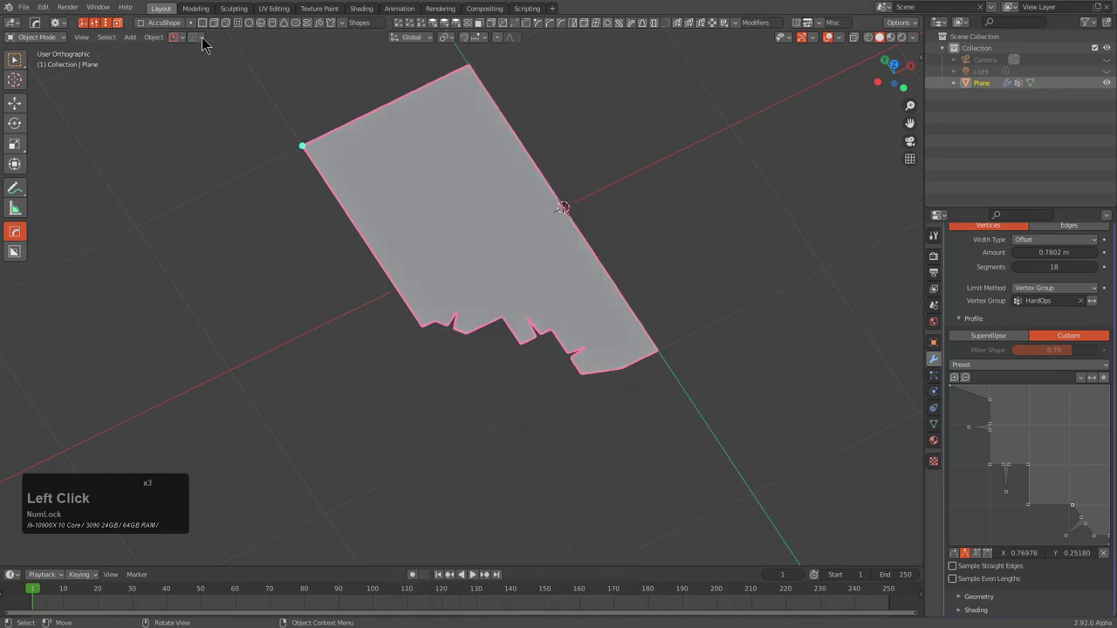
Run Adjust Bevel on the plane, cycle through stored custom profiles, then cancel to keep the stepped one
click(203, 44)
middle_click(519, 253)
key(q)
click(512, 254)
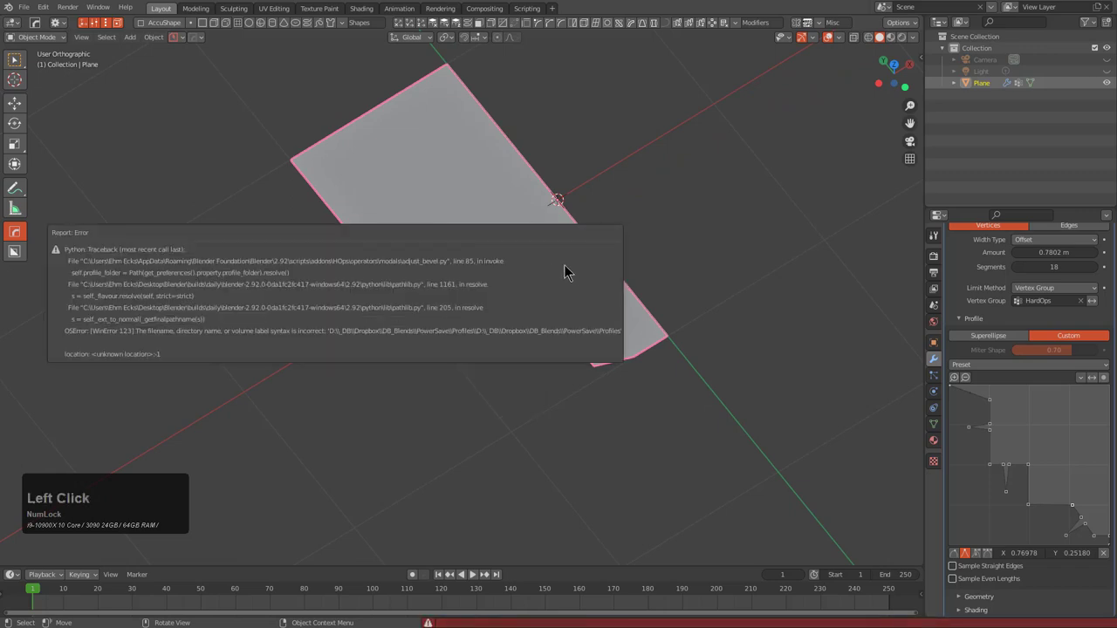
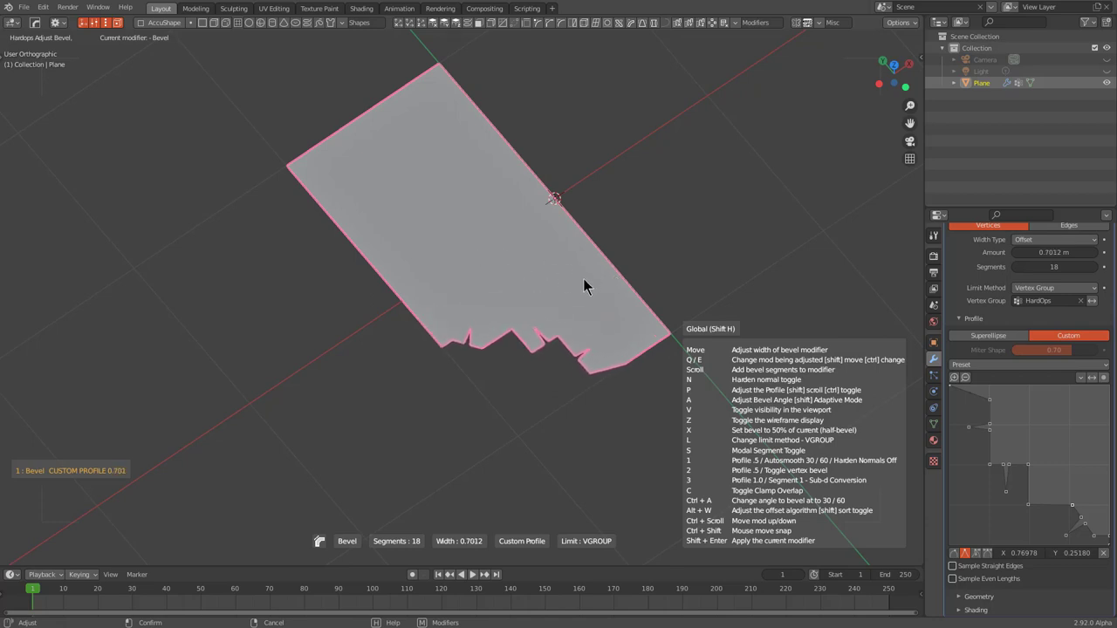
key(p)
scroll(up, 3)
scroll(down, 3)
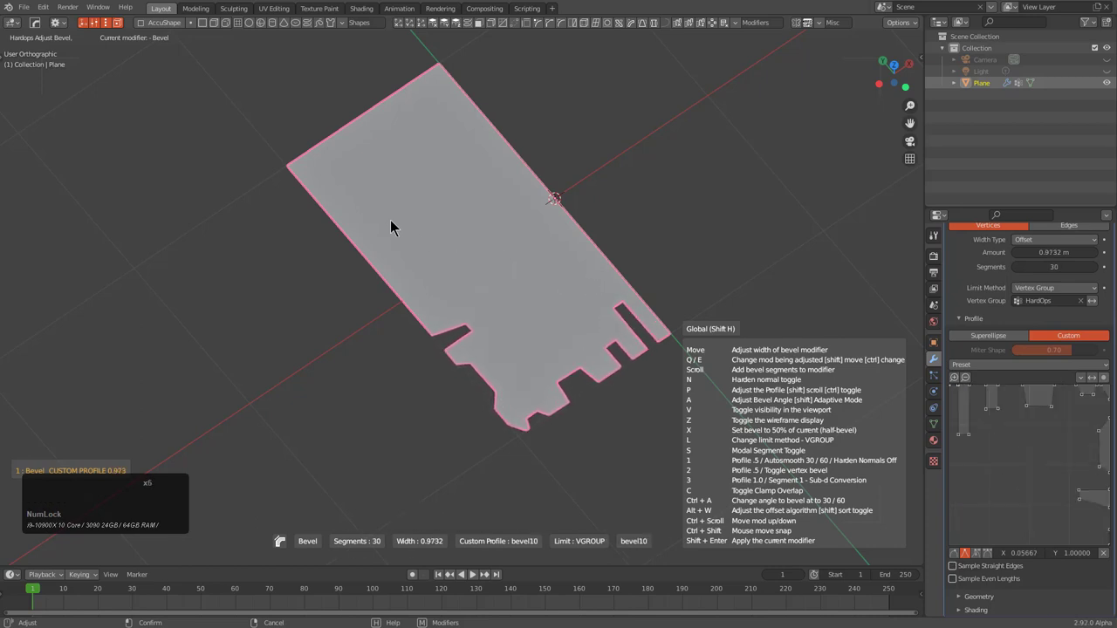
right_click(398, 226)
Briefly re-enter the bevel adjustment and view the plane from another angle
key(q)
click(599, 324)
click(597, 325)
middle_click(665, 350)
key(q)
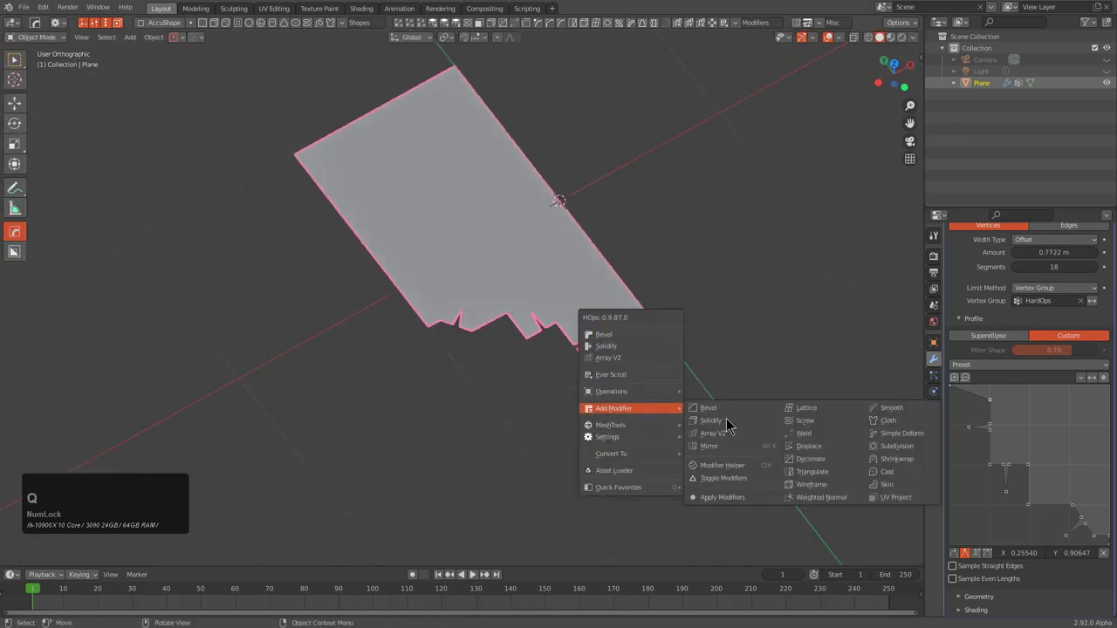
Add a Screw modifier from the HardOps menu and set its spin axis and step count
click(816, 425)
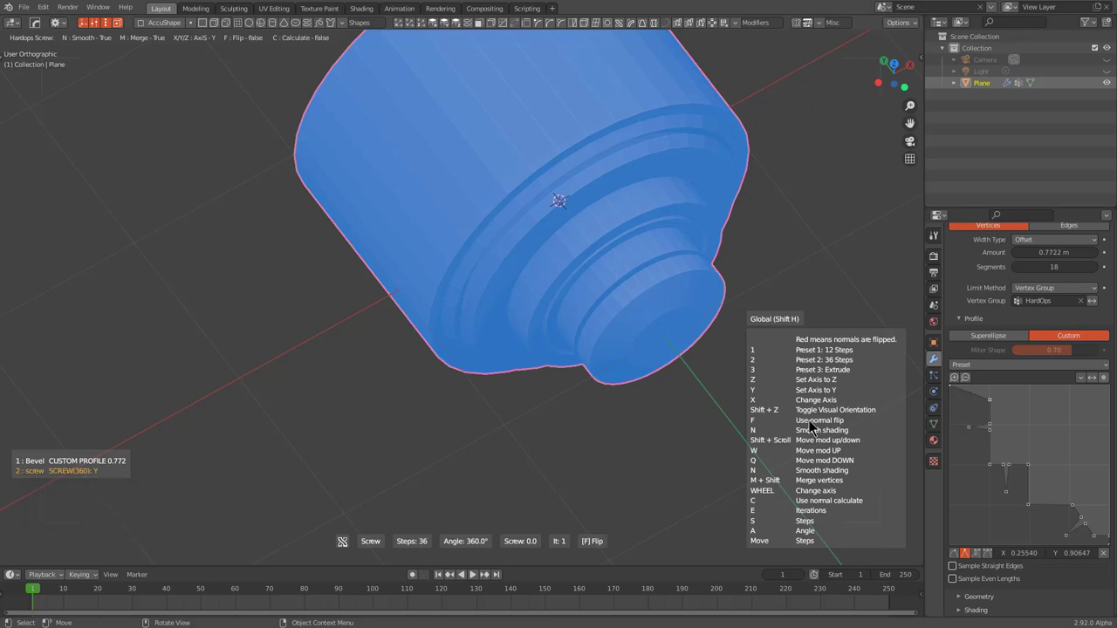
right_click(816, 425)
key(r)
text(rz)
key(KP_9)
key(KP_0)
key(KP_Enter)
key(ctrl+a)
Adjust the screw axis, flip normals and confirm the round turned part with ringed steps
click(756, 350)
middle_click(752, 347)
key(q)
click(696, 339)
click(776, 339)
text(xx)
text(xxx)
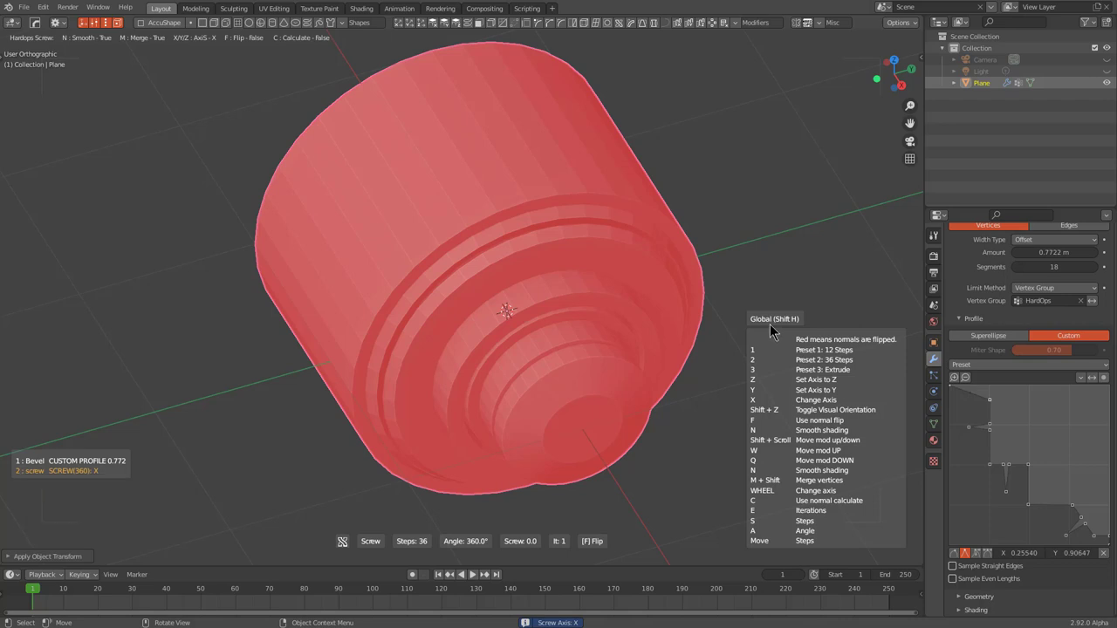
text(ccf)
text(f)
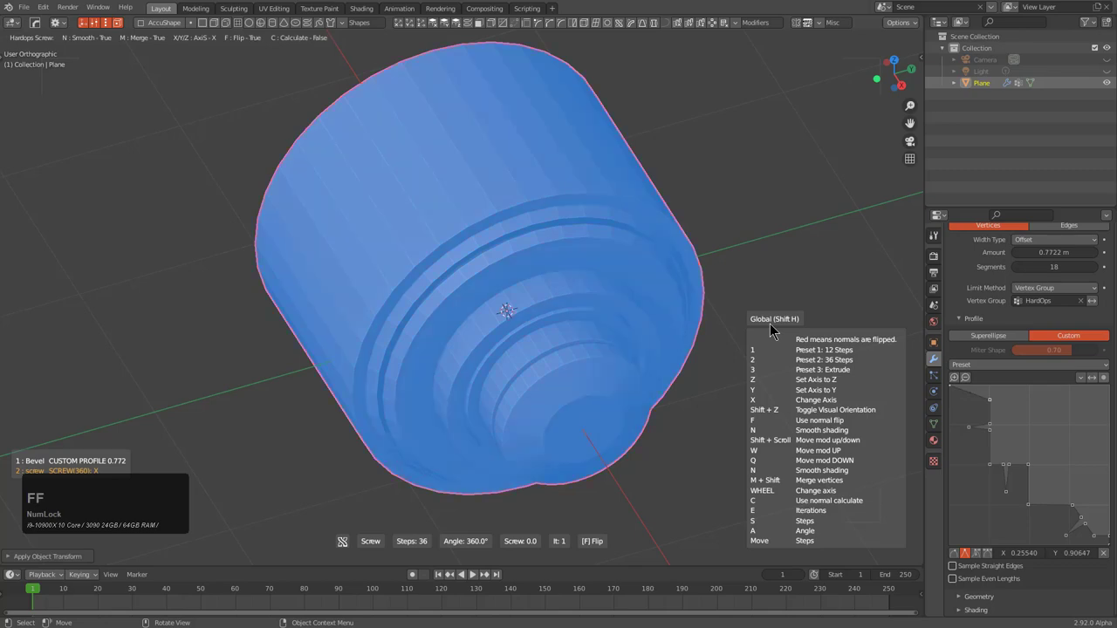
click(777, 329)
Apply HardOps Autosmooth at 35° to the turned part
middle_click(644, 353)
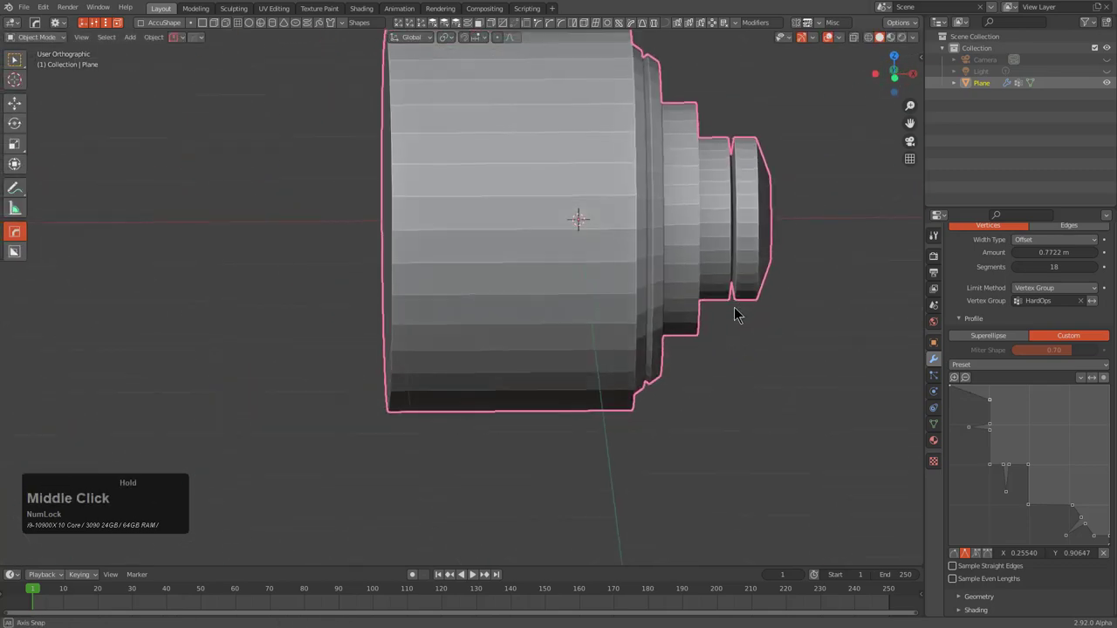
scroll(up, 3)
middle_click(527, 253)
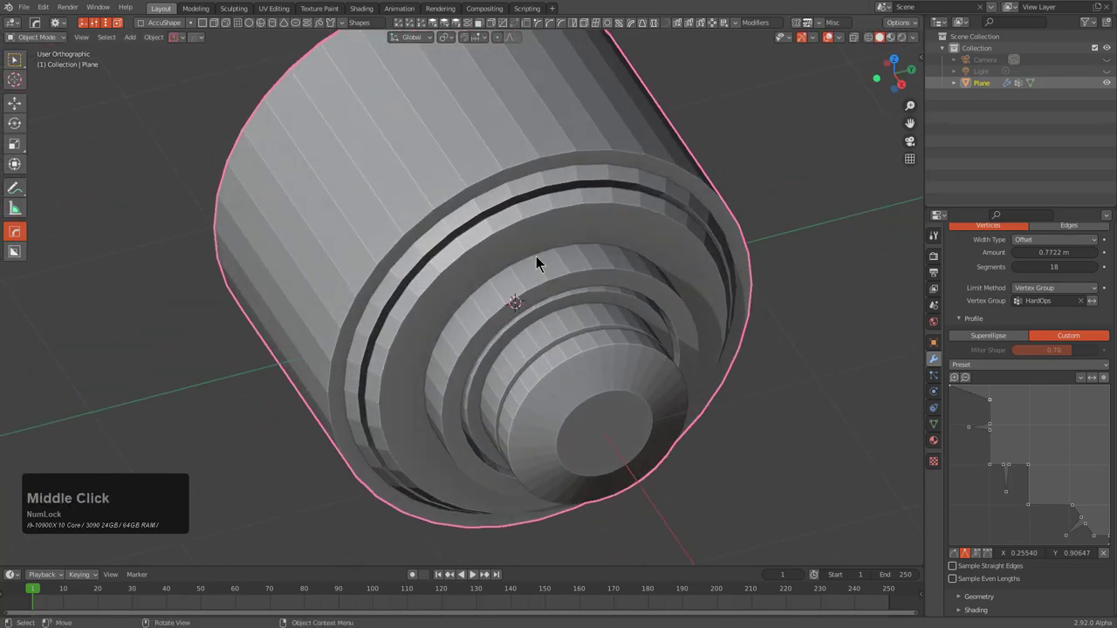
key(q)
click(508, 195)
scroll(down, 3)
click(510, 195)
middle_click(601, 357)
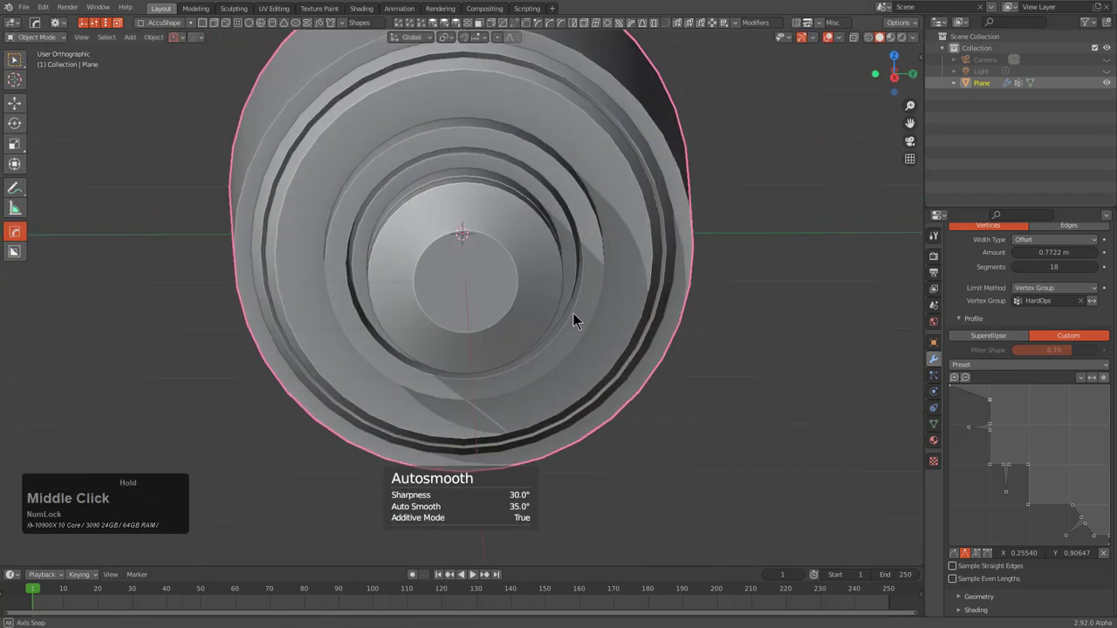
Start a BoxCutter circle cut on the part's end face
key(alt+w)
key(d)
click(547, 334)
middle_click(608, 361)
Bore a round hole into the centre boss with a circle cut
click(557, 337)
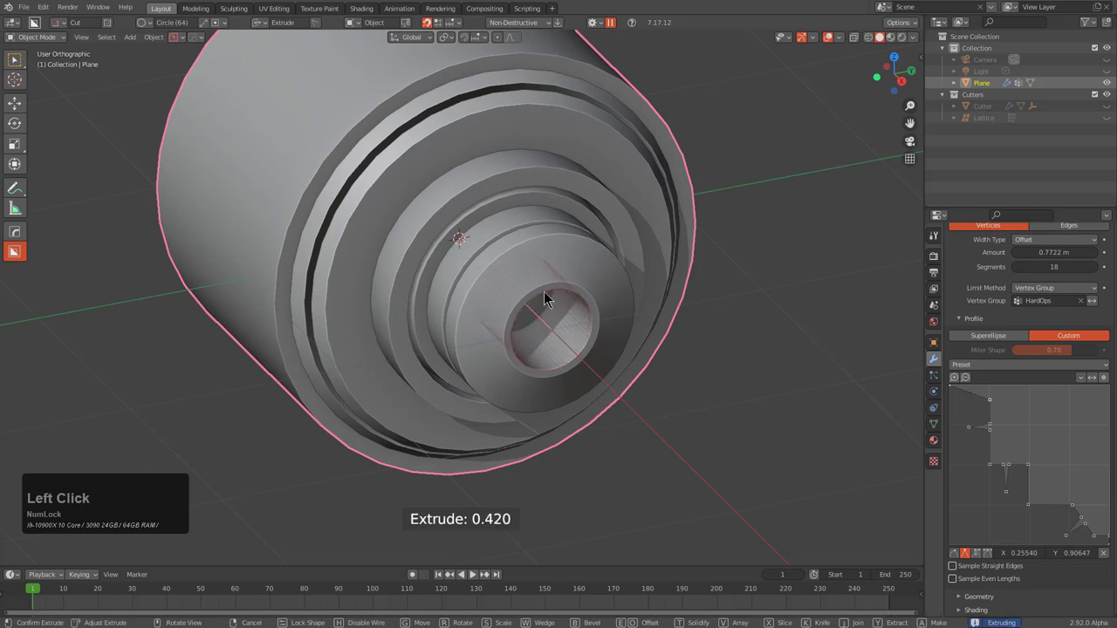
scroll(down, 3)
middle_click(512, 317)
key(d)
click(505, 340)
Cut an ngon notch into the rim edge of the turned part
click(318, 193)
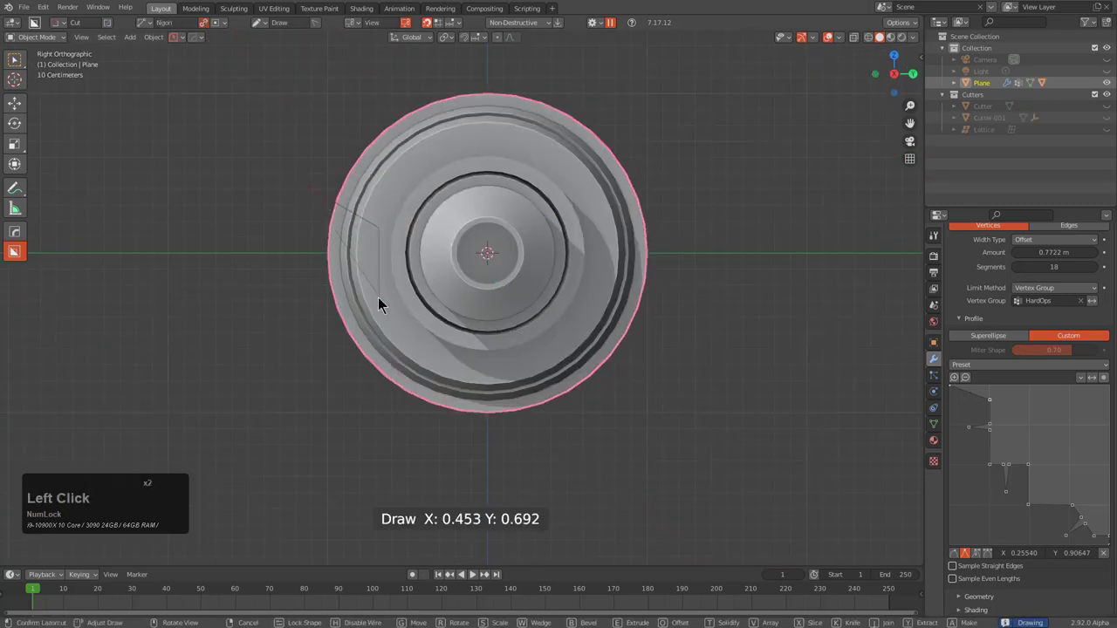
click(380, 303)
click(305, 360)
double_click(306, 361)
middle_click(314, 350)
click(433, 383)
middle_click(472, 346)
middle_click(415, 302)
scroll(up, 3)
Mirror the rim notch to the opposite side with HardOps Mirror as a live modifier
key(x)
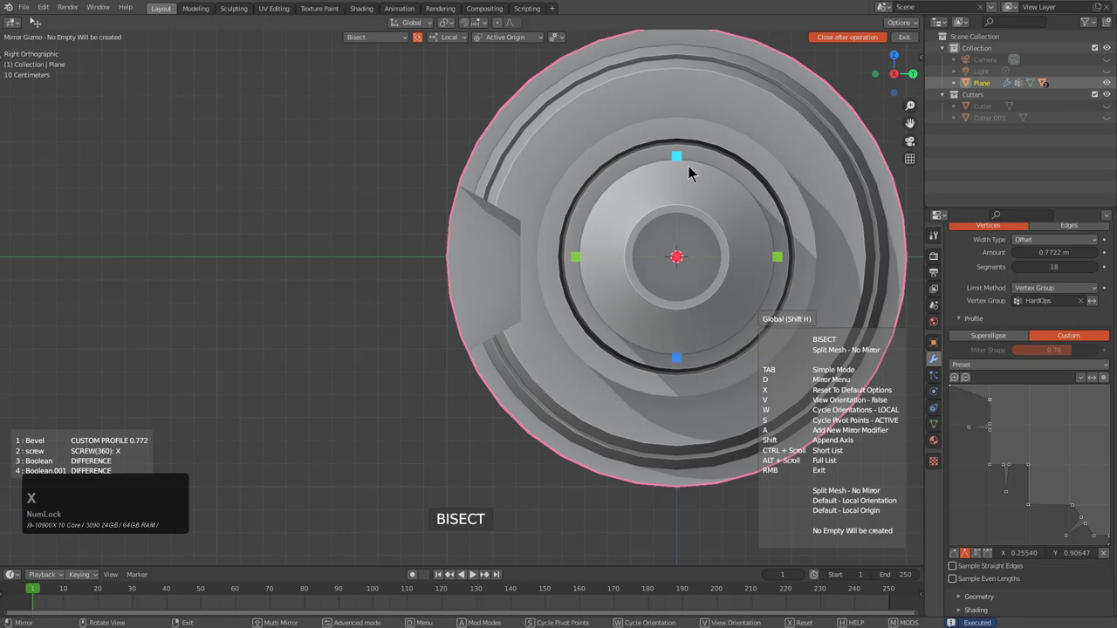
scroll(down, 3)
middle_click(526, 275)
key(x)
middle_click(633, 315)
key(x)
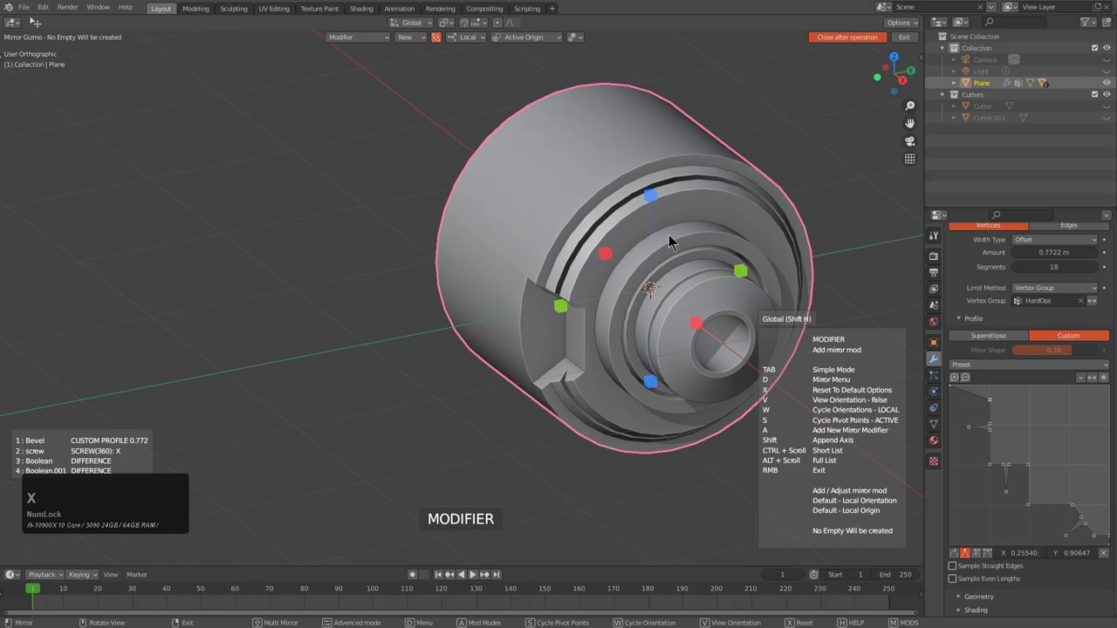
click(662, 196)
middle_click(600, 334)
scroll(up, 3)
middle_click(458, 288)
Carve a long box-cut groove down the side of the part from the rim edge
key(d)
click(404, 338)
click(476, 243)
middle_click(537, 281)
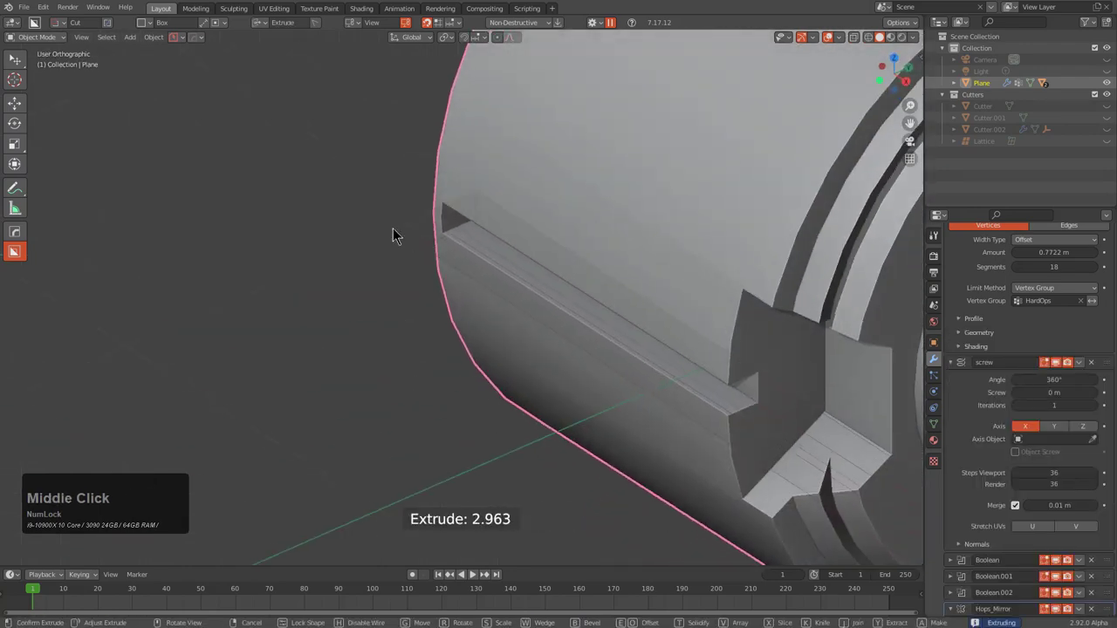
click(347, 220)
scroll(down, 3)
middle_click(612, 365)
middle_click(473, 369)
scroll(up, 3)
Cut a freeform ngon recess beside the groove and set its depth
click(299, 184)
key(d)
click(302, 173)
click(388, 295)
click(274, 355)
double_click(274, 355)
middle_click(297, 344)
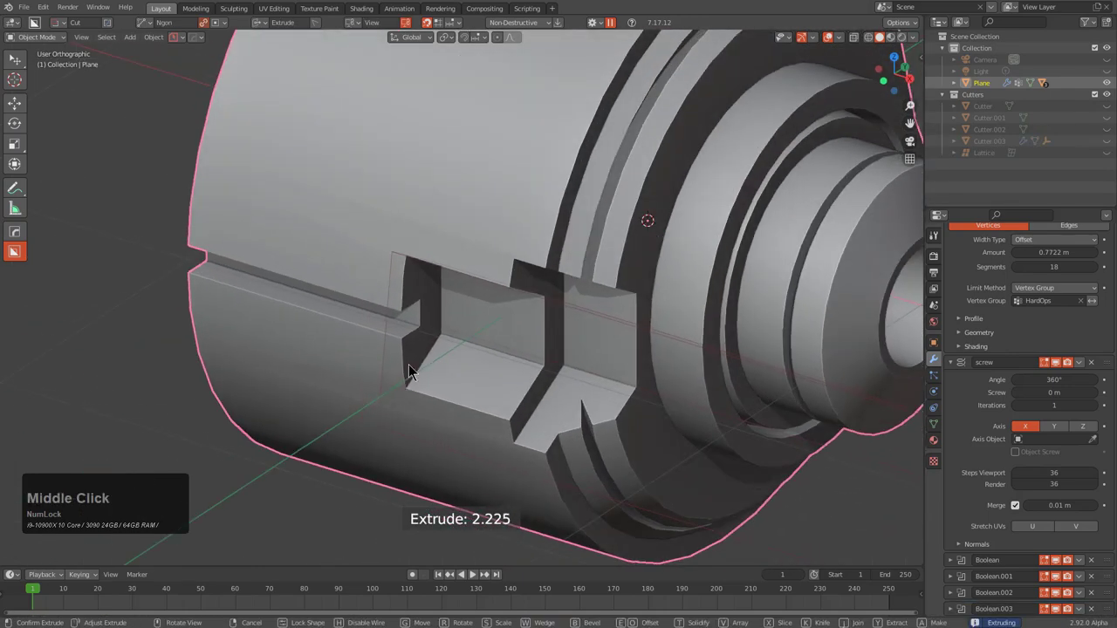
click(492, 382)
scroll(down, 3)
middle_click(506, 362)
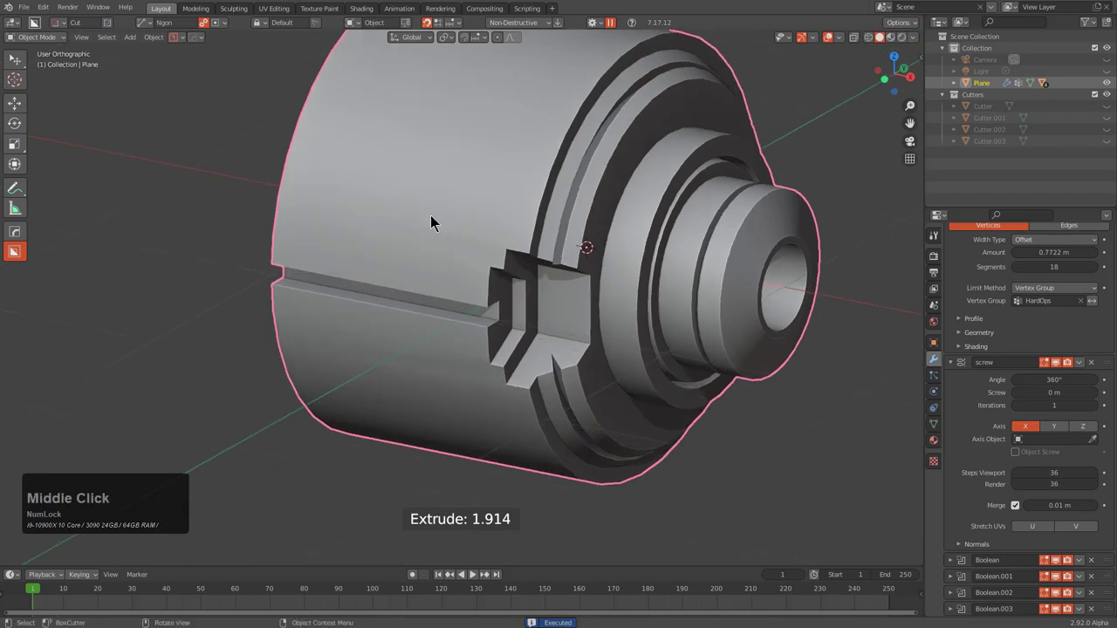
middle_click(536, 308)
scroll(down, 3)
scroll(up, 3)
middle_click(365, 274)
scroll(up, 3)
middle_click(383, 270)
Draw a wedge cut where the groove meets the rim notch
key(d)
click(355, 317)
click(440, 245)
key(w)
scroll(down, 3)
middle_click(500, 335)
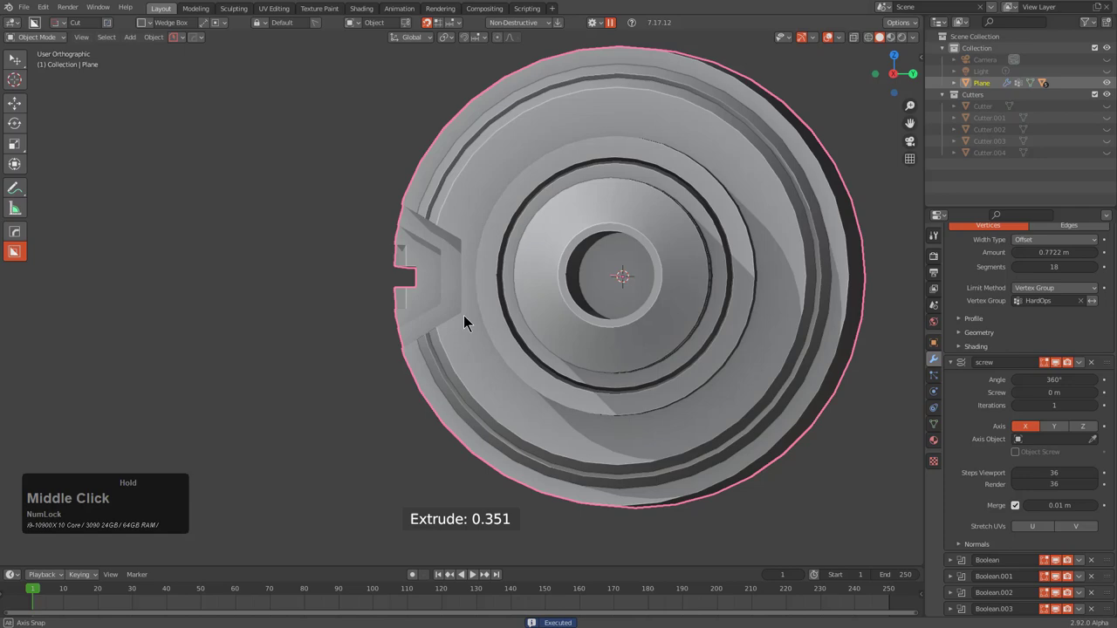
scroll(up, 3)
middle_click(470, 297)
Cut a narrow slot inside the notch and bevel its edges
click(542, 260)
text(ww)
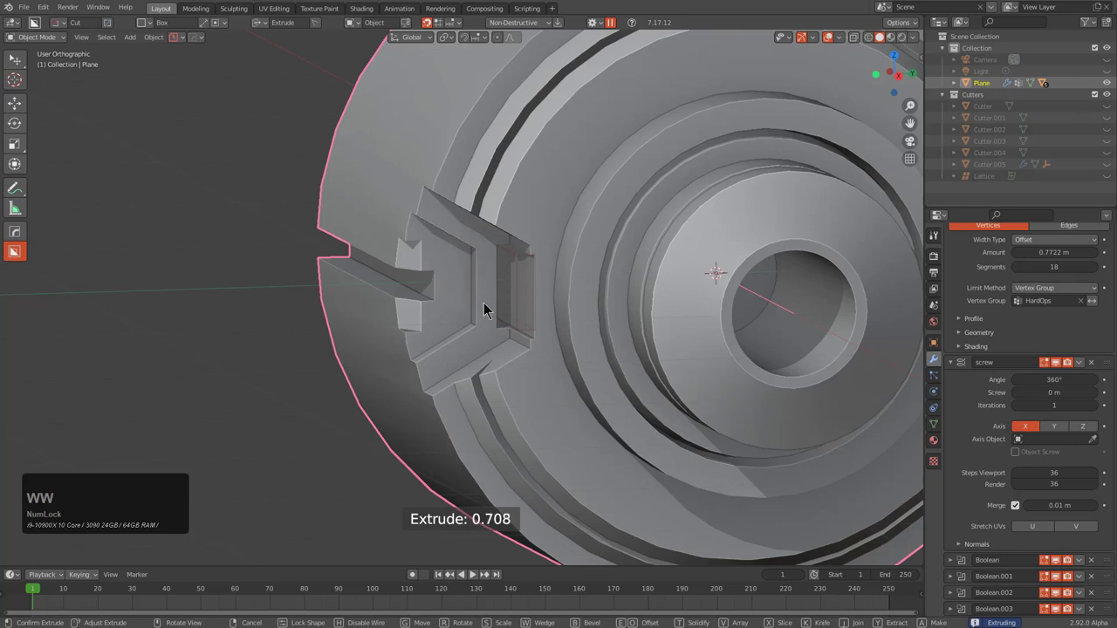
text(ww)
scroll(down, 3)
middle_click(505, 313)
click(547, 269)
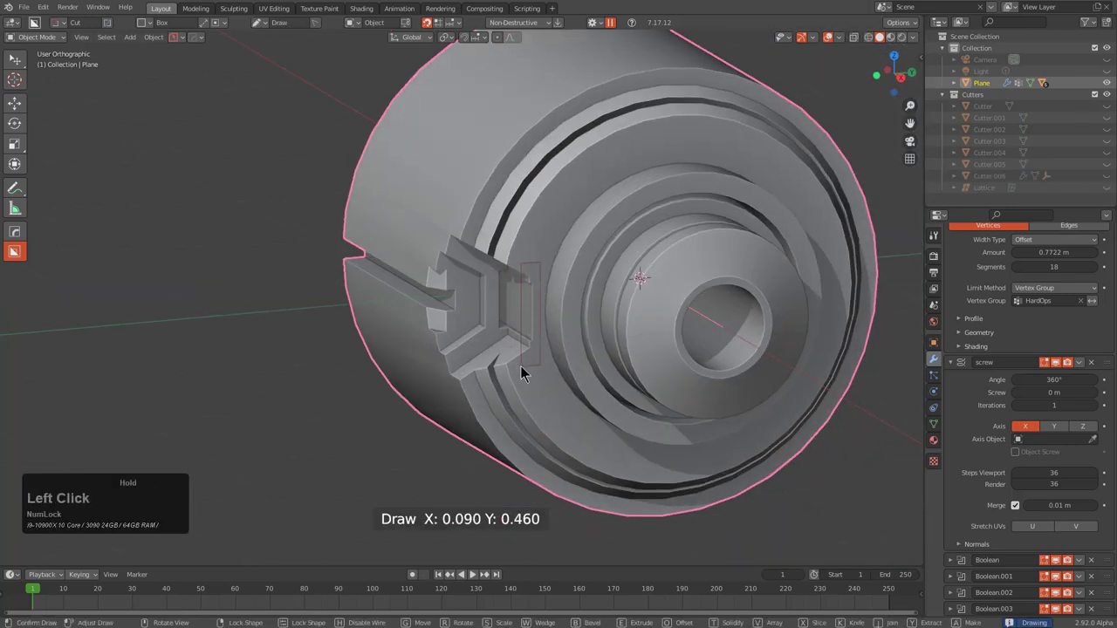
key(b)
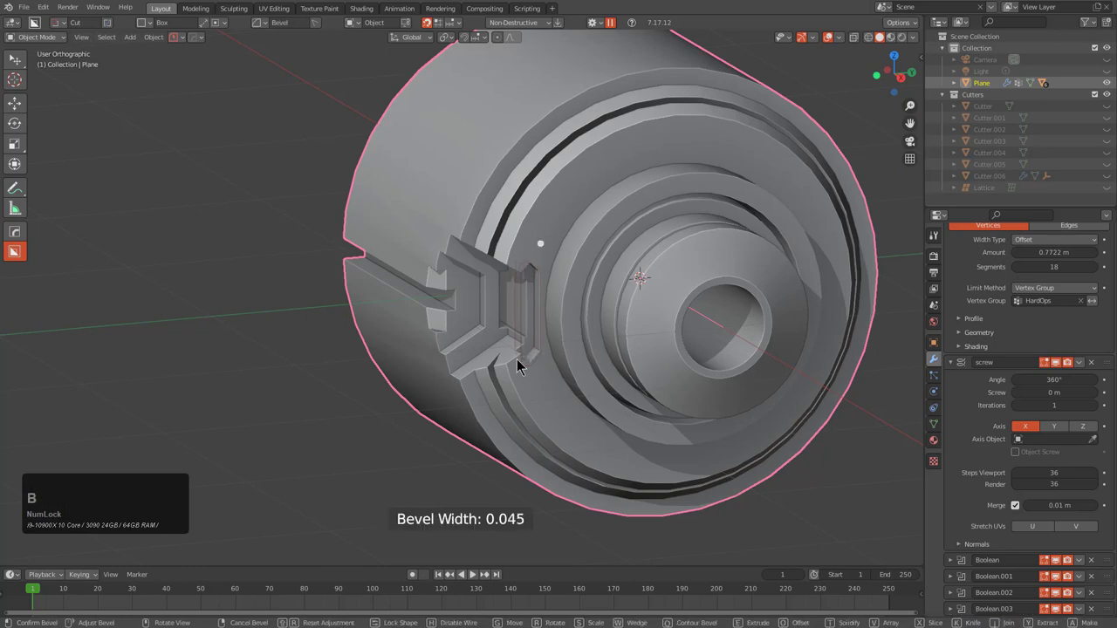
key(space)
middle_click(522, 335)
middle_click(555, 306)
middle_click(532, 339)
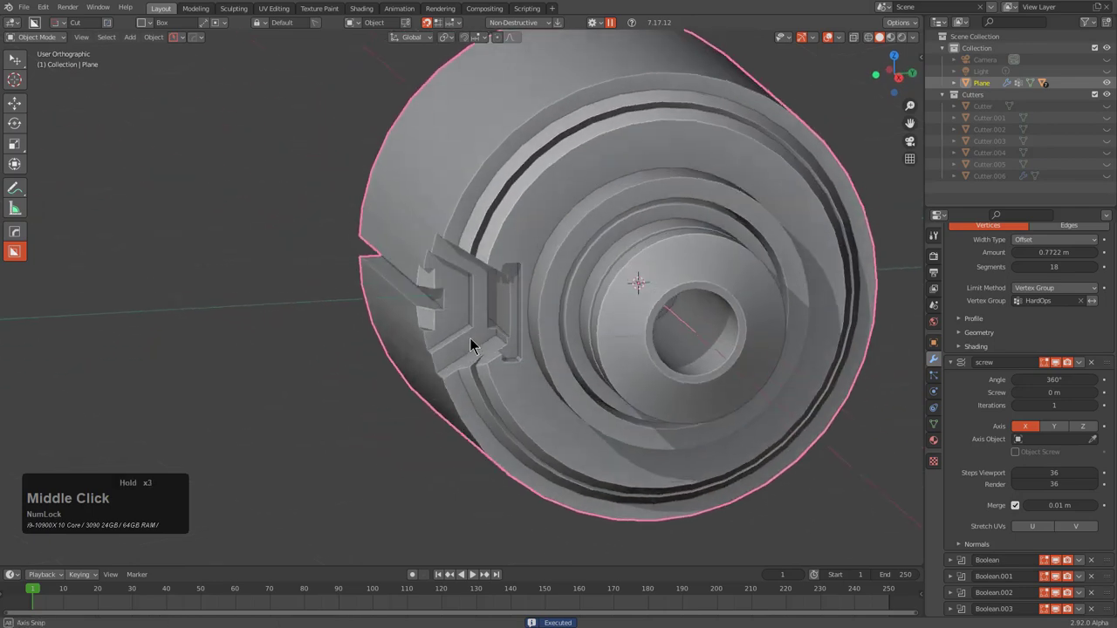
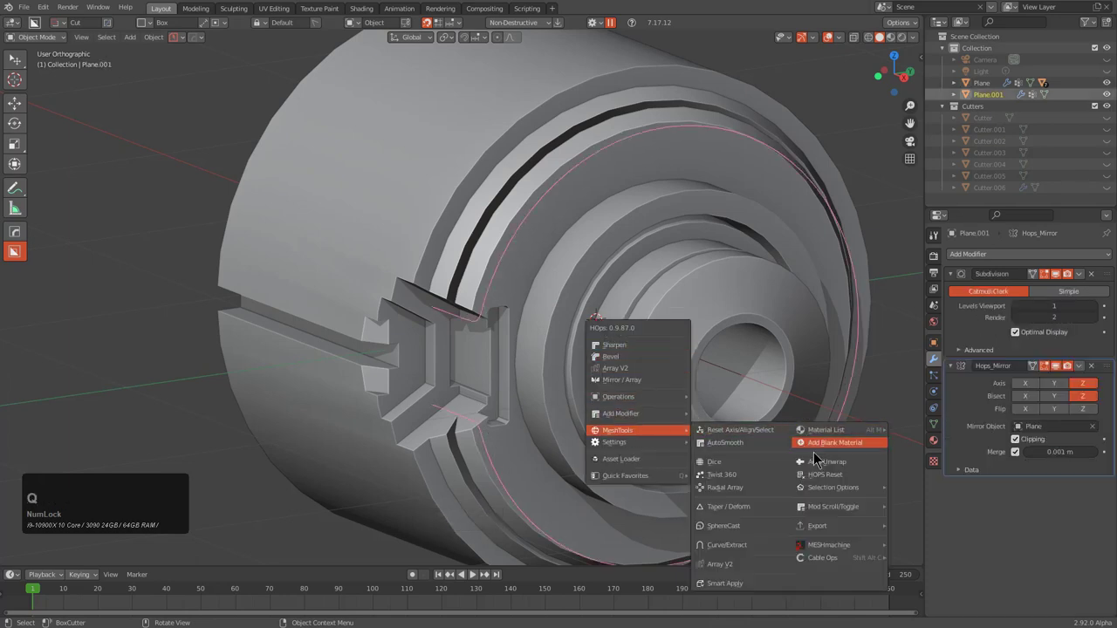
Turn the extracted ring edge into a curve tube and scale it to fit
click(744, 550)
key(s)
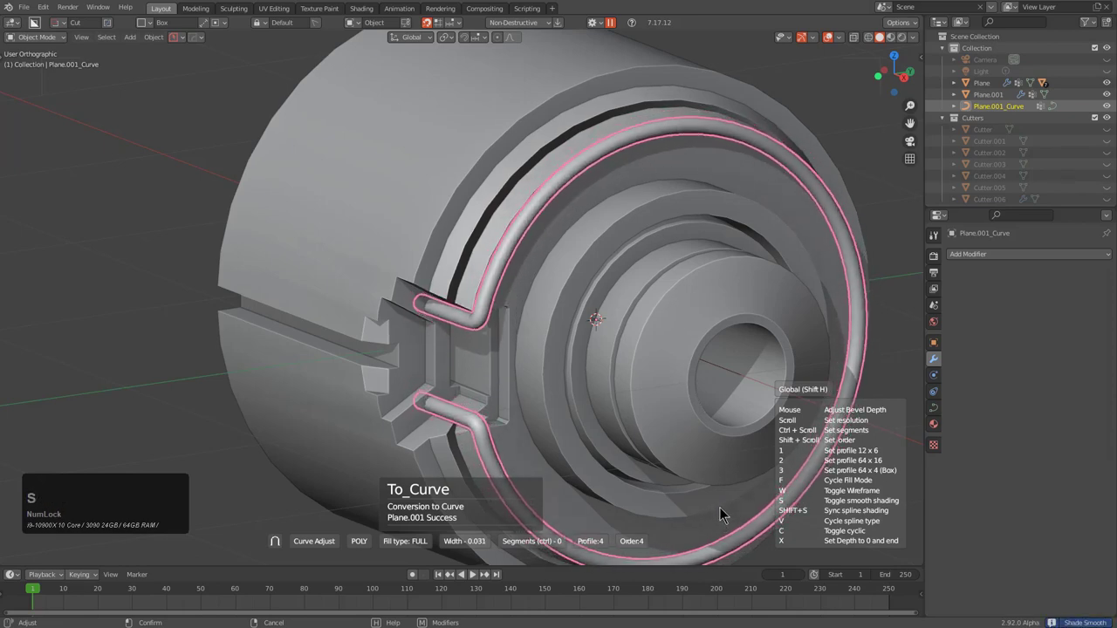
click(726, 514)
scroll(down, 3)
key(alt+a)
middle_click(605, 347)
scroll(up, 3)
Reselect the main turned part and resume BoxCutter cutting on it
click(601, 290)
middle_click(615, 306)
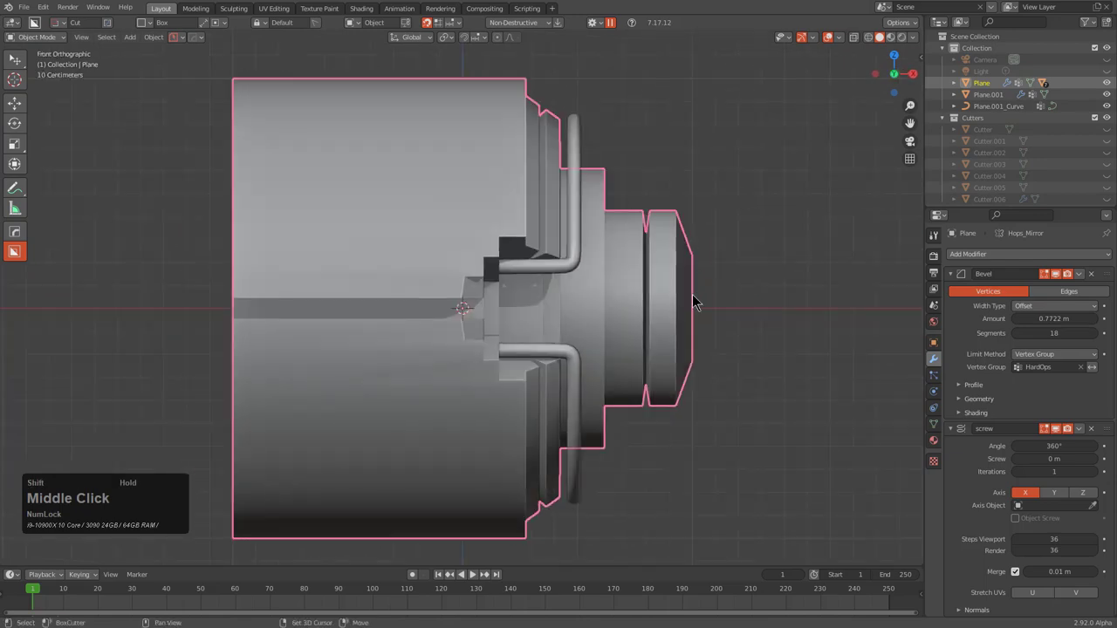
scroll(up, 3)
key(d)
click(549, 140)
middle_click(636, 229)
key(d)
click(464, 273)
Start a round cut on the front ring, then cancel it
click(493, 212)
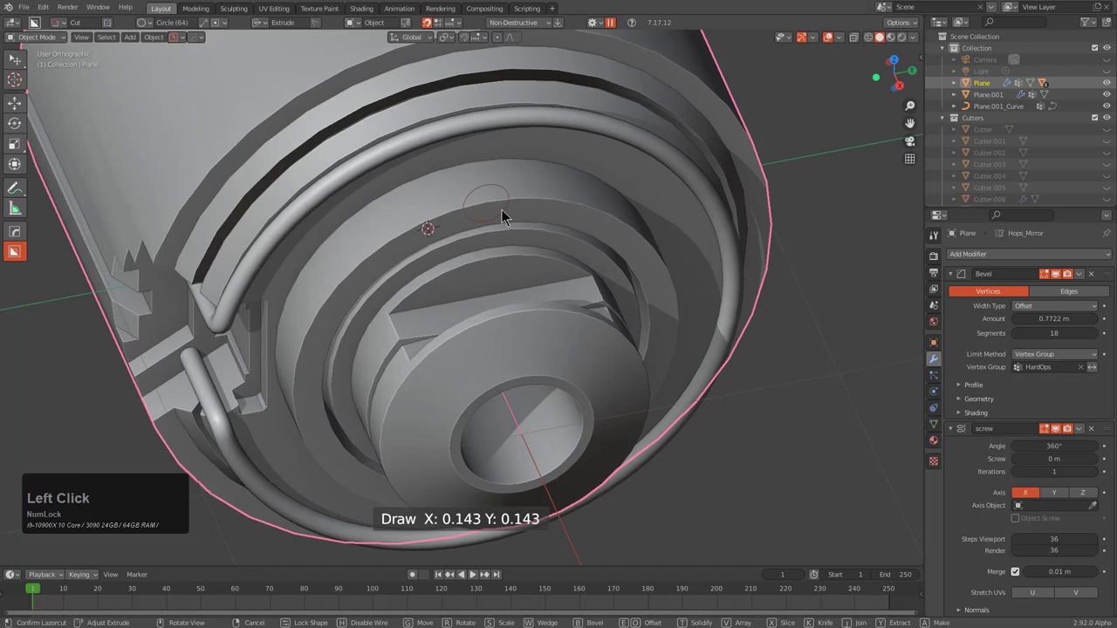
key(e)
click(507, 207)
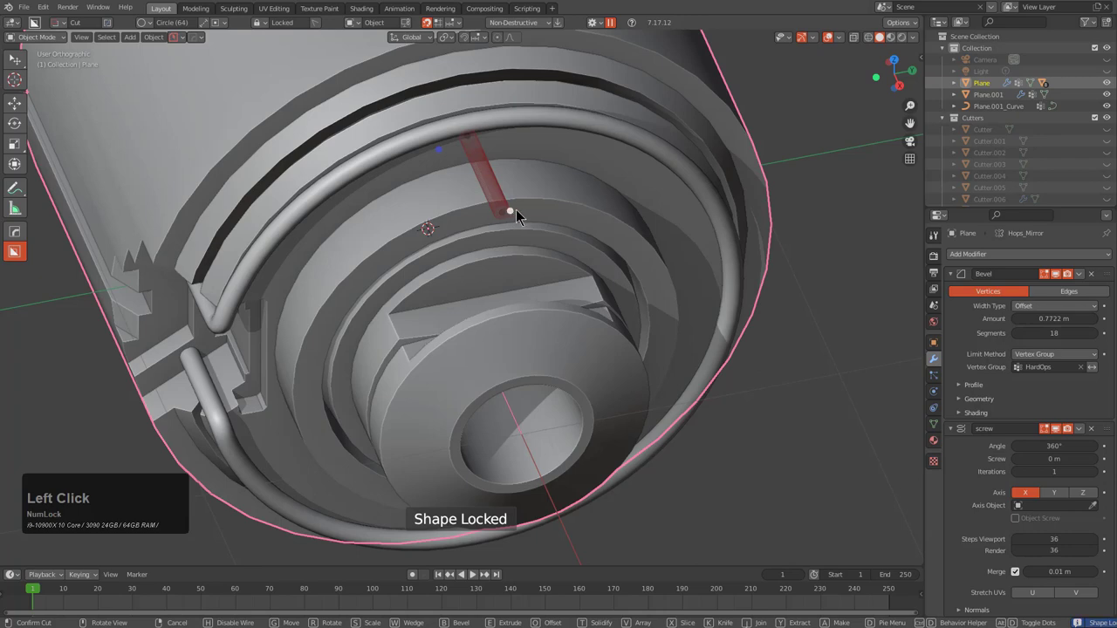
middle_click(525, 226)
scroll(up, 3)
click(497, 172)
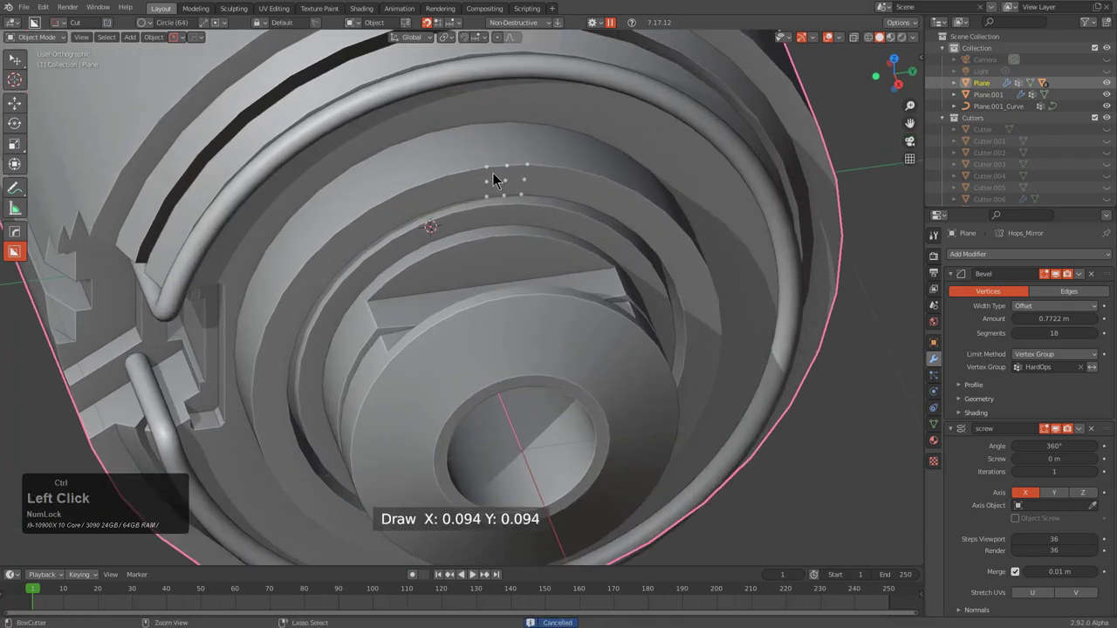
Draw a circle cut on the ring, extrude it into a cylinder cutter and finish the hole
click(495, 174)
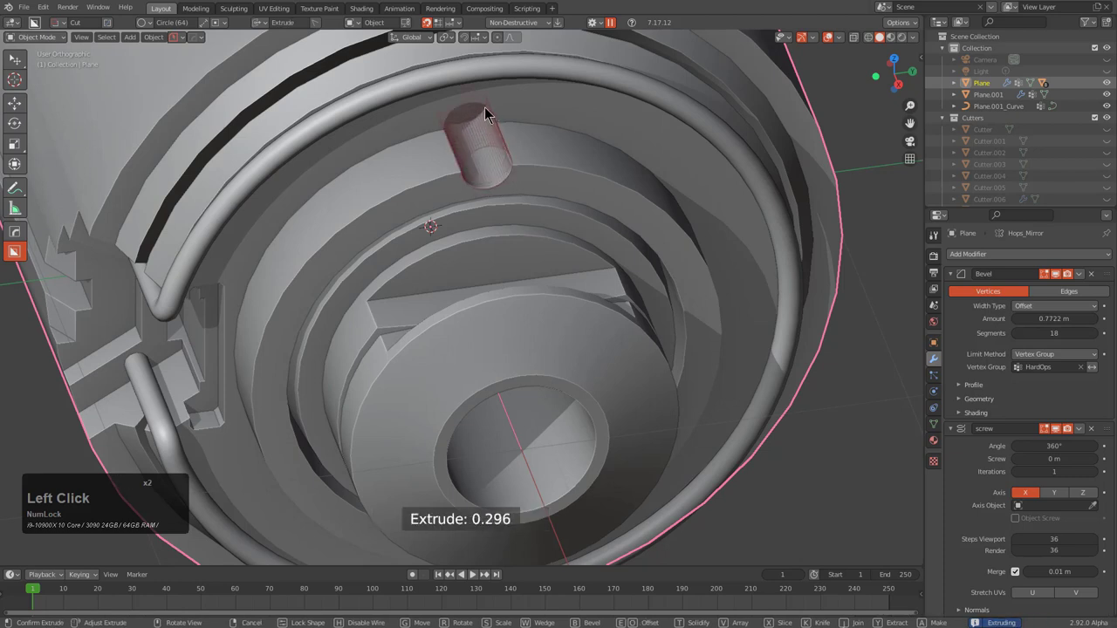
text(wee)
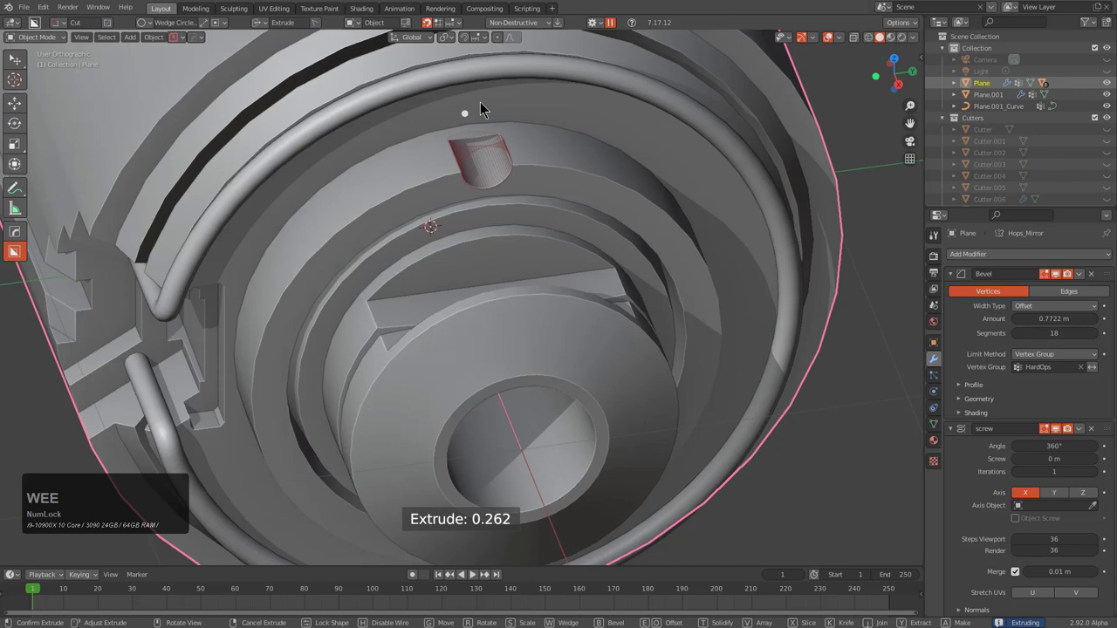
key(BackSpace)
text(w)
click(499, 133)
click(506, 139)
key(KP_Decimal)
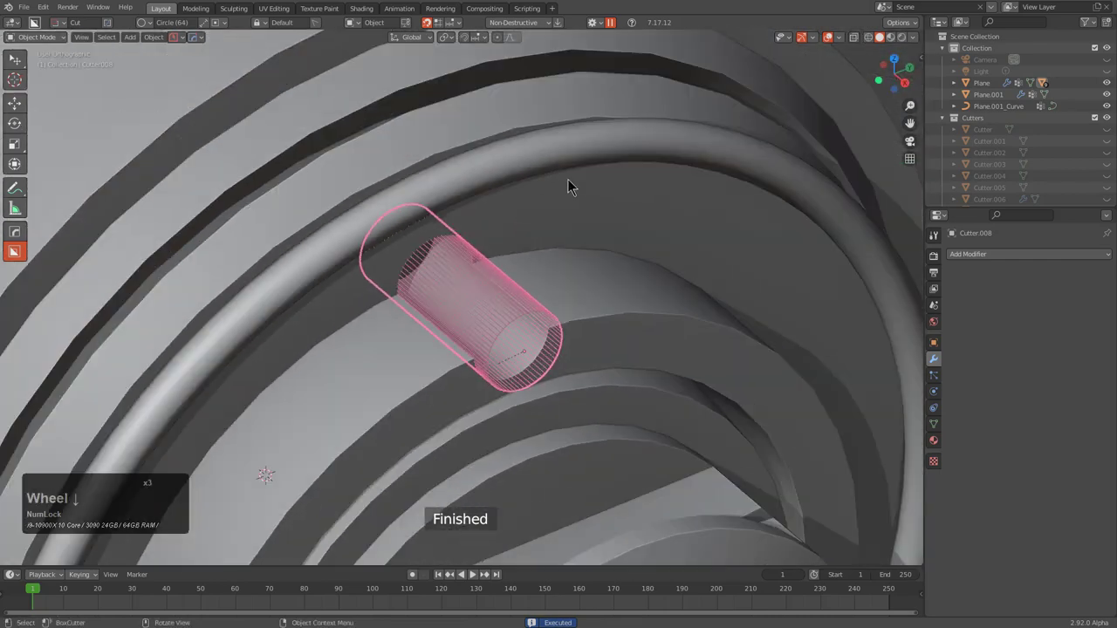
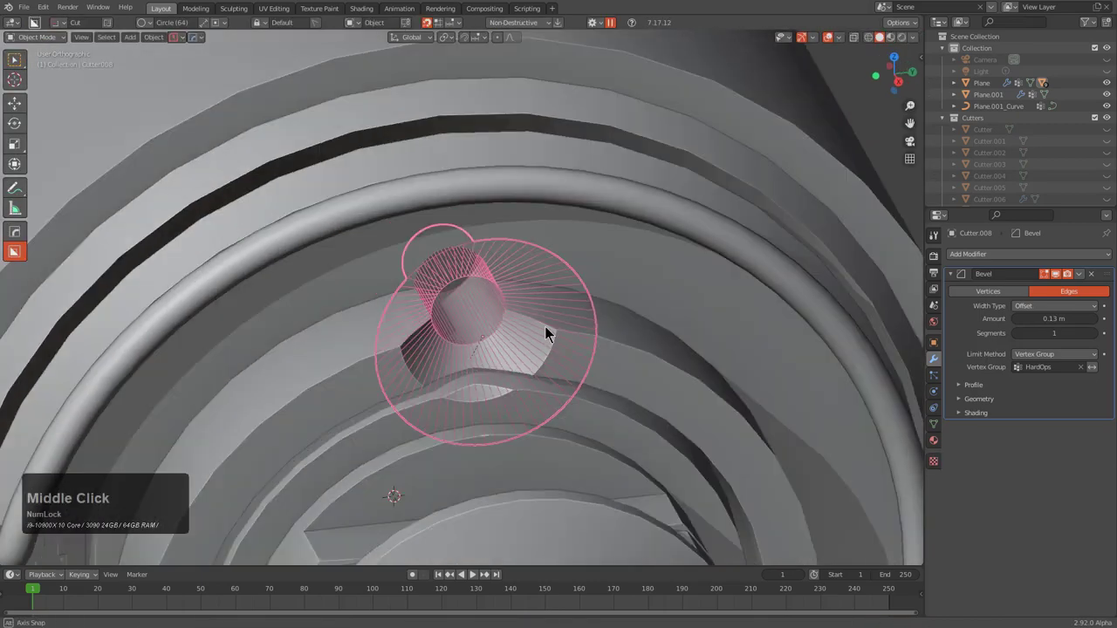
scroll(down, 3)
middle_click(542, 321)
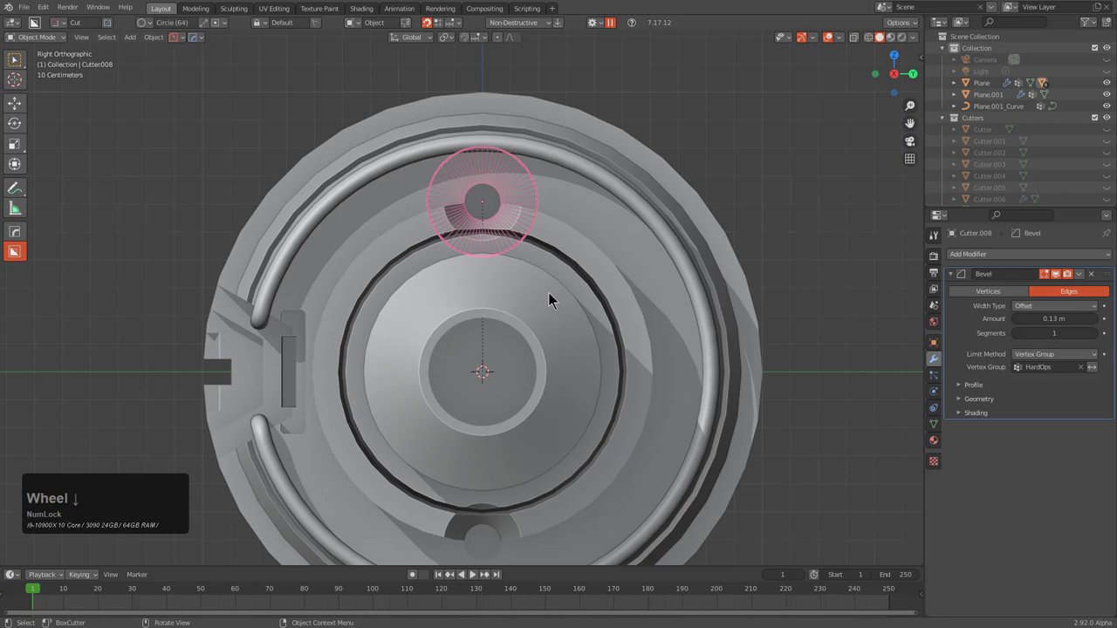
middle_click(557, 302)
scroll(down, 3)
Confirm the radial array of six circular cuts from the HardOps menu
key(q)
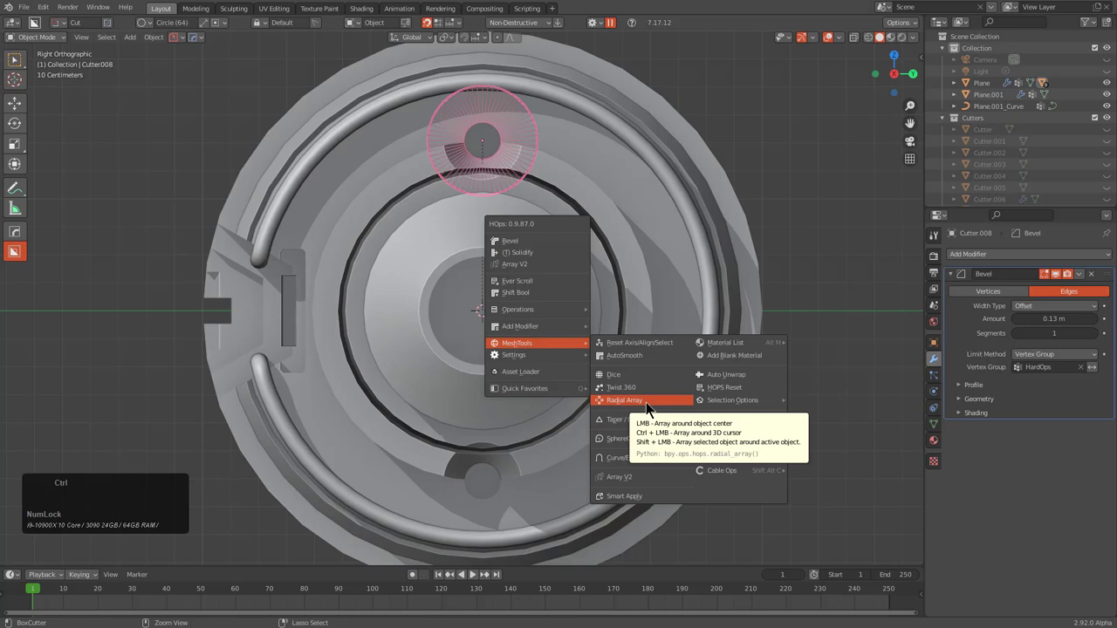
click(650, 408)
scroll(down, 3)
scroll(up, 3)
click(652, 402)
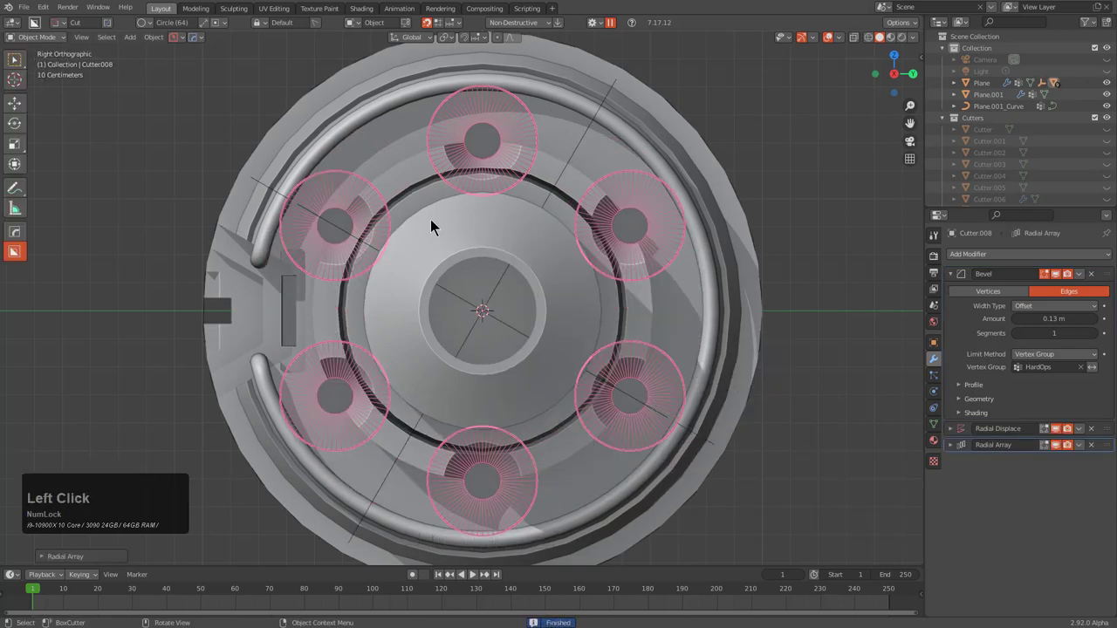
Orbit the cylinder to inspect the ring of holes from several angles
middle_click(436, 294)
scroll(down, 3)
key(1)
middle_click(533, 295)
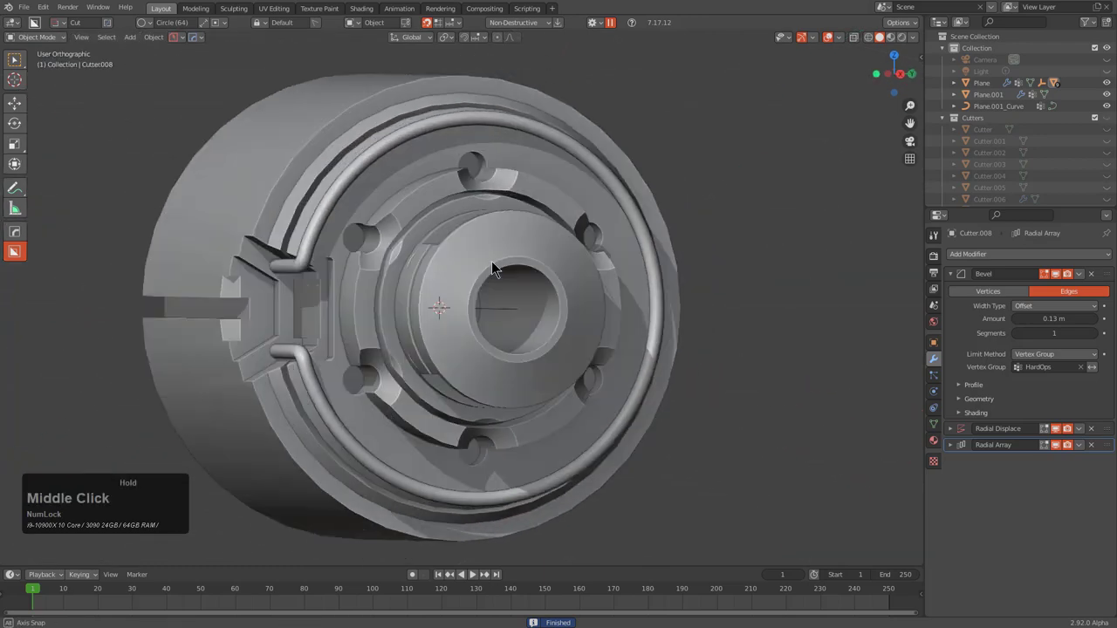
scroll(down, 3)
middle_click(519, 282)
middle_click(562, 284)
scroll(down, 3)
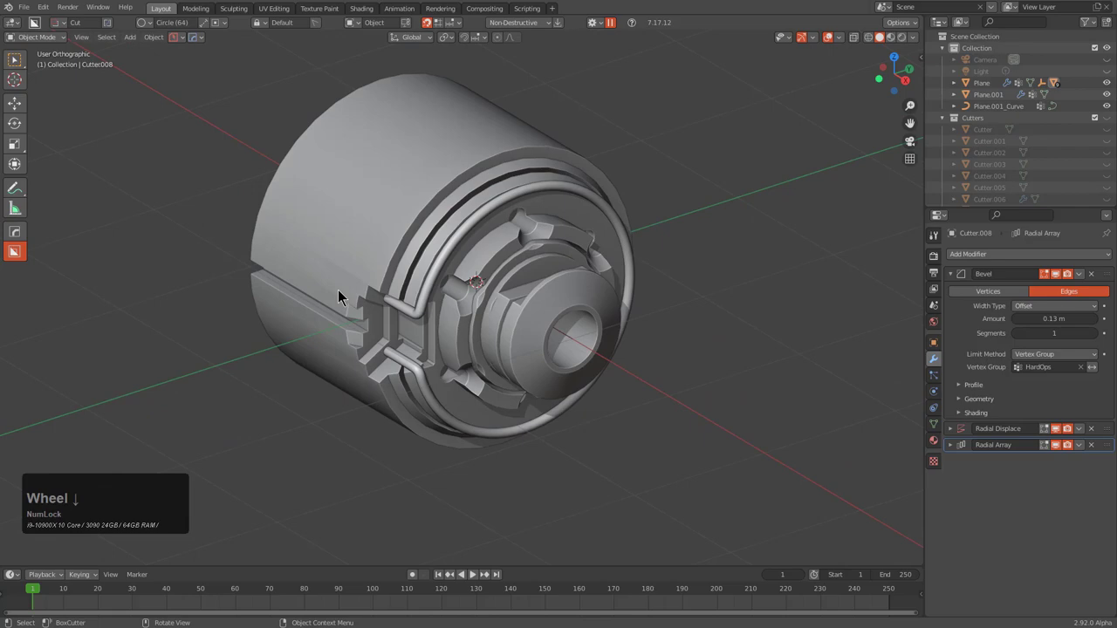
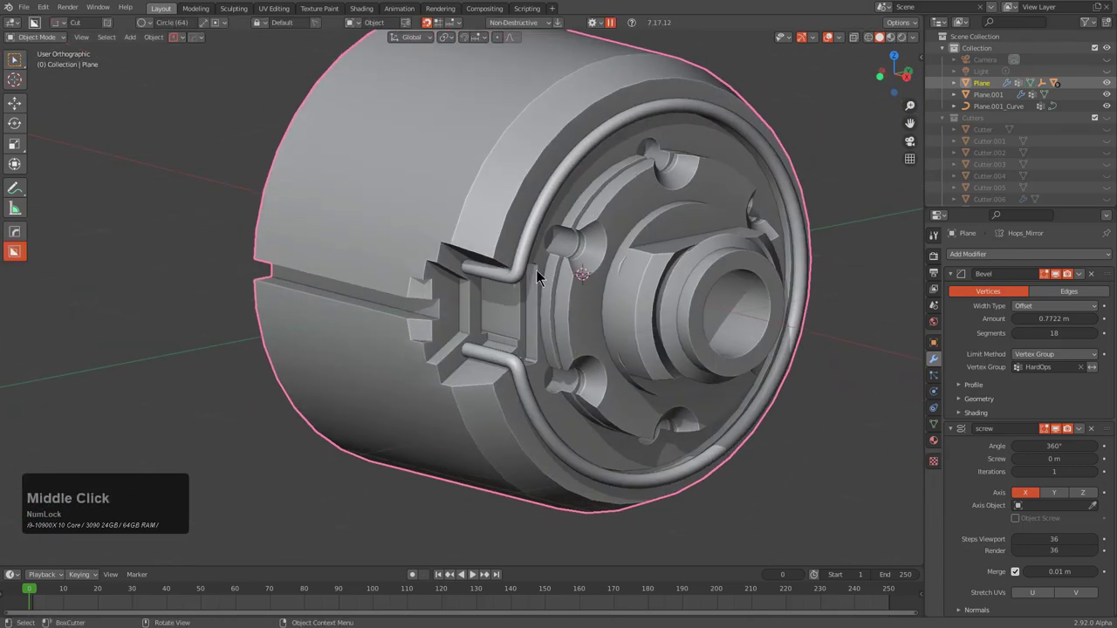
Enable Face Orientation shading and inspect the cylinder's normals
key(alt+v)
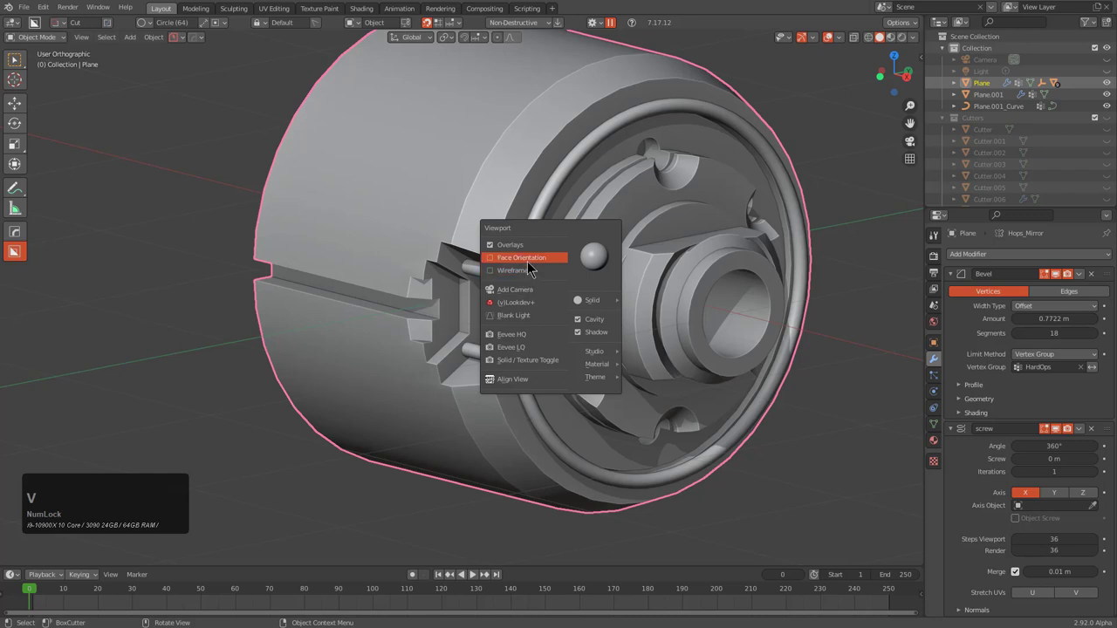
click(534, 263)
middle_click(562, 266)
scroll(up, 3)
scroll(down, 3)
middle_click(545, 231)
middle_click(534, 125)
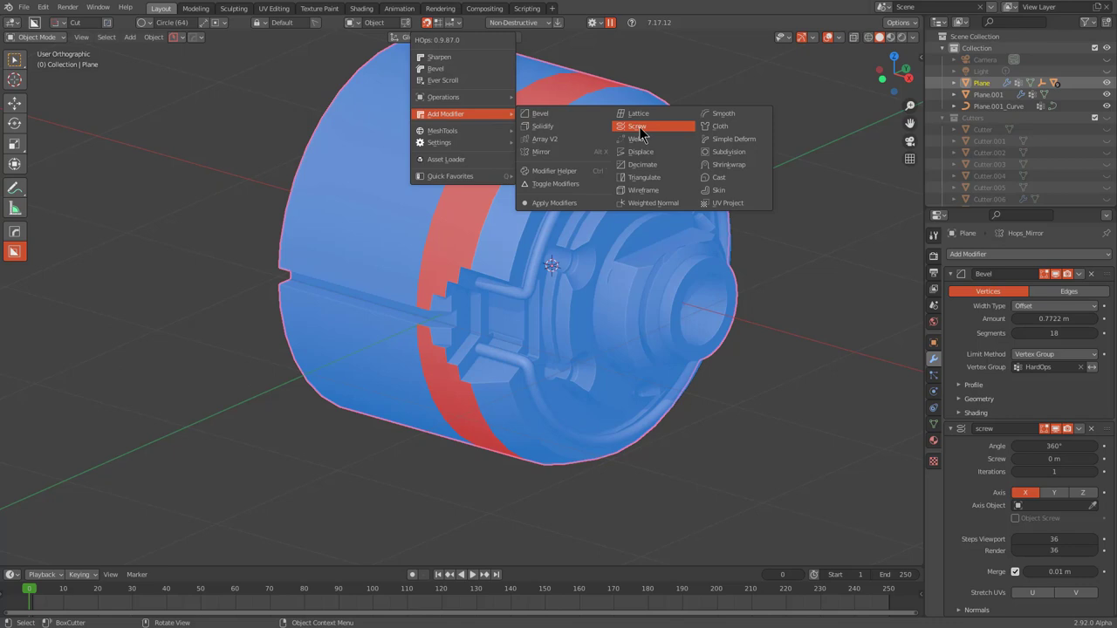
Flip the screw-modifier surface normals and hide Face Orientation again
click(646, 133)
key(c)
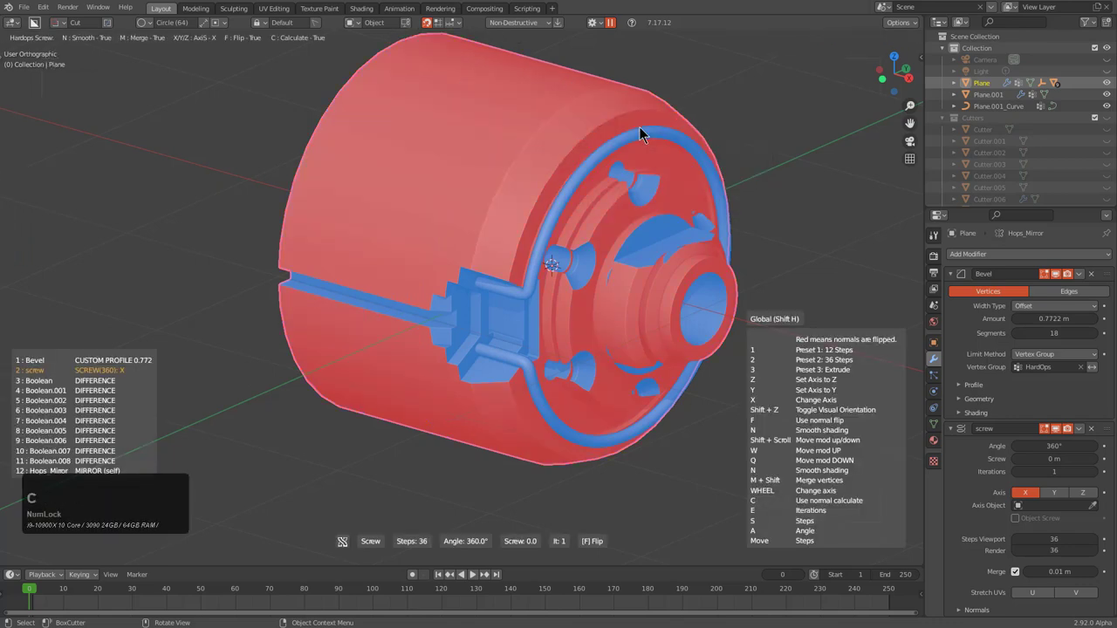
key(f)
click(646, 133)
Orbit and zoom the view in close on the central hub
middle_click(682, 249)
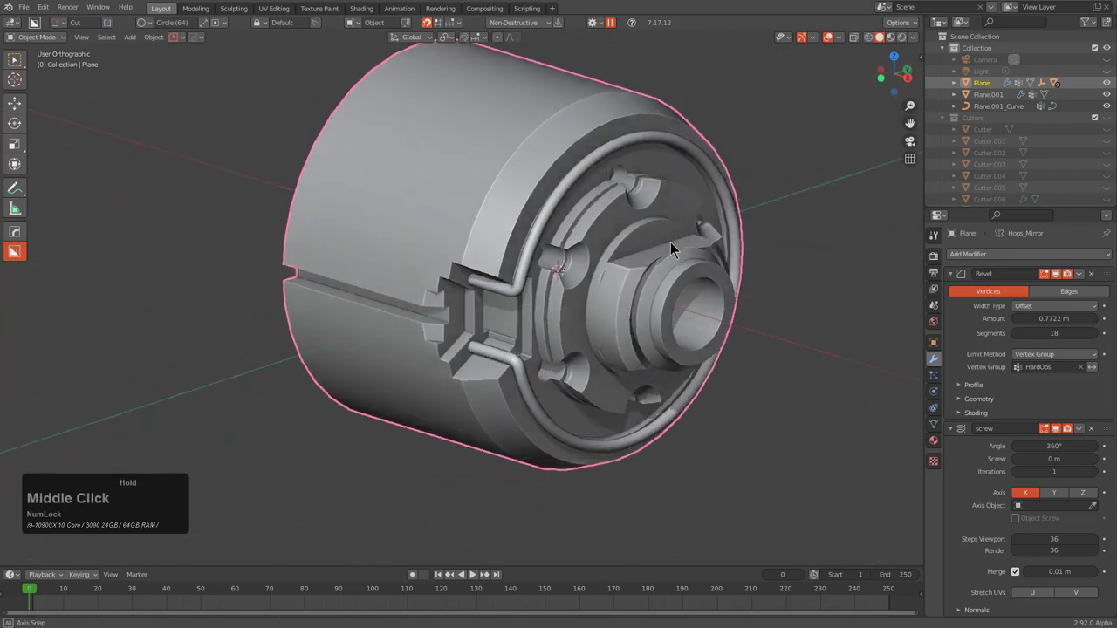
scroll(down, 3)
scroll(up, 3)
middle_click(464, 260)
scroll(down, 3)
middle_click(482, 244)
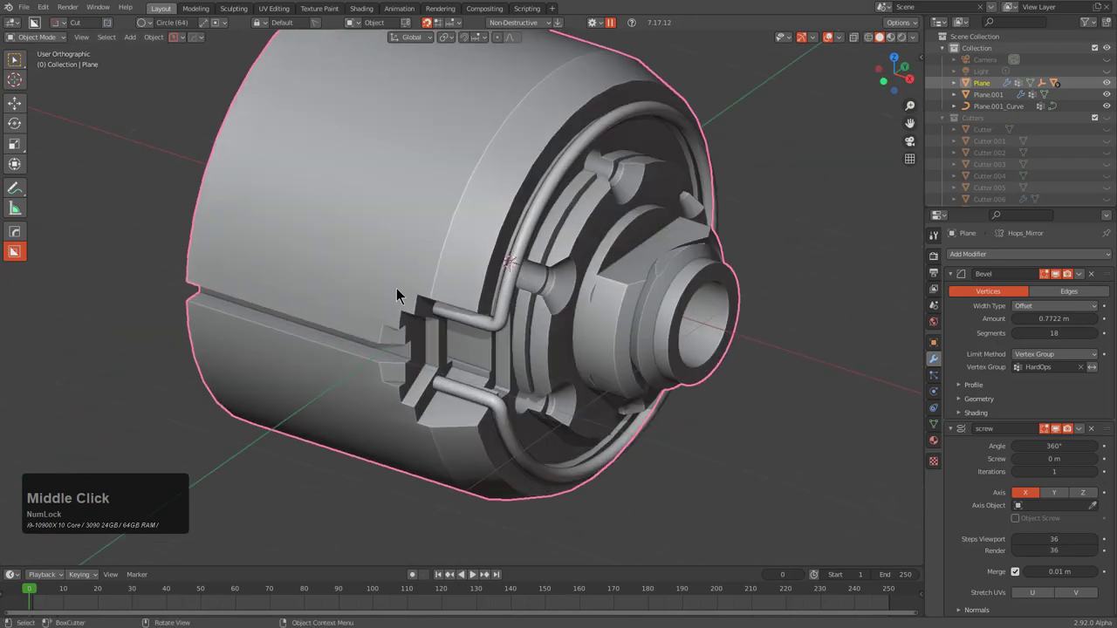
scroll(down, 3)
scroll(down, 3)
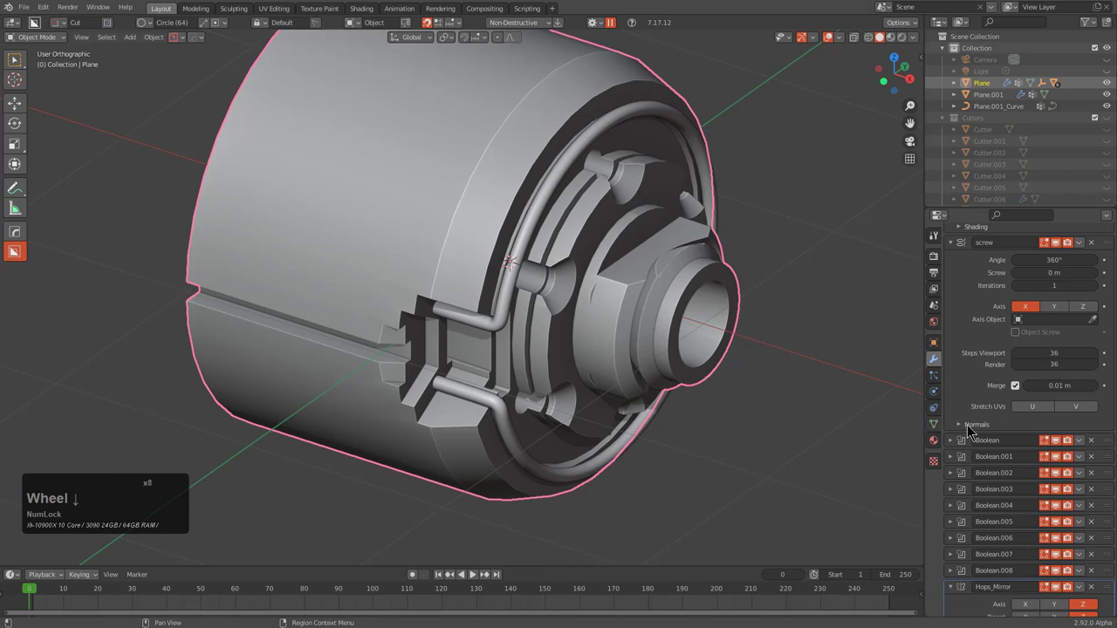
scroll(up, 3)
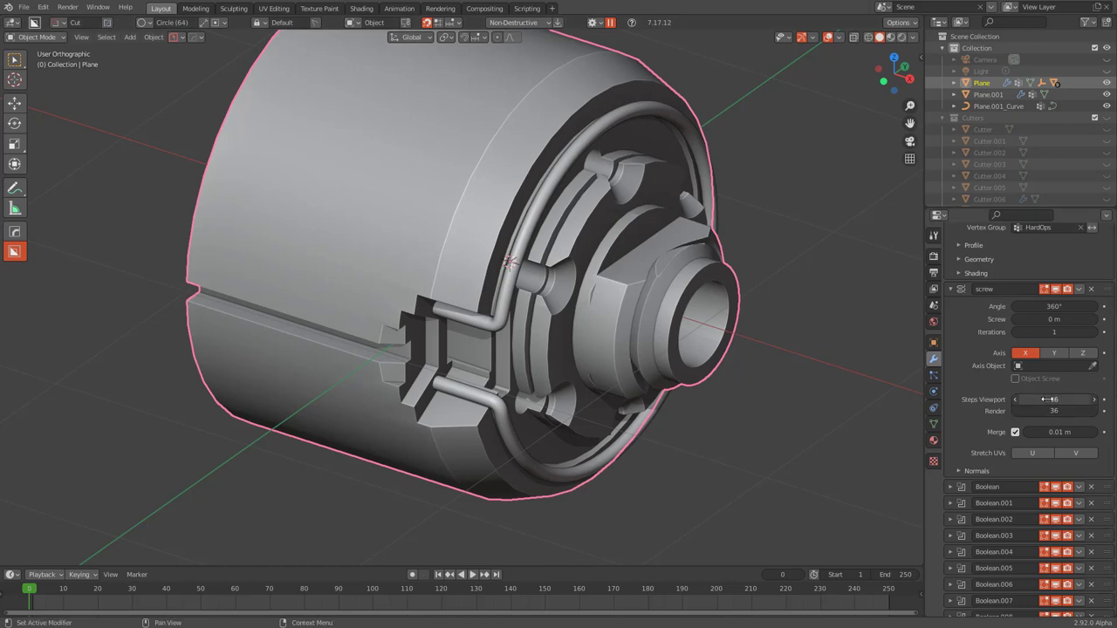
middle_click(734, 297)
scroll(up, 3)
Draw a box cutter on the hub face, mirrored on Y
key(d)
click(540, 311)
click(552, 230)
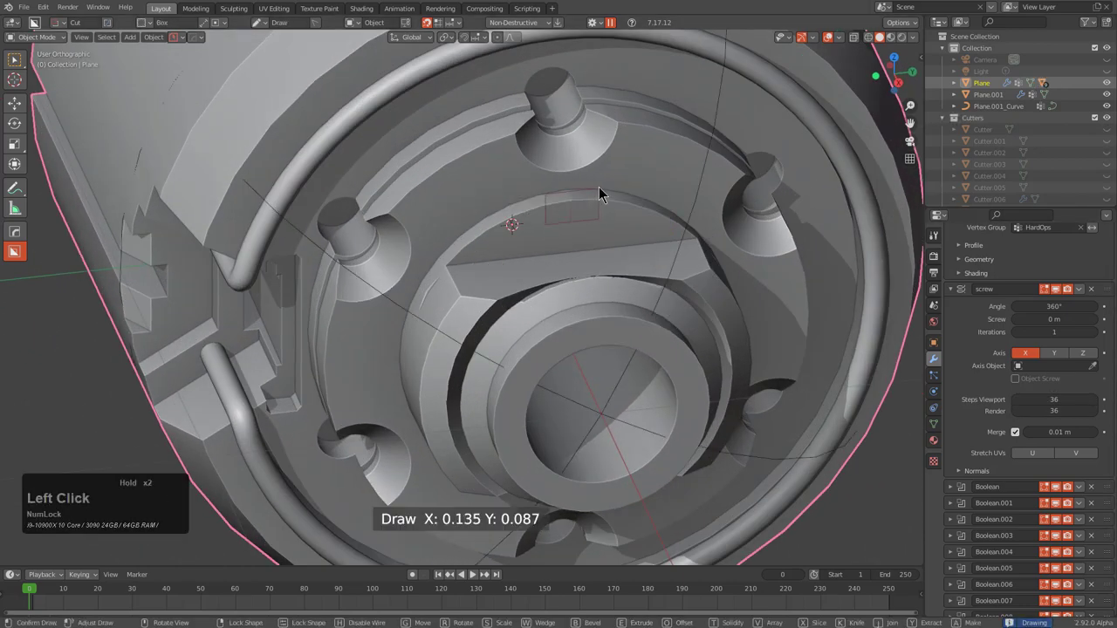
key(g)
key(b)
key(space)
scroll(down, 3)
middle_click(629, 267)
Set the notch depth, finish the cut and reselect the main cylinder body
key(q)
middle_click(622, 235)
scroll(up, 3)
click(553, 208)
click(591, 162)
scroll(down, 3)
middle_click(589, 234)
scroll(up, 3)
middle_click(578, 207)
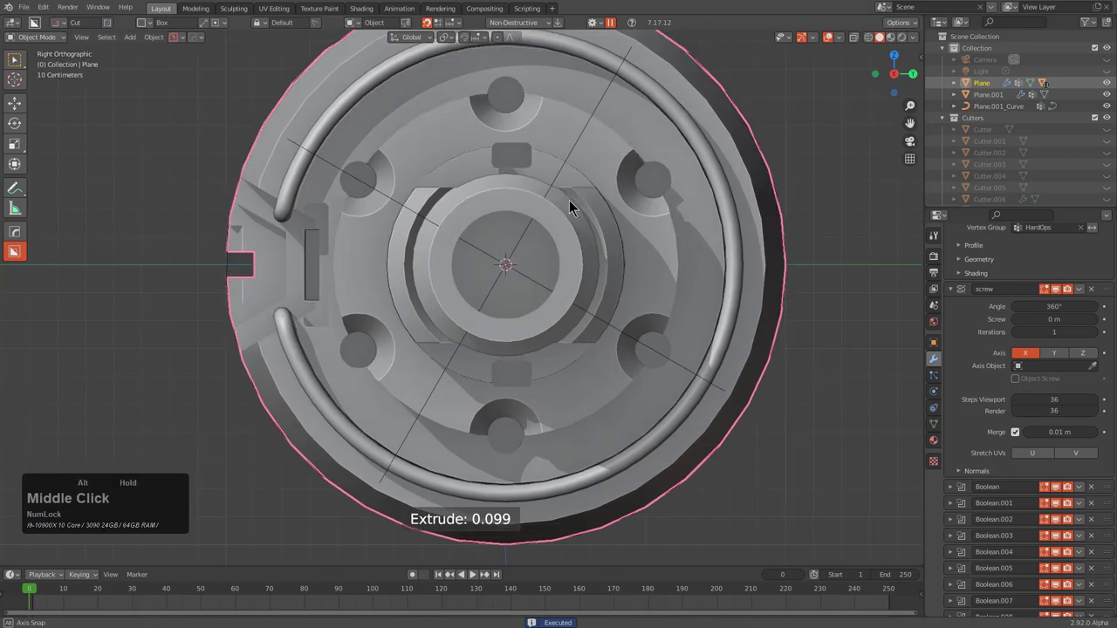
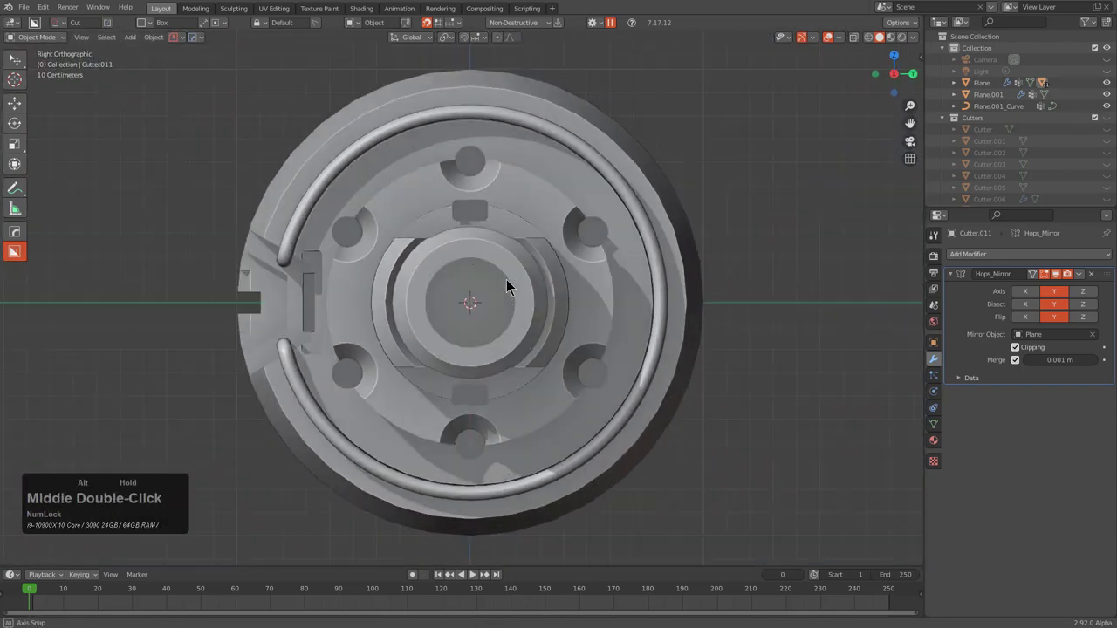
click(524, 182)
scroll(up, 3)
Draw a BoxCutter box across the top rim and extrude it into a long slot
key(d)
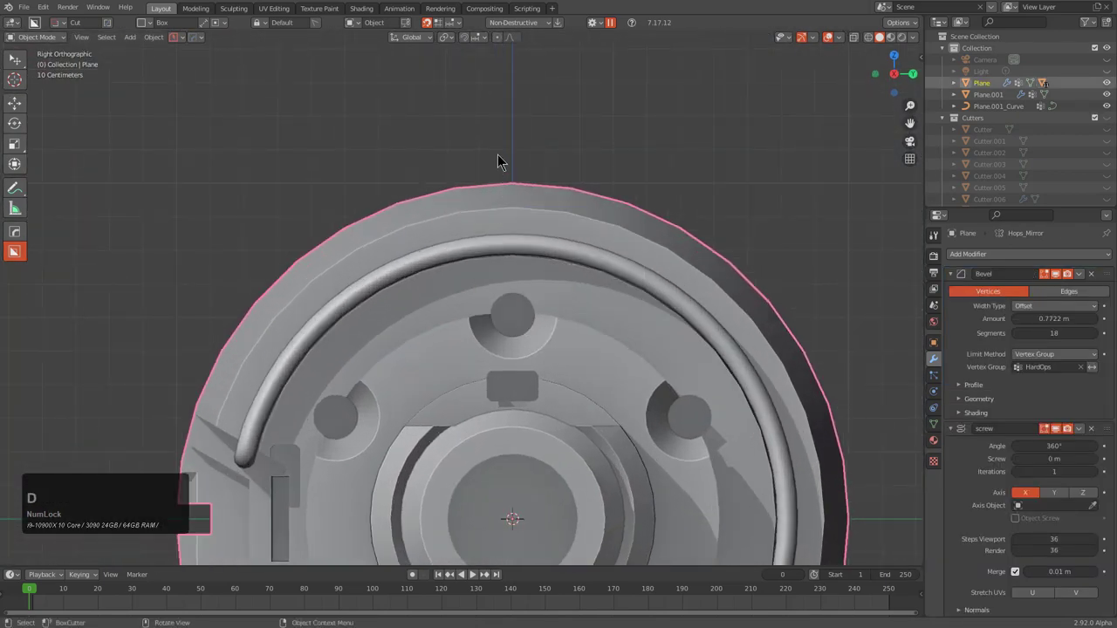
click(508, 143)
middle_click(532, 241)
scroll(down, 3)
middle_click(554, 266)
scroll(down, 3)
middle_click(548, 267)
middle_click(561, 237)
scroll(up, 3)
middle_click(559, 210)
scroll(up, 3)
click(520, 242)
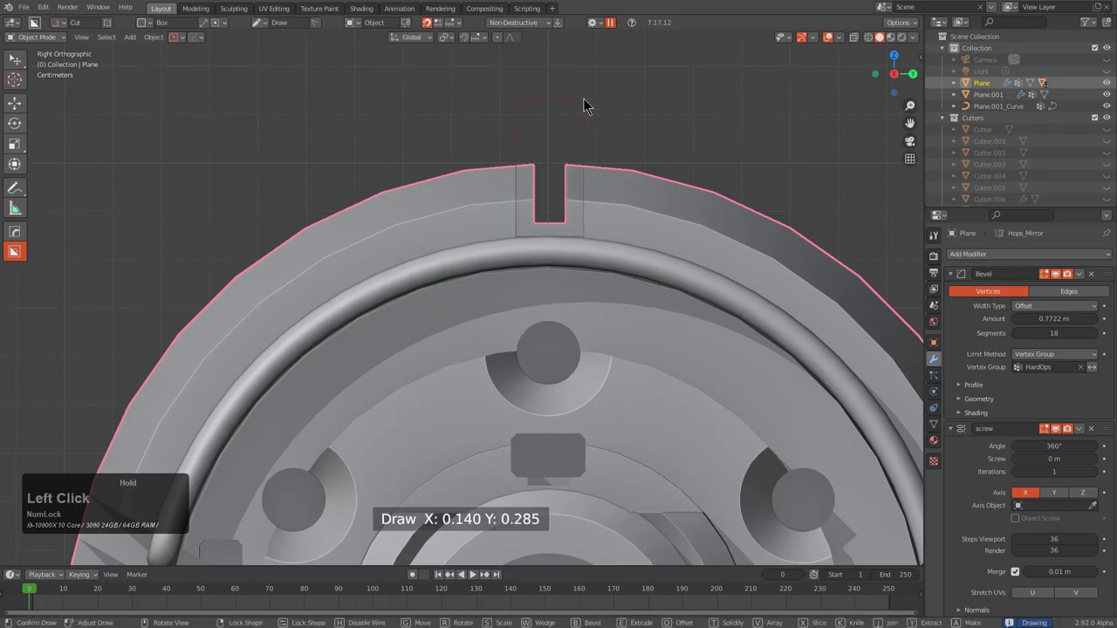
middle_click(587, 132)
key(KP_1)
key(KP_1)
key(KP_1)
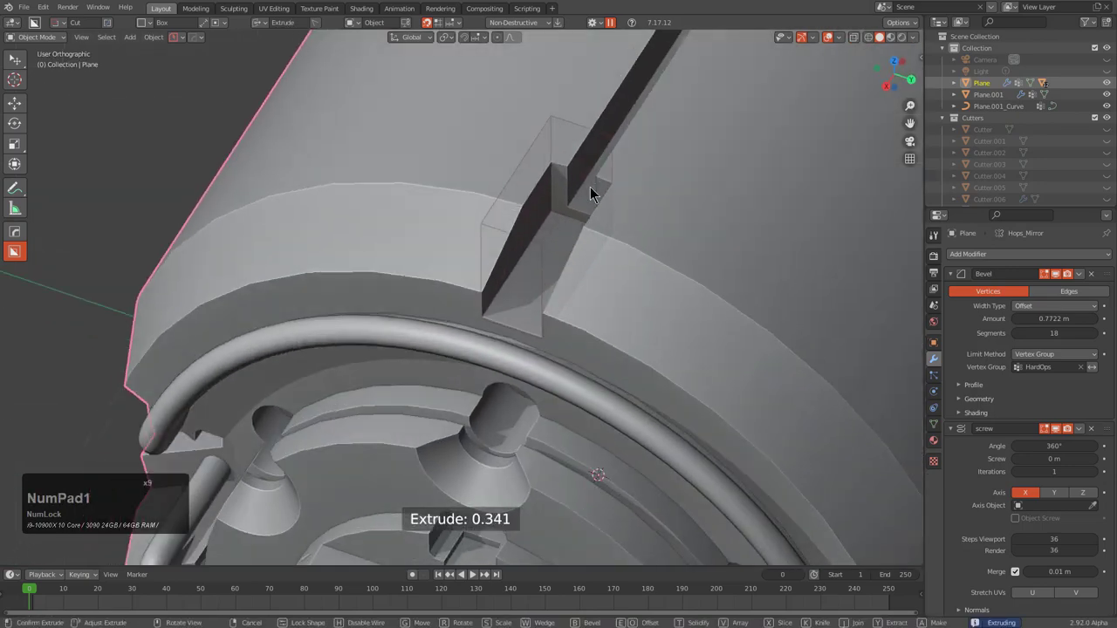
key(b)
key(space)
Cut a second box at the slot end, toggling Slice/Cut, solidified to a thin wall with locked size
middle_click(605, 198)
scroll(down, 3)
middle_click(590, 250)
scroll(up, 3)
click(541, 334)
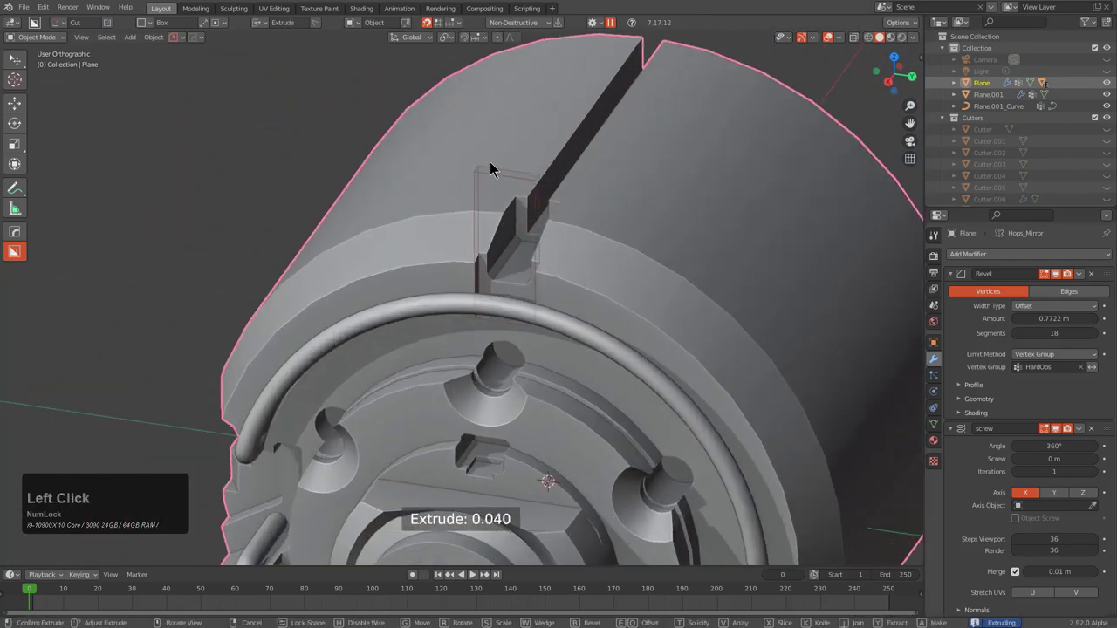
key(x)
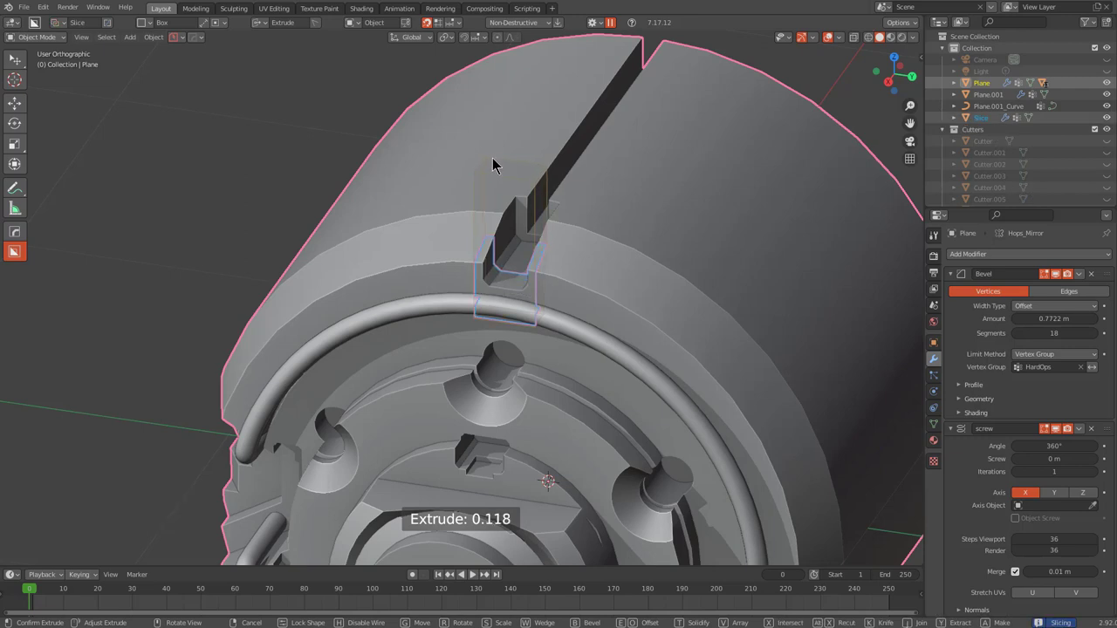
key(x)
text(xxx)
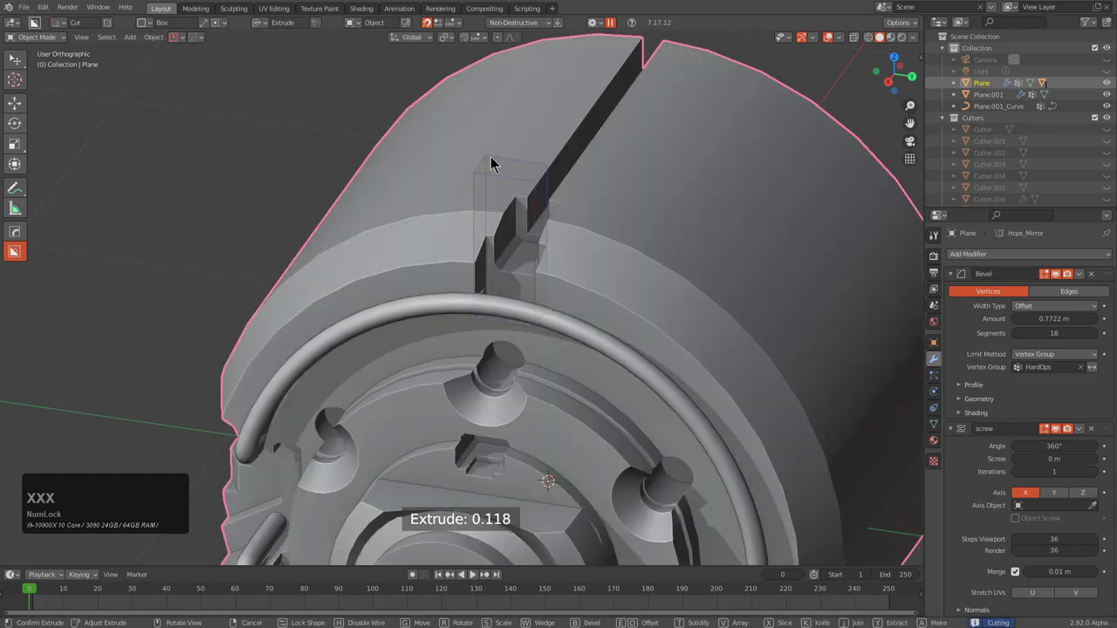
key(t)
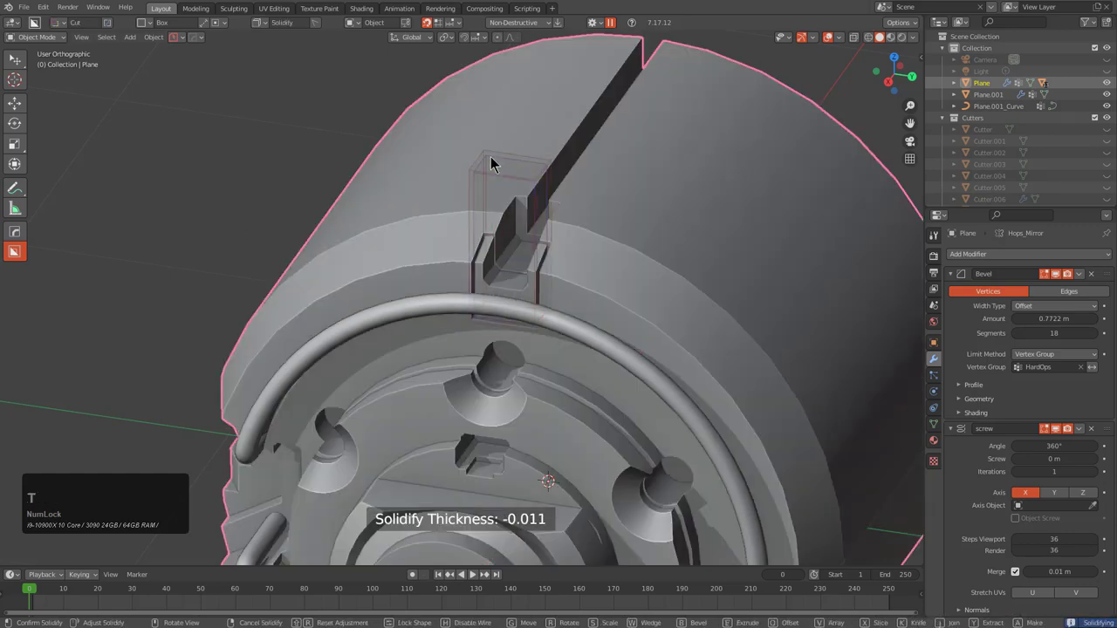
key(t)
click(497, 162)
Orbit the view beneath the ring to inspect the stepped clip recess
scroll(up, 3)
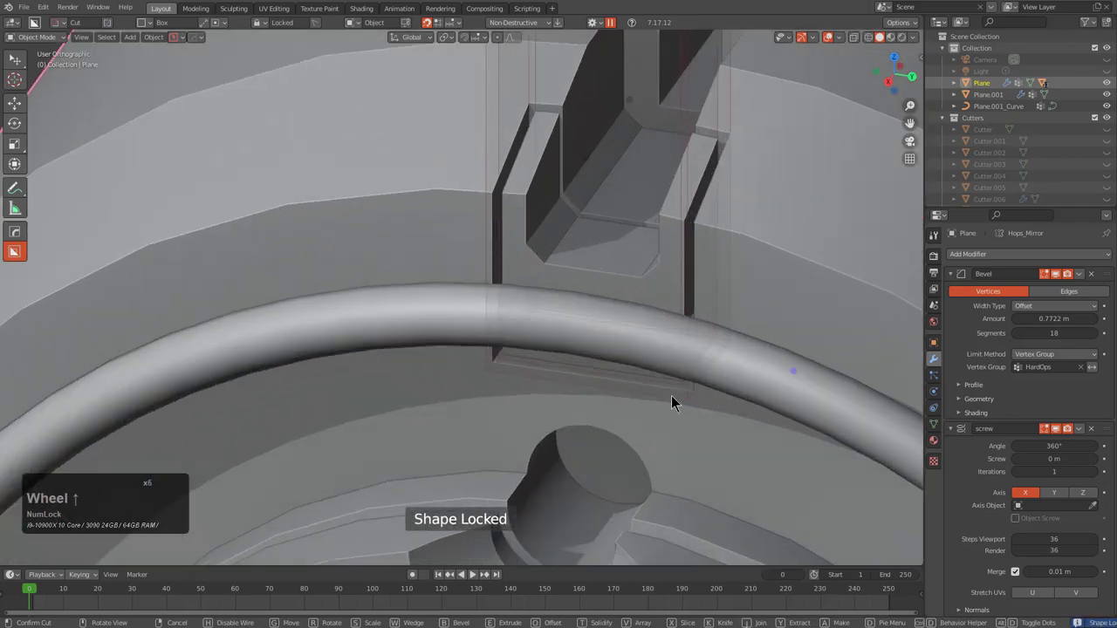
middle_click(662, 279)
scroll(down, 3)
middle_click(522, 274)
scroll(up, 3)
middle_click(590, 228)
key(KP_1)
scroll(up, 3)
Draw a Join-mode box under the ring, extrude it, and bevel its top edges with Ctrl+B
click(672, 197)
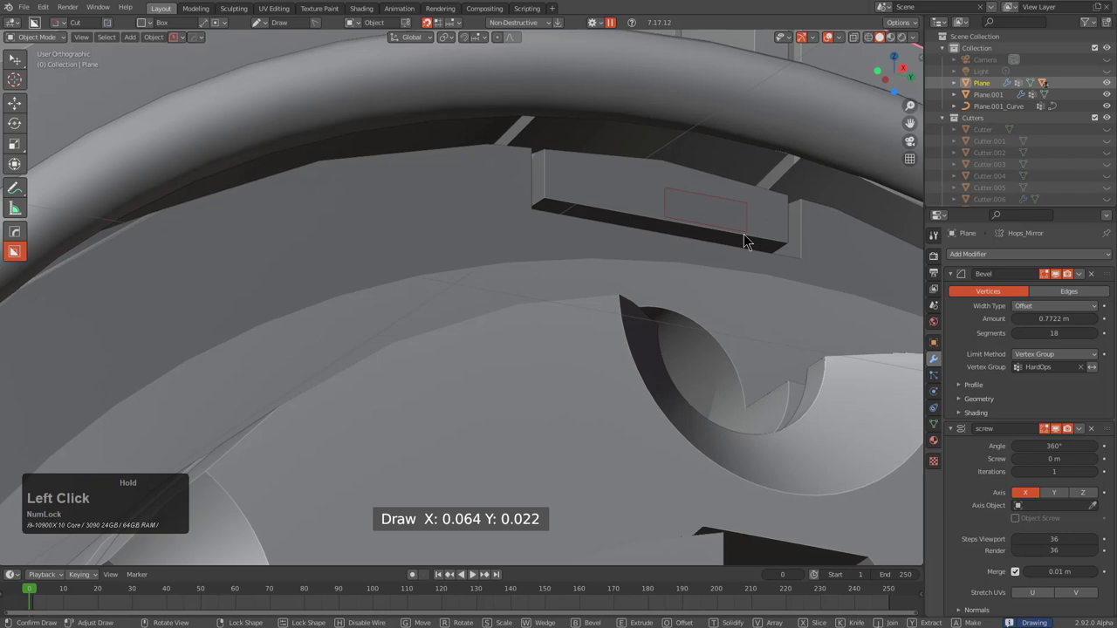
key(j)
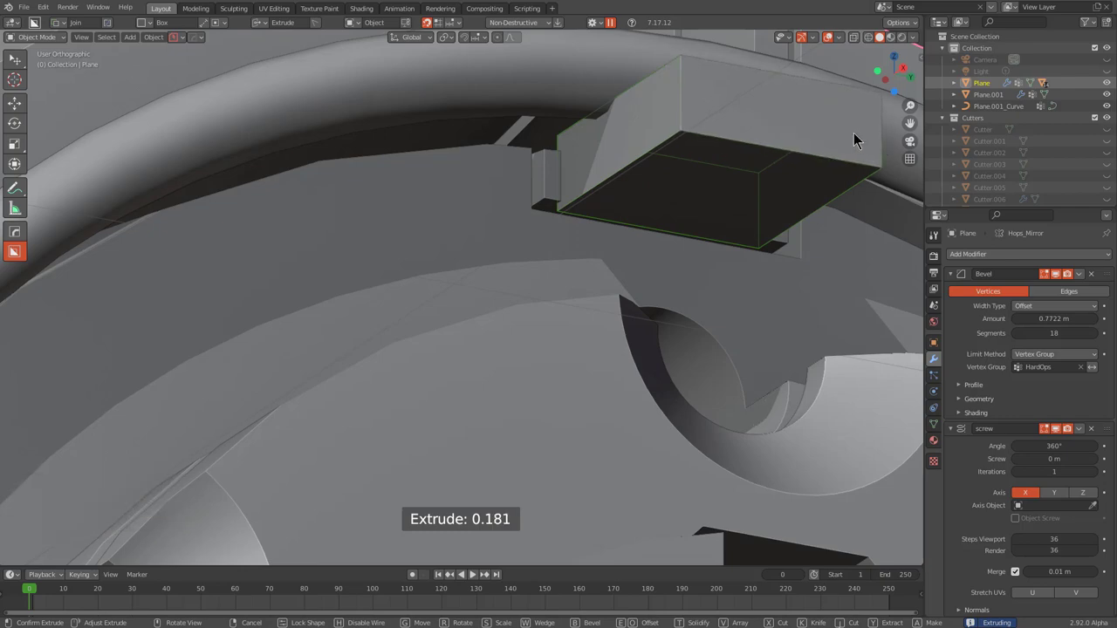
key(e)
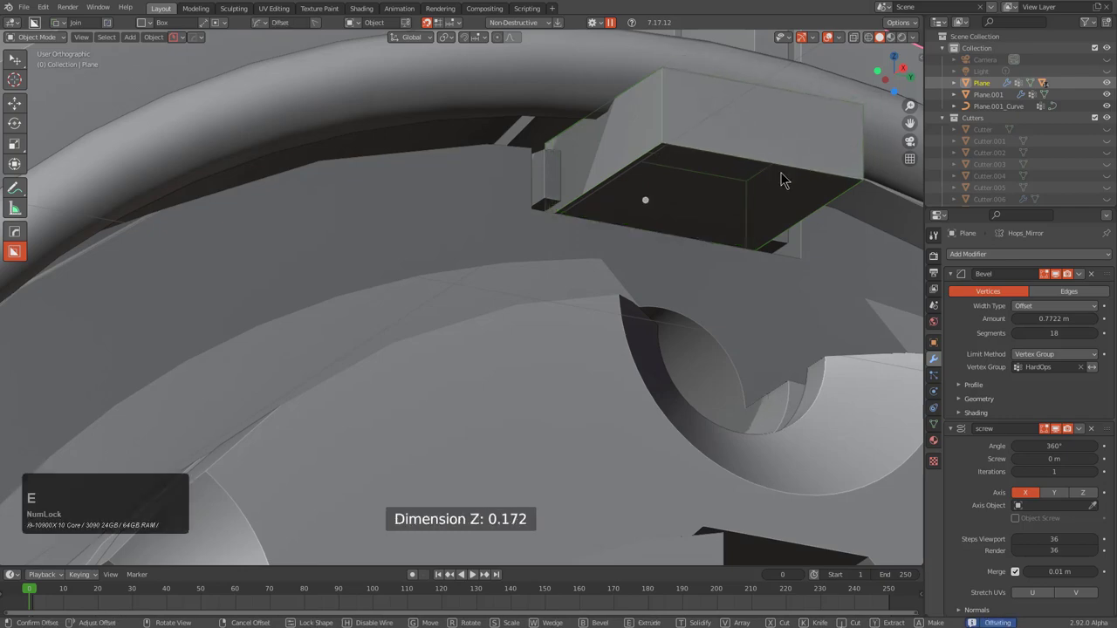
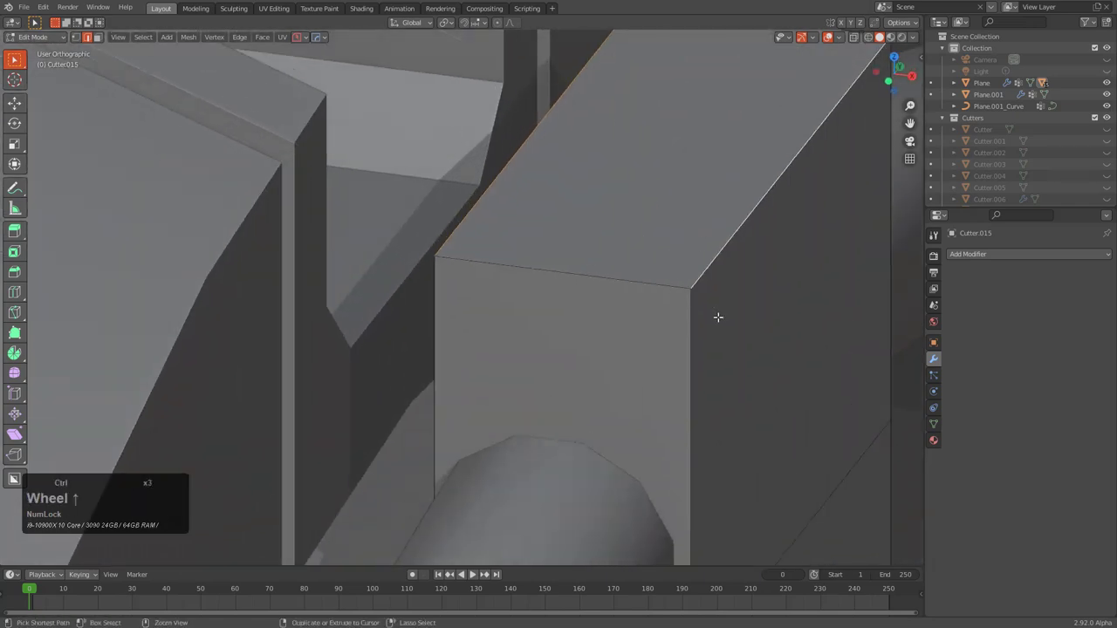
key(ctrl+b)
scroll(up, 3)
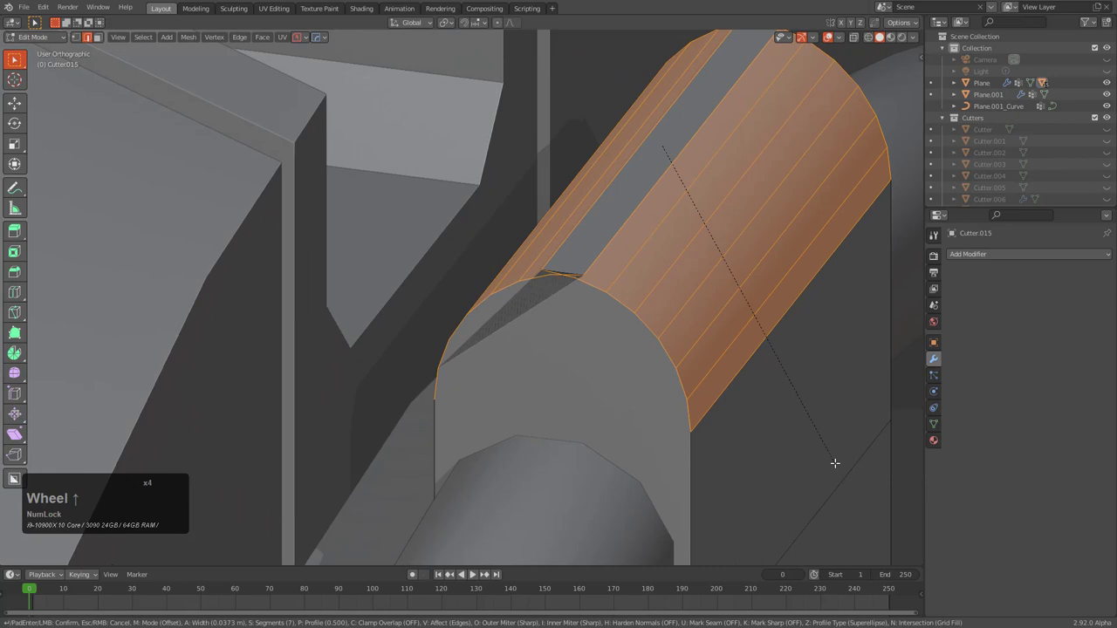
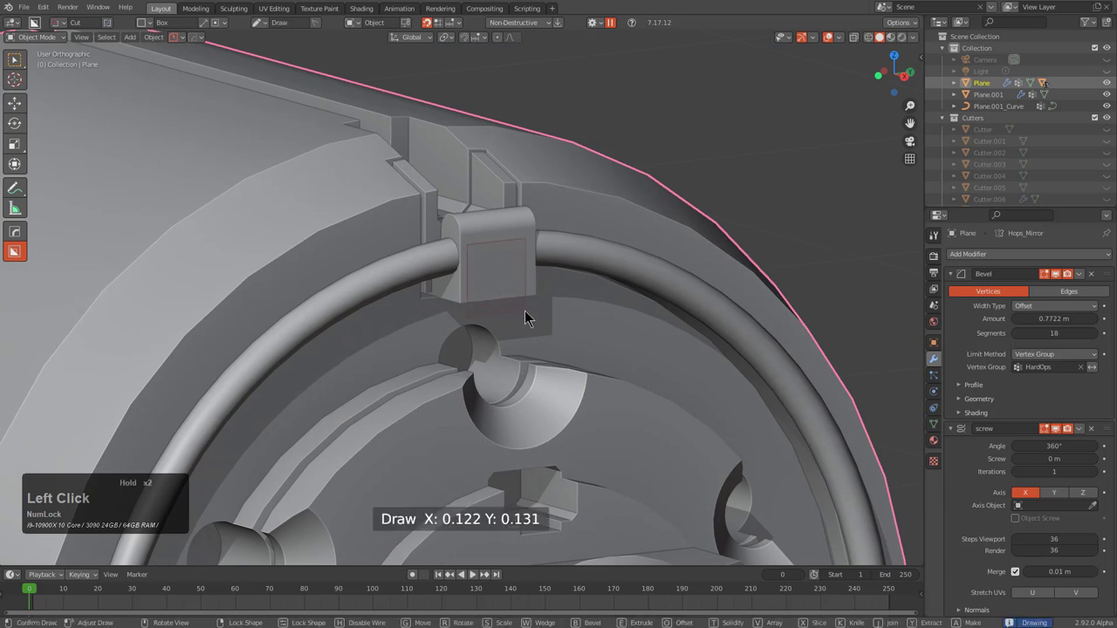
Extrude a wedge box cut into the clamp face and switch the cutter shape to Line Box
key(w)
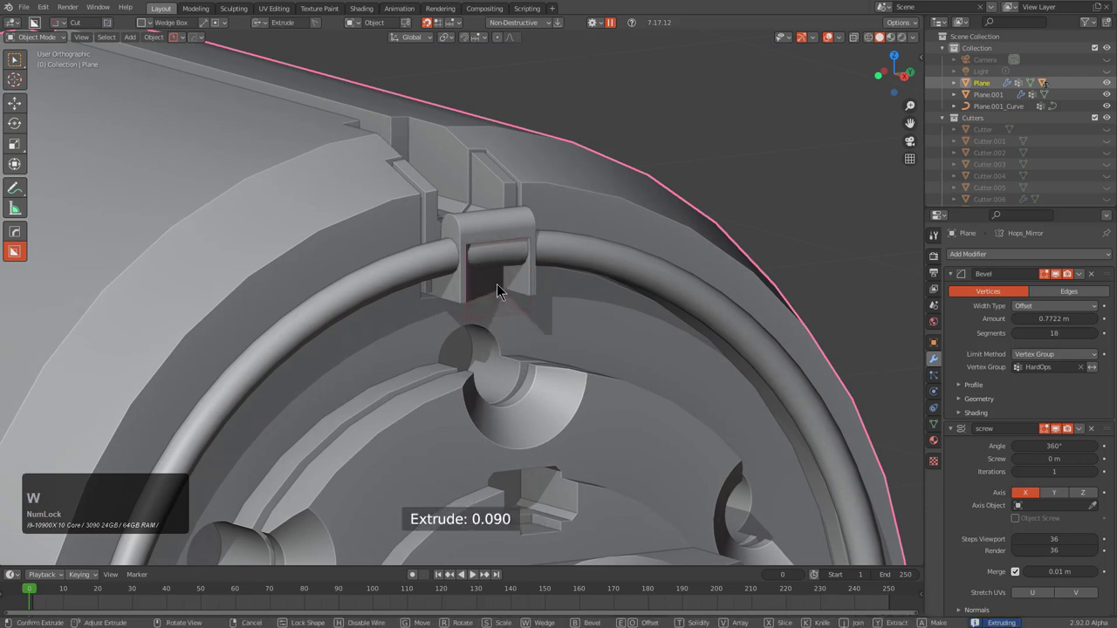
key(w)
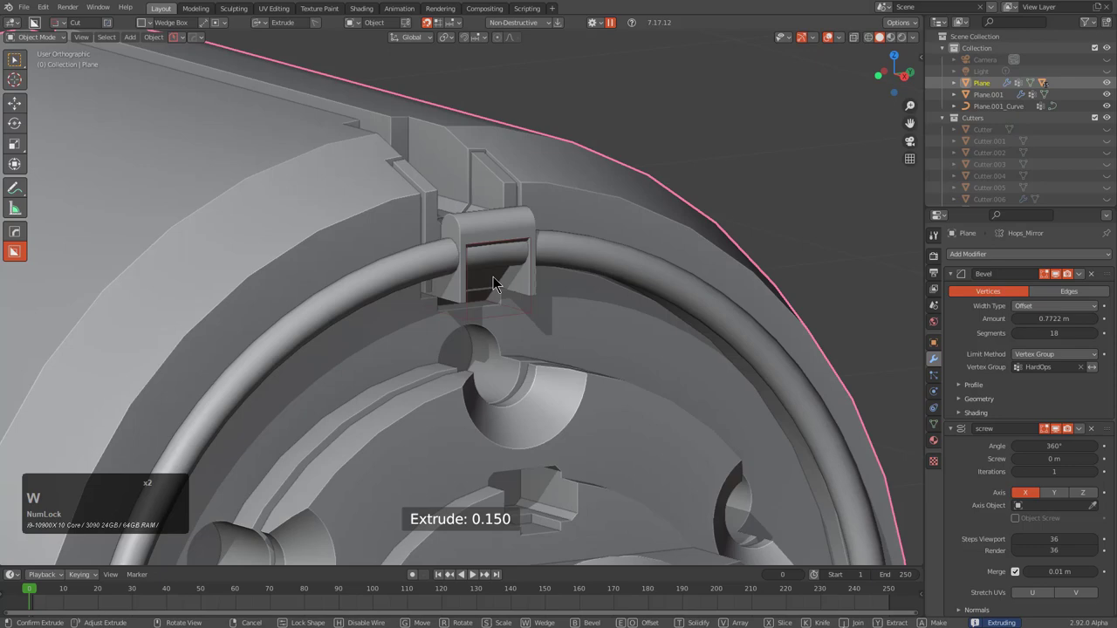
scroll(down, 3)
key(alt+a)
middle_click(569, 317)
scroll(down, 3)
middle_click(523, 317)
middle_click(522, 305)
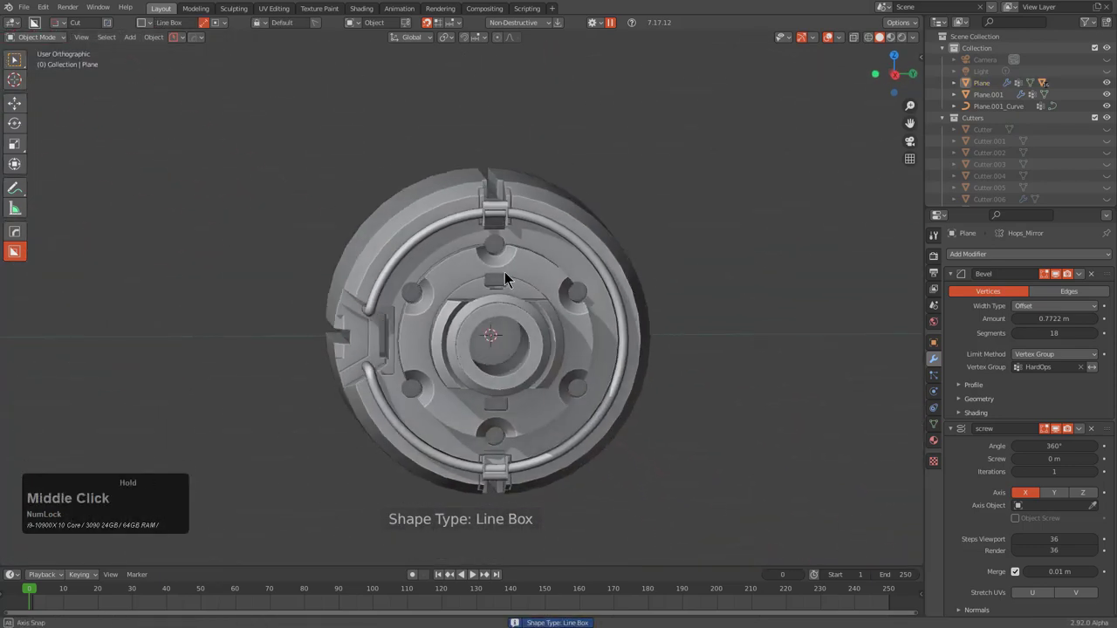
click(512, 335)
Select the main cylinder body and bring up HardOps Ever Scroll in Boolean mode
middle_click(535, 329)
scroll(up, 3)
middle_click(563, 332)
key(q)
click(565, 330)
scroll(down, 3)
scroll(up, 3)
scroll(up, 3)
scroll(down, 3)
click(563, 330)
key(KP_Decimal)
middle_click(578, 335)
Switch BoxCutter to a Circle shape and draw a round cutter at the hub centre
key(q)
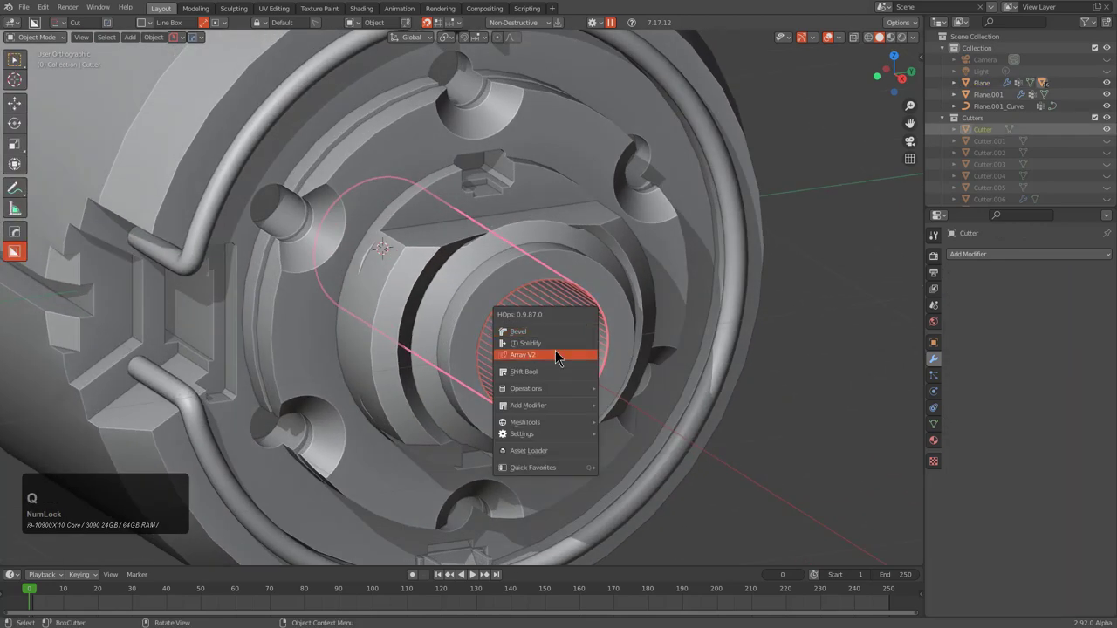
click(555, 377)
click(559, 373)
key(1)
click(553, 349)
key(d)
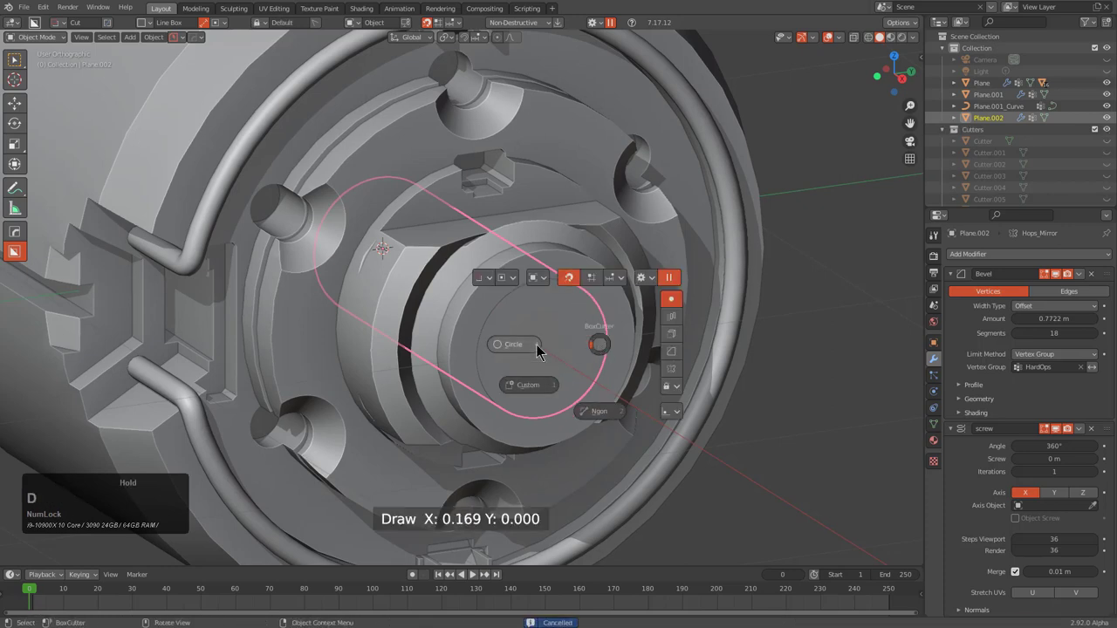
click(549, 353)
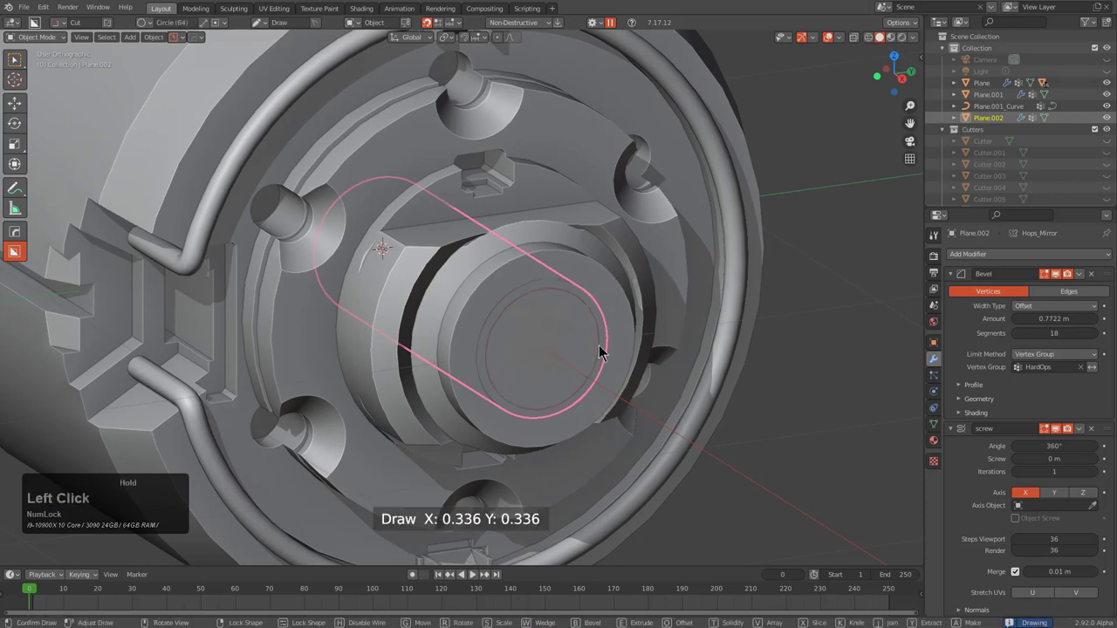
scroll(down, 3)
middle_click(589, 311)
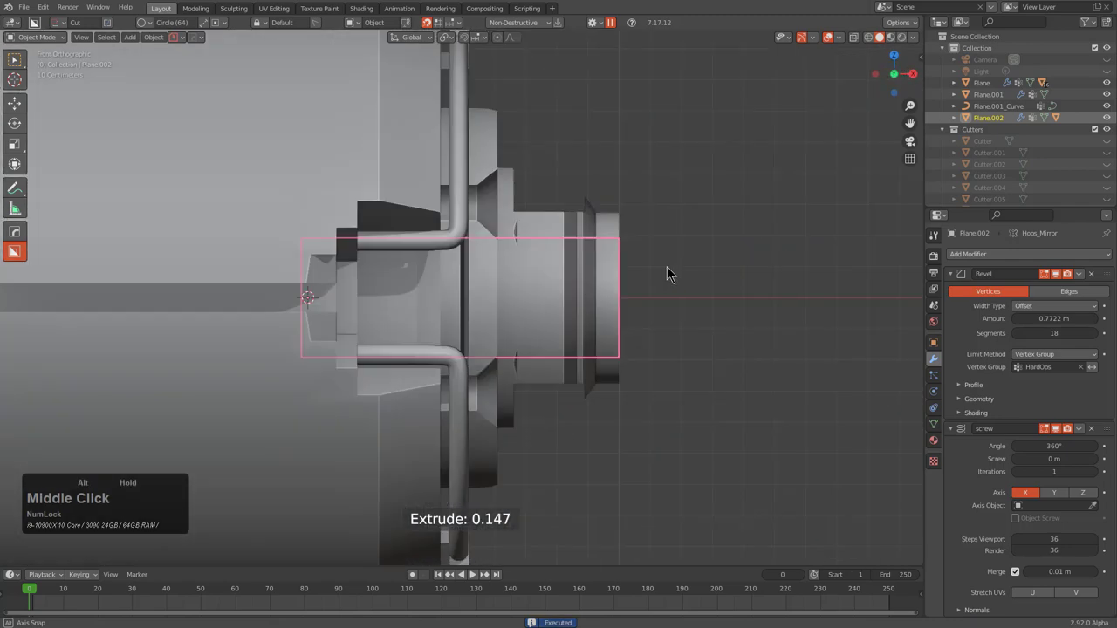
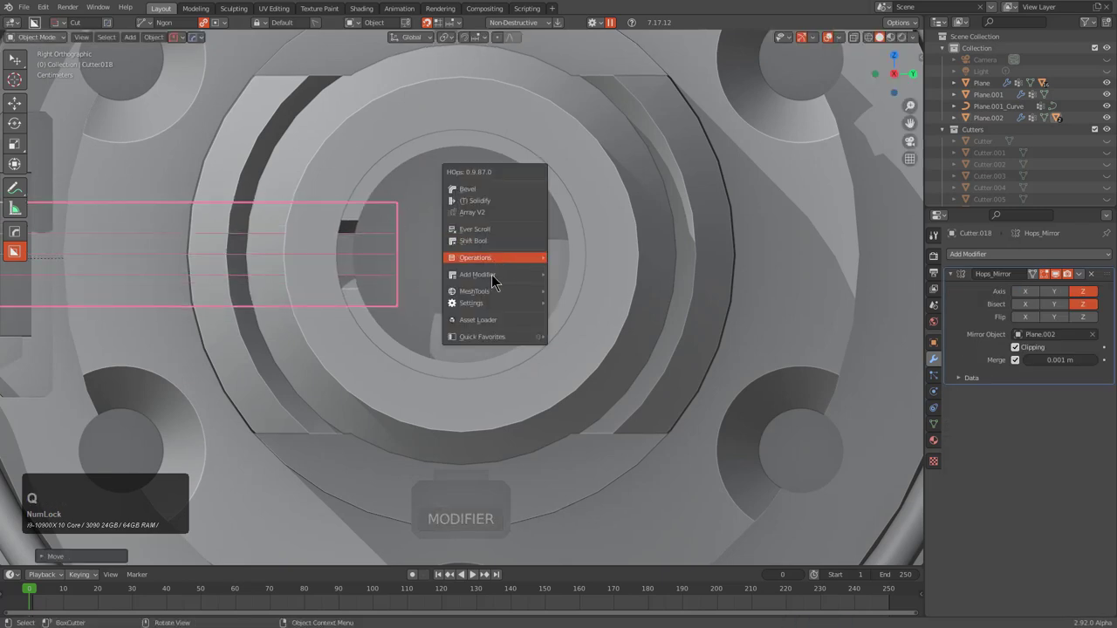
Add a Radial Array modifier with six copies on Z from the HOps Q menu
key(q)
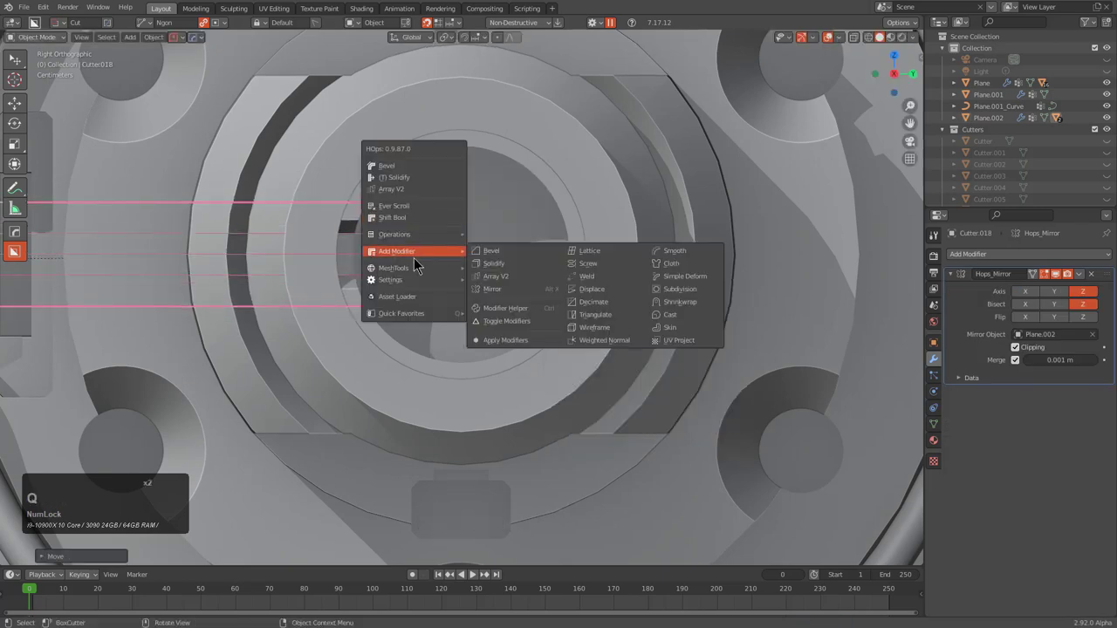
click(518, 331)
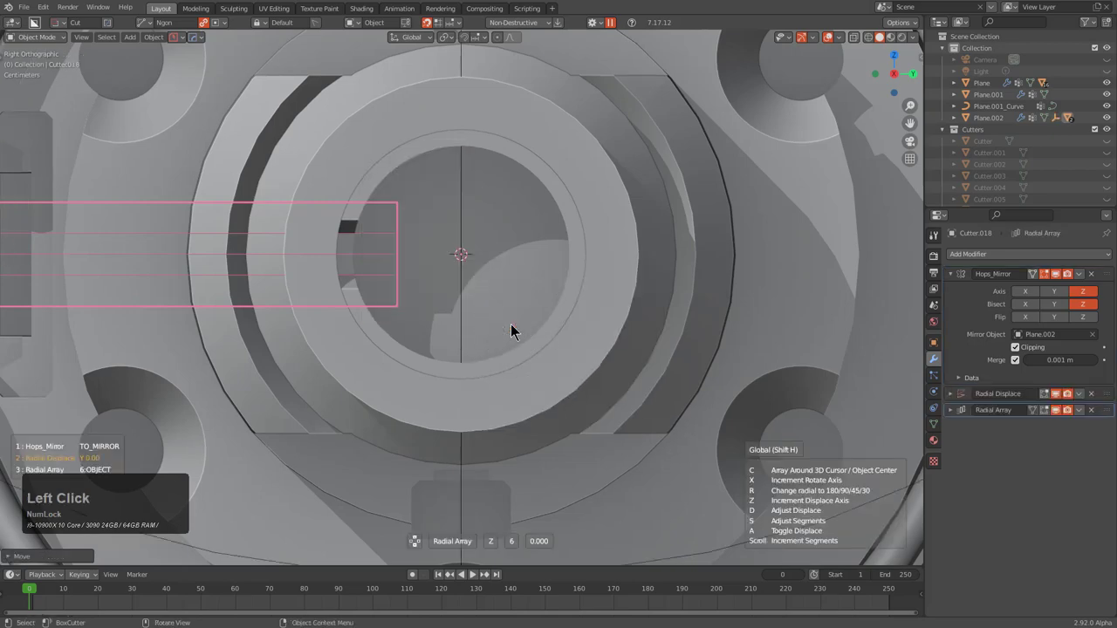
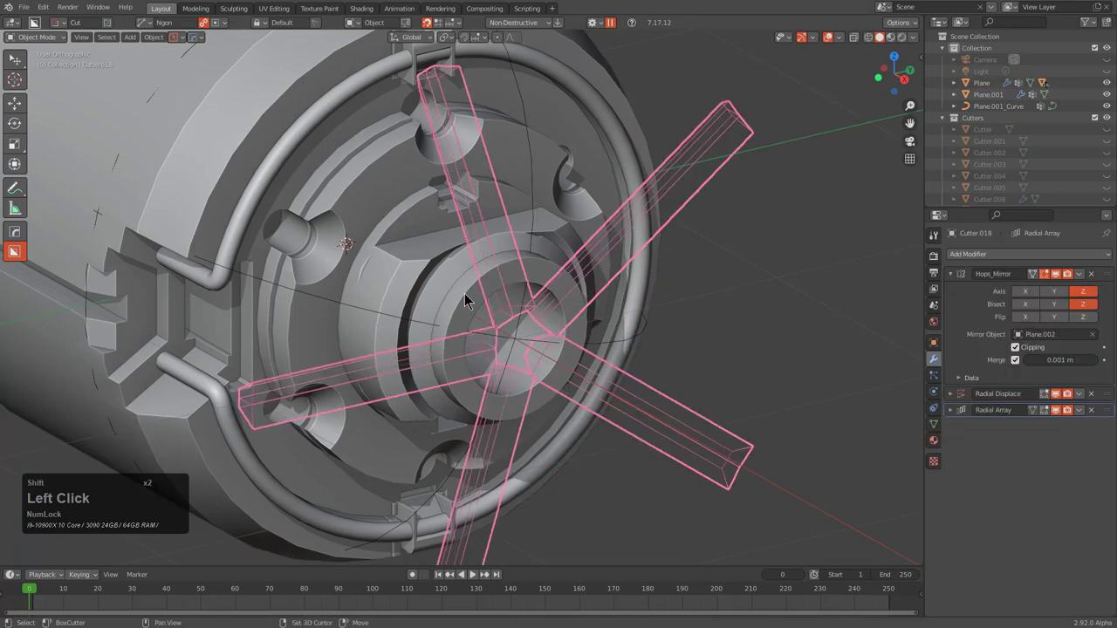
Run a HOps boolean difference to cut the spoke slots into the hub, then select the Plane body
key(q)
click(526, 184)
middle_click(570, 261)
key(1)
middle_click(540, 256)
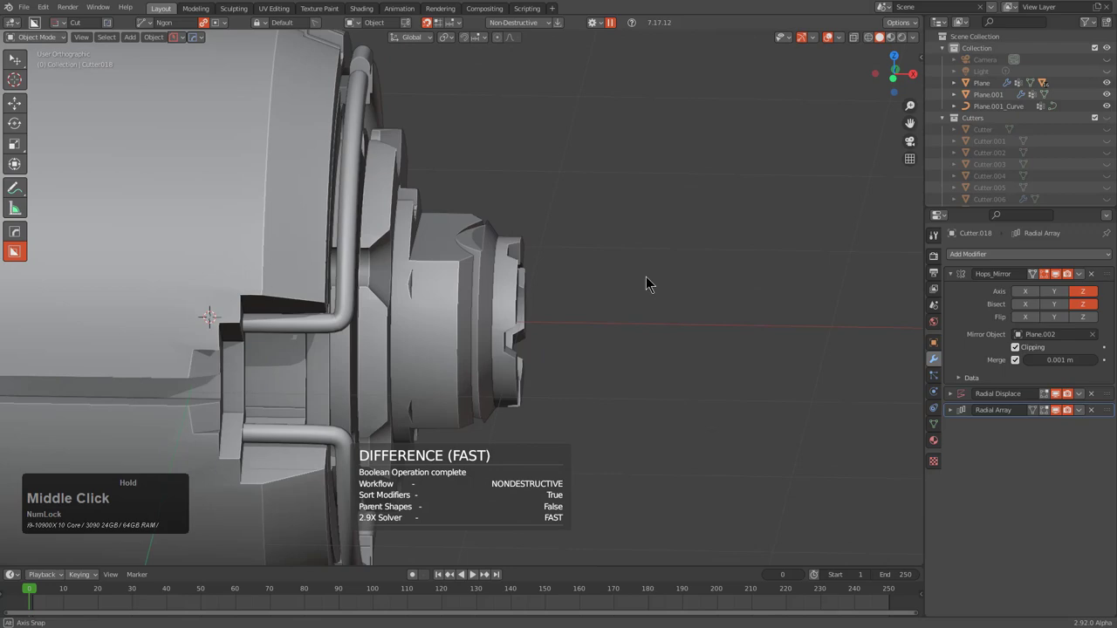
scroll(down, 3)
middle_click(544, 273)
middle_click(629, 284)
click(621, 331)
middle_click(670, 338)
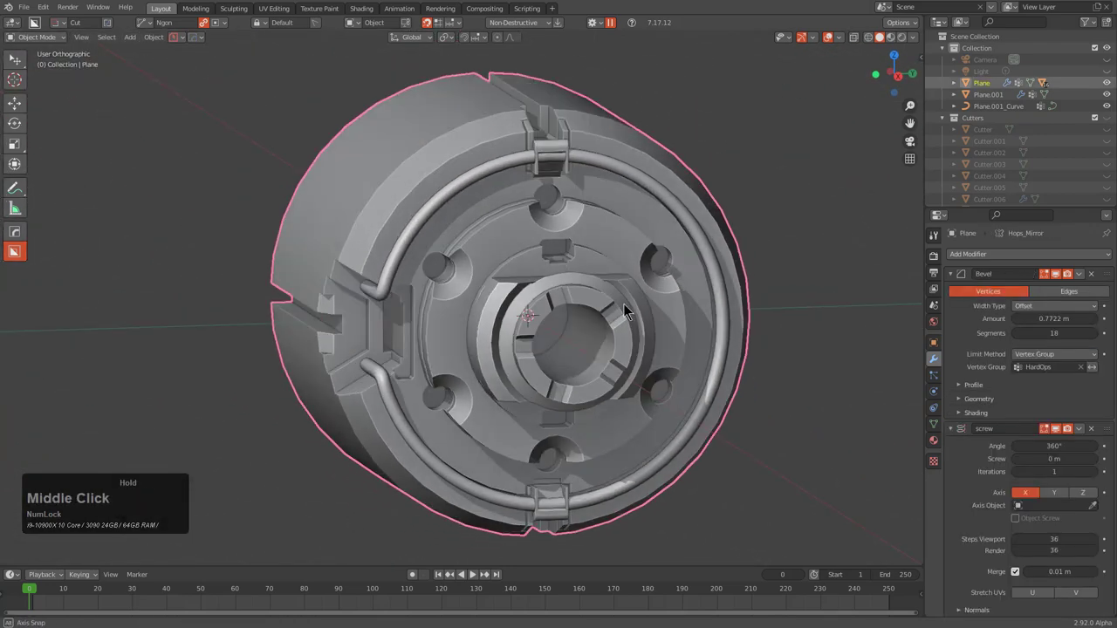
Draw a BoxCutter circle at the hub centre and extrude it into a through hole
click(556, 344)
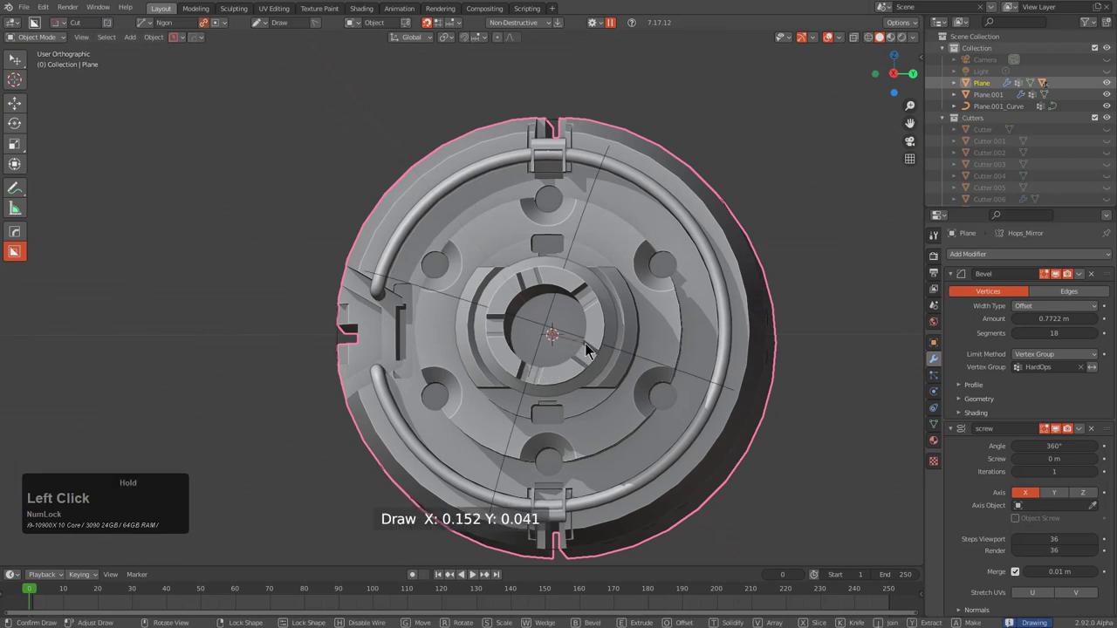
key(d)
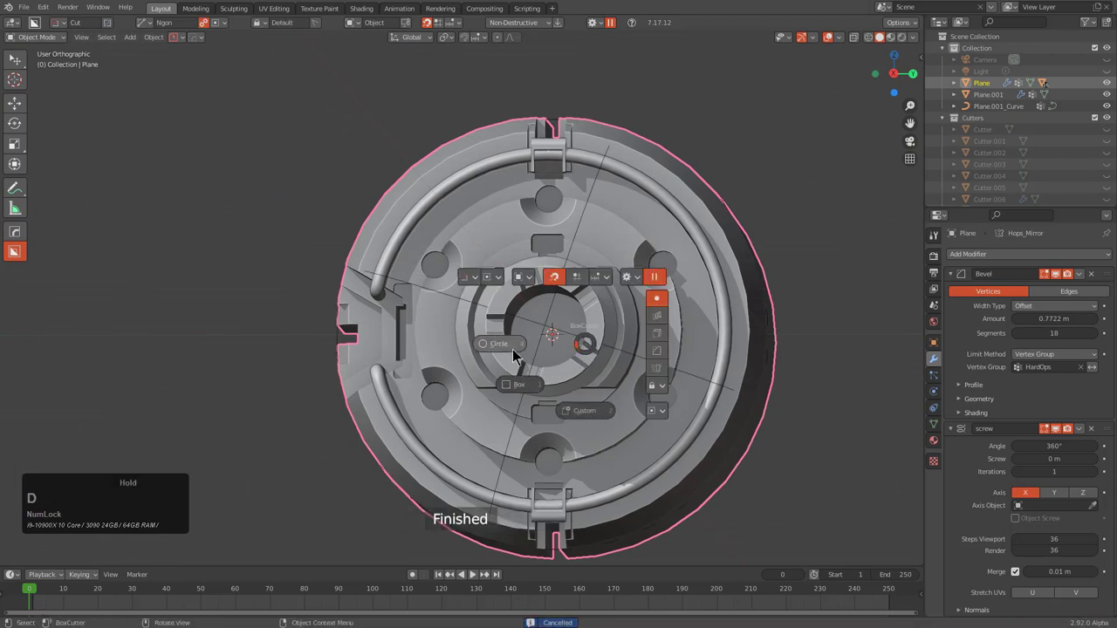
click(559, 345)
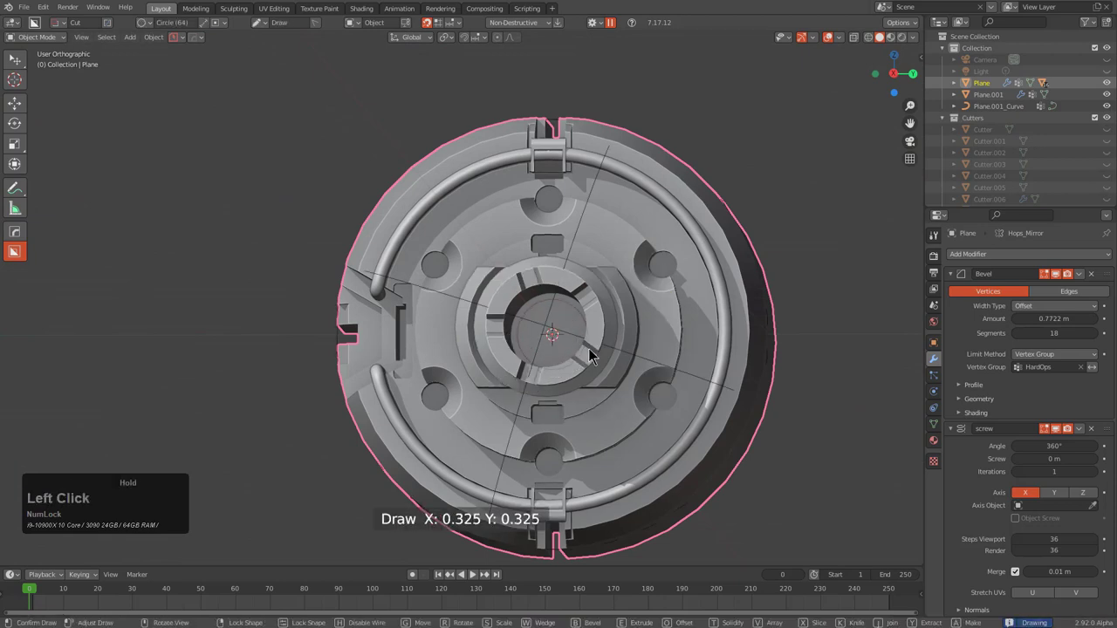
key(j)
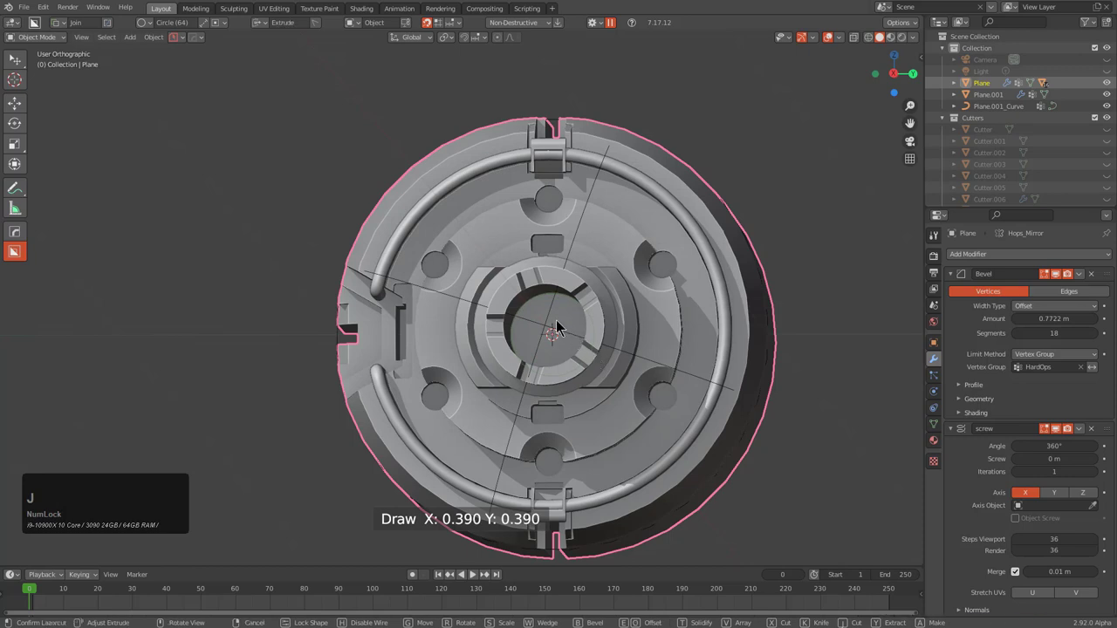
middle_click(560, 328)
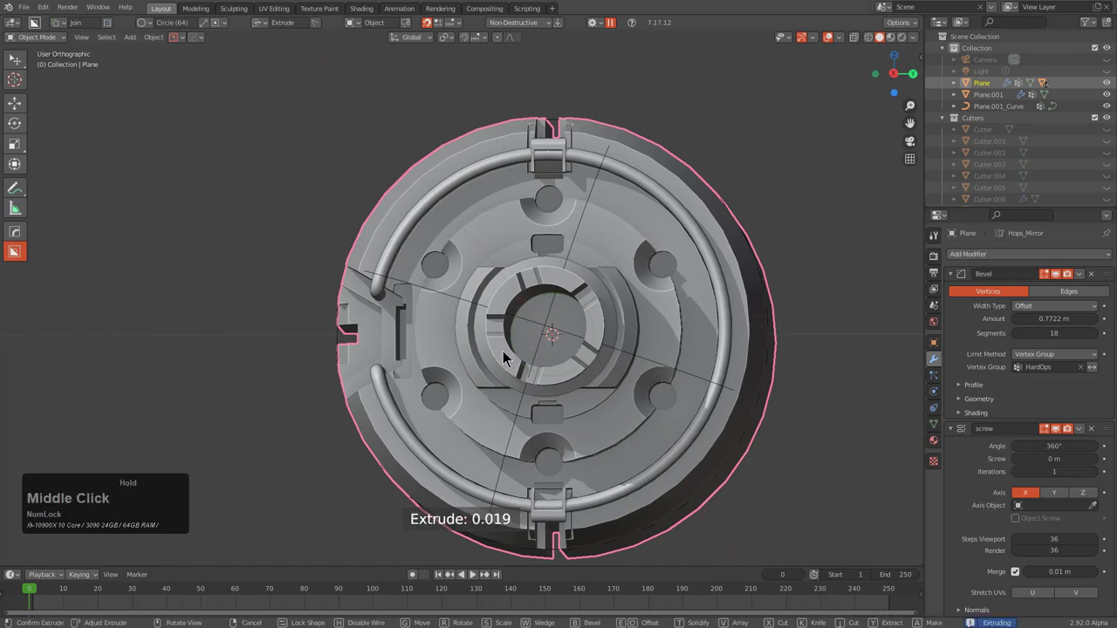
middle_click(620, 326)
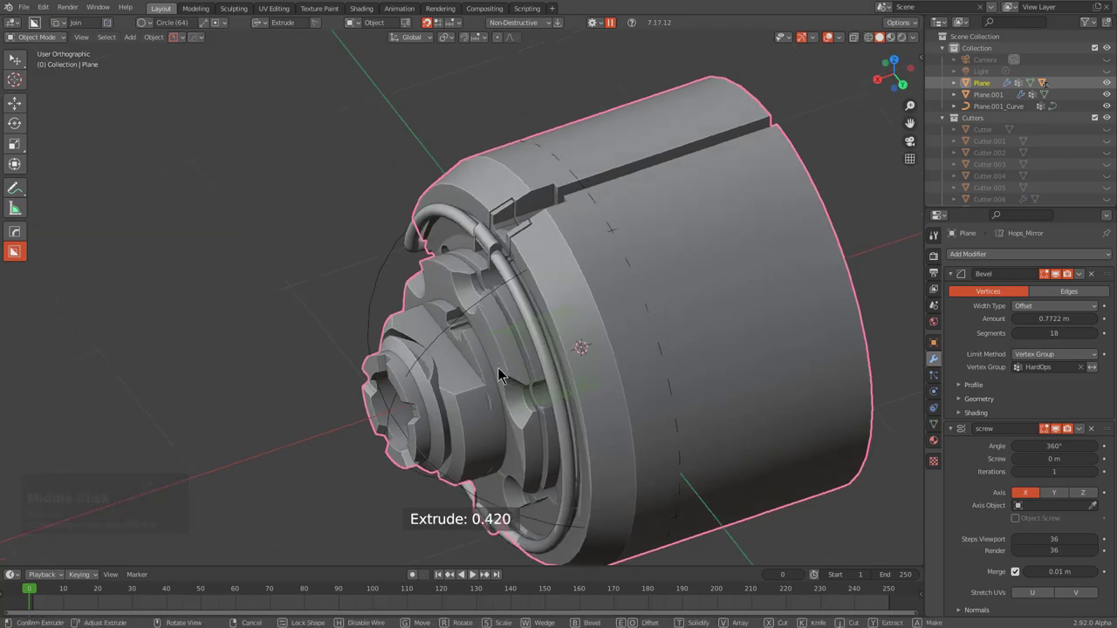
click(505, 374)
Draw a small round cutter at the centre and mark its edges for a HOps bevel
scroll(down, 3)
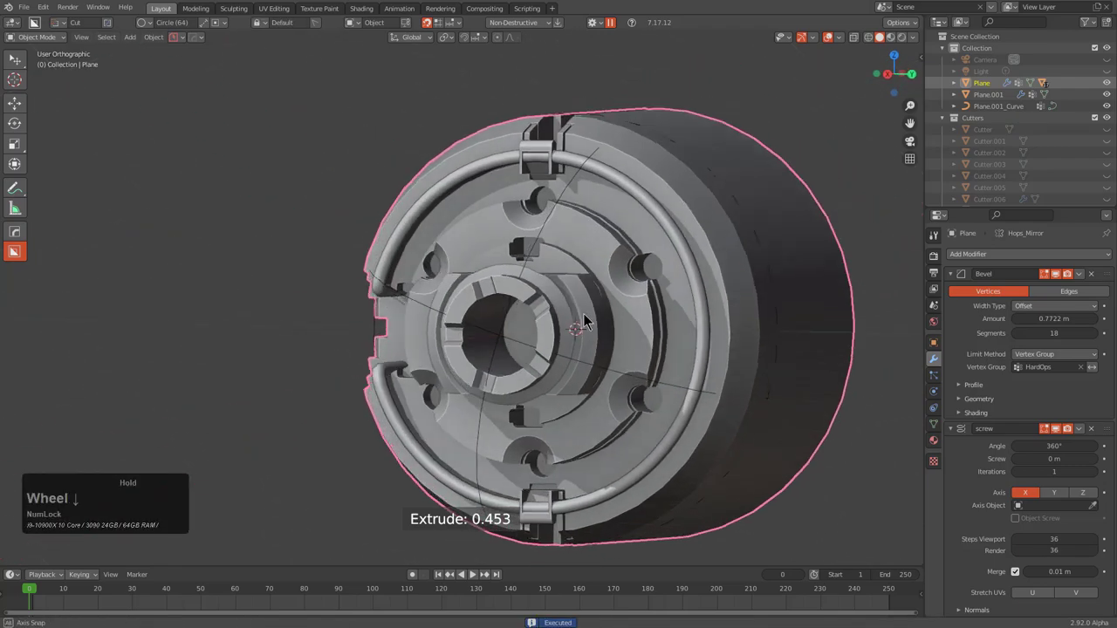
scroll(up, 3)
click(619, 364)
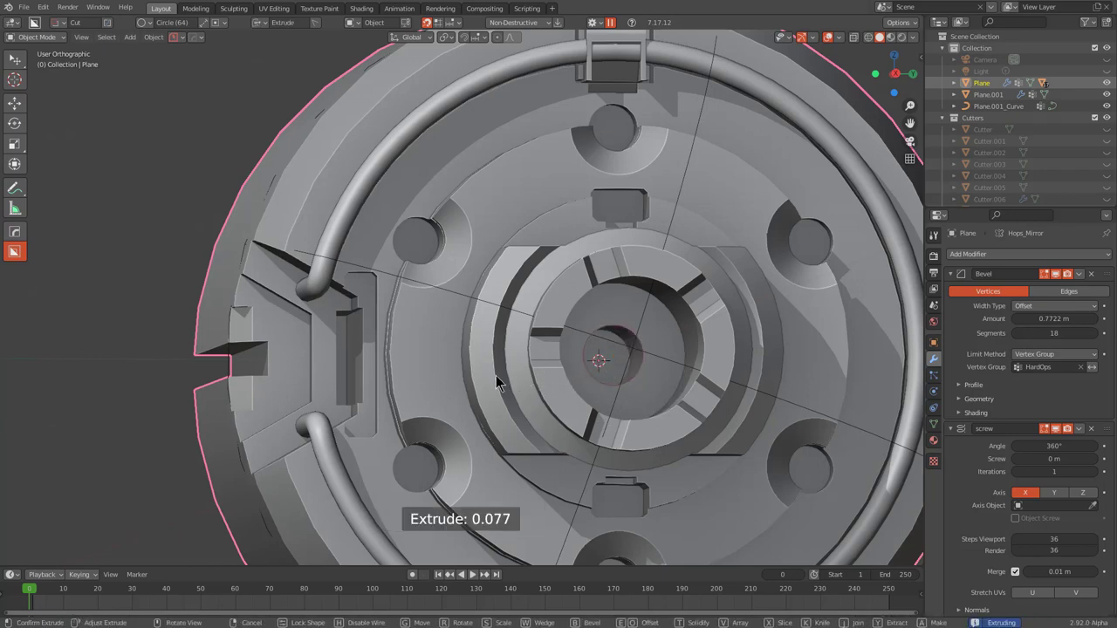
click(502, 381)
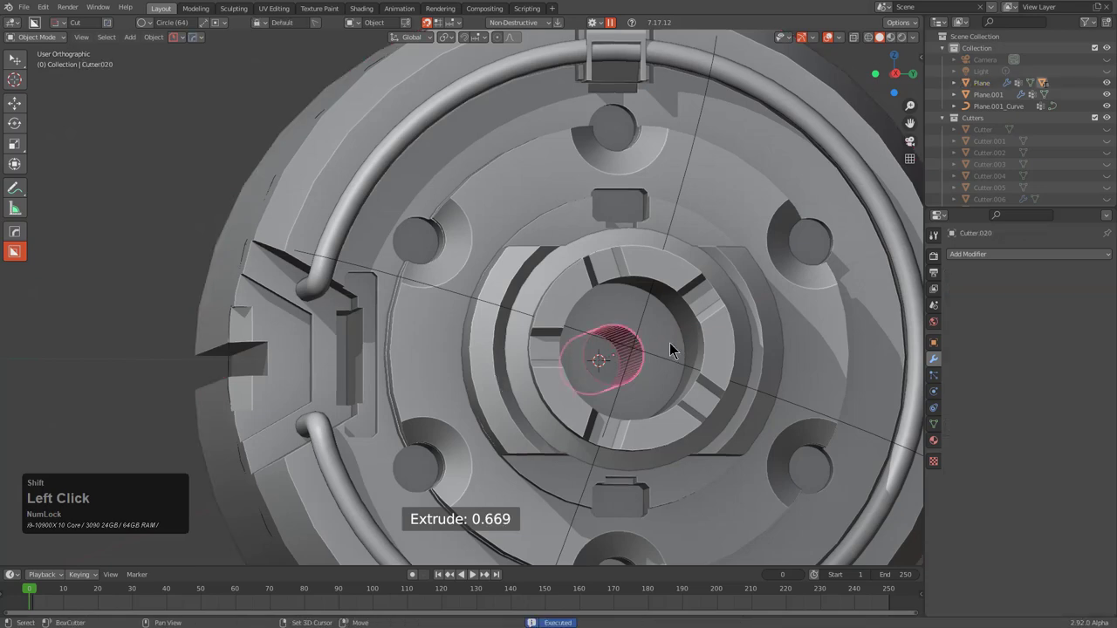
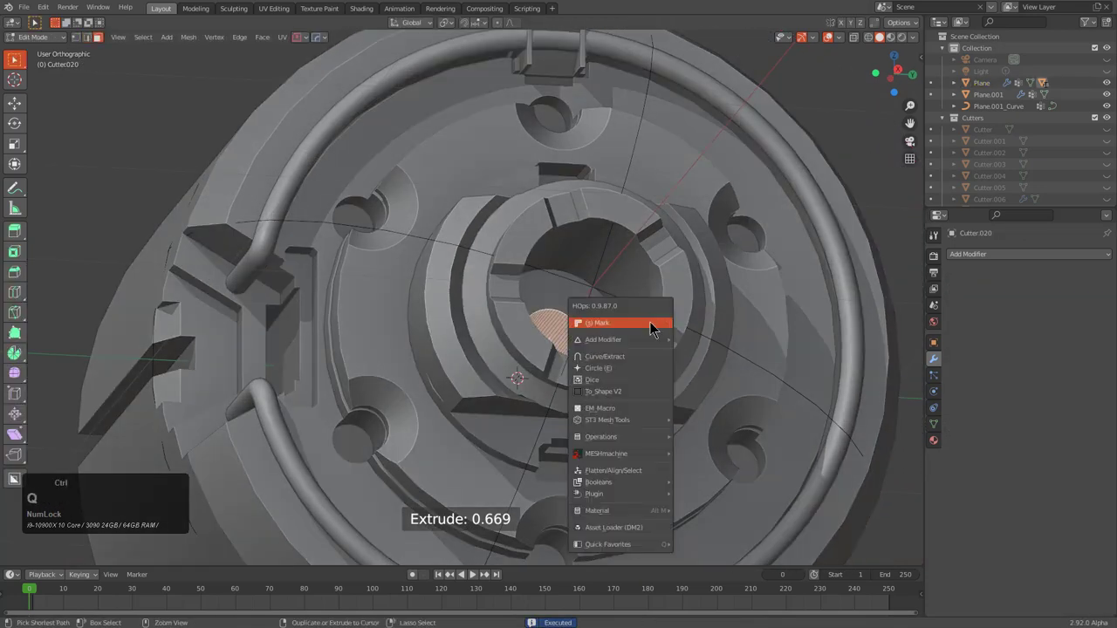
key(Tab)
key(1)
middle_click(642, 291)
scroll(down, 3)
middle_click(574, 302)
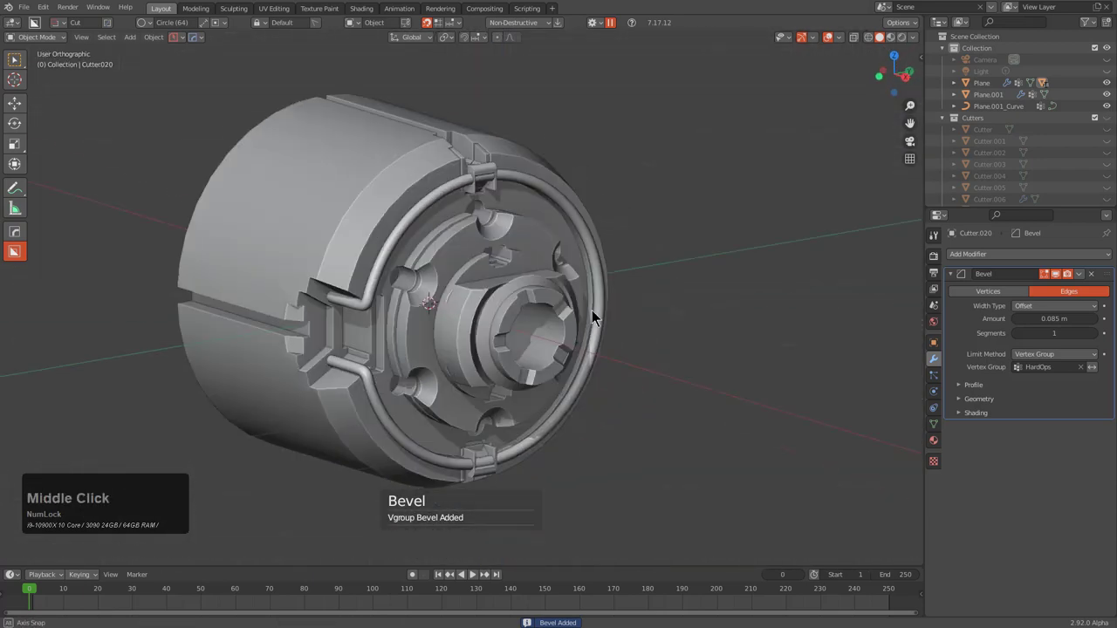
middle_click(580, 309)
click(591, 318)
Select the bent pipe curve with the body and apply HOps Booleans to turn it into a mesh
middle_click(712, 281)
click(520, 225)
middle_click(522, 229)
scroll(up, 3)
click(464, 241)
key(q)
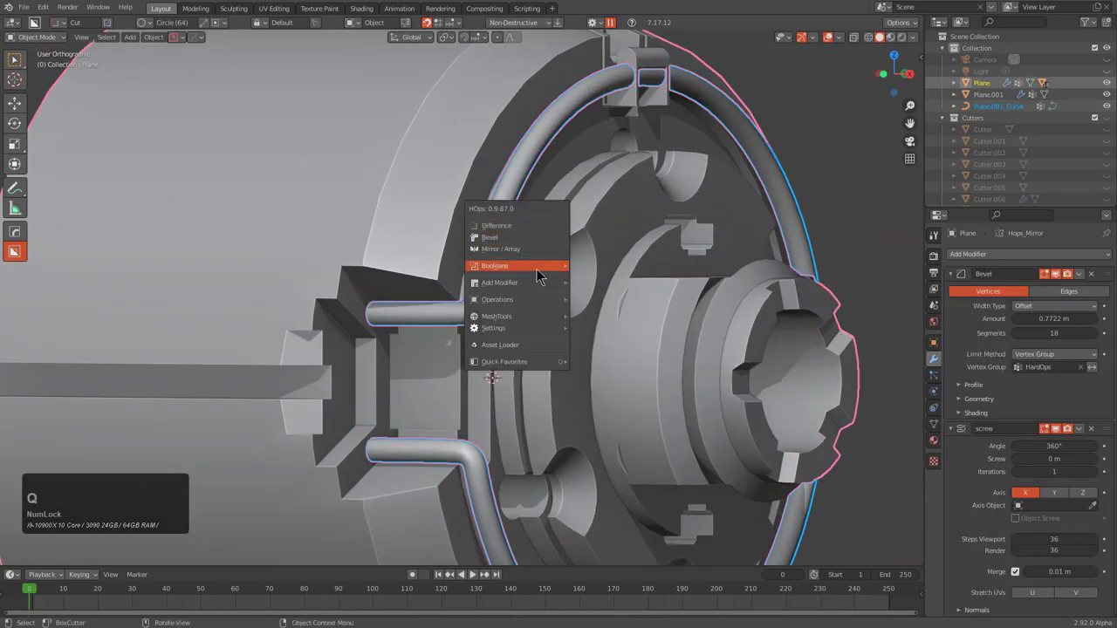
click(598, 303)
key(1)
click(491, 275)
Add the pipe as a boolean union on the main body and smooth it with a subdivision modifier
middle_click(517, 264)
key(h)
click(520, 291)
key(q)
click(616, 269)
click(616, 268)
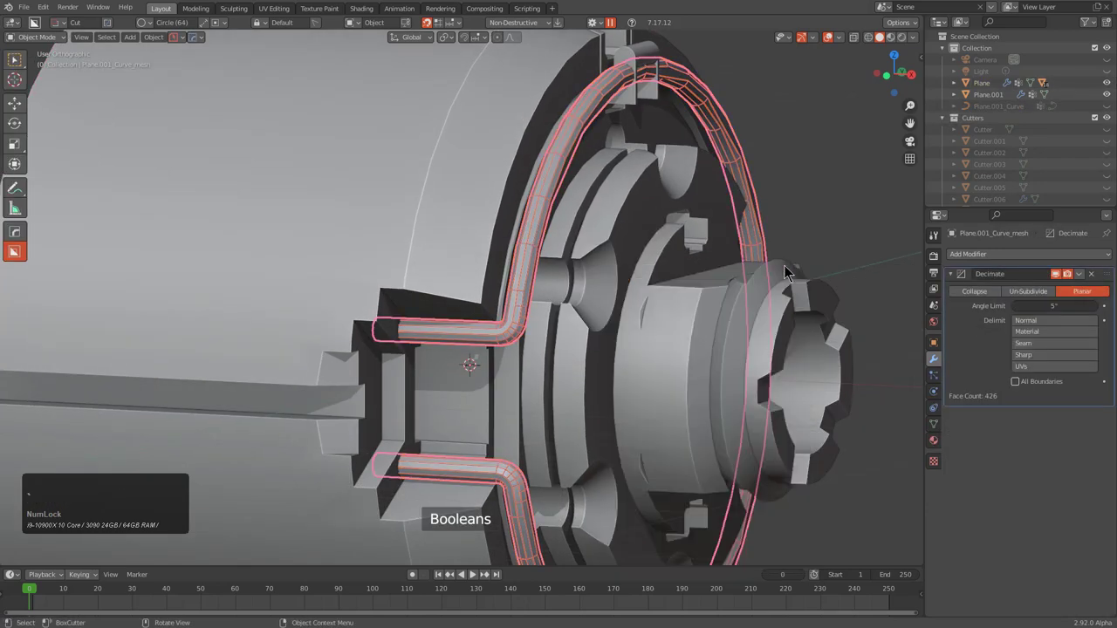
click(1065, 278)
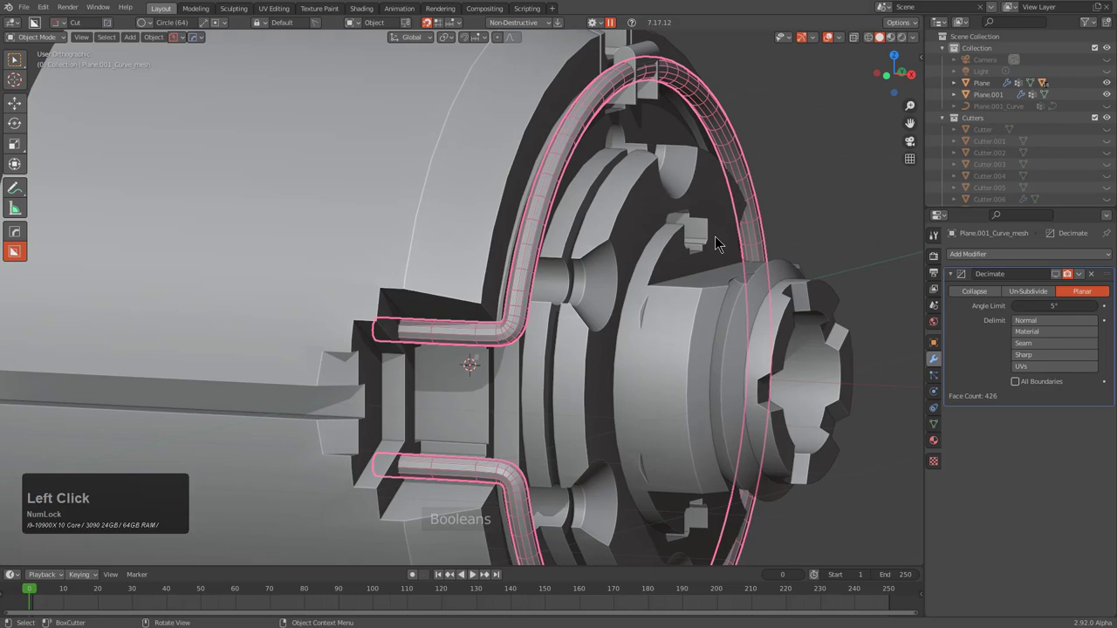
key(ctrl+1)
key(h)
Orbit to front views to inspect the unioned pipe and reselect the Plane body
scroll(down, 3)
middle_click(719, 245)
scroll(down, 3)
middle_click(555, 249)
key(KP_1)
key(KP_1)
key(KP_1)
key(KP_1)
click(602, 266)
middle_click(691, 275)
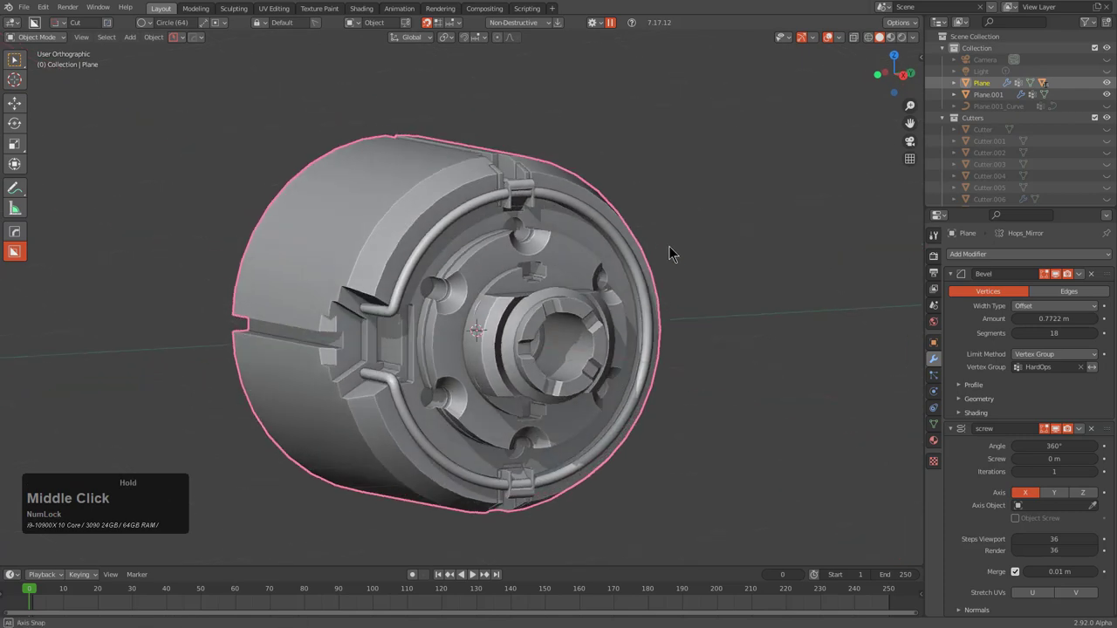
Step back and forth through the body's boolean modifiers with HOps Ever Scroll
key(q)
click(733, 263)
scroll(up, 3)
scroll(down, 3)
middle_click(725, 267)
scroll(up, 3)
scroll(up, 3)
scroll(up, 3)
scroll(up, 3)
scroll(down, 3)
scroll(up, 3)
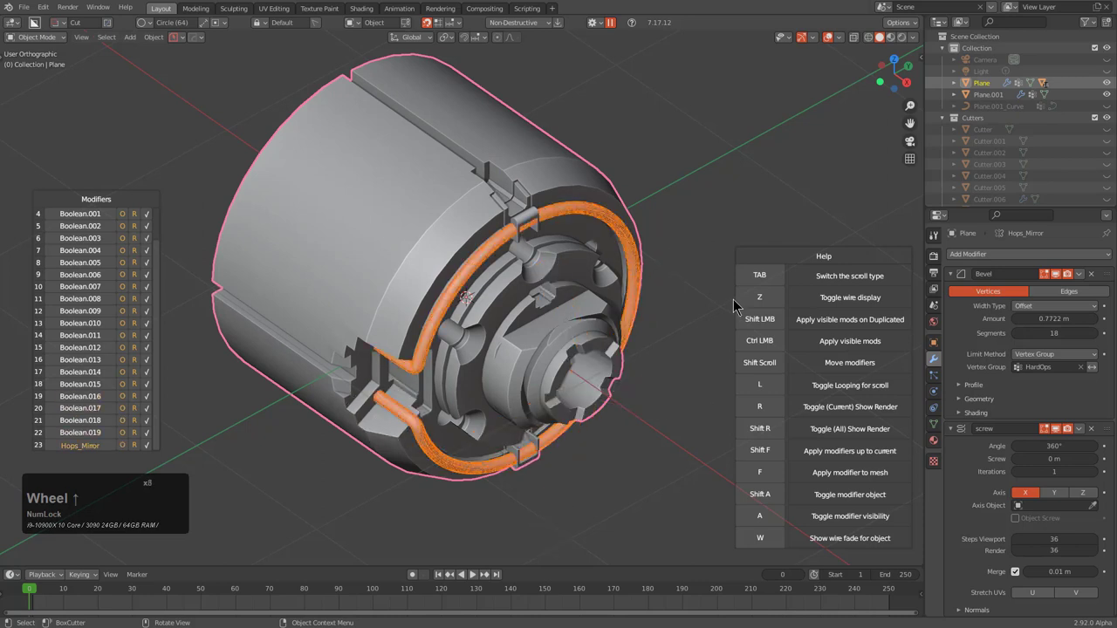
scroll(down, 3)
scroll(up, 3)
End the scroll and show the Bevel Helper's Boolean list of twenty Fast-solver cutters
right_click(737, 297)
click(201, 48)
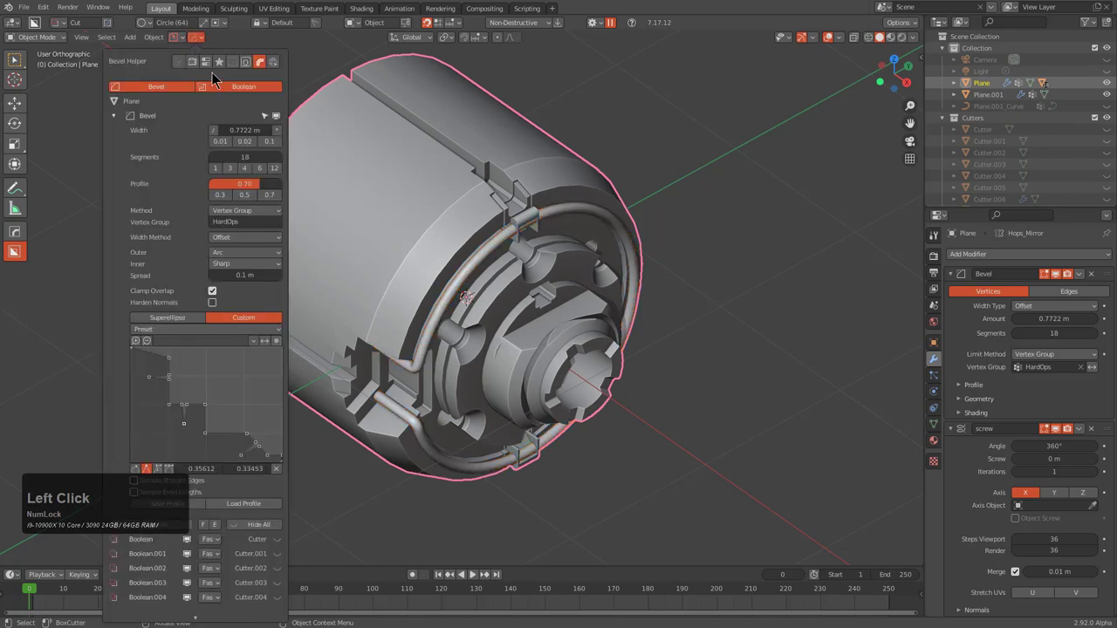
click(153, 93)
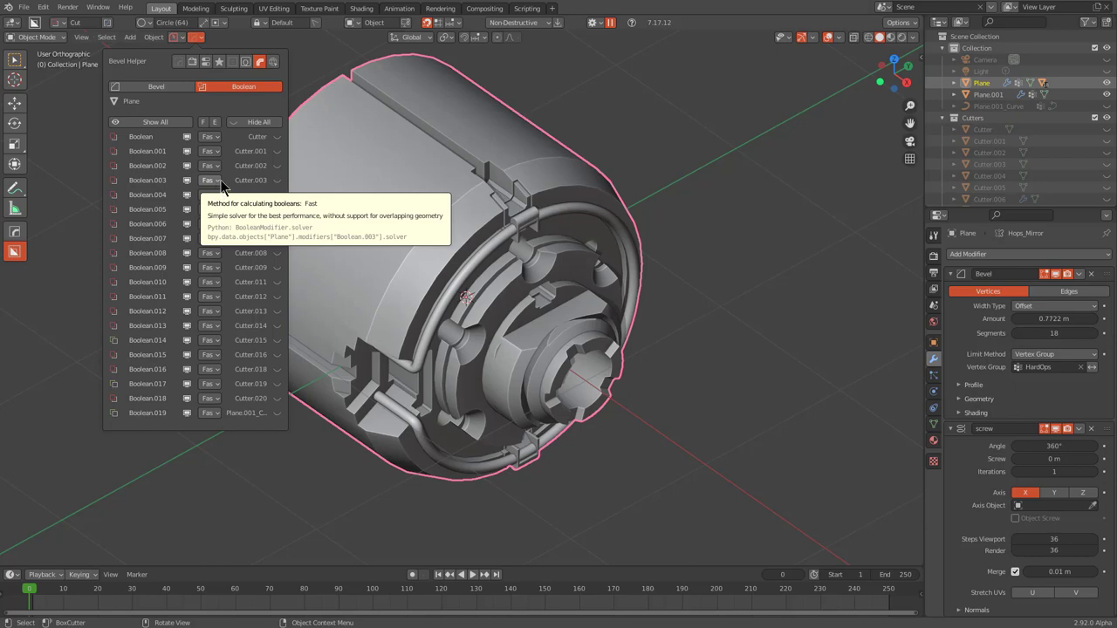
middle_click(607, 322)
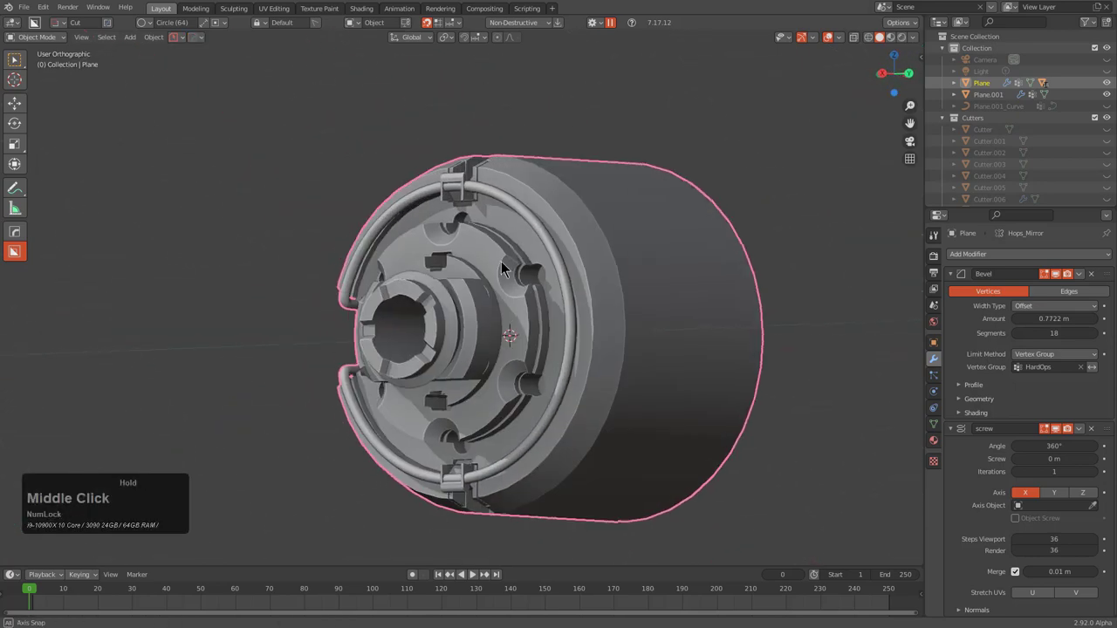
scroll(down, 3)
middle_click(620, 311)
middle_click(615, 310)
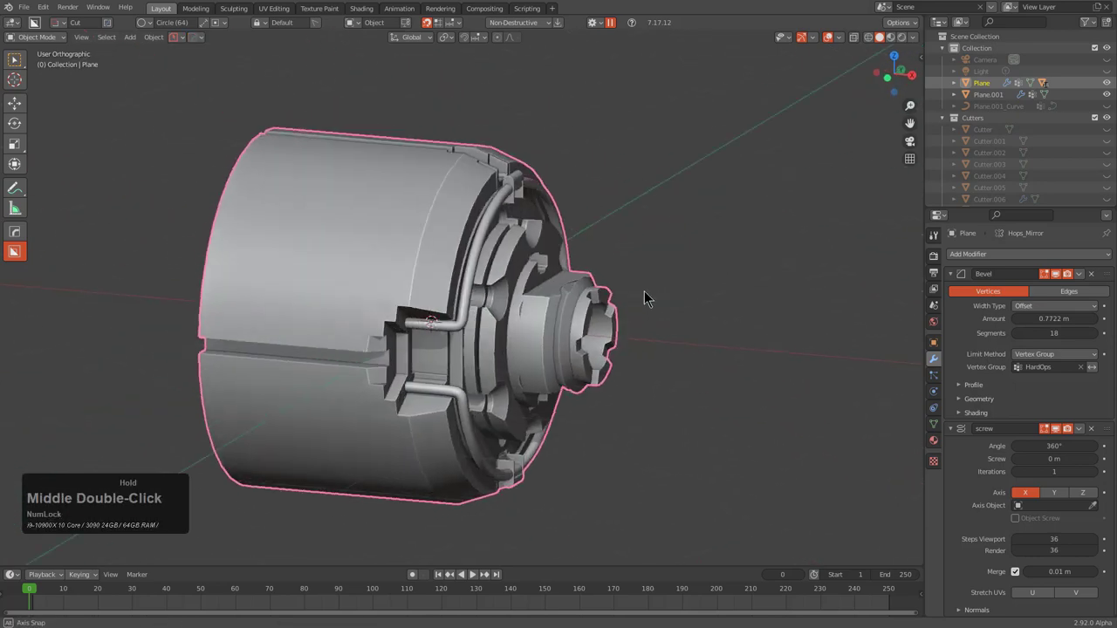
scroll(up, 3)
middle_click(685, 243)
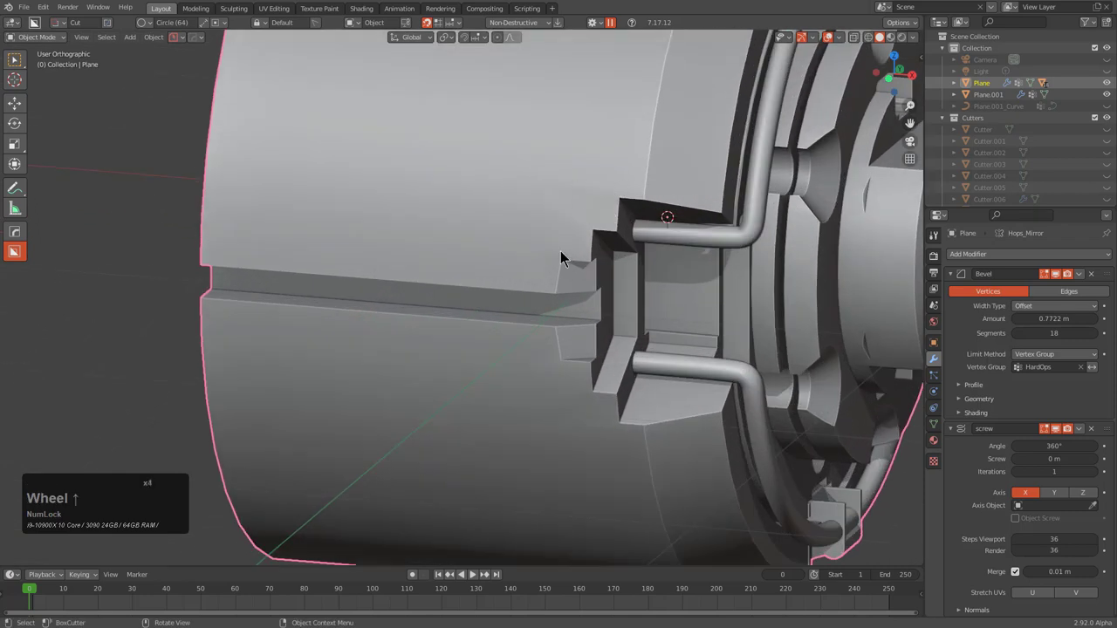
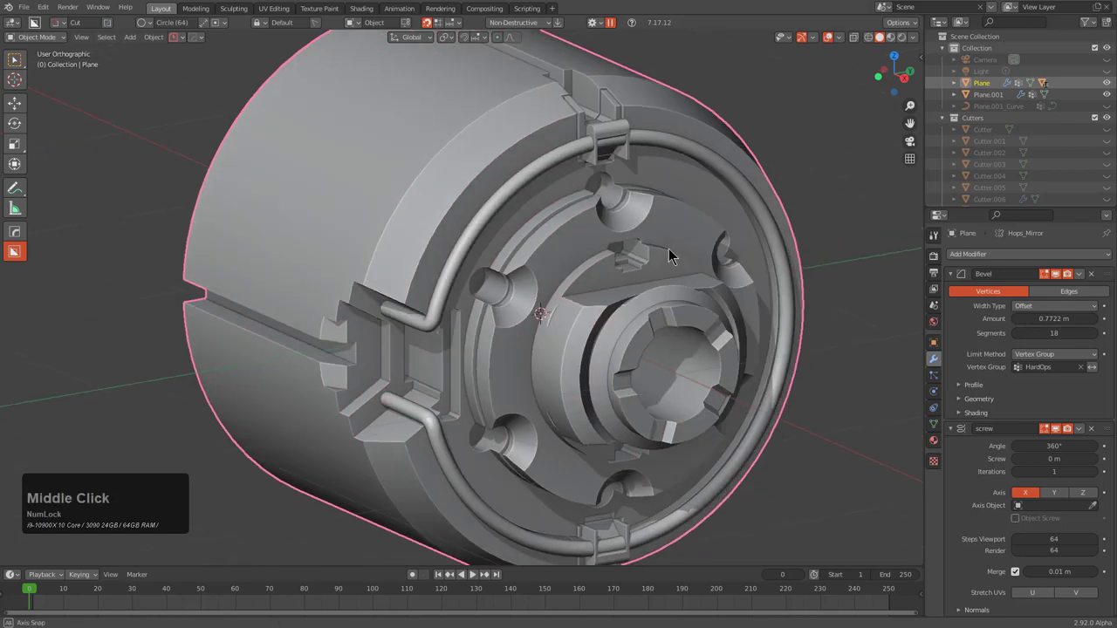
middle_click(604, 202)
middle_click(669, 231)
scroll(down, 3)
middle_click(561, 223)
middle_click(605, 224)
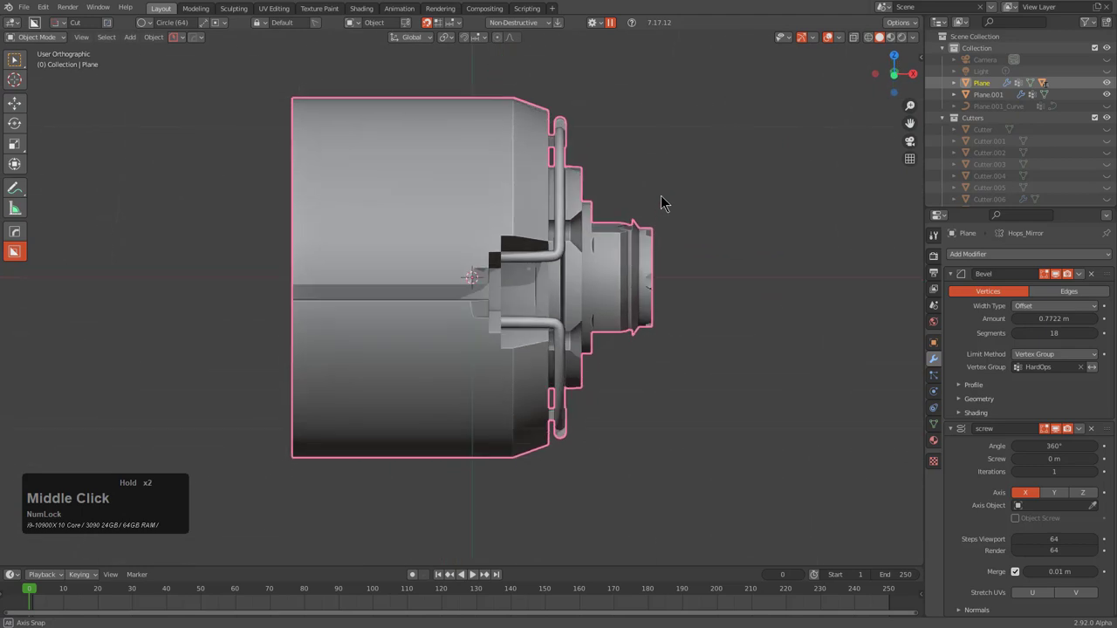
scroll(up, 3)
middle_click(824, 254)
Begin a BoxCutter draw near the hub and orbit to an angled view of the hub face
click(637, 265)
click(595, 264)
text(dd)
click(505, 311)
click(557, 181)
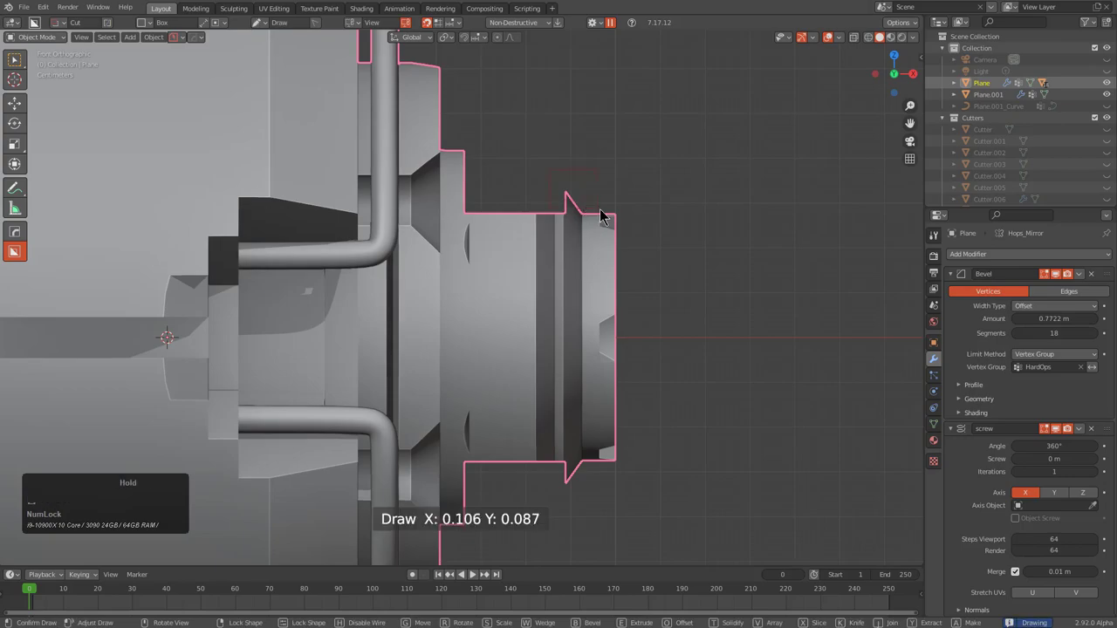
middle_click(644, 229)
key(alt+a)
middle_click(609, 300)
middle_click(529, 309)
middle_click(564, 304)
Cut a small round hole into the hub block face using the Circle shape and inspect it
key(d)
click(509, 303)
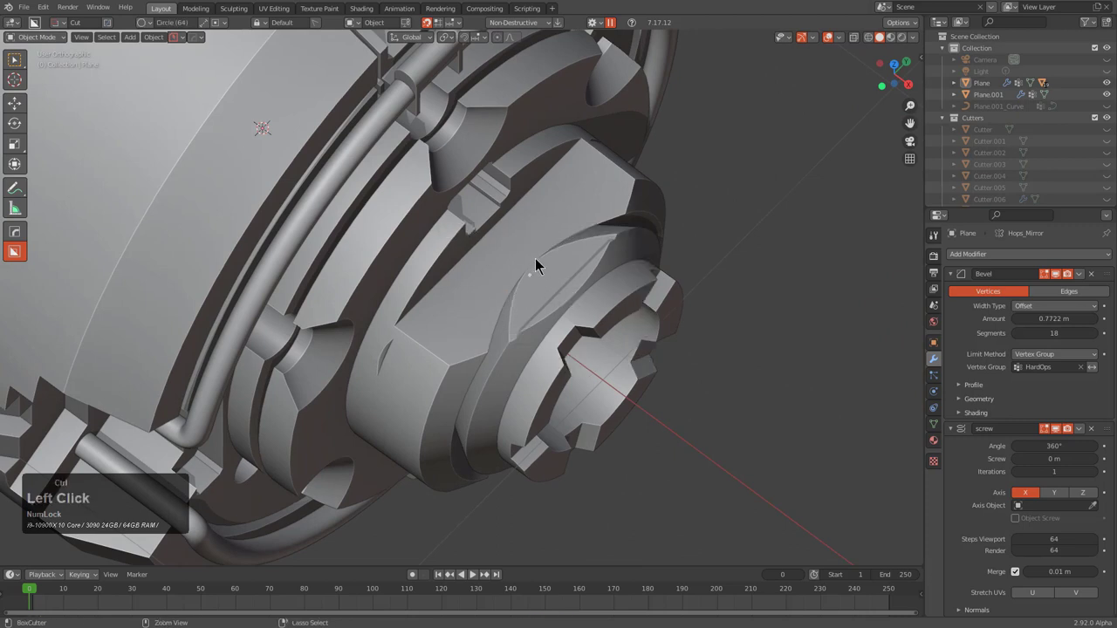
click(555, 281)
click(541, 269)
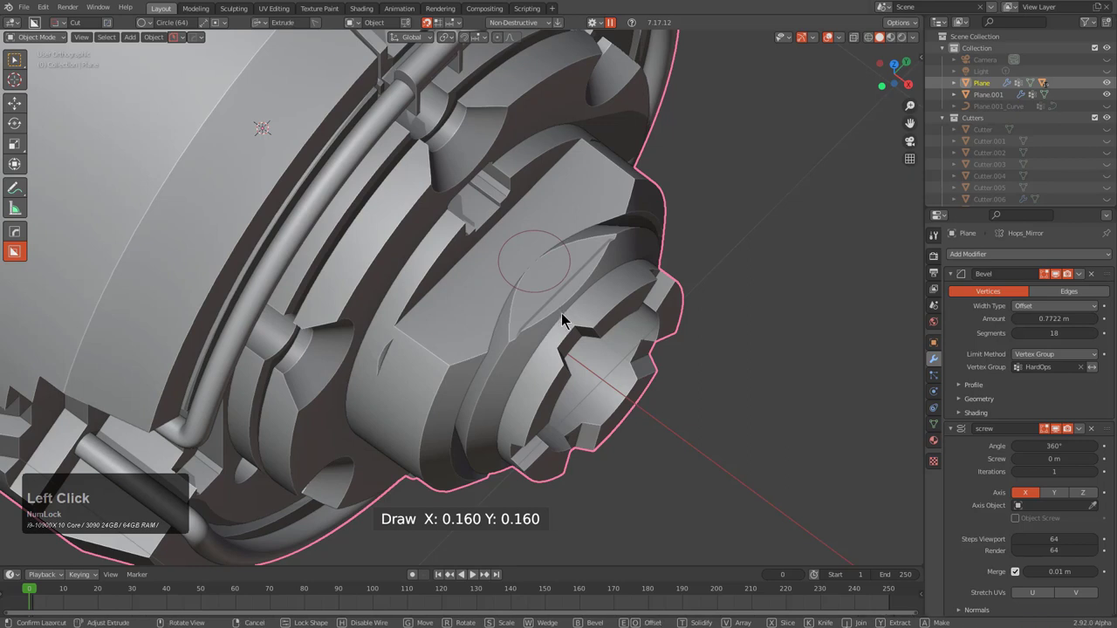
click(565, 325)
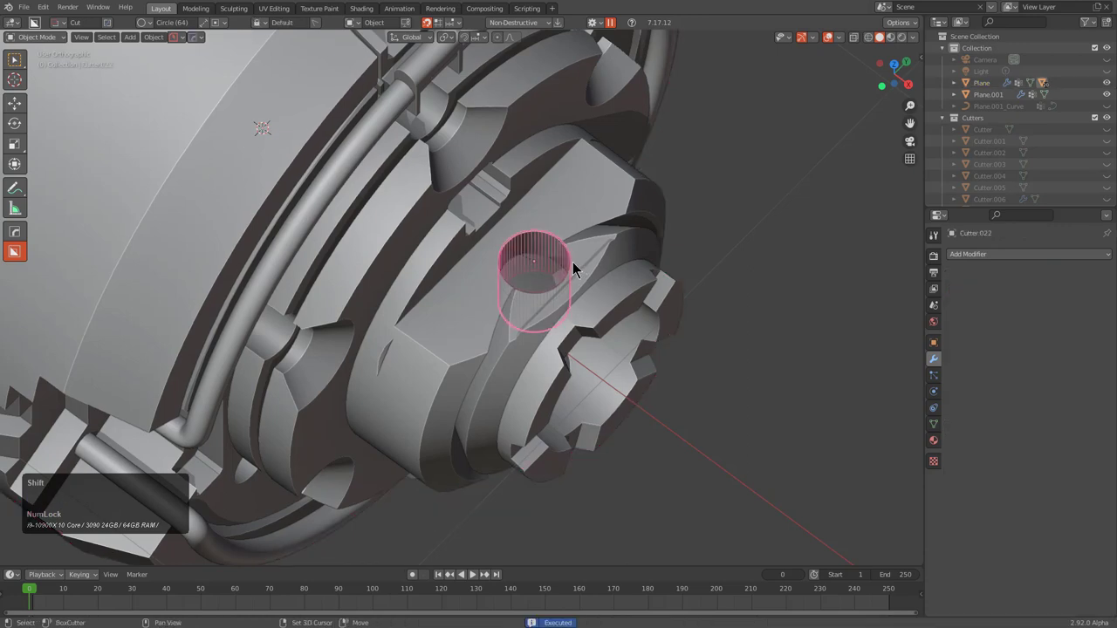
middle_click(575, 271)
scroll(up, 3)
middle_click(607, 355)
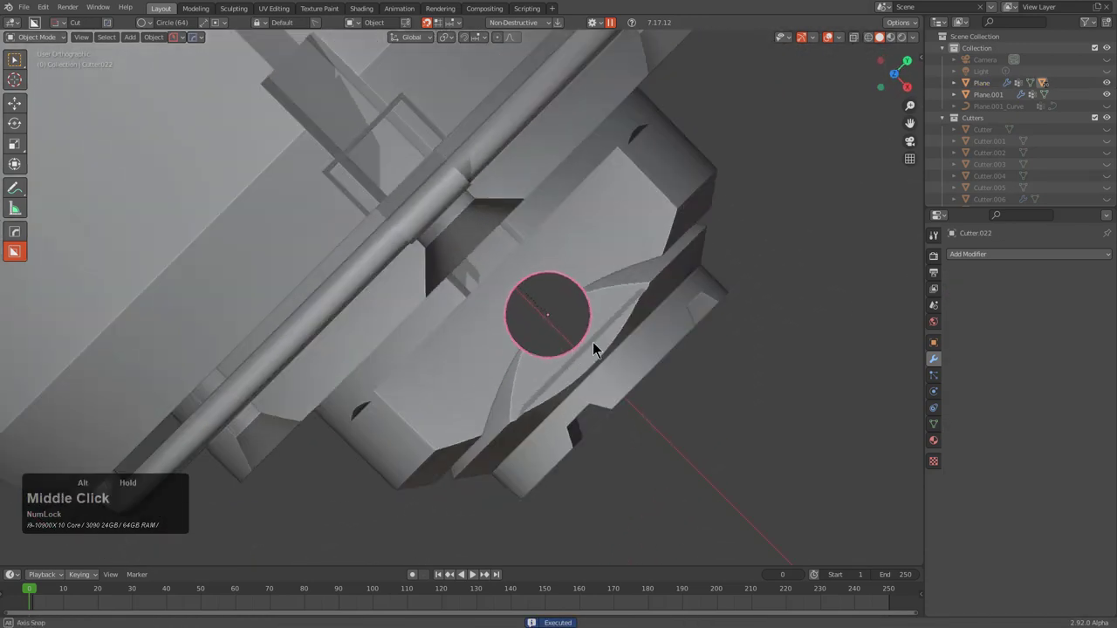
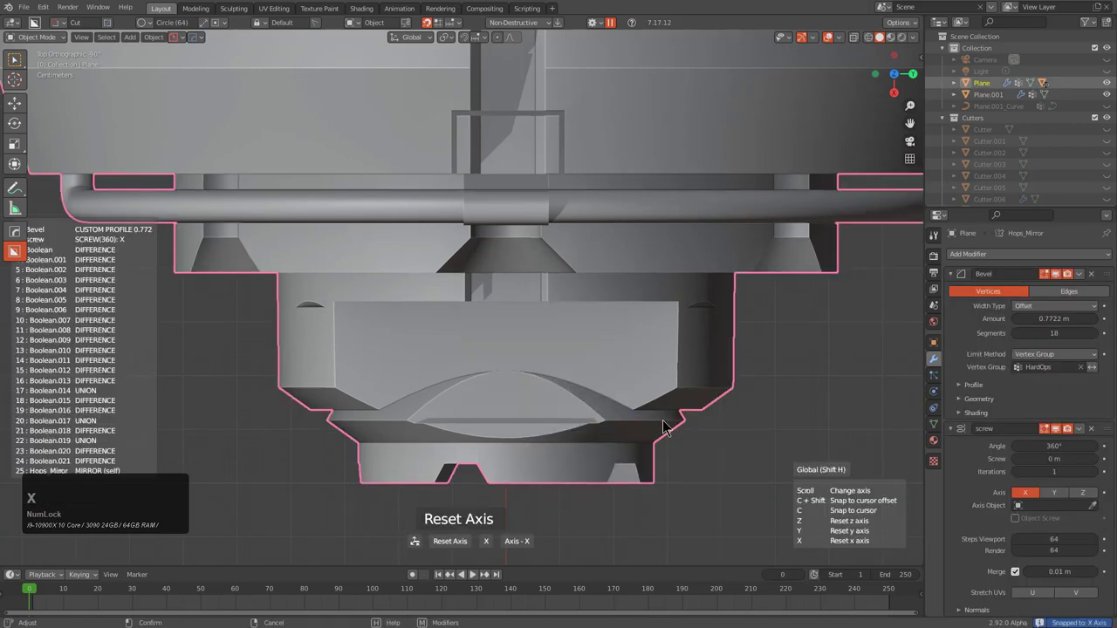
Reset the body's HardOps mirror axis along X and enter mesh editing on the Cutter.022 hole cutter
key(x)
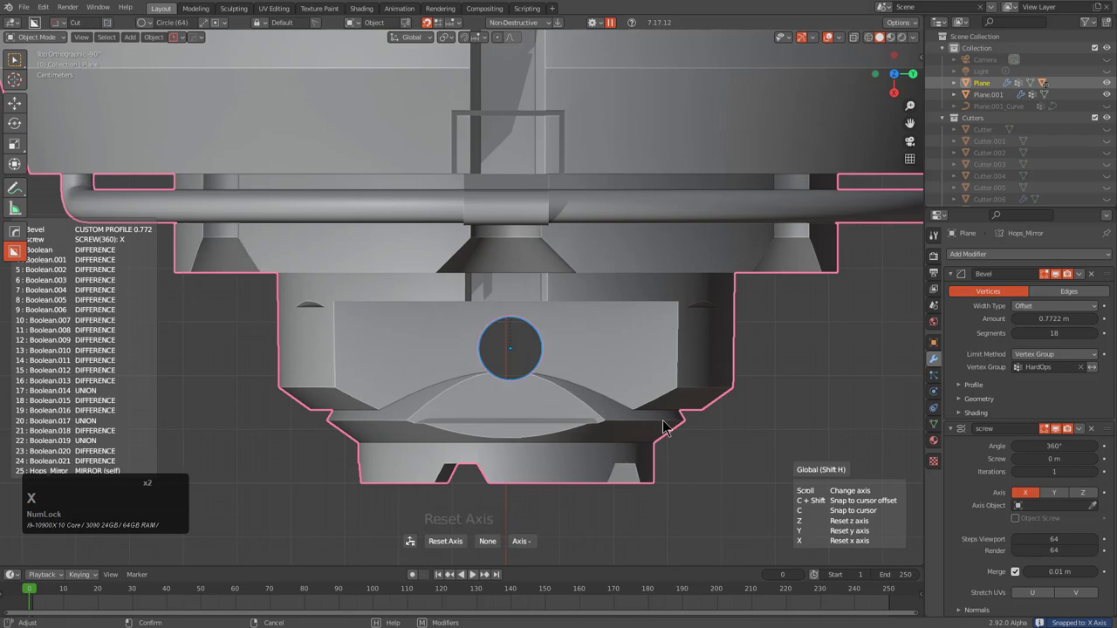
key(y)
click(670, 426)
middle_click(605, 398)
key(alt+a)
click(552, 224)
middle_click(565, 241)
scroll(up, 3)
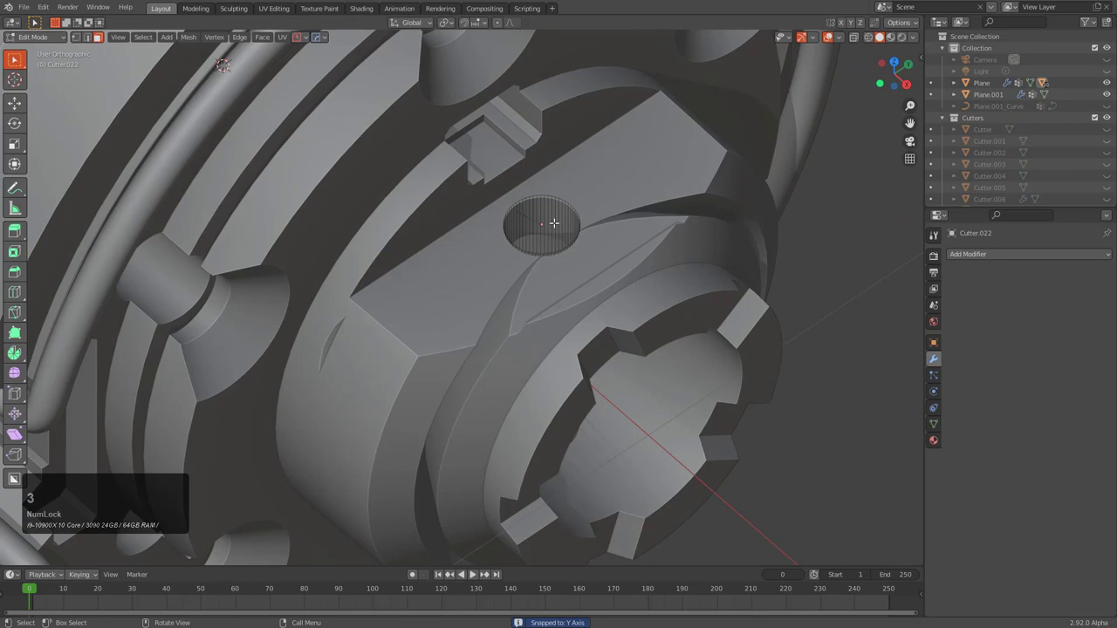
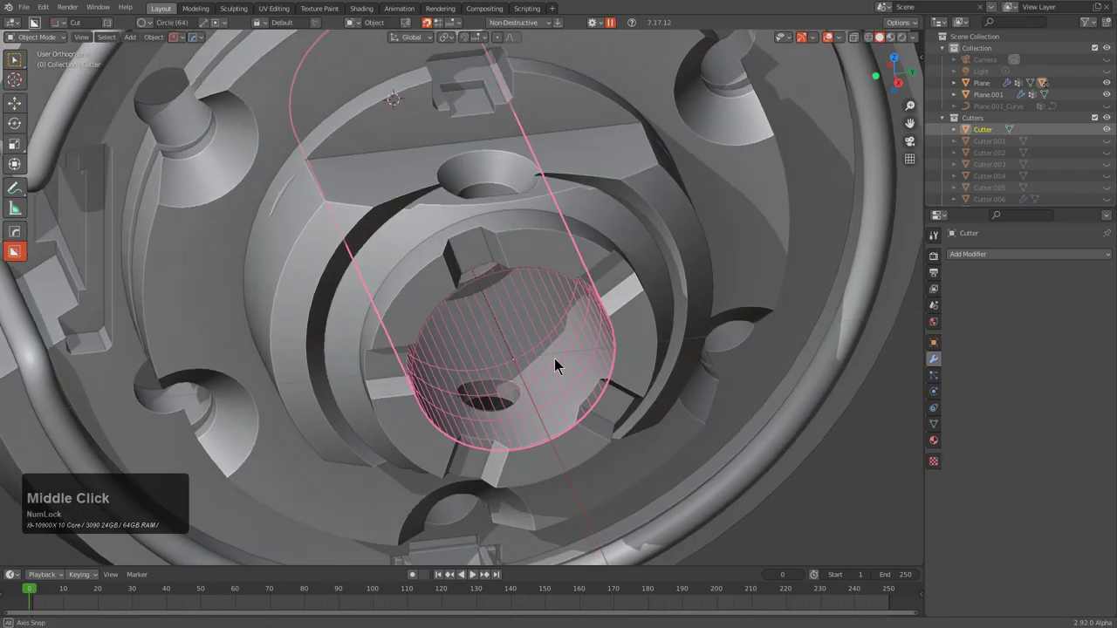
Orbit around the model to view the hub and its ring of hole cutters
key(1)
middle_click(550, 376)
middle_click(527, 394)
middle_click(488, 398)
scroll(down, 3)
middle_click(533, 338)
middle_click(533, 358)
scroll(down, 3)
middle_click(507, 325)
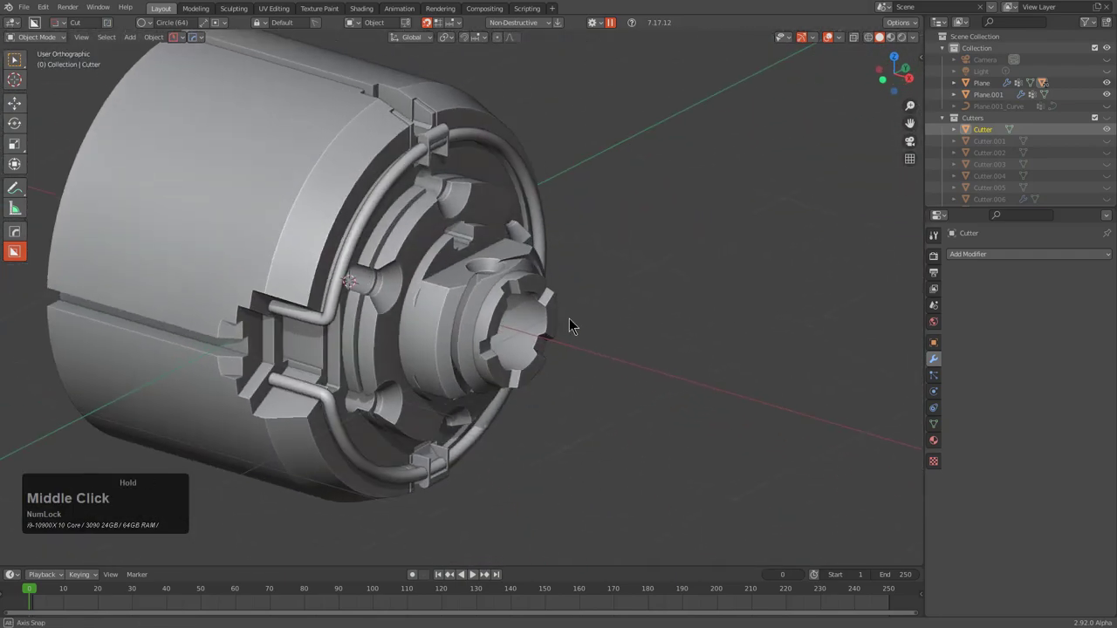
middle_click(535, 332)
middle_click(553, 332)
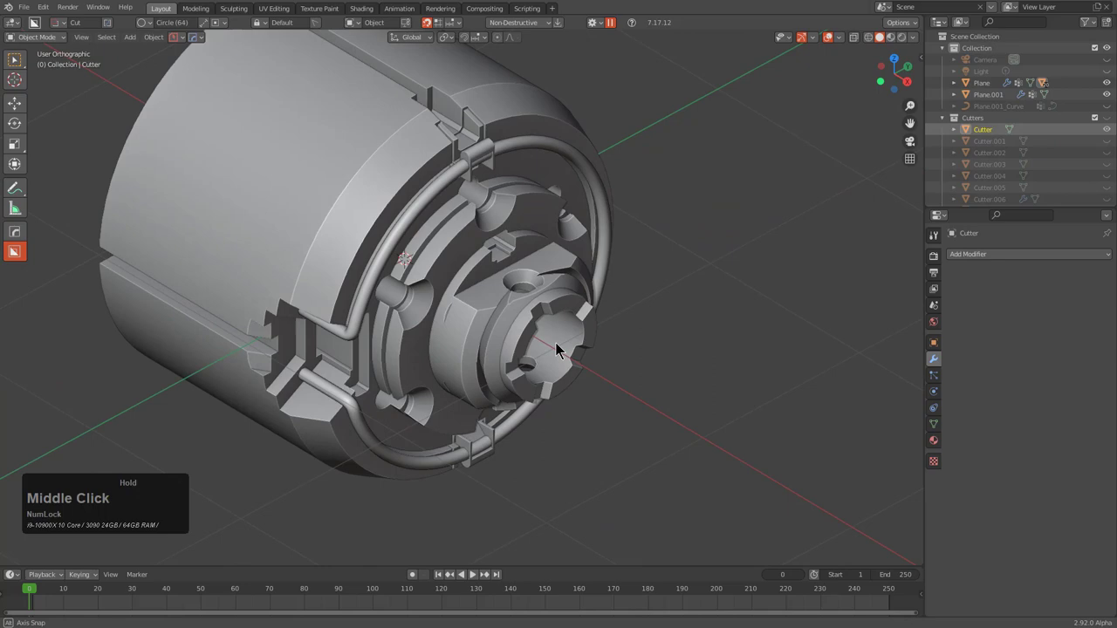
scroll(up, 3)
middle_click(516, 344)
Select the main hull Plane and orbit around its hub details
click(487, 296)
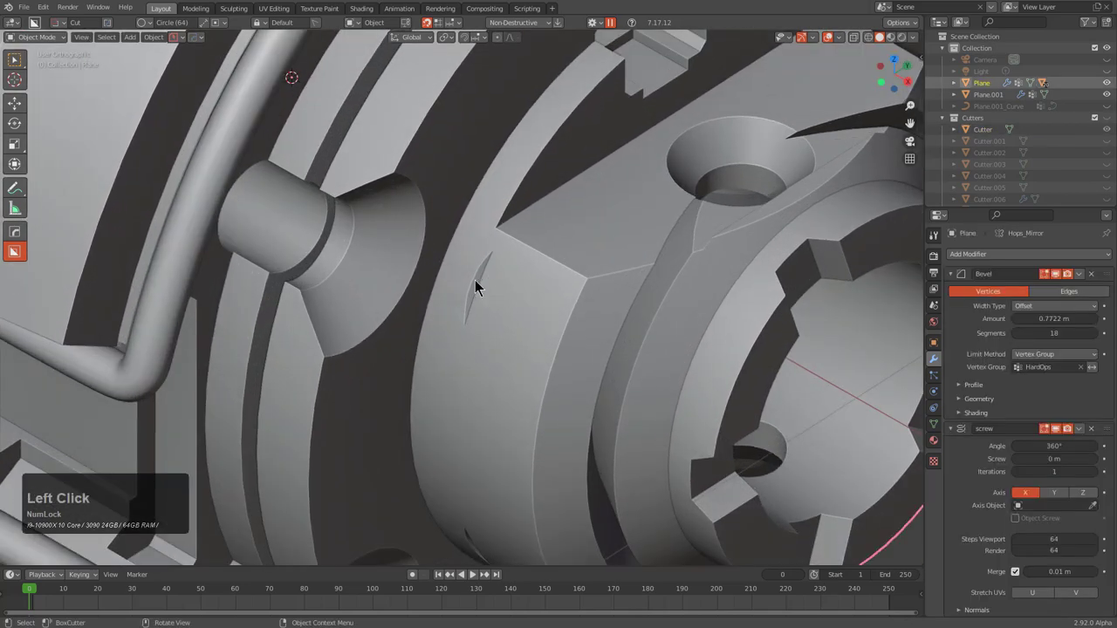
scroll(down, 3)
middle_click(530, 373)
middle_click(507, 339)
scroll(up, 3)
scroll(down, 3)
middle_click(630, 205)
middle_click(604, 231)
scroll(down, 3)
middle_click(580, 246)
Select the Cutter.008 ring of cone sockets and adjust its bevel width with HardOps
key(w)
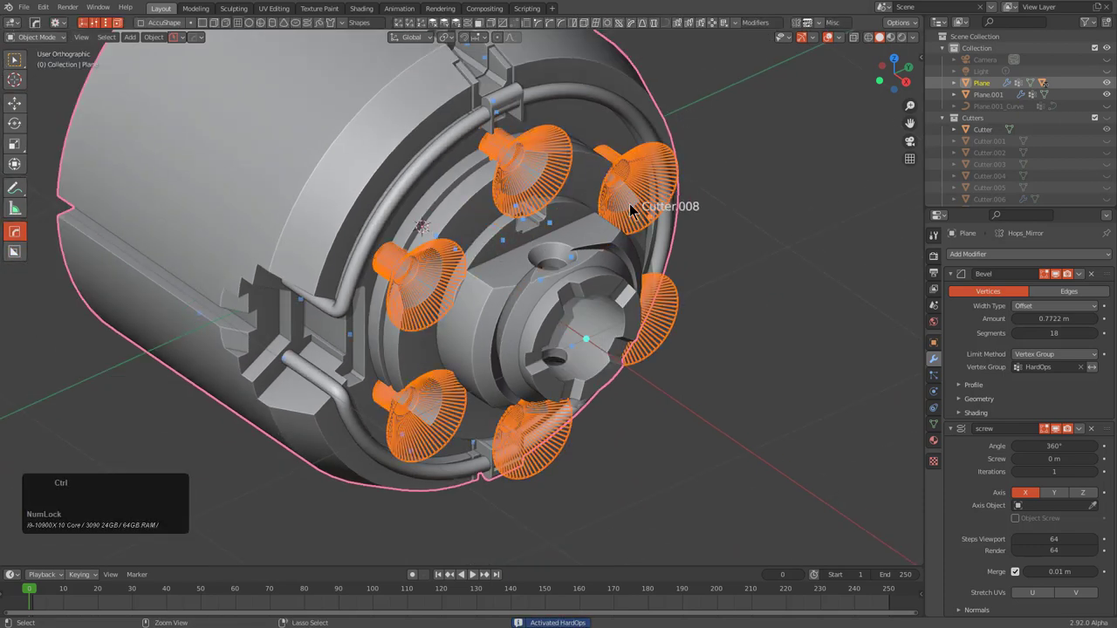
click(646, 219)
middle_click(647, 230)
key(alt+a)
click(656, 196)
middle_click(666, 201)
scroll(up, 3)
key(q)
click(613, 213)
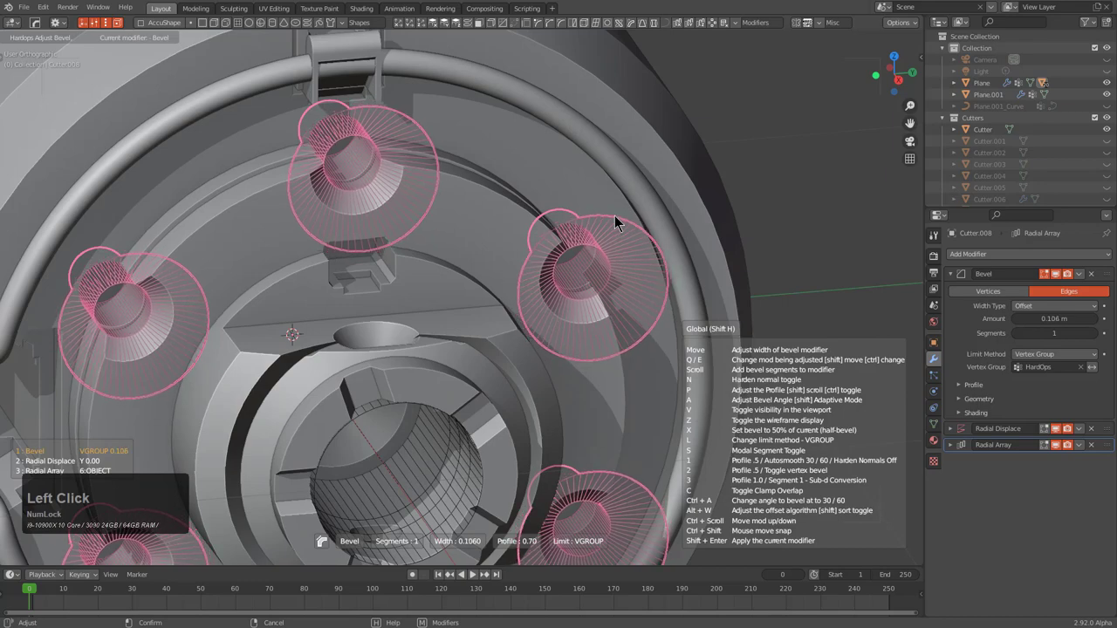
click(619, 224)
Scale the socket cutter's inner circle down along X in edit mode, then reselect the hull Plane
key(1)
scroll(down, 3)
middle_click(438, 234)
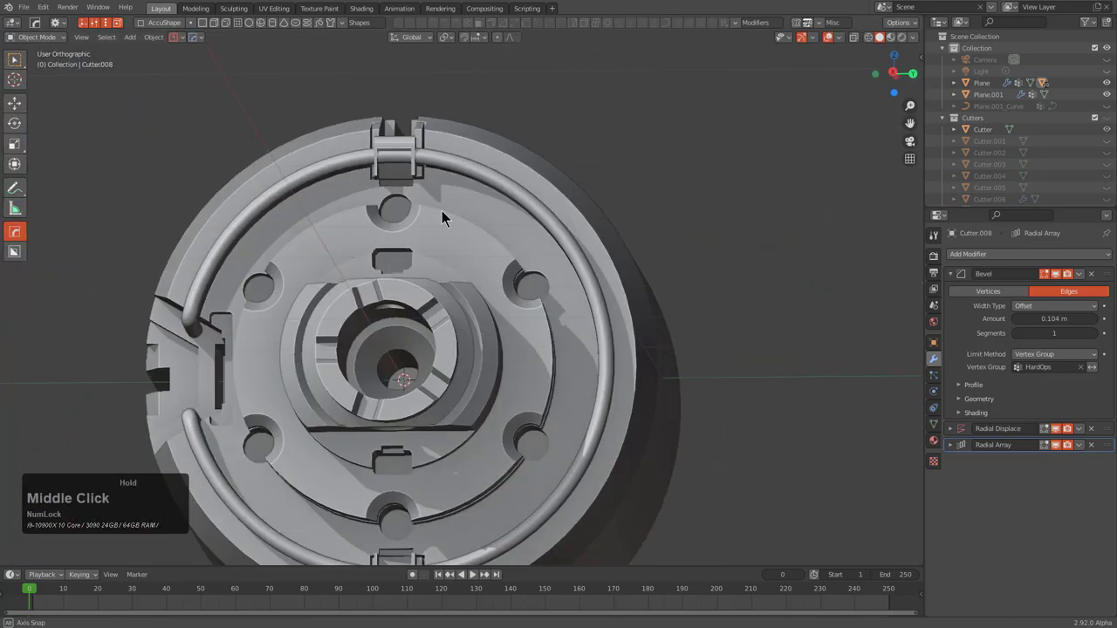
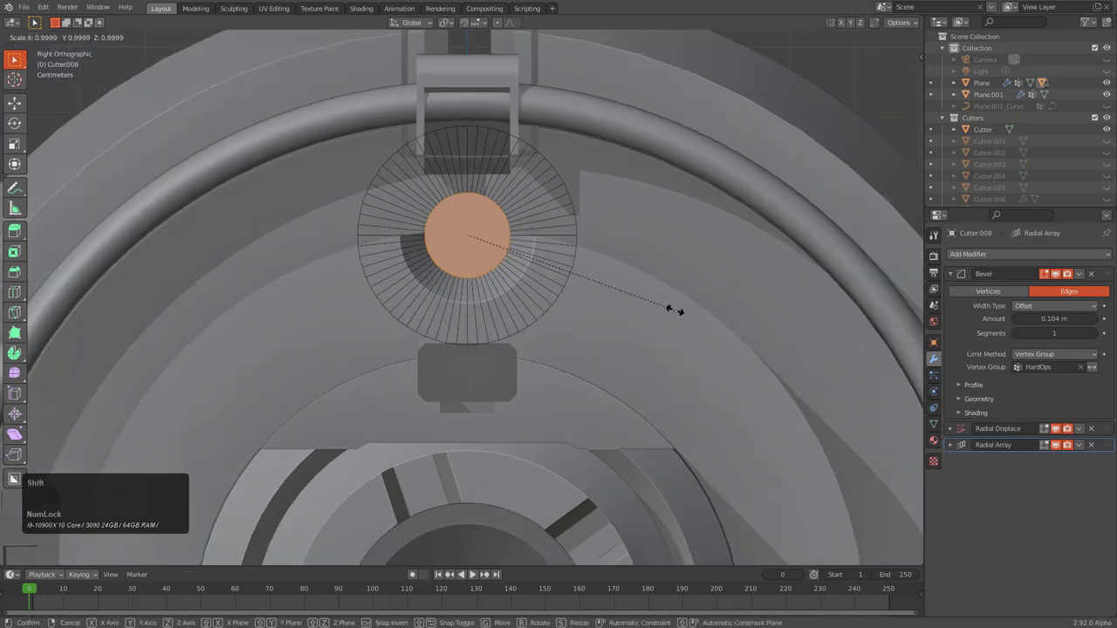
key(shift+x)
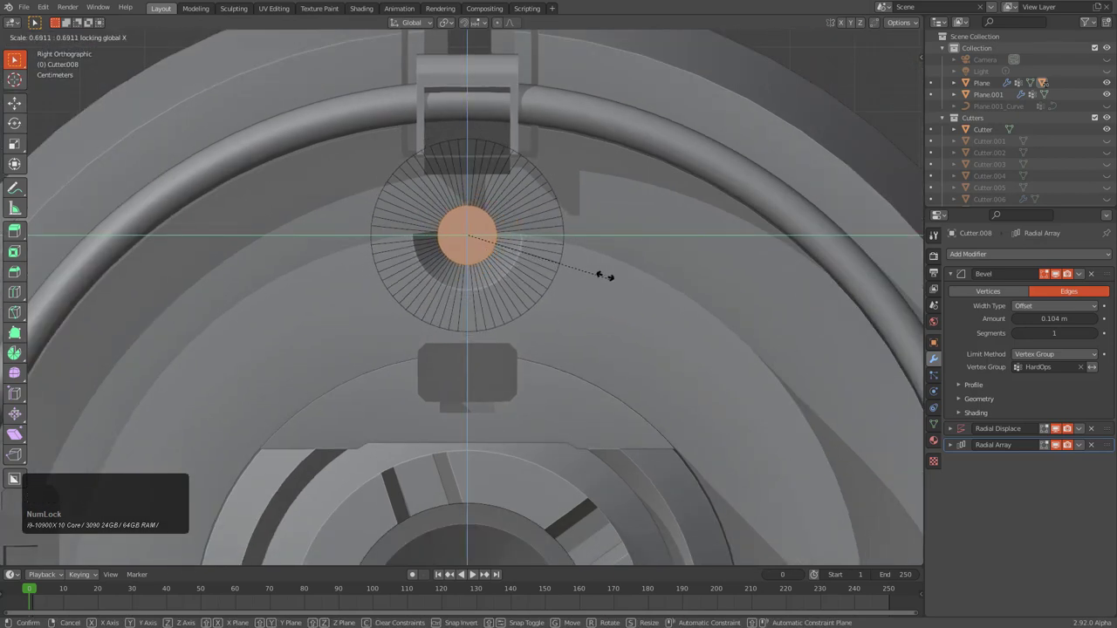
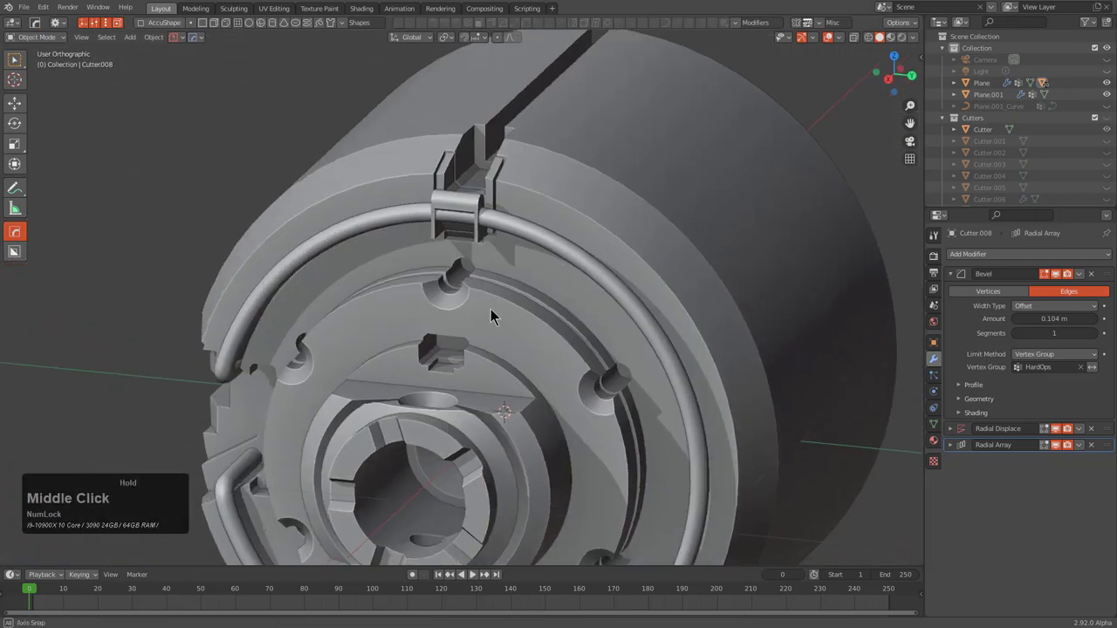
scroll(down, 3)
middle_click(542, 349)
middle_click(536, 302)
click(546, 188)
middle_click(410, 285)
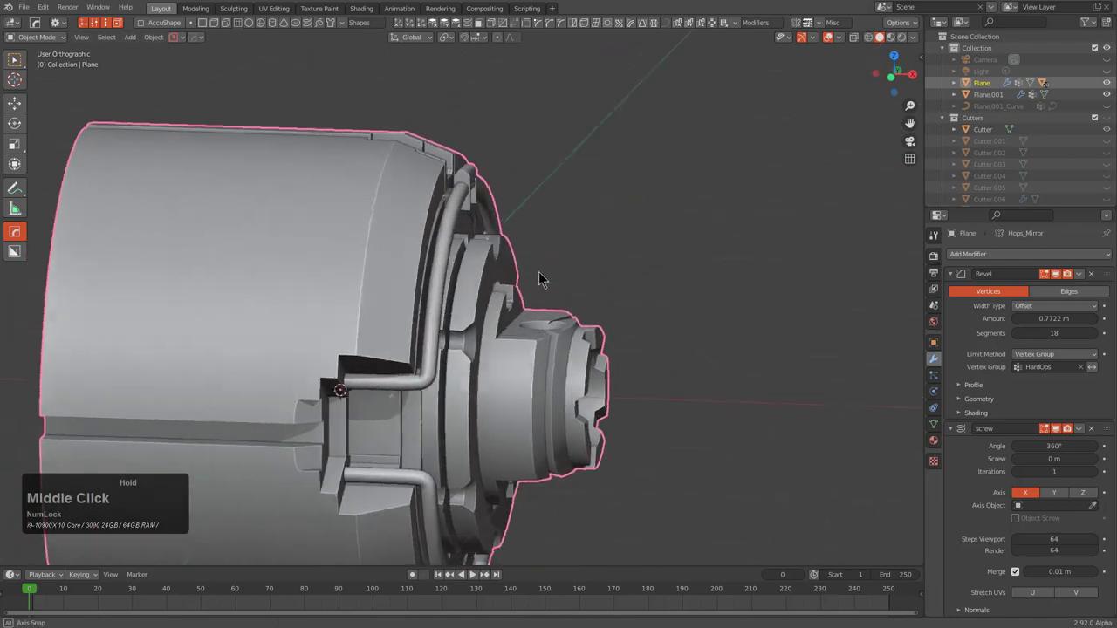
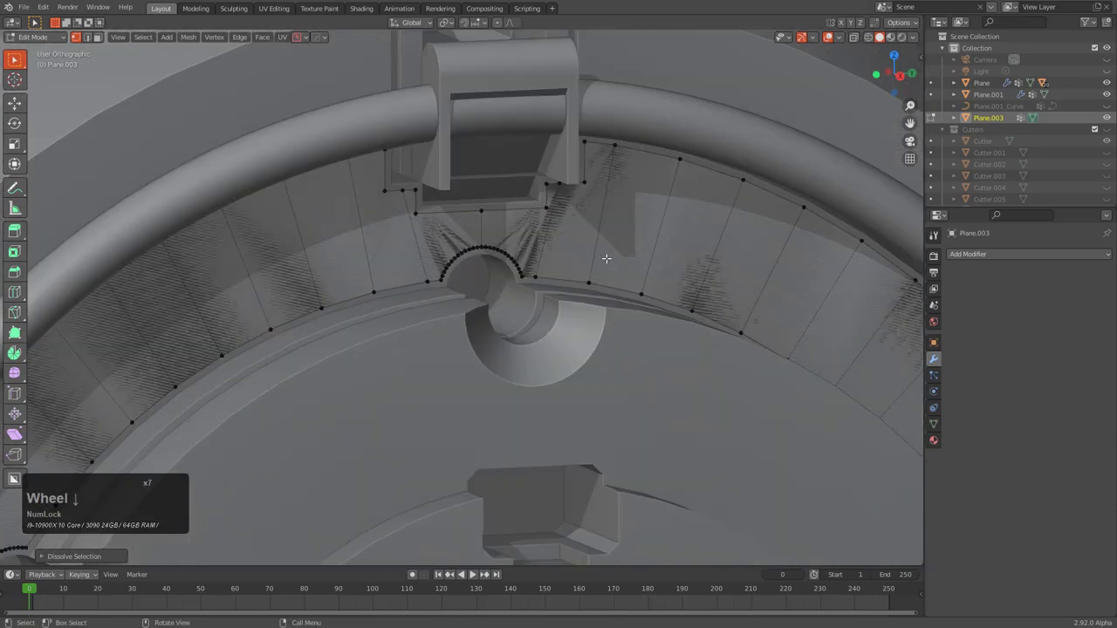
Leave edit mode and give the Plane.003 ring panel thickness with a HardOps Solidify
key(Tab)
middle_click(591, 264)
scroll(down, 3)
middle_click(529, 346)
middle_click(468, 277)
scroll(down, 3)
middle_click(565, 292)
key(q)
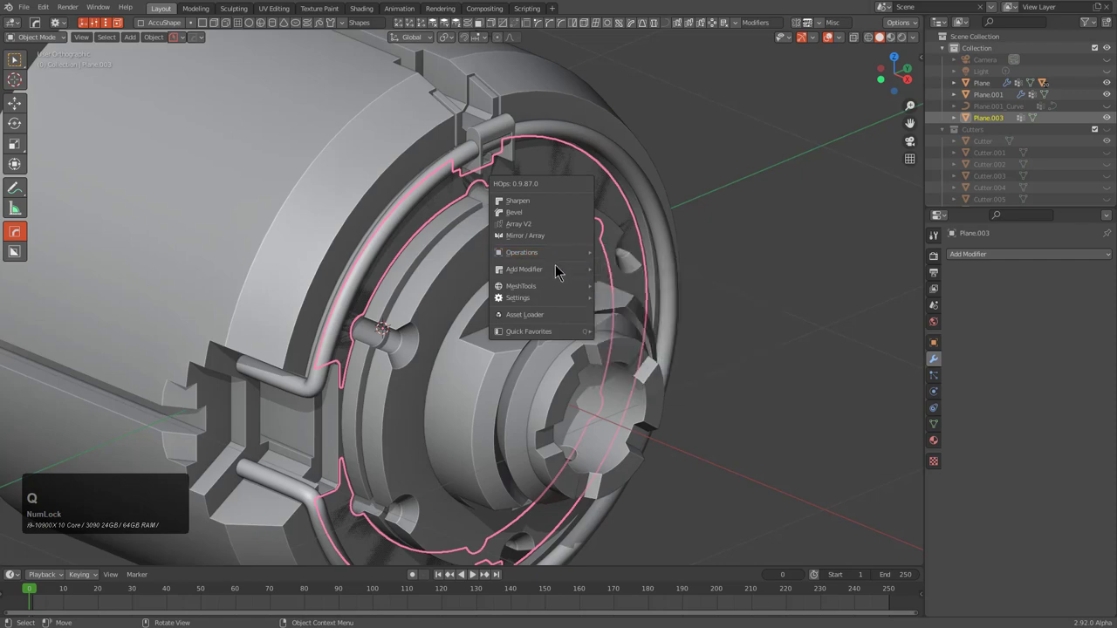
click(632, 285)
key(2)
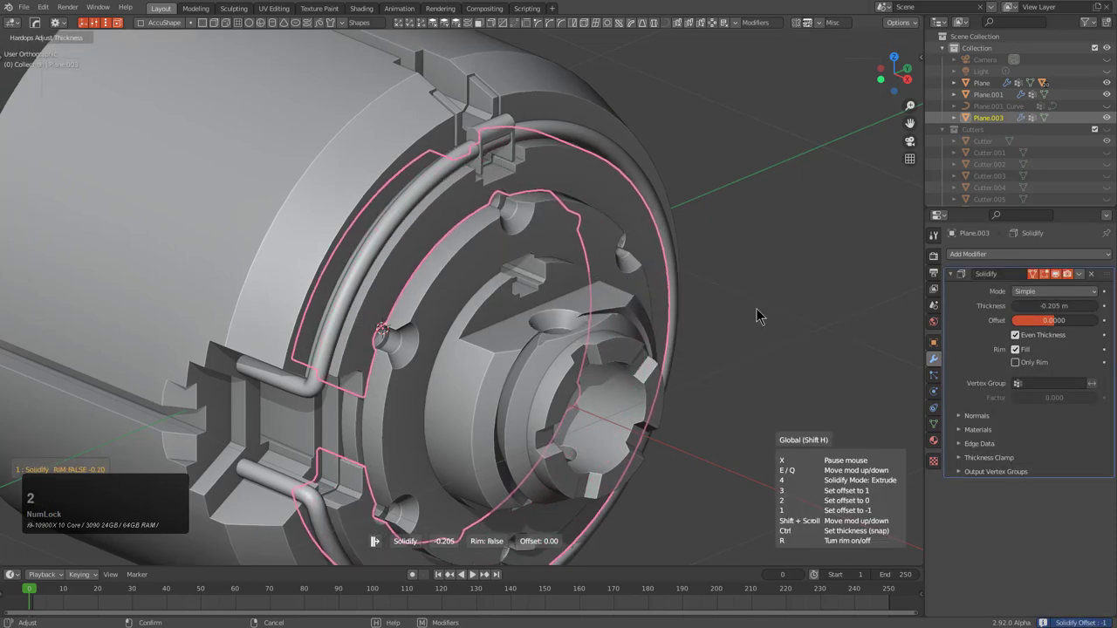
click(814, 340)
scroll(down, 3)
middle_click(655, 318)
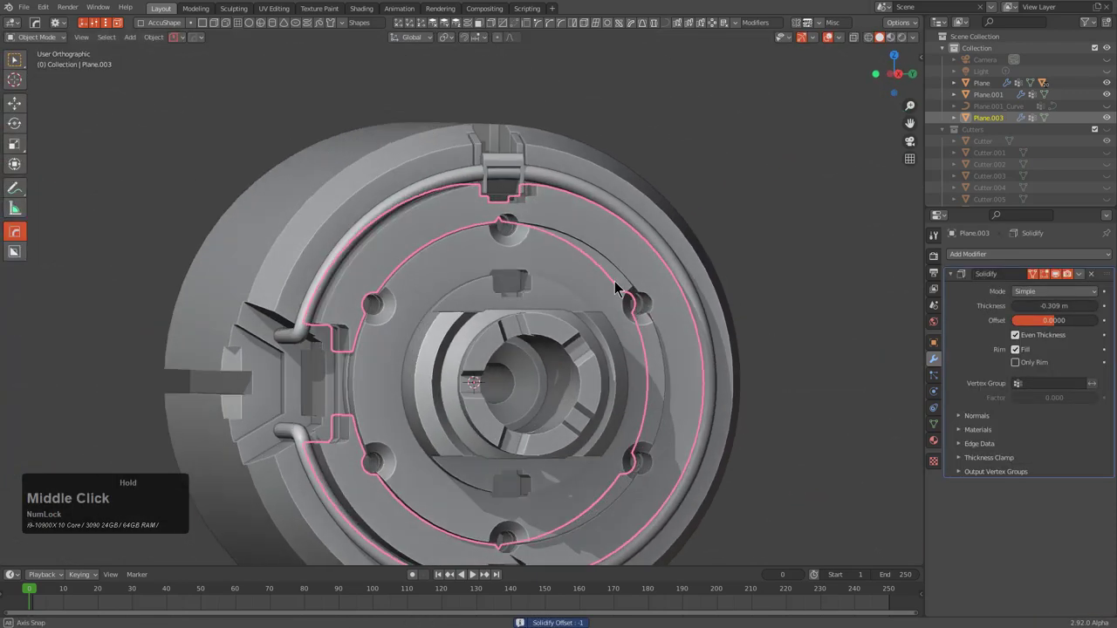
Face the hub straight on and bring up the hull's Booleans list from the HardOps Q menu
scroll(down, 3)
click(377, 164)
key(q)
click(476, 132)
scroll(down, 3)
middle_click(550, 247)
scroll(up, 3)
key(q)
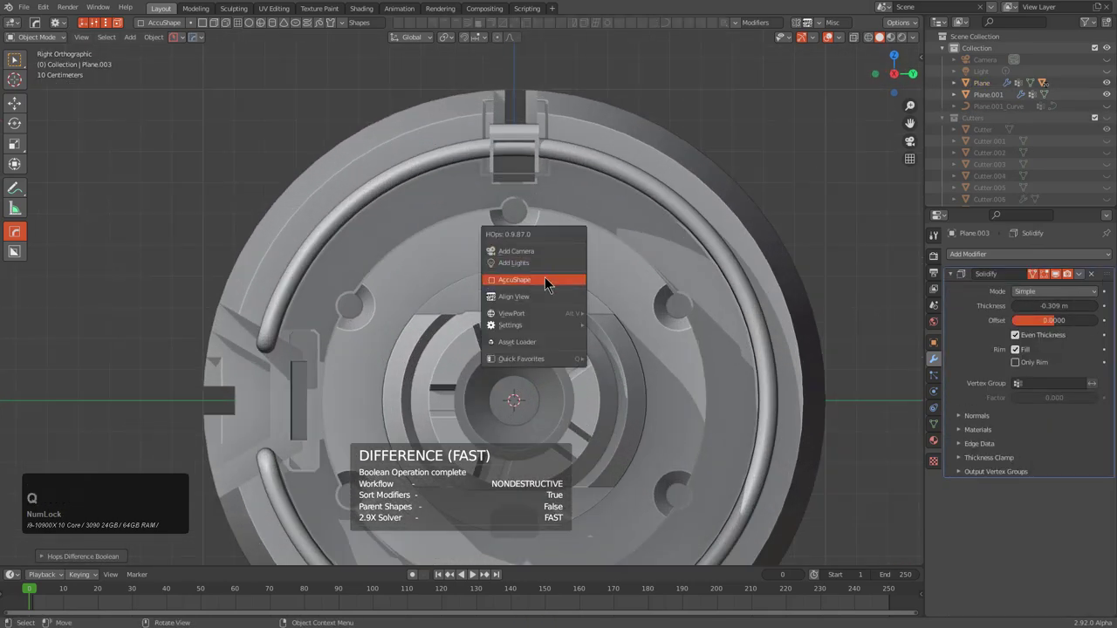
key(q)
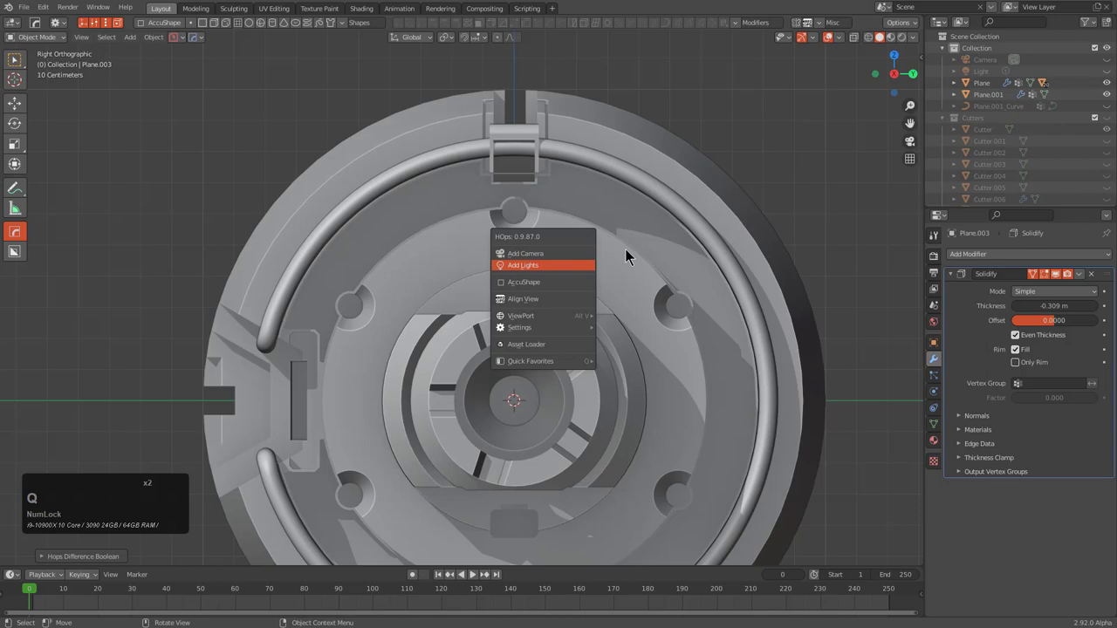
click(631, 248)
click(632, 260)
key(q)
click(614, 282)
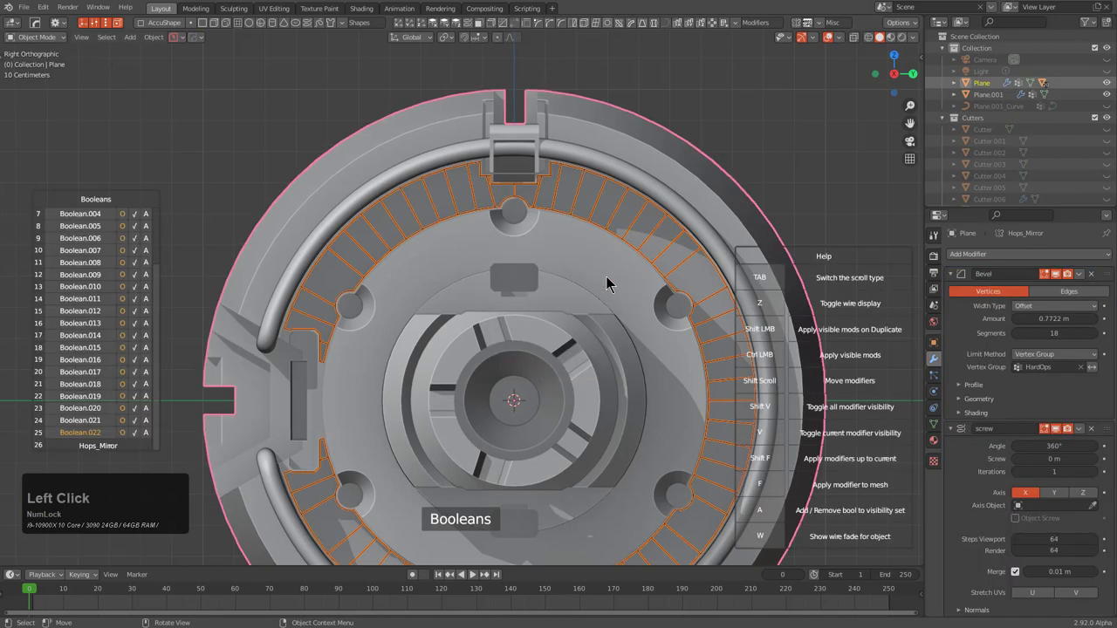
click(614, 283)
scroll(up, 3)
Cut a thin diagonal slot across the panel's upper-left with a thickened BoxCutter Ngon line
key(d)
key(alt+w)
scroll(up, 3)
scroll(down, 3)
scroll(up, 3)
click(415, 262)
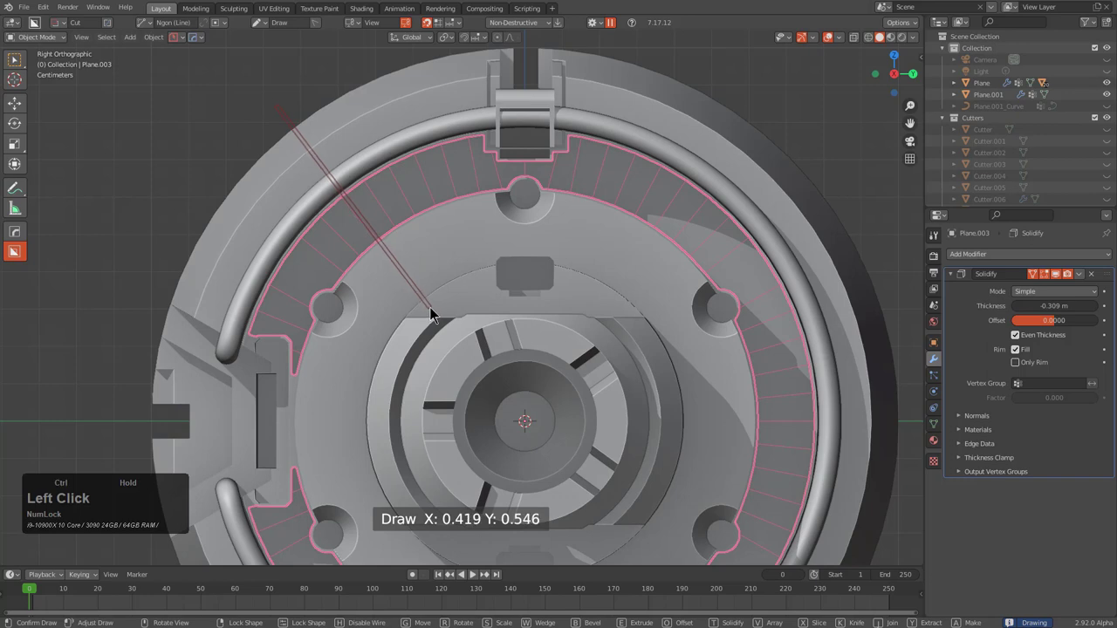
key(t)
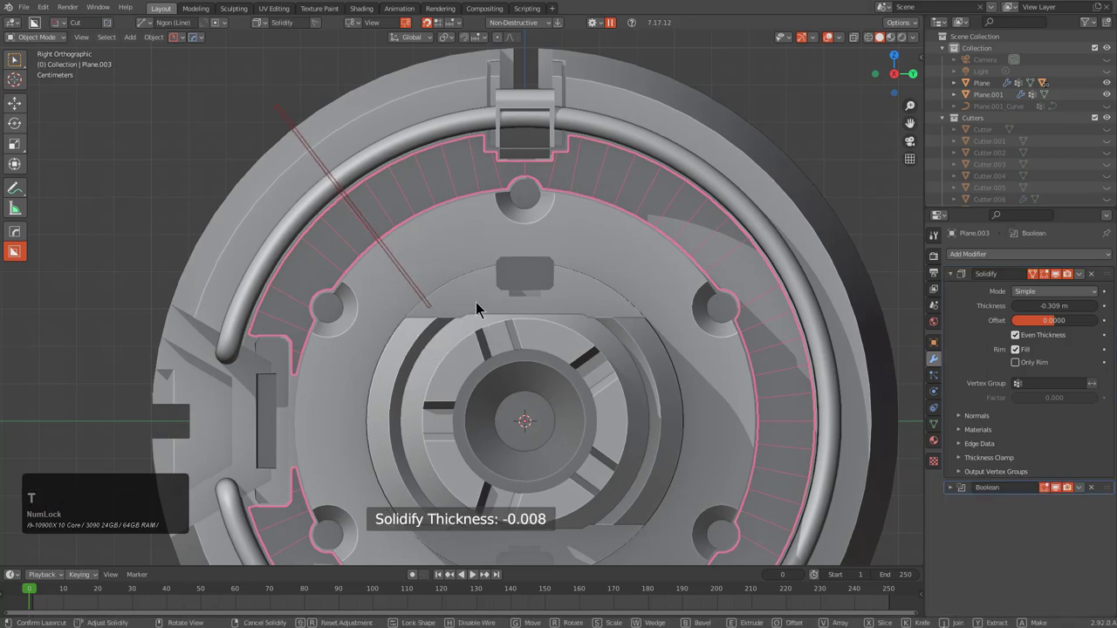
click(480, 305)
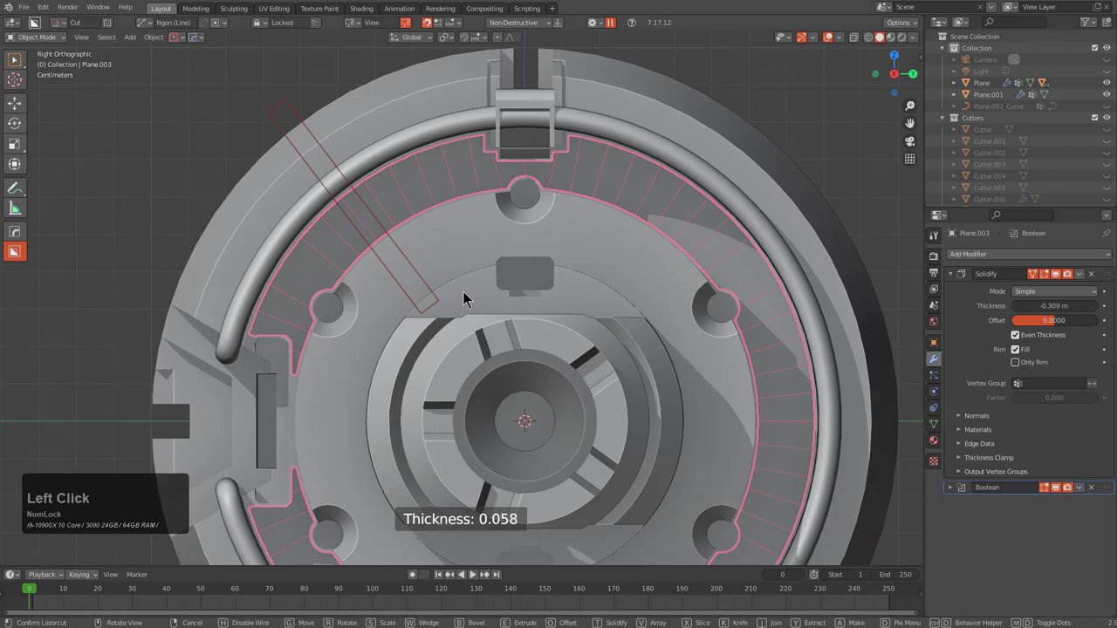
middle_click(449, 276)
scroll(down, 3)
middle_click(442, 240)
scroll(down, 3)
scroll(up, 3)
Radial Array Cutter.023 around the centre with a count of 5, scrolling the copy count before confirming
key(q)
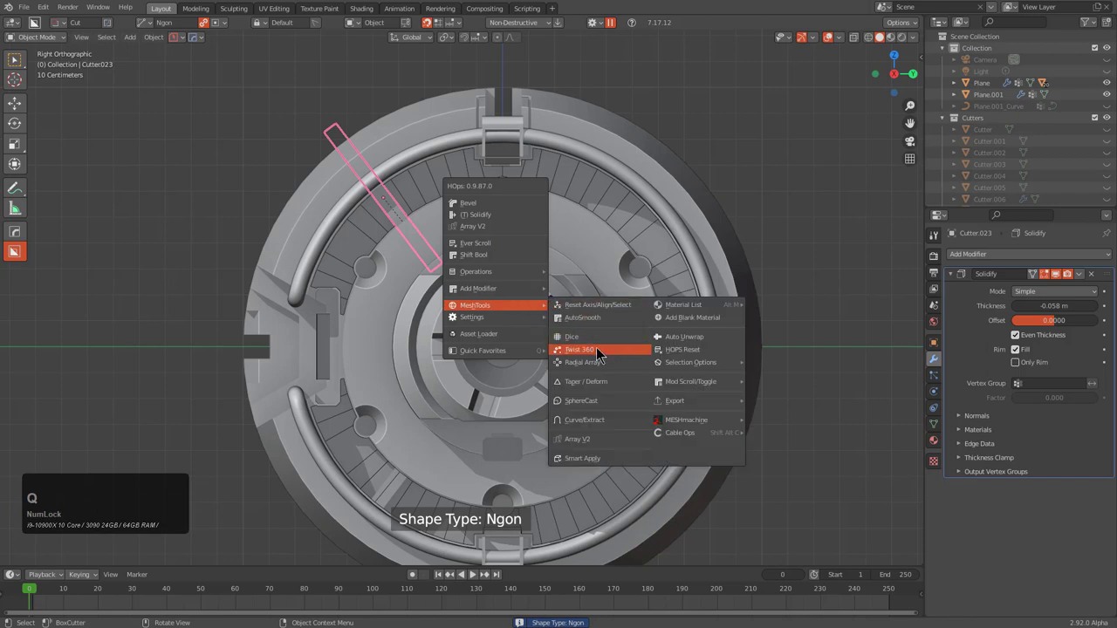
click(601, 367)
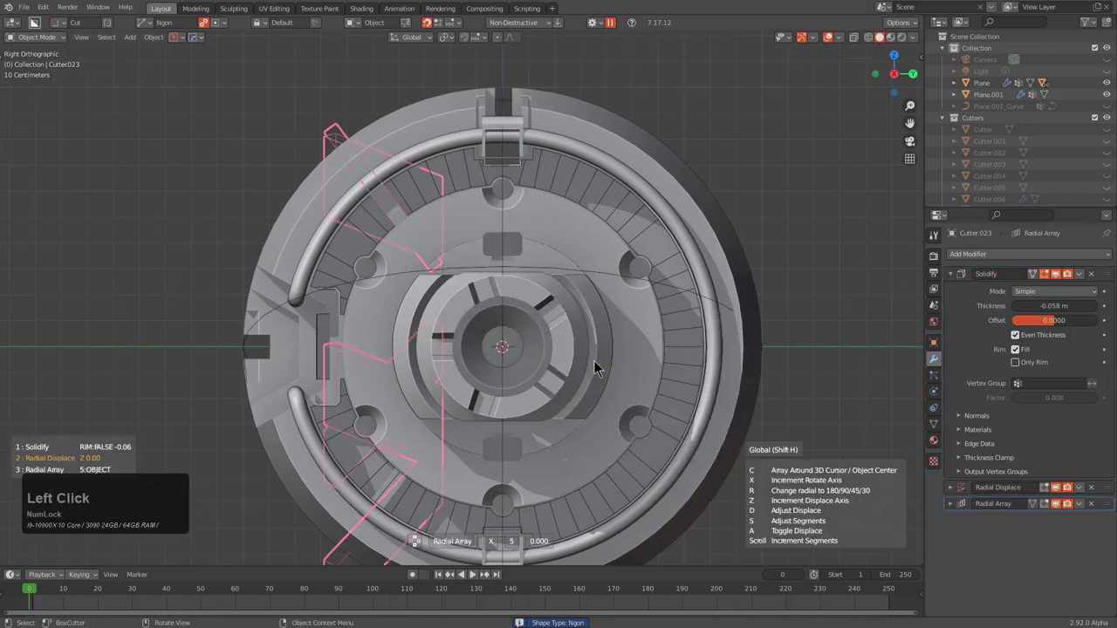
key(x)
text(xx)
scroll(up, 3)
scroll(up, 3)
scroll(down, 3)
scroll(down, 3)
scroll(down, 3)
scroll(up, 3)
scroll(up, 3)
scroll(up, 3)
scroll(up, 3)
scroll(up, 3)
scroll(up, 3)
scroll(up, 3)
scroll(up, 3)
click(602, 367)
Hide the cutter and orbit to inspect the ring of notches in the hub
key(h)
middle_click(535, 265)
key(1)
middle_click(554, 262)
scroll(down, 3)
middle_click(466, 286)
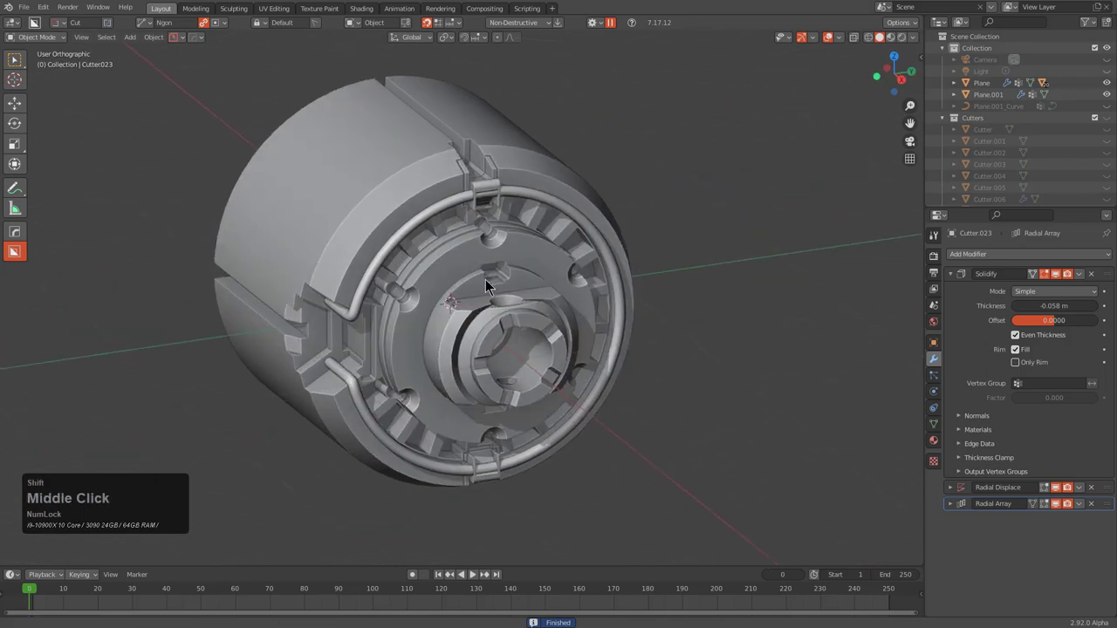
Select the main body Plane and orbit close to inspect its cut edges
click(508, 285)
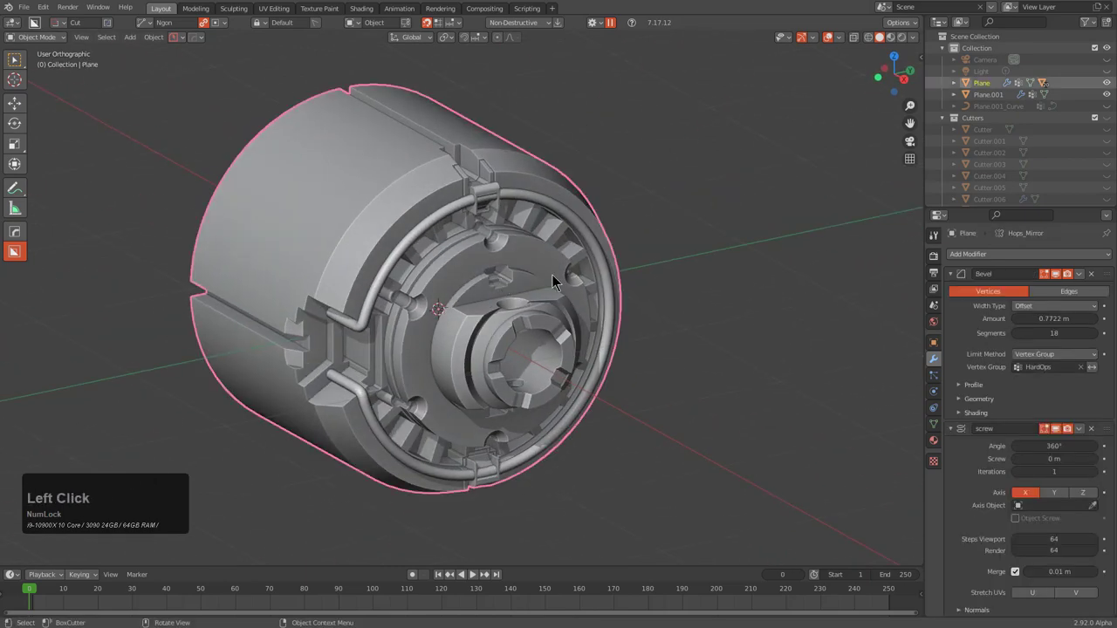
middle_click(548, 296)
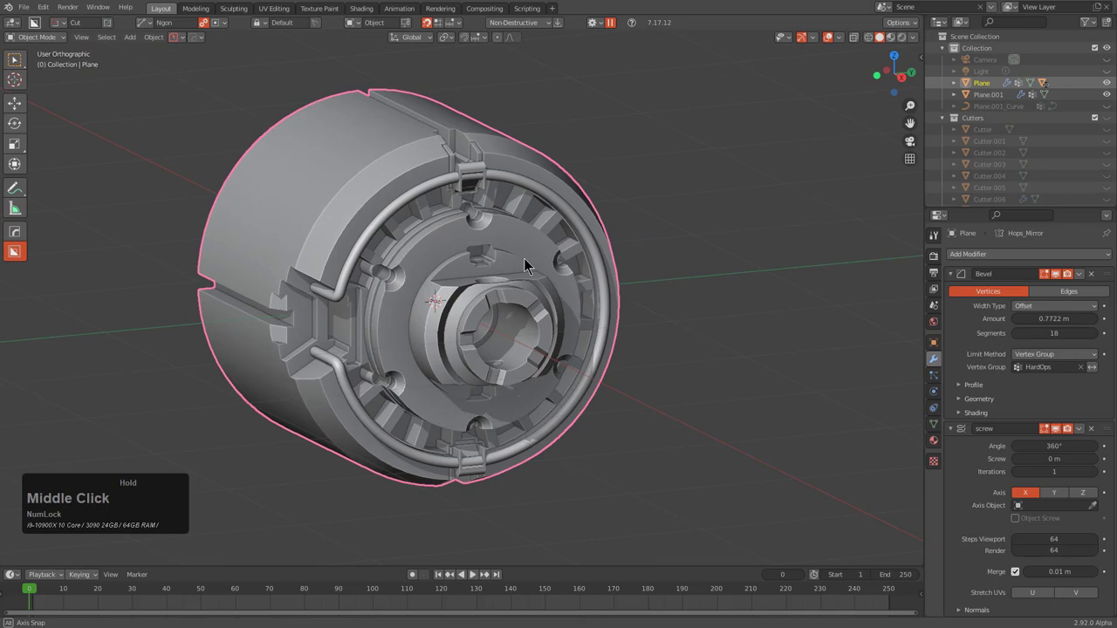
scroll(up, 3)
middle_click(509, 270)
scroll(down, 3)
middle_click(497, 267)
middle_click(531, 265)
scroll(down, 3)
middle_click(518, 271)
scroll(up, 3)
middle_click(553, 241)
scroll(up, 3)
middle_click(617, 227)
key(shift+KP_1)
middle_click(534, 340)
key(shift+KP_1)
scroll(down, 3)
middle_click(553, 195)
scroll(up, 3)
middle_click(560, 241)
middle_click(409, 125)
scroll(up, 3)
Add a second bevel Bevel.001 to the body via HOps, set its width and confirm
key(q)
click(505, 218)
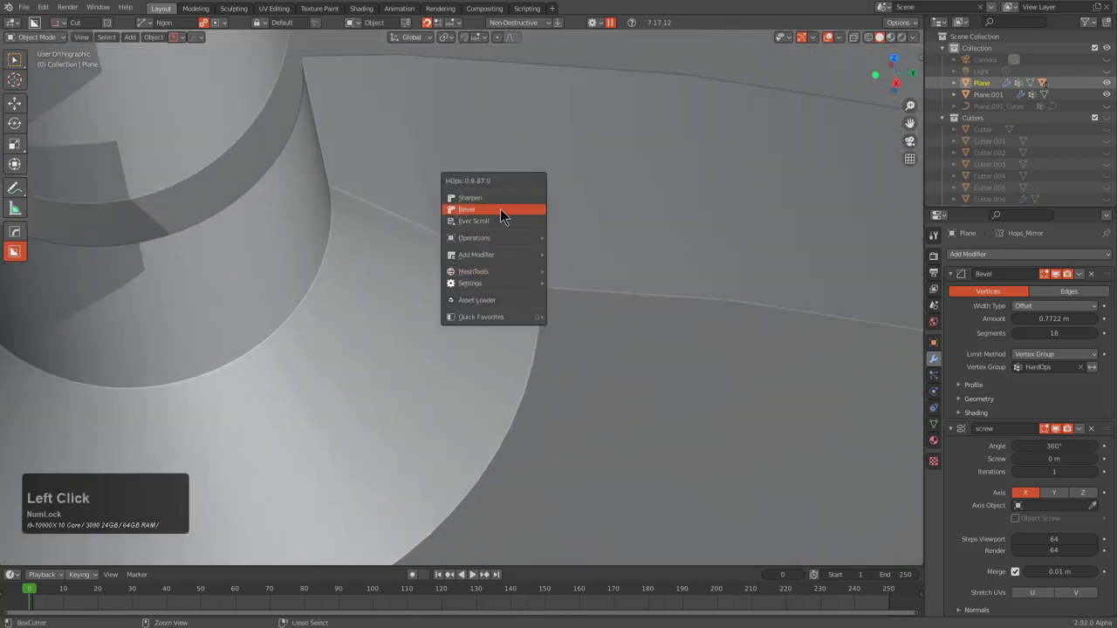
key(1)
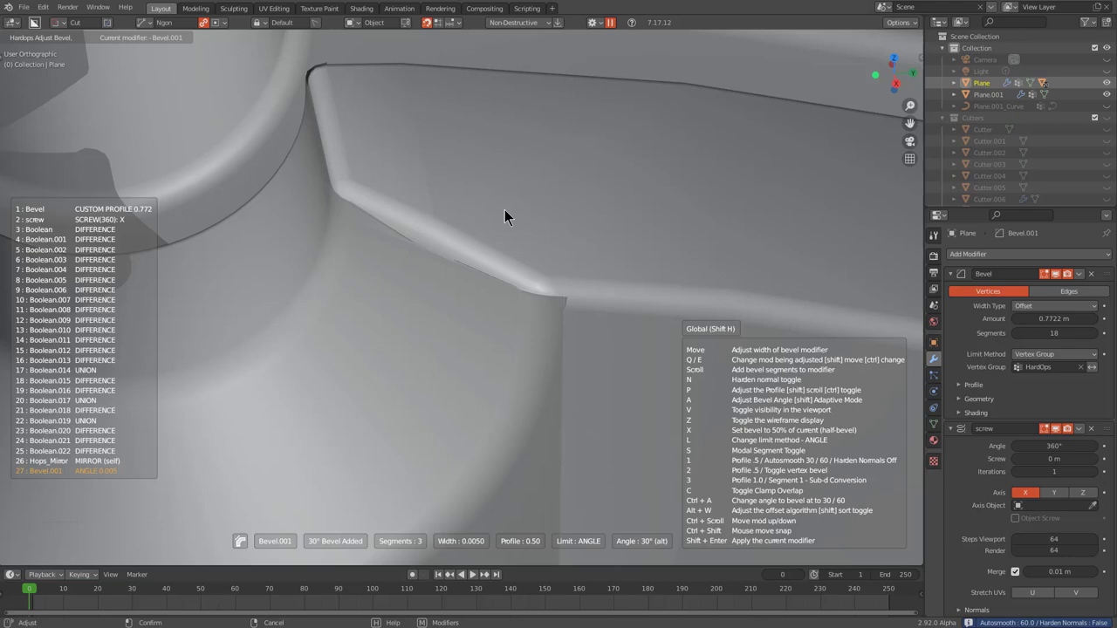
click(510, 218)
scroll(down, 3)
middle_click(461, 258)
scroll(down, 3)
middle_click(553, 256)
scroll(down, 3)
middle_click(526, 243)
middle_click(484, 192)
scroll(down, 3)
scroll(up, 3)
key(q)
click(598, 309)
click(607, 309)
Inspect the rounded edges around the hub, then readjust Bevel.001 and confirm
scroll(down, 3)
middle_click(445, 350)
middle_click(460, 333)
middle_click(458, 324)
scroll(down, 3)
scroll(up, 3)
middle_click(482, 312)
middle_click(478, 306)
middle_click(537, 203)
scroll(up, 3)
middle_click(518, 257)
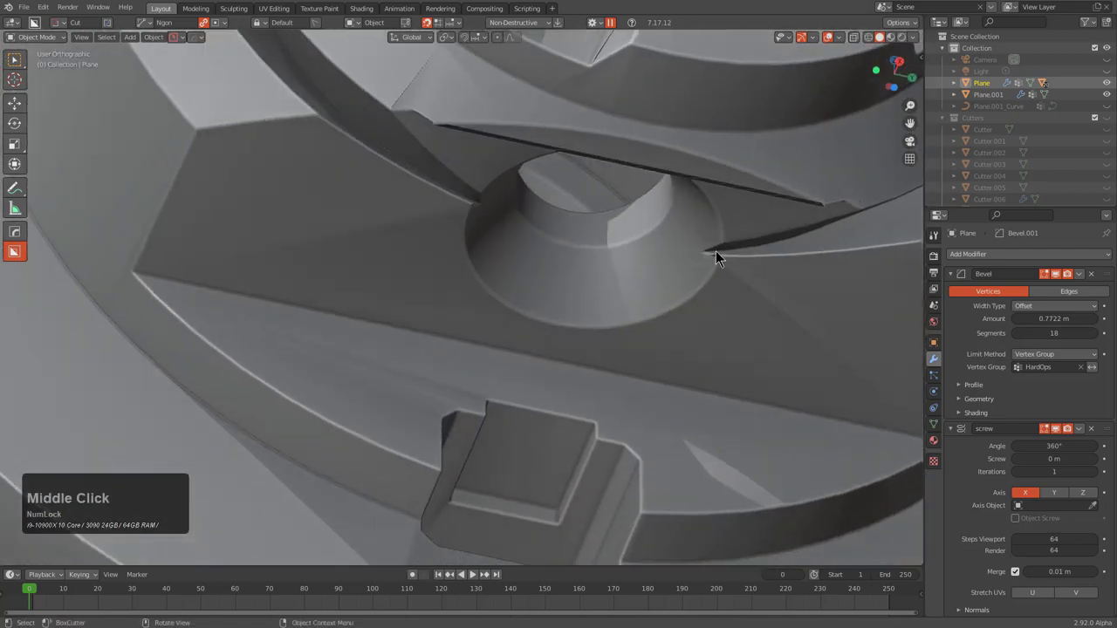
scroll(up, 3)
scroll(down, 3)
middle_click(481, 257)
scroll(up, 3)
scroll(down, 3)
middle_click(503, 370)
scroll(up, 3)
key(q)
click(584, 232)
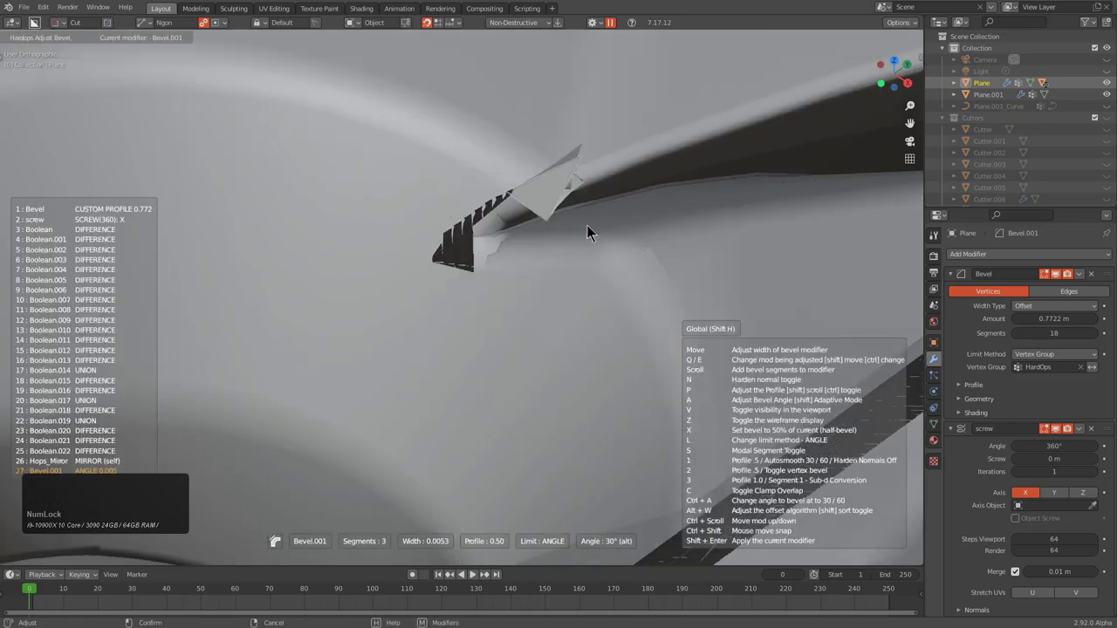
click(595, 234)
Launch HOps Ever Scroll in Booleans mode on the body and step through its cutters
scroll(down, 3)
middle_click(591, 287)
scroll(down, 3)
middle_click(501, 261)
scroll(down, 3)
middle_click(498, 253)
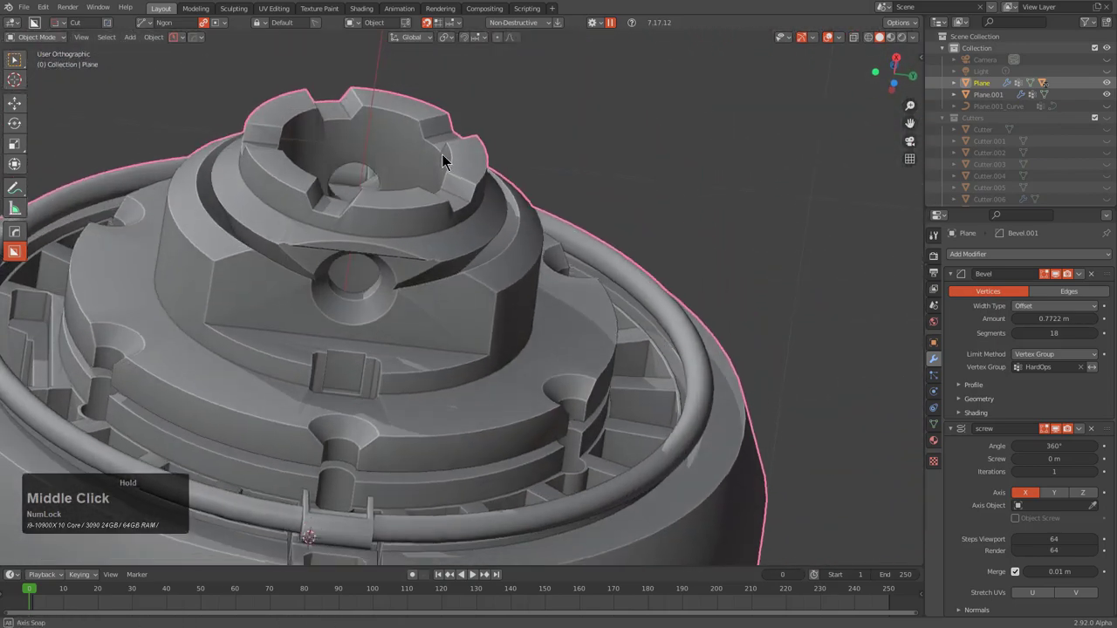
scroll(down, 3)
key(q)
click(475, 271)
scroll(down, 3)
scroll(down, 3)
scroll(down, 3)
scroll(down, 3)
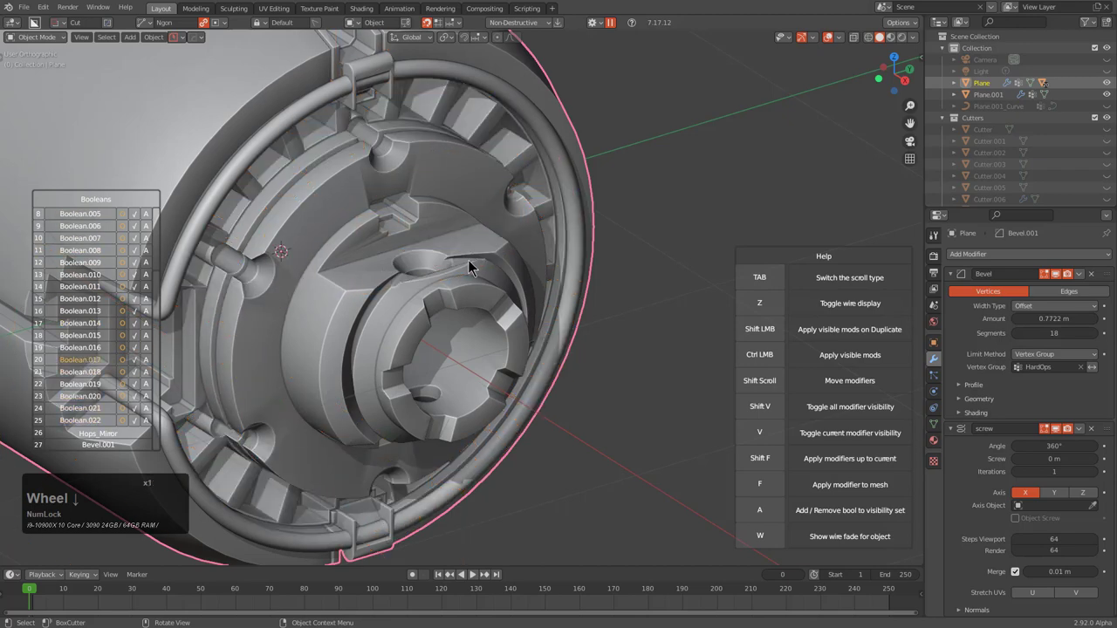
Leave the boolean stepping and expand the main bevel's Profile panel in the modifier list
scroll(down, 3)
scroll(down, 3)
scroll(up, 3)
right_click(475, 263)
middle_click(466, 277)
scroll(up, 3)
click(970, 395)
scroll(down, 3)
middle_click(1039, 502)
scroll(up, 3)
click(1010, 564)
click(1011, 551)
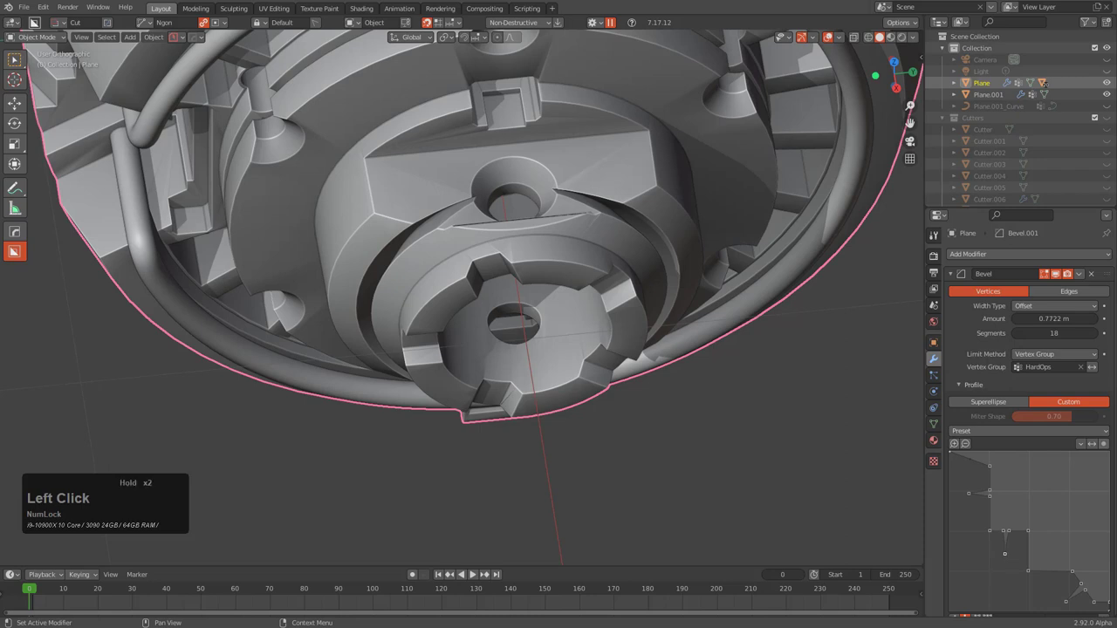
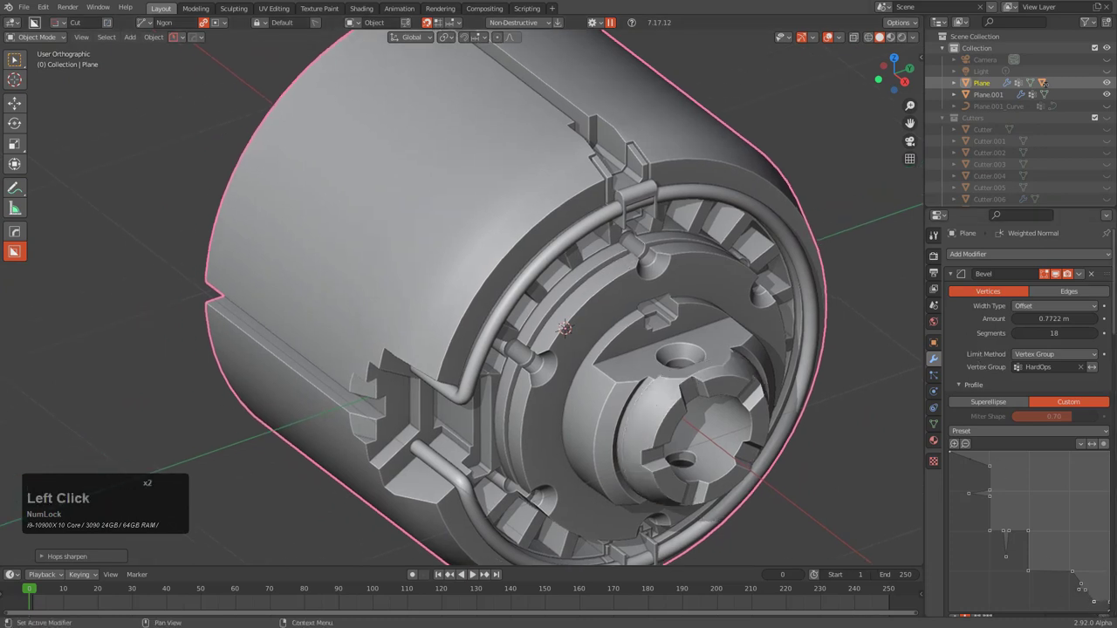
key(ctrl+z)
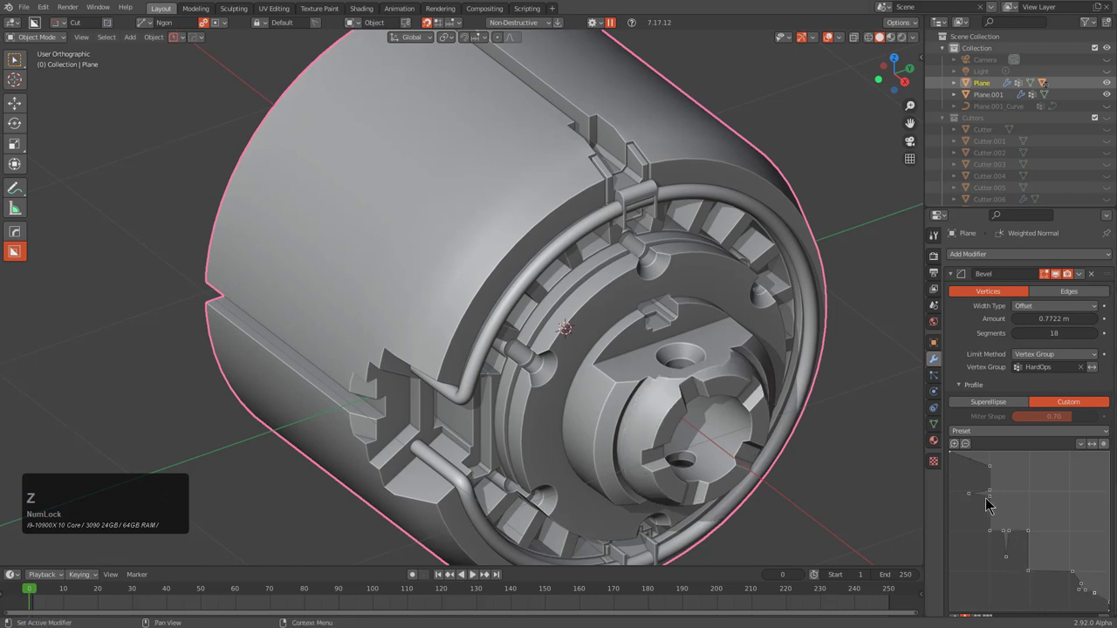
click(1100, 338)
middle_click(782, 258)
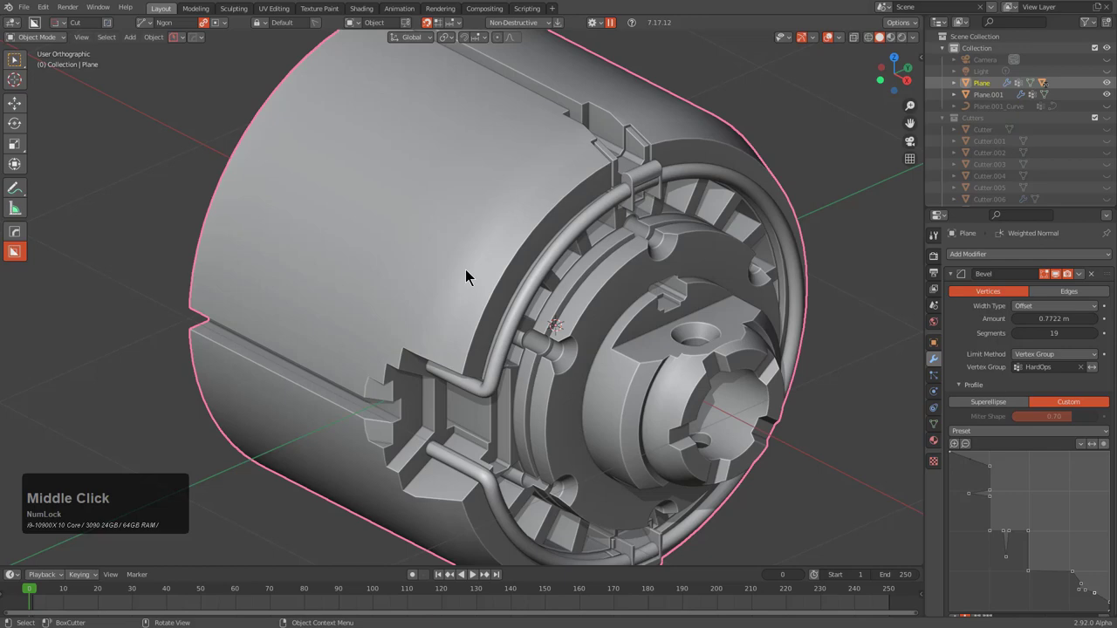
Raise the main bevel to 20 segments and show the wireframe overlay on the body
key(alt+v)
click(456, 277)
middle_click(517, 266)
click(1022, 339)
click(1102, 339)
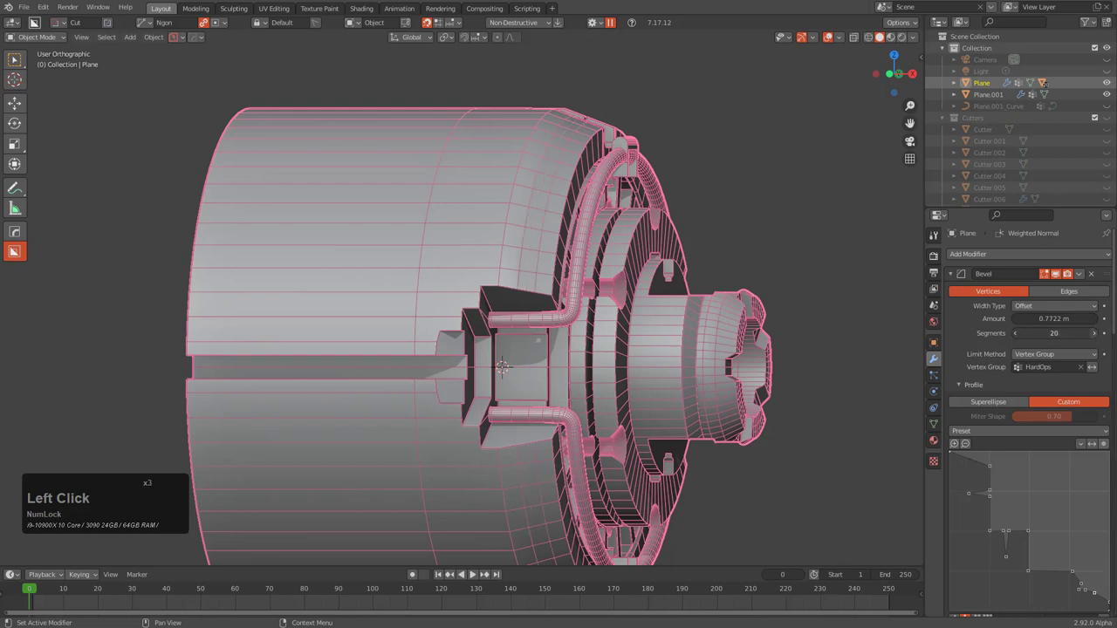
click(1100, 342)
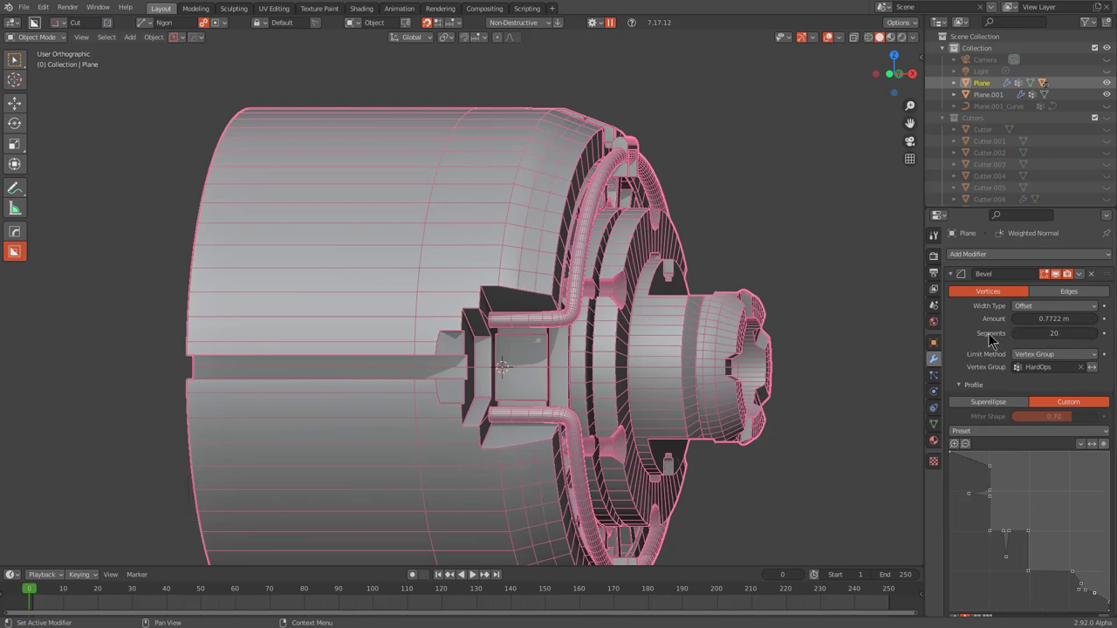
click(959, 280)
middle_click(752, 282)
scroll(up, 3)
middle_click(568, 263)
scroll(up, 3)
Run HOps Adjust Bevel on Bevel.001, scrolling its small angle-limited bevel to three segments
key(q)
click(570, 270)
scroll(down, 3)
scroll(down, 3)
scroll(up, 3)
scroll(up, 3)
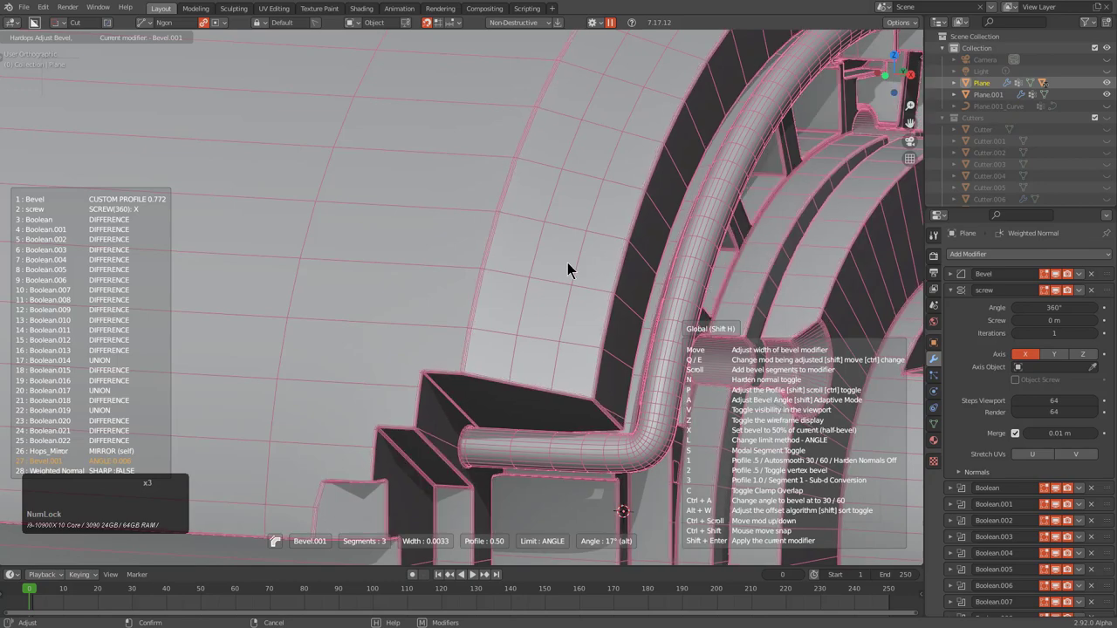
Confirm the bevel and turn off the wireframe display on the body
click(574, 268)
scroll(down, 3)
middle_click(633, 290)
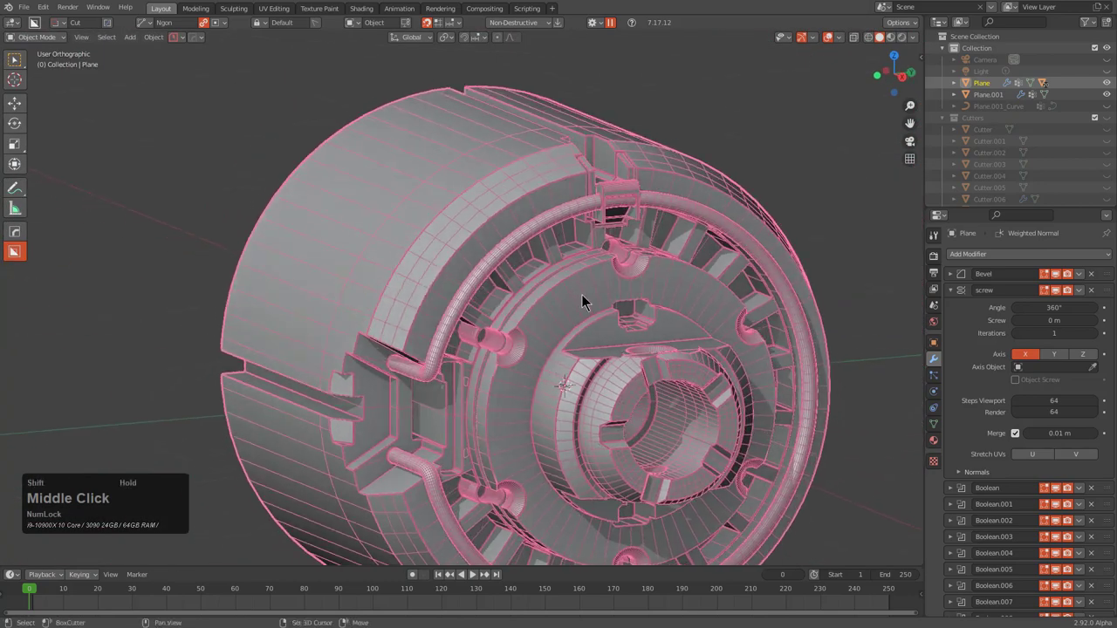
key(alt+v)
click(580, 279)
scroll(down, 3)
middle_click(620, 311)
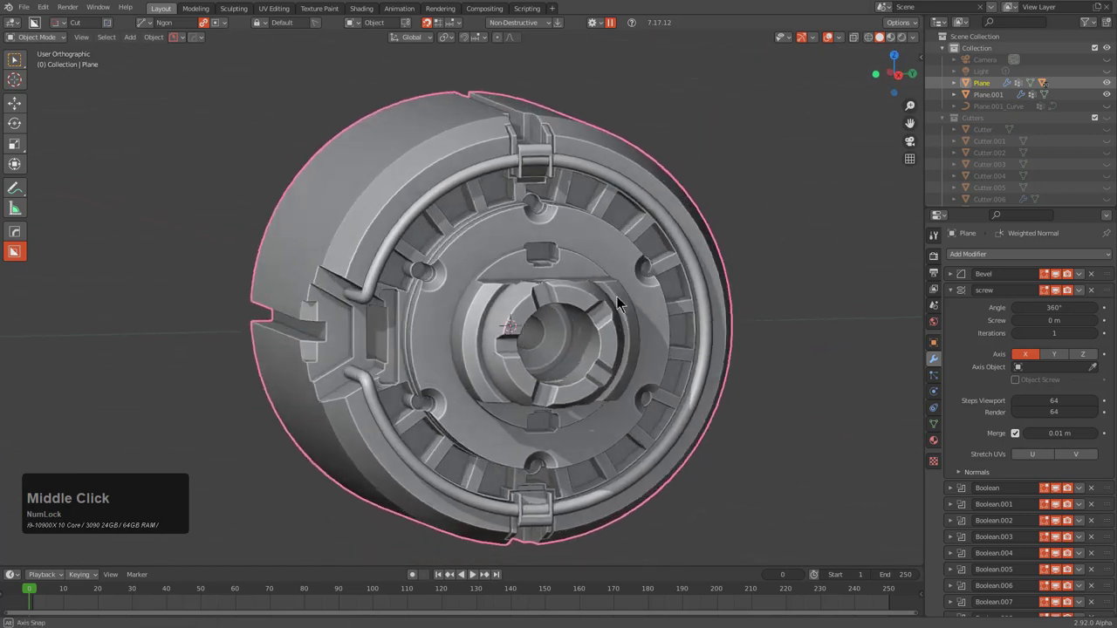
middle_click(620, 301)
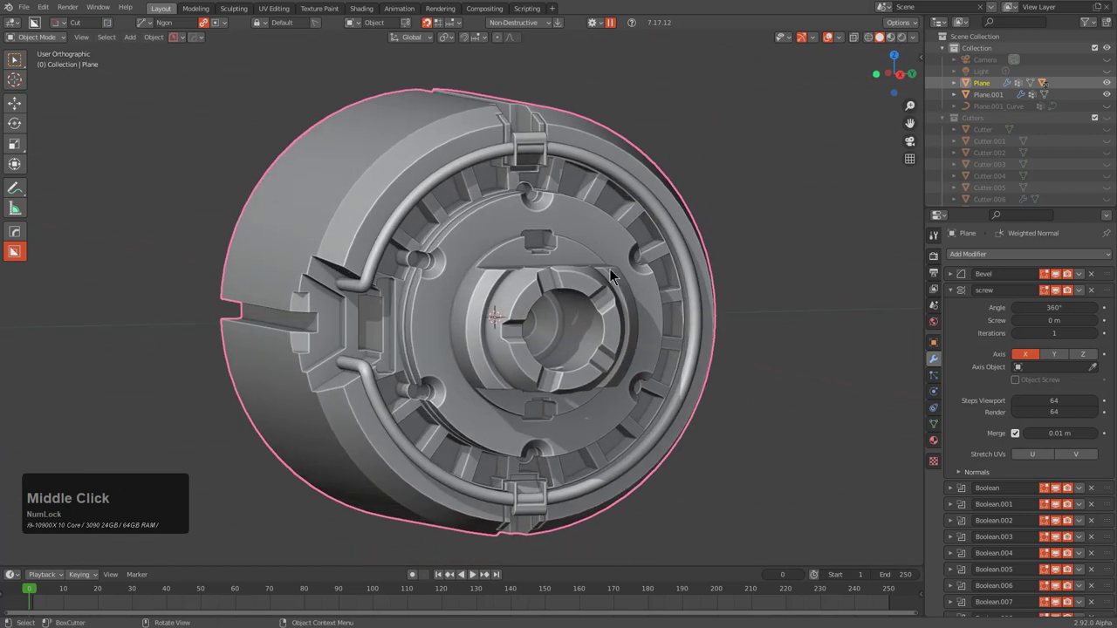
Save the project under the new name 'cylinoid' from the PowerSave quick-save panel
click(196, 43)
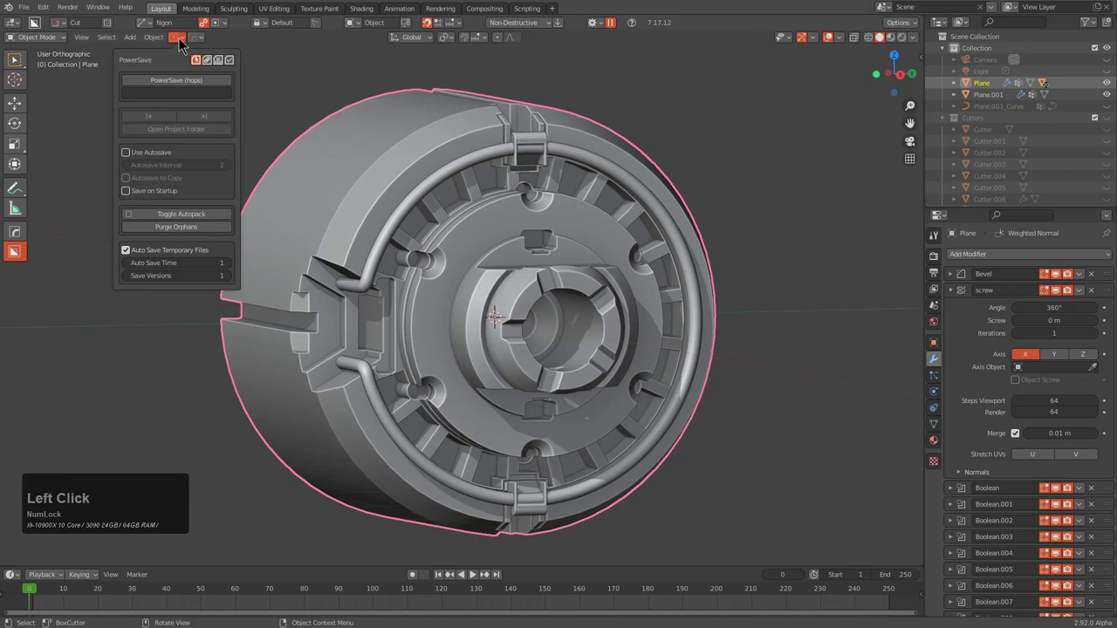
click(179, 96)
text(cylinoid)
key(Return)
click(187, 90)
Switch the viewport to Material Preview shading to see the body with materials and lighting
middle_click(622, 289)
scroll(down, 3)
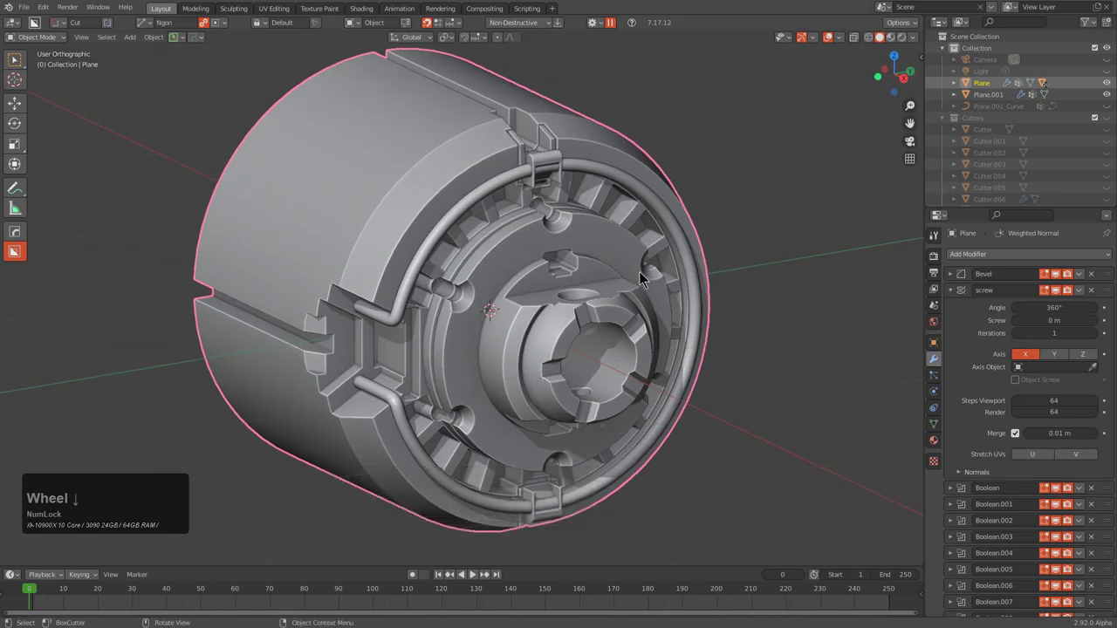
middle_click(665, 271)
middle_click(678, 277)
middle_click(674, 275)
key(m)
click(653, 275)
click(898, 41)
middle_click(674, 260)
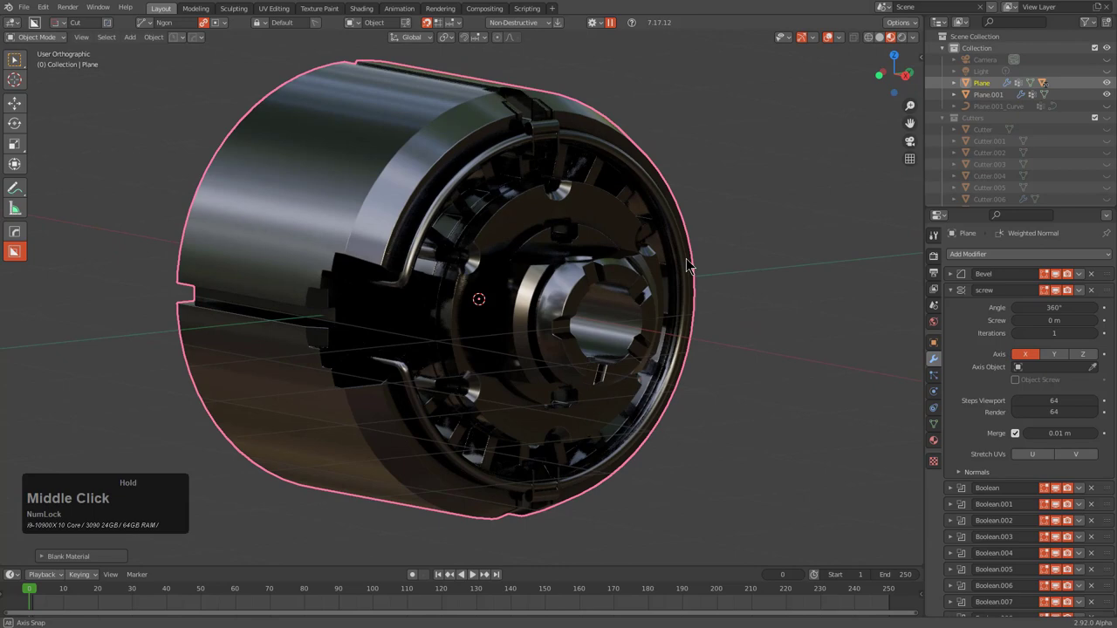
key(m)
Change the preview HDRI environment to give the body a shiny metallic look
click(640, 273)
scroll(up, 3)
scroll(up, 3)
scroll(up, 3)
scroll(up, 3)
scroll(up, 3)
scroll(up, 3)
click(642, 270)
middle_click(684, 300)
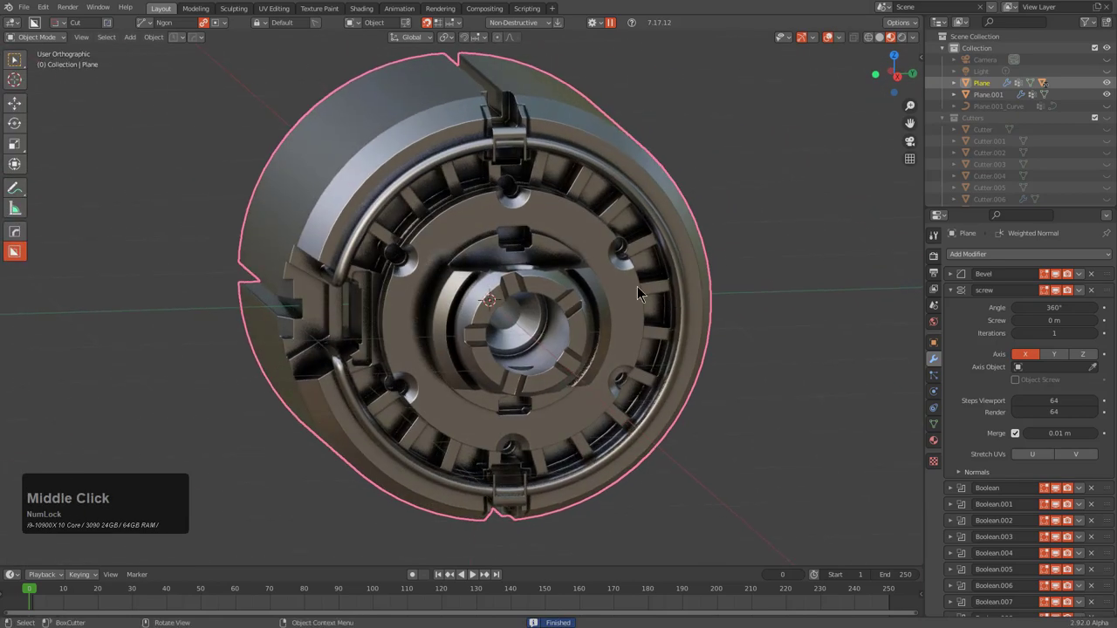
middle_click(539, 295)
Review the shaded body from a few angles and save the project again
key(alt+a)
middle_click(541, 287)
scroll(down, 3)
middle_click(544, 289)
middle_click(523, 235)
key(ctrl+s)
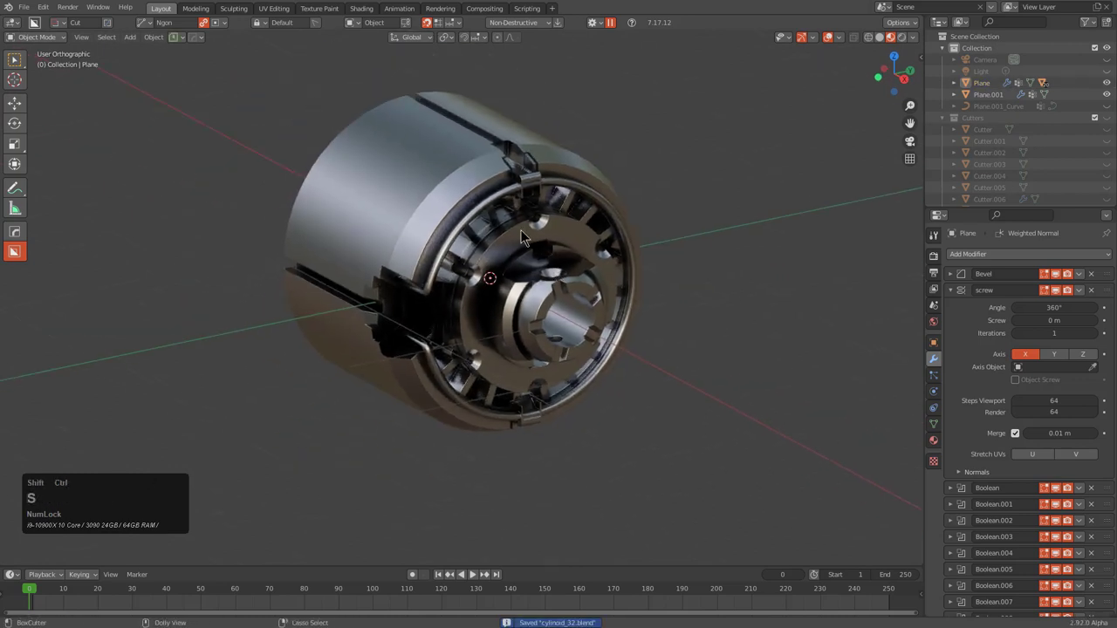
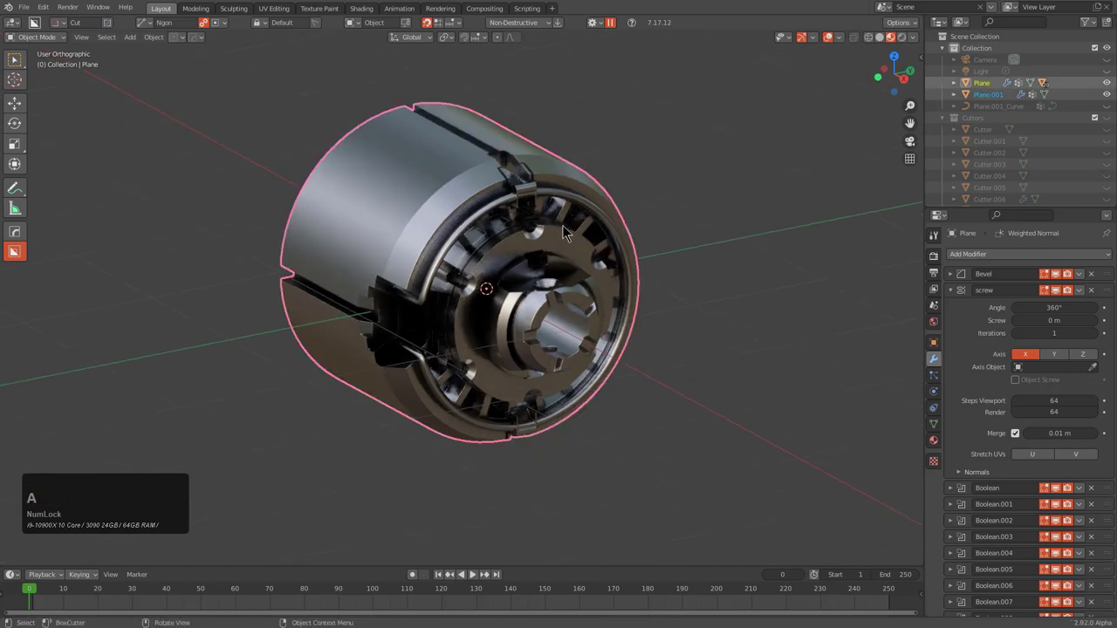
Add a flat ground plane under the model with the HOps shape tool (qot)
text(qot)
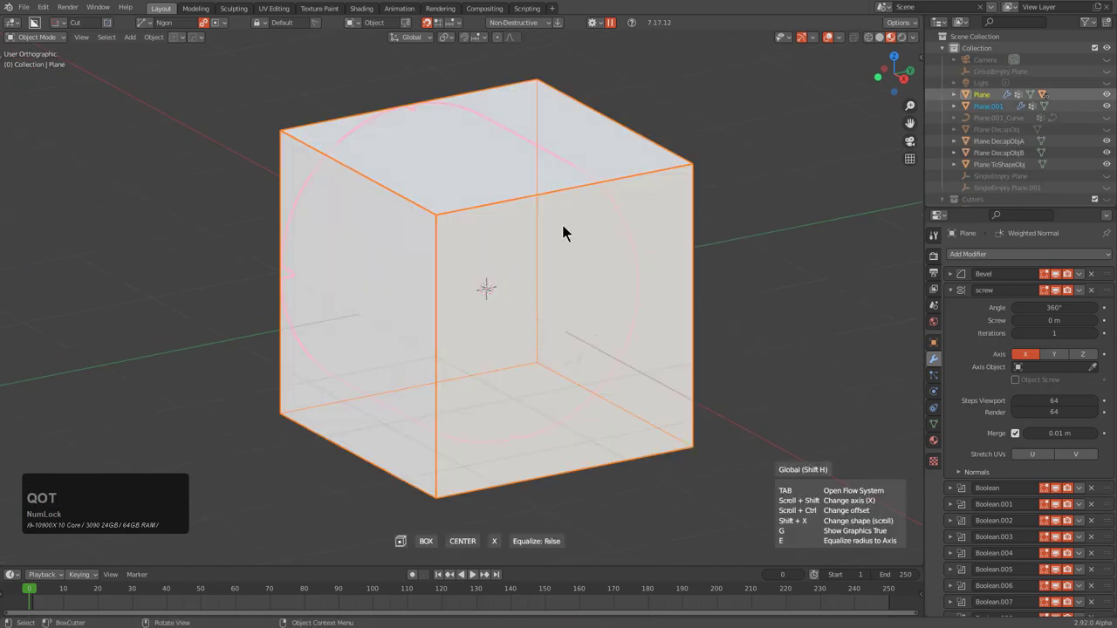
click(596, 321)
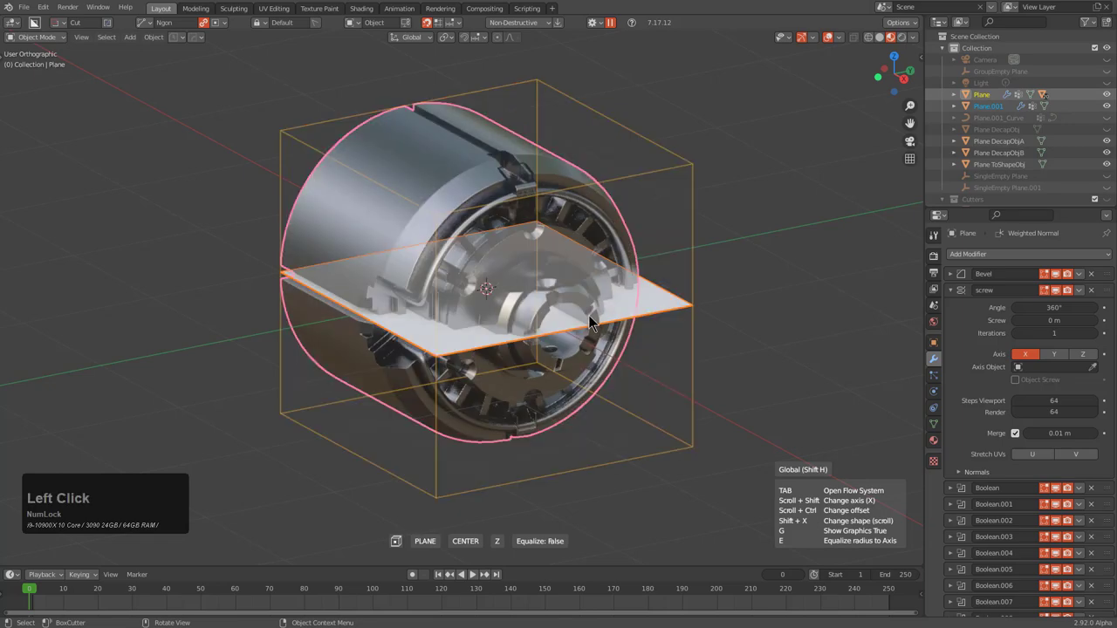
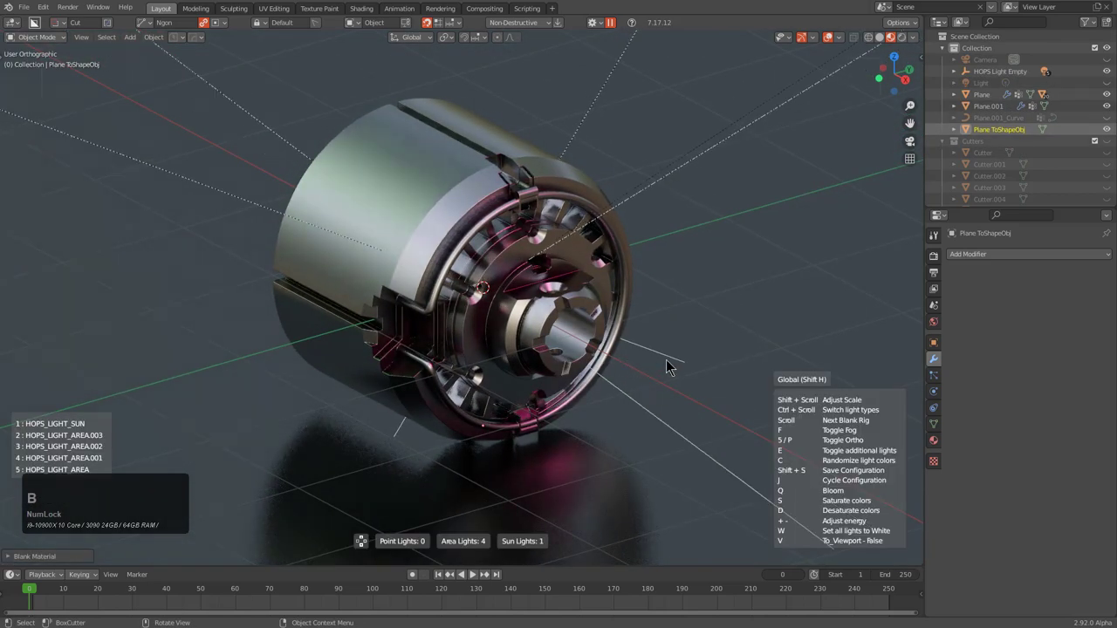
right_click(672, 365)
key(alt+v)
Run the HOps light rig, cycle its configurations and confirm a dark reflective floor setup
text(vsvsssssssssssssssas)
click(809, 369)
middle_click(683, 332)
middle_click(657, 338)
key(alt+a)
middle_click(642, 342)
scroll(down, 3)
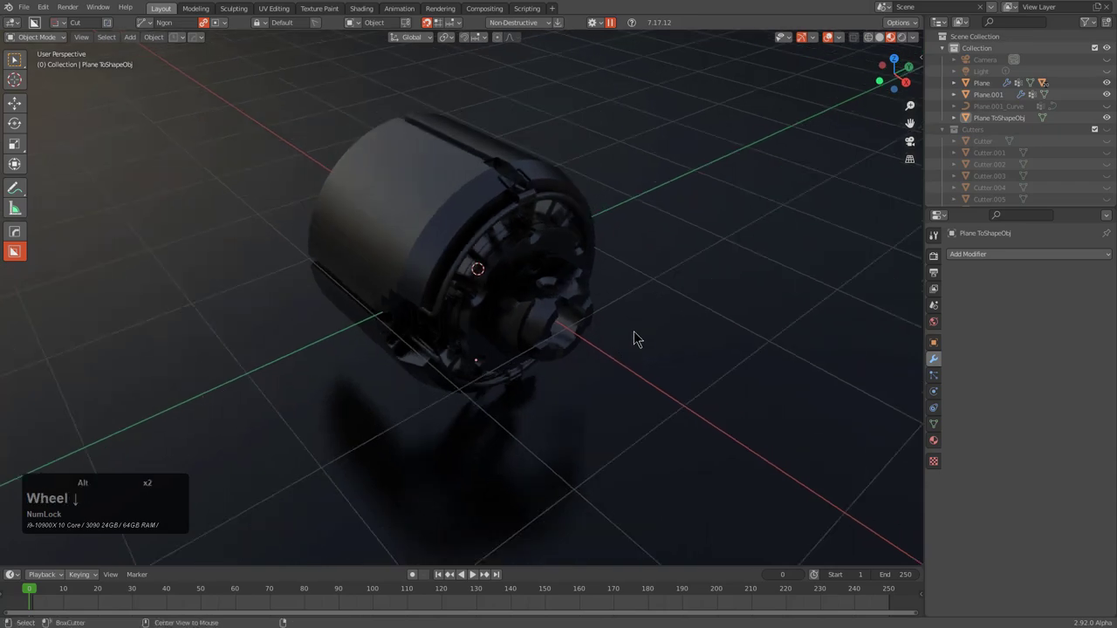
Scroll through the rendered-view environment options and orbit to review the cylinder
key(alt+v)
key(b)
scroll(up, 3)
scroll(up, 3)
scroll(up, 3)
scroll(up, 3)
scroll(up, 3)
scroll(up, 3)
scroll(up, 3)
click(639, 339)
key(alt+a)
middle_click(620, 350)
click(621, 355)
Cycle the Alt+M lighting/material options again while reviewing the rendered cylinder
key(alt+m)
click(604, 369)
scroll(up, 3)
scroll(up, 3)
scroll(up, 3)
scroll(up, 3)
scroll(up, 3)
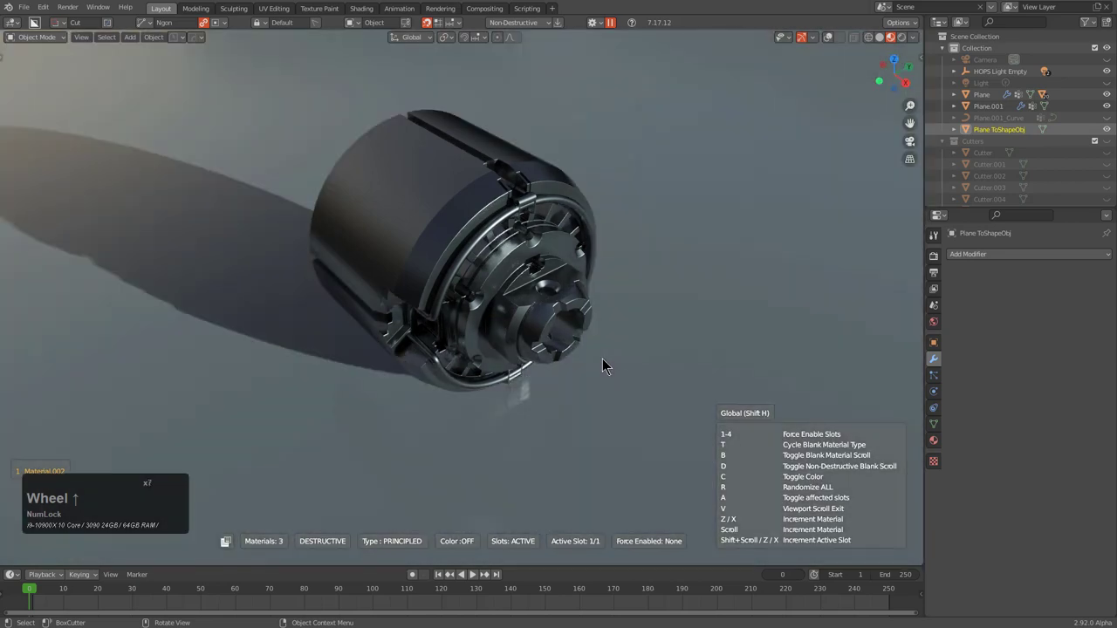
click(609, 364)
middle_click(603, 359)
key(alt+a)
Switch to Solid shading, select the Plane body and show its modifier stack via HardOps Operations
click(837, 41)
click(591, 218)
middle_click(593, 257)
scroll(up, 3)
middle_click(581, 273)
middle_click(575, 260)
click(742, 291)
key(s)
click(887, 317)
scroll(down, 3)
Orbit and snap to front view to inspect the cylinder's front detailing
middle_click(721, 349)
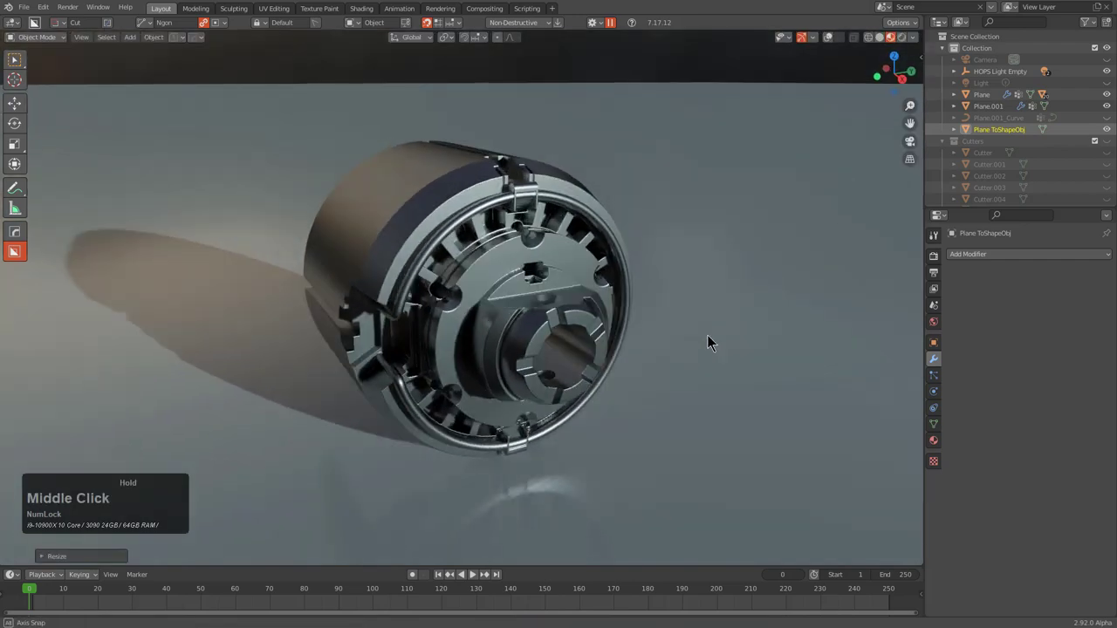
scroll(up, 3)
middle_click(621, 312)
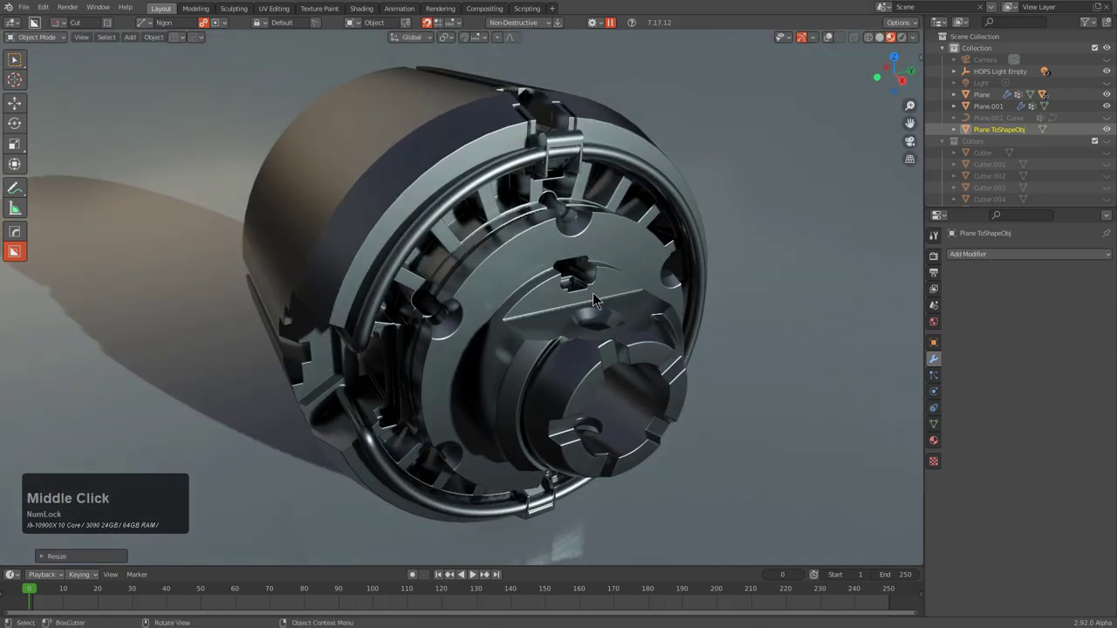
middle_click(589, 302)
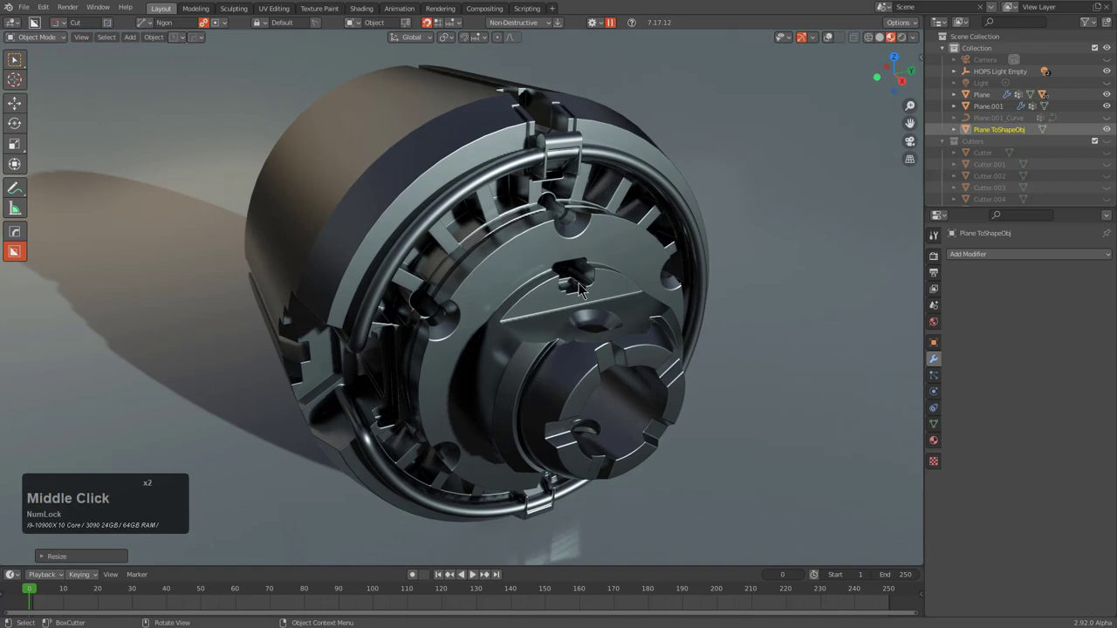
middle_click(633, 319)
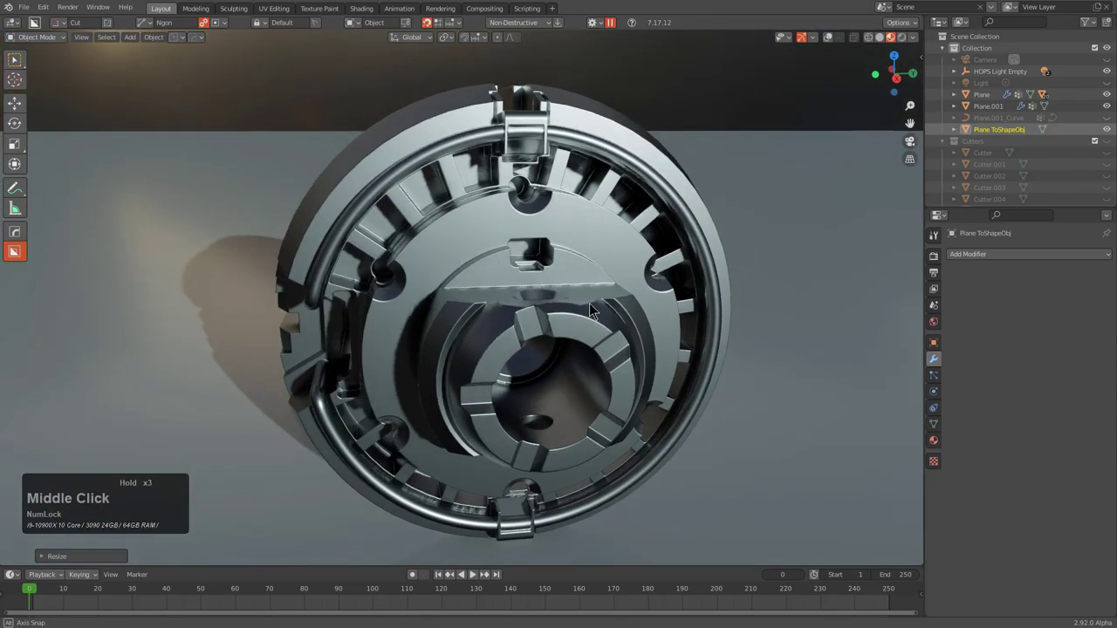
key(KP_1)
key(KP_1)
middle_click(562, 299)
middle_click(555, 308)
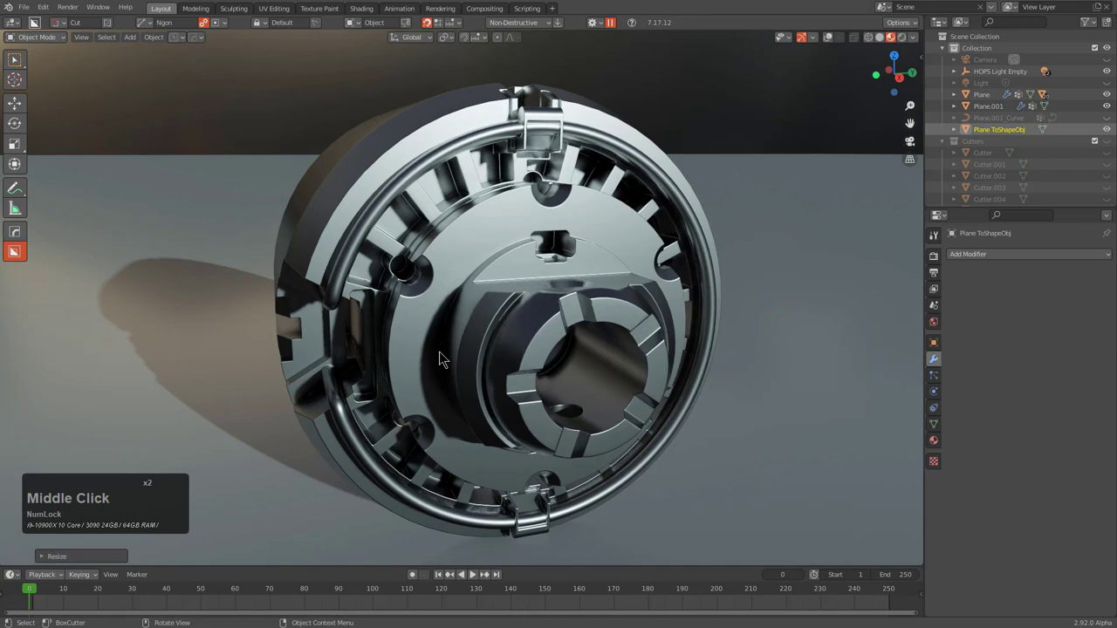
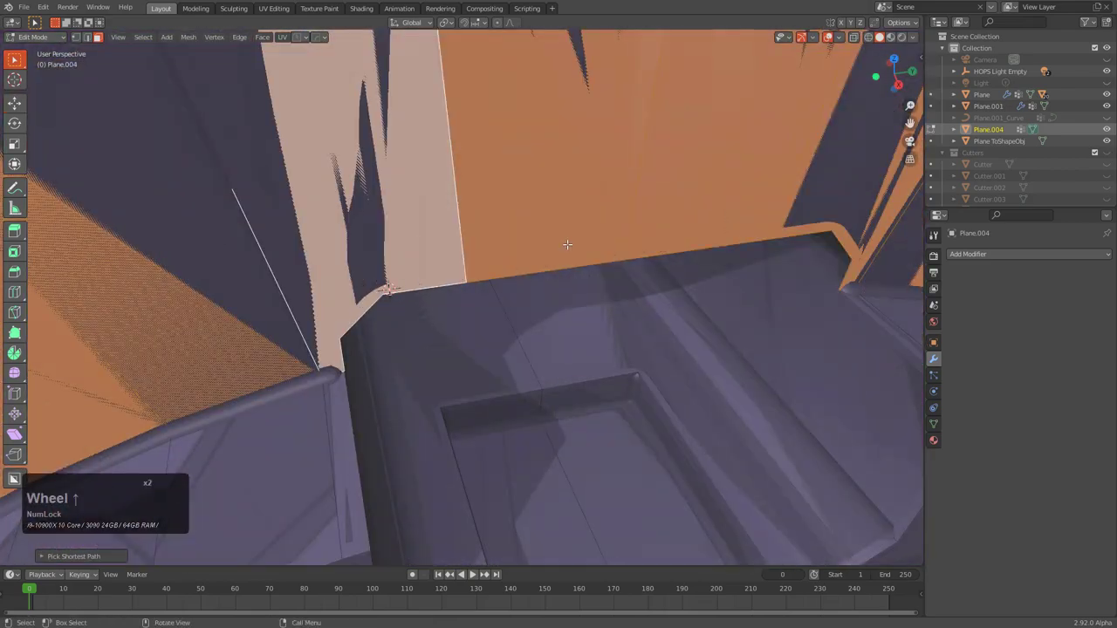
Inset the selected faces of Plane.004, delete the unwanted faces and inspect the trimmed mesh
key(|)
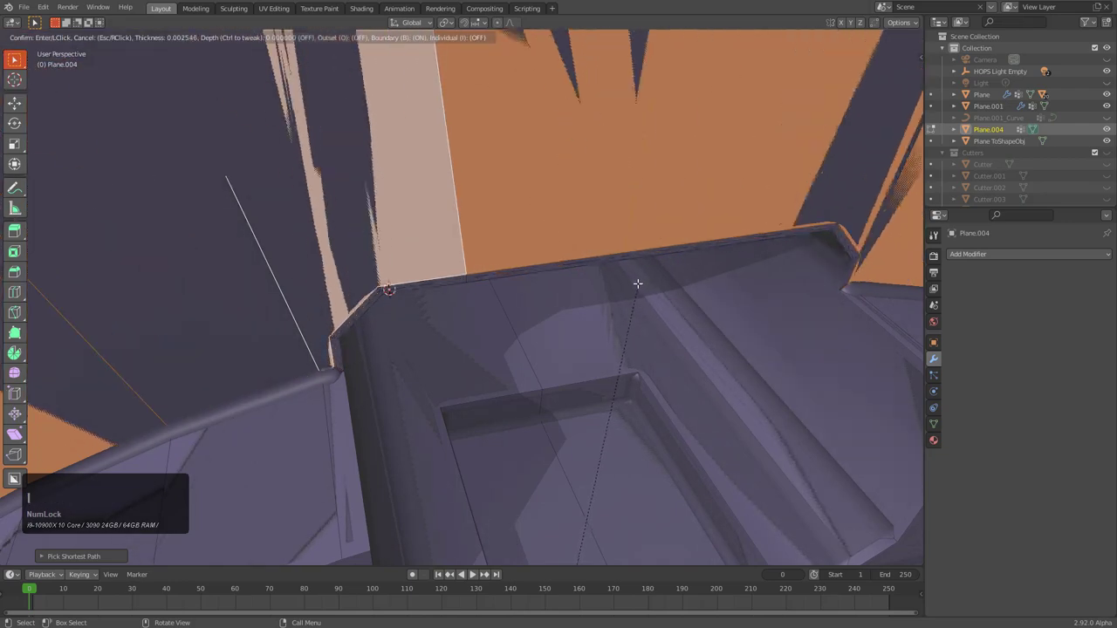
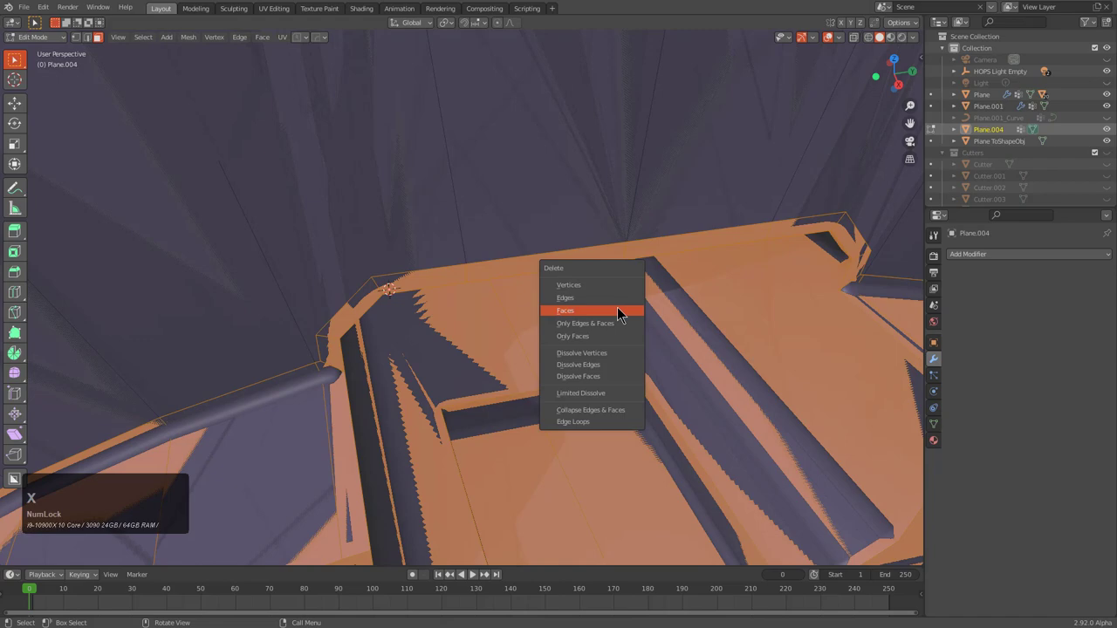
click(623, 318)
scroll(down, 3)
key(Tab)
middle_click(617, 313)
scroll(up, 3)
middle_click(620, 267)
scroll(down, 3)
middle_click(610, 274)
scroll(up, 3)
scroll(down, 3)
Select all faces, inset them into a ring slice and isolate Plane.004 in Local View
key(Tab)
key(a)
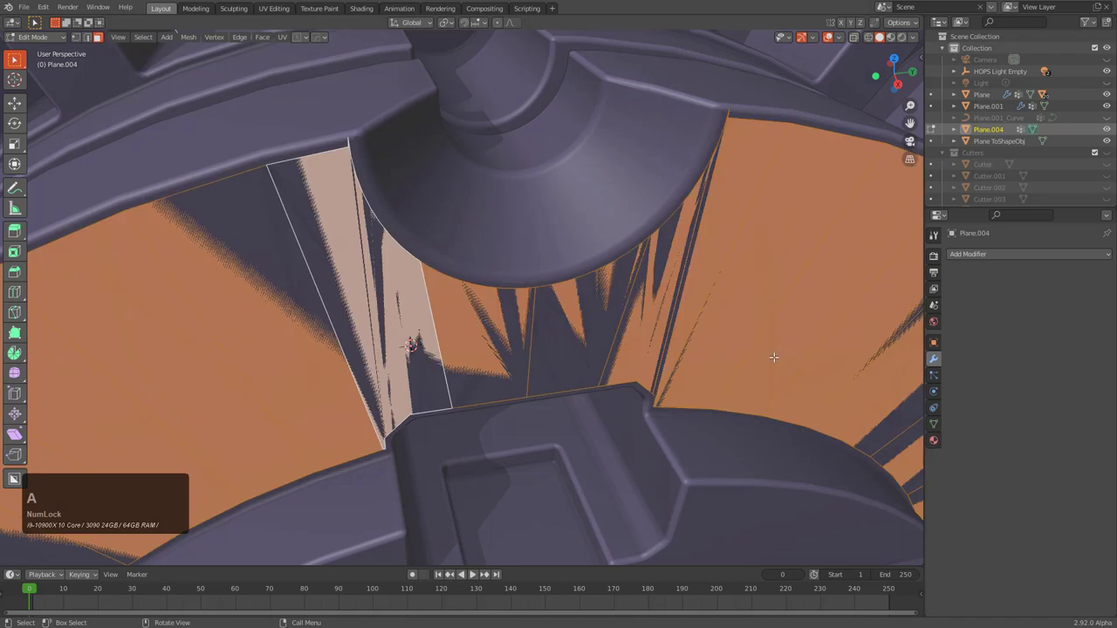
key(i)
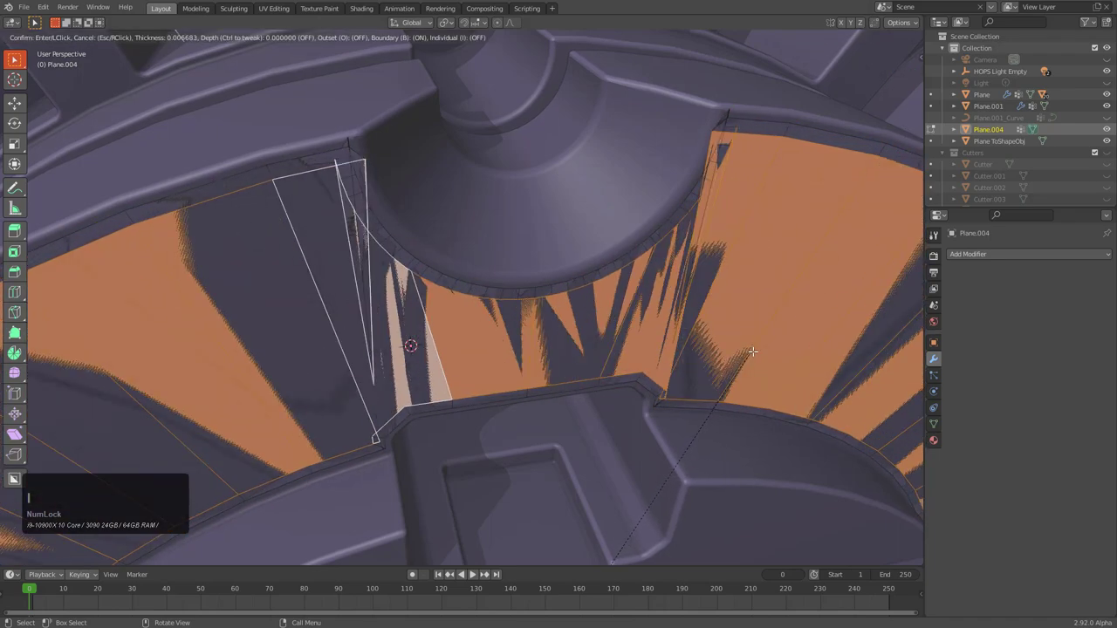
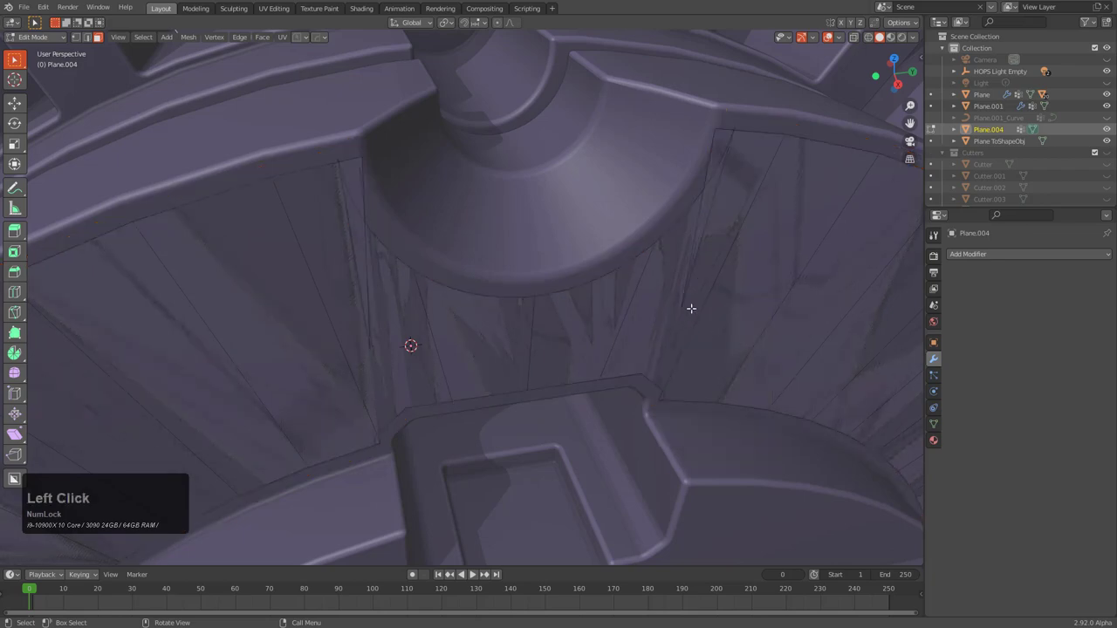
scroll(down, 3)
key(KP_Divide)
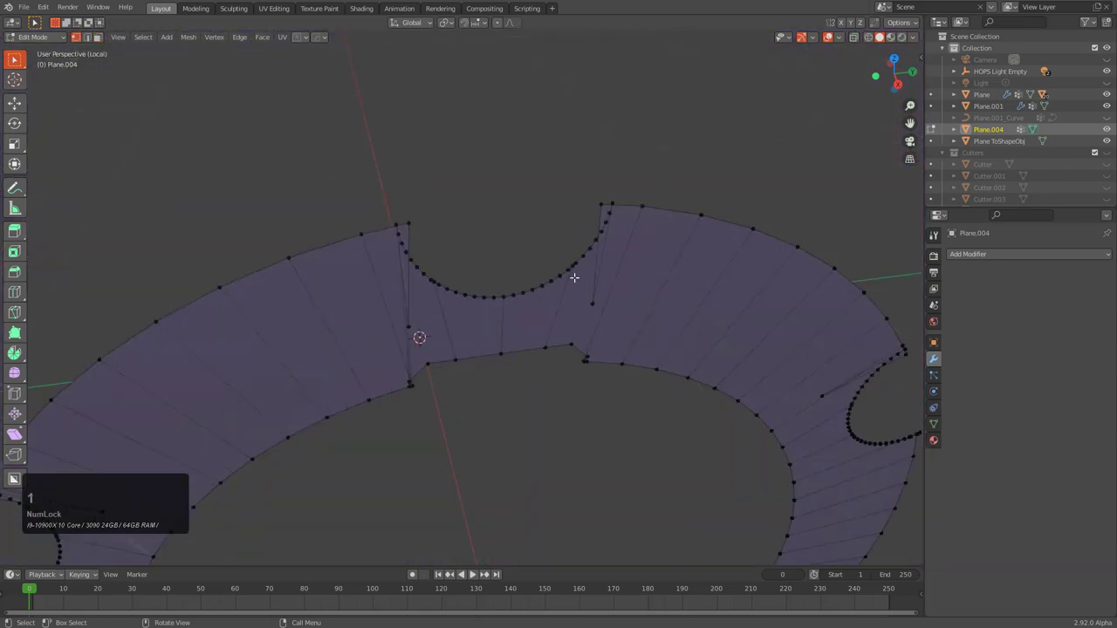
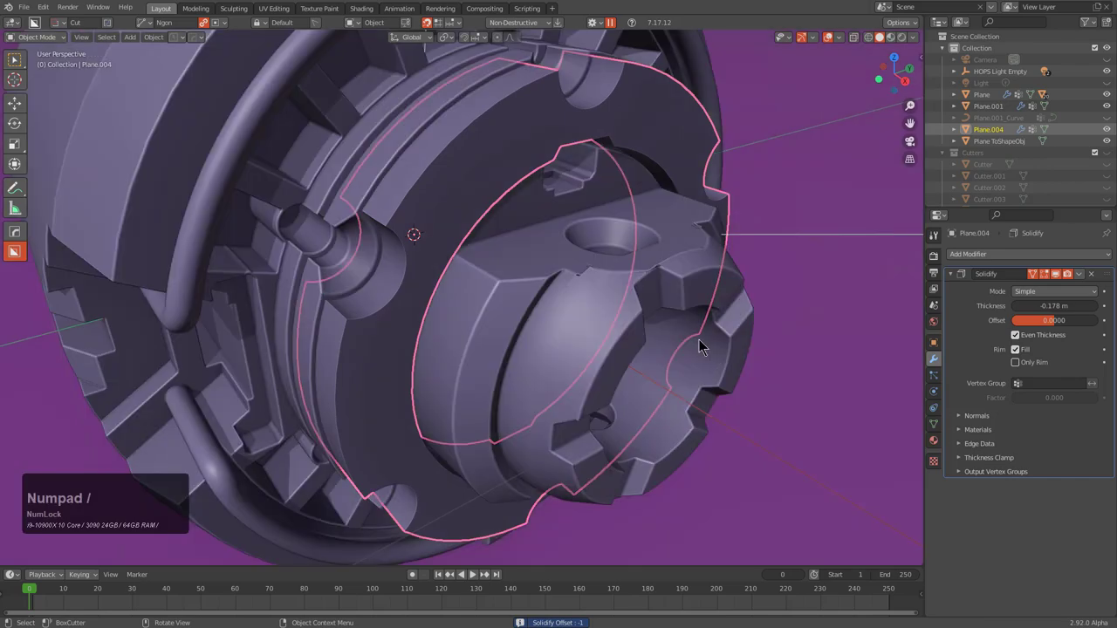
Boolean-difference the ring plate into the body through the HardOps Q menu
click(621, 301)
key(q)
click(614, 242)
middle_click(627, 250)
scroll(down, 3)
Nudge the Cutter.018 radial cutter, constraining the move to Y then X
middle_click(542, 248)
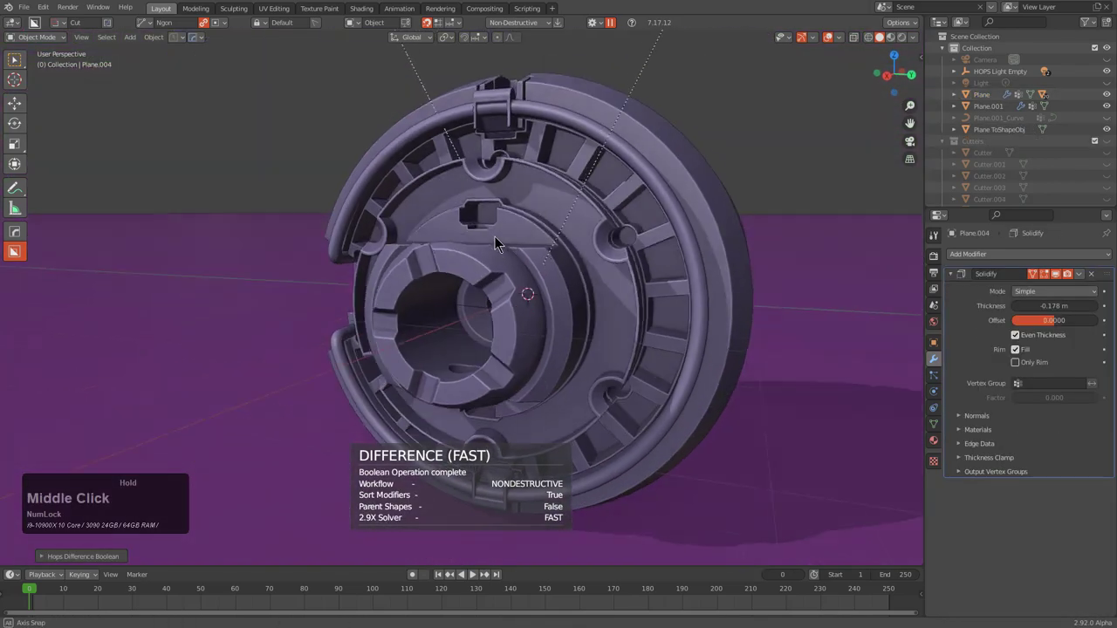
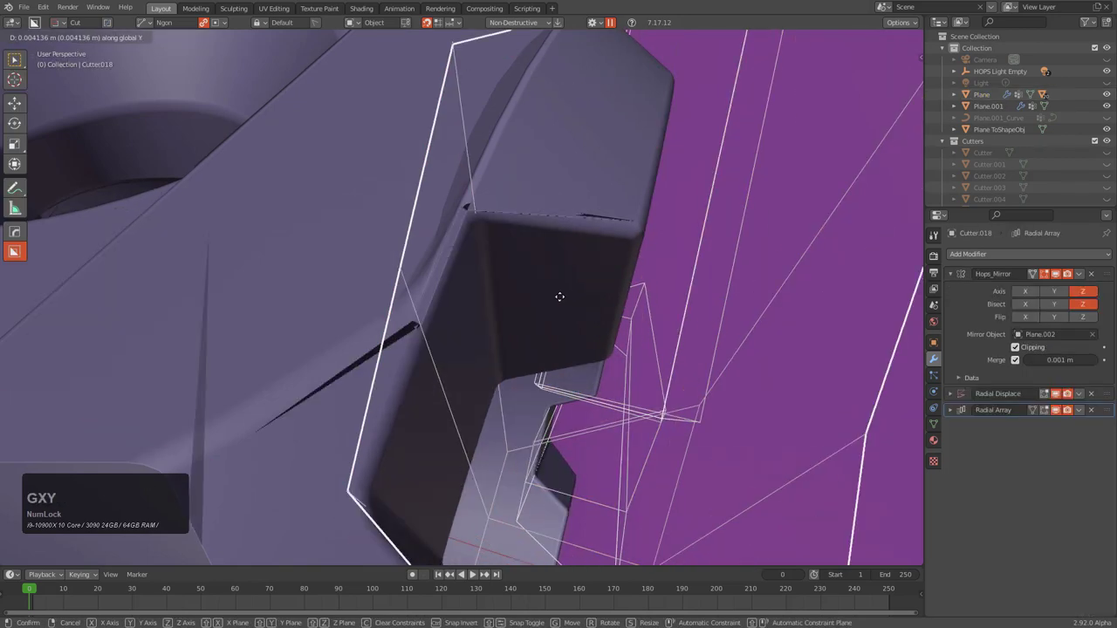
text(y)
key(x)
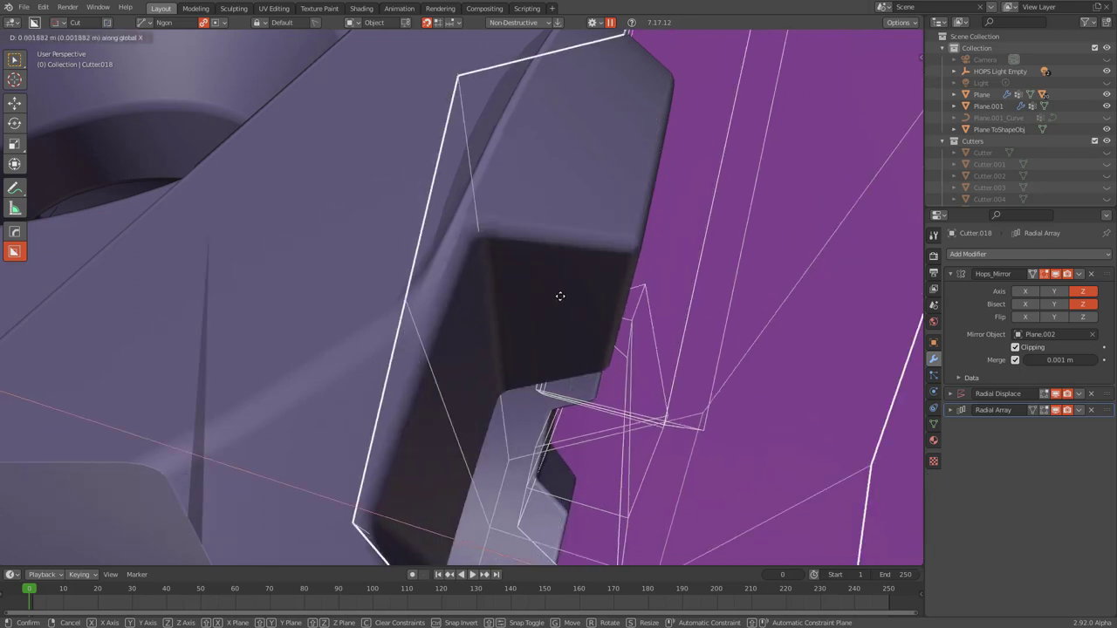
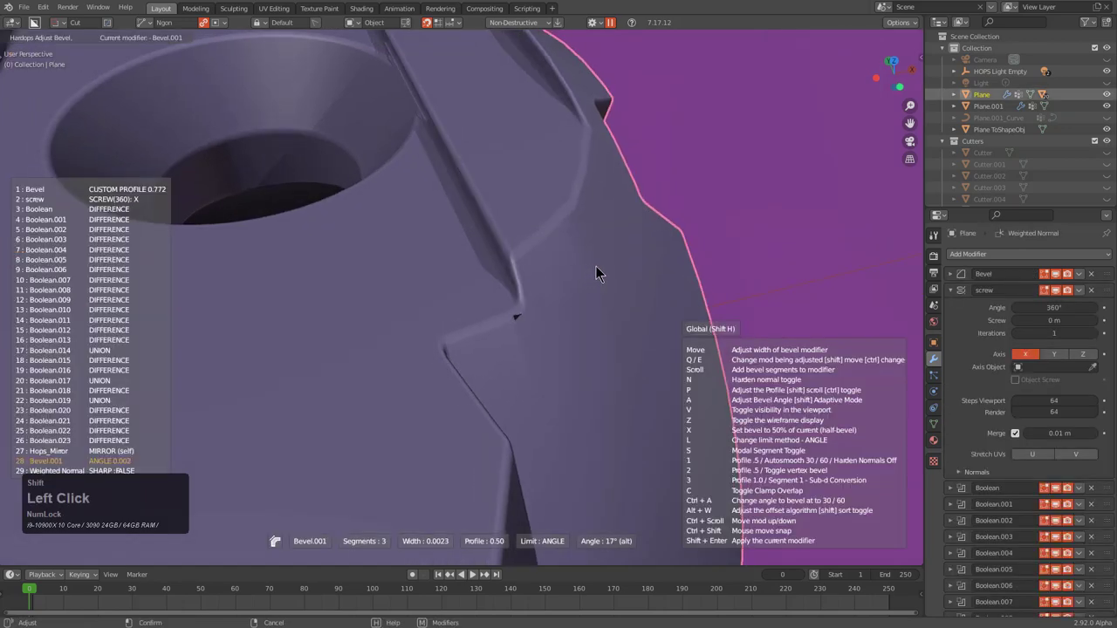
right_click(611, 275)
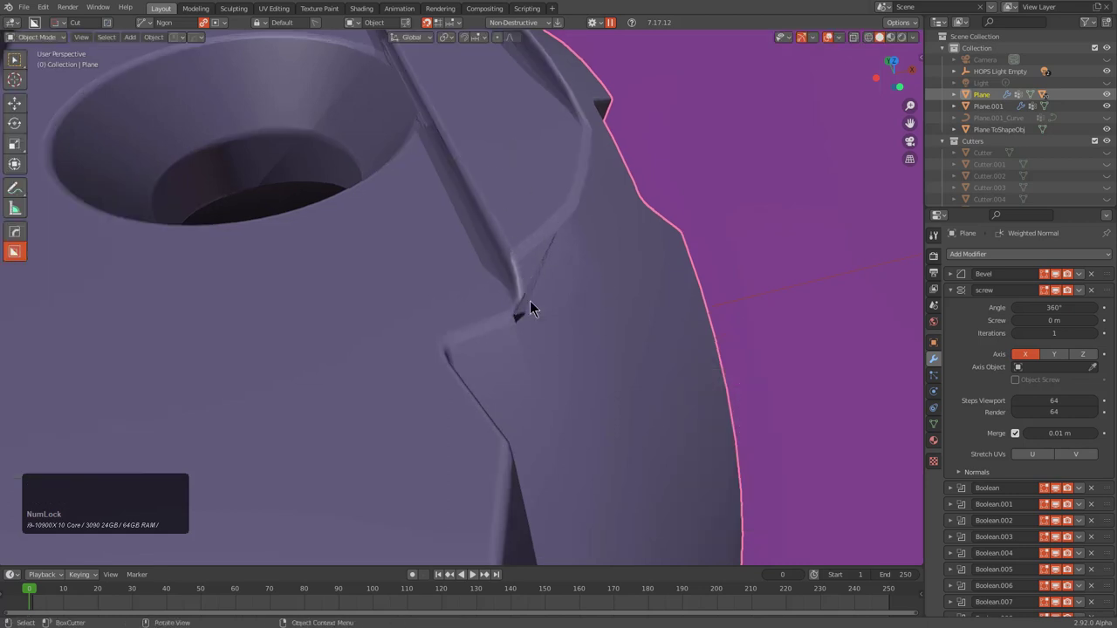
key(q)
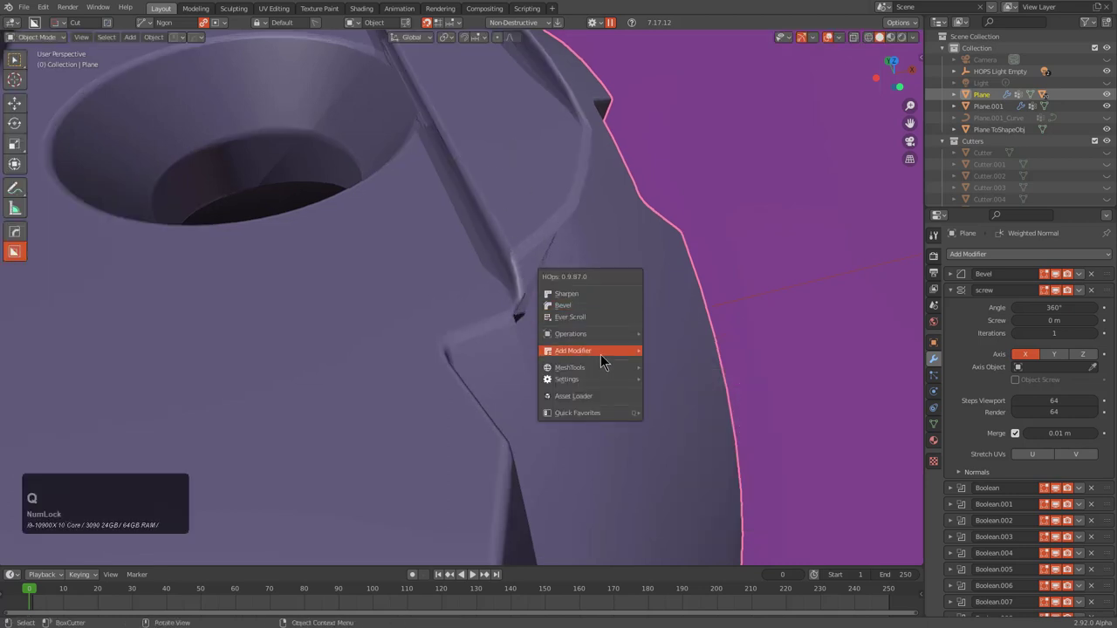
click(781, 381)
scroll(up, 3)
scroll(up, 3)
scroll(up, 3)
scroll(up, 3)
click(781, 380)
scroll(down, 3)
key(alt+a)
scroll(down, 3)
middle_click(686, 316)
scroll(down, 3)
middle_click(519, 270)
middle_click(533, 273)
key(a)
middle_click(483, 168)
scroll(down, 3)
middle_click(563, 289)
middle_click(500, 321)
middle_click(473, 304)
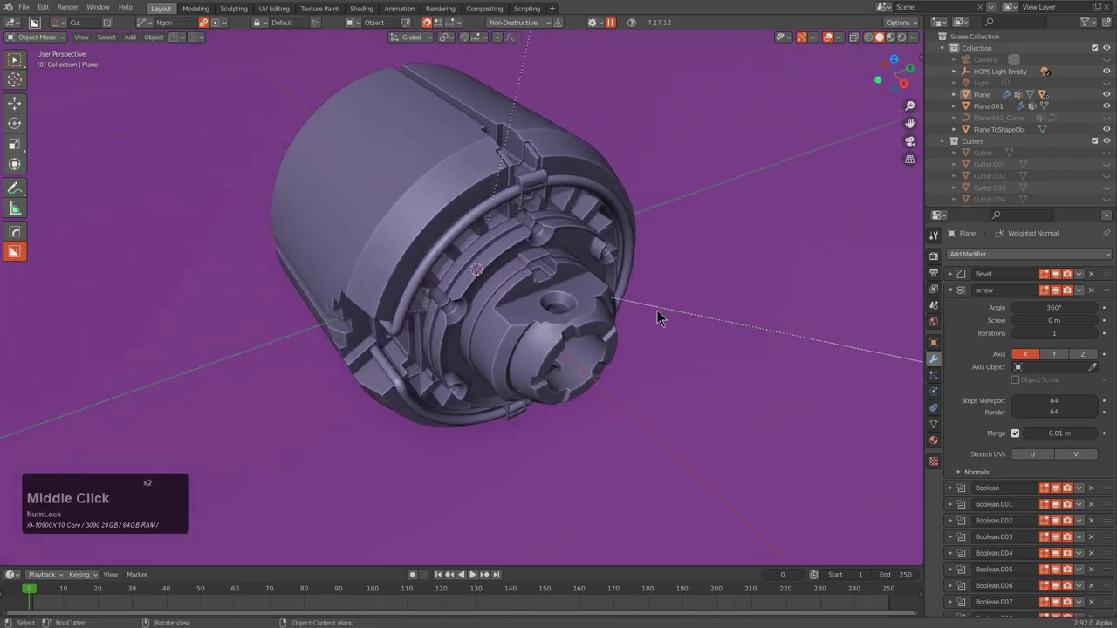
click(953, 297)
scroll(down, 3)
click(958, 472)
click(960, 485)
click(958, 502)
scroll(down, 3)
click(952, 525)
scroll(down, 3)
middle_click(522, 297)
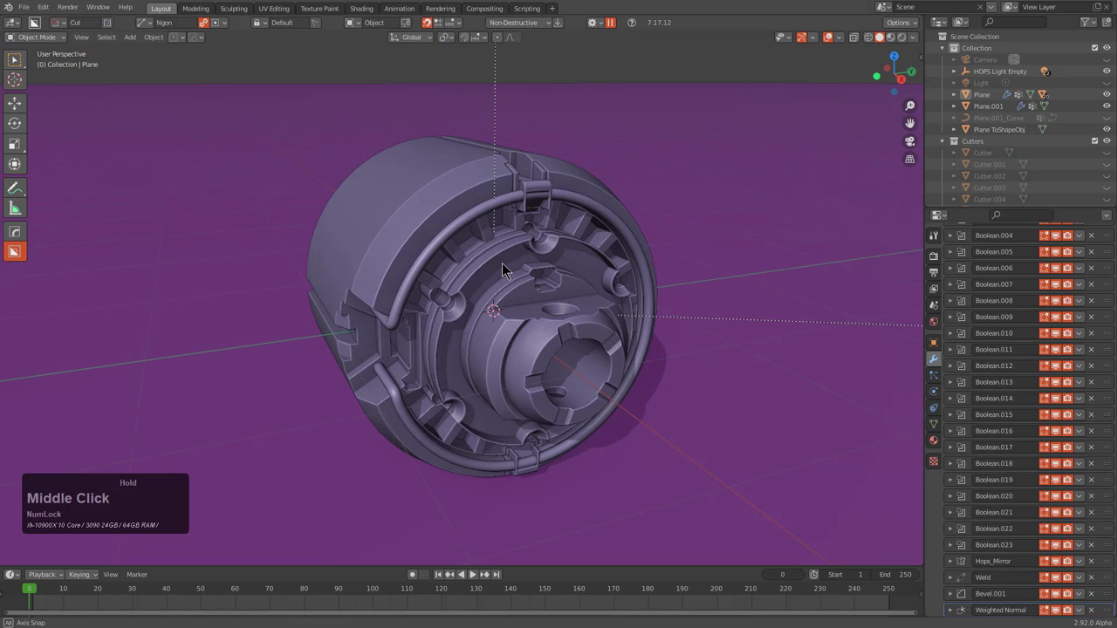
middle_click(473, 364)
middle_click(478, 322)
middle_click(567, 313)
scroll(down, 3)
middle_click(566, 315)
middle_click(572, 307)
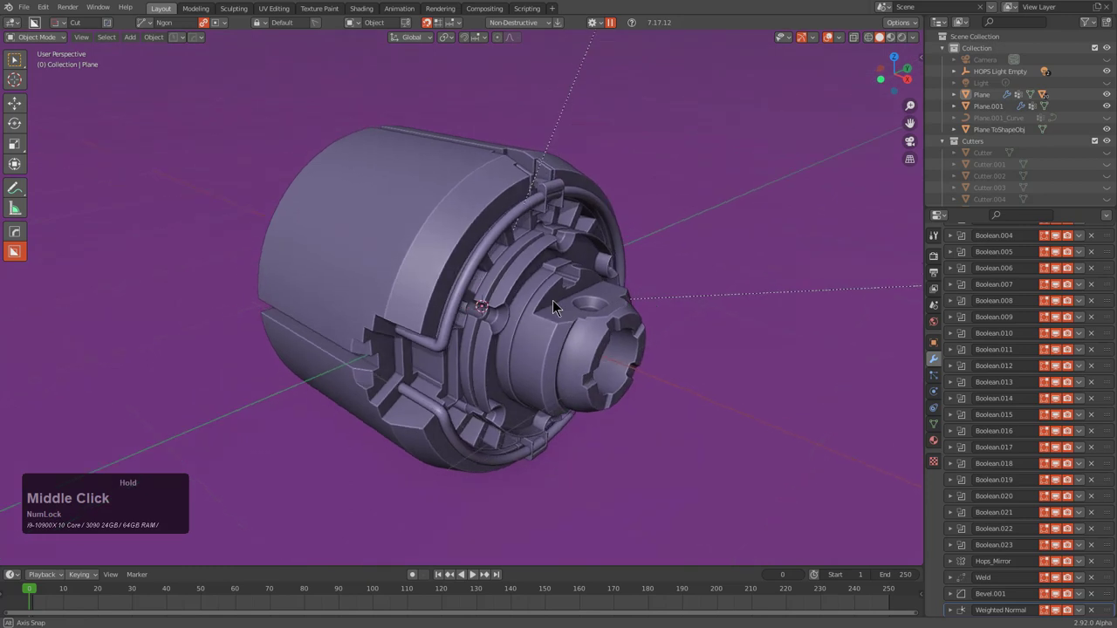
middle_click(563, 322)
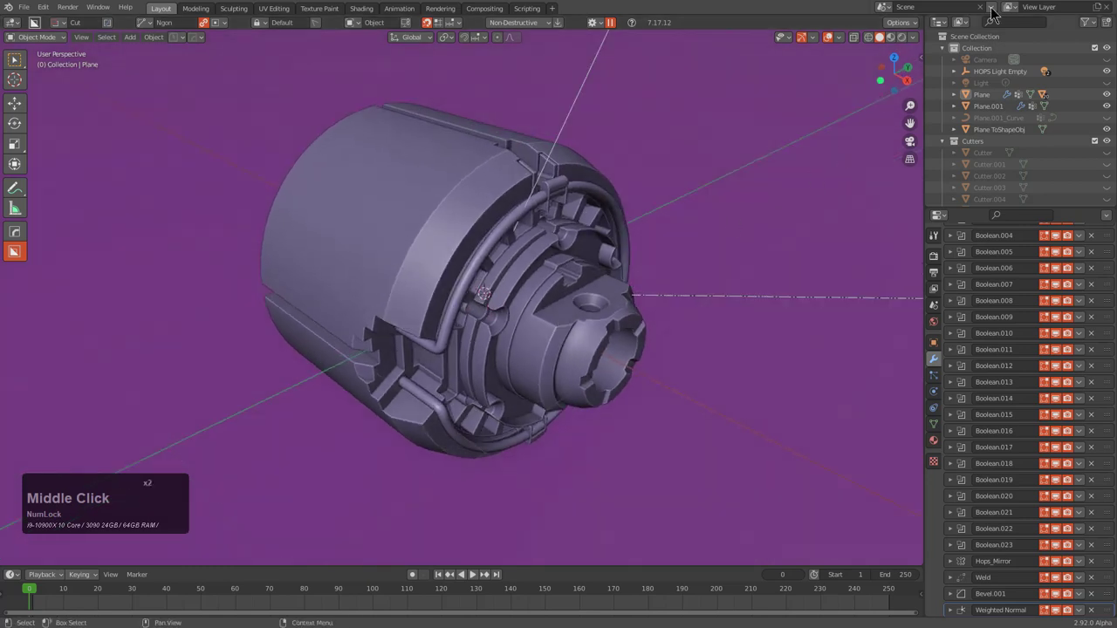
scroll(up, 3)
middle_click(515, 271)
middle_click(597, 279)
scroll(down, 3)
middle_click(643, 351)
middle_click(666, 362)
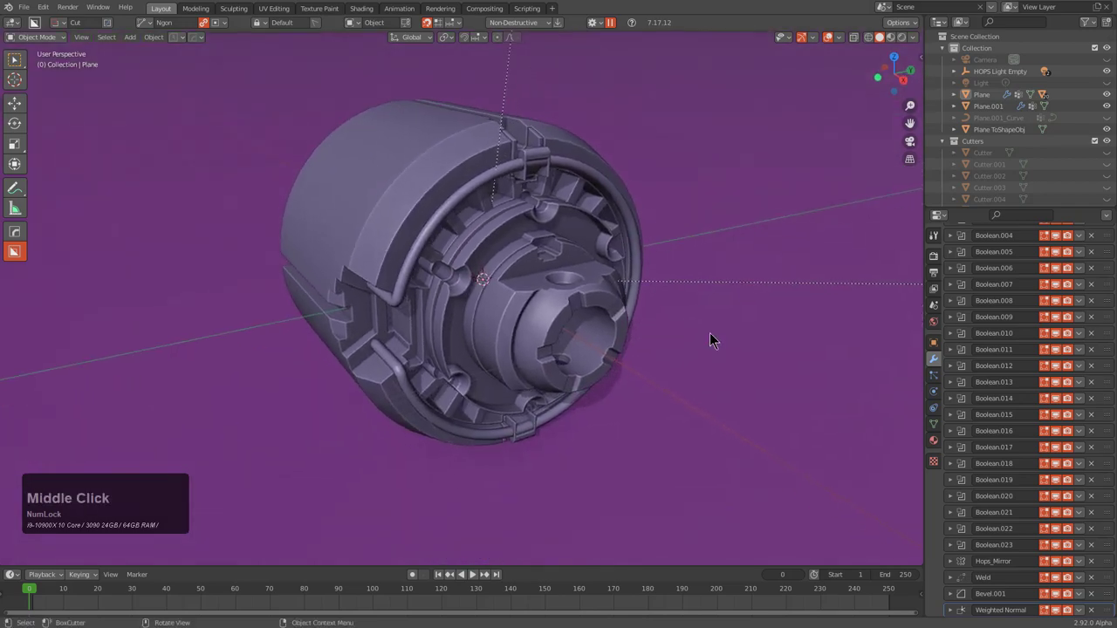
Select the cylinder body and bring up the HardOps Q menu
key(F2)
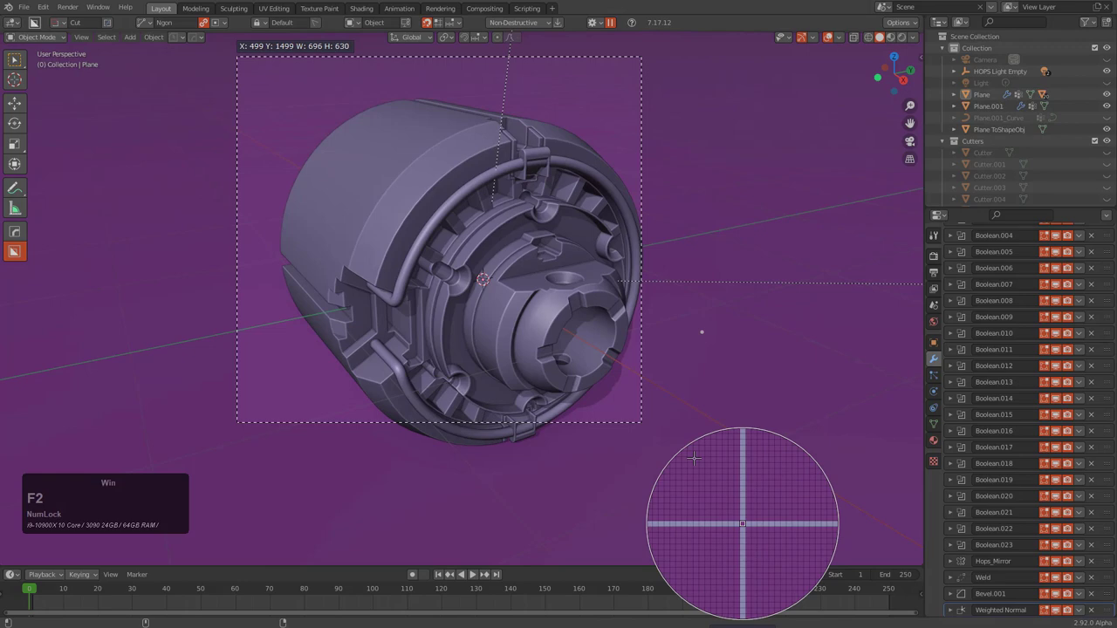
click(720, 491)
click(539, 337)
key(q)
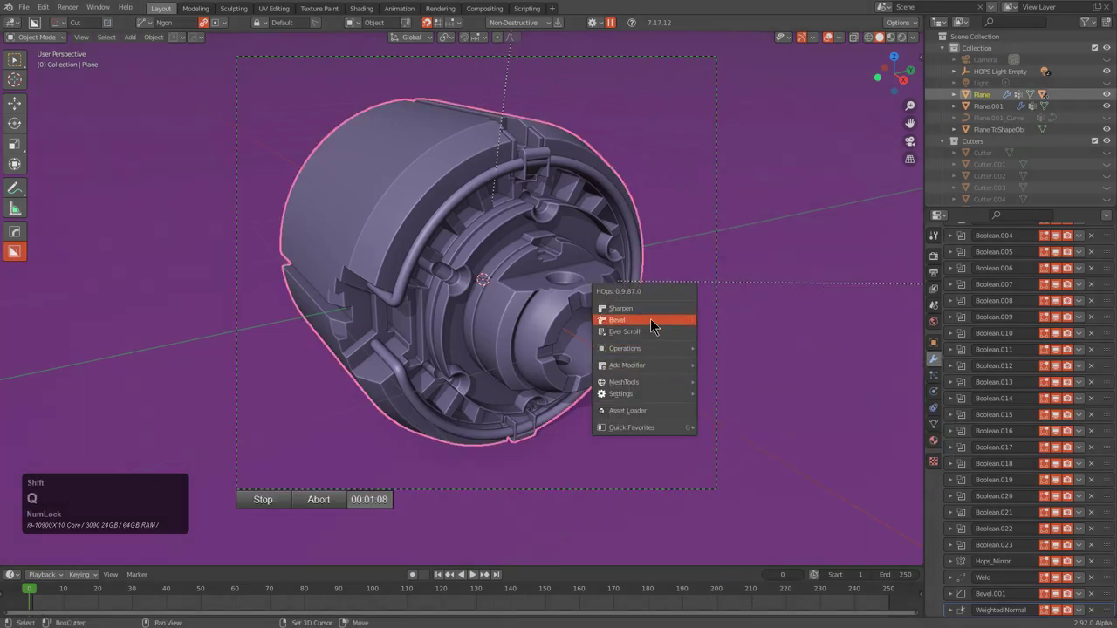
Step through the booleans to switch every cut back on, dismiss the menu and view the body from the side
click(655, 336)
scroll(up, 3)
scroll(up, 3)
scroll(up, 3)
scroll(up, 3)
scroll(up, 3)
click(655, 336)
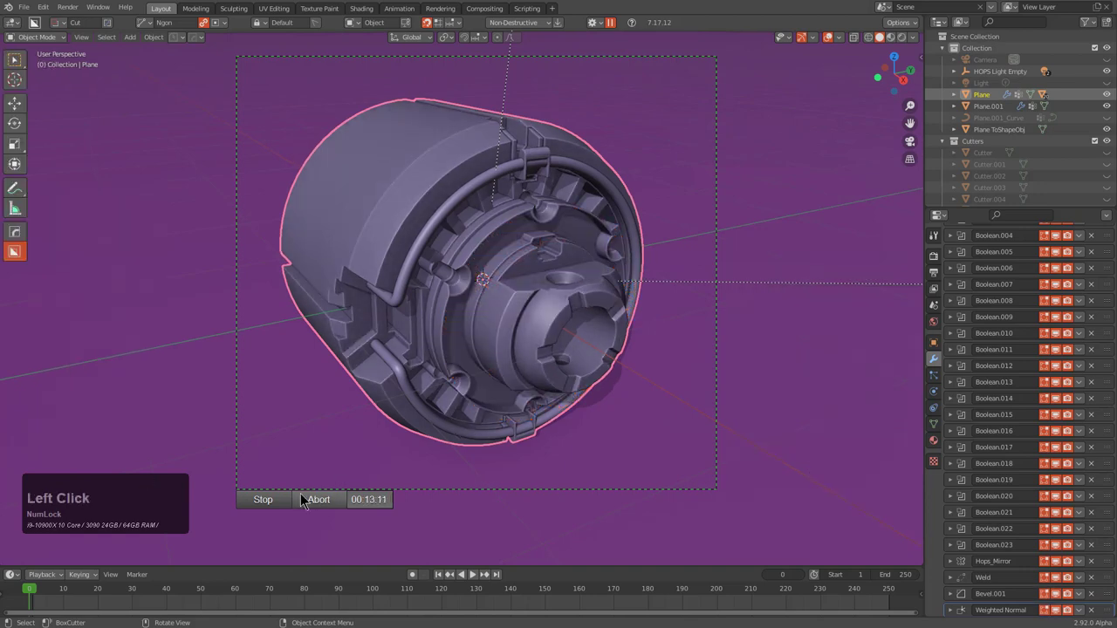
click(280, 508)
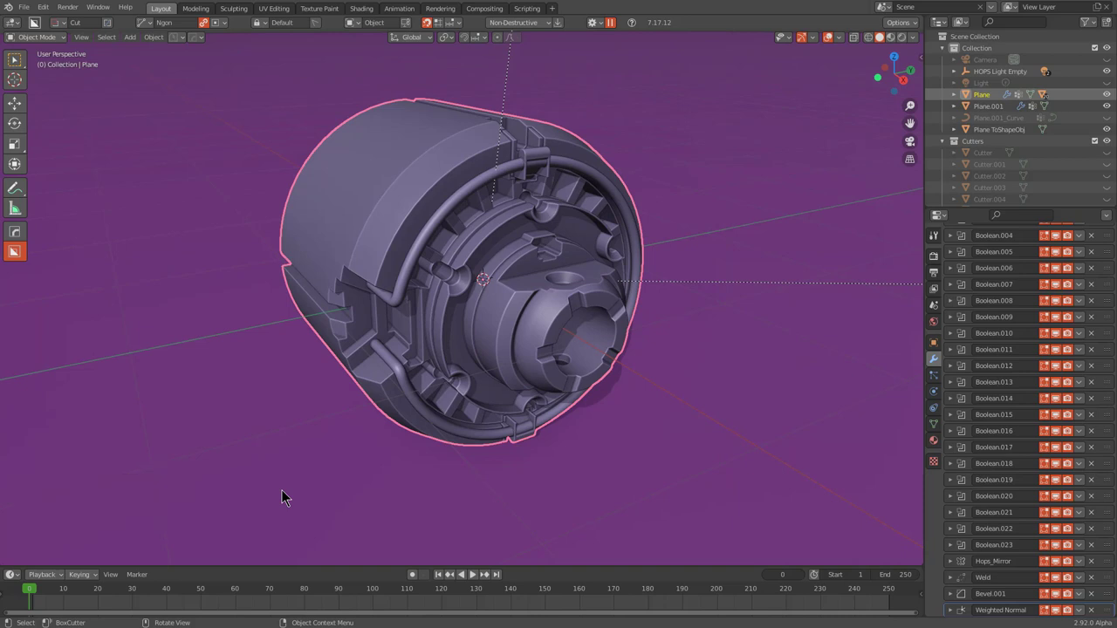
middle_click(418, 408)
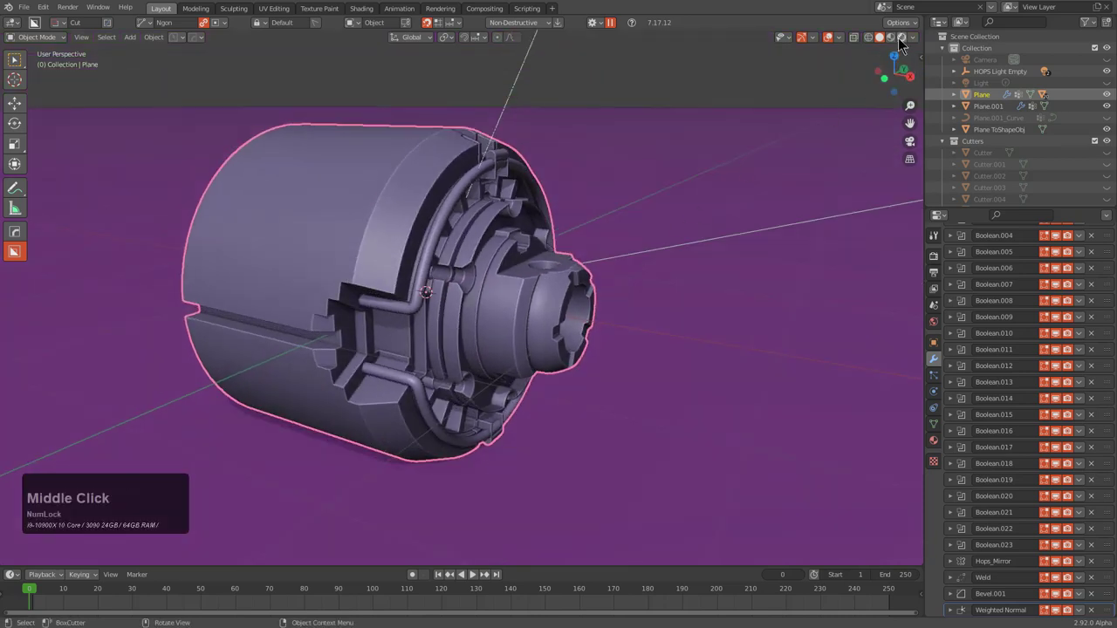
Switch the viewport to rendered shading and look at the model straight from the top
click(892, 45)
middle_click(616, 198)
click(517, 266)
key(KP_4)
key(KP_7)
key(KP_5)
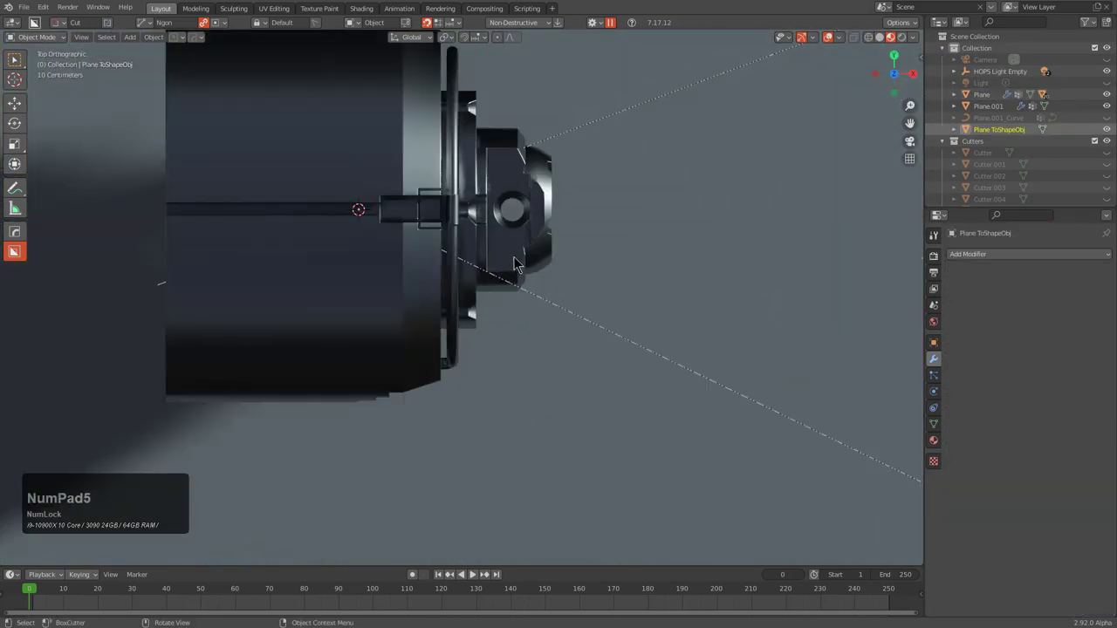
click(512, 238)
scroll(up, 3)
middle_click(561, 232)
Try a BoxCutter slice box over the hub end, then cancel it
key(d)
click(611, 306)
click(533, 70)
key(x)
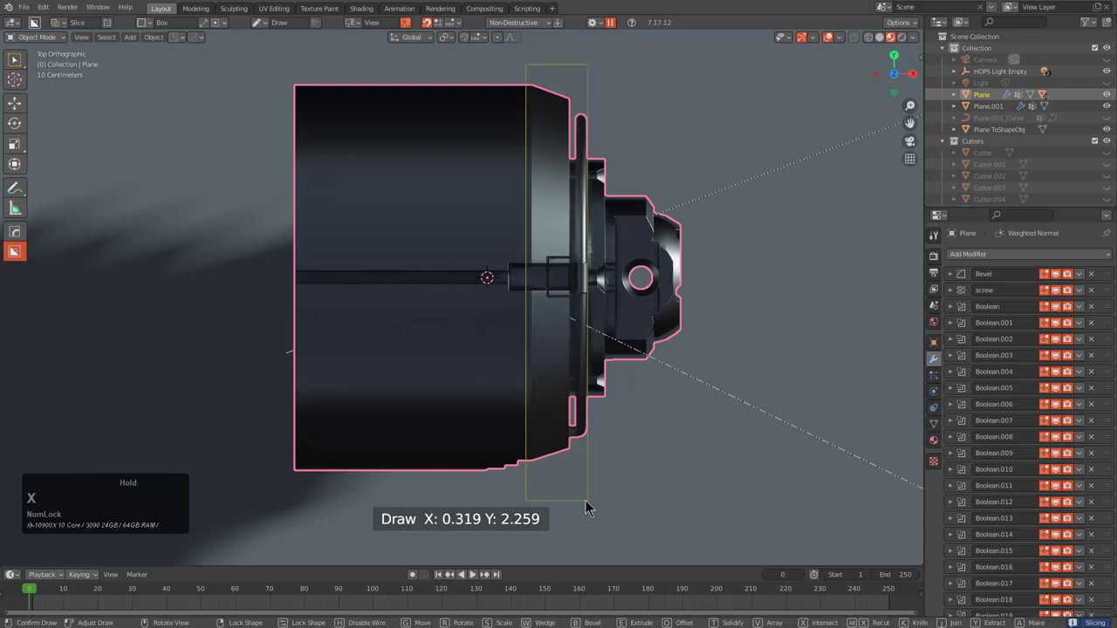
key(space)
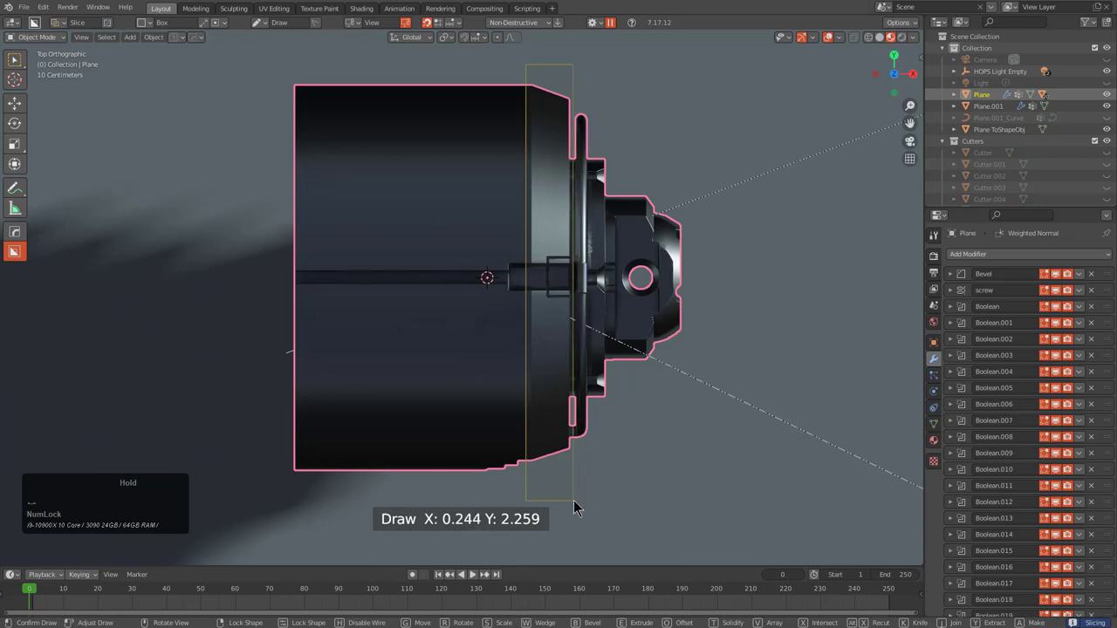
key(alt+a)
click(562, 277)
Scroll through the HardOps material menu (Alt+M) over the model without keeping a change
middle_click(596, 367)
scroll(up, 3)
key(alt+m)
click(544, 274)
scroll(up, 3)
scroll(up, 3)
scroll(up, 3)
click(551, 277)
scroll(down, 3)
key(alt+a)
click(432, 267)
Switch to front view and orbit around the side-on turned body
middle_click(436, 266)
key(KP_1)
key(KP_1)
key(KP_1)
key(KP_1)
scroll(down, 3)
middle_click(519, 324)
key(alt+a)
middle_click(506, 326)
Reframe the body with Shift+C and bring up the Add menu (Shift+A)
key(shift+c)
scroll(up, 3)
middle_click(532, 401)
middle_click(553, 311)
key(shift+c)
scroll(up, 3)
scroll(down, 3)
middle_click(531, 410)
scroll(up, 3)
middle_click(519, 143)
middle_click(619, 233)
key(shift+a)
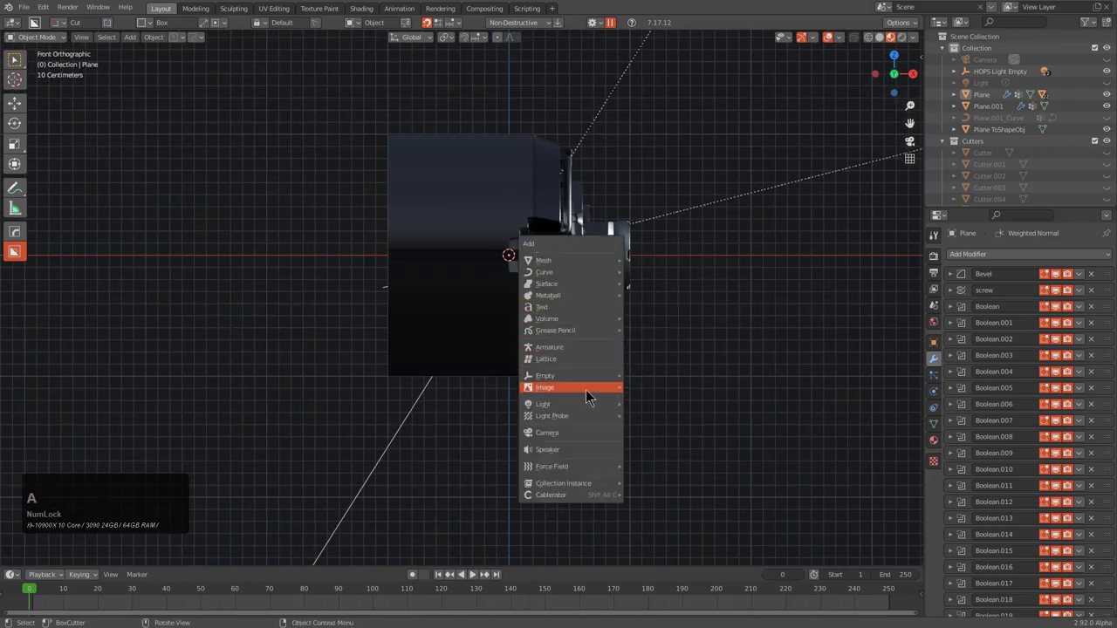
Add an Empty at the 3D cursor and slide it along the X axis
click(589, 382)
right_click(571, 264)
click(570, 264)
click(555, 264)
key(g)
text(gx)
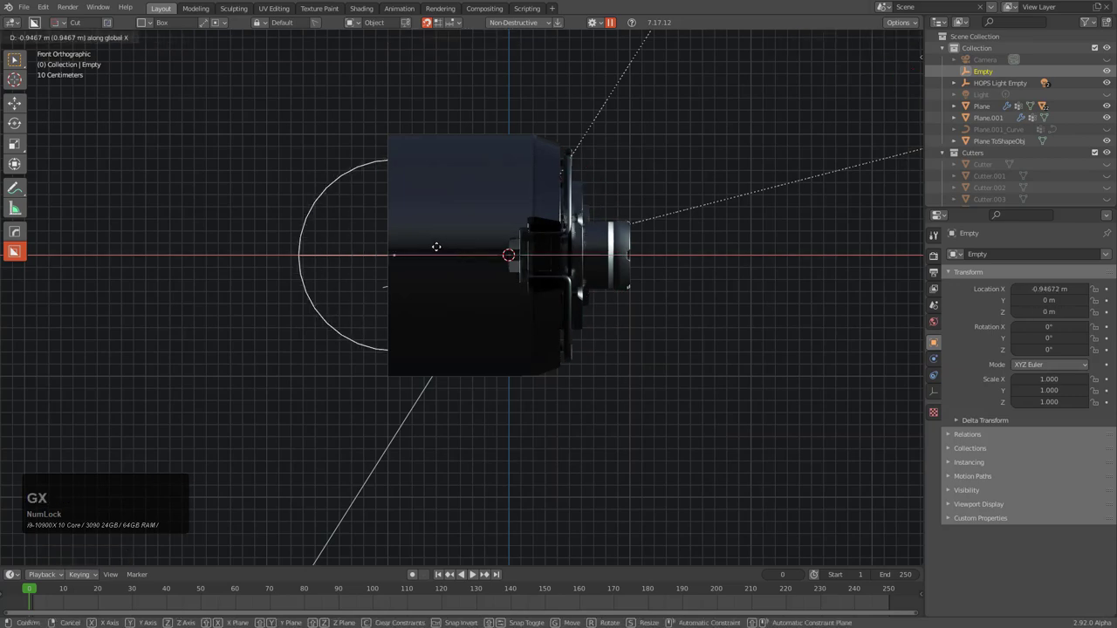
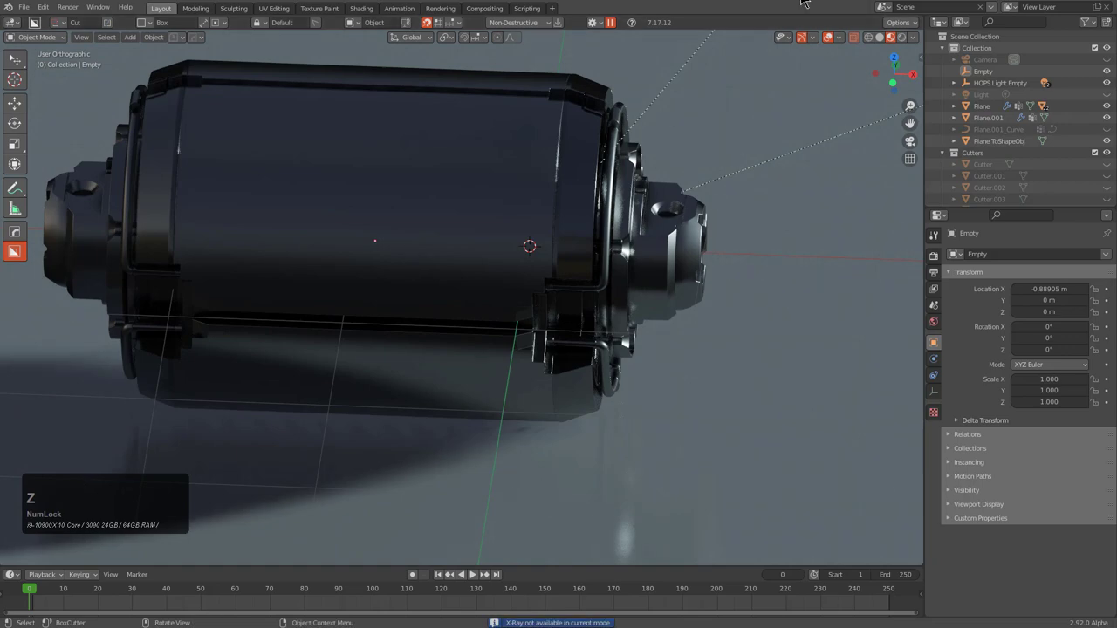
click(884, 44)
Toggle X-ray to check placement and move the Empty along X again to about -0.51 m
key(alt+z)
key(alt+z)
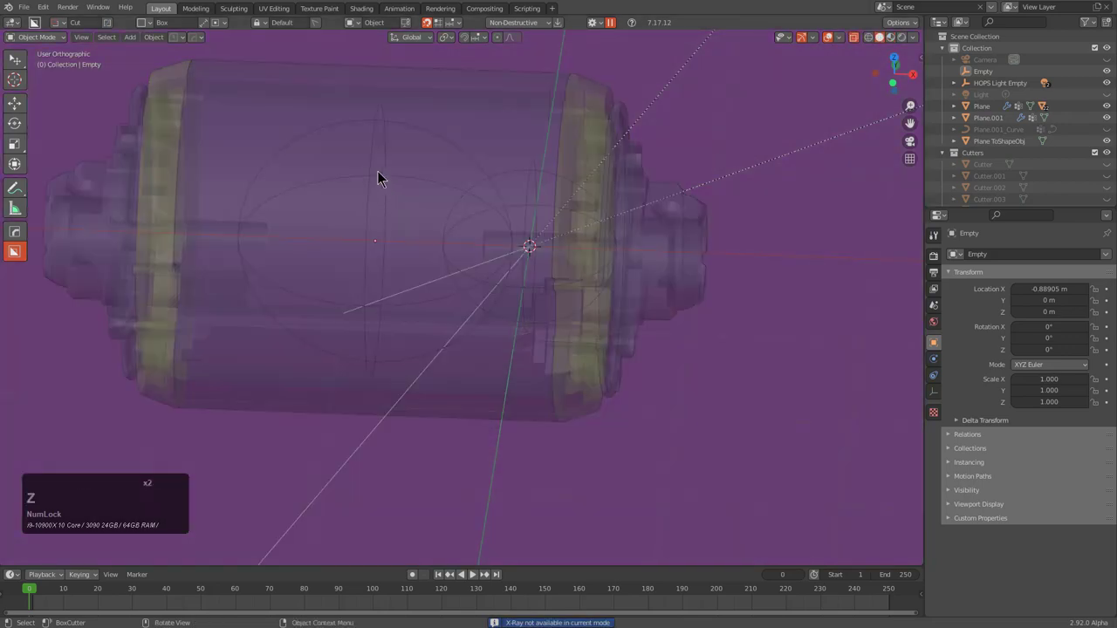
click(372, 176)
click(372, 175)
click(372, 175)
key(alt+z)
text(gx)
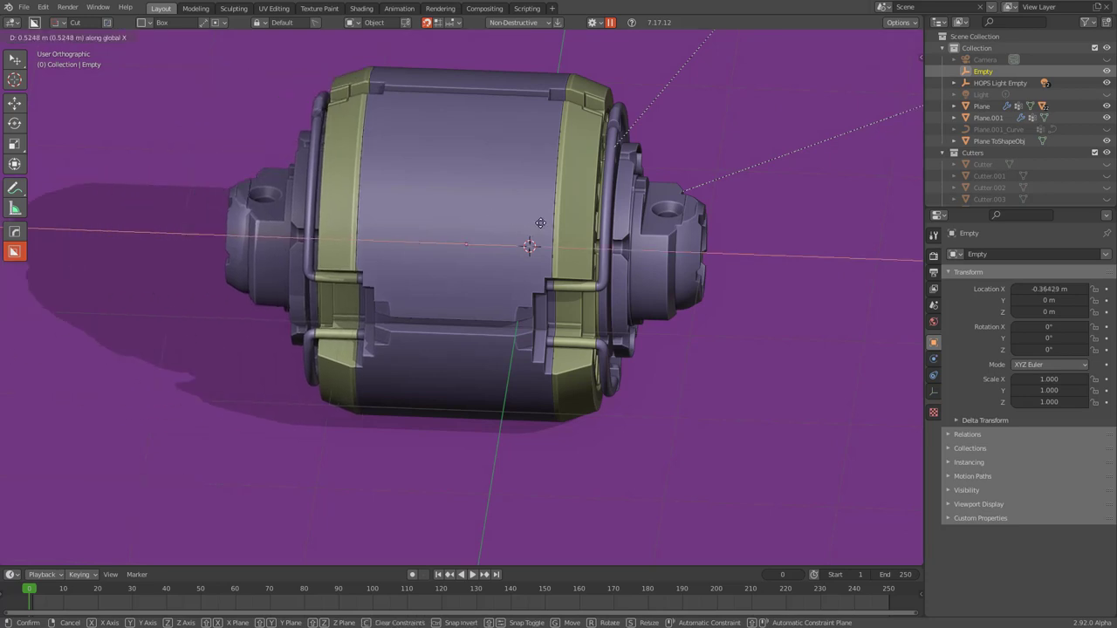
click(519, 221)
Hide the Empty and reselect the main body of the model
middle_click(534, 234)
middle_click(454, 209)
middle_click(519, 234)
key(h)
middle_click(471, 249)
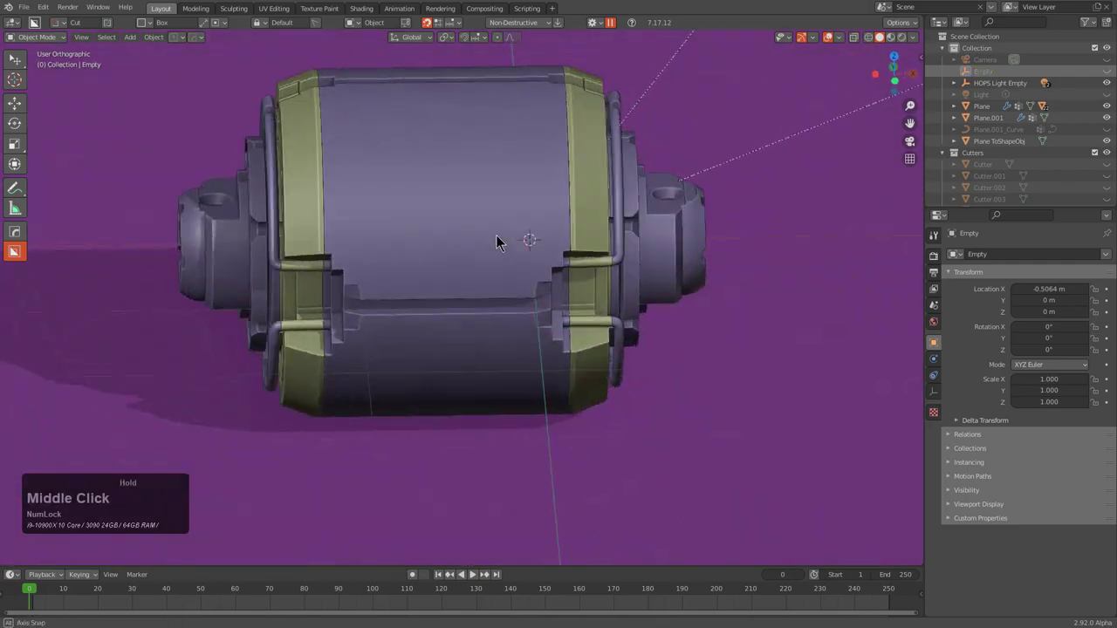
scroll(up, 3)
click(460, 228)
middle_click(475, 283)
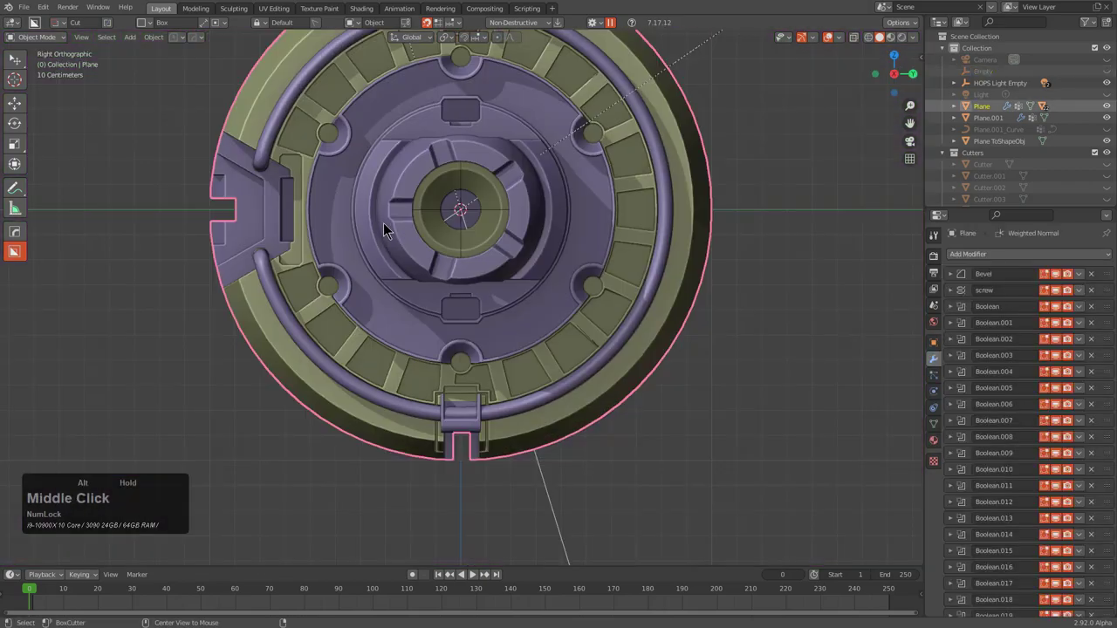
Draw a BoxCutter Slice over the side notch in right view and confirm it as Slice.001
middle_click(284, 232)
scroll(up, 3)
key(d)
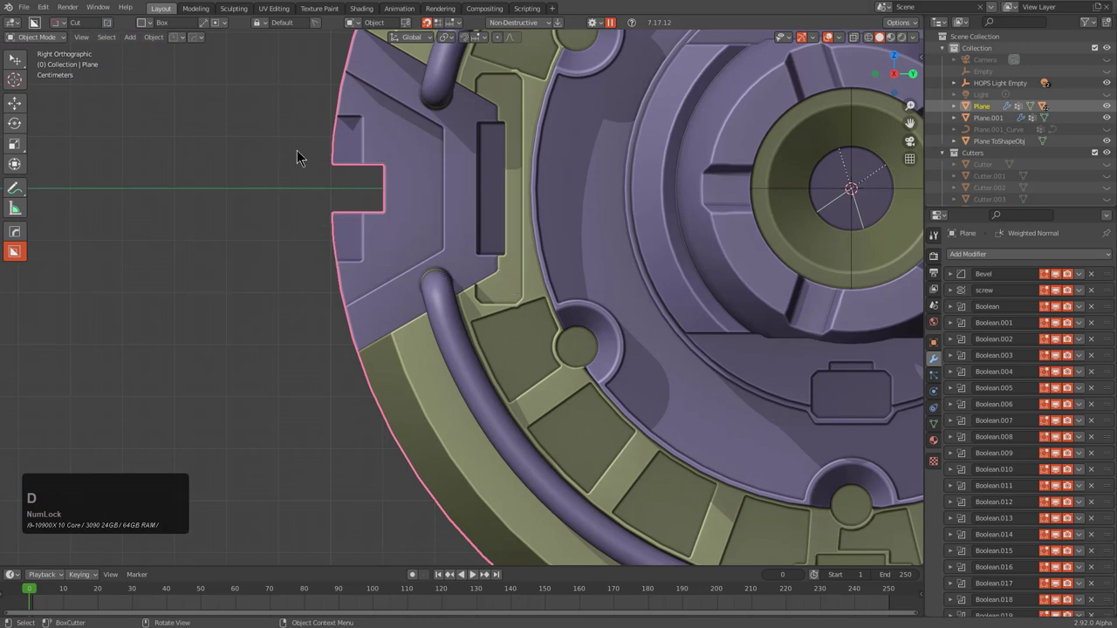
click(305, 160)
key(x)
key(space)
key(alt+a)
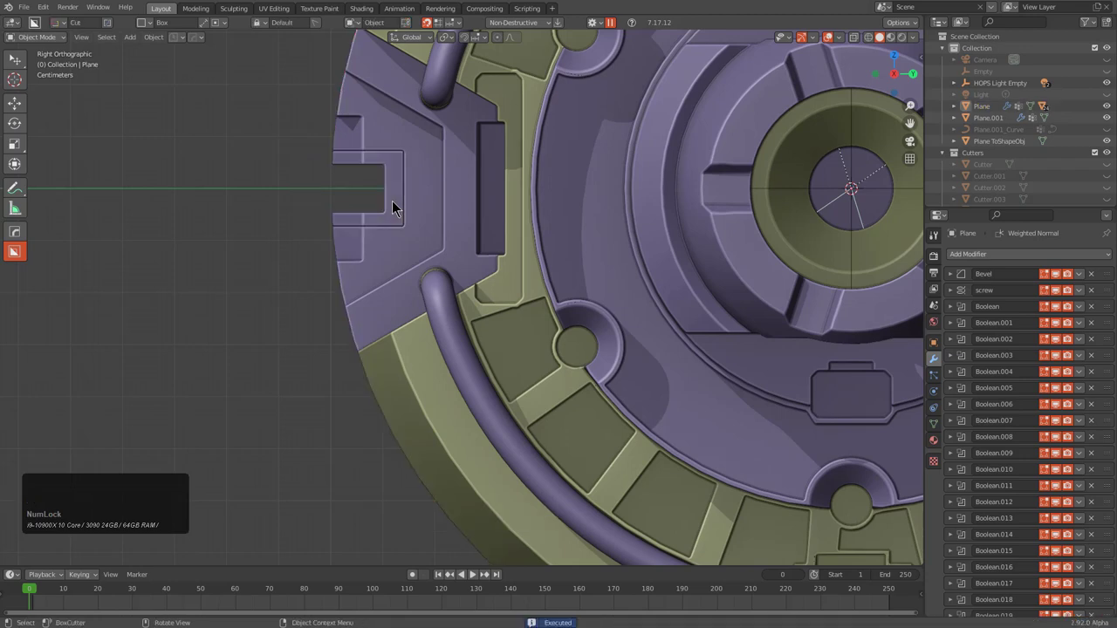
click(398, 209)
Give the sliced piece its own material from the HardOps list (Alt+M) and reselect the main body
middle_click(423, 226)
key(alt+m)
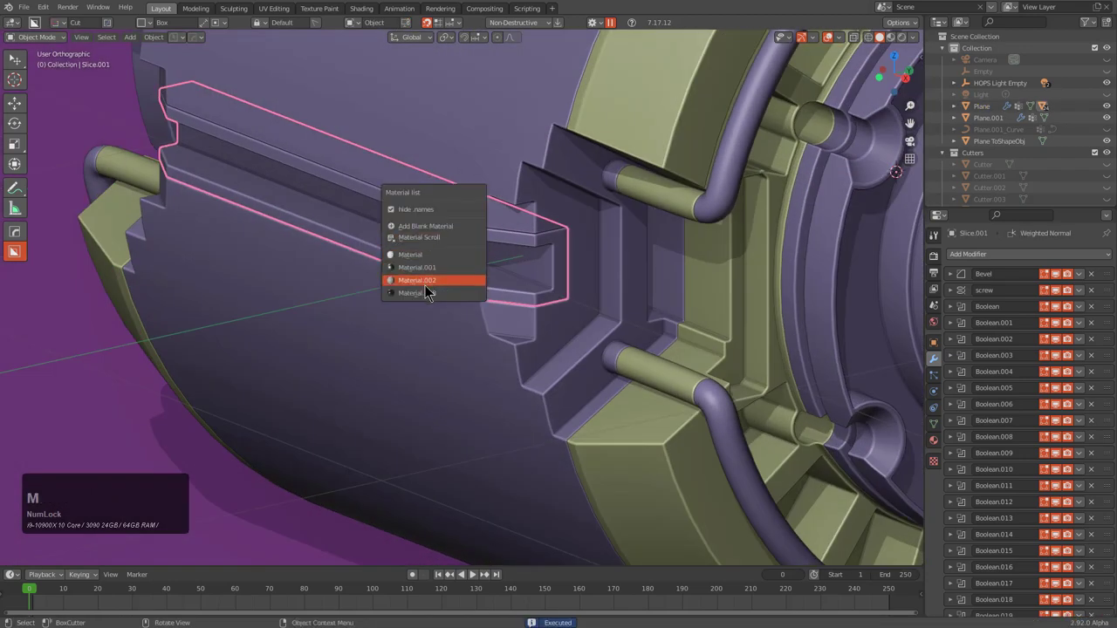
click(430, 298)
scroll(down, 3)
key(alt+a)
middle_click(578, 283)
click(603, 141)
middle_click(606, 158)
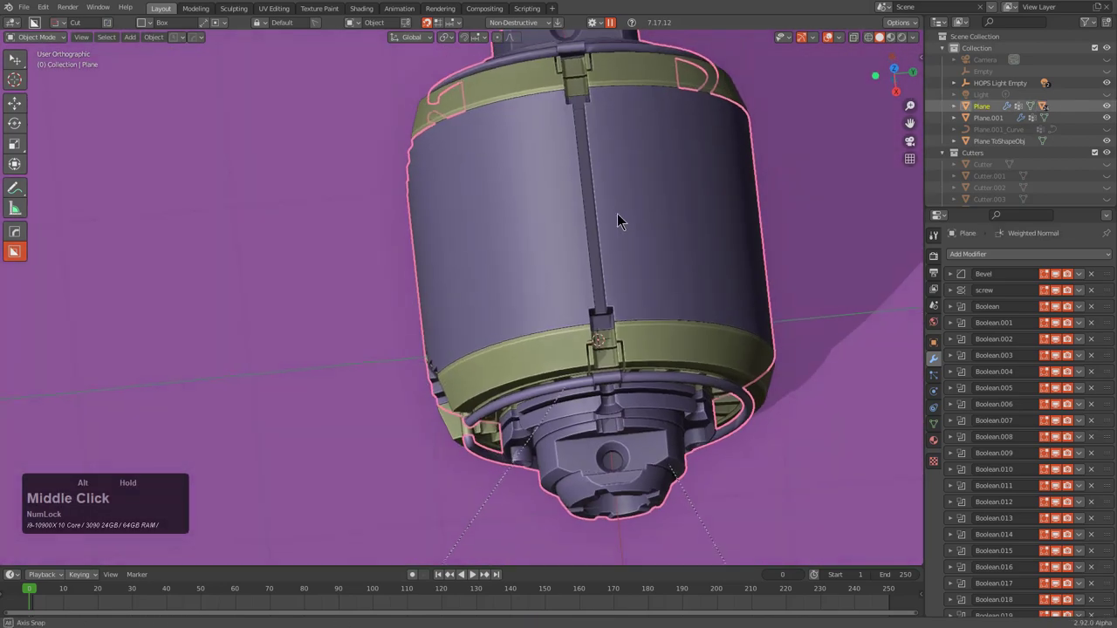
scroll(up, 3)
middle_click(672, 329)
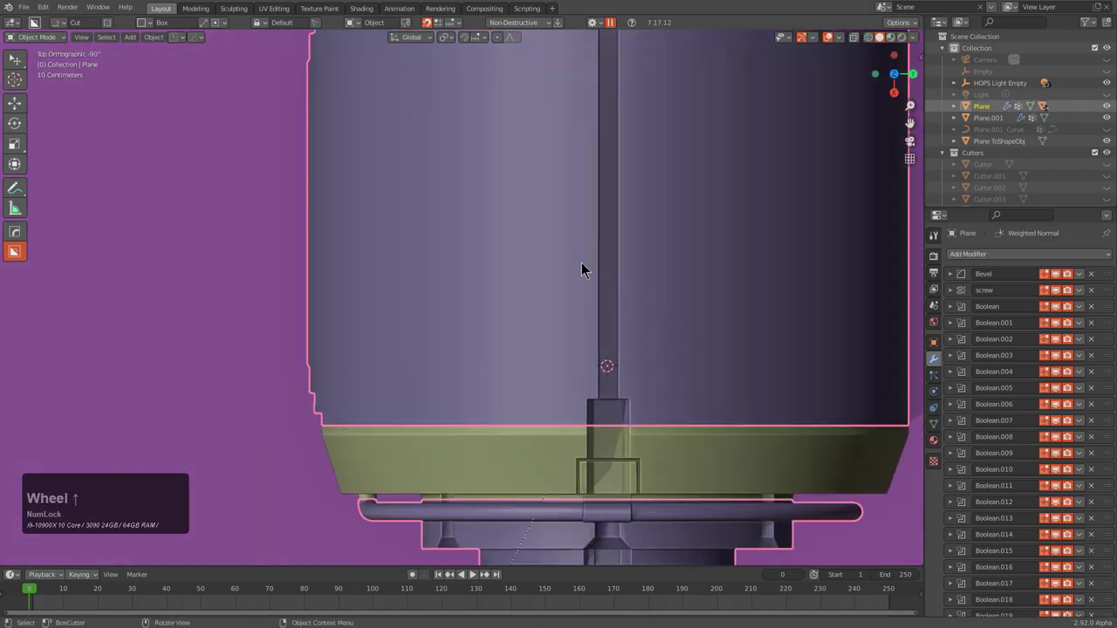
Cut a rectangular BoxCutter pocket into the groove from top view
click(588, 277)
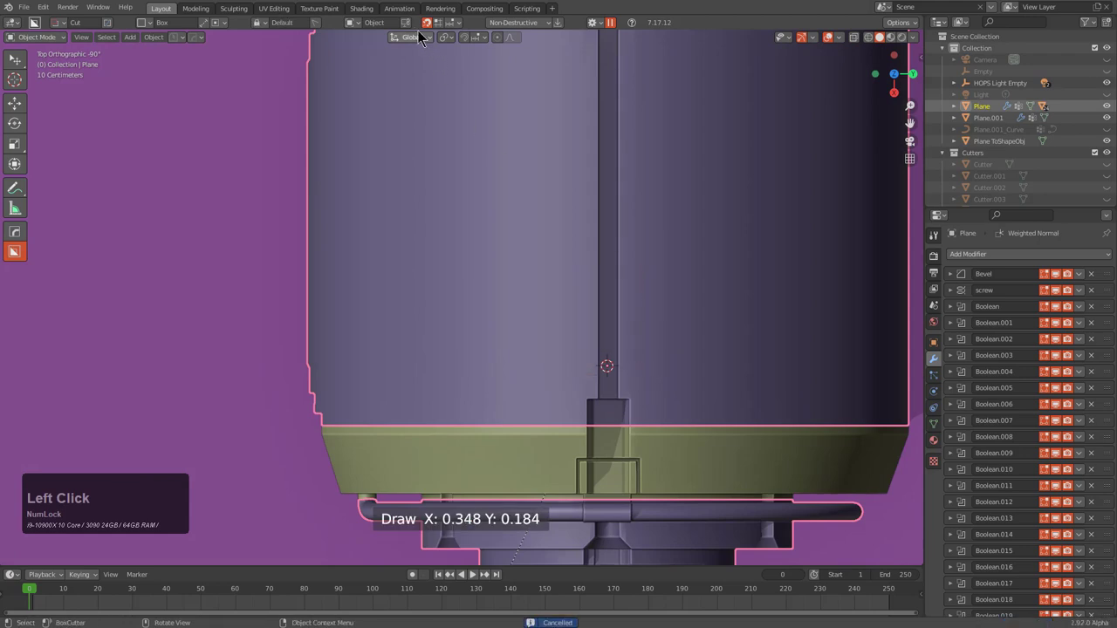
click(413, 29)
click(617, 26)
click(577, 310)
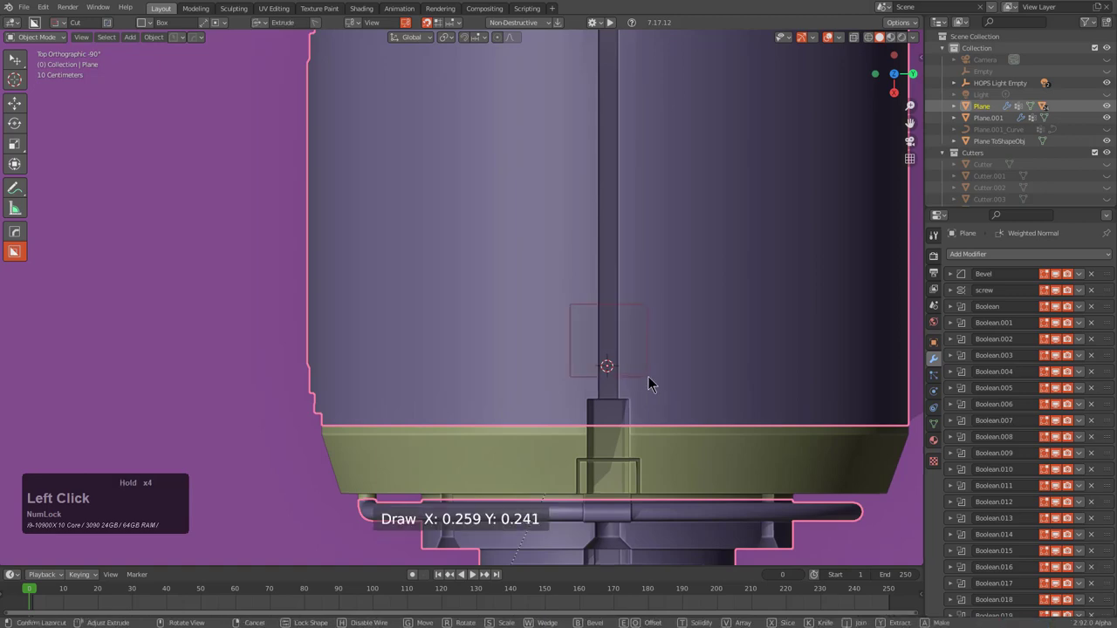
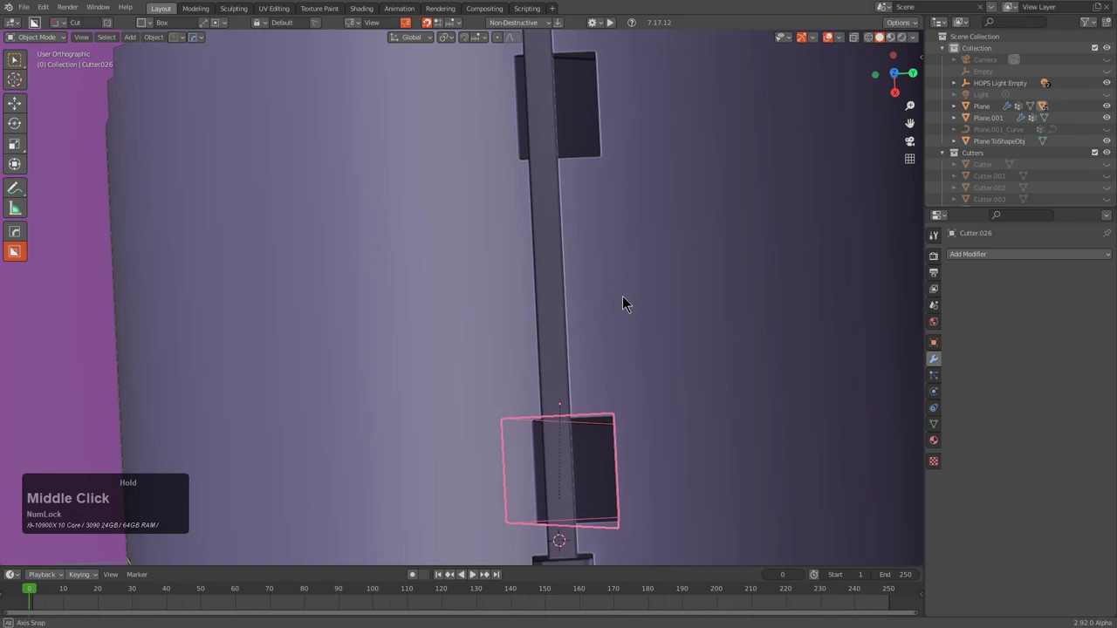
Start moving the new cutter along the groove
scroll(down, 3)
middle_click(607, 359)
key(g)
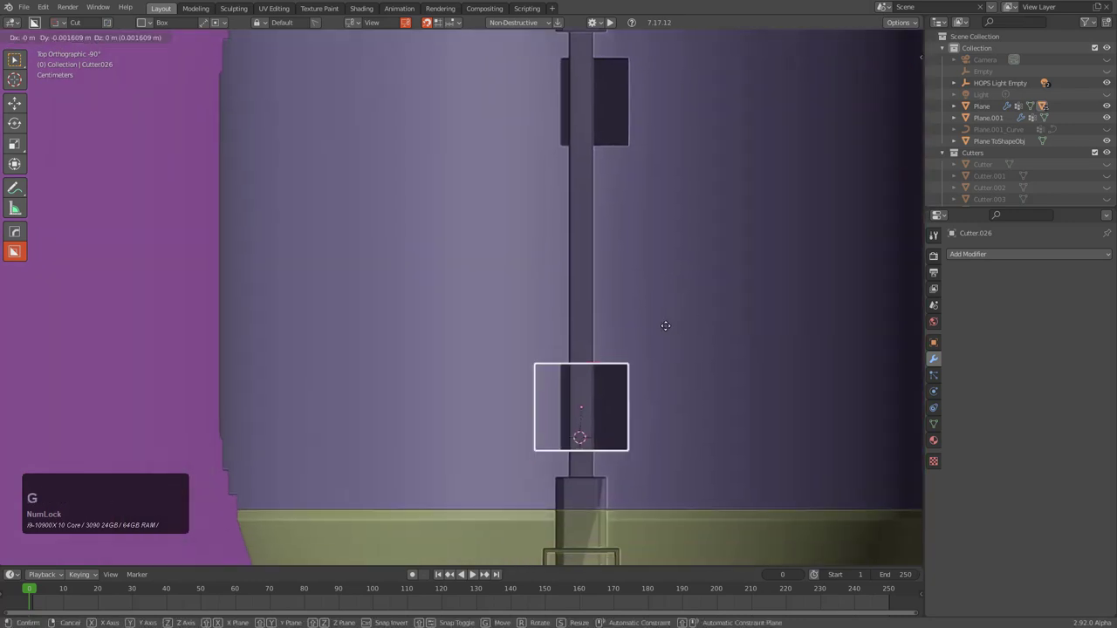
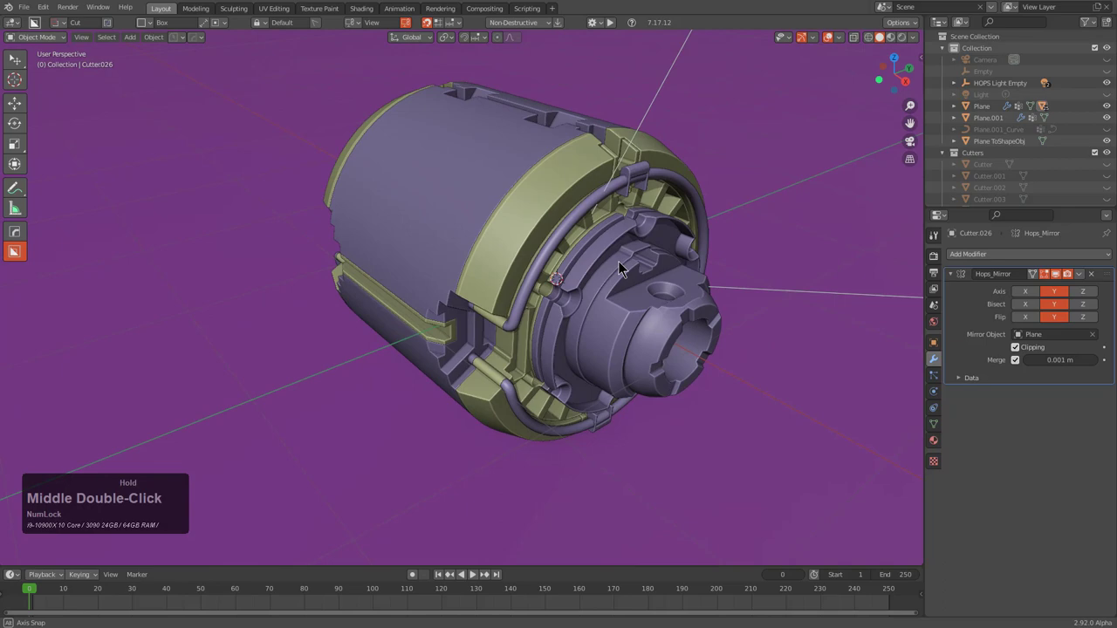
Slice a BoxCutter box around the two pockets to split them off as a separate piece
middle_click(577, 264)
click(519, 186)
middle_click(559, 205)
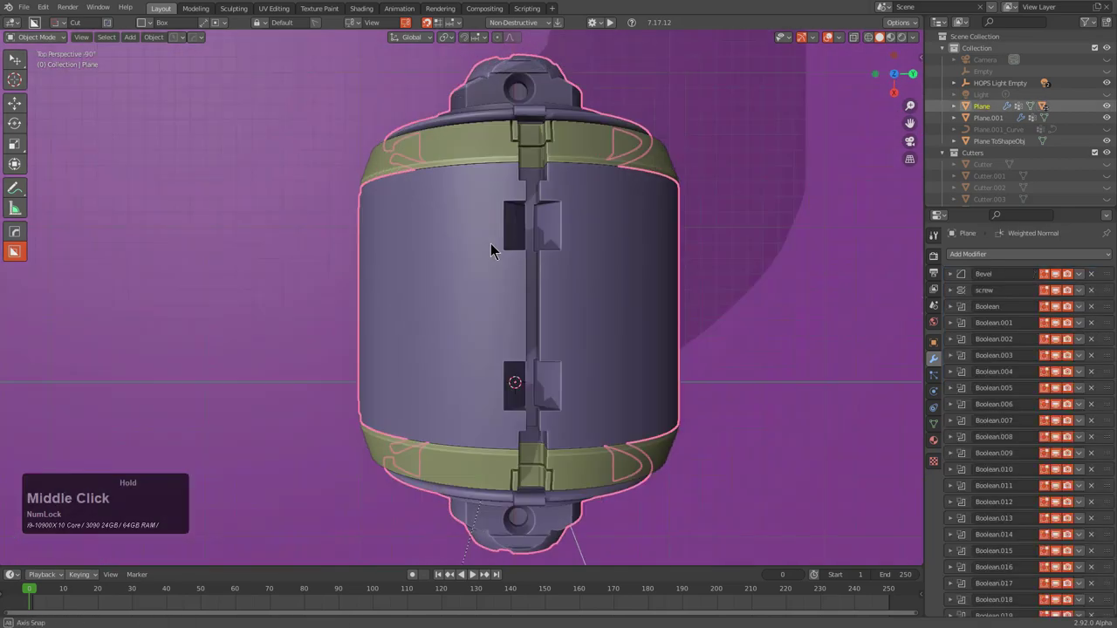
key(KP_5)
scroll(up, 3)
middle_click(586, 313)
click(619, 243)
key(x)
key(space)
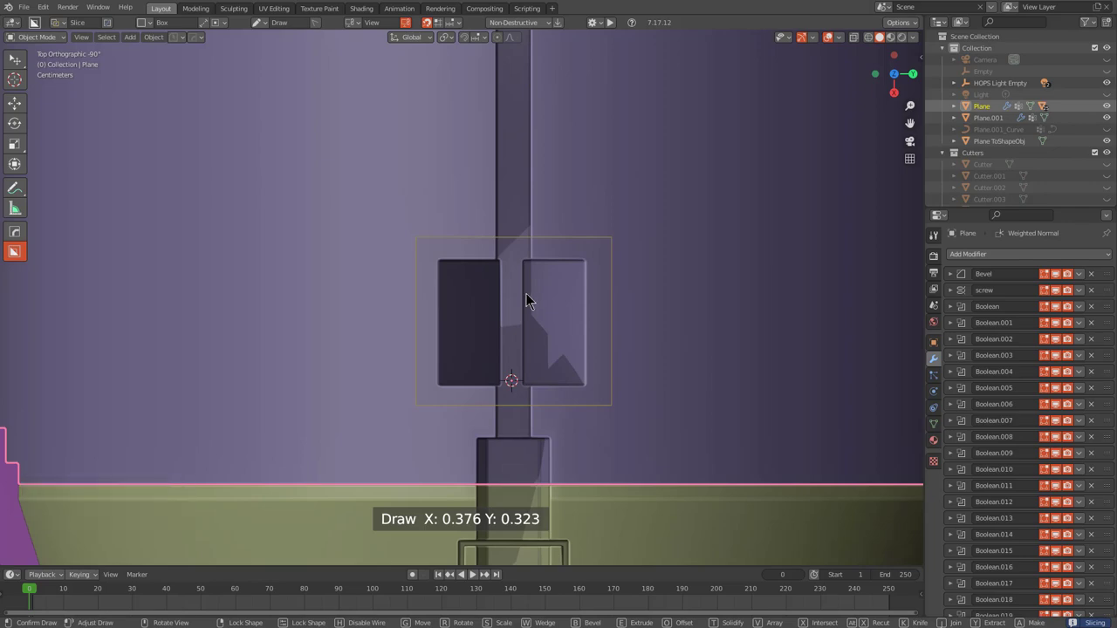
click(533, 300)
key(alt+m)
click(516, 298)
key(alt+a)
scroll(down, 3)
Orbit around the model and reselect the main body near the front hub
middle_click(487, 283)
middle_click(482, 291)
middle_click(508, 254)
middle_click(561, 226)
middle_click(534, 222)
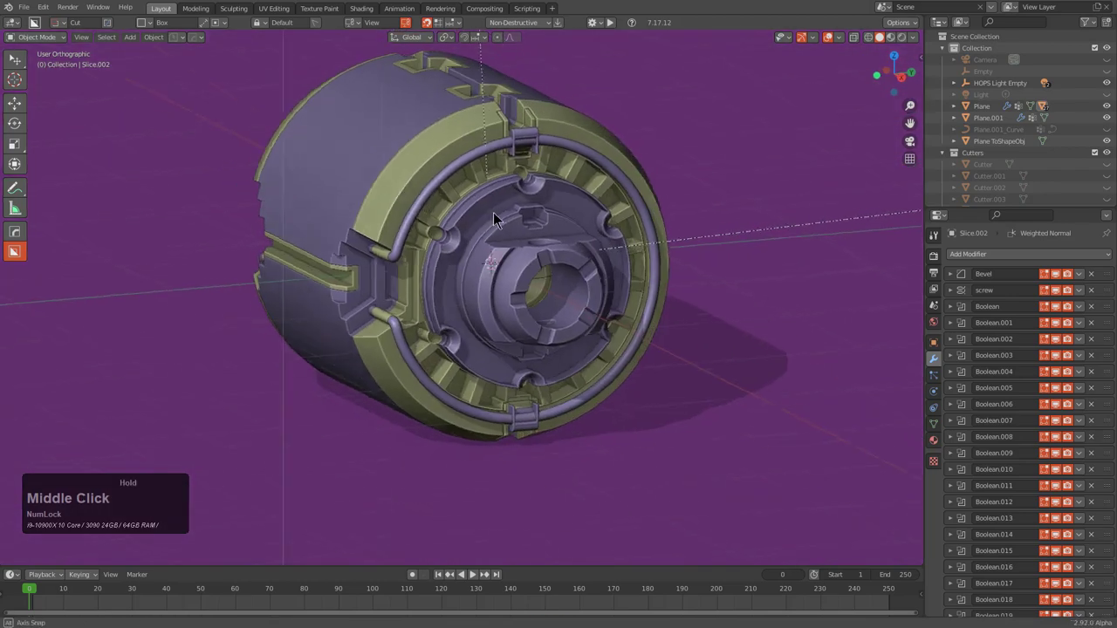
middle_click(486, 200)
middle_click(527, 235)
middle_click(580, 271)
scroll(up, 3)
click(511, 239)
middle_click(511, 243)
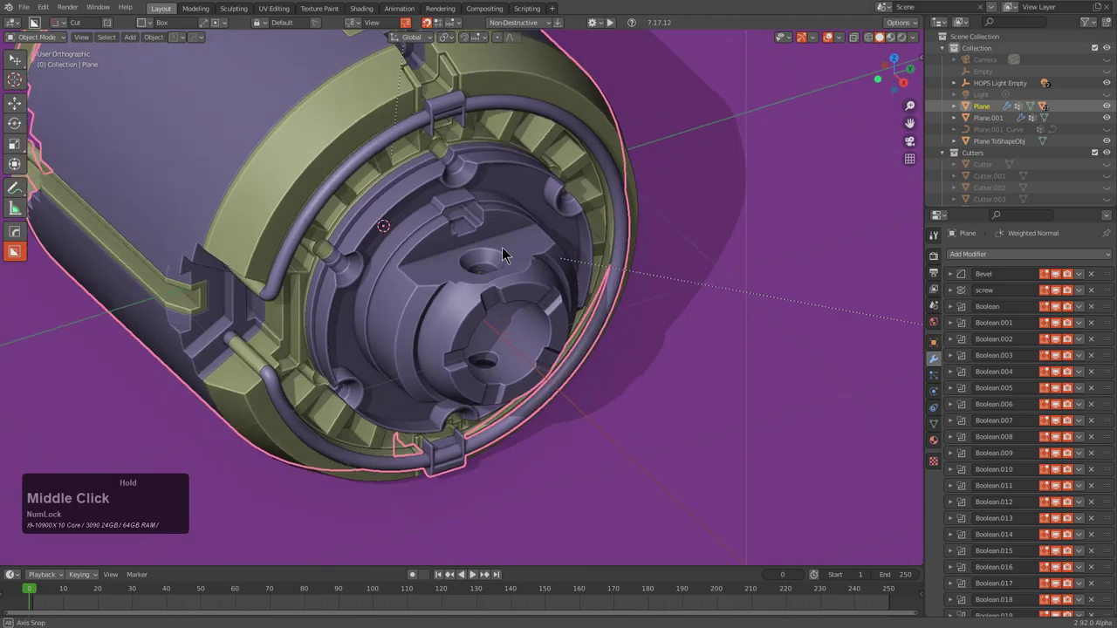
middle_click(676, 308)
scroll(up, 3)
Slice across the front hub to split off a separate Slice.003 ring piece
click(662, 92)
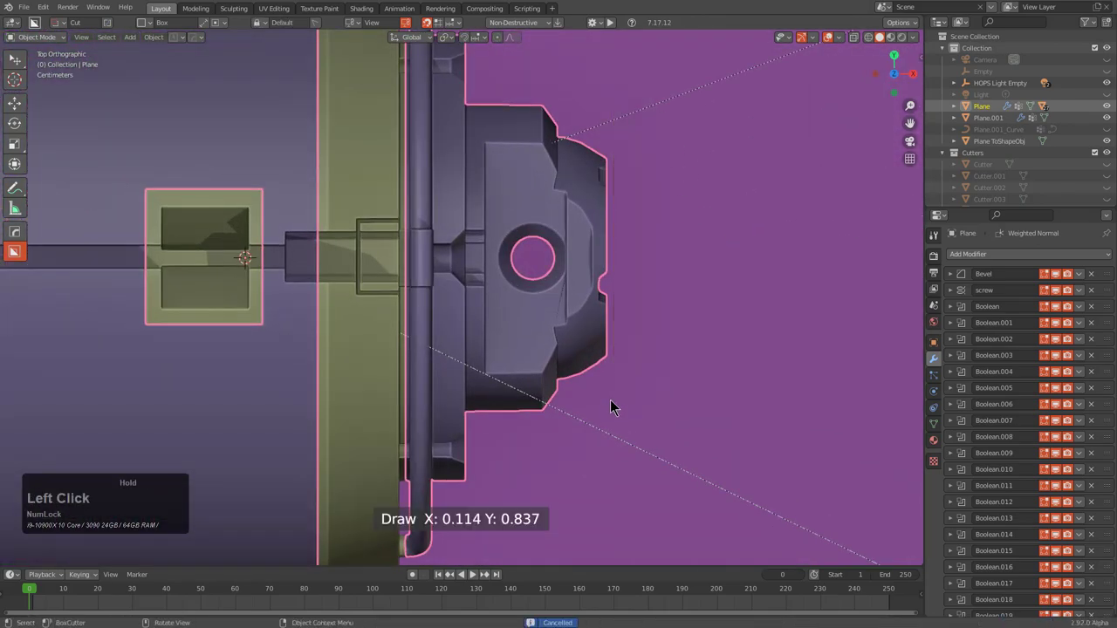
click(650, 84)
key(x)
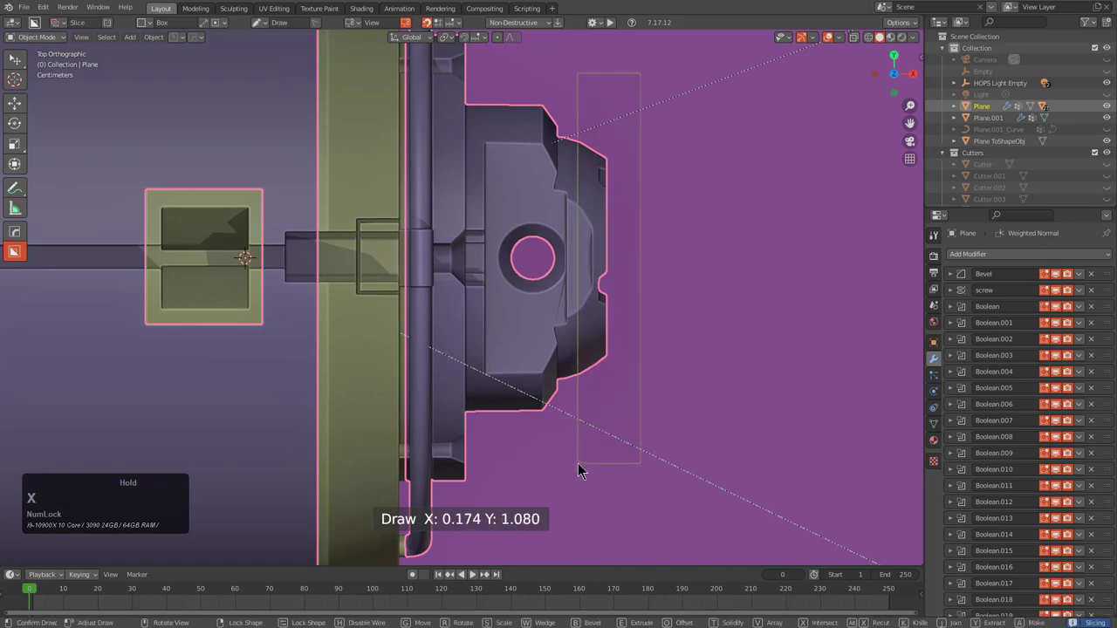
key(space)
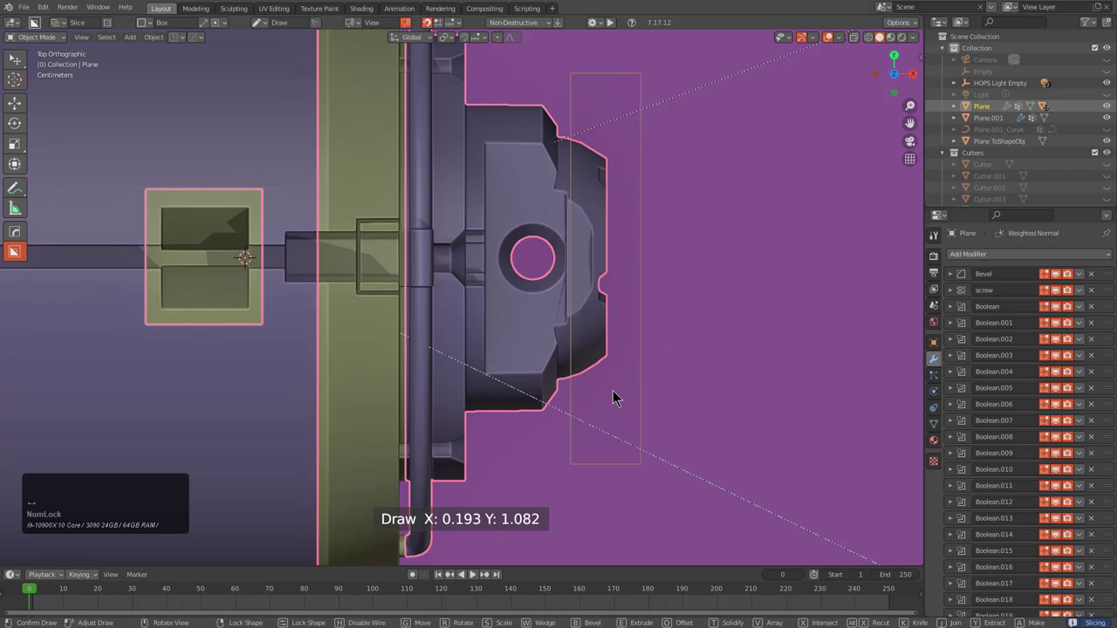
key(space)
key(alt+a)
middle_click(608, 348)
click(527, 215)
key(alt+m)
click(500, 217)
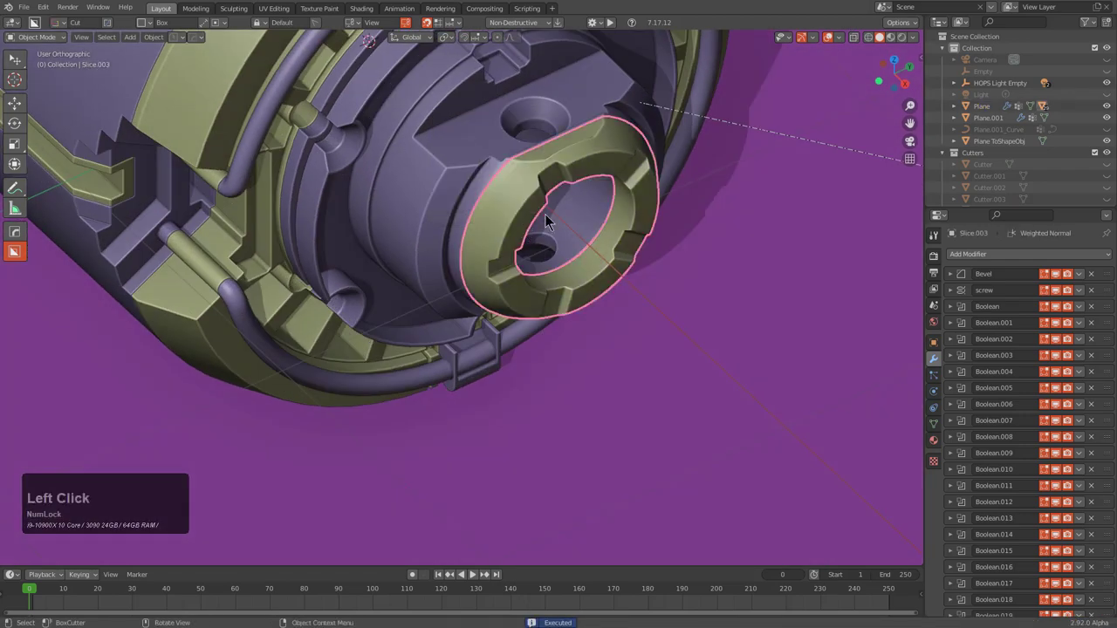
click(563, 211)
middle_click(565, 221)
scroll(down, 3)
key(alt+a)
middle_click(543, 327)
scroll(down, 3)
middle_click(512, 247)
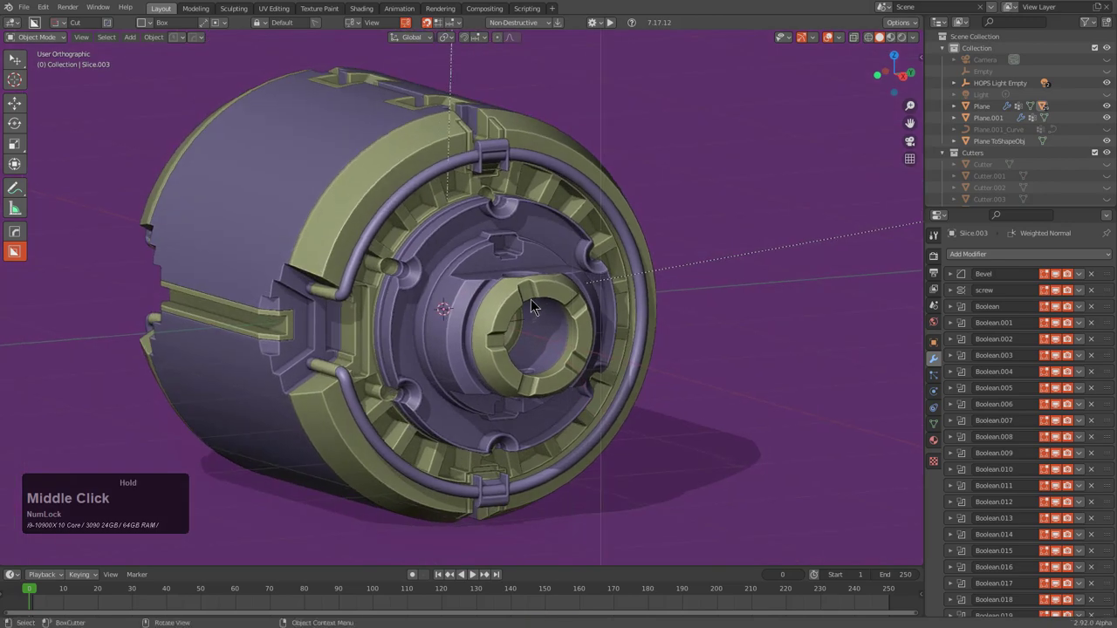
Switch the viewport to Material Preview shading and select the Slice piece
key(KP_5)
middle_click(534, 327)
scroll(down, 3)
middle_click(581, 354)
middle_click(590, 357)
scroll(up, 3)
scroll(down, 3)
middle_click(607, 370)
click(901, 39)
middle_click(560, 280)
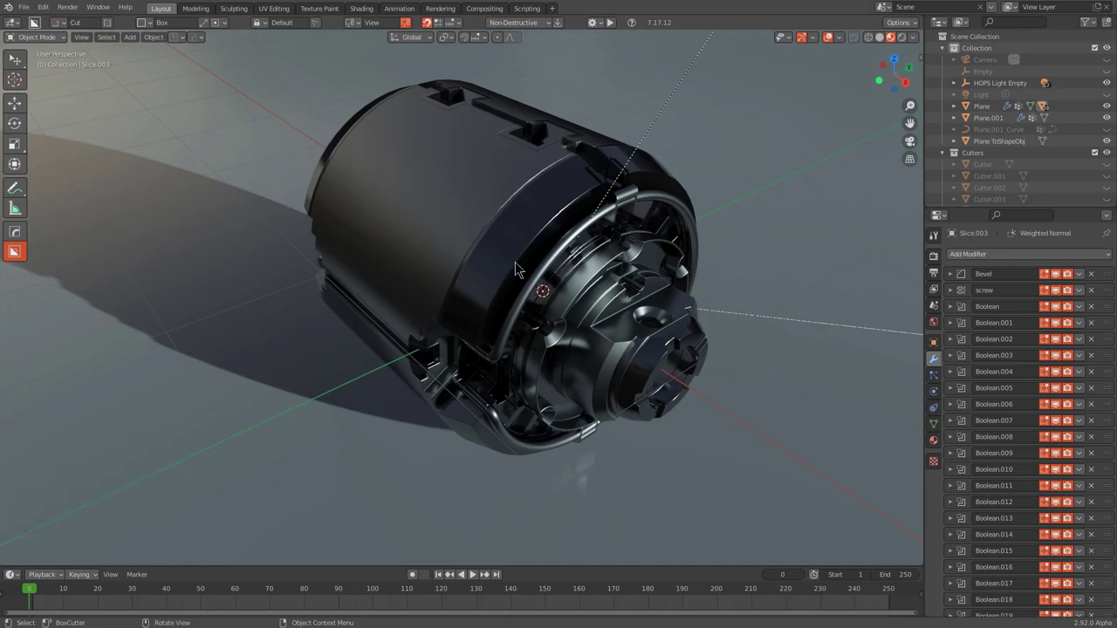
click(529, 260)
middle_click(546, 262)
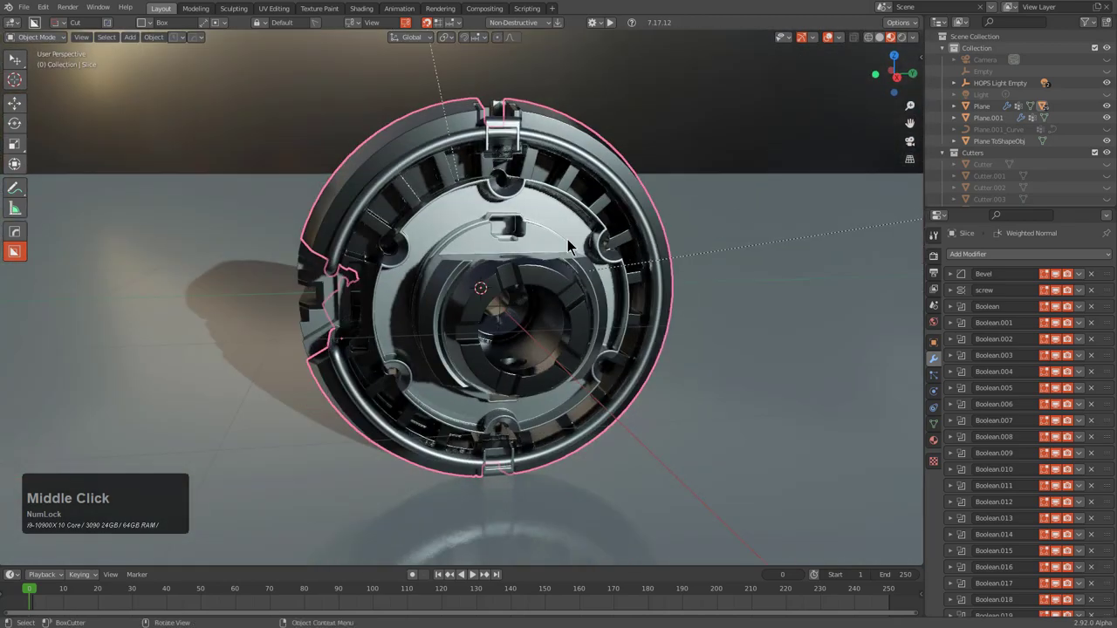
key(alt+a)
middle_click(572, 257)
Bring up the Shift+A add menu and browse its Mesh primitives
key(shift+a)
click(553, 146)
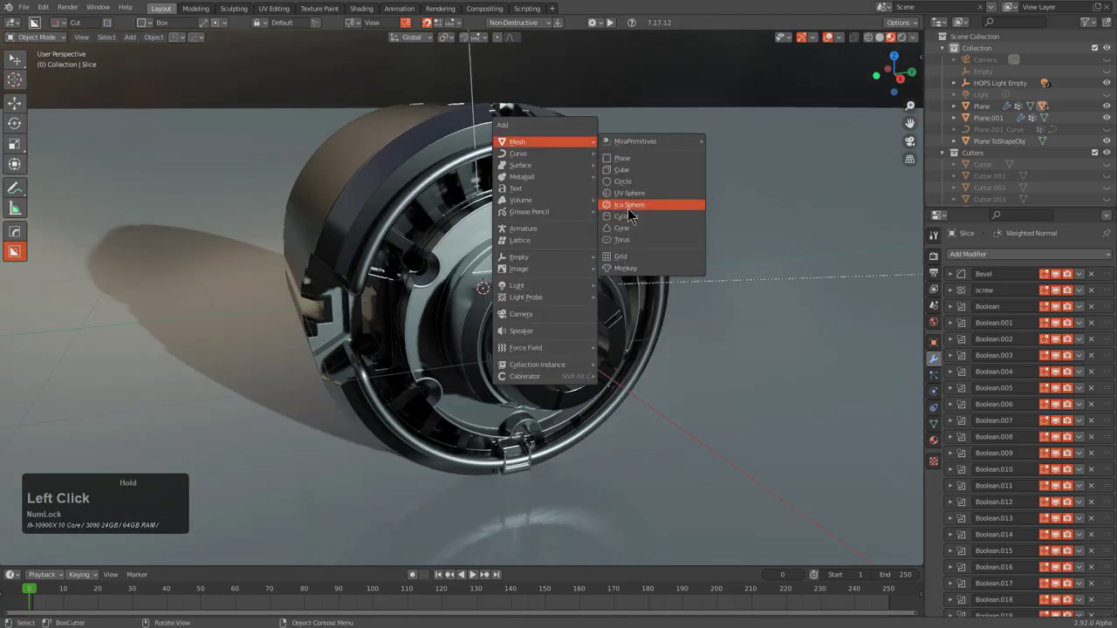
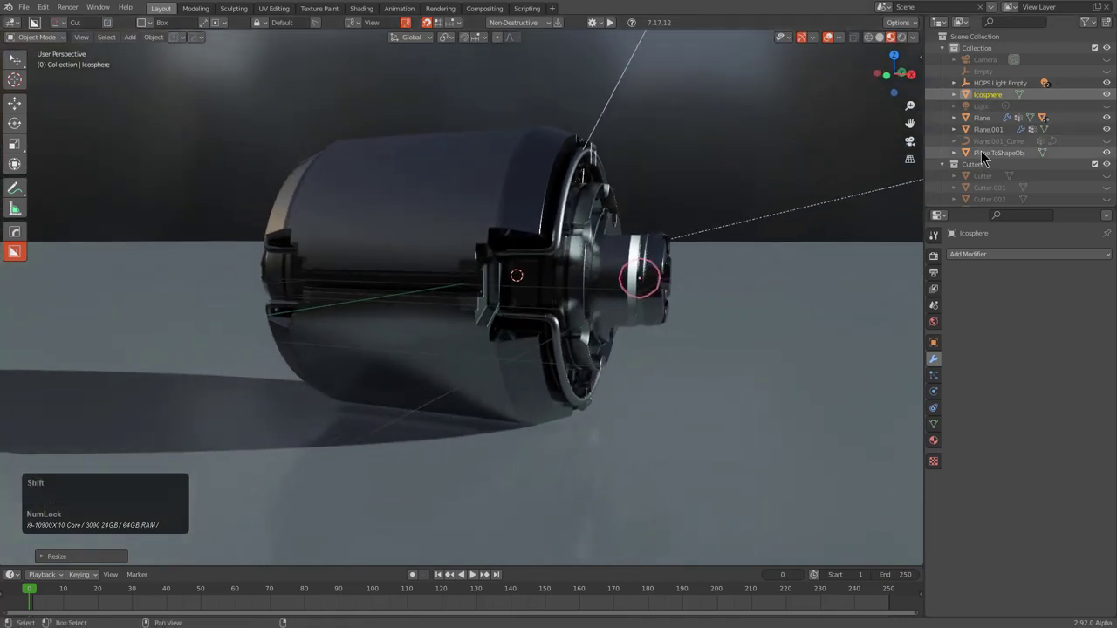
Add an icosphere, enable X-ray and adjust entries in the Outliner
click(1109, 80)
click(888, 48)
key(alt+z)
click(1003, 93)
click(997, 90)
click(991, 89)
click(987, 100)
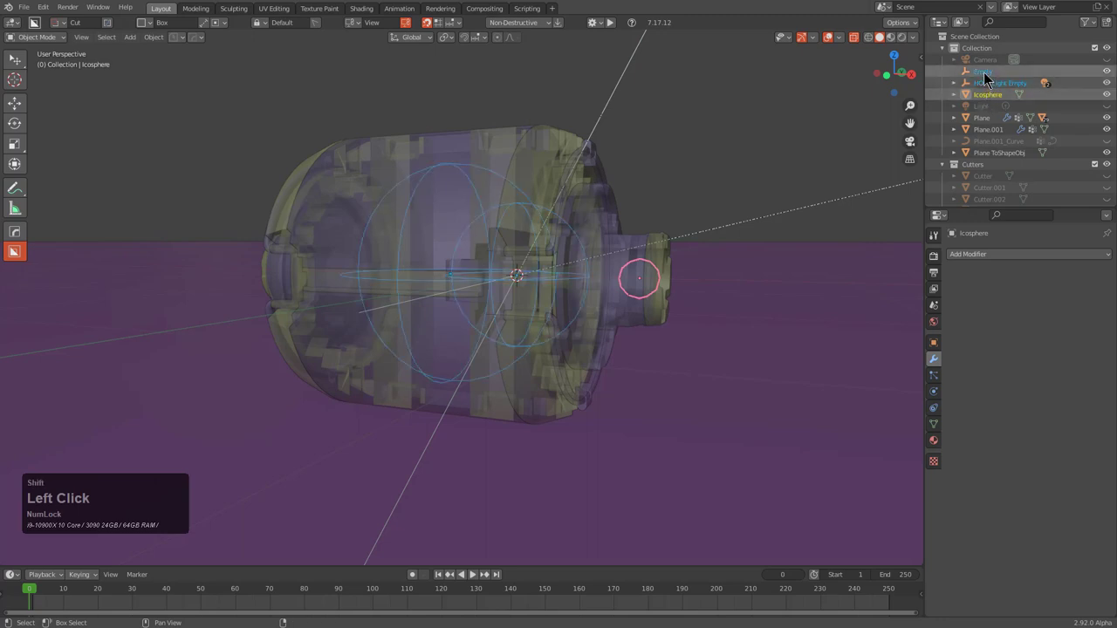
Select the Empty at about -0.51 m along X and enter HardOps MODIFIER scroll mode
click(641, 206)
middle_click(635, 210)
click(996, 101)
click(994, 79)
middle_click(647, 211)
key(alt+x)
click(553, 280)
key(alt+a)
middle_click(622, 288)
key(1)
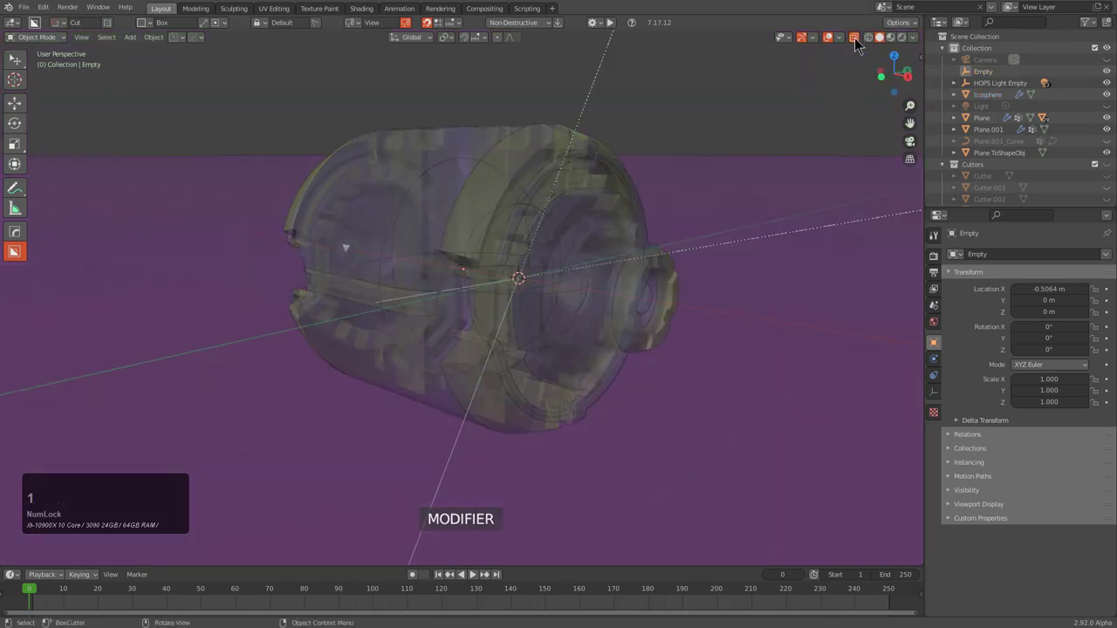
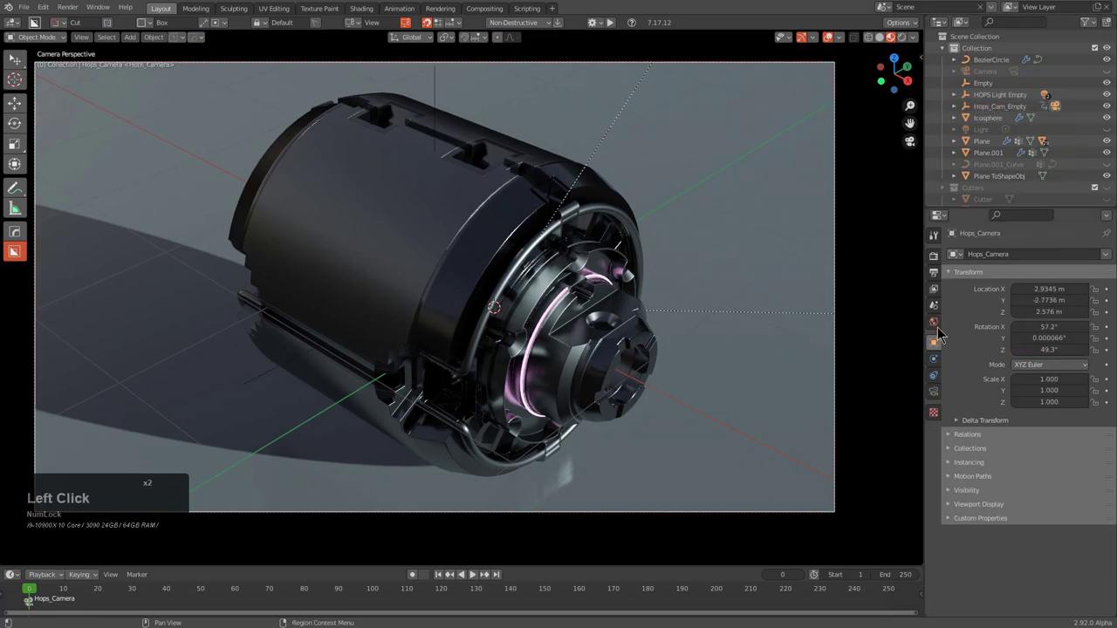
Enable Depth of Field on Hops_Camera and start eyedropping BezierCircle as its focus object
click(1062, 114)
click(938, 393)
click(962, 401)
click(984, 404)
click(1107, 424)
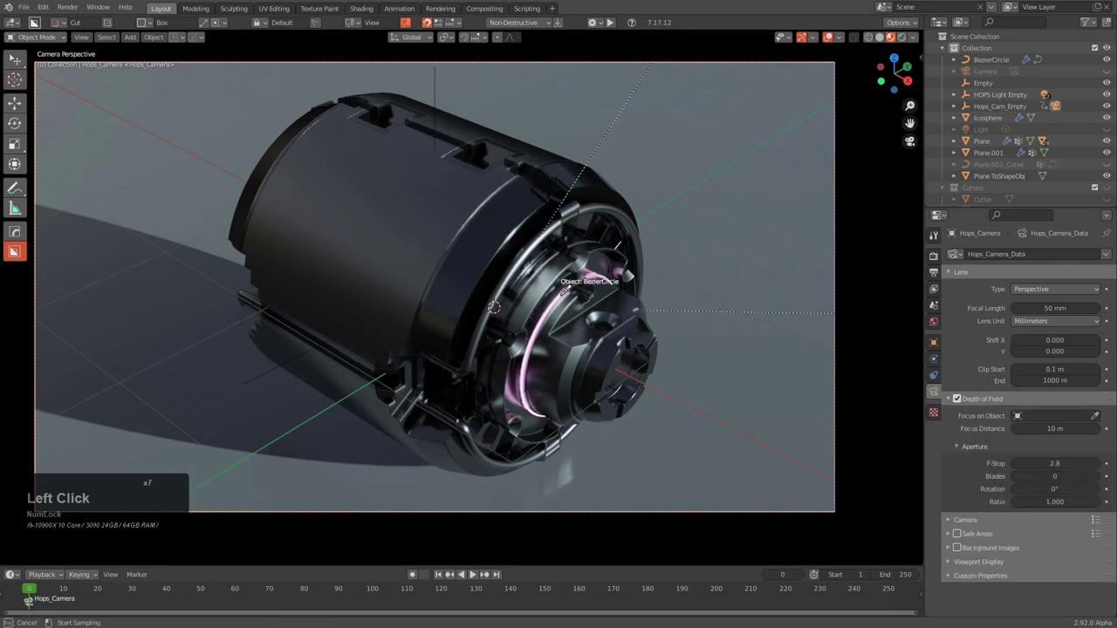
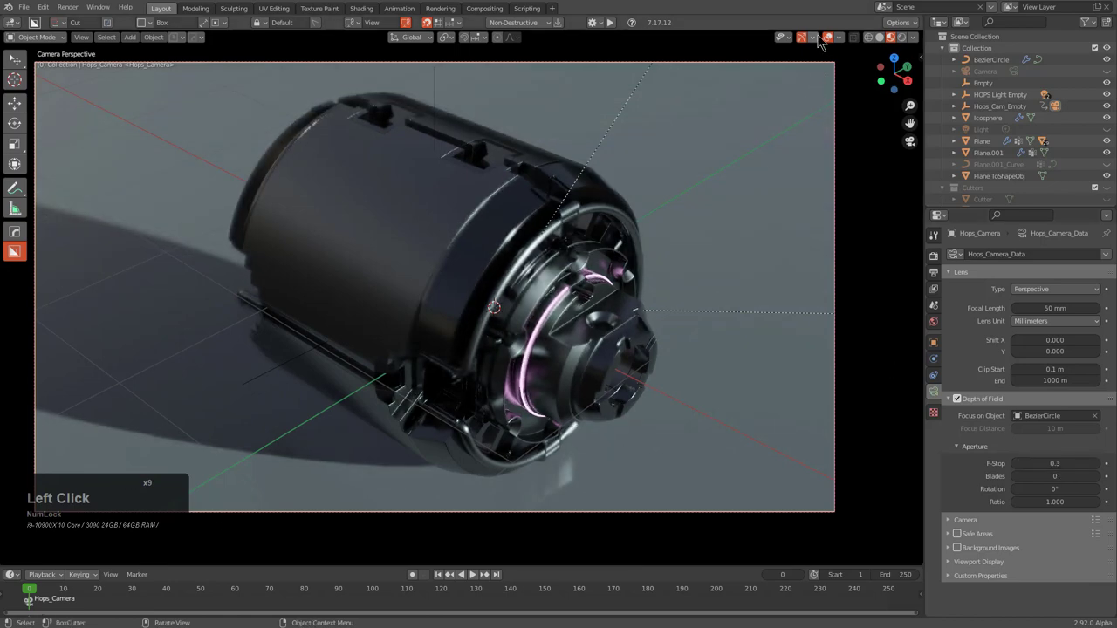
Relight the scene with a rotated HDRI environment and bloom glow via HOPS LookDev
click(837, 48)
key(alt+v)
text(vq)
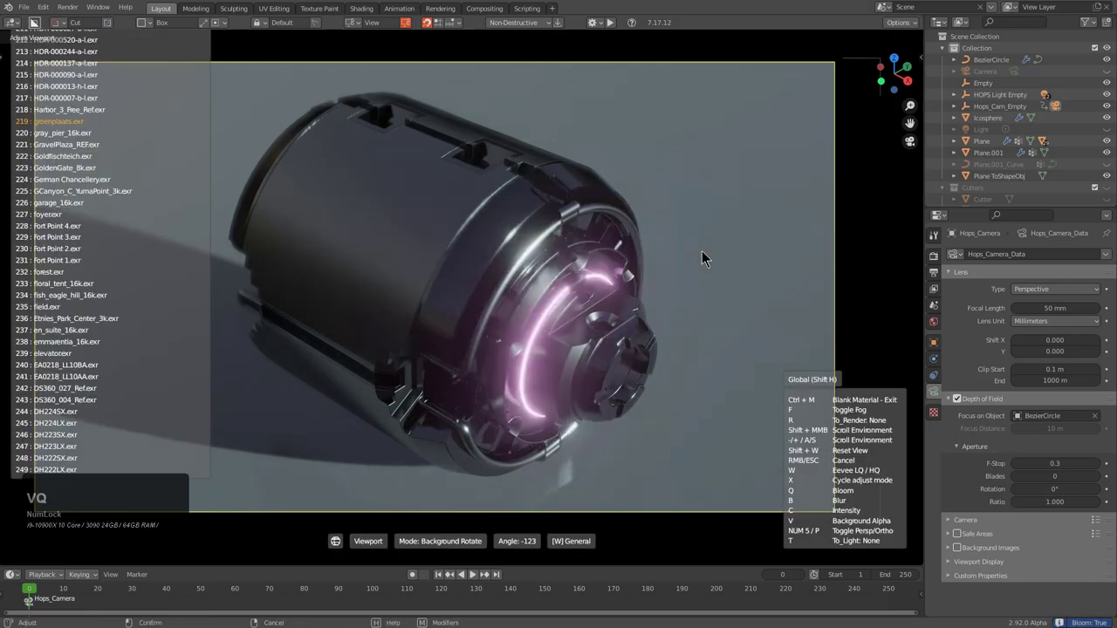
key(q)
click(706, 257)
middle_click(477, 286)
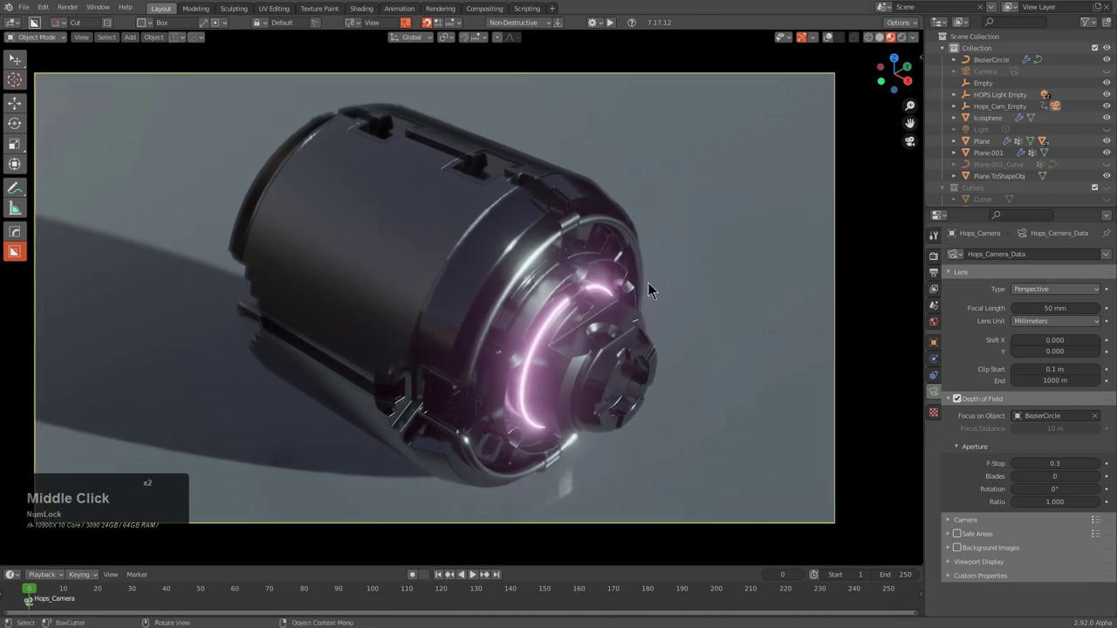
Save the scene as cylinoid_32_1.blend
click(197, 46)
click(188, 72)
click(210, 70)
click(154, 197)
double_click(151, 334)
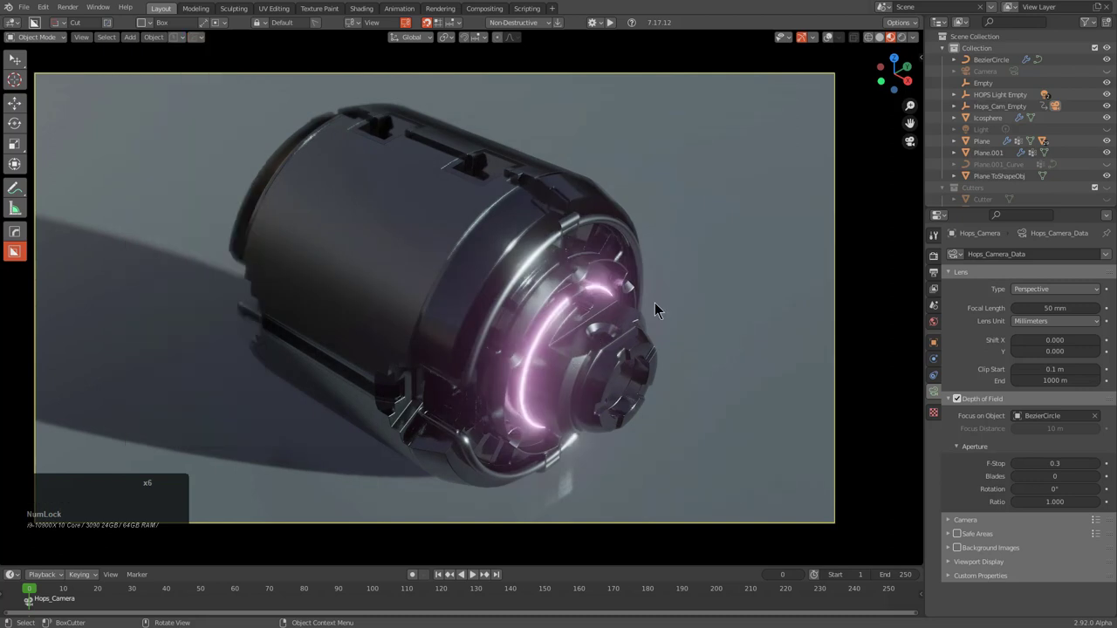
click(812, 202)
key(s)
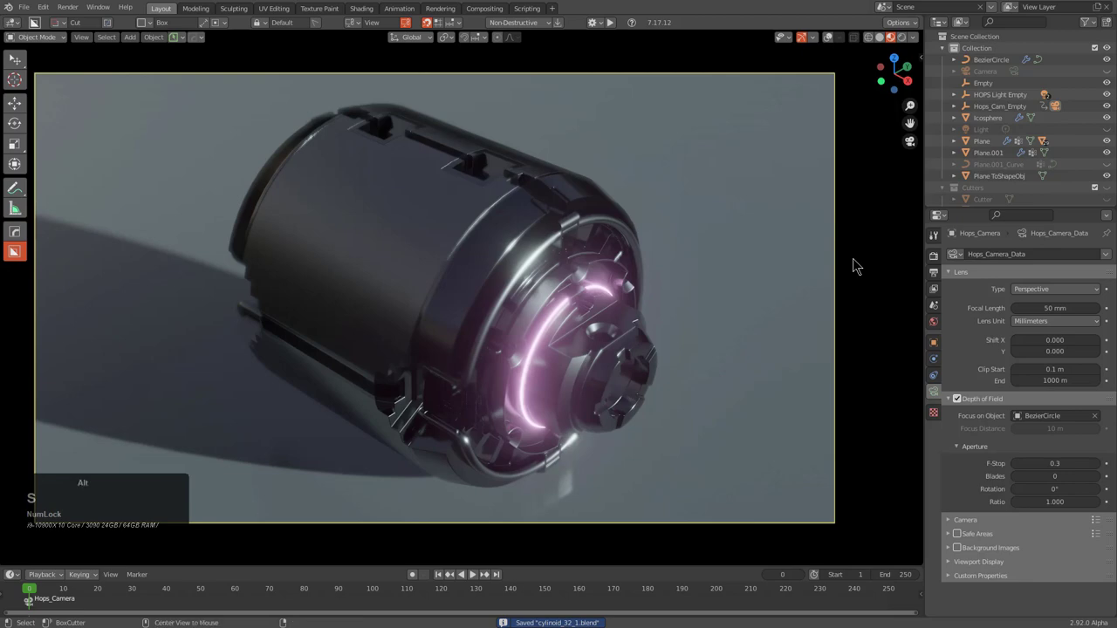
Preview a green HOPS light rig, scroll through variants, then discard it
key(v)
key(b)
scroll(up, 3)
scroll(up, 3)
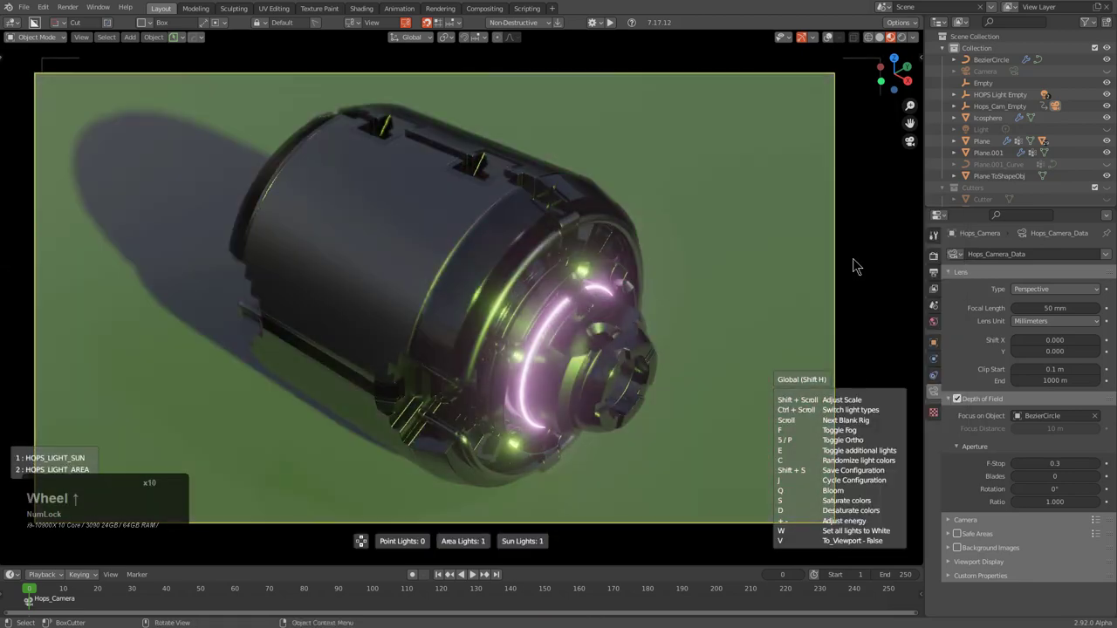
scroll(up, 3)
scroll(up, 3)
scroll(up, 3)
right_click(857, 267)
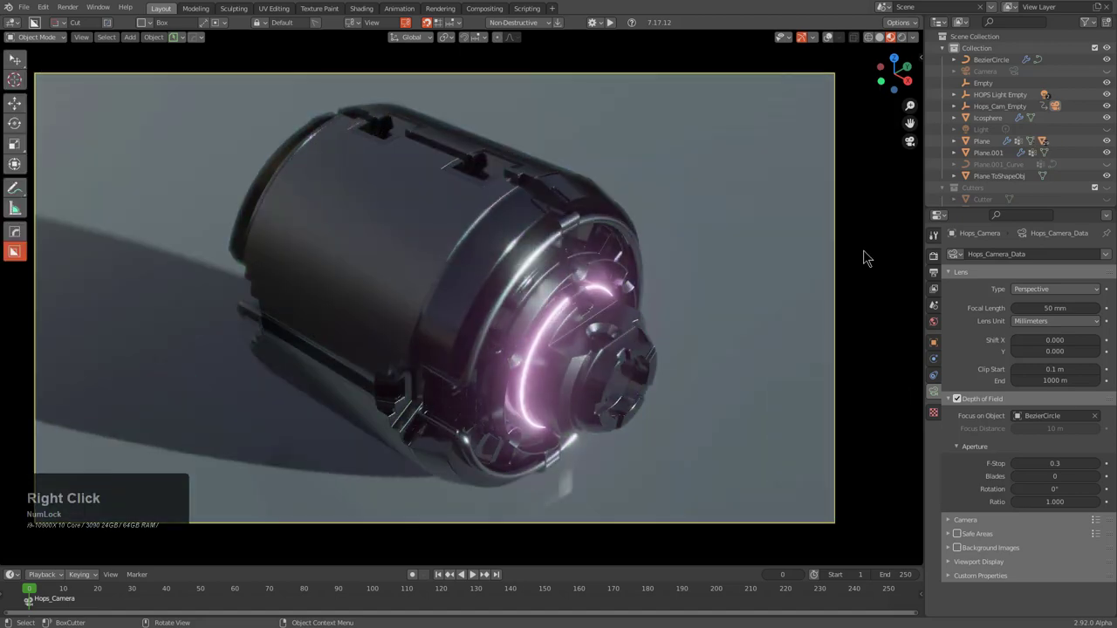
Bring up the HardOps frame range options (1–250) from the Q menu settings
key(q)
key(space)
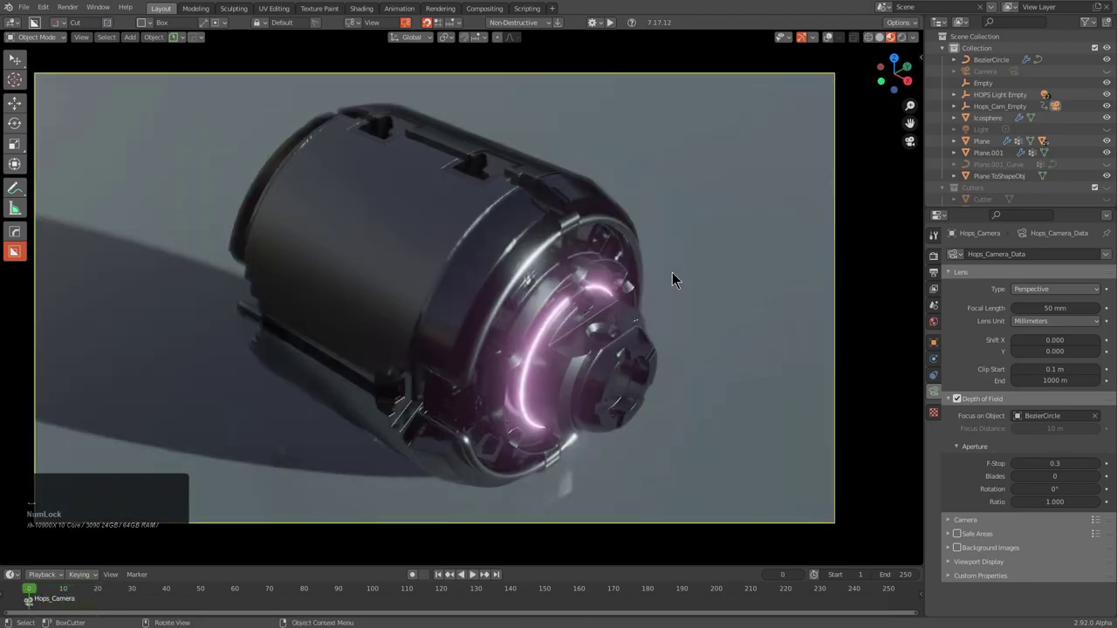
key(q)
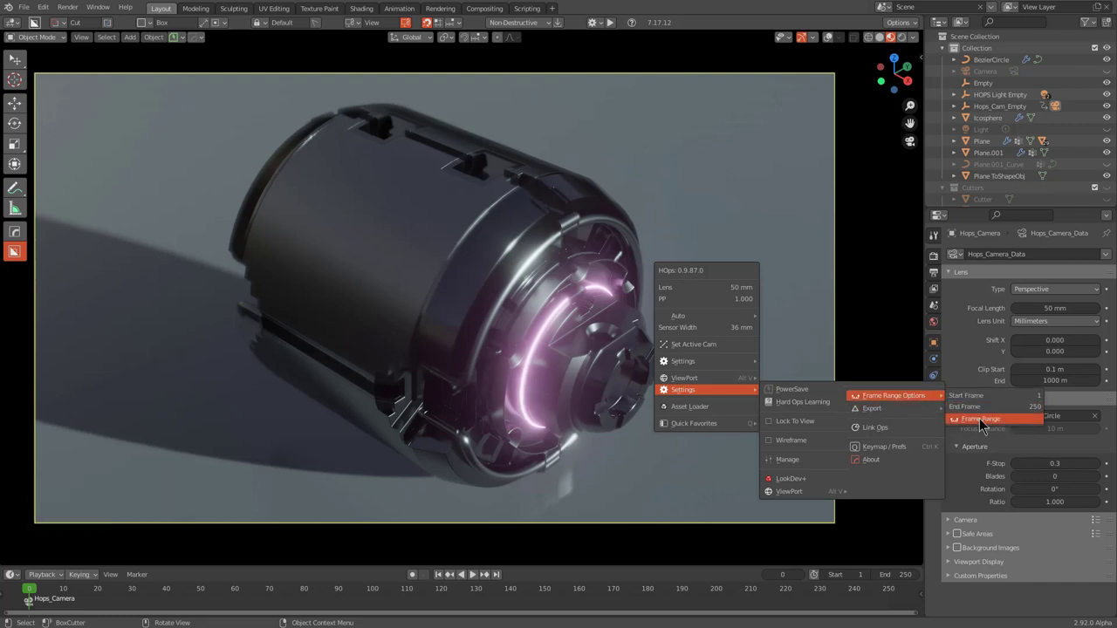
Set the scene end frame to 6000 in the Frame Range settings
click(984, 427)
scroll(down, 3)
key(F9)
click(611, 281)
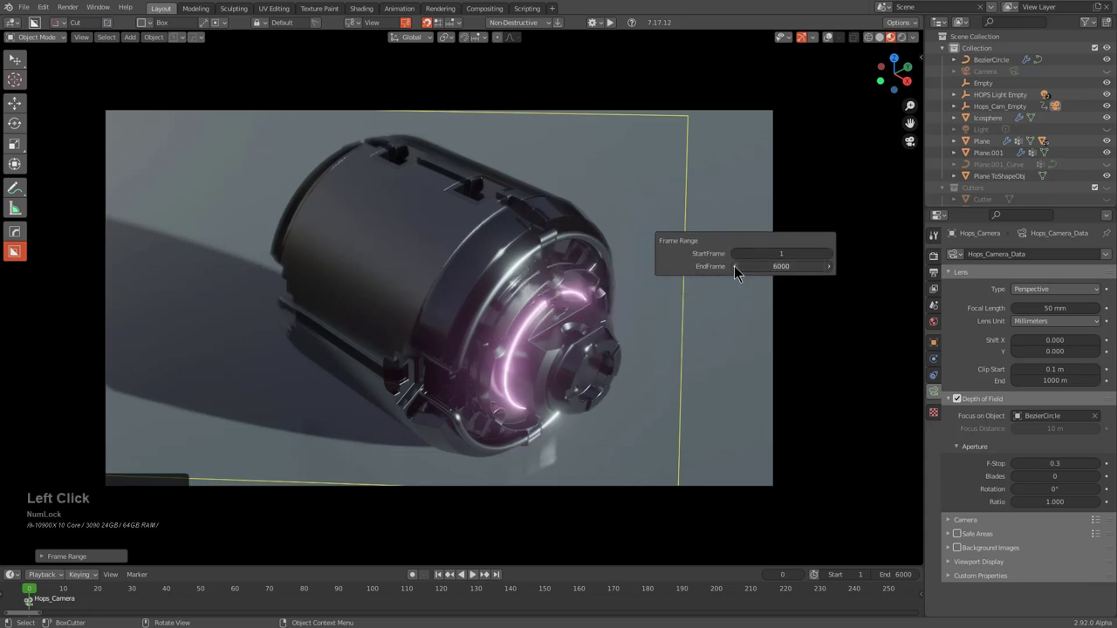
key(alt+Num_Lock)
click(651, 278)
Play back the camera turntable animation and return to the first frame
key(a)
key(a)
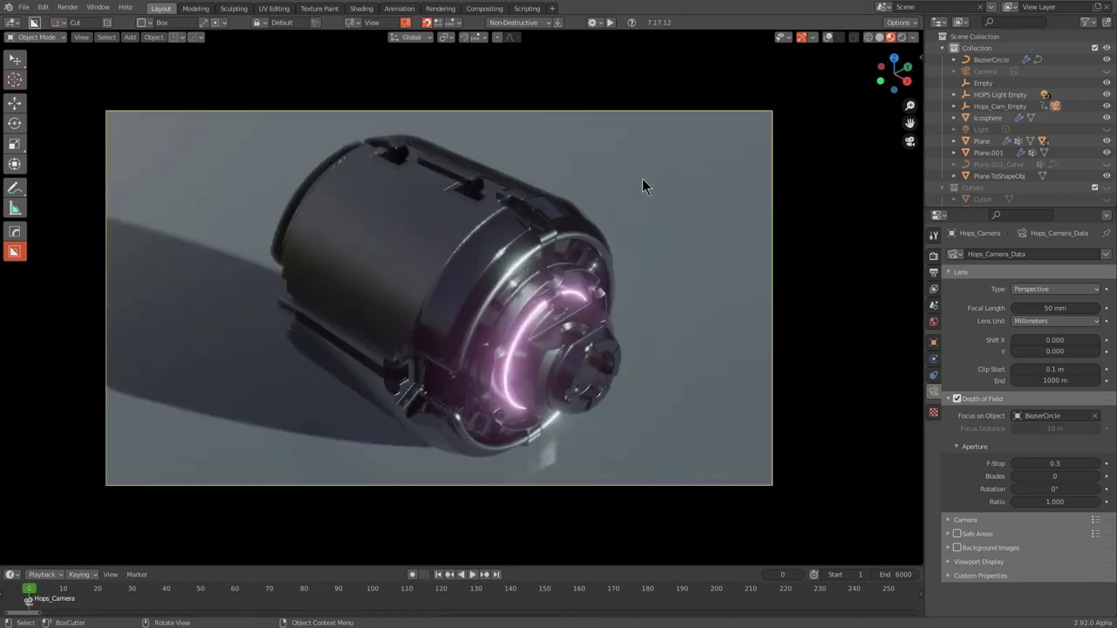
scroll(up, 3)
middle_click(625, 233)
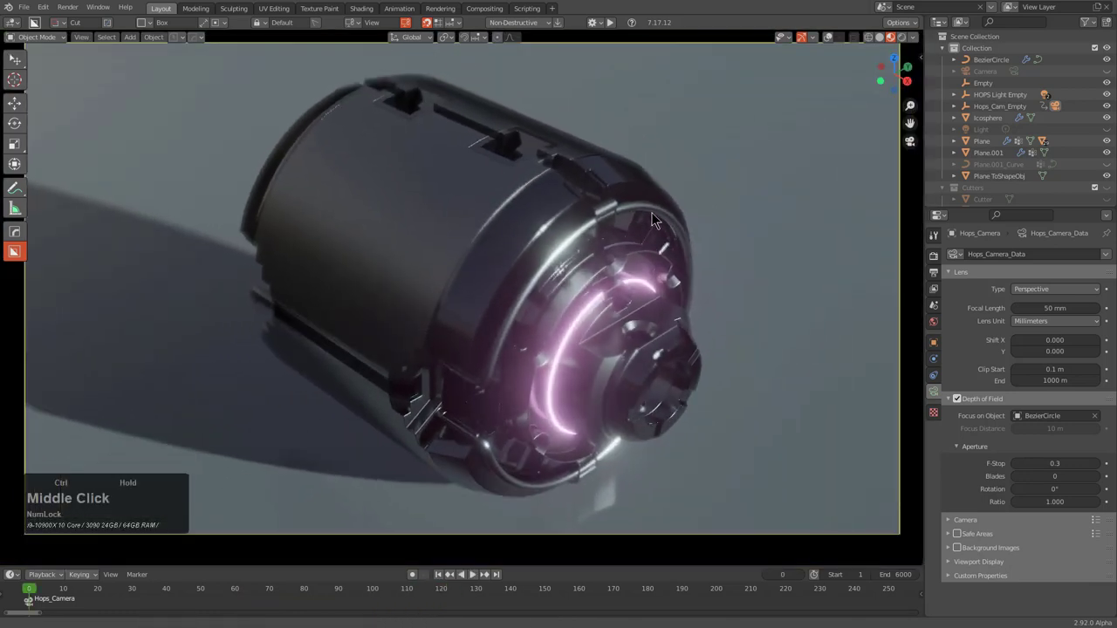
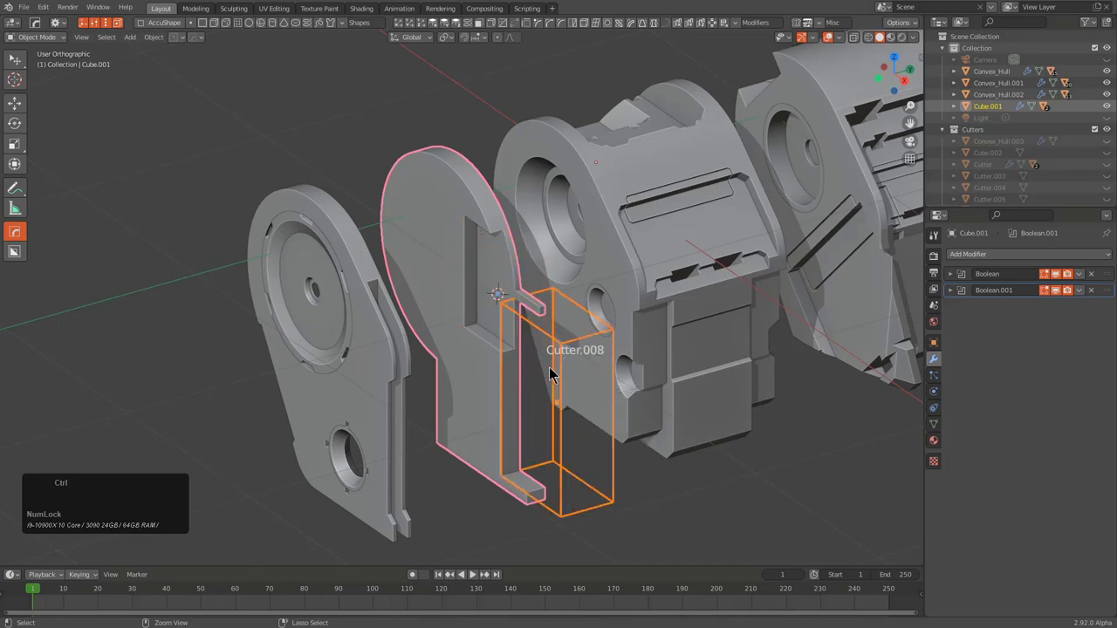
Select Cutter.008, Cube.002 and the curved plate Cube.001 in turn
click(563, 411)
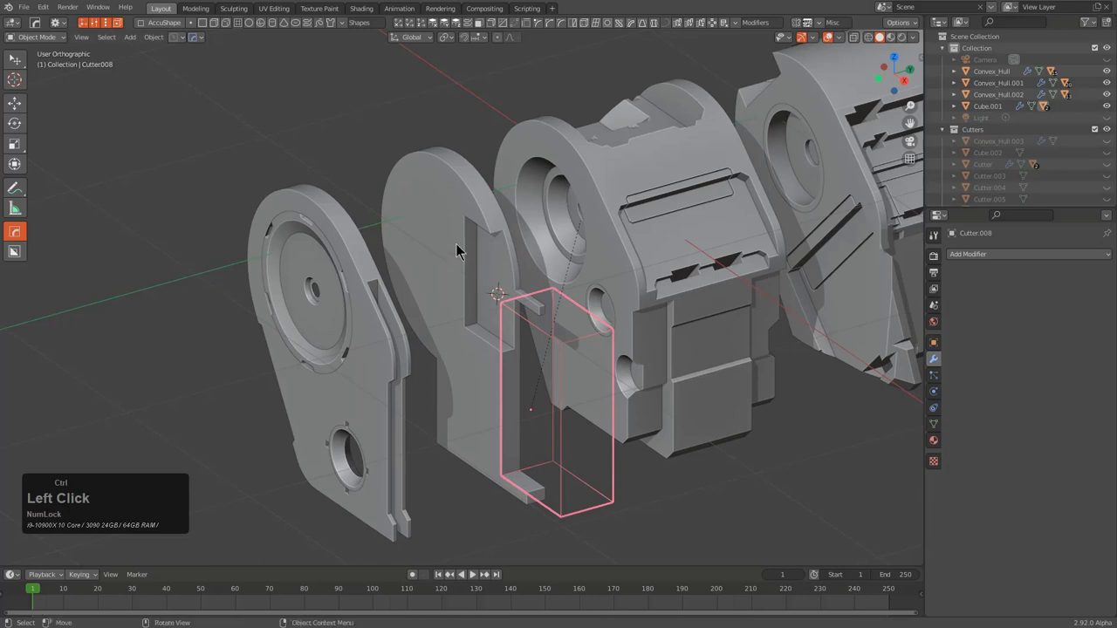
click(501, 302)
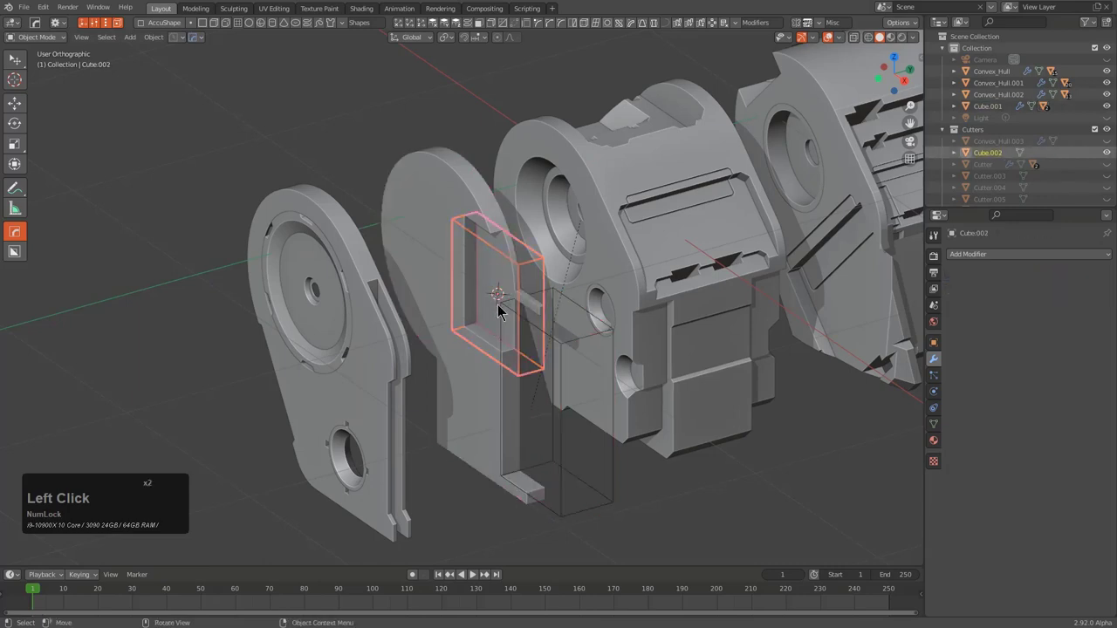
click(442, 215)
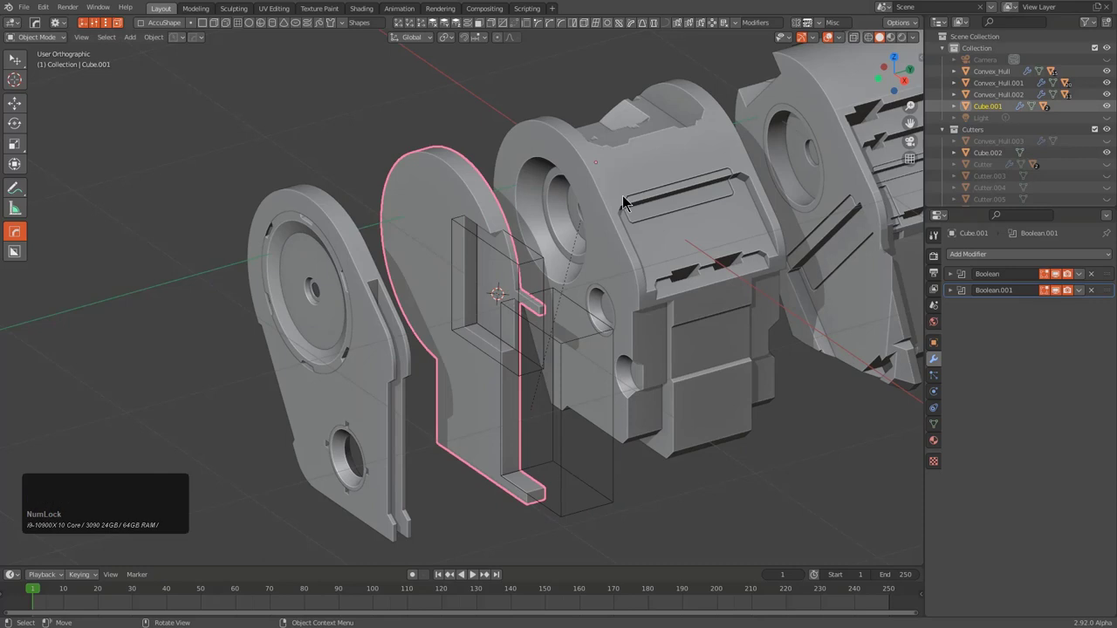
Select Convex_Hull.001 with its Solidify and booleans and bring up the Hard Ops panel
key(q)
click(614, 217)
scroll(down, 3)
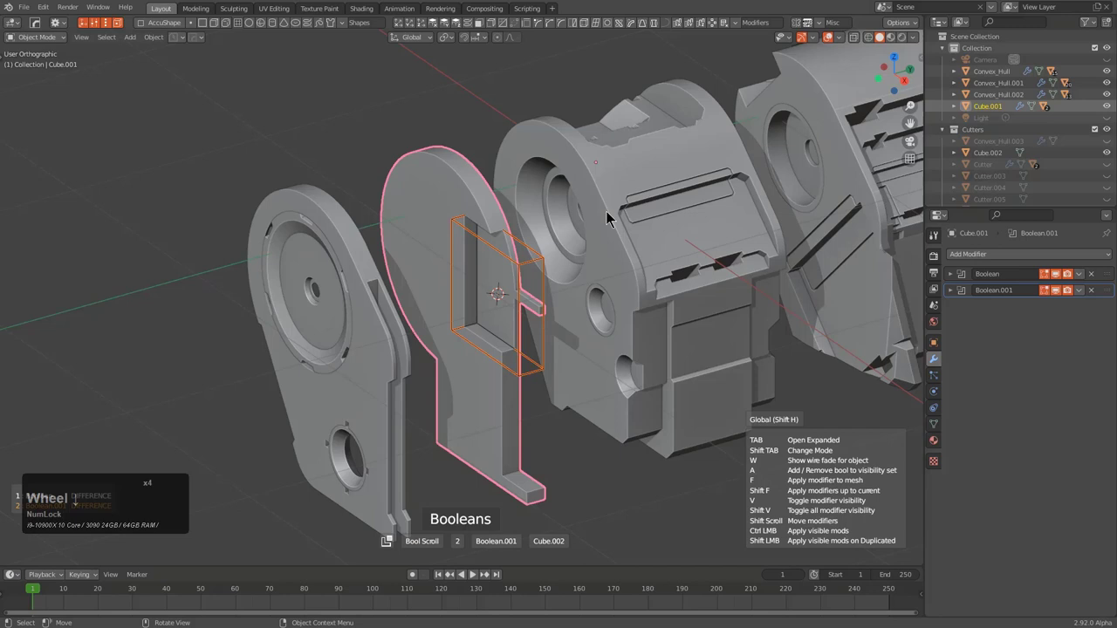
scroll(down, 3)
Set Hard Ops Scroll Type to Classic in the Opt-ins settings and dismiss the panel
click(614, 216)
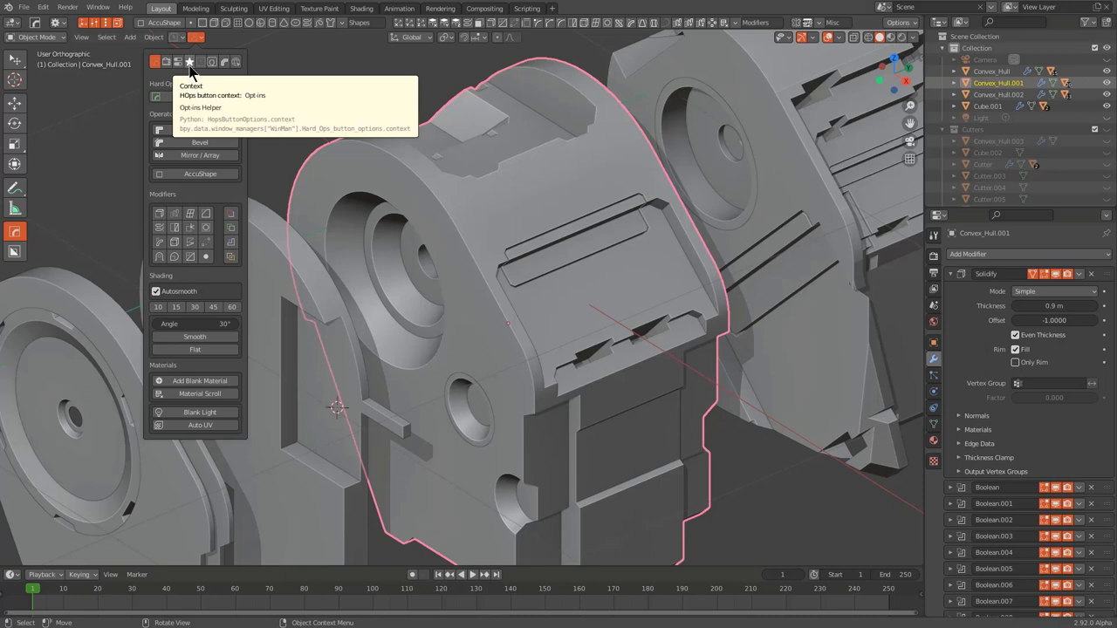
click(197, 70)
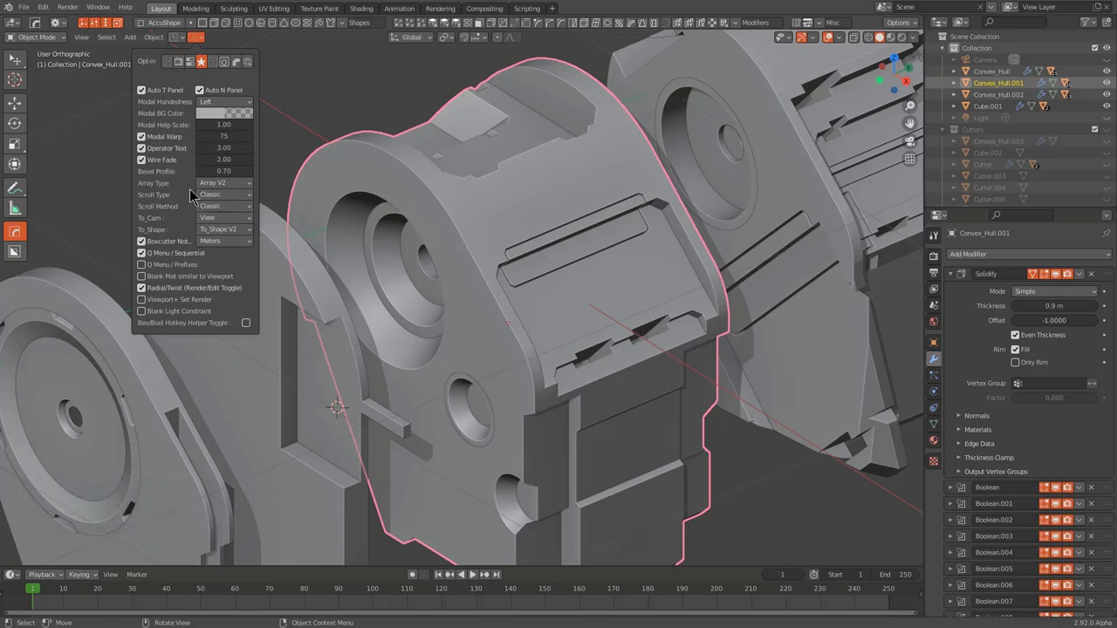
click(219, 199)
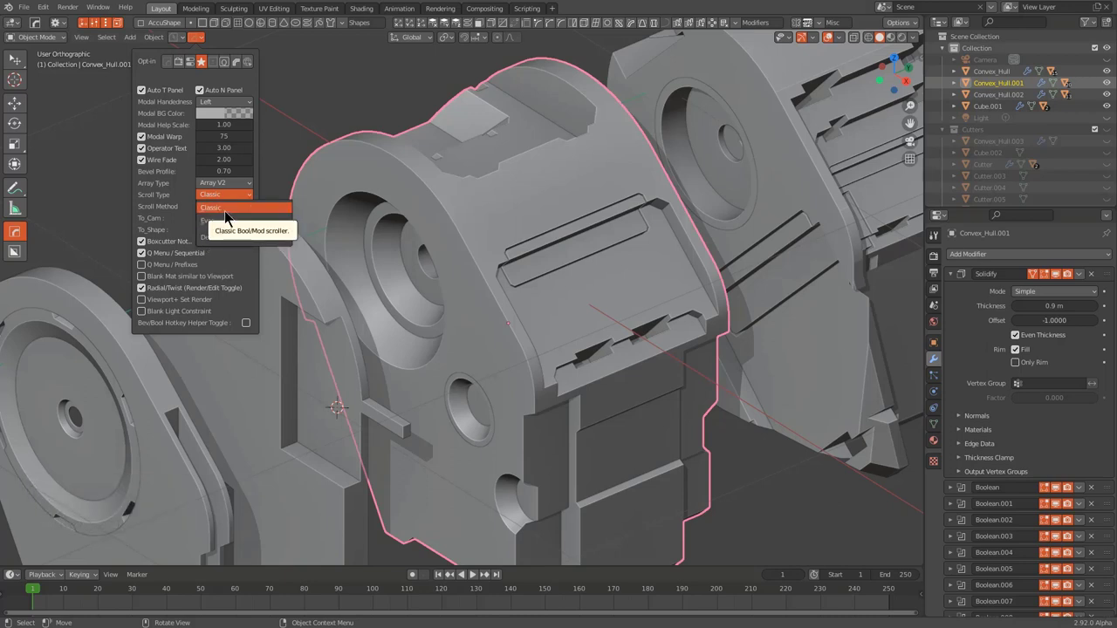
click(237, 202)
middle_click(491, 247)
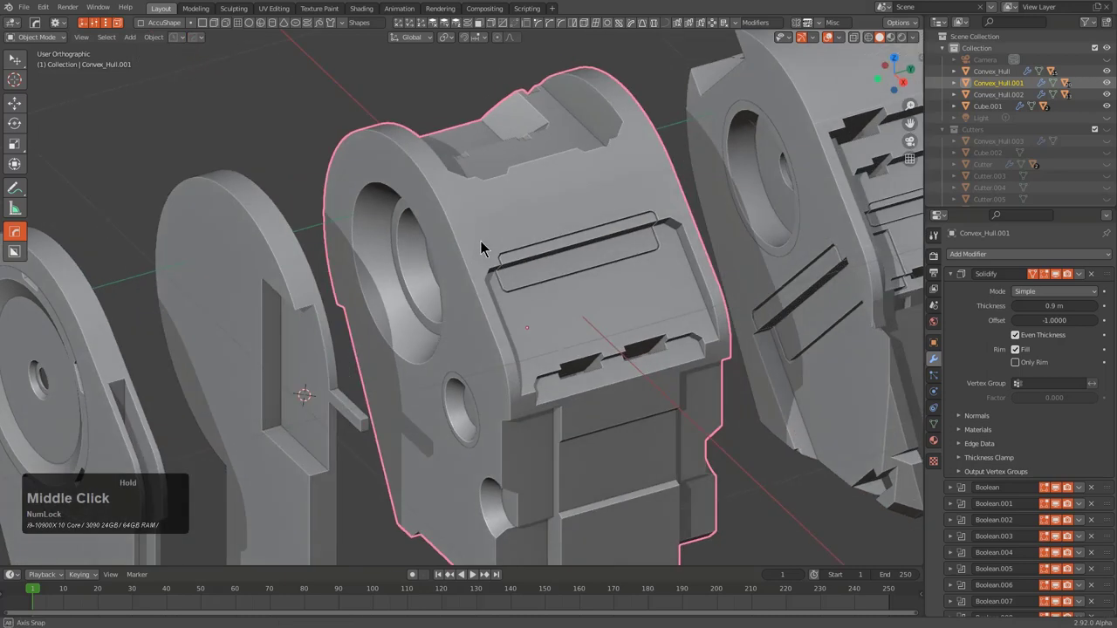
Start a Hard Ops modifier scroll on Convex_Hull.001, step through a few booleans, then cancel it
key(q)
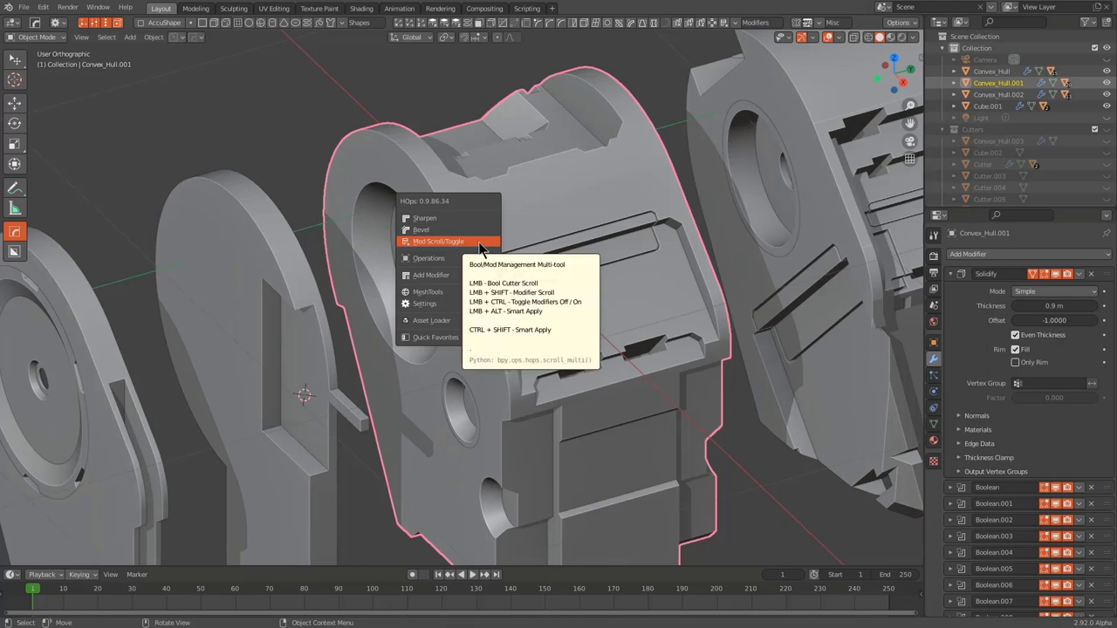
key(q)
click(481, 248)
scroll(up, 3)
scroll(up, 3)
right_click(482, 247)
Scroll through the hull's booleans again and apply the visible modifiers, leaving Boolean.008 onward and Hops_Mirror
key(q)
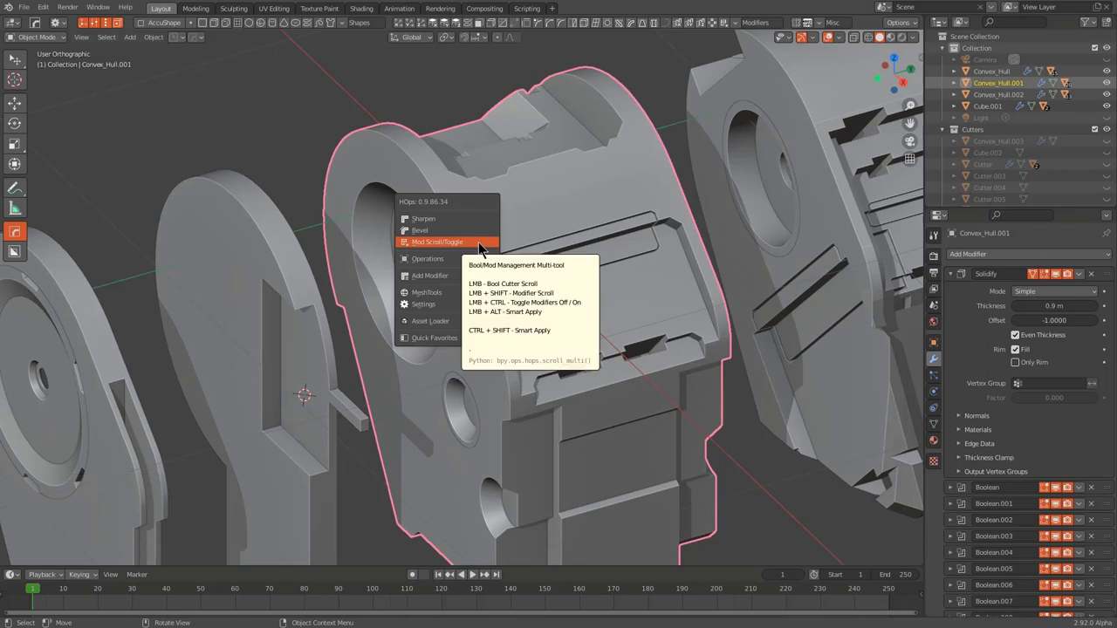
click(481, 248)
scroll(up, 3)
scroll(down, 3)
scroll(up, 3)
scroll(down, 3)
scroll(down, 3)
scroll(up, 3)
scroll(up, 3)
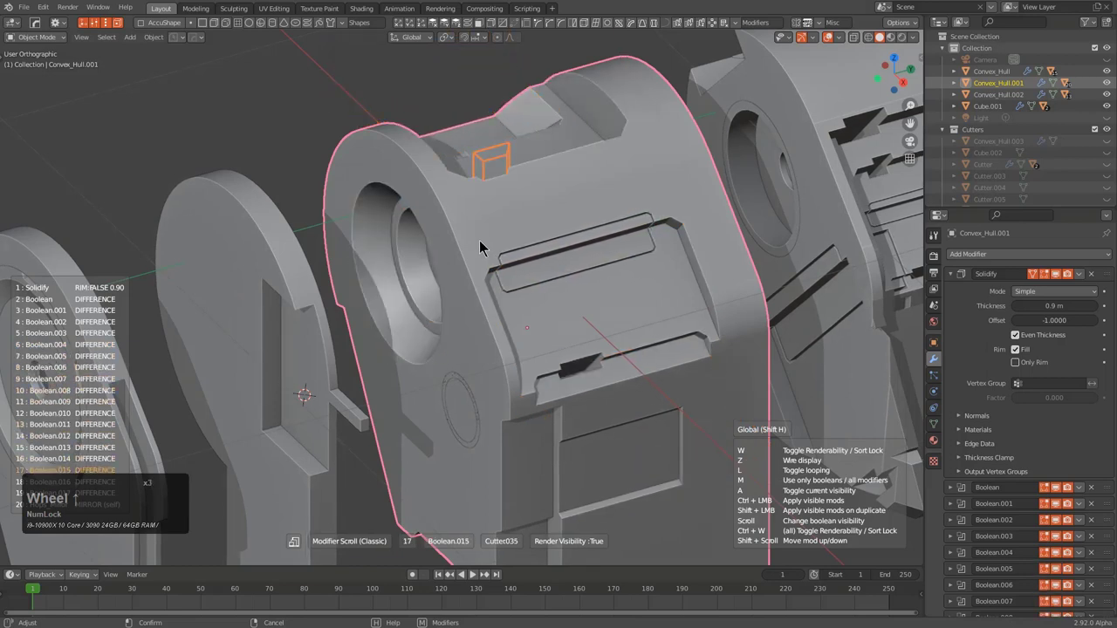
scroll(up, 3)
scroll(down, 3)
scroll(up, 3)
scroll(up, 3)
scroll(down, 3)
scroll(up, 3)
scroll(down, 3)
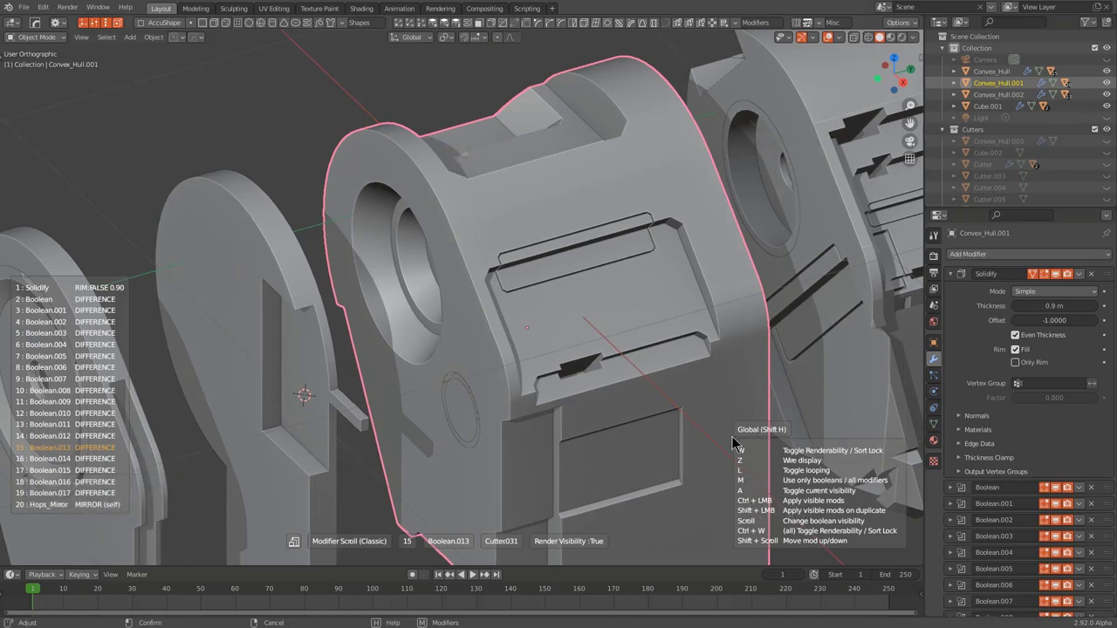
scroll(down, 3)
scroll(up, 3)
scroll(down, 3)
scroll(down, 3)
click(662, 268)
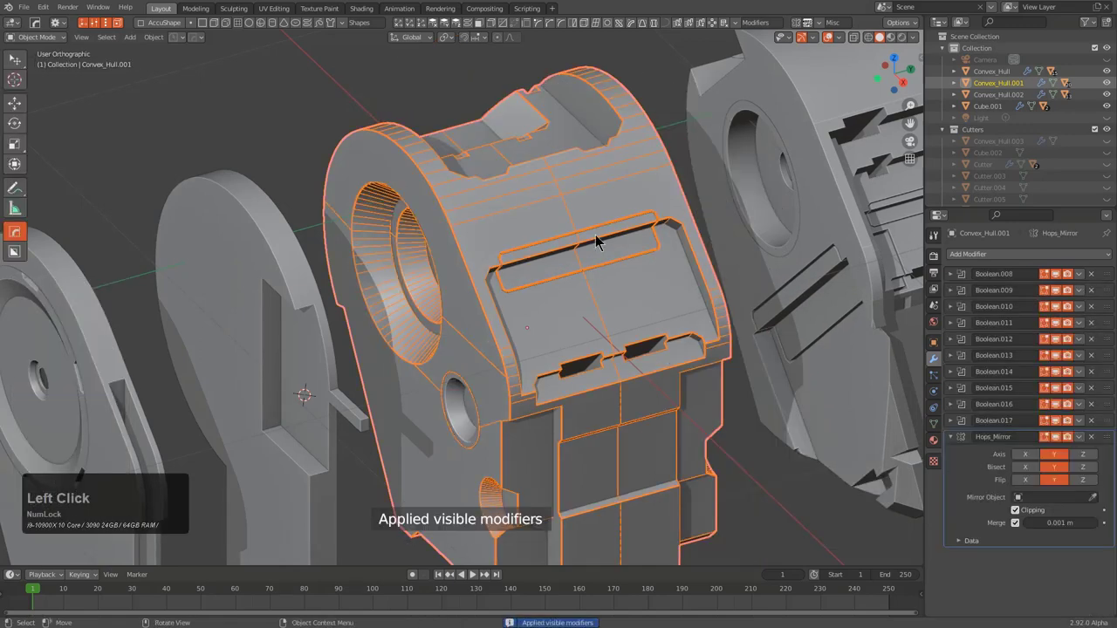
Undo, reopen the recent hard-surface .blend from the splash and reselect Convex_Hull.001, framing it in view
key(ctrl+z)
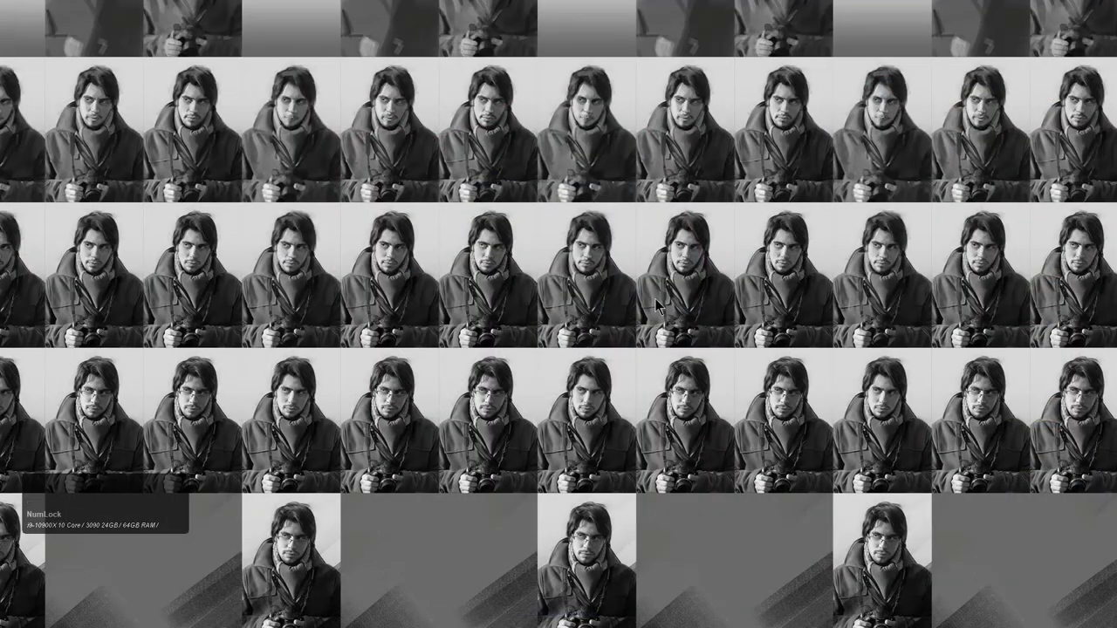
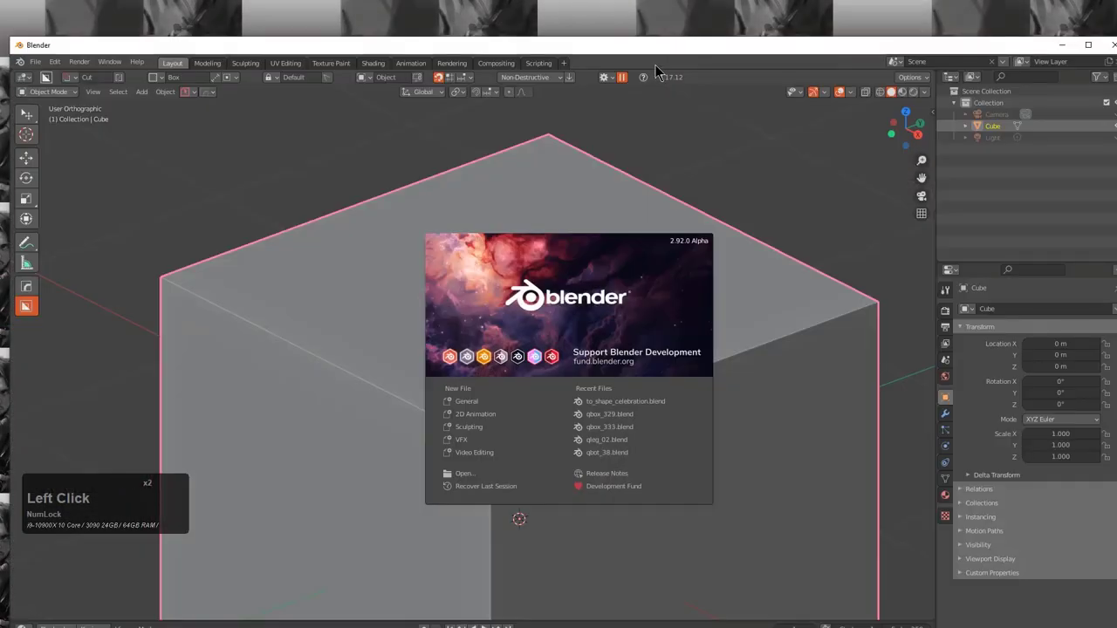
click(663, 36)
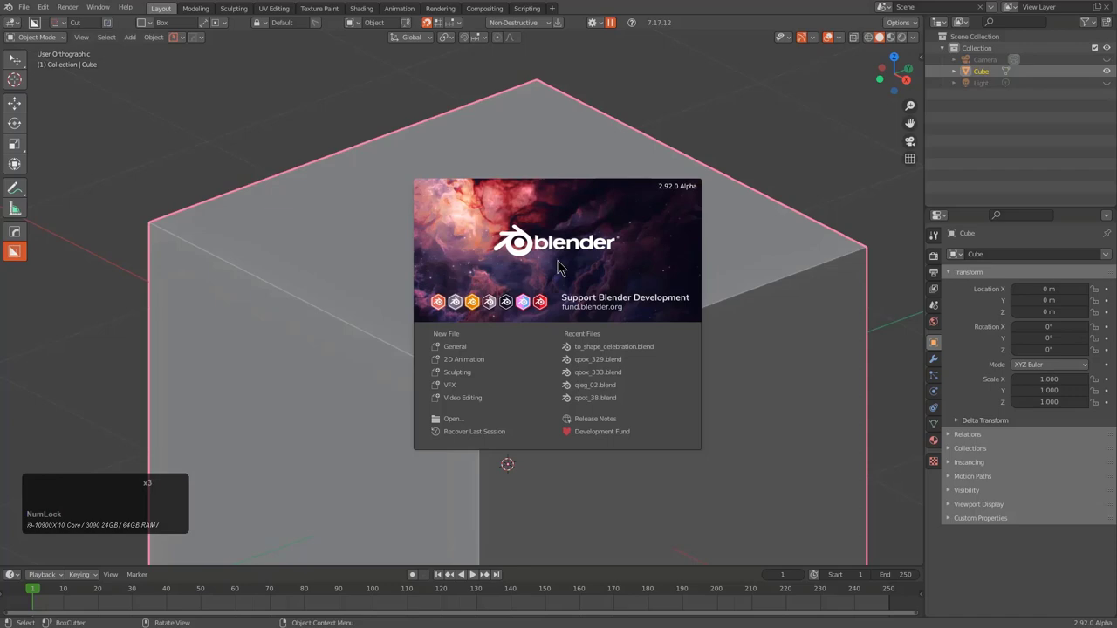
click(606, 359)
click(534, 283)
key(KP_Decimal)
middle_click(547, 295)
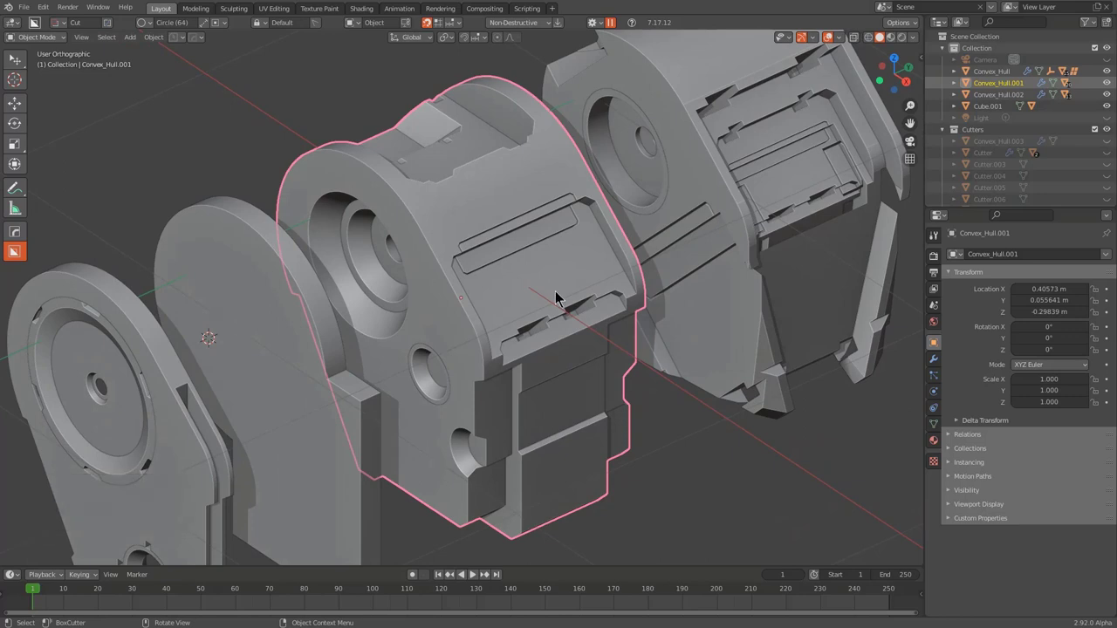
Set up the Hard Ops multi-tool for modifier scrolling from its tool panel
key(q)
click(195, 44)
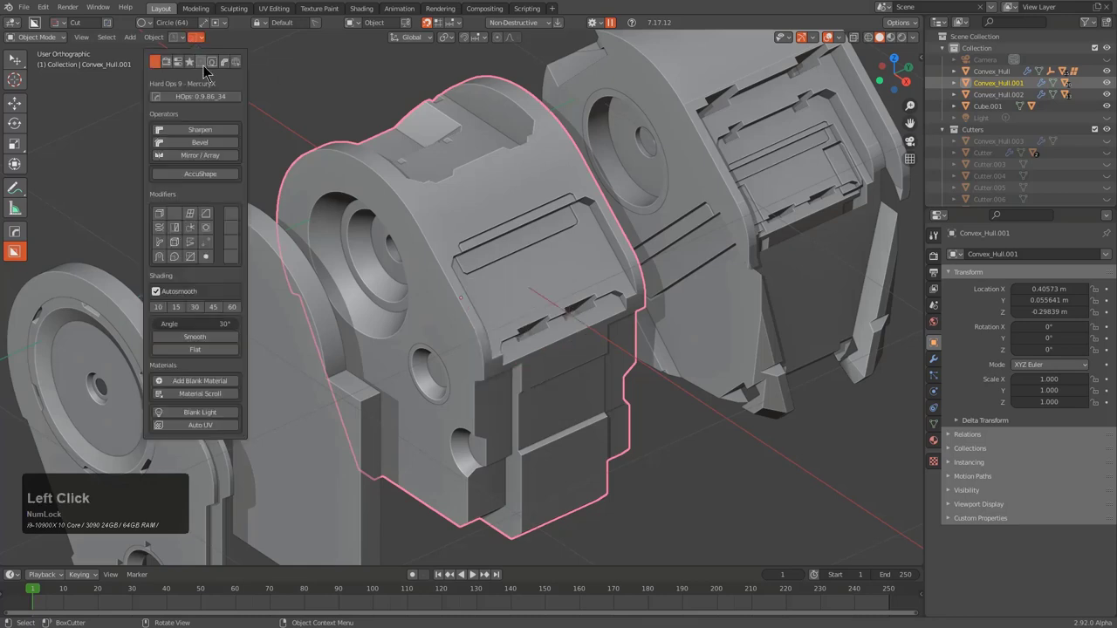
click(197, 70)
click(221, 205)
click(230, 215)
key(q)
Cycle through the hull's modifiers and apply the visible ones onto a duplicate, Convex_Hull.004, left in place
click(530, 367)
scroll(up, 3)
scroll(down, 3)
scroll(up, 3)
scroll(up, 3)
scroll(down, 3)
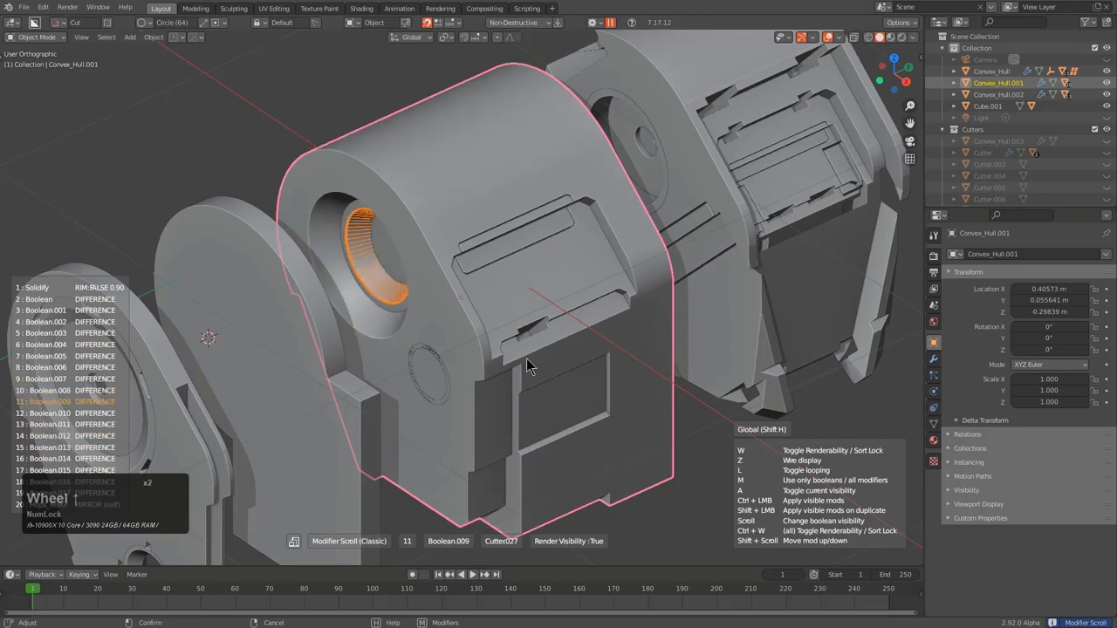
scroll(down, 3)
scroll(up, 3)
scroll(up, 3)
scroll(down, 3)
scroll(up, 3)
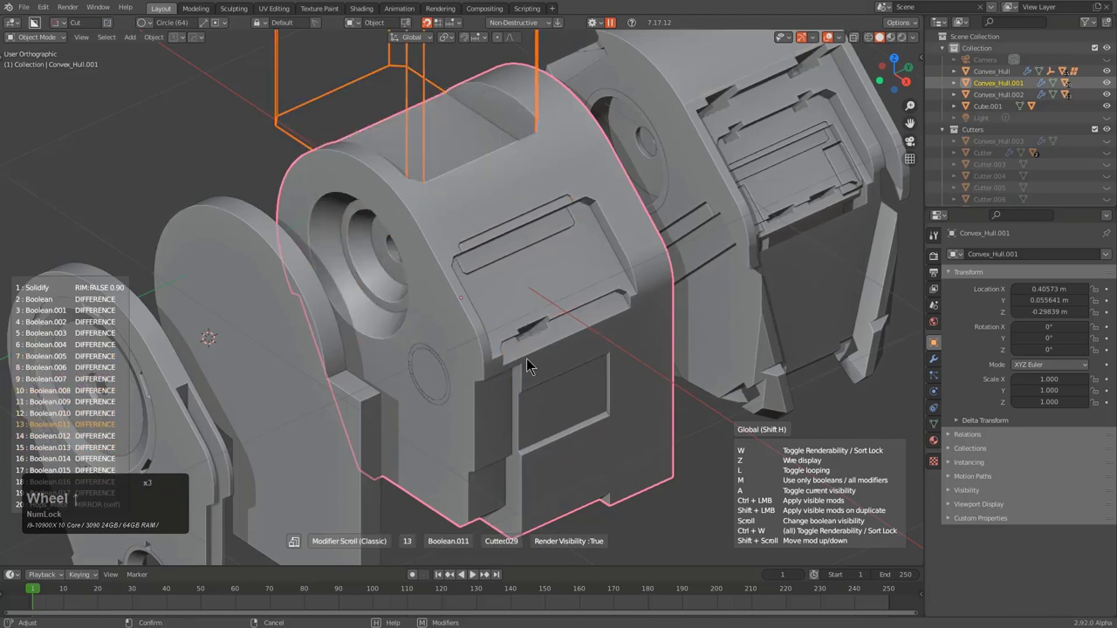
click(528, 364)
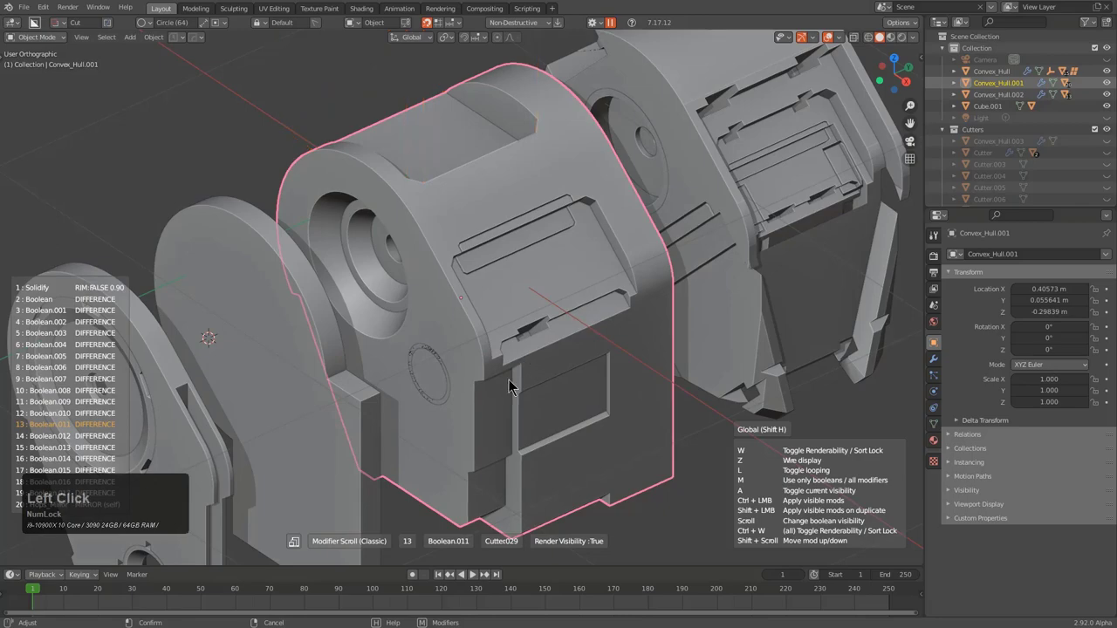
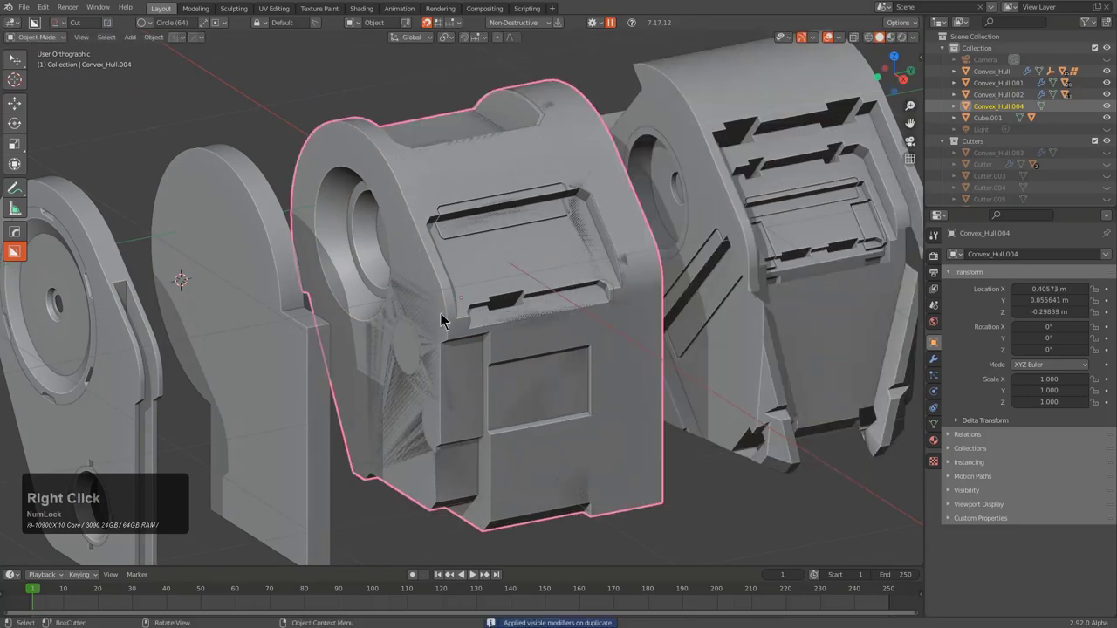
key(g)
right_click(572, 282)
middle_click(551, 303)
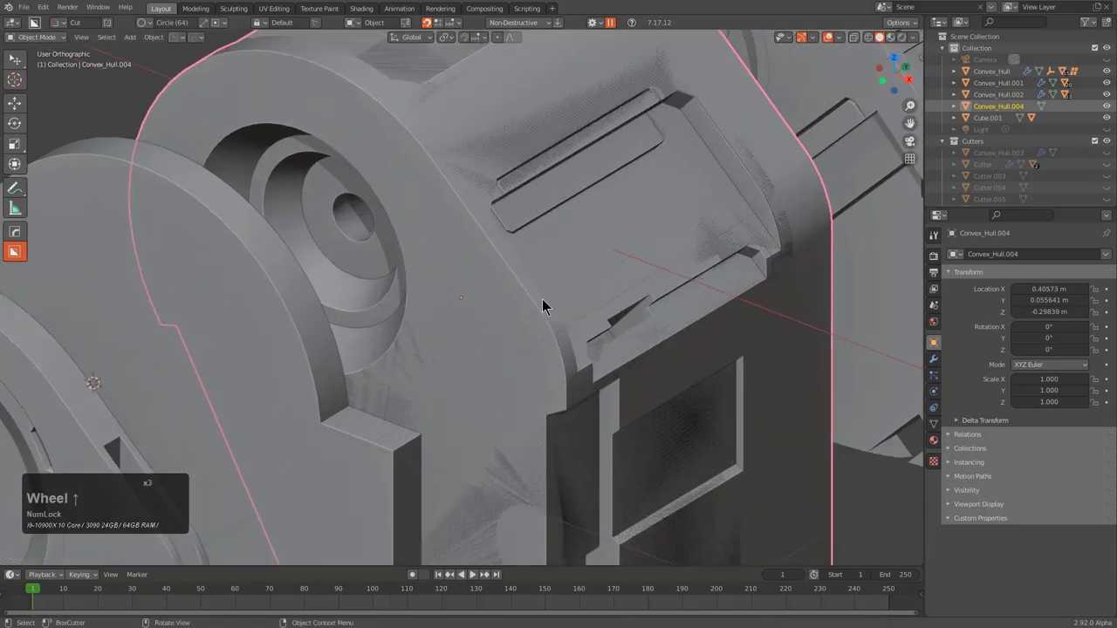
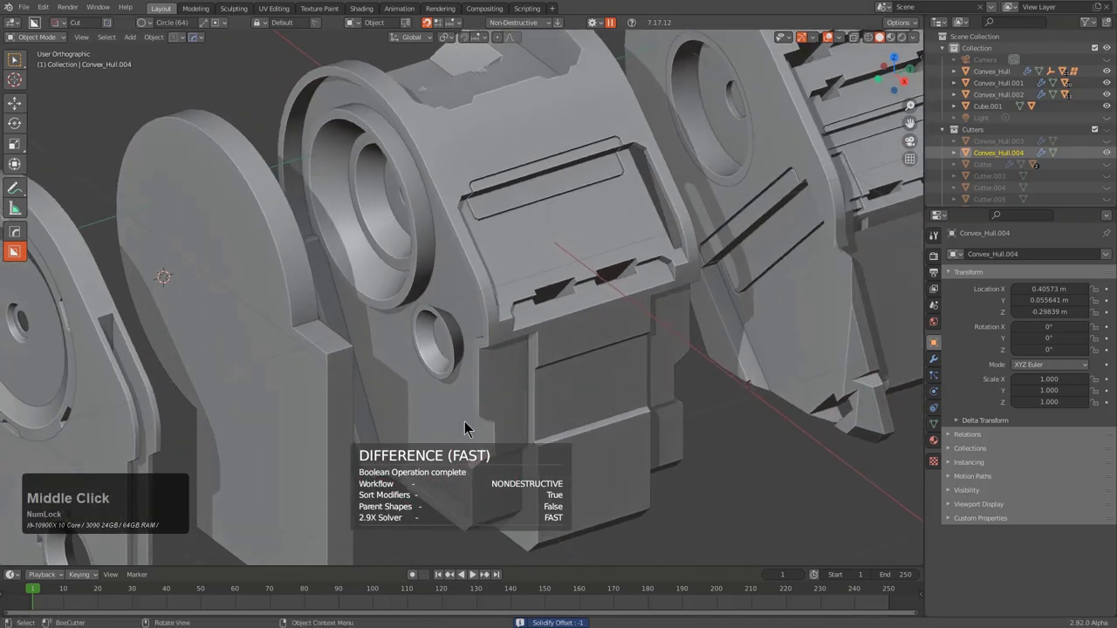
click(477, 230)
key(q)
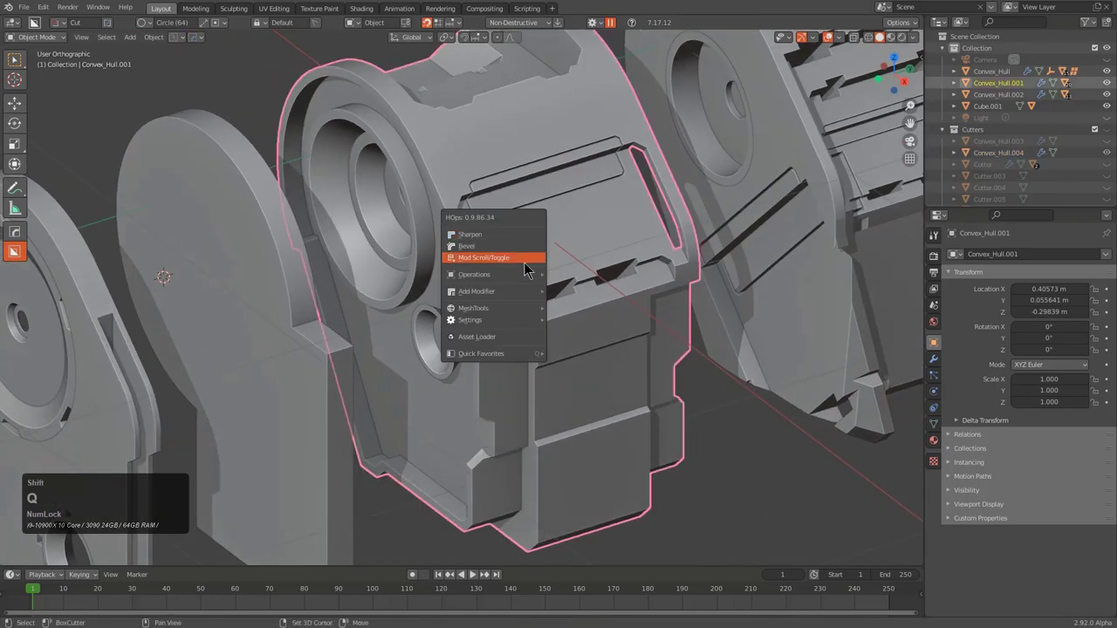
click(532, 269)
scroll(up, 3)
scroll(down, 3)
scroll(up, 3)
scroll(down, 3)
scroll(up, 3)
scroll(down, 3)
scroll(up, 3)
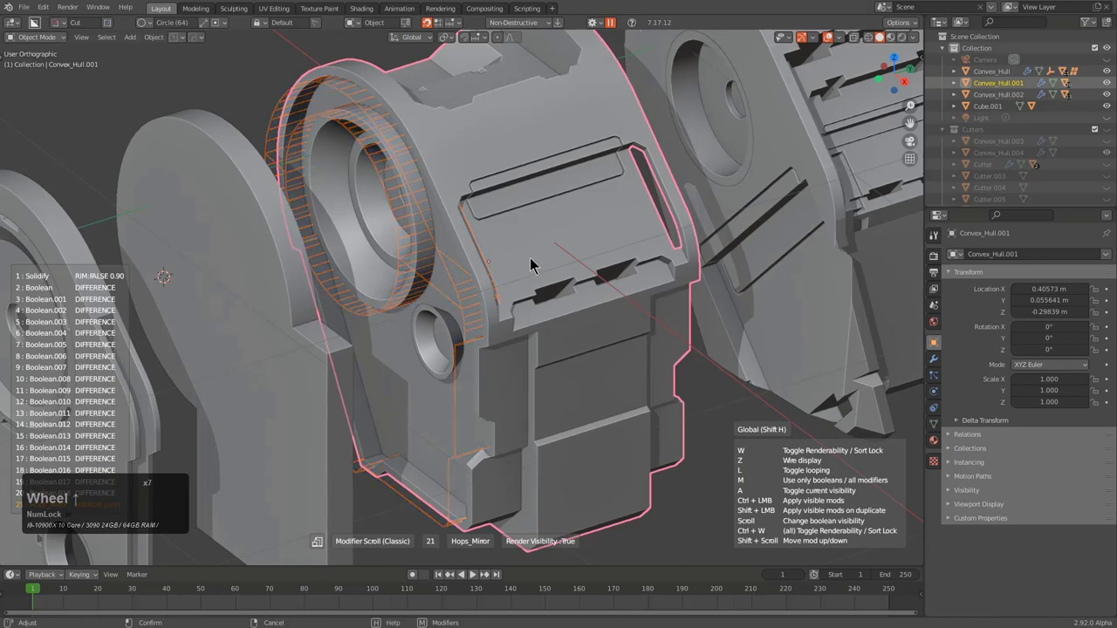
scroll(down, 3)
scroll(up, 3)
scroll(up, 3)
click(550, 259)
middle_click(677, 306)
middle_click(468, 327)
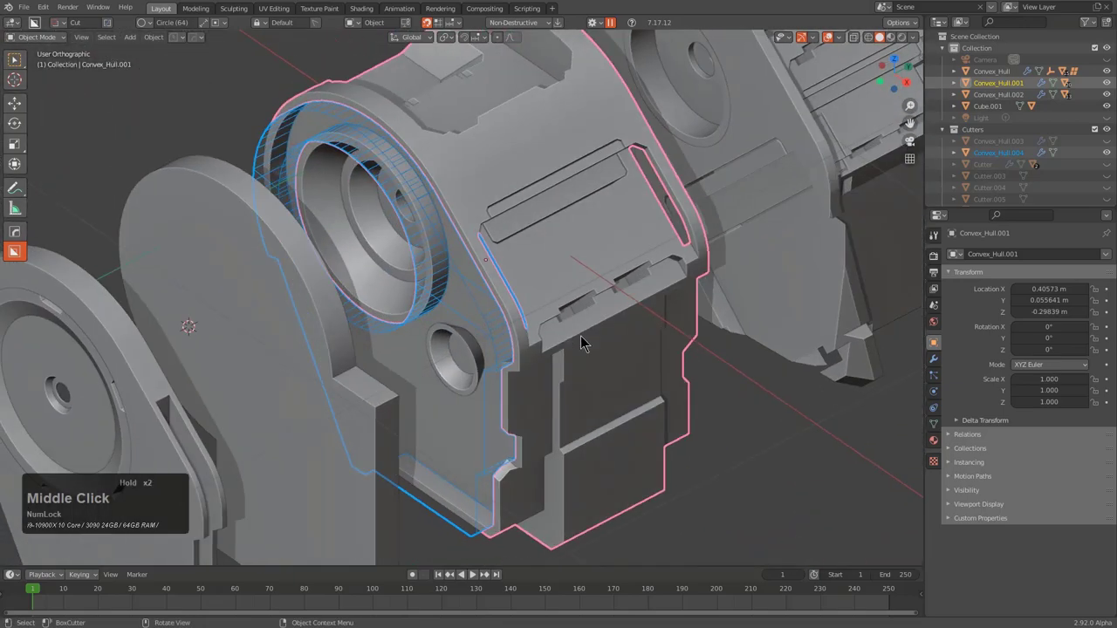
key(1)
click(590, 290)
key(q)
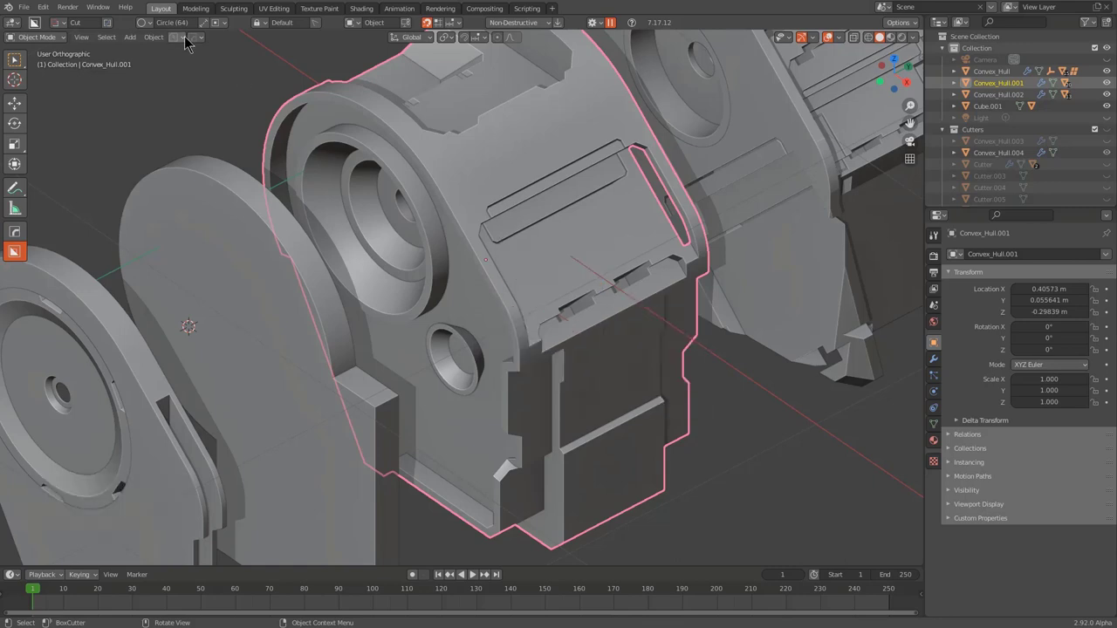
click(203, 44)
click(229, 202)
click(230, 223)
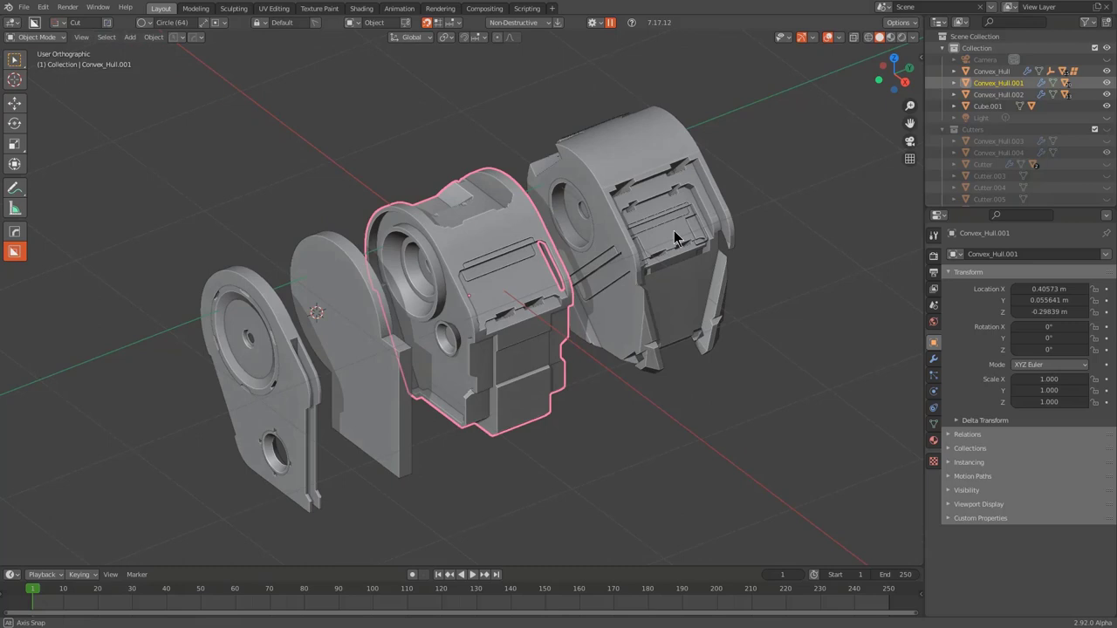
Frame the hull and start Hard Ops Ever Scroll on Convex_Hull.001's booleans
scroll(up, 3)
scroll(up, 3)
middle_click(611, 251)
key(q)
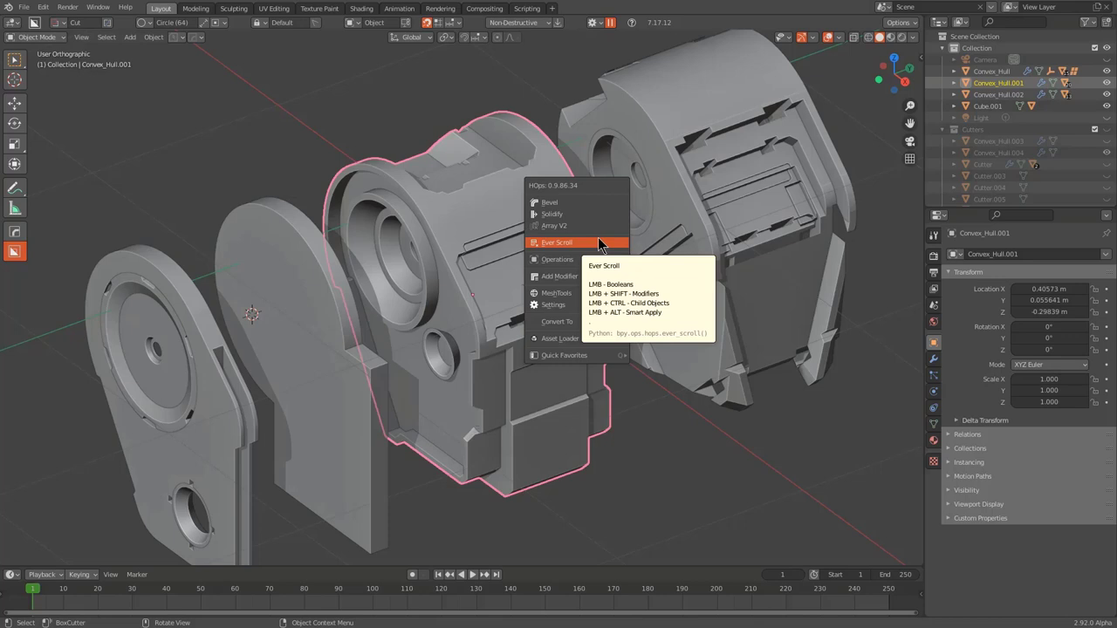
click(601, 243)
Step through each of the hull's booleans, highlighting every cutter, until the compact Booleans list is shown
scroll(up, 3)
scroll(down, 3)
scroll(up, 3)
scroll(up, 3)
scroll(up, 3)
scroll(up, 3)
scroll(up, 3)
scroll(up, 3)
scroll(up, 3)
scroll(up, 3)
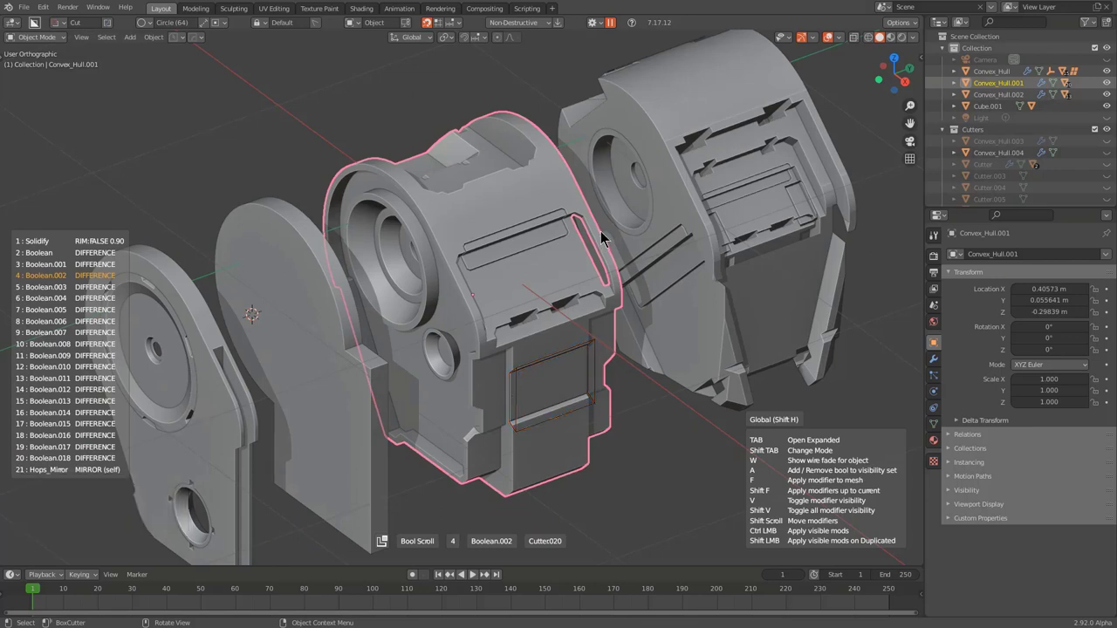
scroll(up, 3)
scroll(up, 3)
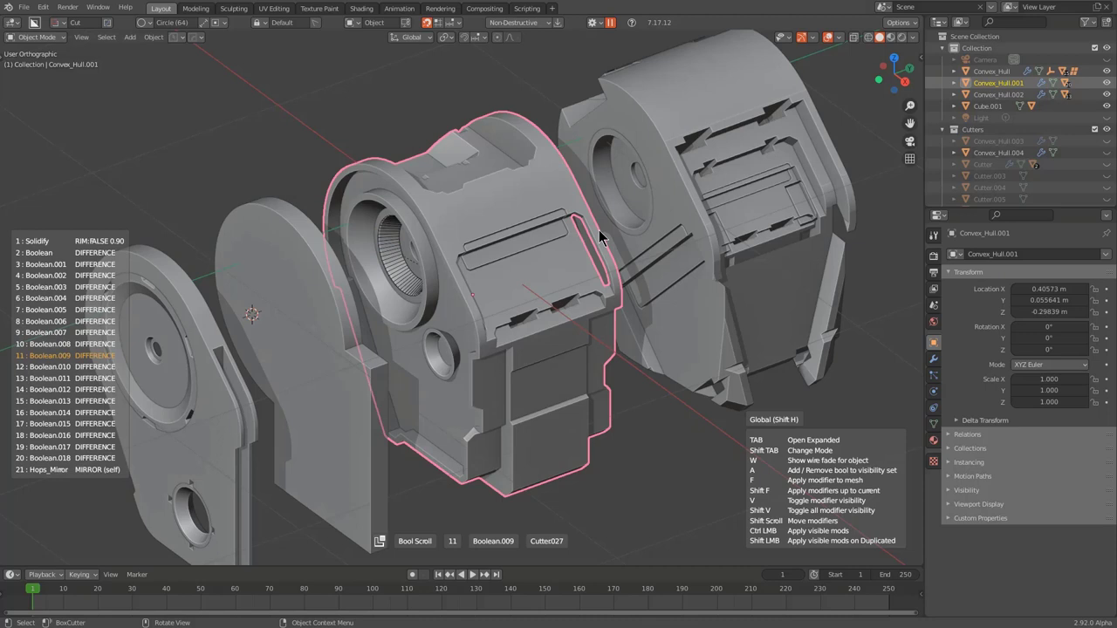
scroll(up, 3)
scroll(up, 3)
scroll(up, 3)
scroll(up, 3)
scroll(up, 3)
scroll(up, 3)
scroll(up, 3)
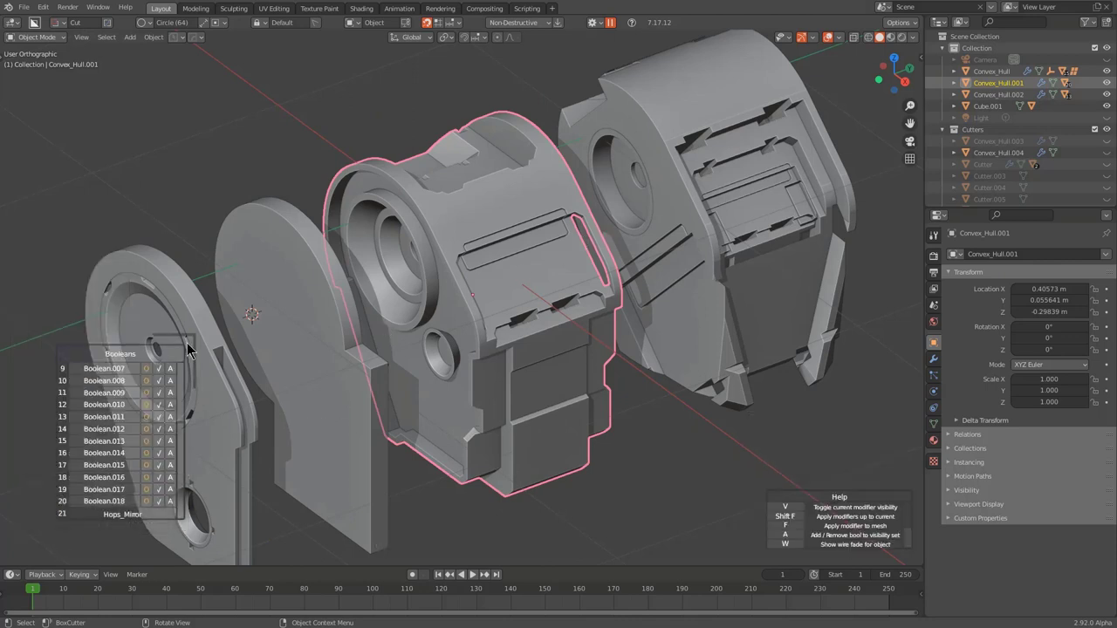
Enlarge the expanded Booleans overview and scroll through its entries
click(54, 535)
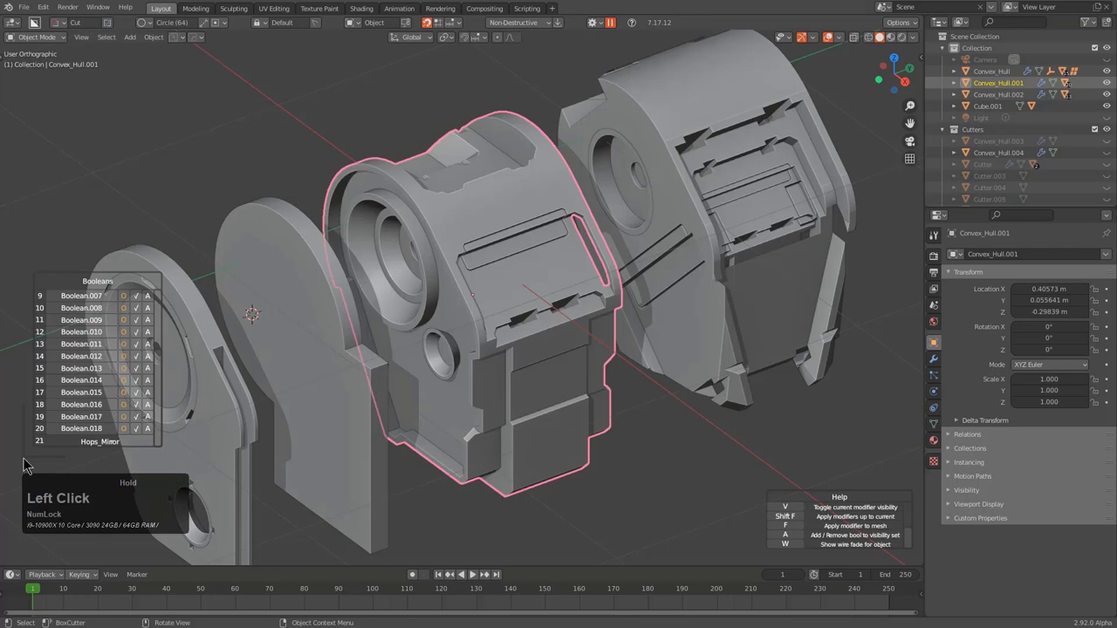
click(178, 278)
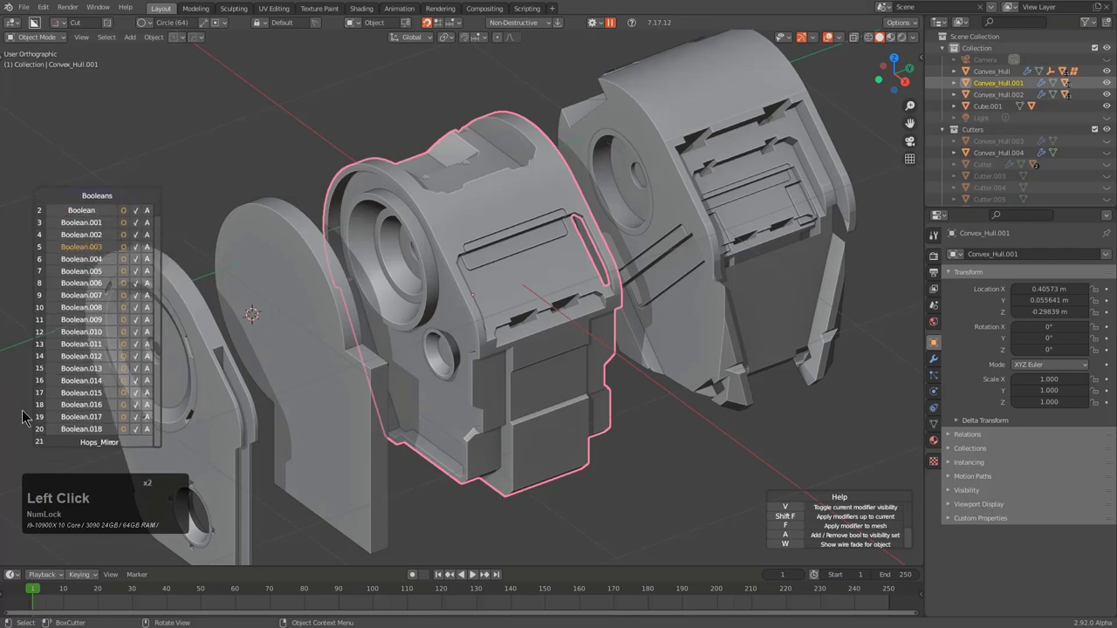
click(40, 463)
scroll(up, 3)
scroll(down, 3)
scroll(up, 3)
scroll(down, 3)
scroll(up, 3)
View the overview's help and Modifiers list, exit Ever Scroll, and reopen the Hard Ops Q menu
click(909, 486)
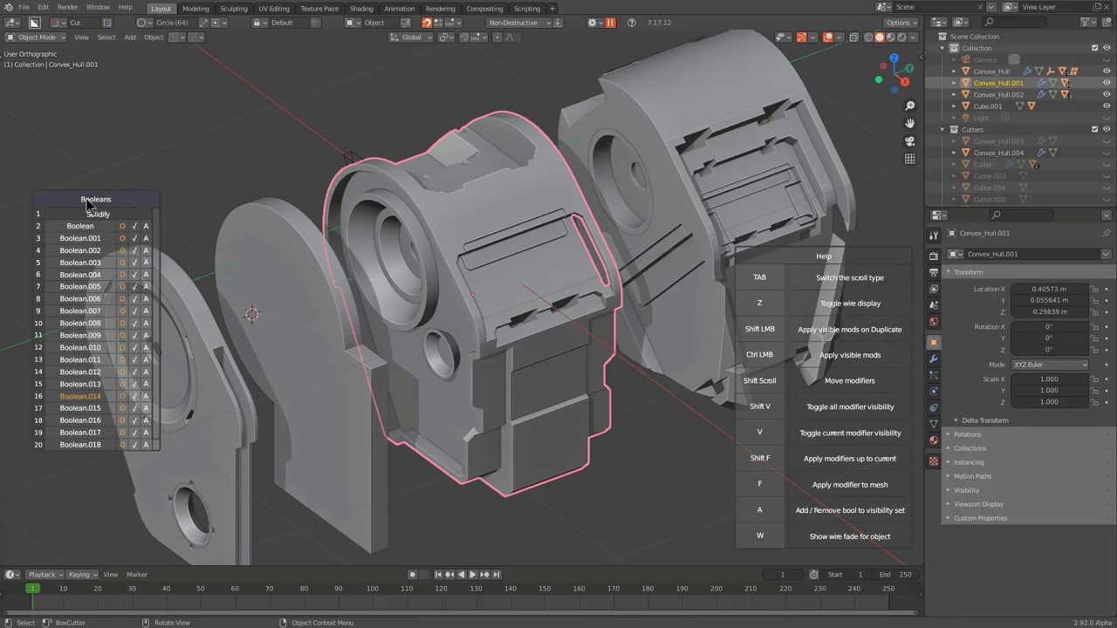
scroll(up, 3)
scroll(up, 3)
scroll(up, 3)
scroll(down, 3)
scroll(up, 3)
right_click(333, 260)
key(q)
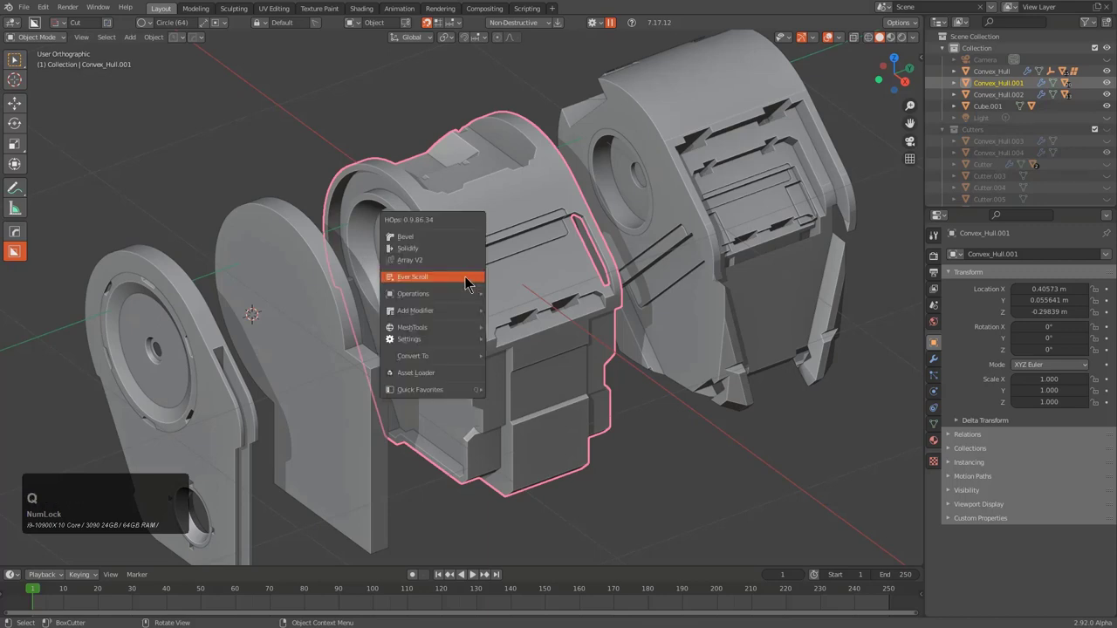
Run Ever Scroll in Bool mode and step through the hull's booleans
click(471, 285)
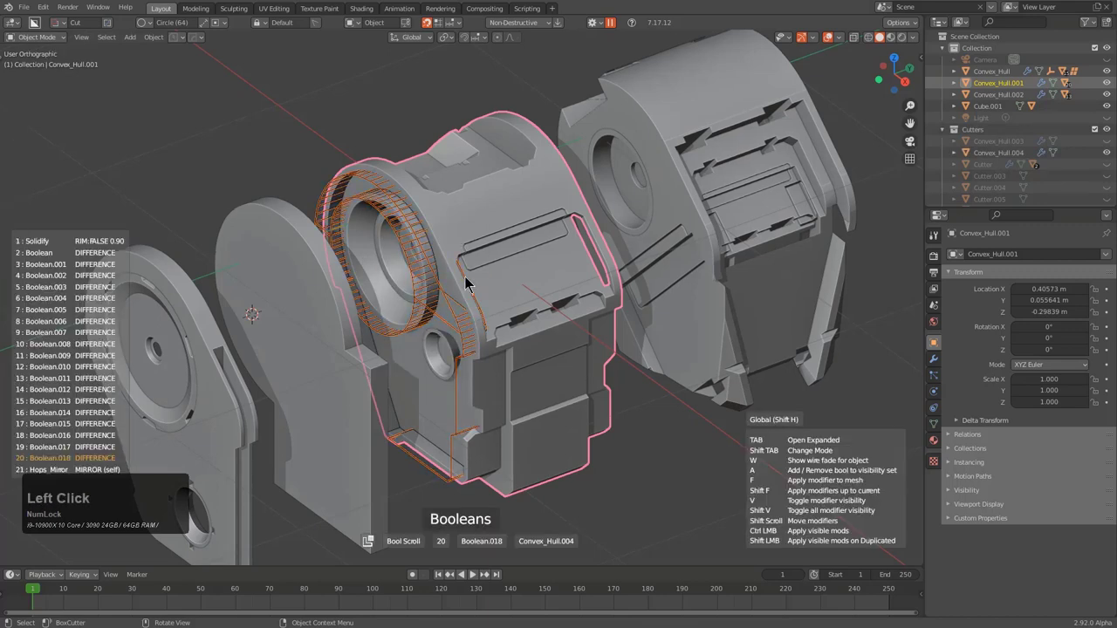
scroll(up, 3)
scroll(up, 3)
scroll(up, 3)
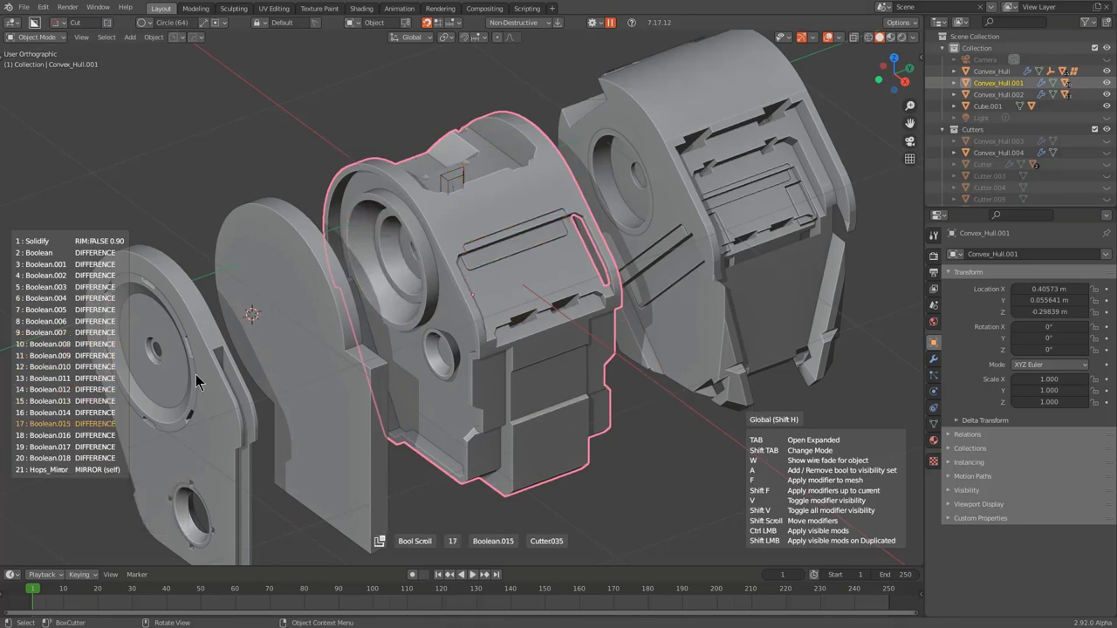
scroll(up, 3)
scroll(up, 3)
scroll(up, 3)
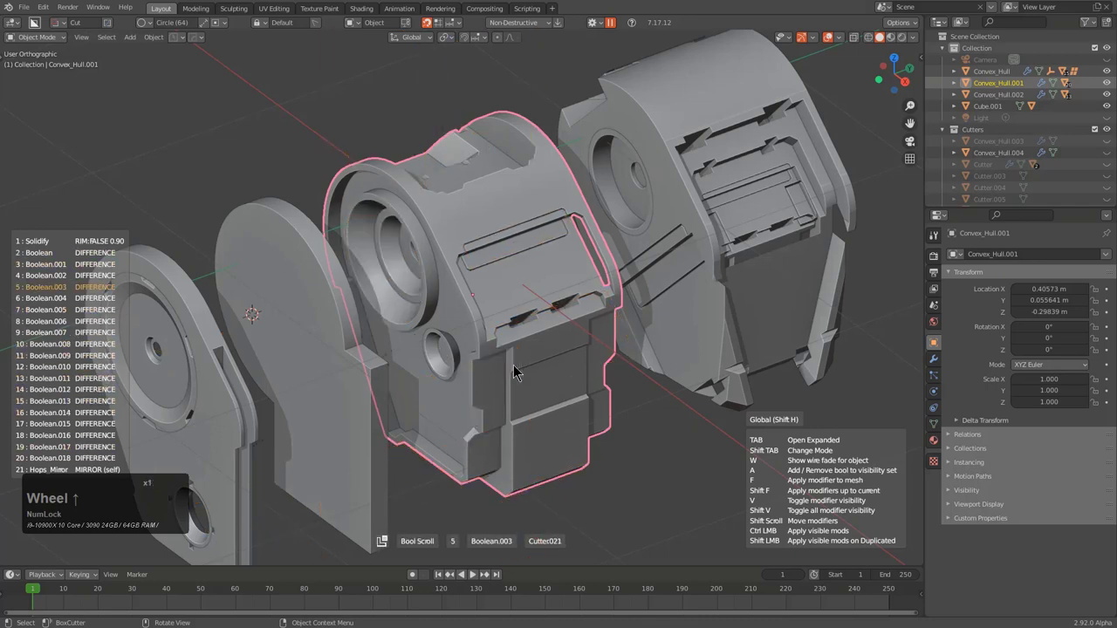
scroll(up, 3)
scroll(up, 3)
scroll(up, 3)
Switch Ever Scroll to its next mode and scroll through the hull's entries there
key(Tab)
scroll(up, 3)
scroll(up, 3)
scroll(up, 3)
scroll(down, 3)
scroll(down, 3)
scroll(up, 3)
scroll(up, 3)
Child Scroll through the hull's cutter objects, then return to Bool Scroll landing on Boolean.018
key(Right)
scroll(up, 3)
scroll(up, 3)
scroll(up, 3)
scroll(down, 3)
scroll(up, 3)
scroll(down, 3)
scroll(up, 3)
scroll(down, 3)
scroll(up, 3)
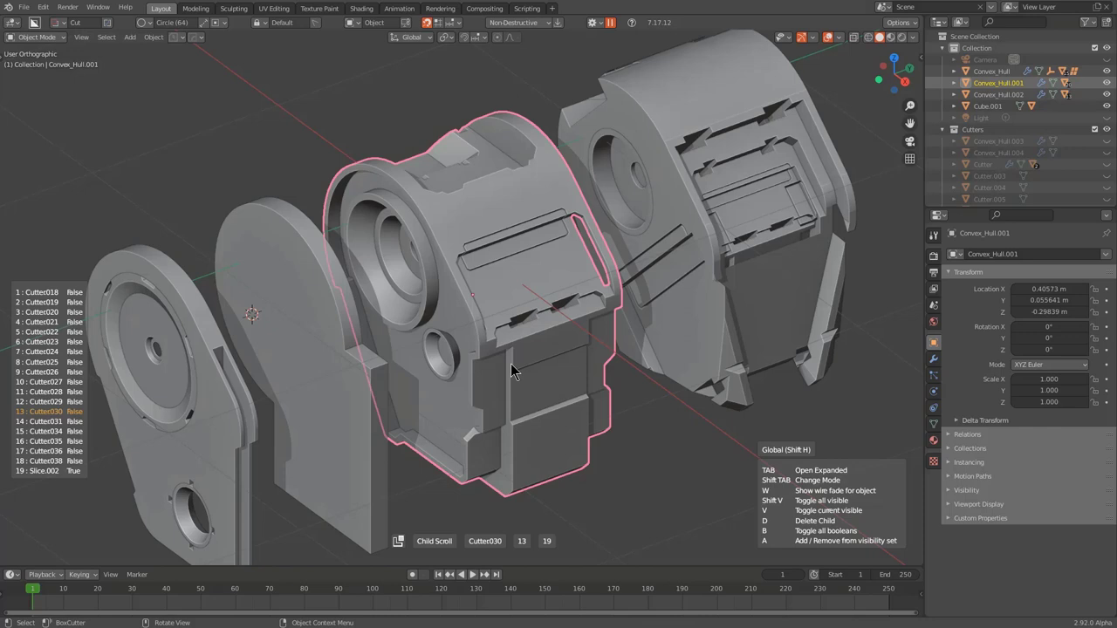
scroll(up, 3)
scroll(down, 3)
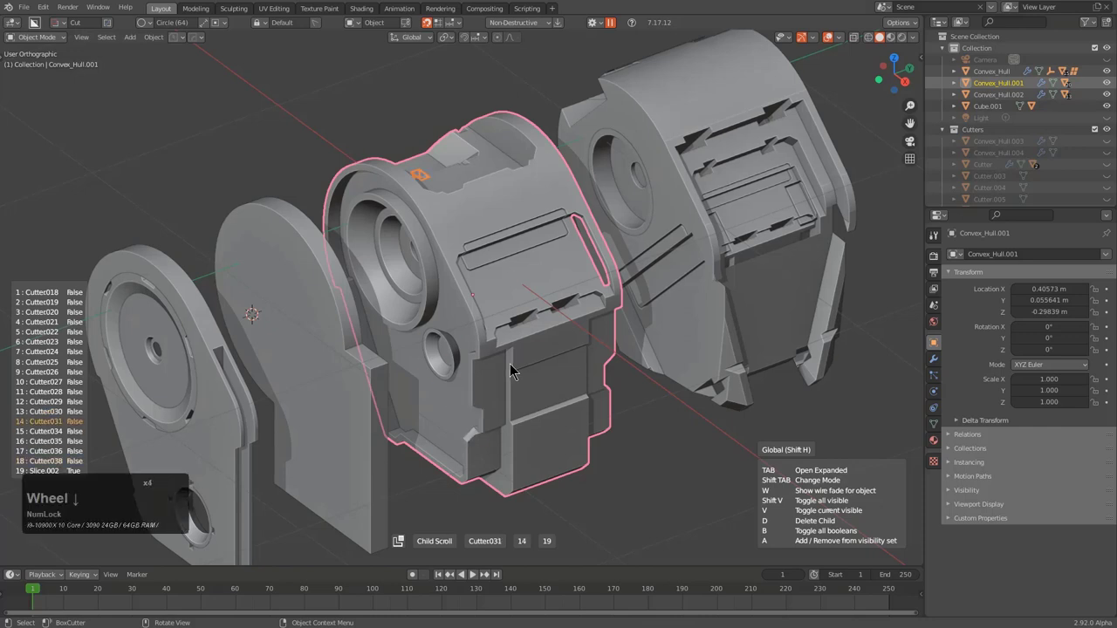
key(shift+Tab)
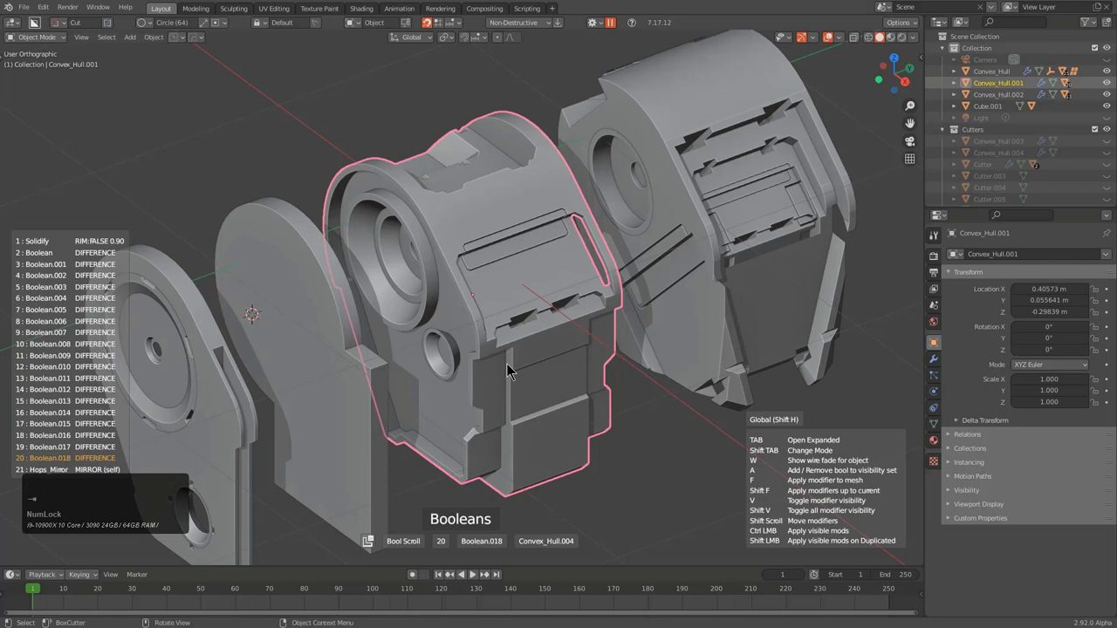
In the expanded Ever Scroll booleans list, add Boolean and Boolean.001 to the visibility set
scroll(up, 3)
scroll(up, 3)
scroll(up, 3)
key(Tab)
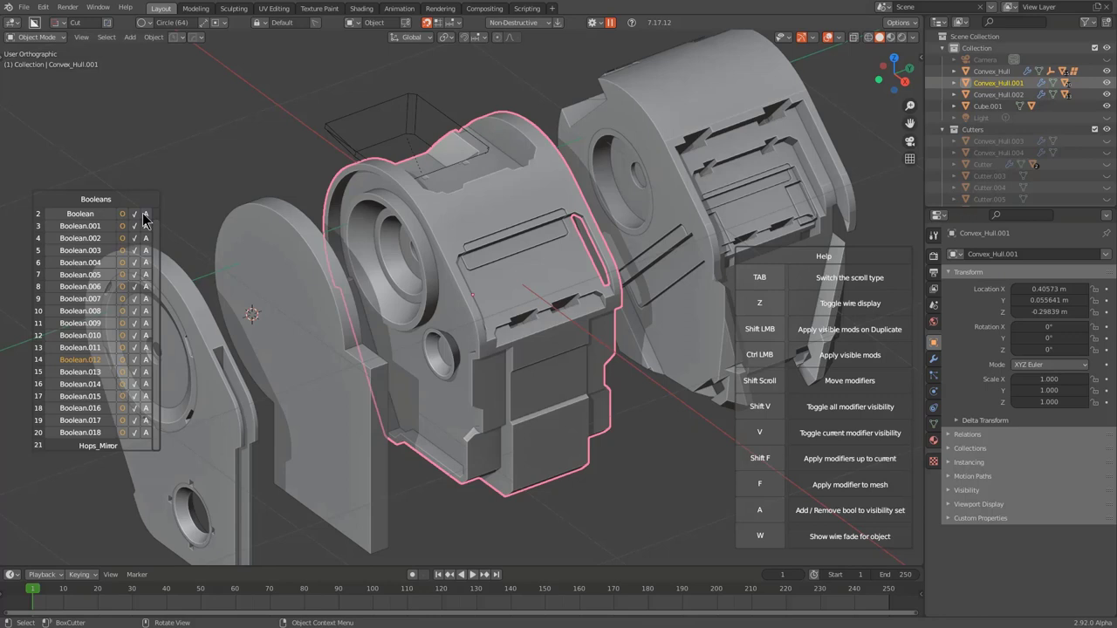
click(129, 223)
click(130, 223)
double_click(129, 223)
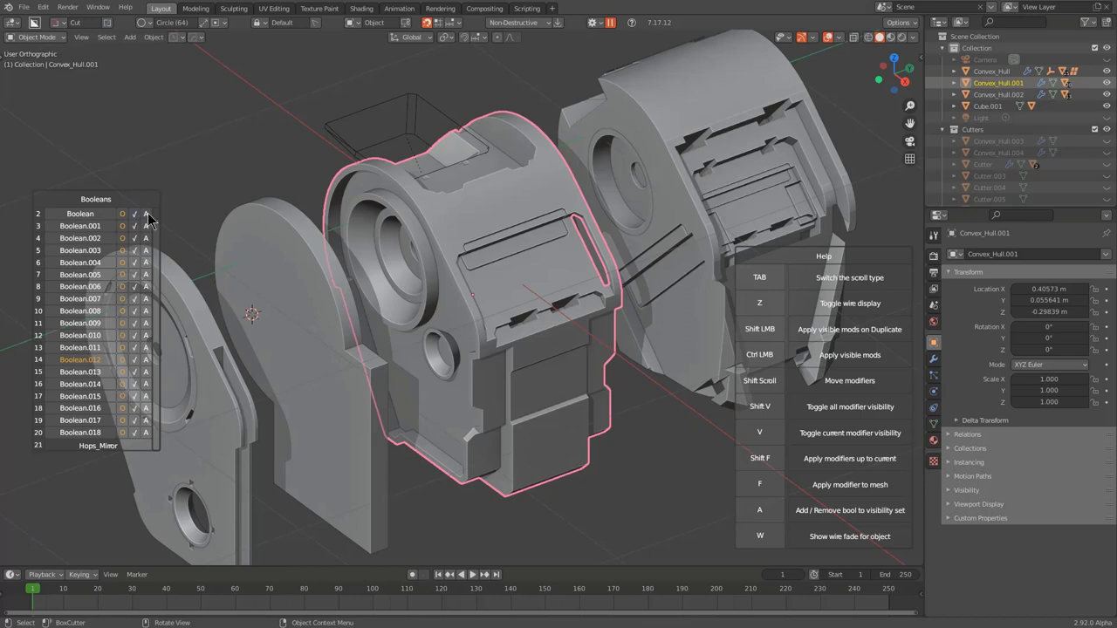
click(153, 222)
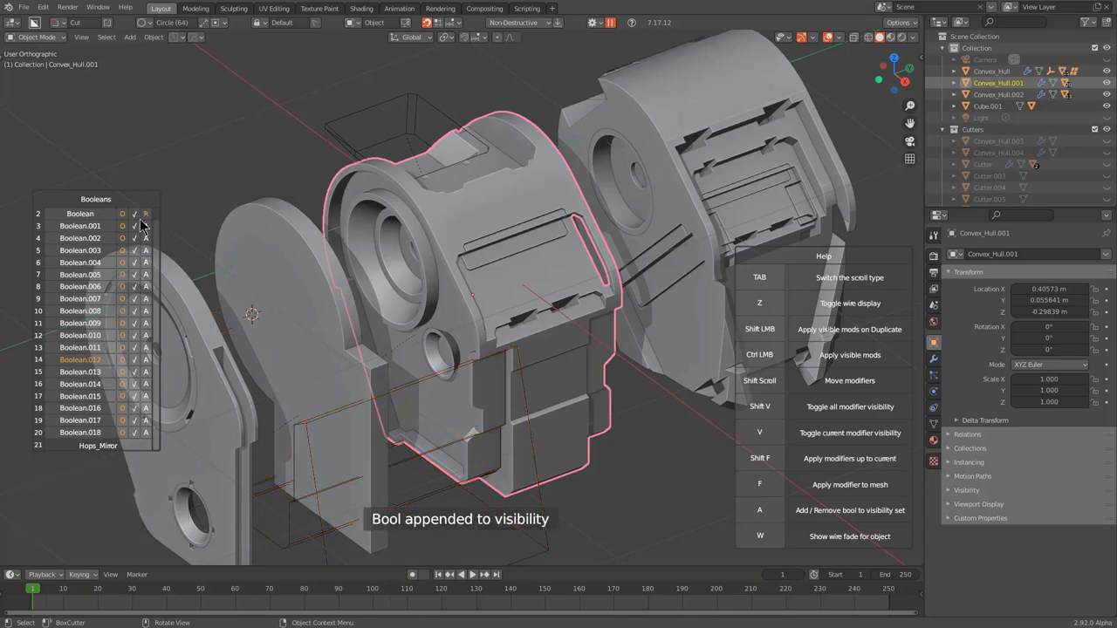
click(102, 231)
click(102, 231)
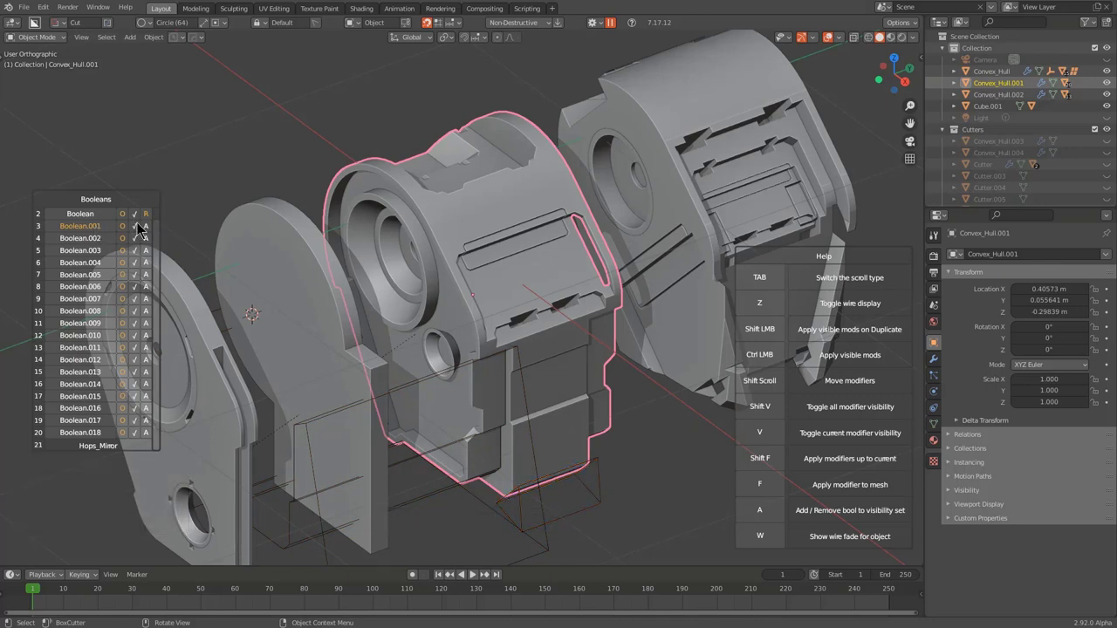
Add Boolean.004 and Boolean.007 to the visibility set and preview the Boolean.009 cutter
click(146, 231)
click(76, 262)
click(76, 262)
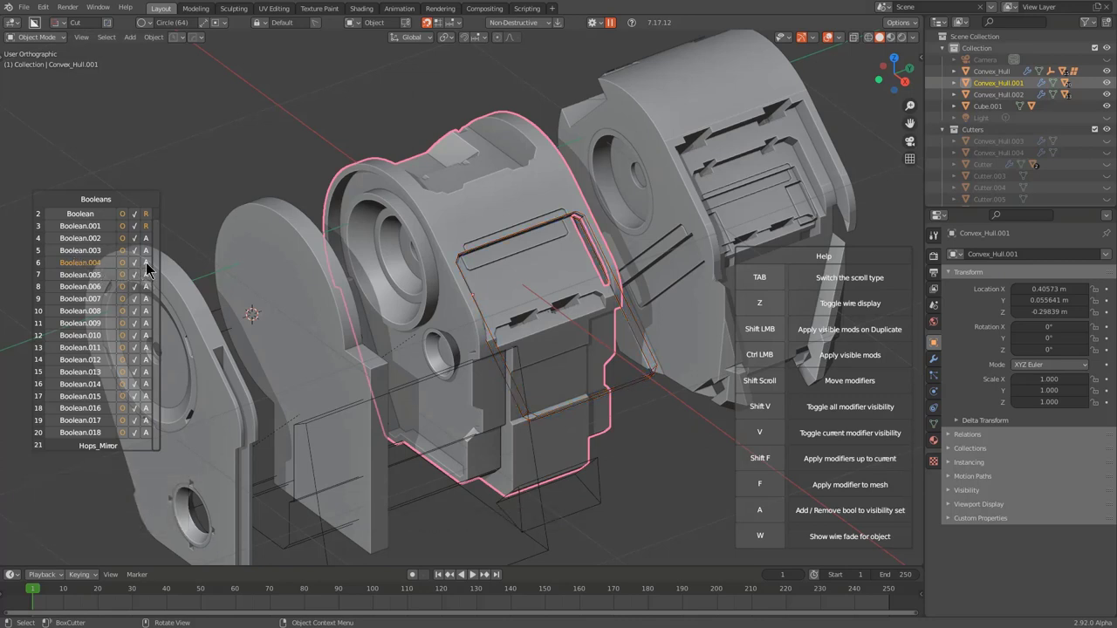
click(148, 268)
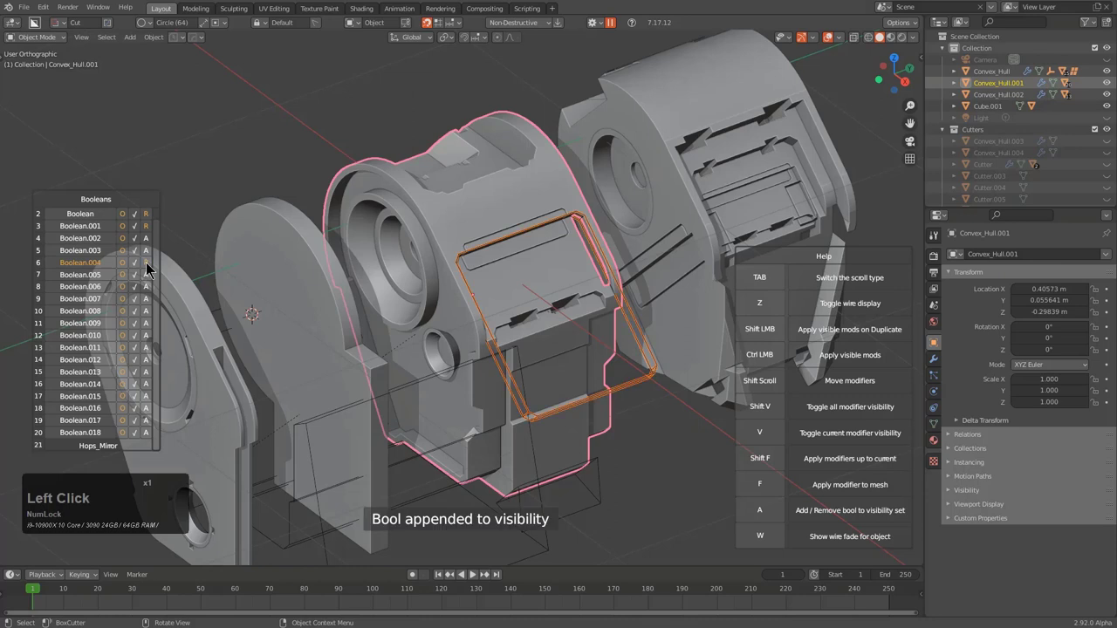
double_click(76, 292)
click(78, 307)
click(77, 306)
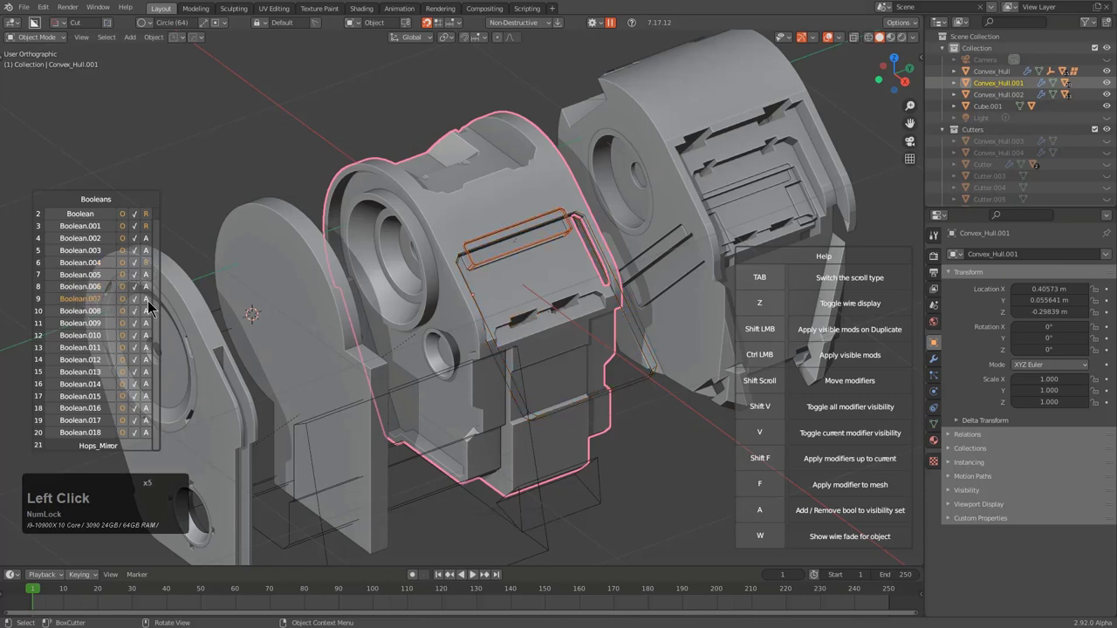
click(150, 306)
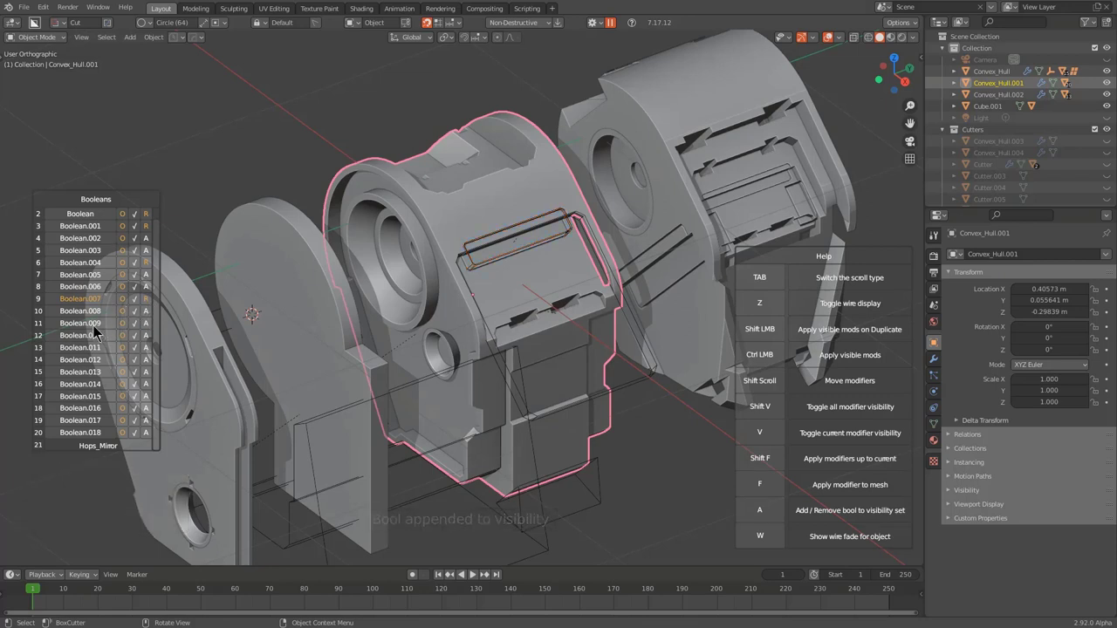
click(100, 331)
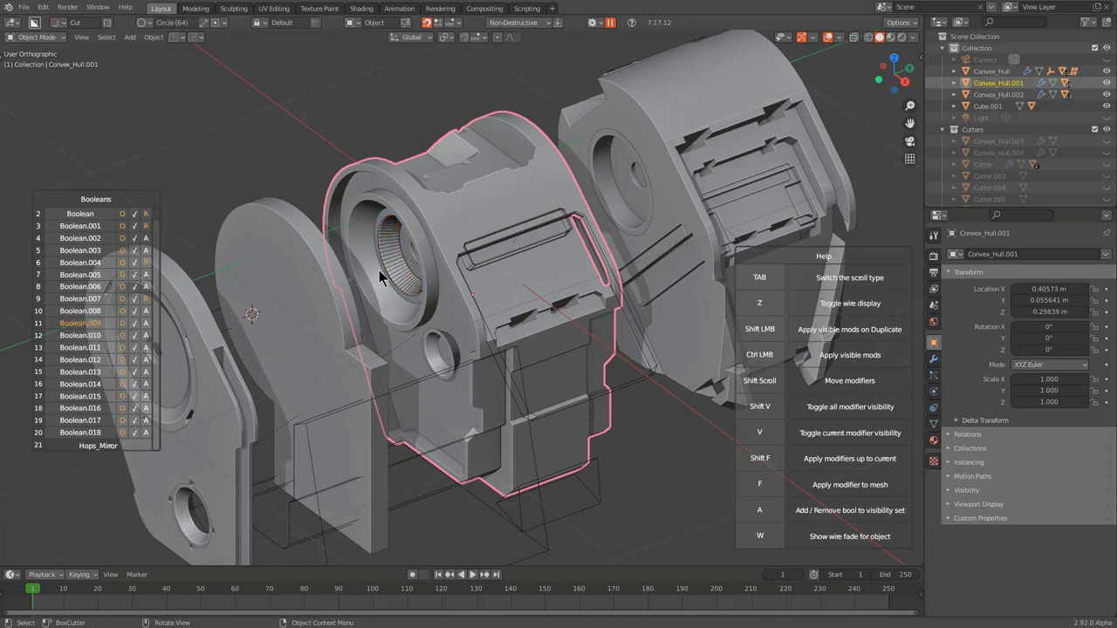
click(152, 328)
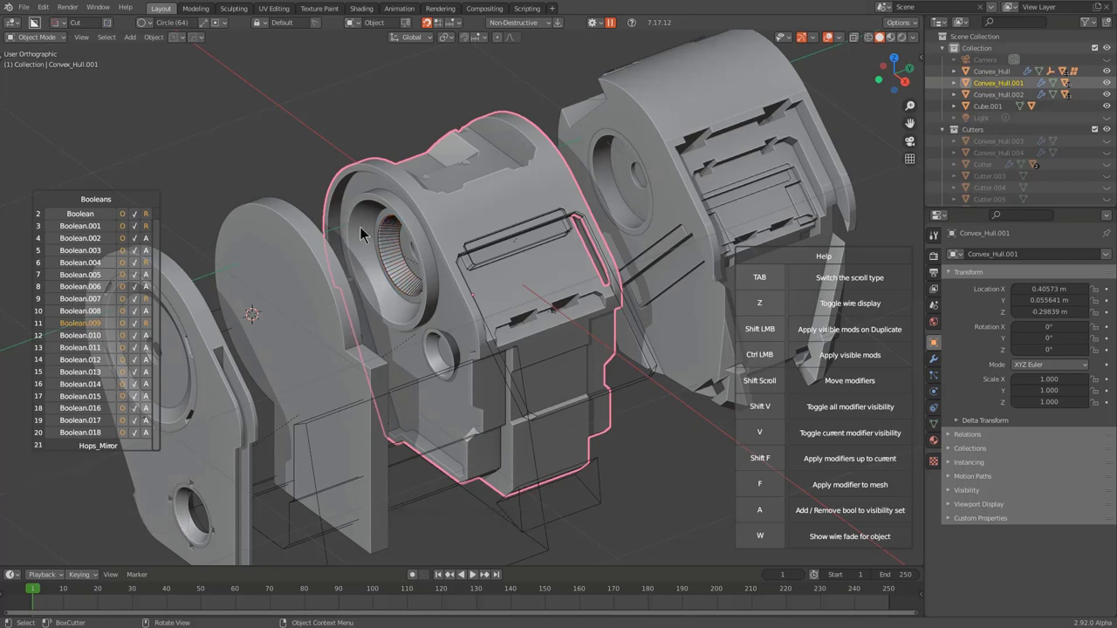
Select the circular cutter inside the bore and zoom in to inspect it
click(394, 358)
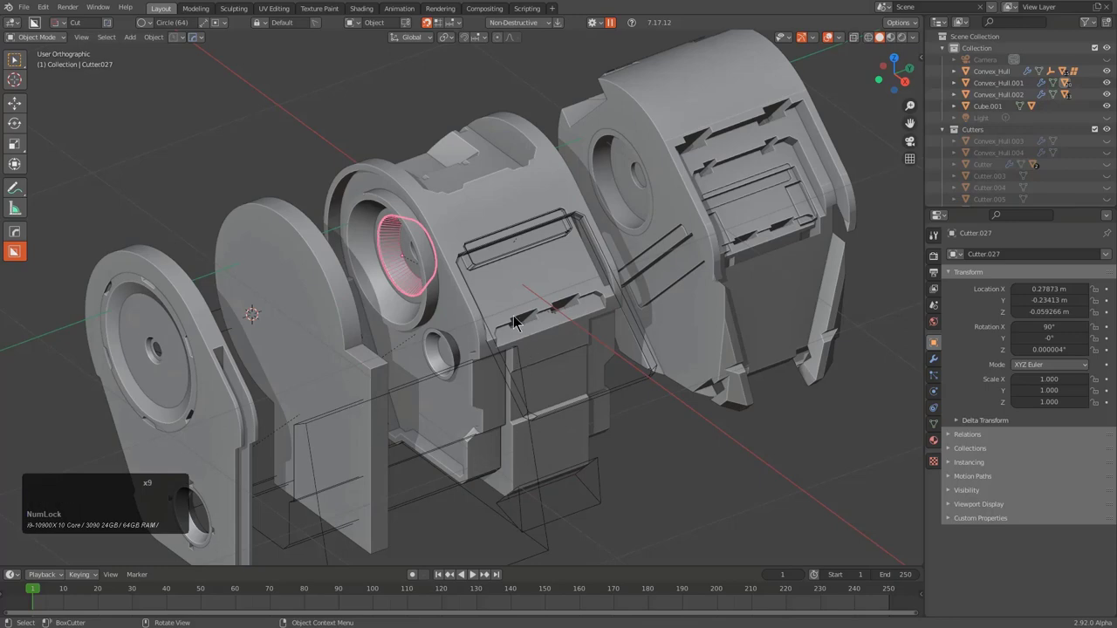
middle_click(414, 289)
scroll(up, 3)
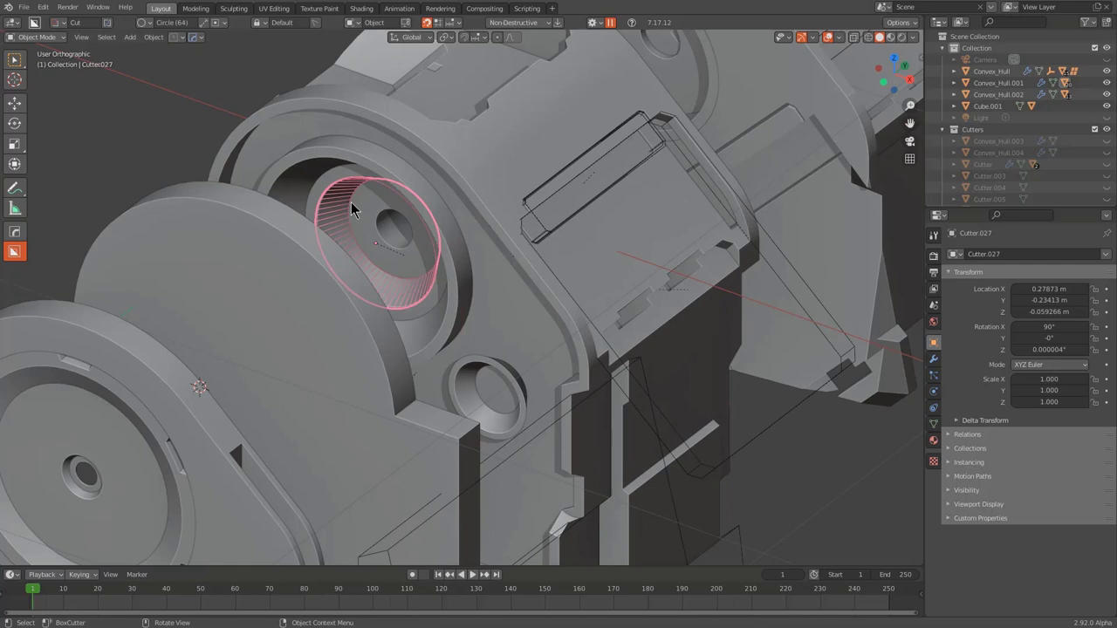
middle_click(613, 335)
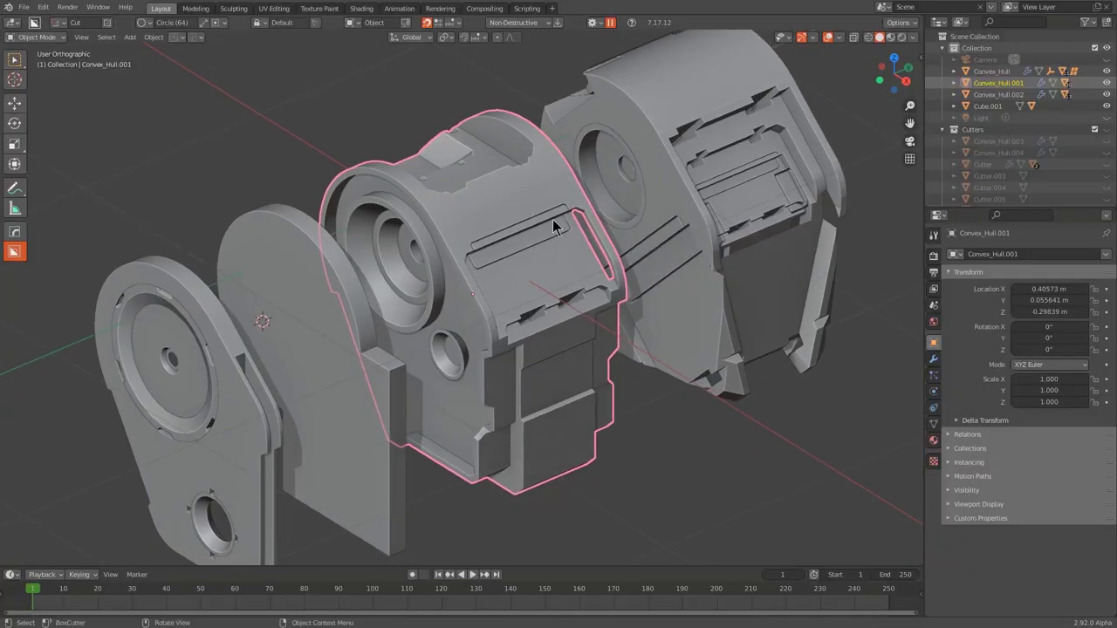
key(q)
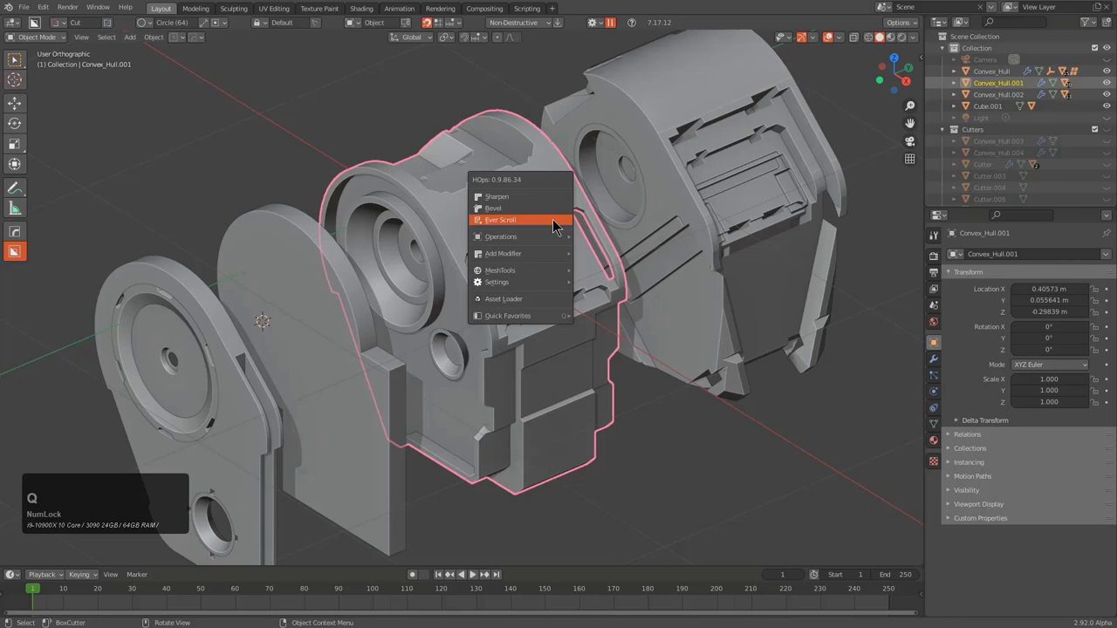
click(560, 226)
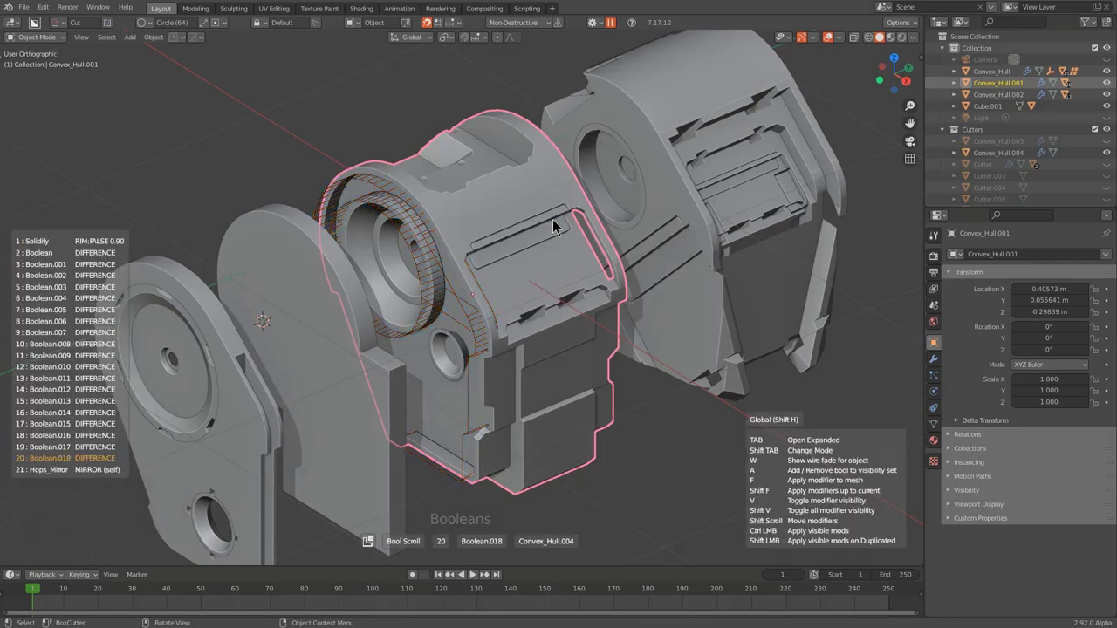
key(Tab)
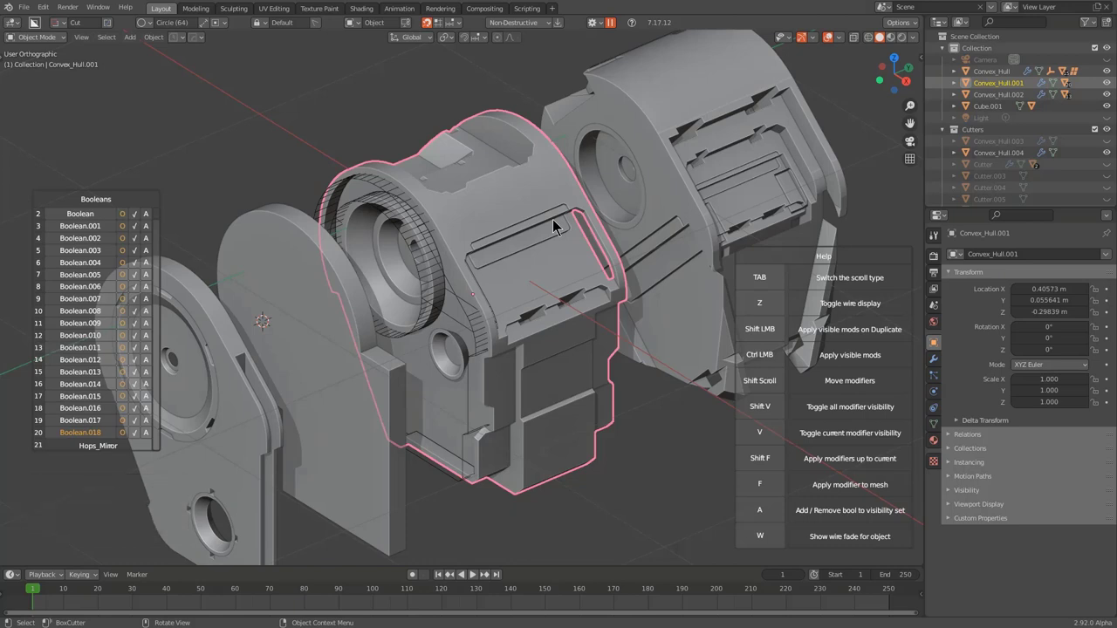
right_click(560, 226)
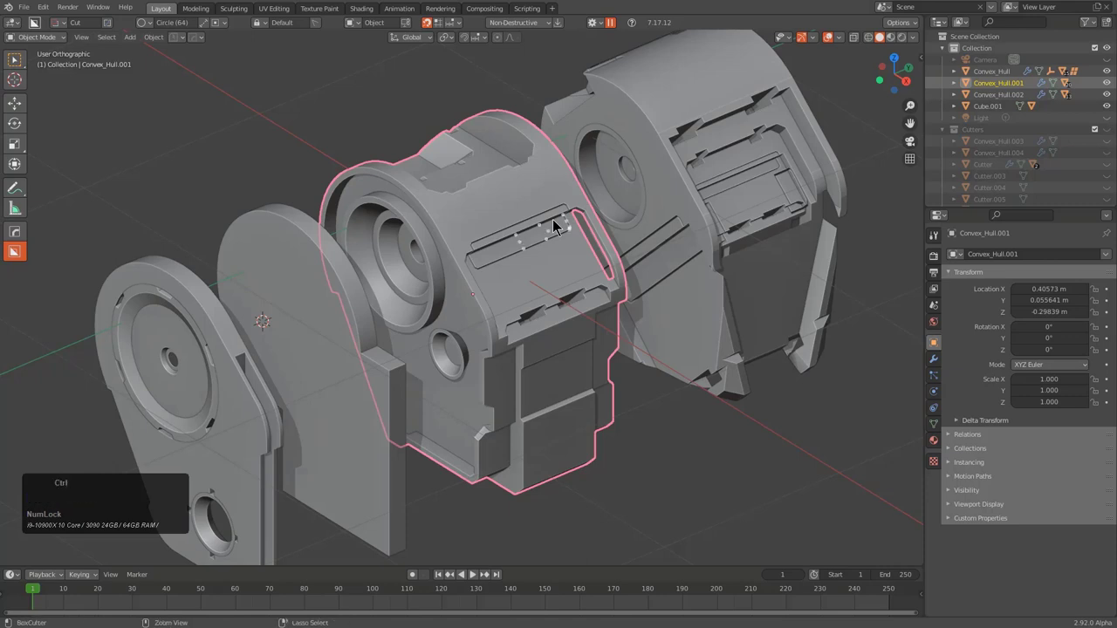
In HardOps preferences Properties, set the Scroll UI style from Fast to Expanded
key(ctrl+k)
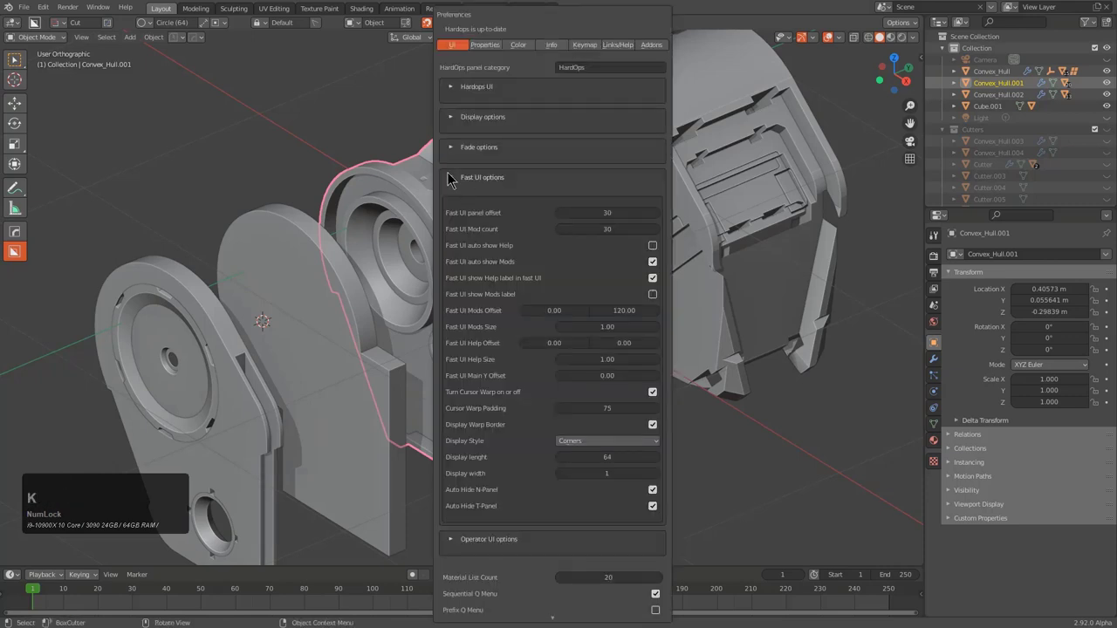
click(453, 182)
click(486, 49)
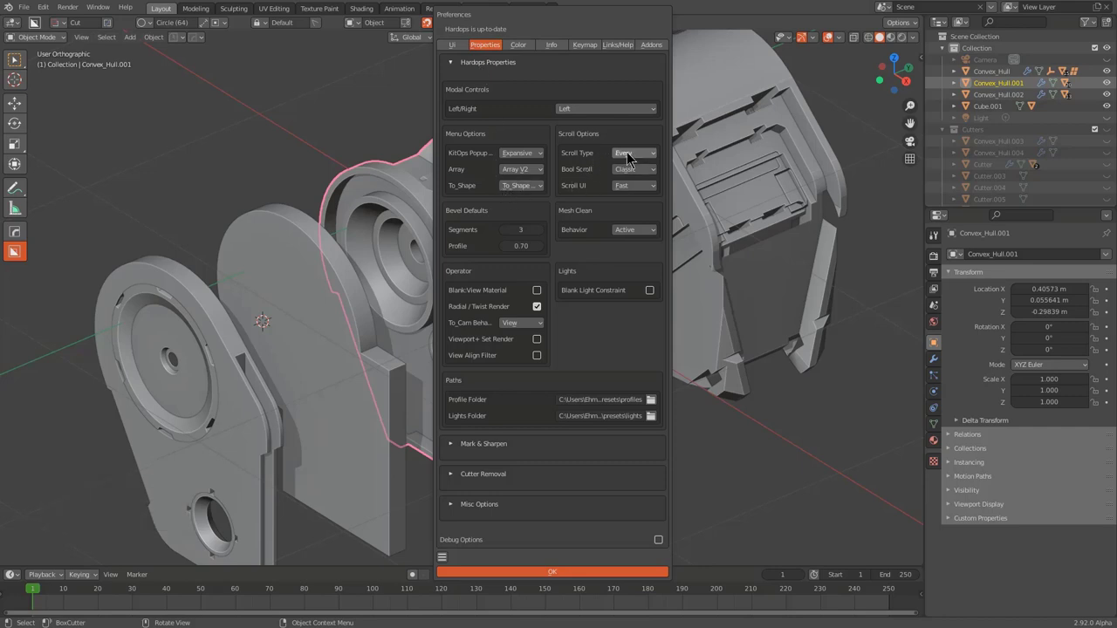
click(640, 178)
click(591, 183)
click(630, 193)
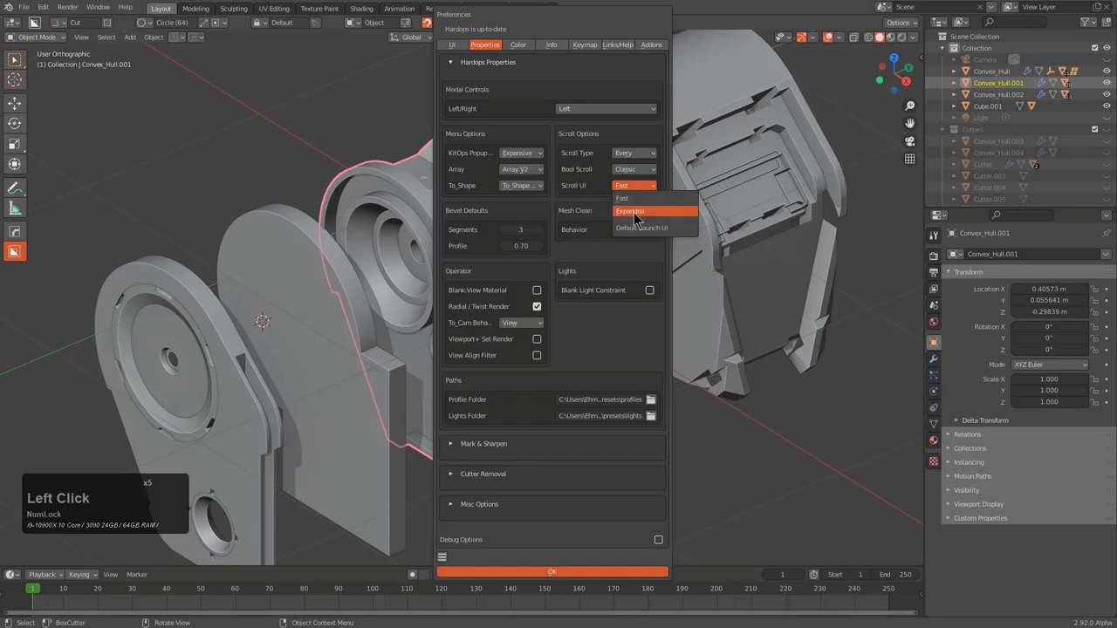
click(639, 221)
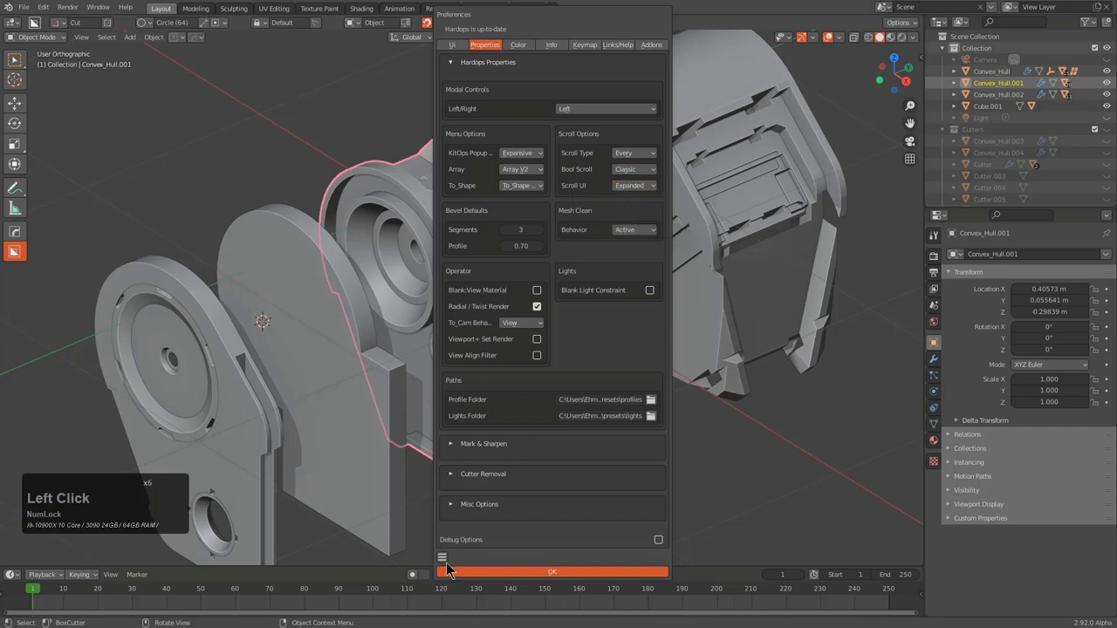
Save the preferences from the hamburger menu and close the preferences window
click(449, 563)
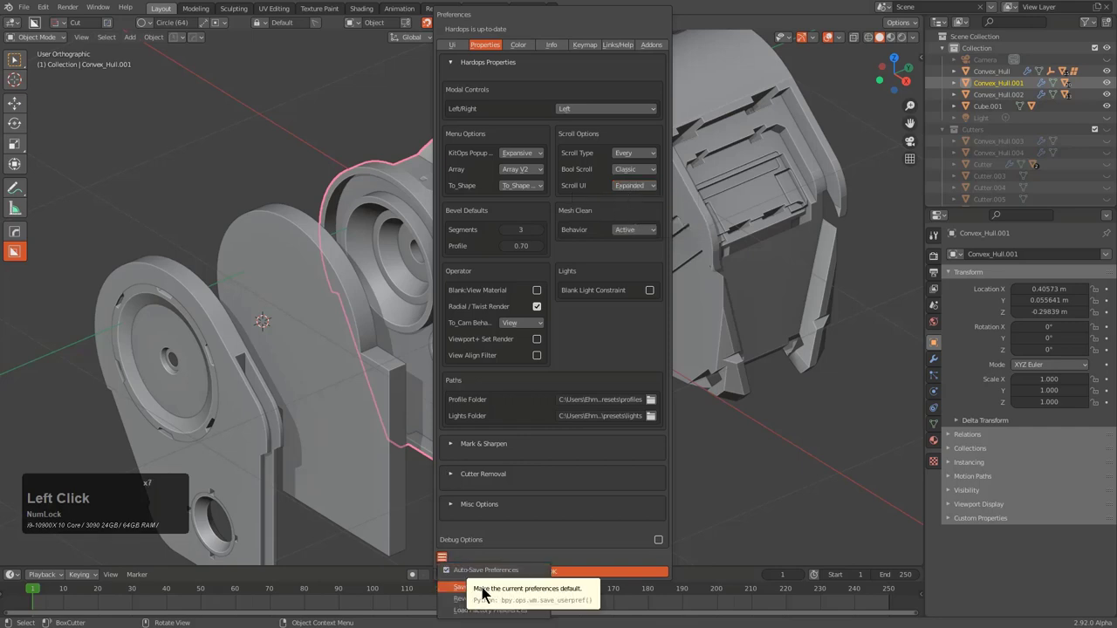
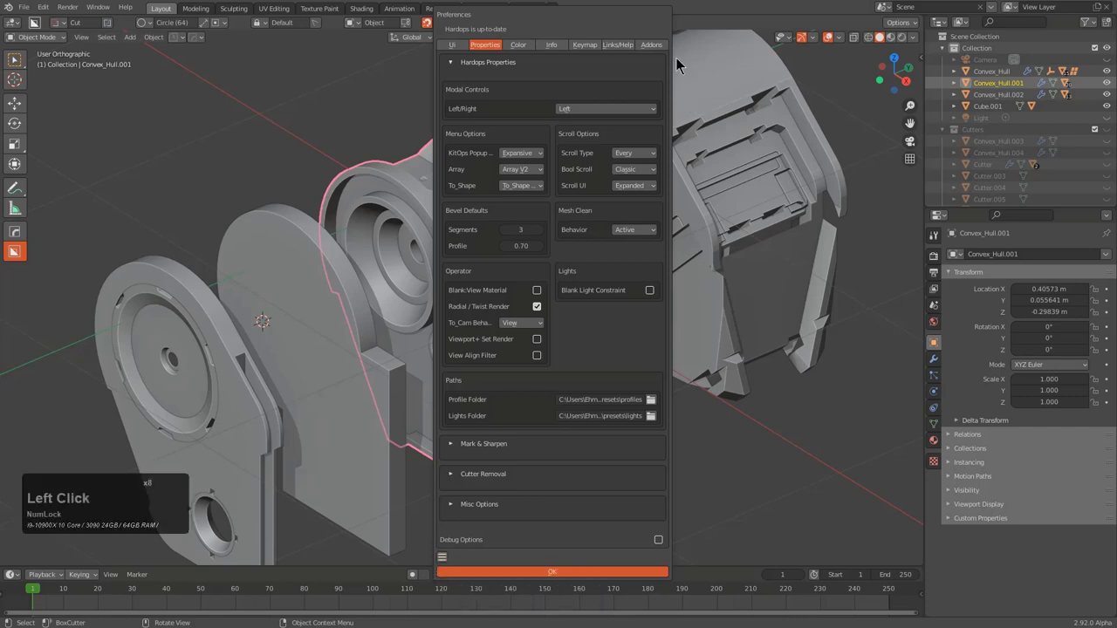
double_click(514, 256)
Run Ever Scroll on Convex_Hull.001's booleans and condense its help to the compact display
key(q)
click(508, 255)
scroll(up, 3)
scroll(down, 3)
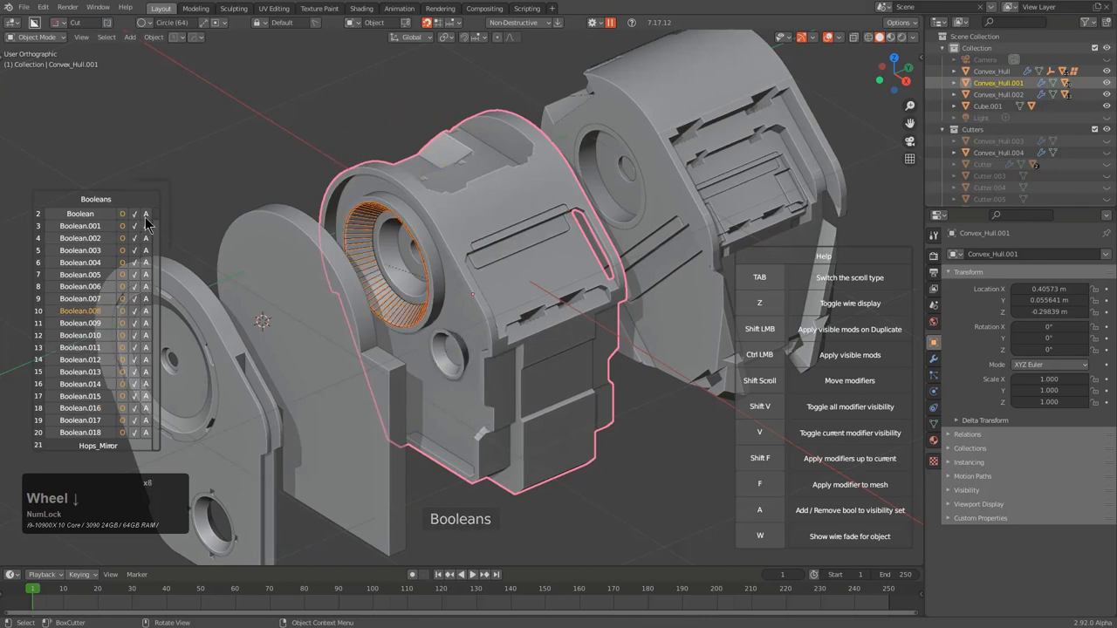
click(917, 246)
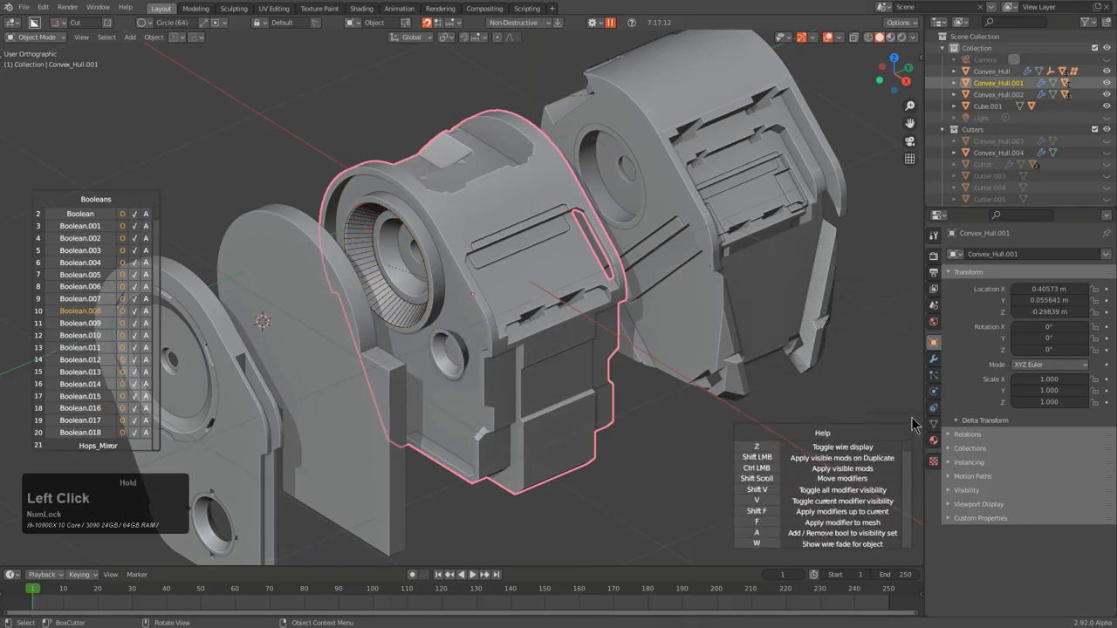
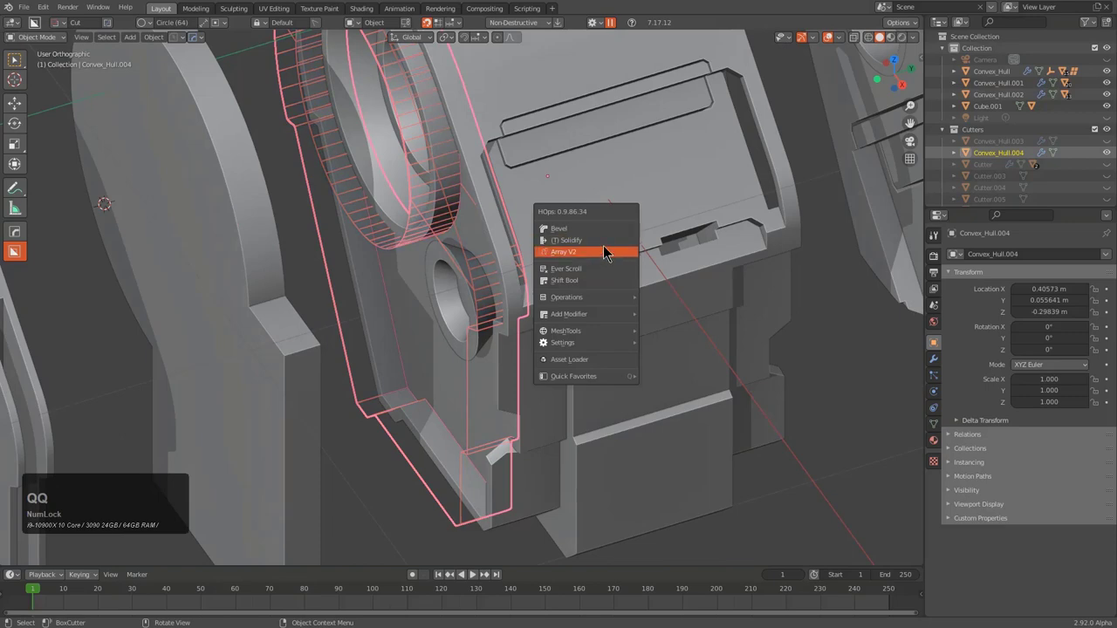
Add a (T) Solidify of about -0.218 thickness to Convex_Hull.004 and confirm it
click(607, 247)
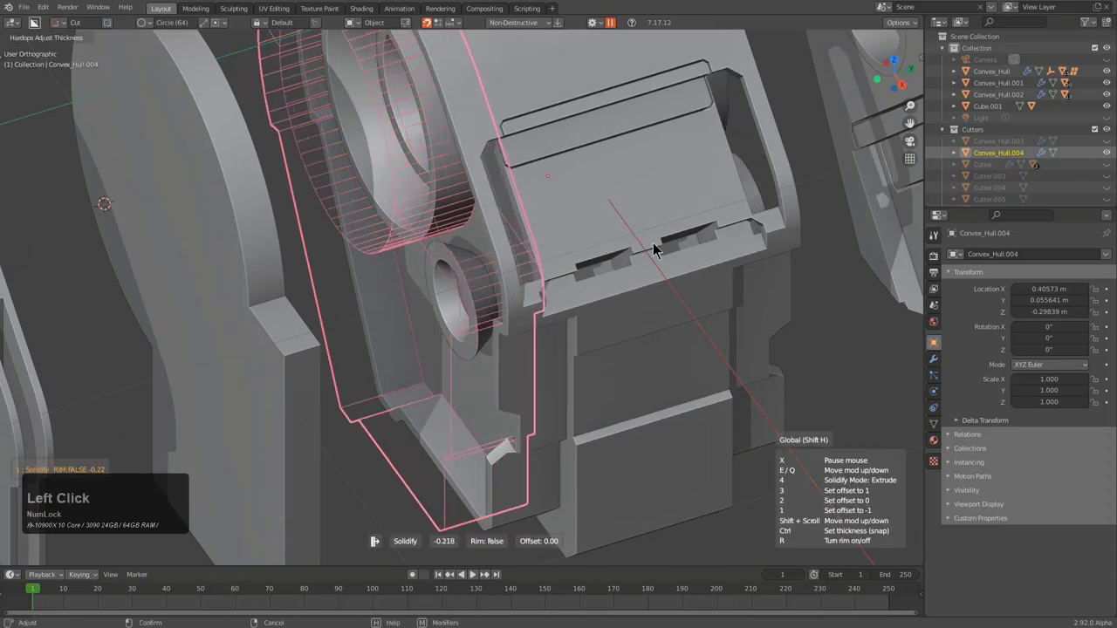
click(652, 247)
scroll(down, 3)
key(1)
middle_click(591, 278)
Reselect Convex_Hull.001 and list its boolean modifiers in Ever Scroll
click(536, 235)
key(q)
click(510, 263)
scroll(down, 3)
Wheel through each of Convex_Hull.001's boolean cutters to preview them, then exit modifier scrolling
scroll(down, 3)
scroll(down, 3)
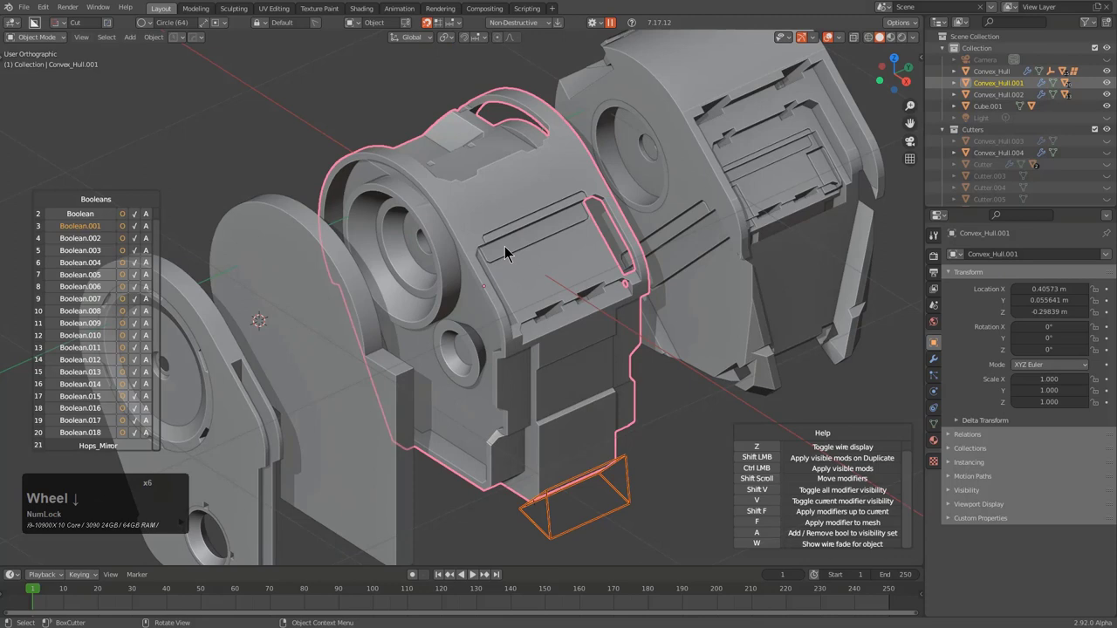
scroll(down, 3)
scroll(up, 3)
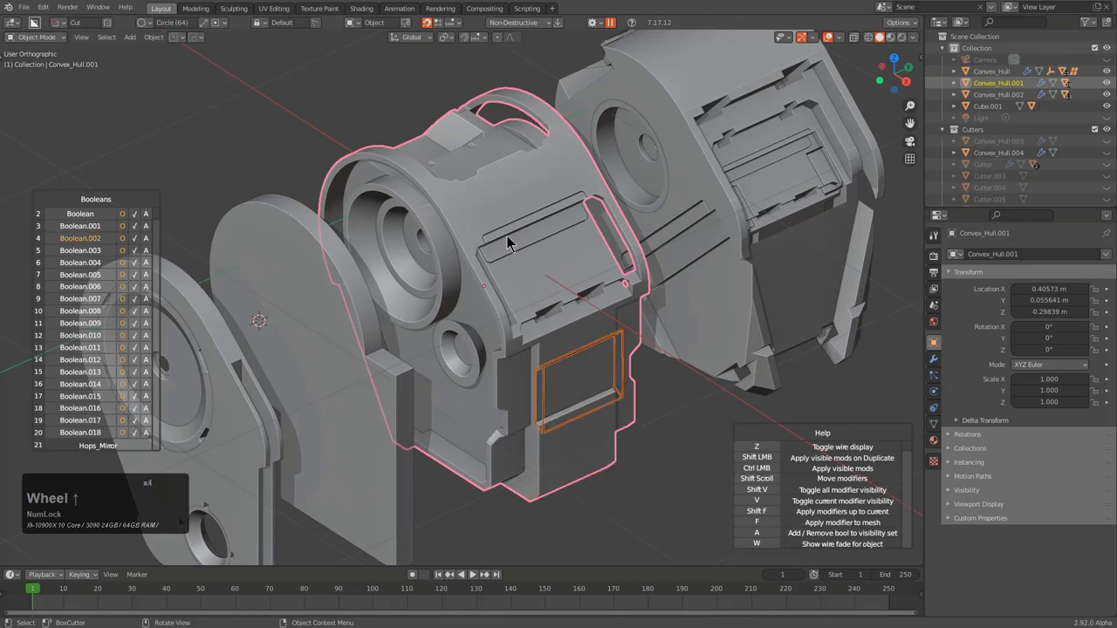
scroll(up, 3)
scroll(up, 3)
scroll(up, 3)
scroll(up, 3)
scroll(down, 3)
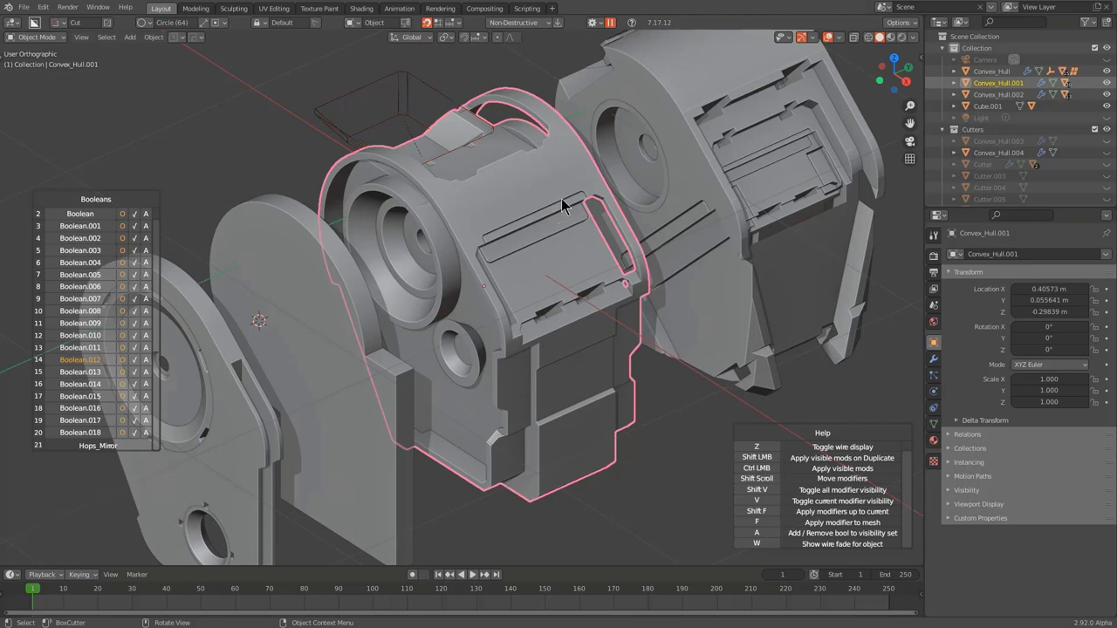
right_click(569, 205)
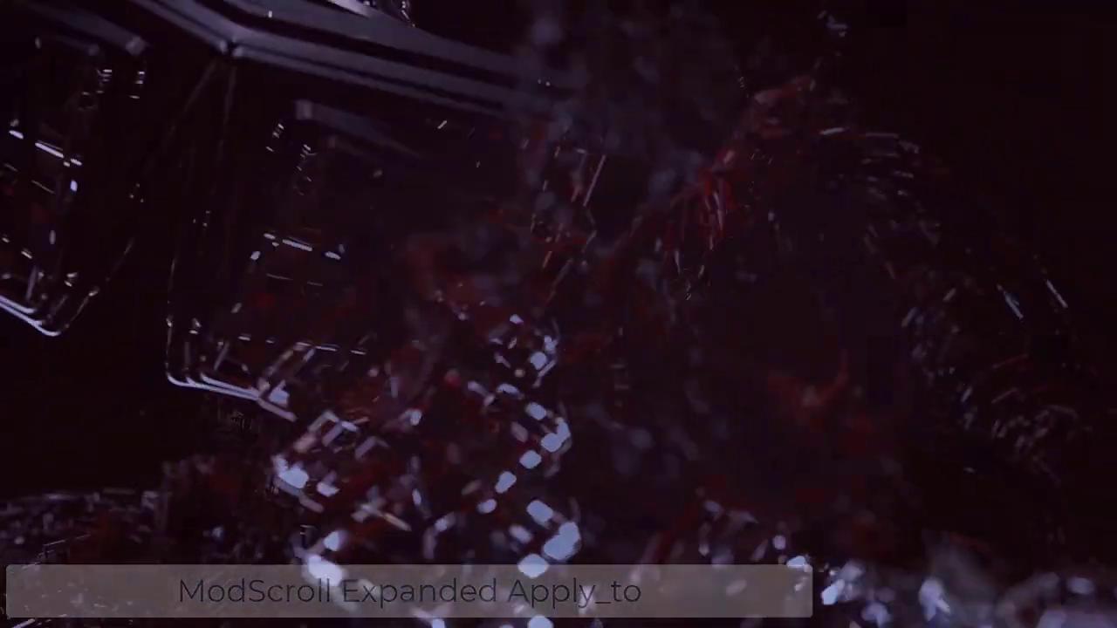
Delete the default cube and add a cylinder mesh at the scene centre via Shift+A
scroll(down, 3)
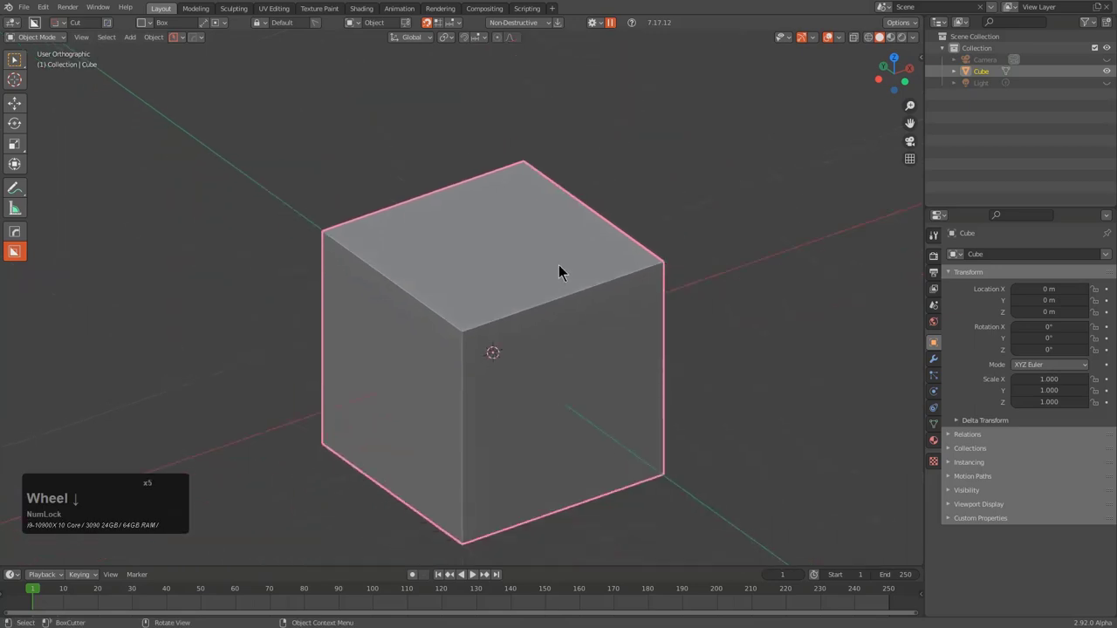
key(x)
click(566, 270)
click(566, 269)
key(shift+a)
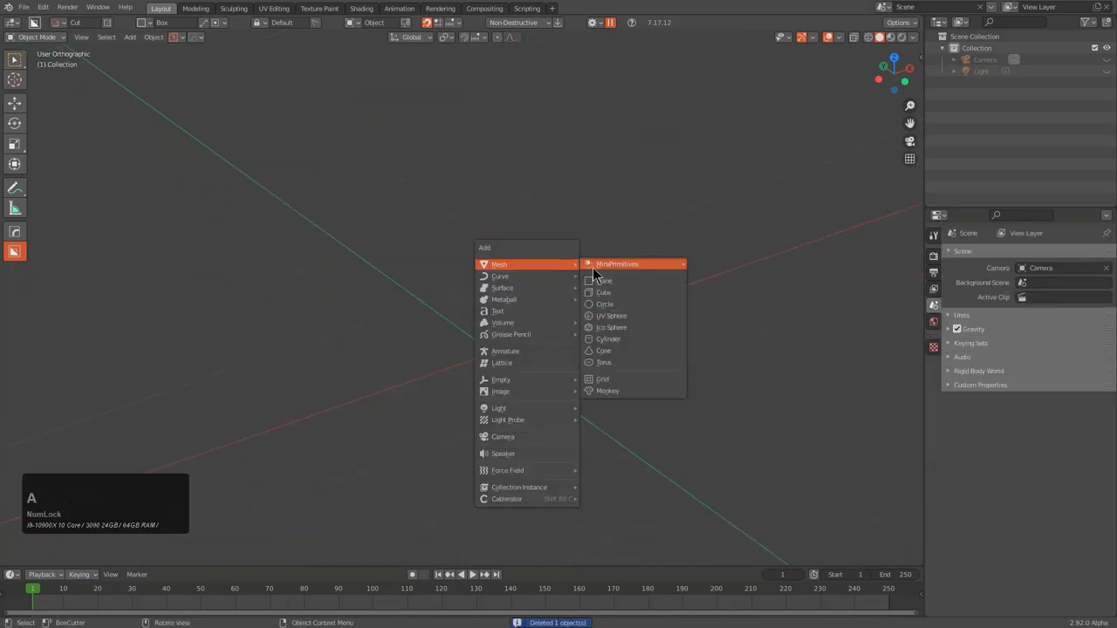
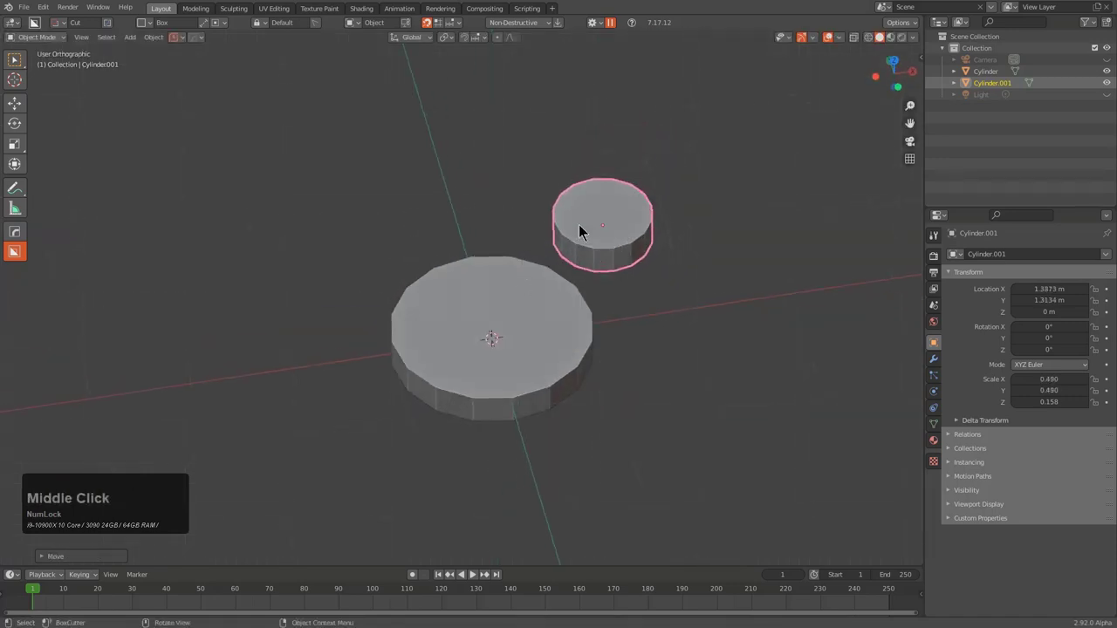
Select both cylinders and generate a Convex To_Shape V2 hull wrapping them
middle_click(531, 320)
click(532, 325)
middle_click(577, 297)
middle_click(594, 383)
key(q)
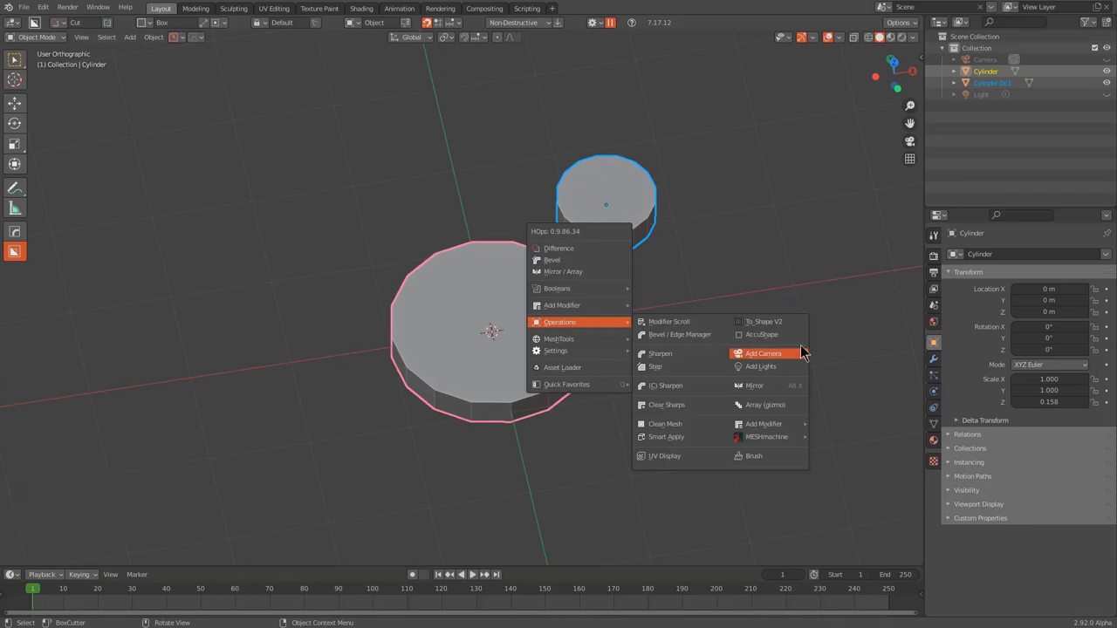
click(789, 328)
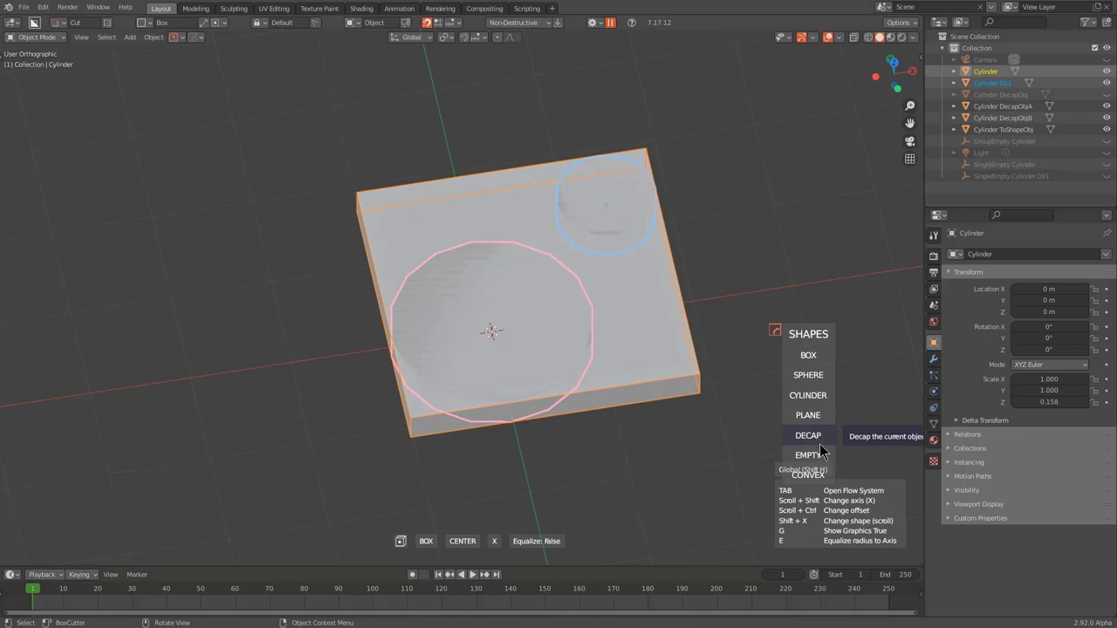
click(817, 481)
middle_click(699, 343)
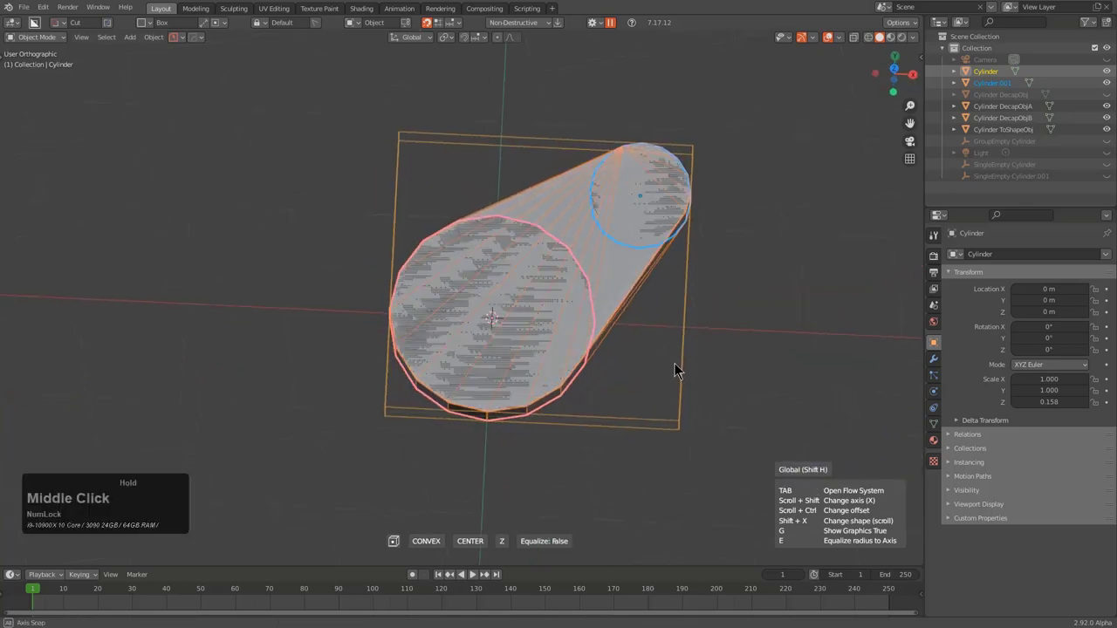
click(632, 319)
Isolate the new teardrop hull and sharpen its edges with HardOps Sharpen
scroll(up, 3)
middle_click(595, 343)
key(shift+h)
middle_click(606, 382)
scroll(up, 3)
middle_click(665, 369)
key(q)
click(585, 260)
Orbit around the sharpened teardrop hull and set BoxCutter to the Circle shape
middle_click(616, 312)
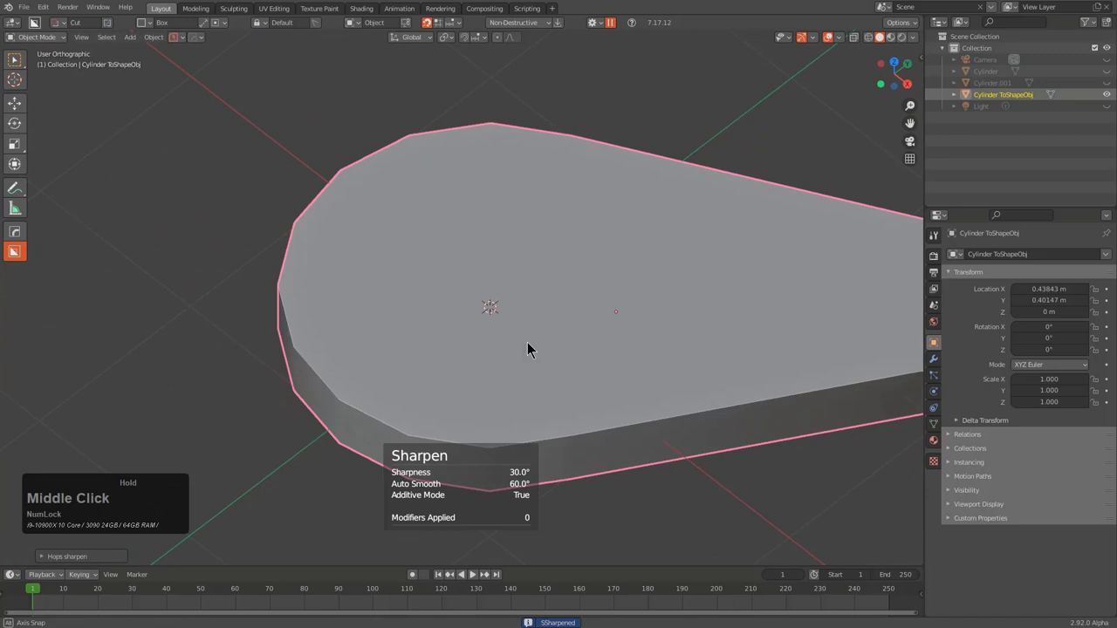
scroll(down, 3)
key(Caps_Lock)
middle_click(560, 334)
middle_click(547, 345)
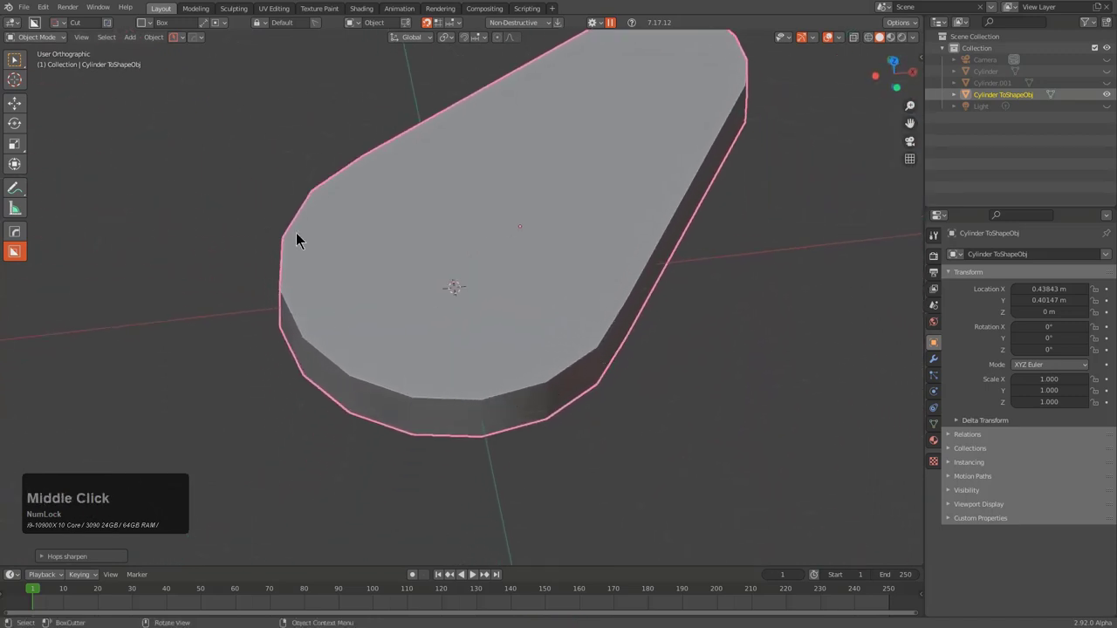
middle_click(606, 385)
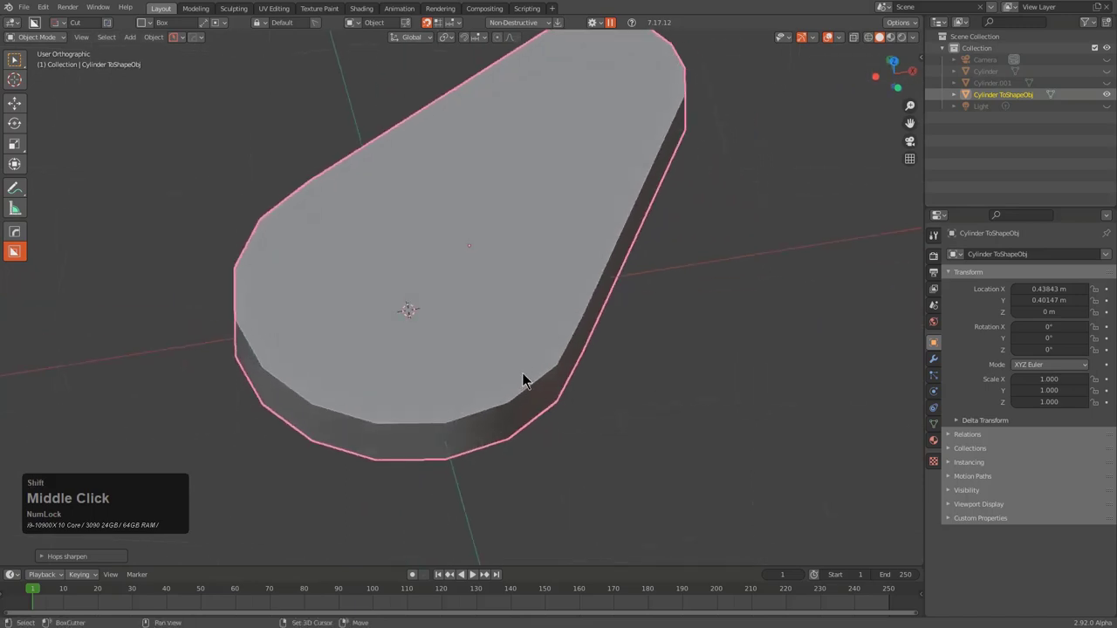
scroll(down, 3)
middle_click(510, 312)
key(d)
click(437, 361)
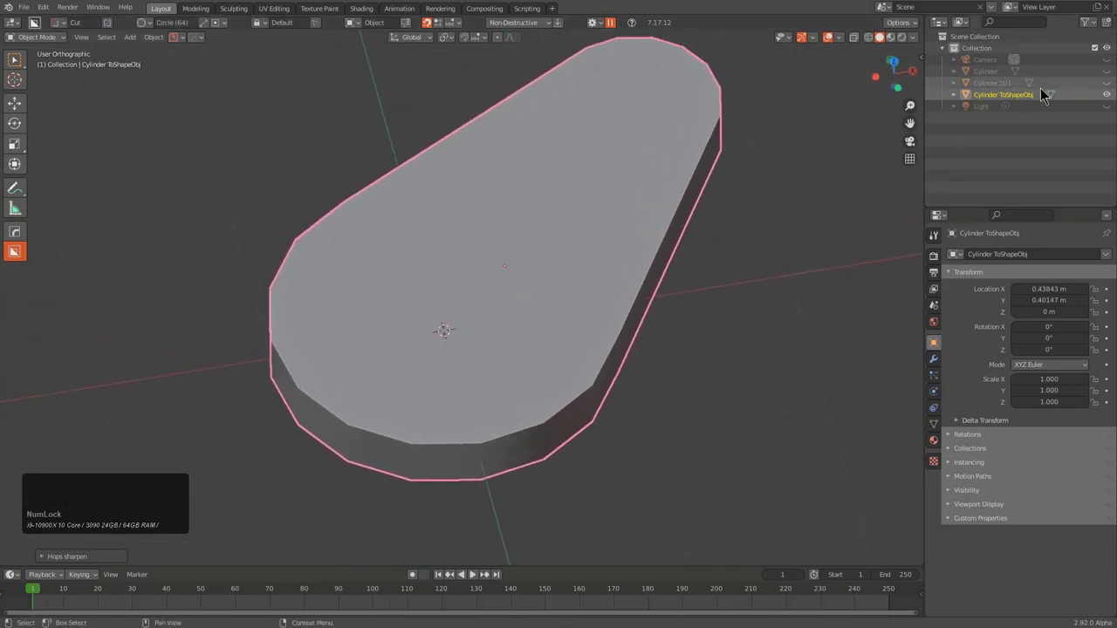
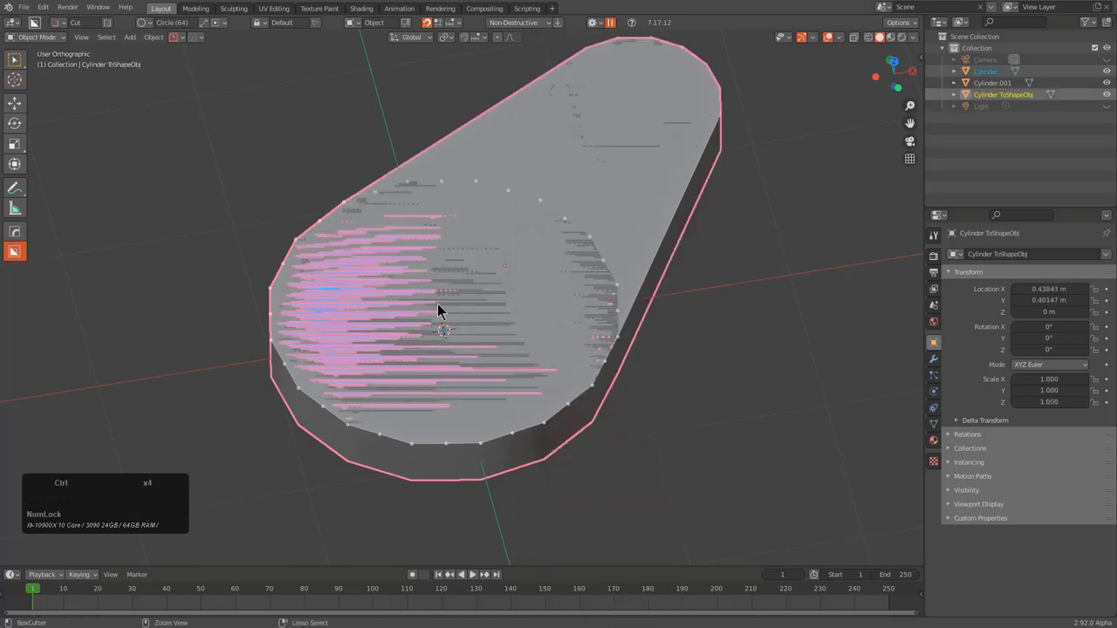
Draw a circle cutter over the rounded end, set its depth and confirm a deep pocket cut
click(451, 319)
click(544, 329)
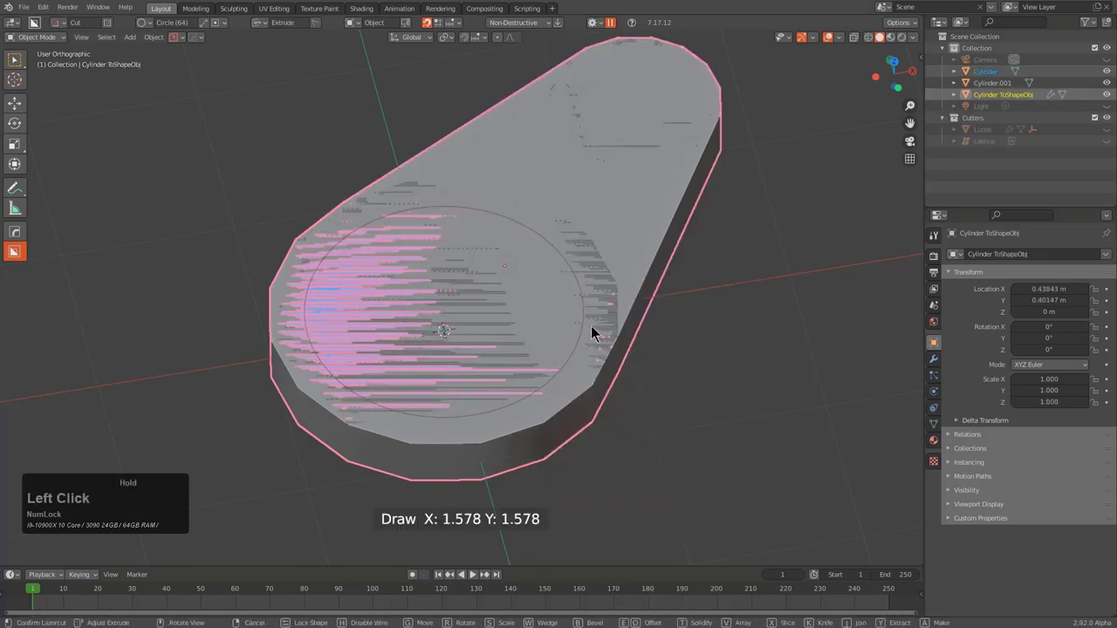
click(591, 364)
key(e)
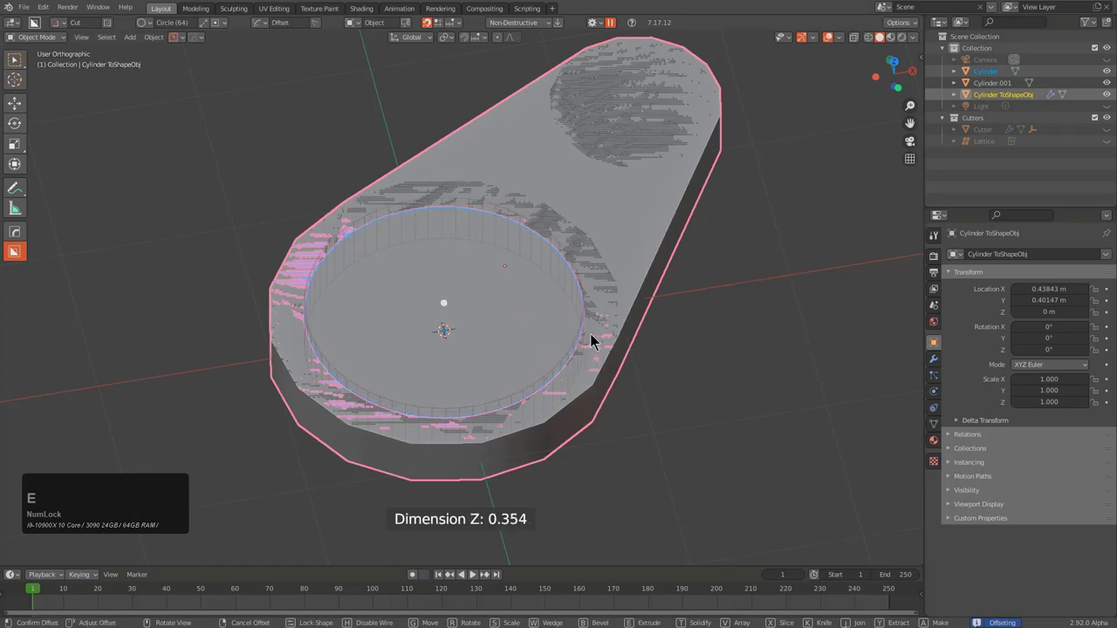
click(598, 339)
key(_)
key(1)
Toggle cutter hiding and X-ray overlays to reveal the carved pocket clearly
middle_click(576, 277)
click(513, 290)
text(gh)
right_click(526, 284)
key(h)
key(alt+z)
click(644, 173)
key(h)
key(alt+z)
middle_click(618, 241)
click(591, 257)
Orbit around the hull to inspect the circular pocket's walls
middle_click(584, 278)
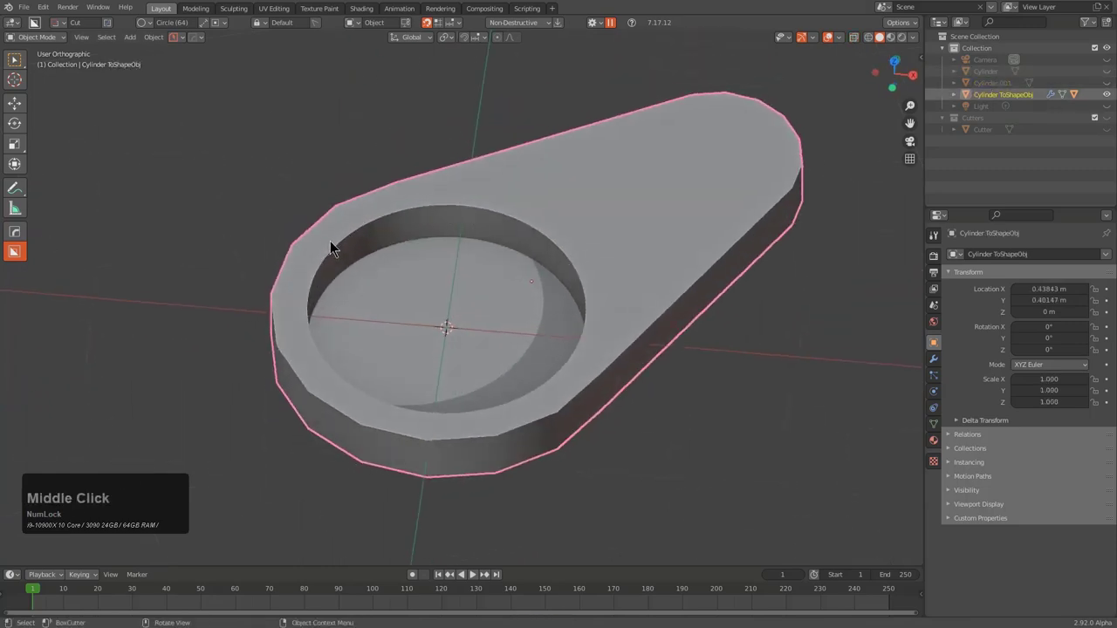
middle_click(437, 375)
middle_click(437, 377)
scroll(up, 3)
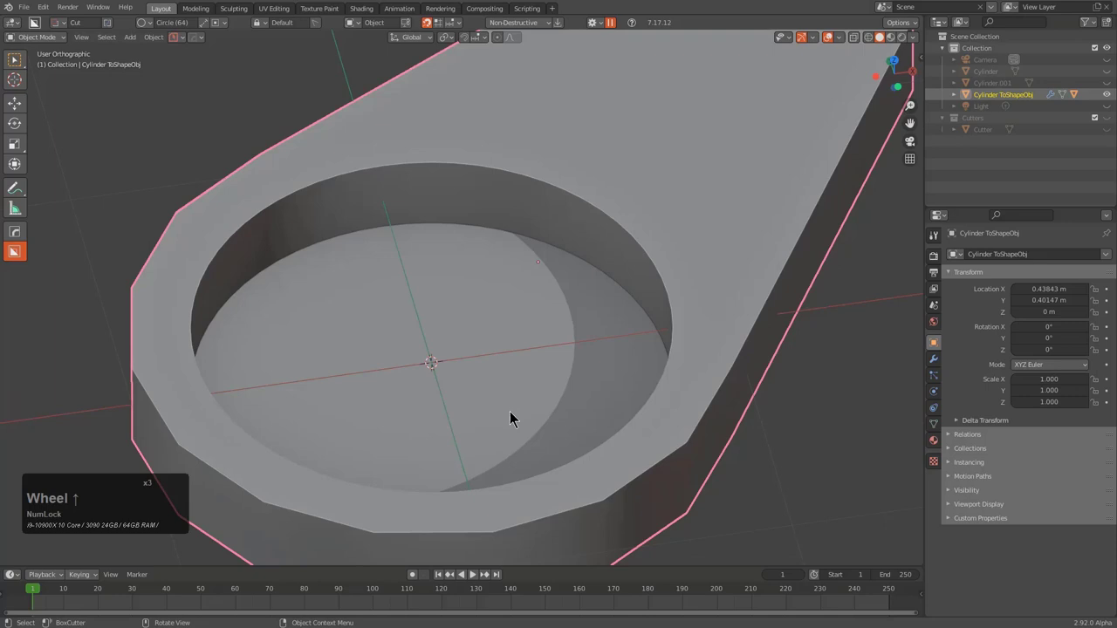
scroll(down, 3)
middle_click(584, 414)
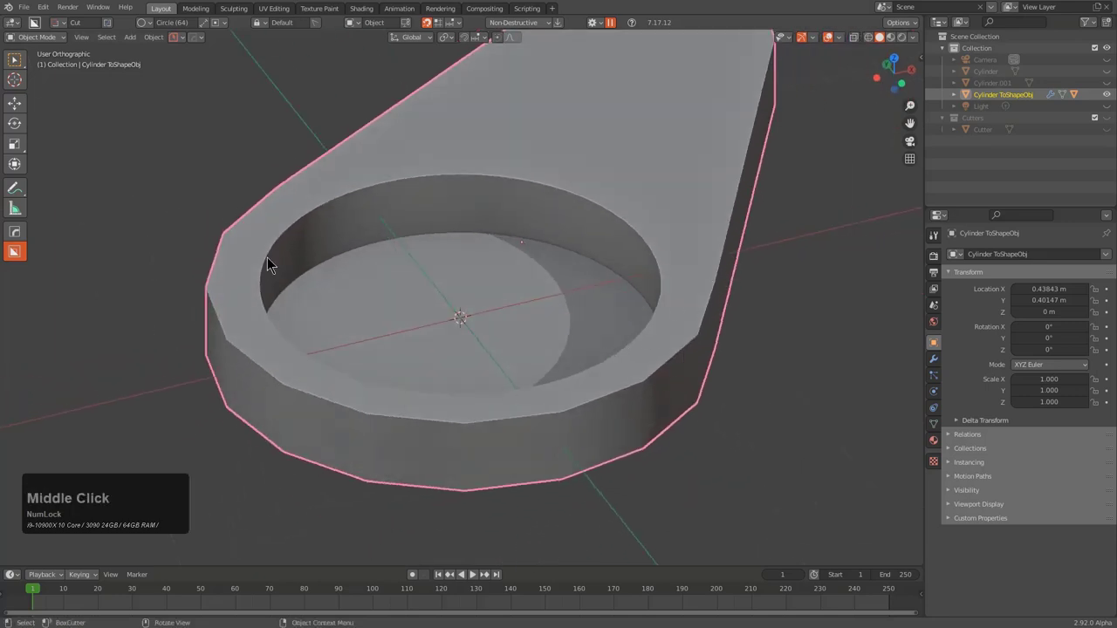
scroll(down, 3)
middle_click(698, 288)
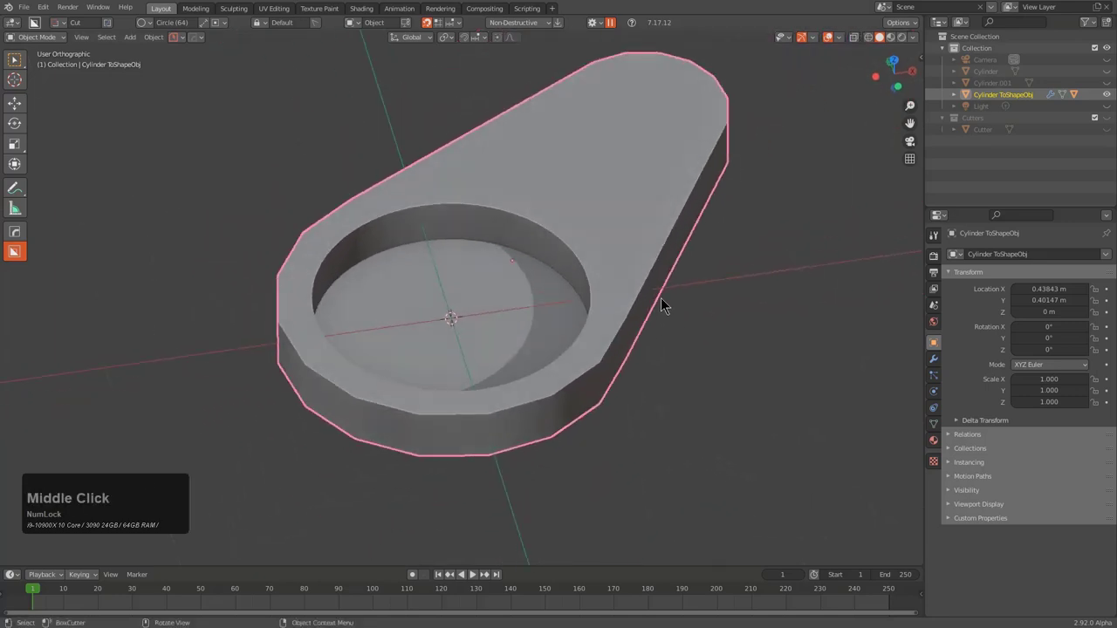
Add a Subdivision modifier to the pocketed teardrop from the HardOps Q menu
key(q)
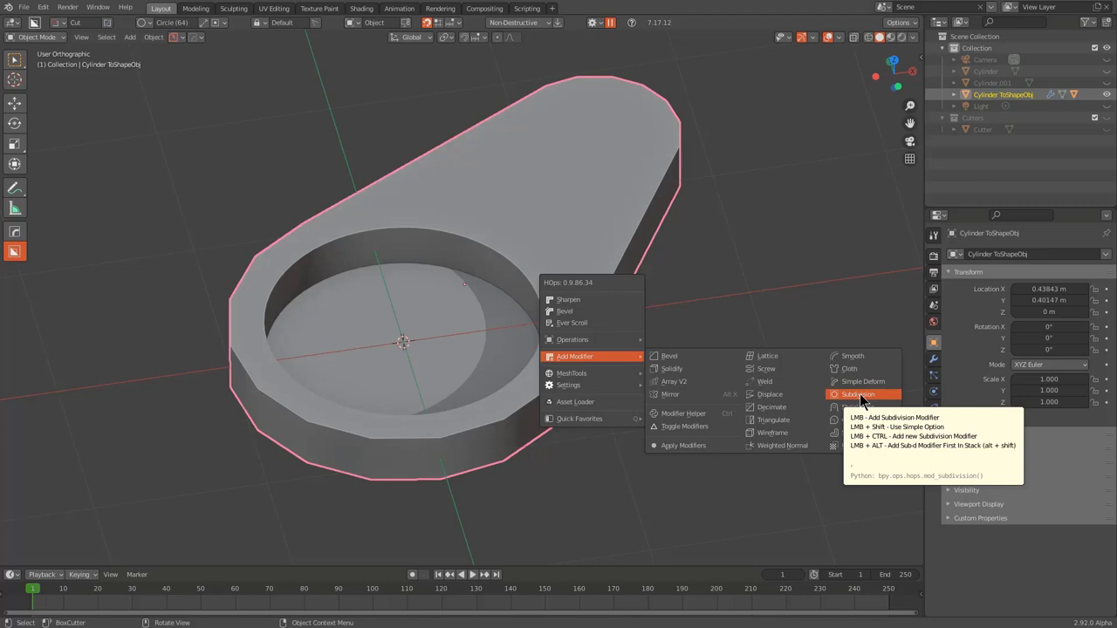
key(alt+Num_Lock)
click(864, 401)
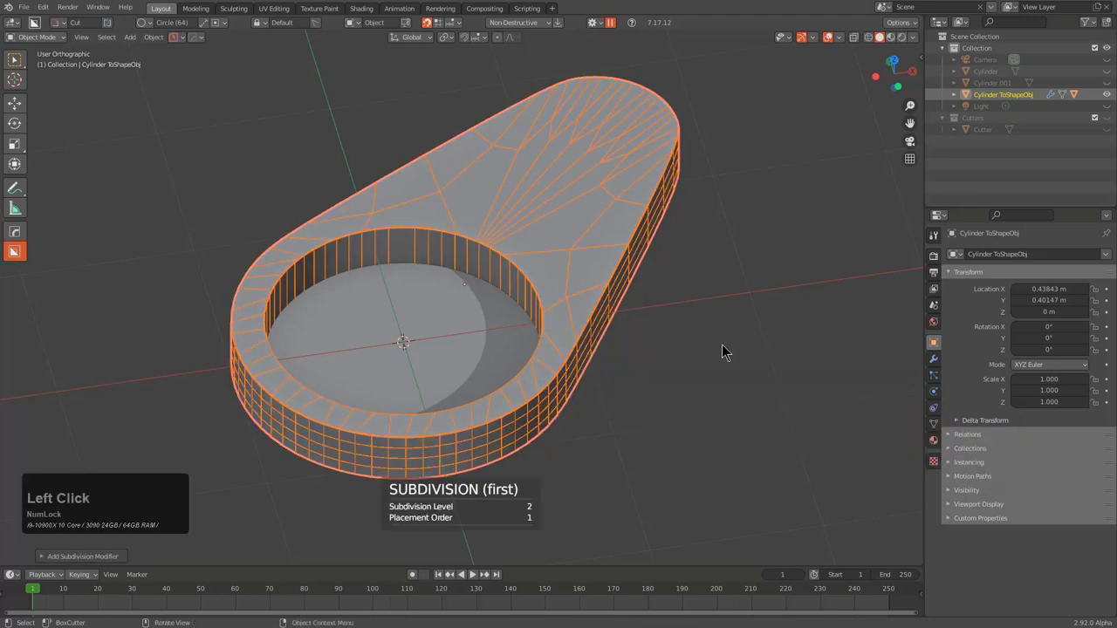
middle_click(609, 343)
middle_click(508, 296)
In Edit Mode select all edges and apply SSharp Mark, leaving the shape warped
key(Tab)
text(aq)
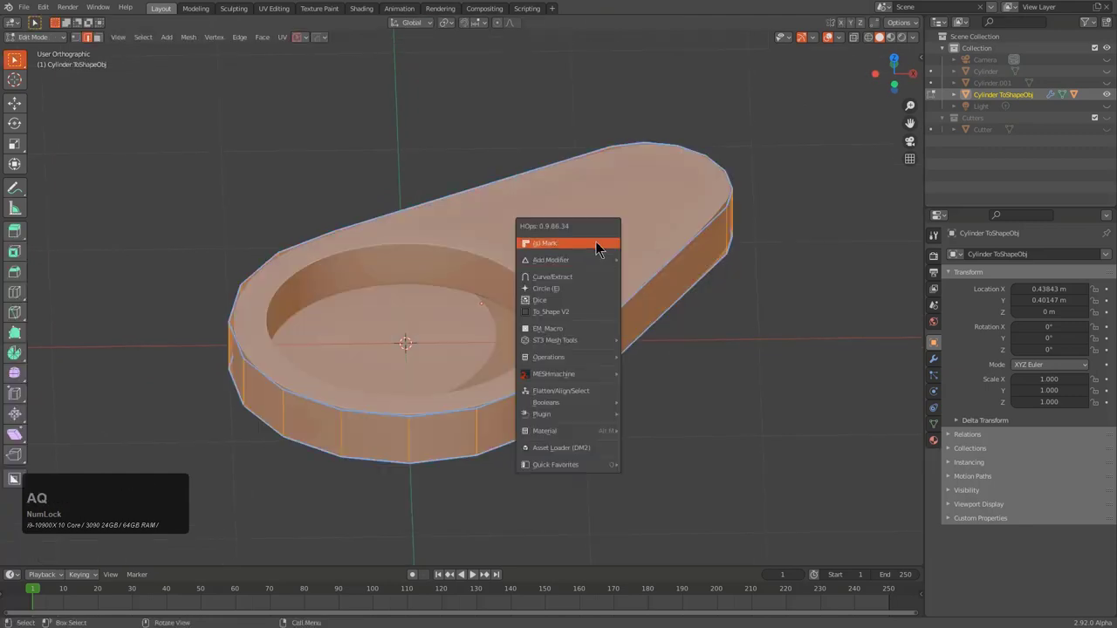
key(Tab)
middle_click(578, 319)
Resharpen the distorted teardrop from the Q menu so its crisp edges return under subdivision
scroll(up, 3)
middle_click(636, 269)
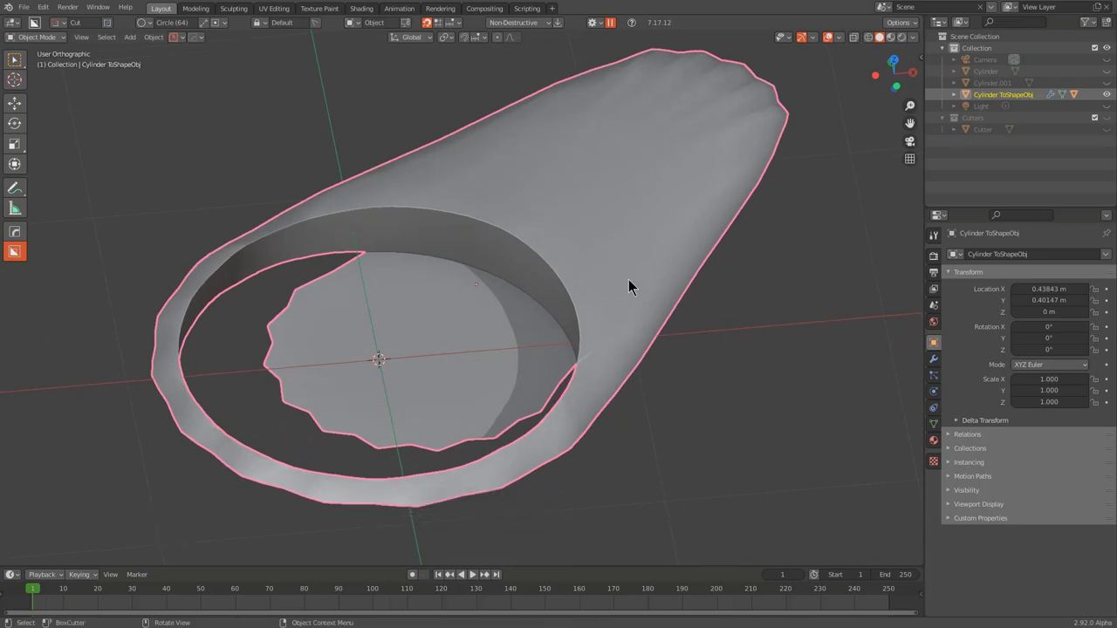
middle_click(636, 285)
key(q)
click(636, 286)
key(!)
middle_click(624, 279)
middle_click(334, 331)
Show Modifier Properties and collapse the Subdivision panel above the Boolean
click(935, 362)
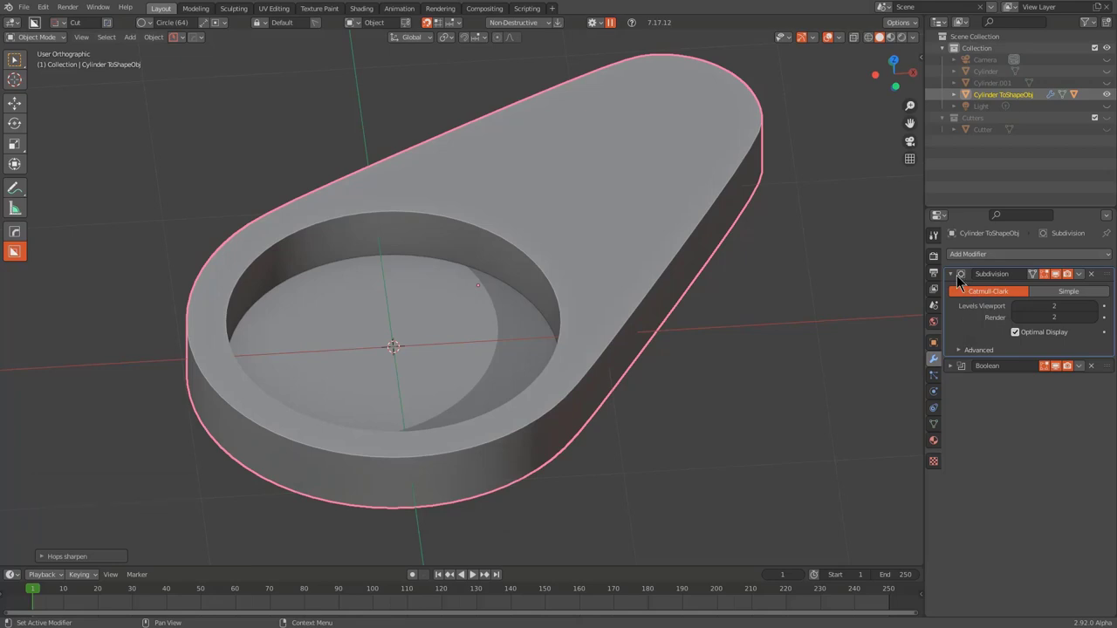
click(959, 280)
middle_click(525, 402)
Cut a first rectangular BoxCutter notch into the pocket rim
scroll(down, 3)
middle_click(602, 330)
key(d)
click(541, 408)
click(481, 422)
middle_click(507, 466)
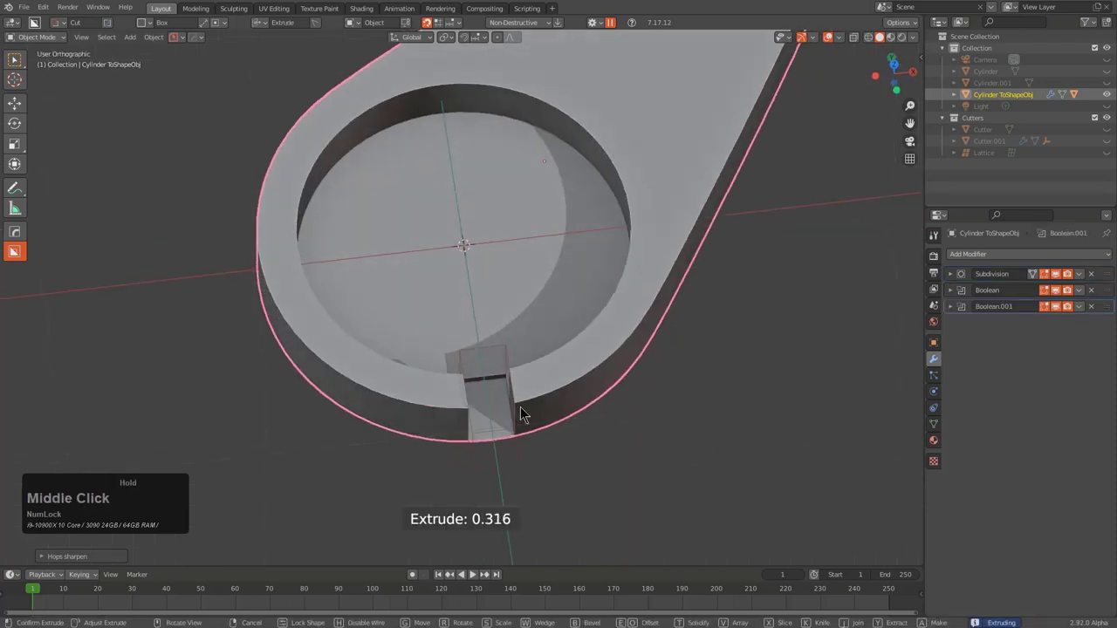
click(541, 415)
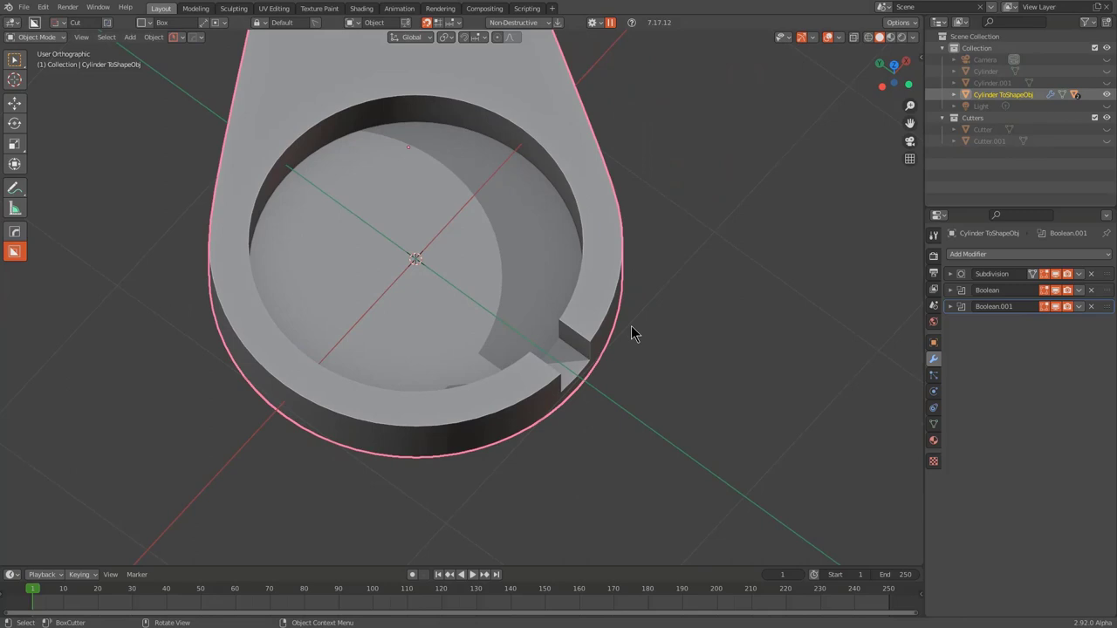
Cut a second box notch stepping into the first one
middle_click(632, 337)
scroll(up, 3)
click(609, 252)
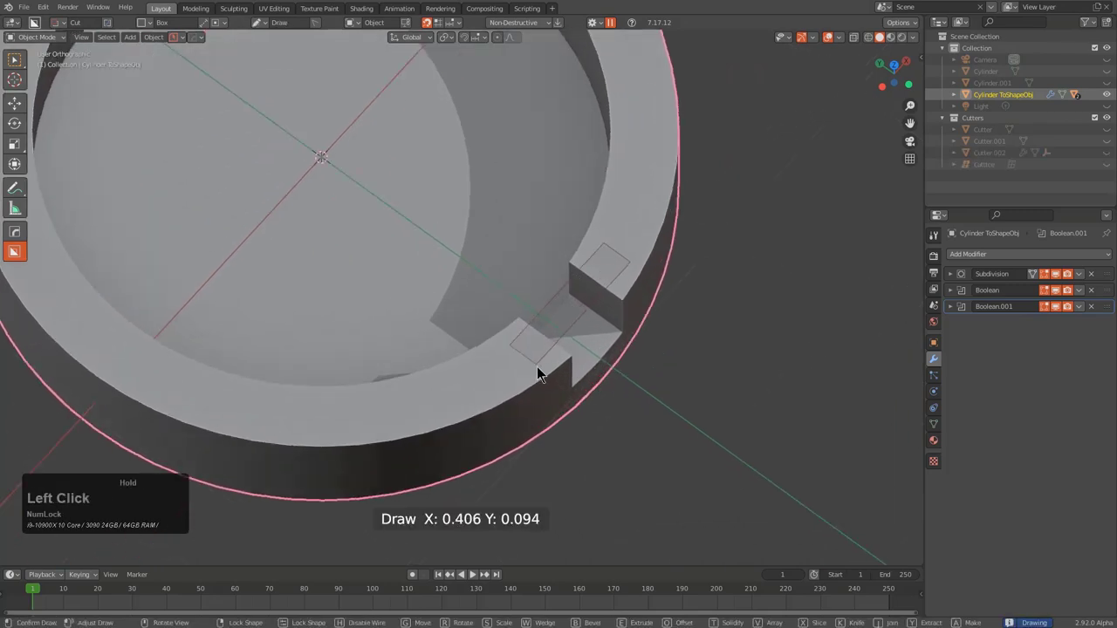
click(548, 417)
middle_click(579, 407)
click(617, 333)
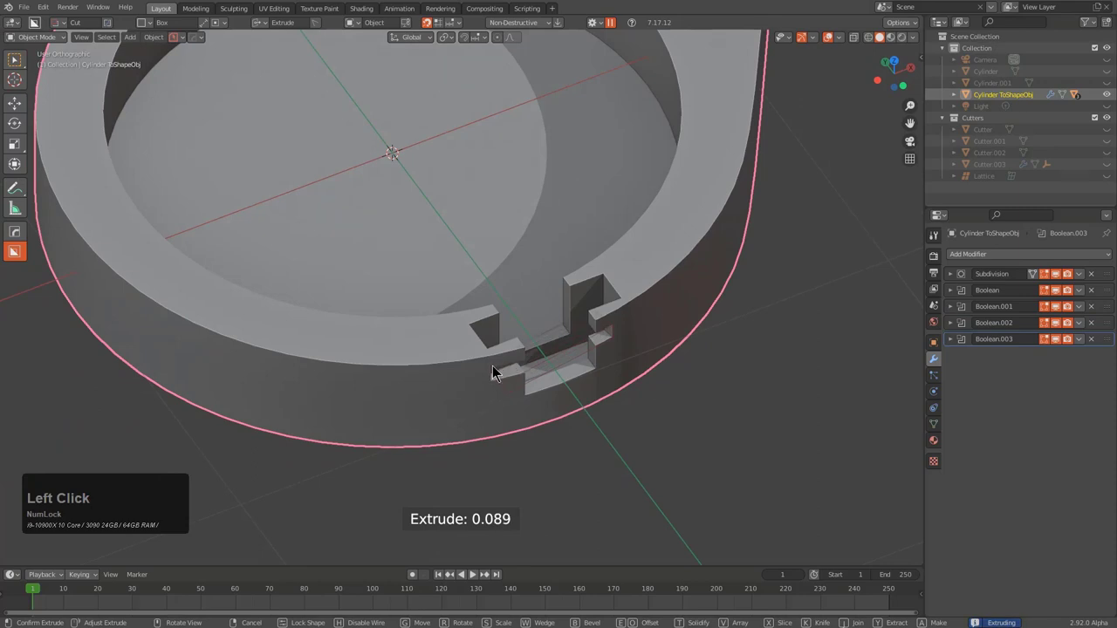
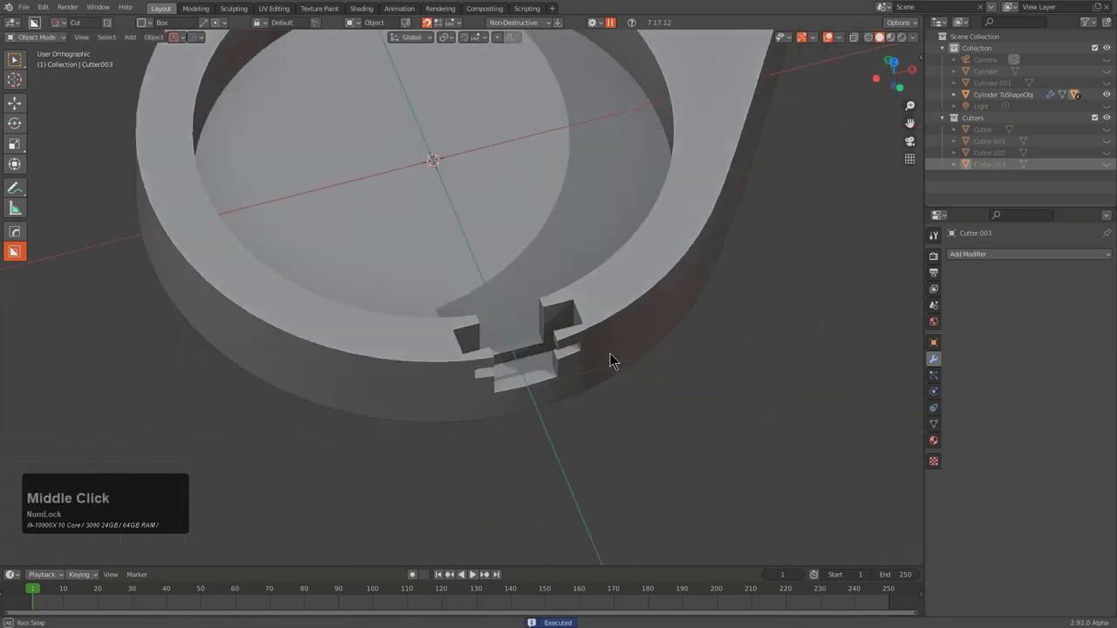
Select a cutter and add a wider box cut across the notch
scroll(up, 3)
click(664, 308)
click(649, 289)
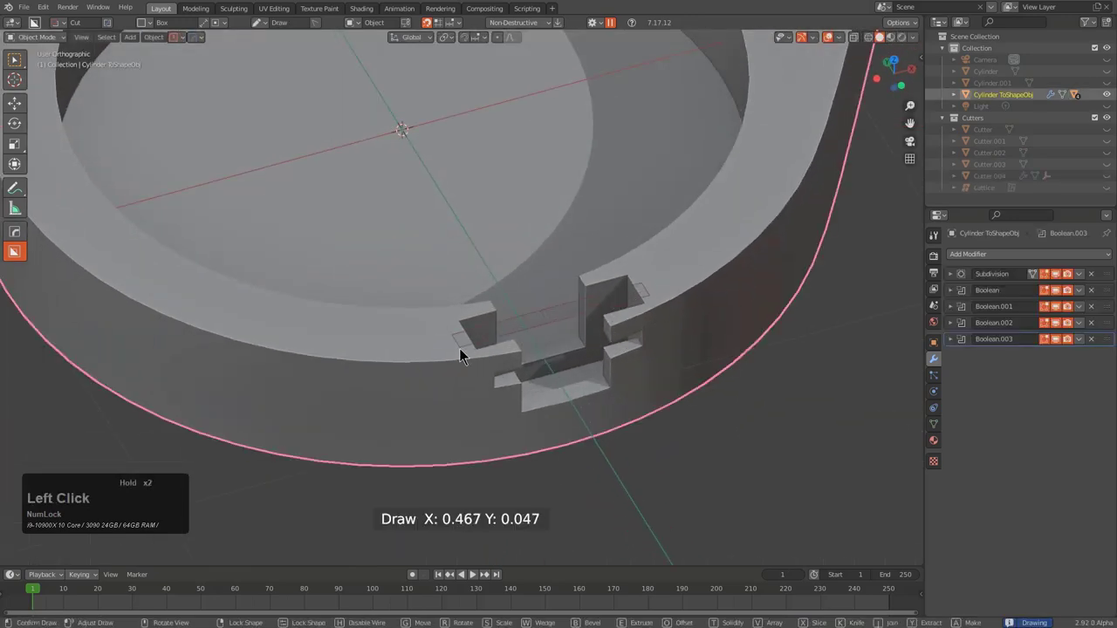
click(482, 465)
scroll(down, 3)
middle_click(549, 386)
scroll(down, 3)
middle_click(520, 396)
middle_click(547, 364)
scroll(up, 3)
middle_click(525, 372)
Draw a final box cut spanning the notch on the rim and confirm it
click(446, 294)
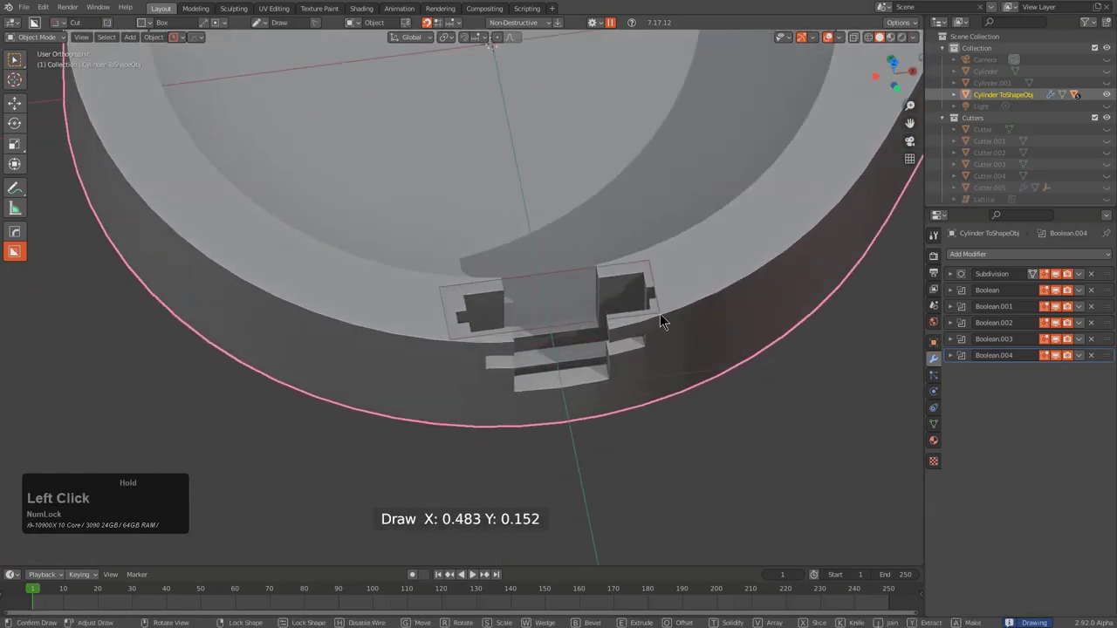
key(y)
click(670, 430)
scroll(down, 3)
middle_click(591, 254)
scroll(up, 3)
click(408, 175)
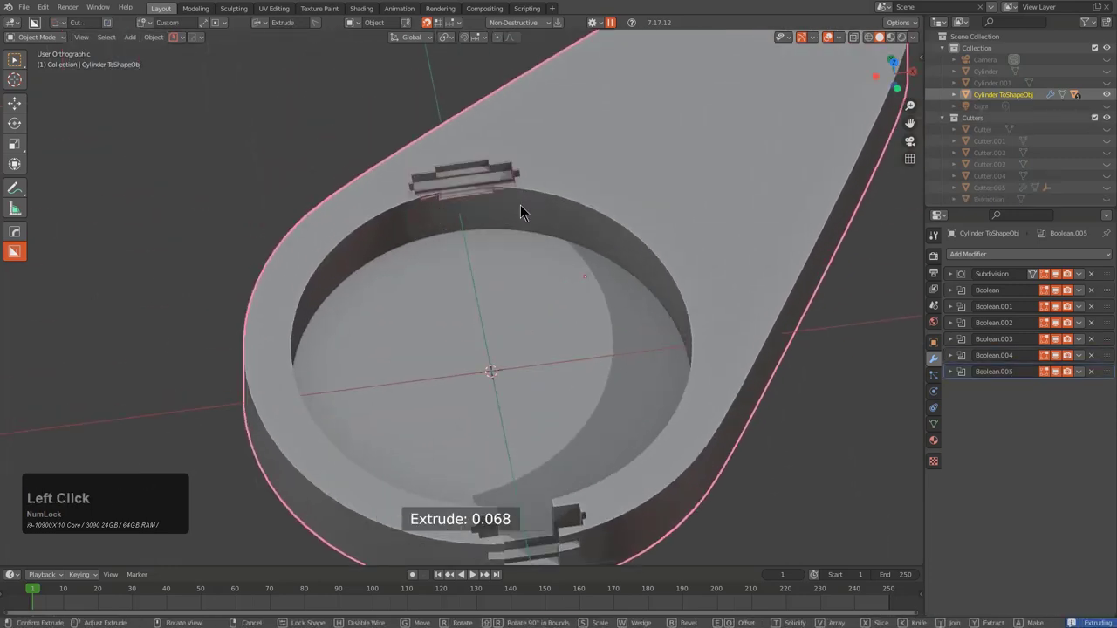
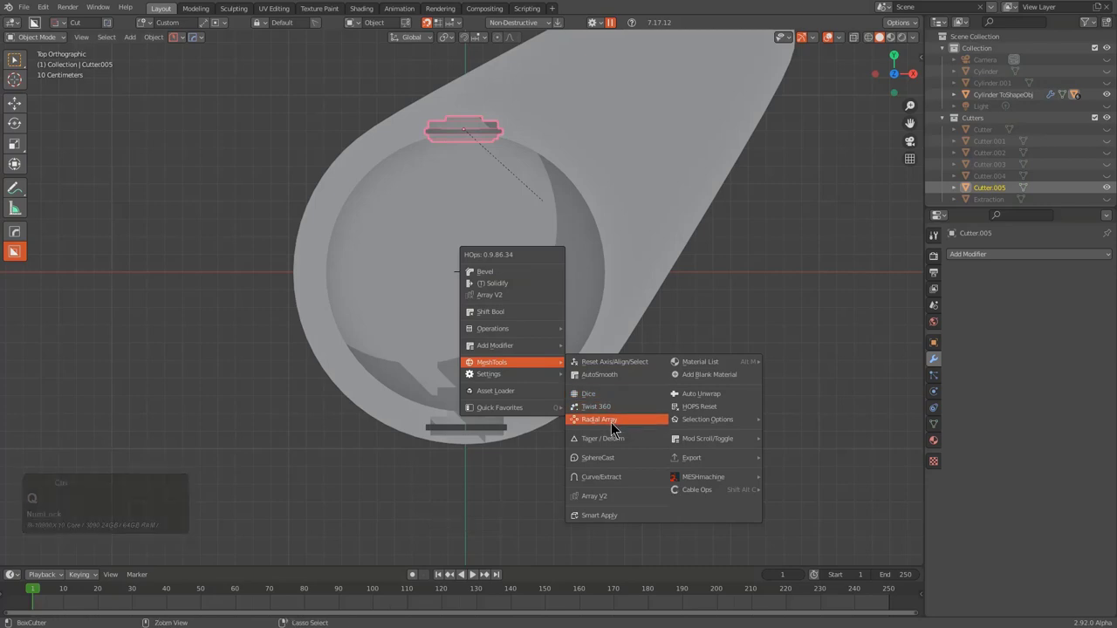
Radial Array the notch cutter into 4 evenly spaced copies around the pocket
click(613, 428)
scroll(down, 3)
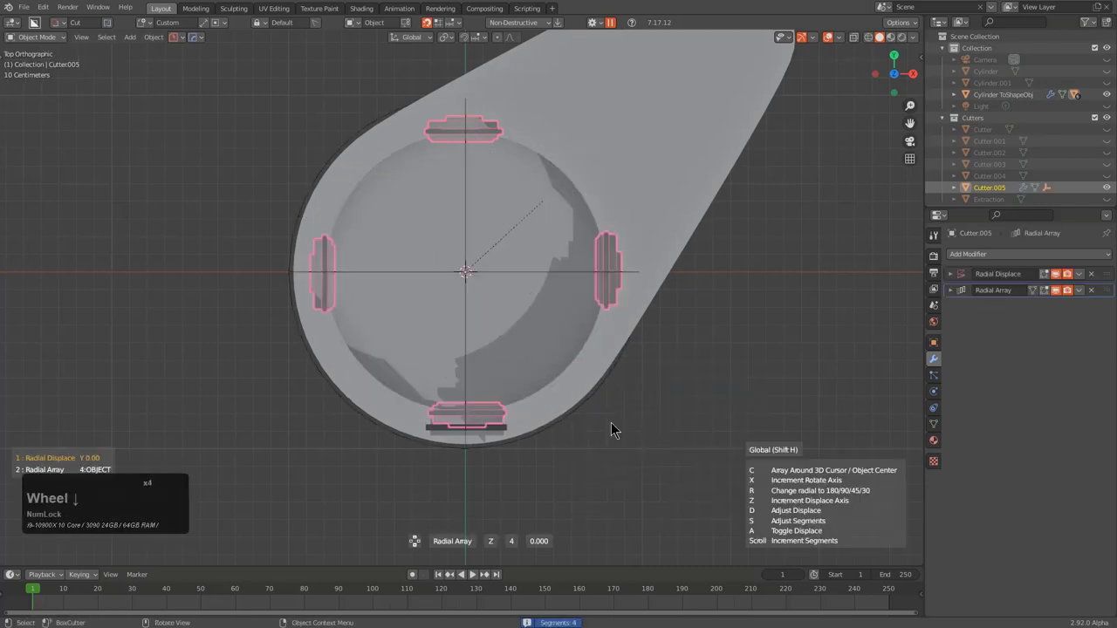
scroll(up, 3)
scroll(down, 3)
scroll(up, 3)
scroll(up, 3)
scroll(up, 3)
scroll(down, 3)
key(r)
scroll(down, 3)
scroll(up, 3)
scroll(up, 3)
scroll(down, 3)
click(612, 428)
Orbit the view to inspect the four stepped notches around the rim
middle_click(607, 341)
key(1)
middle_click(588, 358)
middle_click(541, 296)
scroll(up, 3)
middle_click(563, 277)
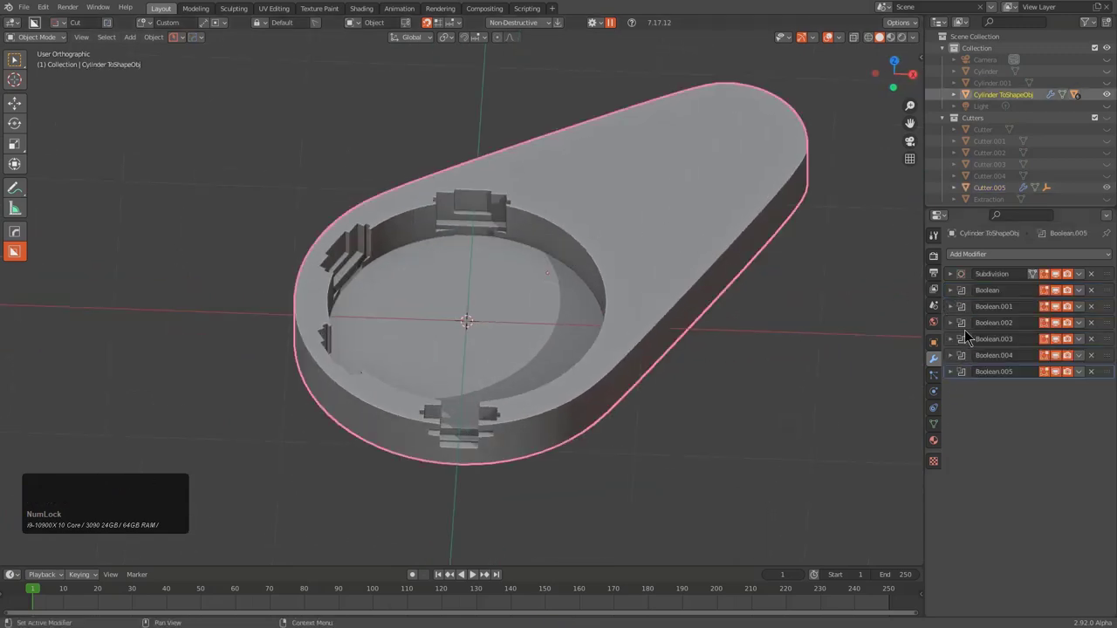
Launch HardOps Ever Scroll in Modifier mode and scroll through the stack
key(q)
click(523, 232)
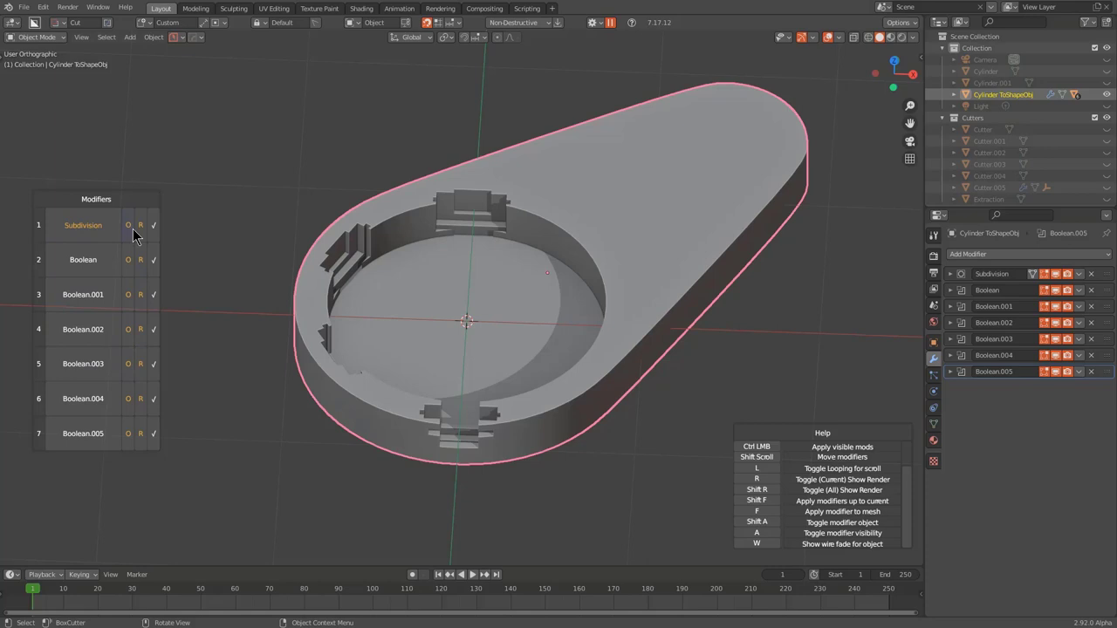
click(179, 194)
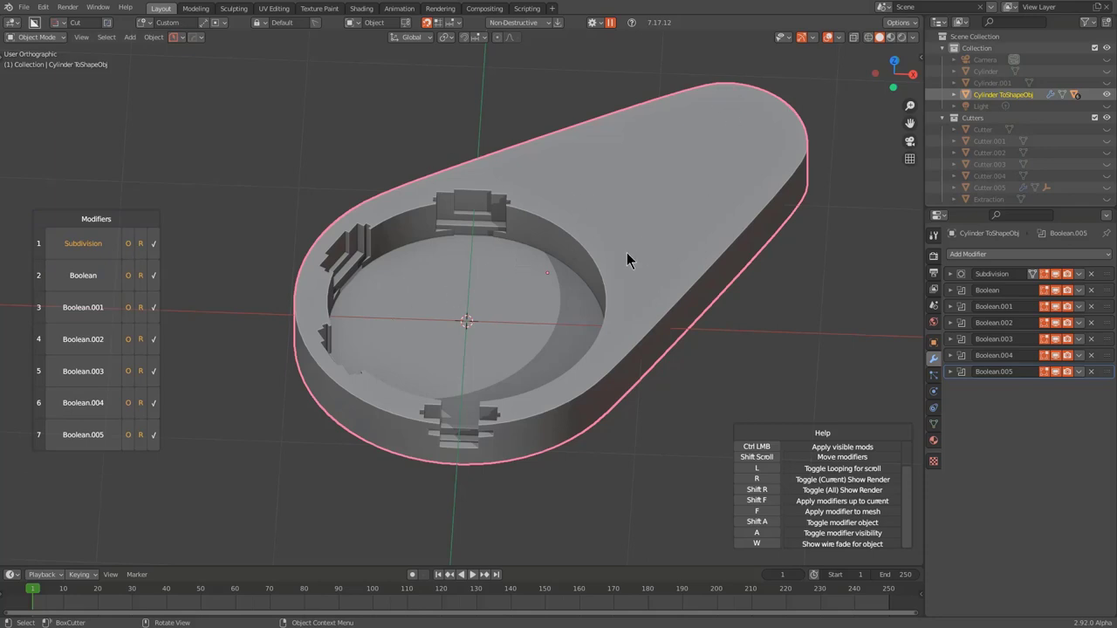
scroll(up, 3)
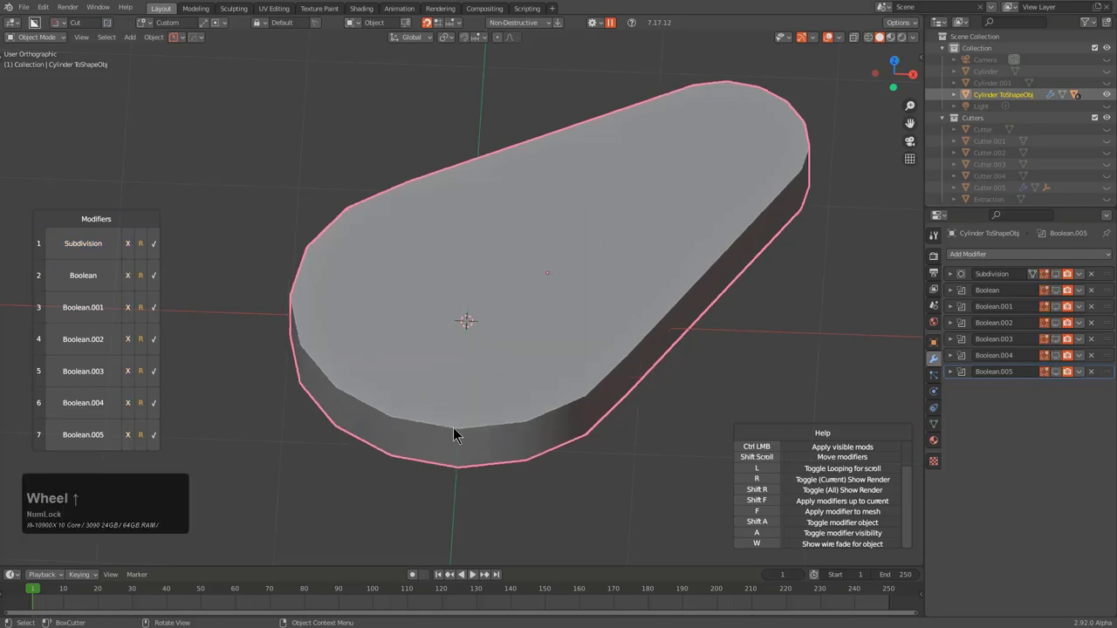
scroll(up, 3)
scroll(up, 3)
scroll(up, 3)
scroll(up, 3)
scroll(down, 3)
scroll(up, 3)
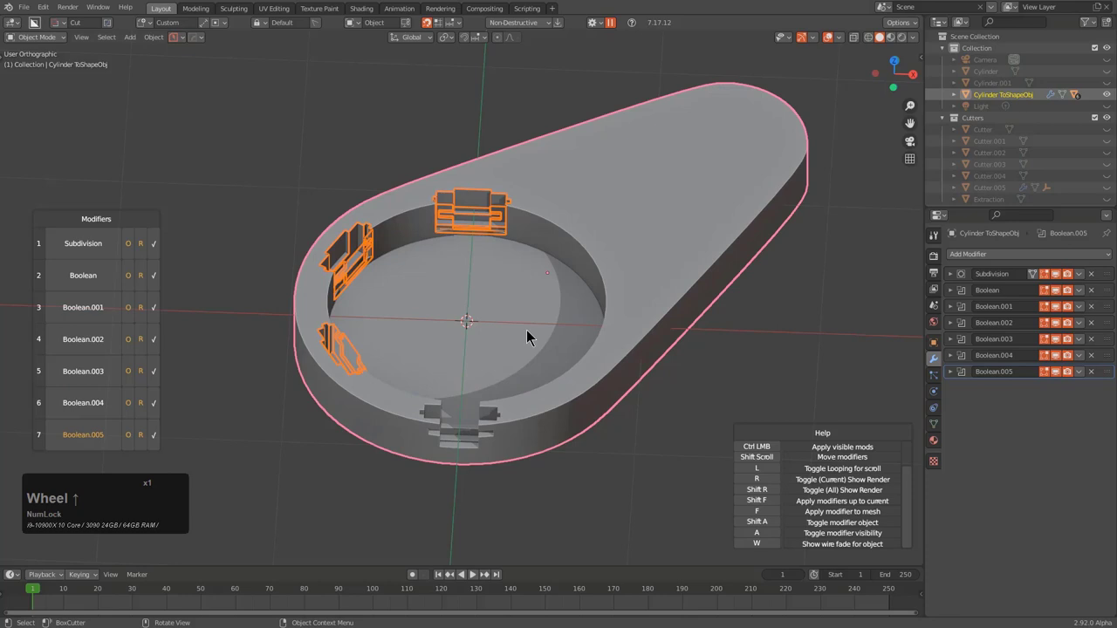
scroll(down, 3)
scroll(up, 3)
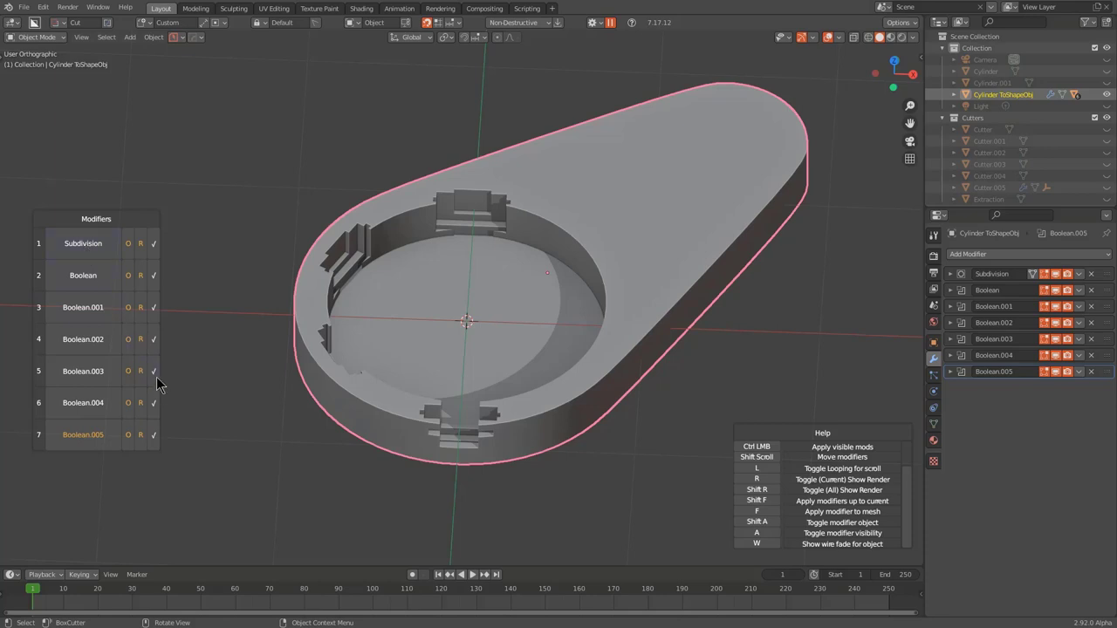
Hide the later booleans down to the Subdivision result, then cancel to restore all cuts
click(160, 375)
click(160, 369)
click(162, 390)
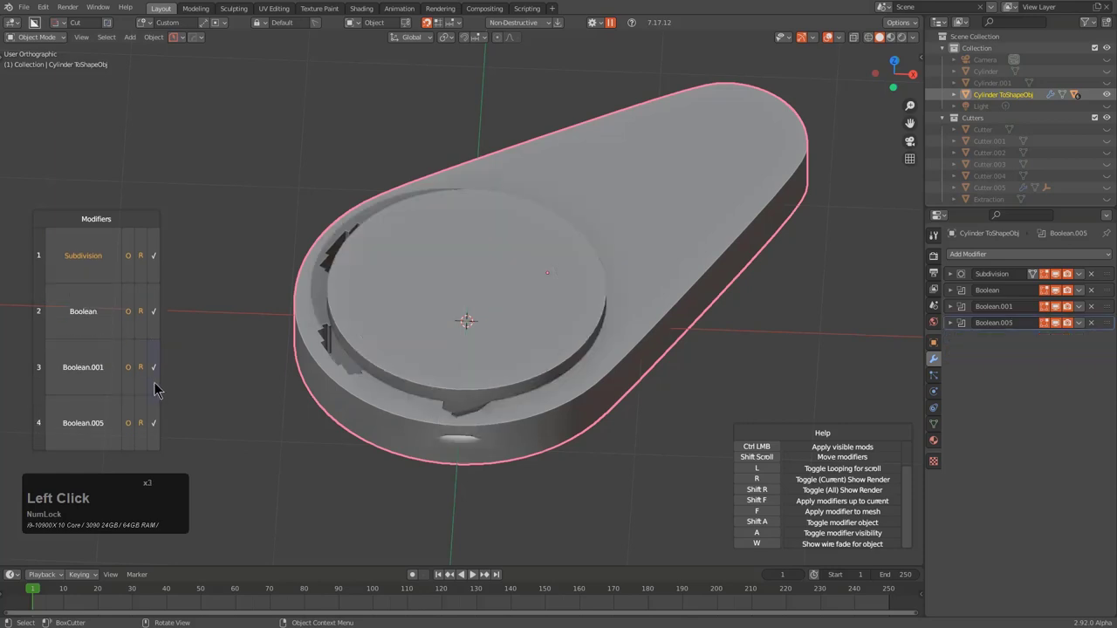
click(160, 419)
click(160, 414)
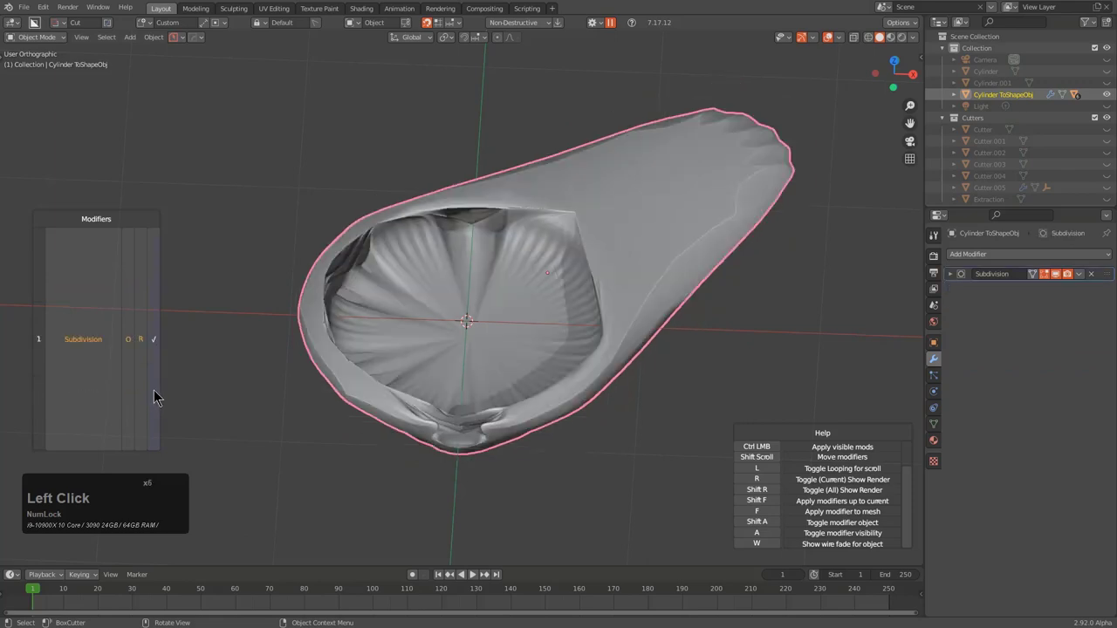
right_click(250, 181)
Switch Ever Scroll to Booleans mode and back to Modifiers
key(q)
click(260, 184)
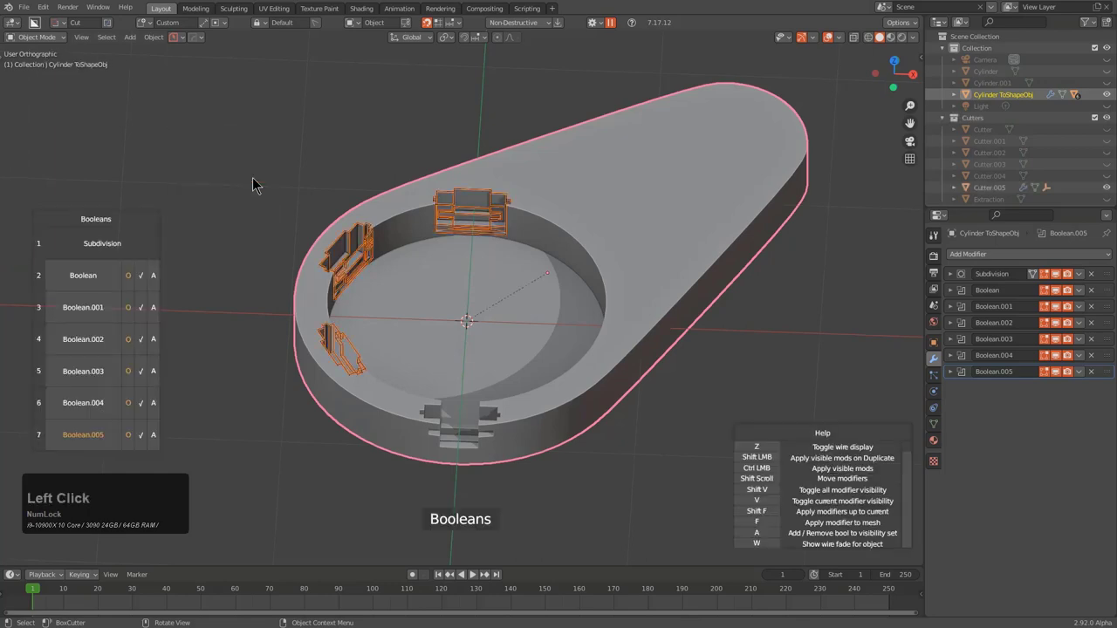
Ctrl-click Boolean.002 in Ever Scroll to apply the visible modifiers to the mesh
scroll(up, 3)
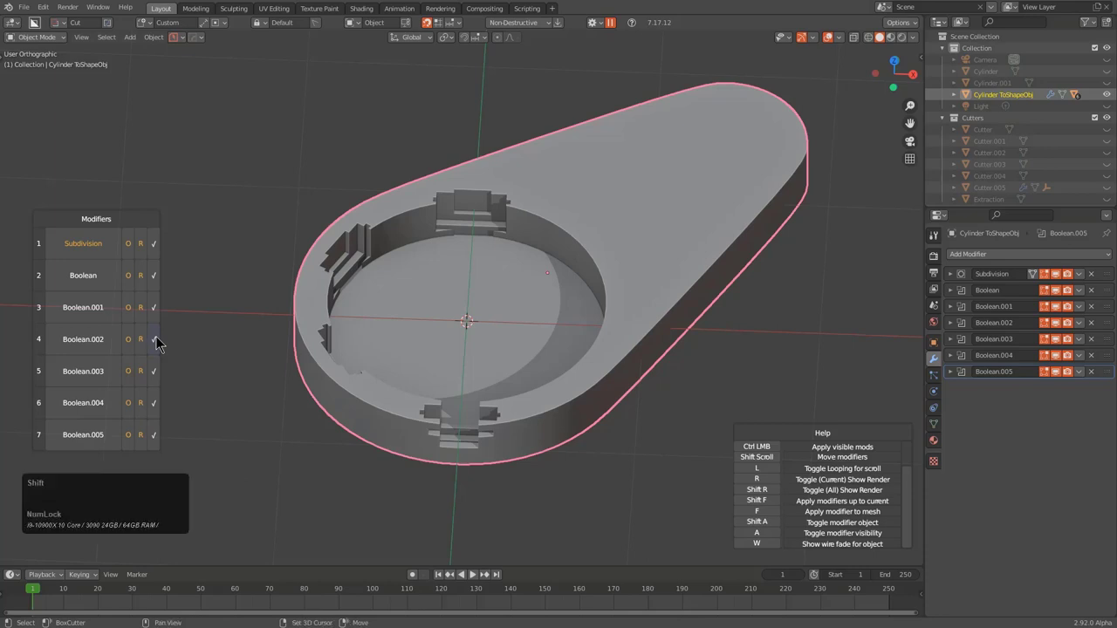
click(163, 343)
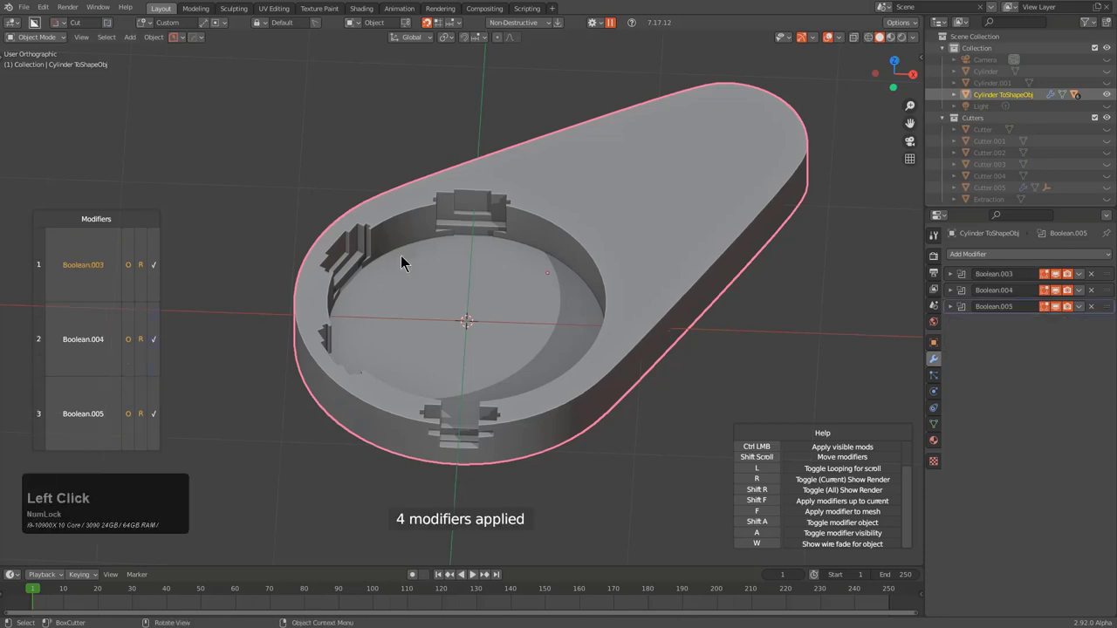
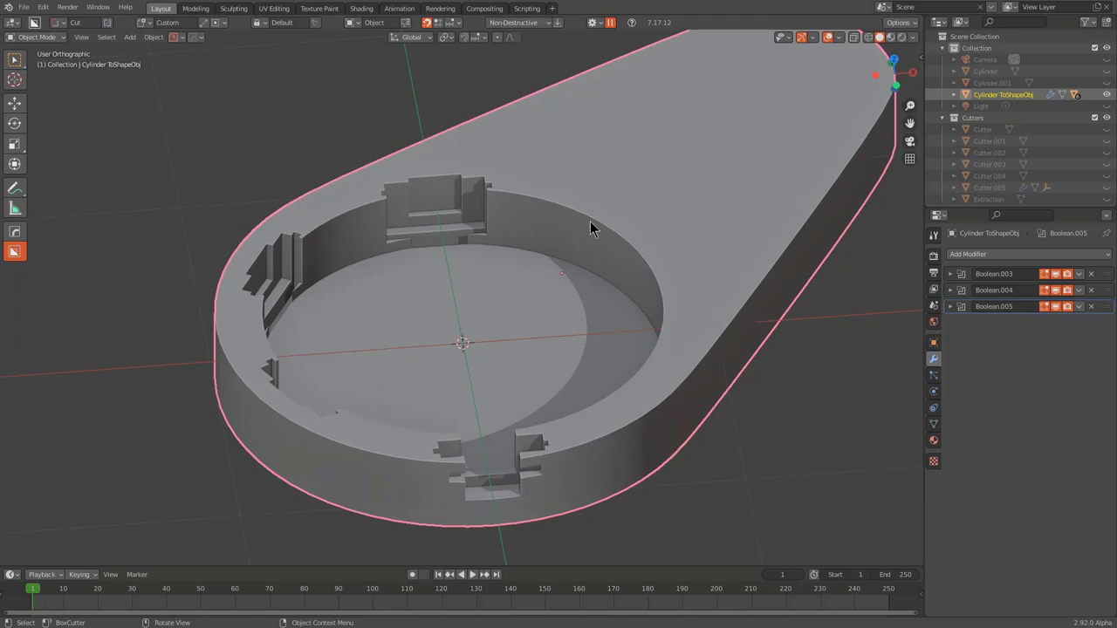
key(q)
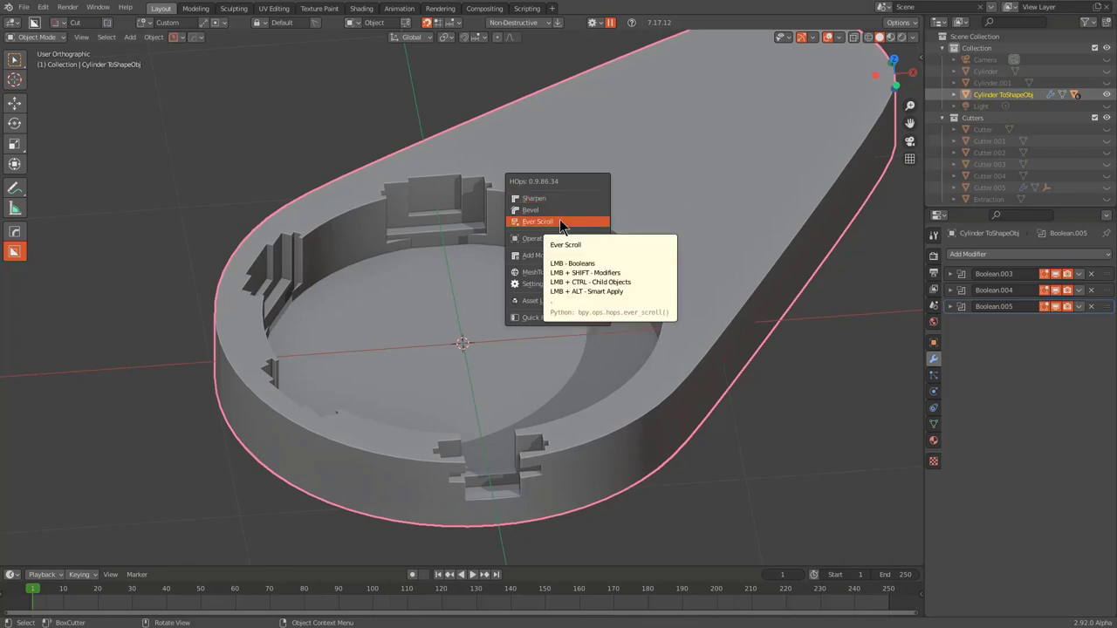
Delete the teardrop and load the HOPS rounded cube object, framing it in view
scroll(down, 3)
key(x)
click(599, 234)
key(w)
click(234, 29)
key(KP_Decimal)
middle_click(457, 286)
middle_click(609, 275)
Expand the Plane's HardOps modifier stack ending in WeightedNormal
click(955, 277)
click(955, 297)
click(958, 310)
click(956, 323)
click(957, 342)
click(958, 356)
click(959, 376)
click(958, 395)
double_click(958, 424)
click(958, 442)
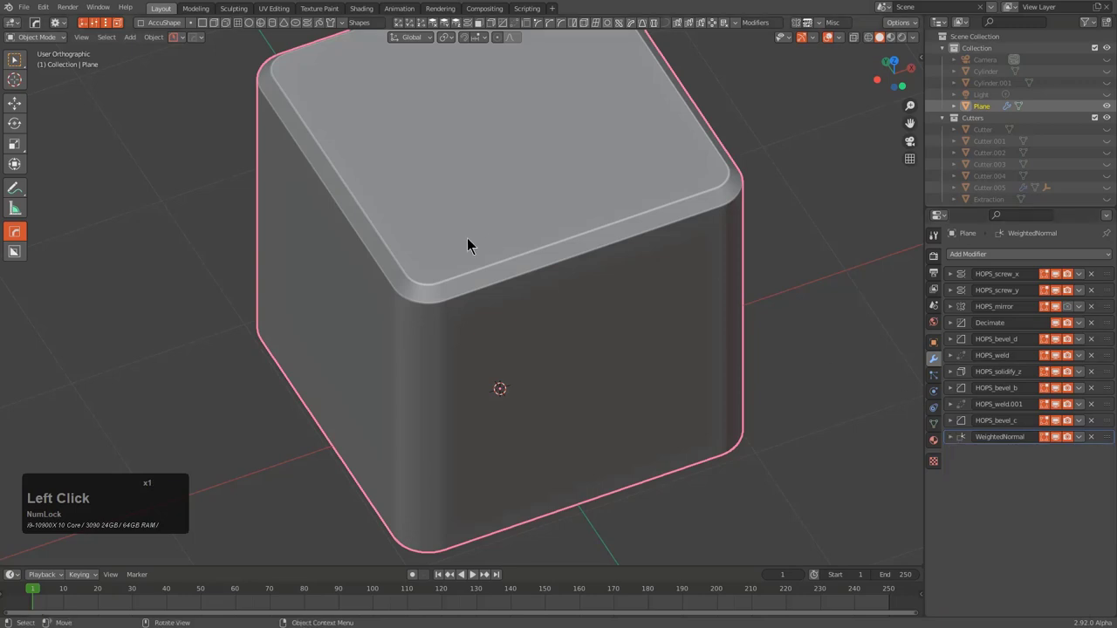
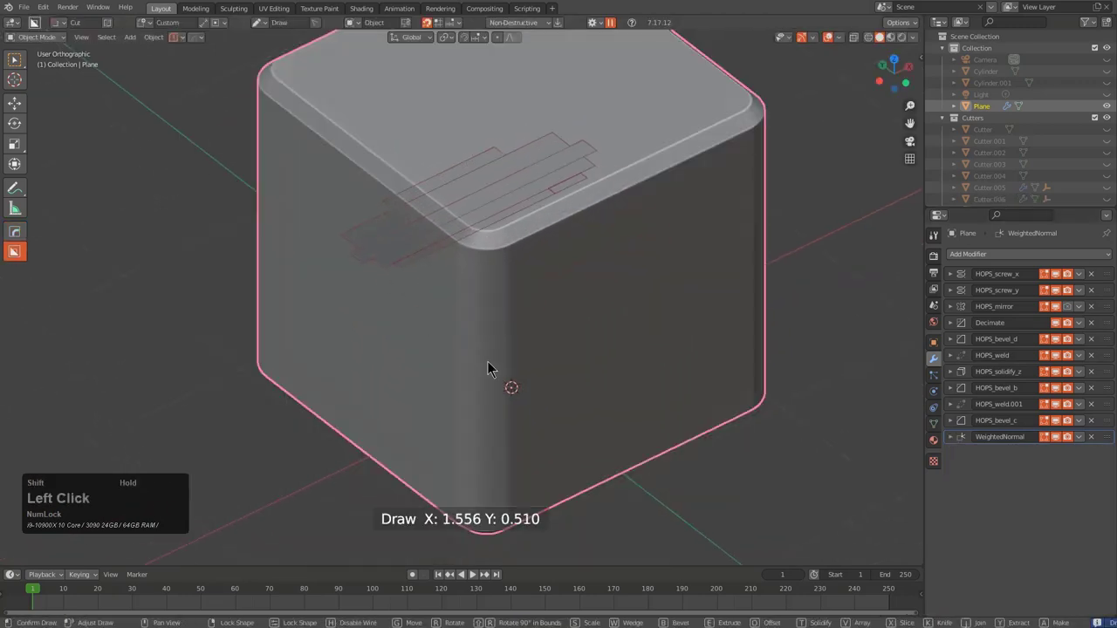
From top view, draw a stepped ngon cutter into the cube's corner as Boolean
middle_click(402, 461)
click(425, 507)
scroll(down, 3)
middle_click(531, 315)
scroll(up, 3)
middle_click(573, 320)
middle_click(632, 348)
key(d)
click(637, 465)
click(513, 464)
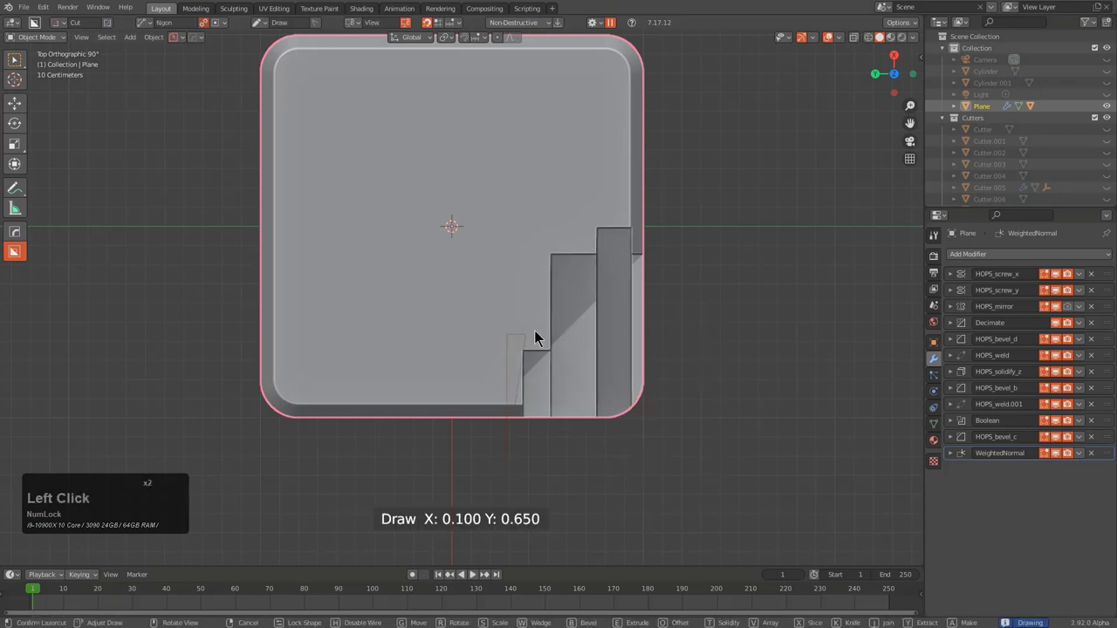
click(543, 336)
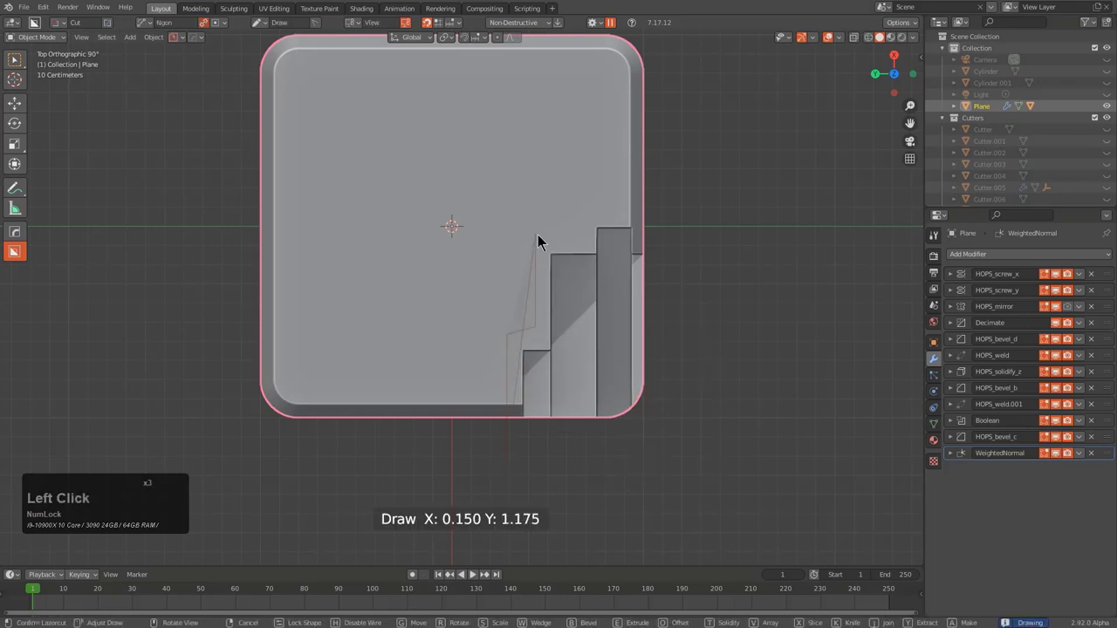
click(547, 340)
click(550, 242)
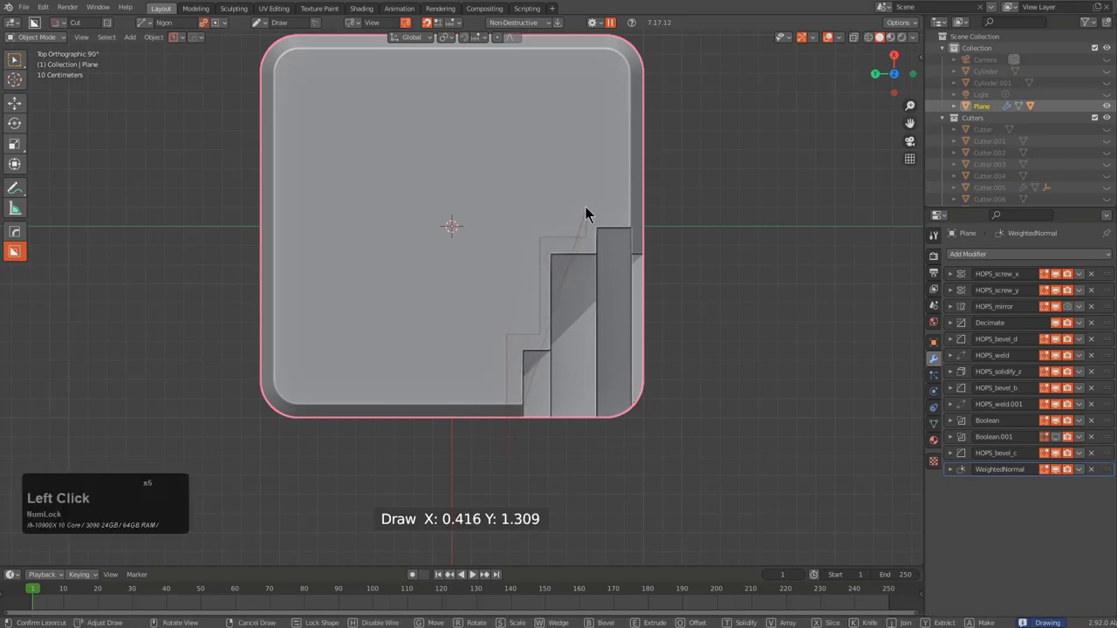
Draw a second stepped ngon cut adding Boolean.001
double_click(592, 213)
click(617, 213)
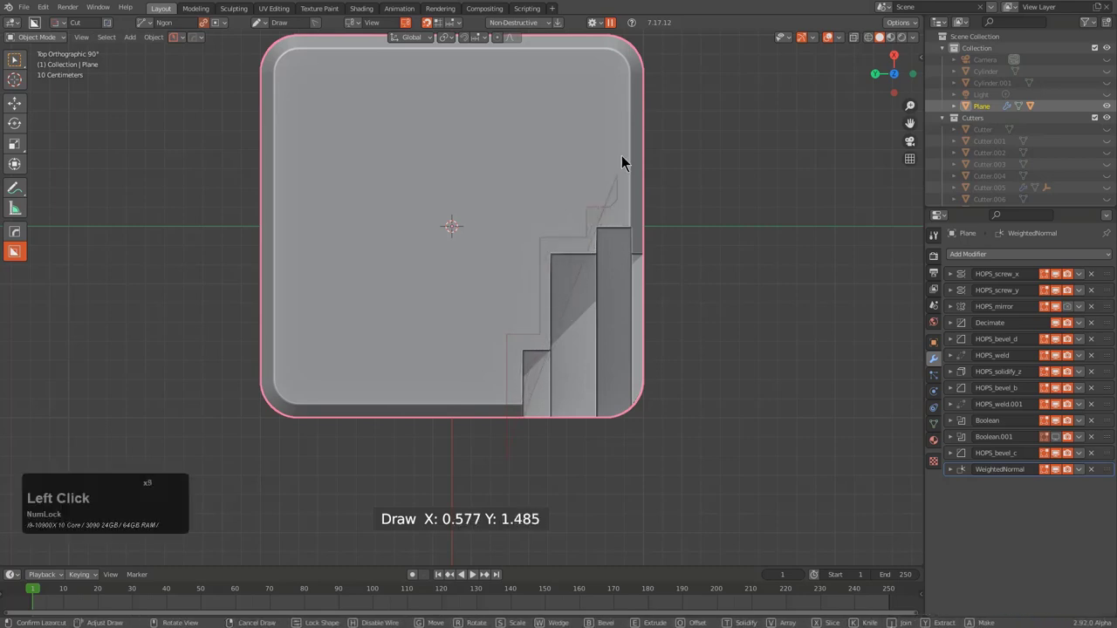
double_click(629, 143)
click(690, 138)
click(675, 466)
double_click(675, 466)
middle_click(714, 451)
click(590, 49)
Launch Ever Scroll in Modifier mode on the notched cube
middle_click(643, 251)
middle_click(619, 252)
scroll(down, 3)
middle_click(693, 259)
key(q)
click(661, 232)
Scroll through the cube's modifier stack in Ever Scroll, toggling modifier visibility along the way
scroll(up, 3)
scroll(down, 3)
scroll(up, 3)
scroll(up, 3)
scroll(down, 3)
scroll(up, 3)
scroll(up, 3)
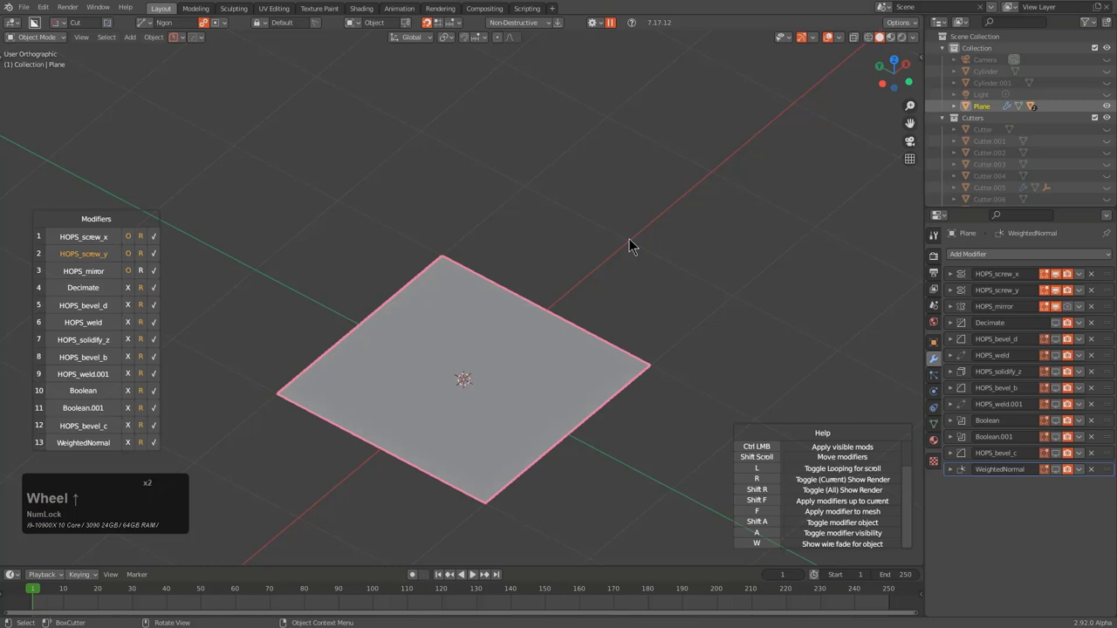
scroll(up, 3)
scroll(up, 3)
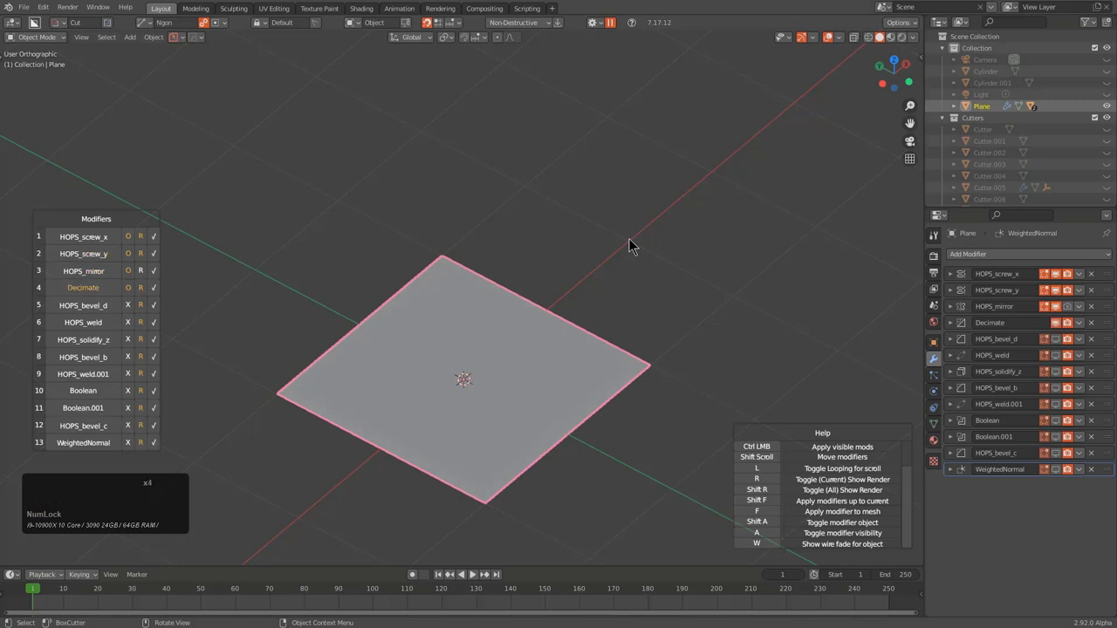
key(z)
scroll(down, 3)
scroll(up, 3)
scroll(down, 3)
scroll(up, 3)
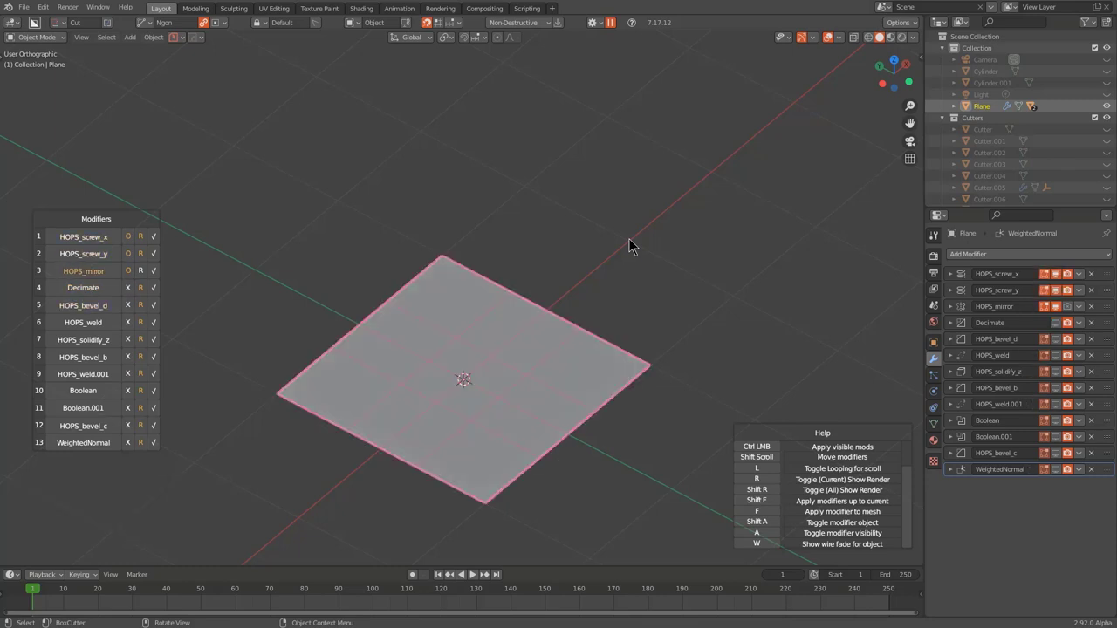
scroll(down, 3)
scroll(up, 3)
scroll(up, 3)
scroll(up, 3)
scroll(up, 3)
scroll(up, 3)
scroll(up, 3)
scroll(up, 3)
scroll(up, 3)
scroll(up, 3)
scroll(up, 3)
scroll(down, 3)
scroll(up, 3)
scroll(down, 3)
scroll(down, 3)
scroll(down, 3)
scroll(up, 3)
scroll(down, 3)
scroll(down, 3)
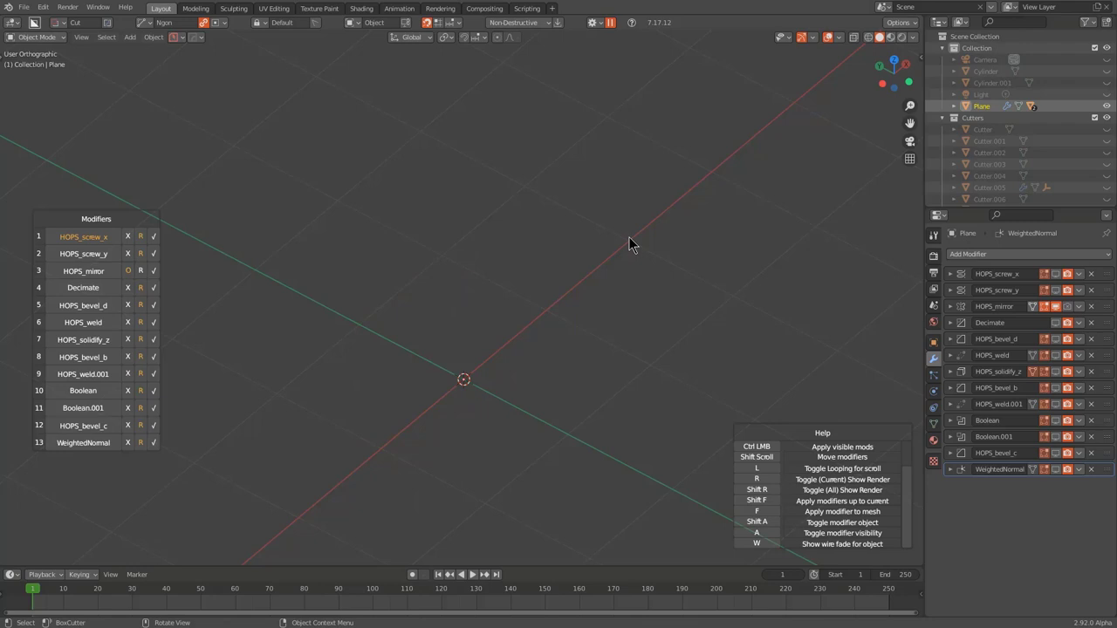
scroll(up, 3)
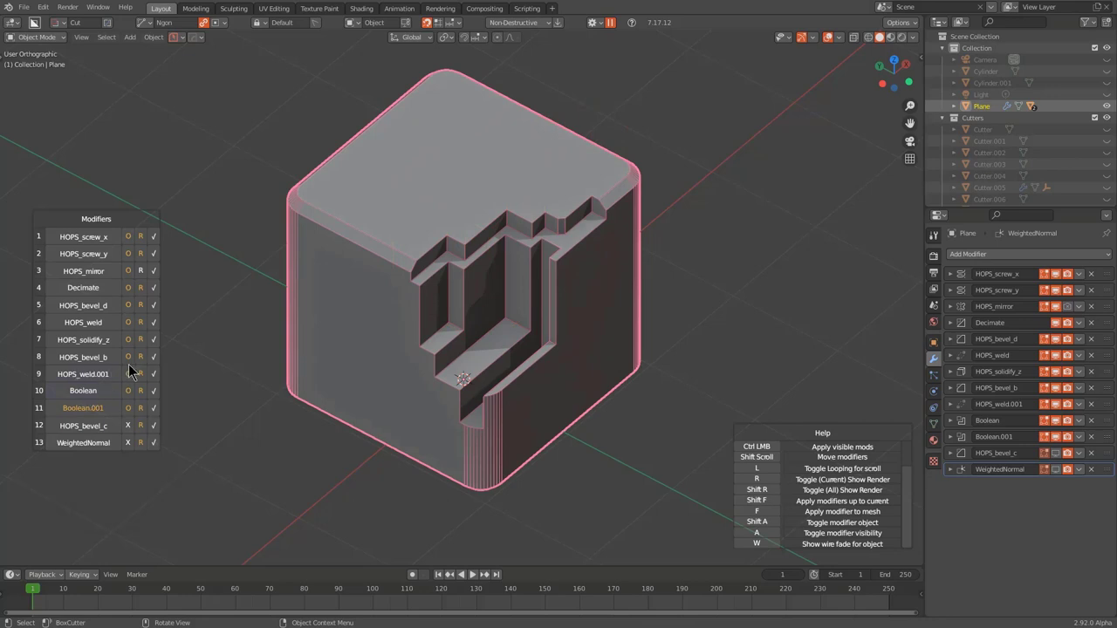
key(Caps_Lock)
Apply the stack up to HOPS_weld.001 and the Boolean, leaving Boolean.001, HOPS_bevel_c and WeightedNormal
click(162, 379)
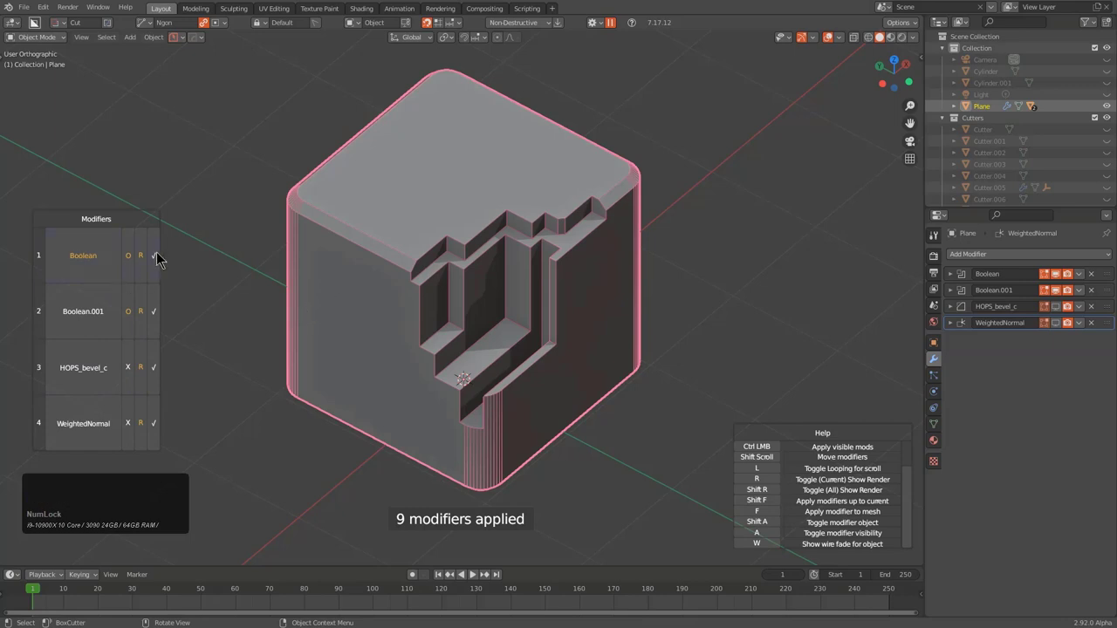
click(162, 257)
scroll(down, 3)
scroll(up, 3)
middle_click(468, 303)
scroll(up, 3)
scroll(down, 3)
scroll(up, 3)
scroll(down, 3)
Select the baked cube and bring up the HardOps Q menu on it
click(326, 228)
click(373, 231)
key(1)
key(q)
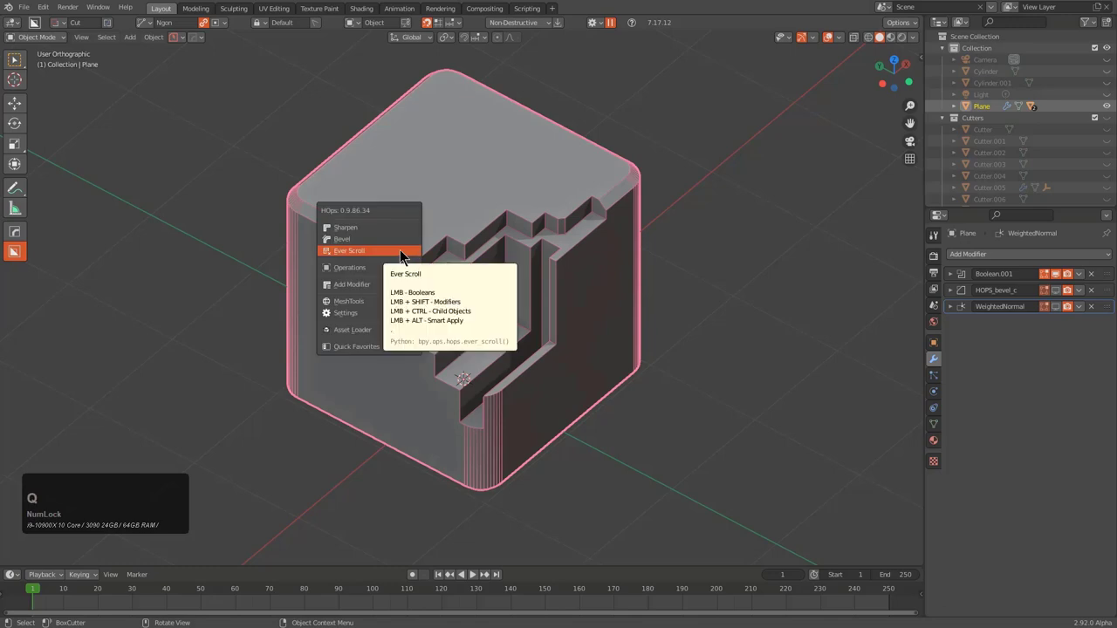
click(406, 256)
Scroll through the remaining modifiers on the cube, then dismiss the HardOps menu
scroll(down, 3)
scroll(up, 3)
scroll(down, 3)
scroll(up, 3)
scroll(down, 3)
scroll(up, 3)
scroll(down, 3)
scroll(up, 3)
scroll(down, 3)
scroll(up, 3)
scroll(down, 3)
scroll(up, 3)
scroll(up, 3)
scroll(down, 3)
right_click(408, 251)
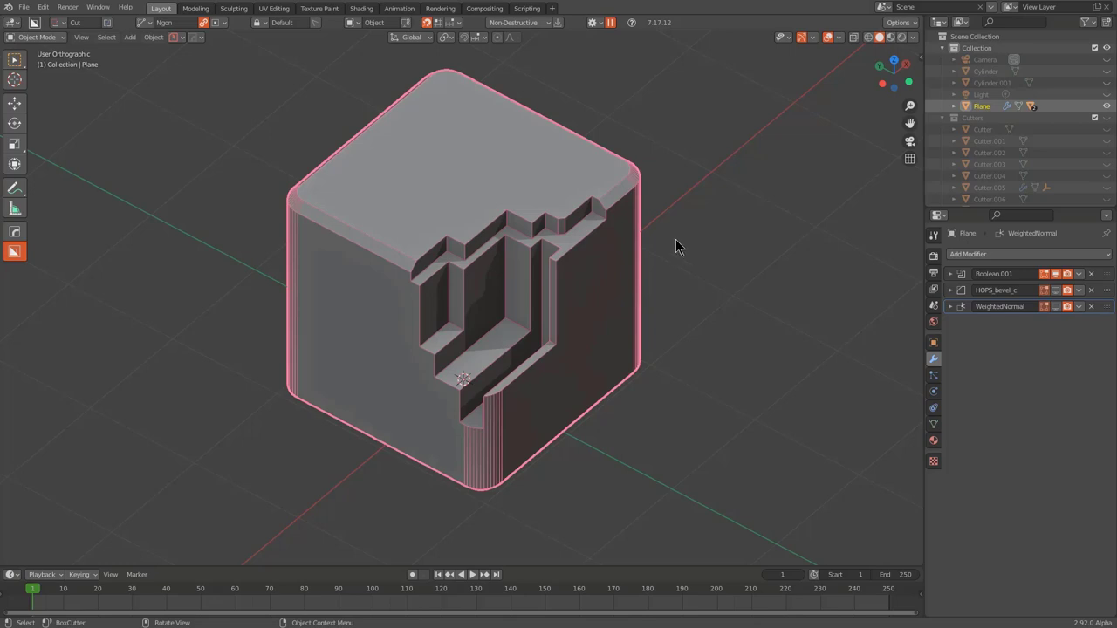
middle_click(651, 271)
Launch the HOPS Mirror gizmo on the cube to start a mirror modifier
key(alt+x)
click(557, 424)
middle_click(580, 395)
Mirror the cube across the Y axis around a new empty
scroll(up, 3)
key(d)
click(465, 279)
Draw and confirm another box cut into the mirrored stepped notches
click(434, 238)
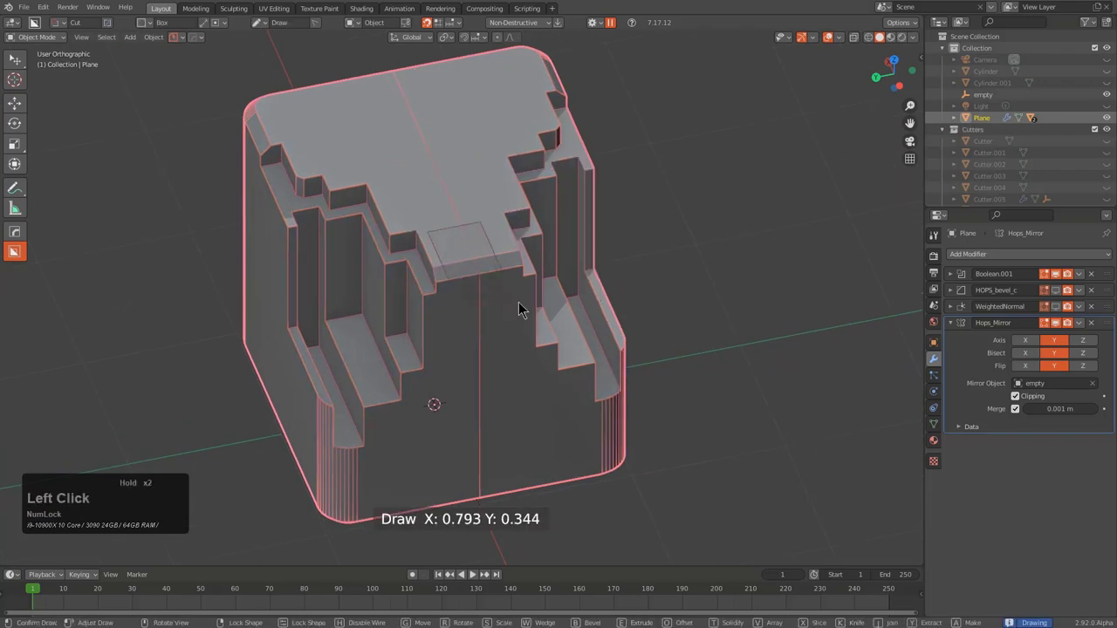
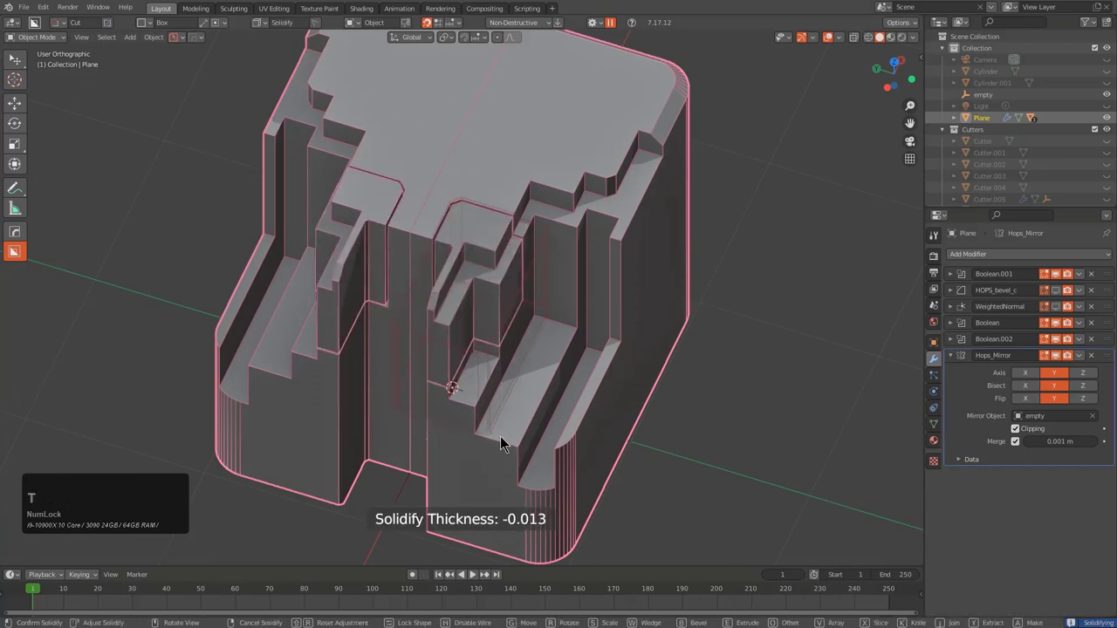
key(space)
middle_click(526, 270)
scroll(up, 3)
click(489, 272)
key(g)
key(space)
scroll(down, 3)
middle_click(520, 382)
scroll(down, 3)
middle_click(518, 325)
scroll(down, 3)
middle_click(551, 313)
middle_click(527, 344)
scroll(down, 3)
key(alt+a)
middle_click(522, 320)
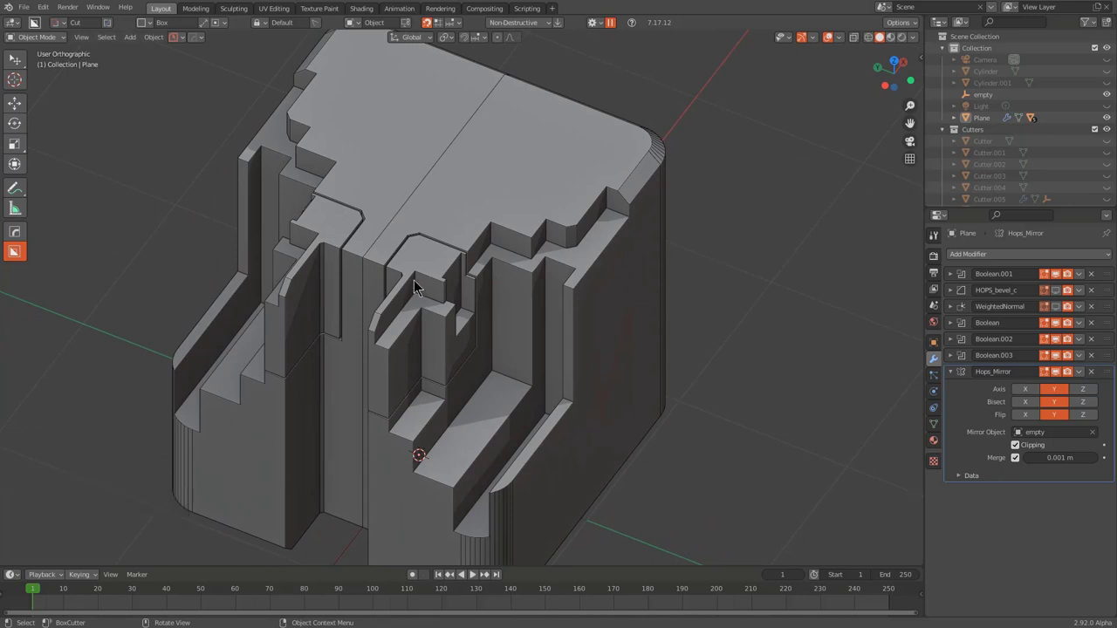
click(444, 285)
Cycle through the cube's modifiers in Ever Scroll to review the new cut
key(q)
click(461, 282)
scroll(up, 3)
scroll(down, 3)
scroll(up, 3)
scroll(down, 3)
scroll(up, 3)
scroll(down, 3)
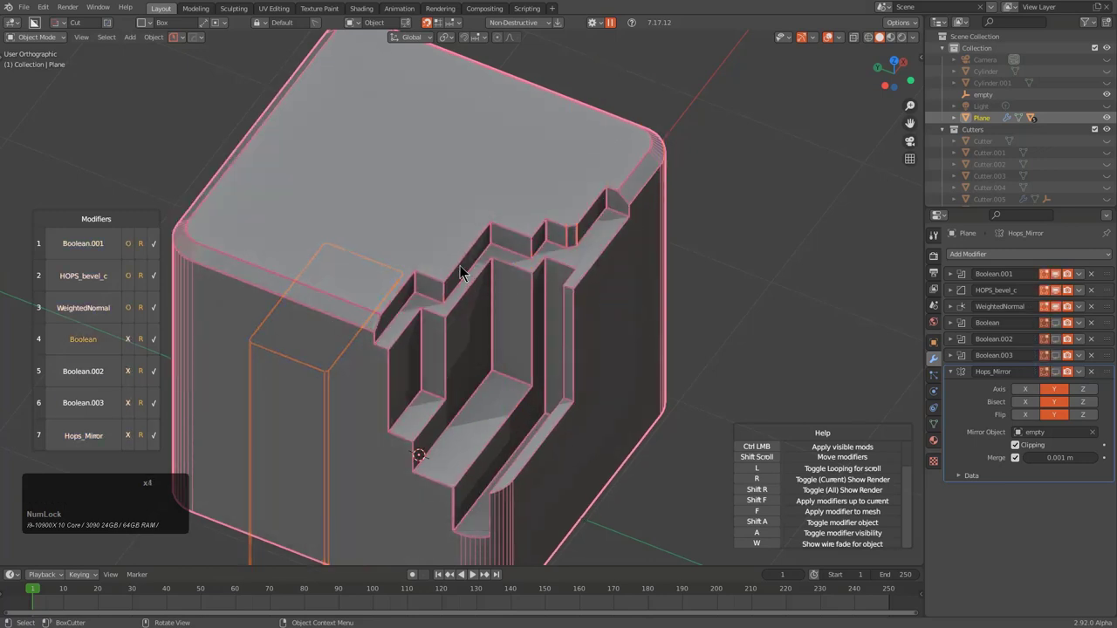
scroll(down, 3)
scroll(up, 3)
scroll(up, 3)
scroll(down, 3)
scroll(up, 3)
right_click(424, 251)
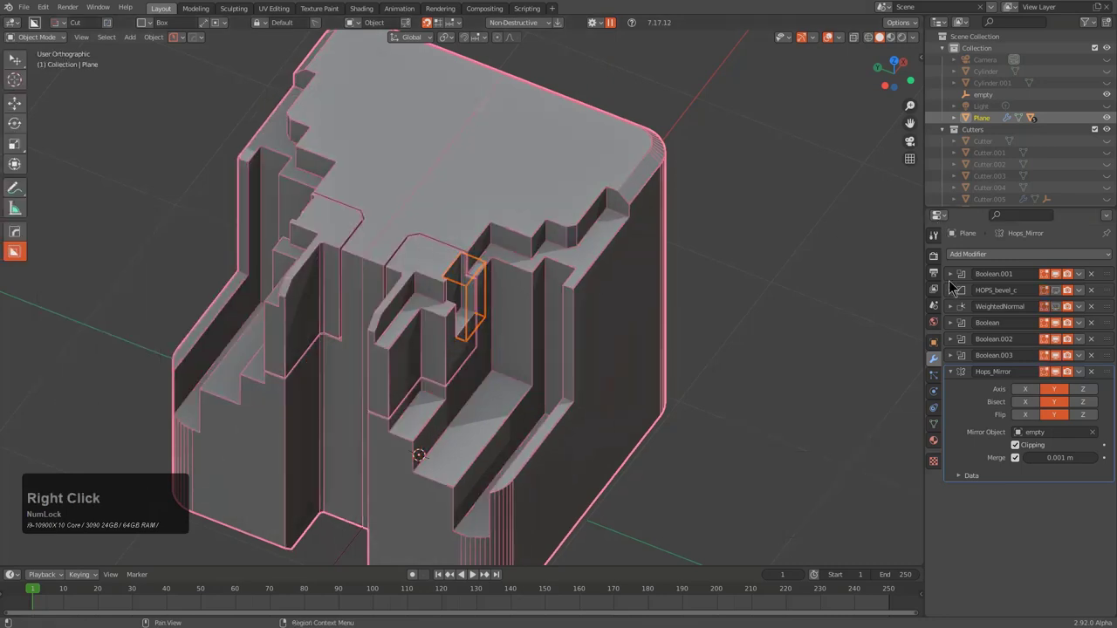
middle_click(568, 252)
Add a fresh Weighted Normal modifier at the bottom of the block's stack via the Q menu
key(q)
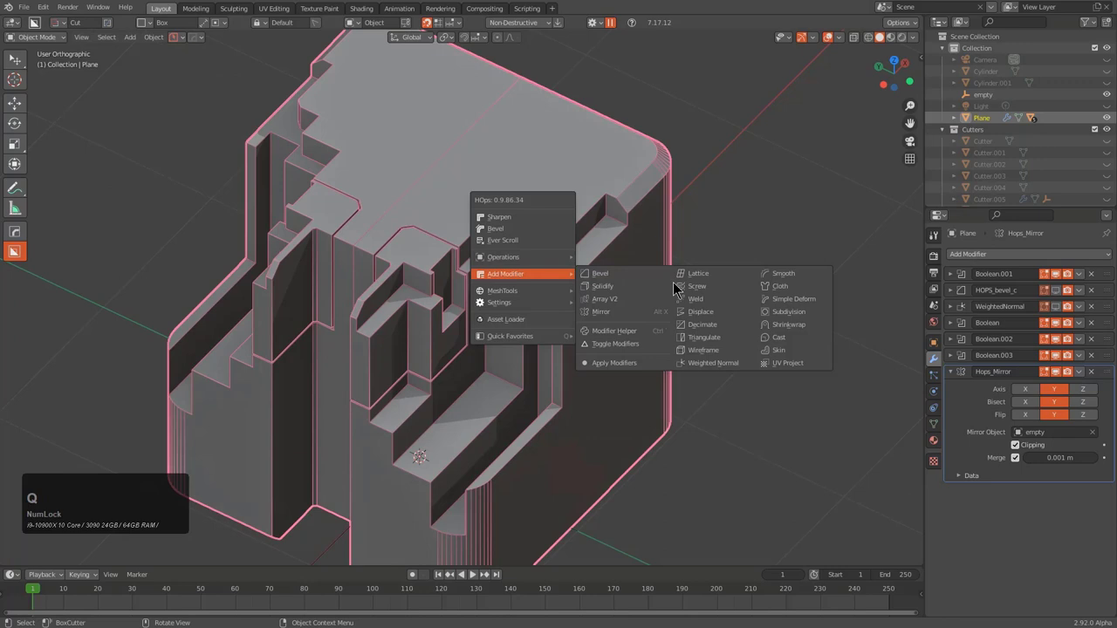
click(721, 375)
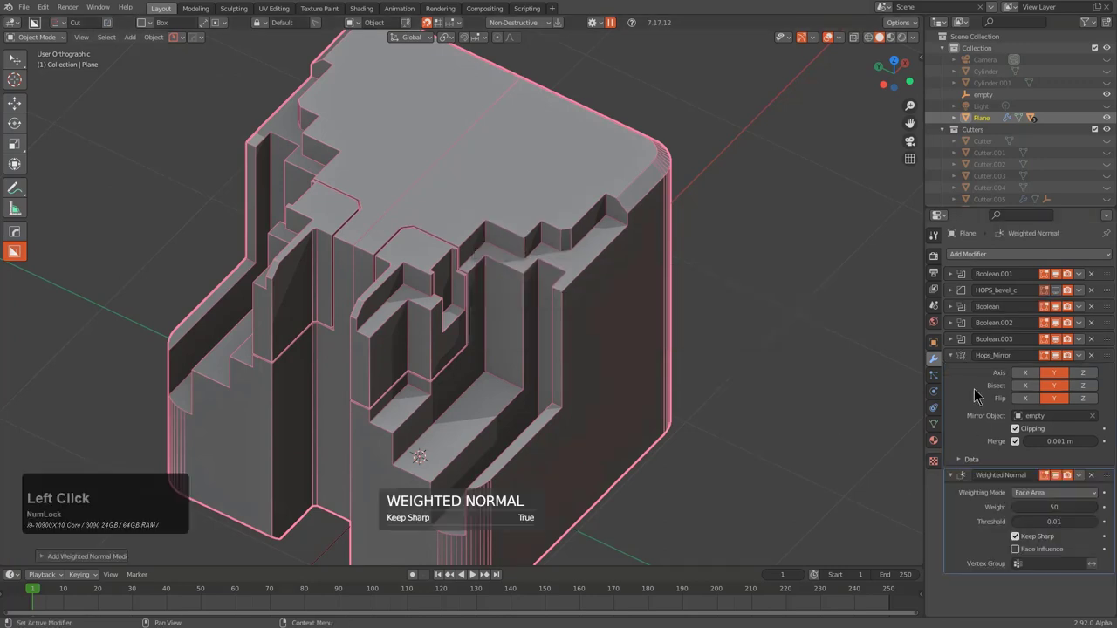
middle_click(512, 277)
scroll(up, 3)
Carve two small box cuts into the upper ledge, bringing the stack up to Boolean.005
click(495, 212)
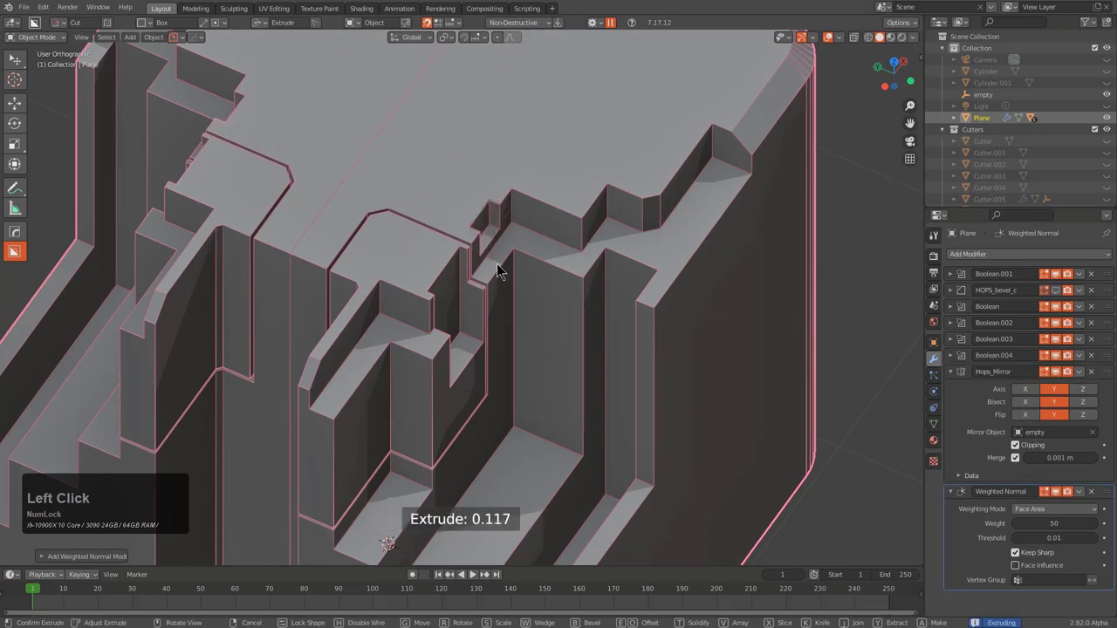
double_click(499, 267)
click(574, 222)
click(587, 389)
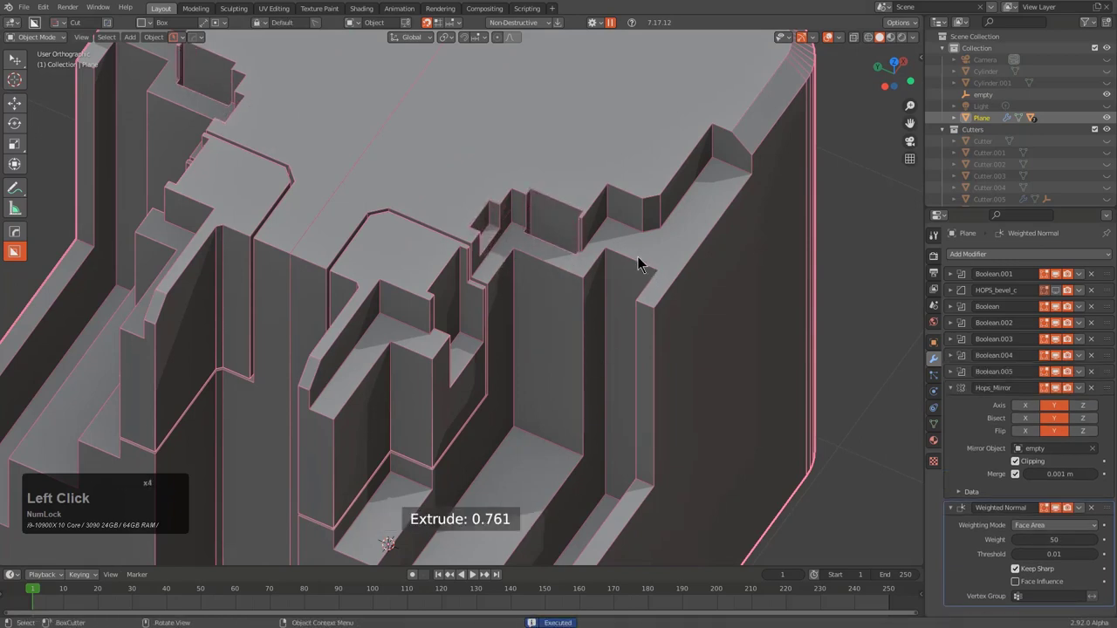
scroll(down, 3)
middle_click(626, 302)
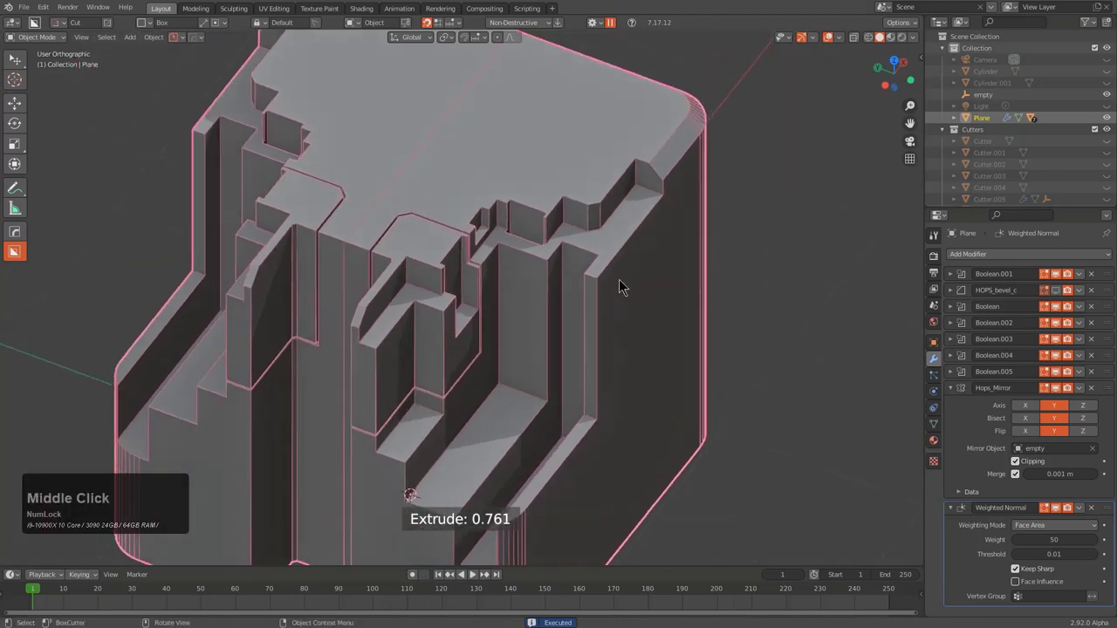
click(960, 395)
click(960, 402)
double_click(962, 408)
key(q)
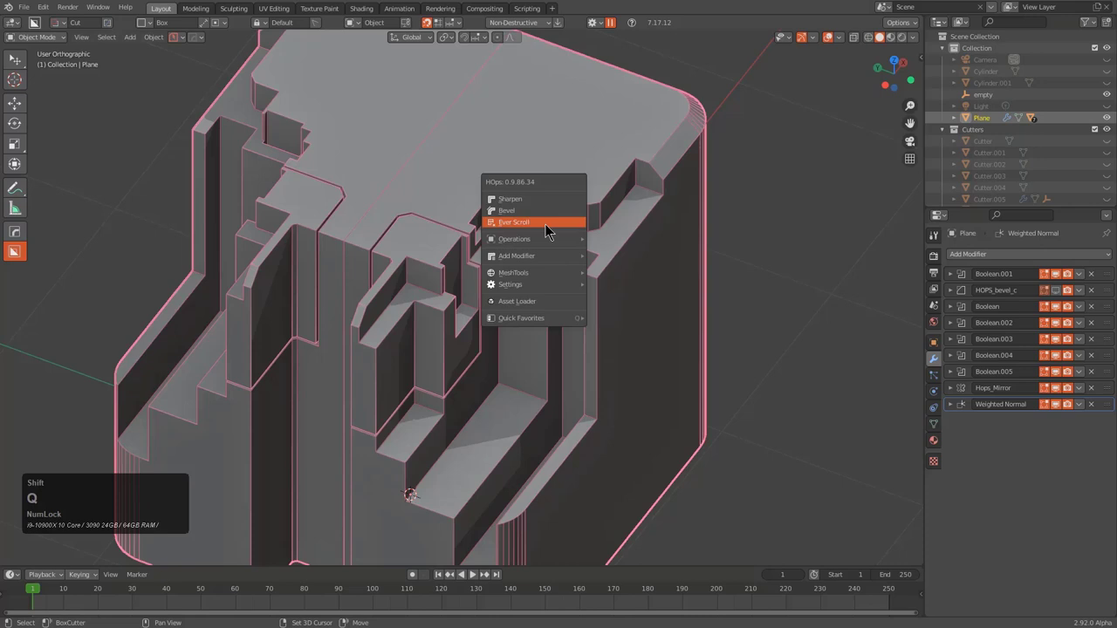
click(553, 230)
scroll(up, 3)
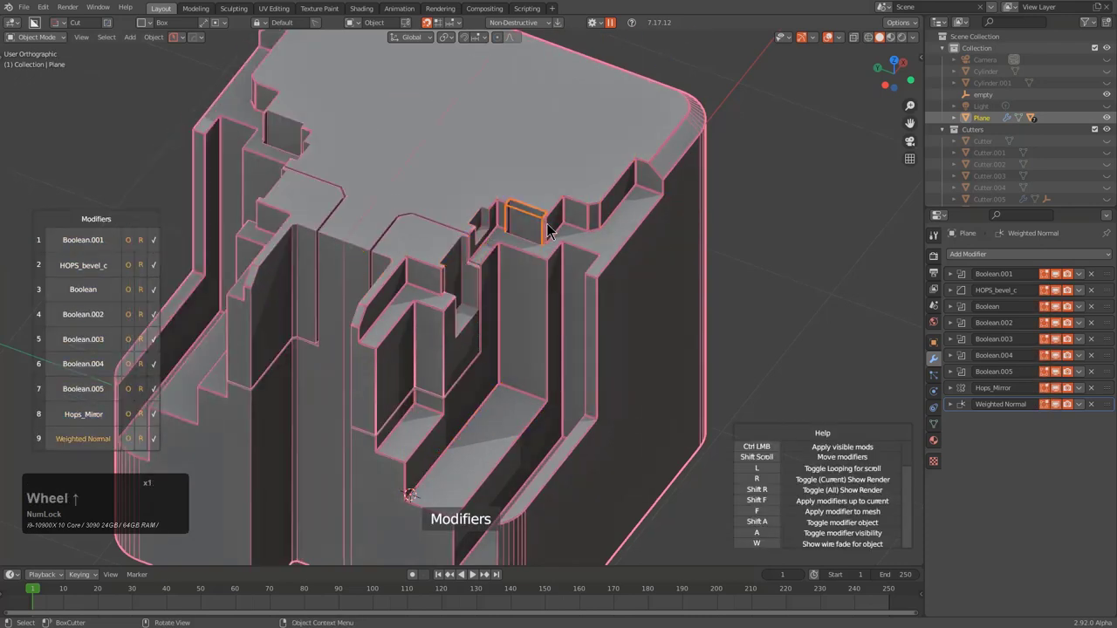
scroll(down, 3)
scroll(up, 3)
scroll(down, 3)
scroll(up, 3)
scroll(down, 3)
scroll(up, 3)
scroll(down, 3)
scroll(up, 3)
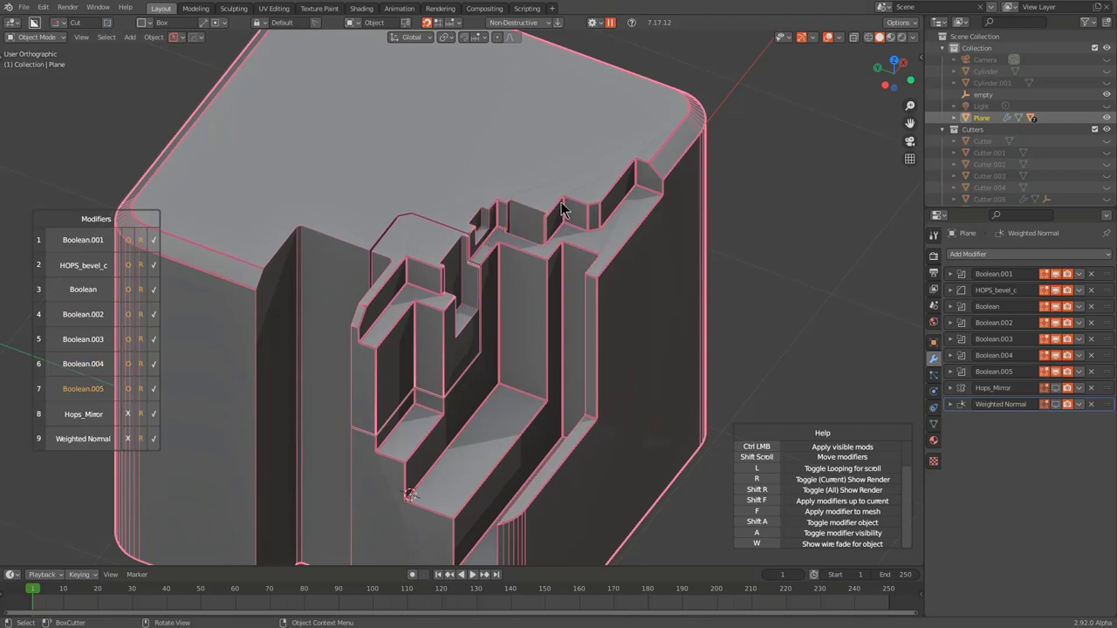
scroll(up, 3)
click(568, 208)
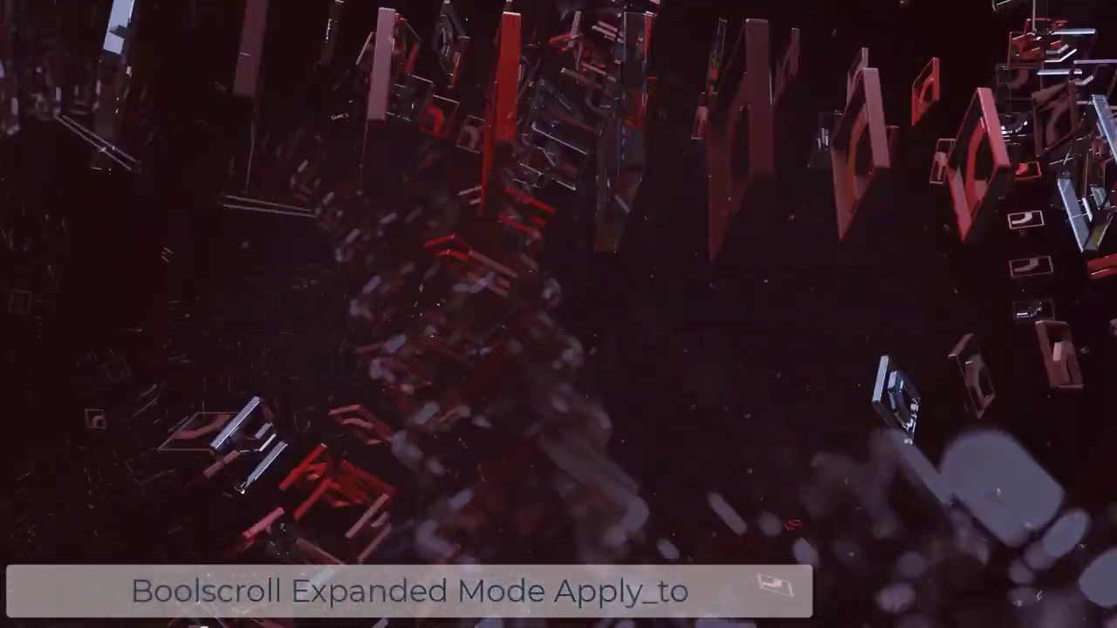
Delete the carved cube and switch to the fresh bevelled cube Plane.001 with its HOPS_screw modifiers
scroll(down, 3)
middle_click(493, 249)
middle_click(566, 257)
key(x)
click(585, 253)
middle_click(493, 207)
key(alt+w)
click(228, 31)
scroll(down, 3)
middle_click(552, 281)
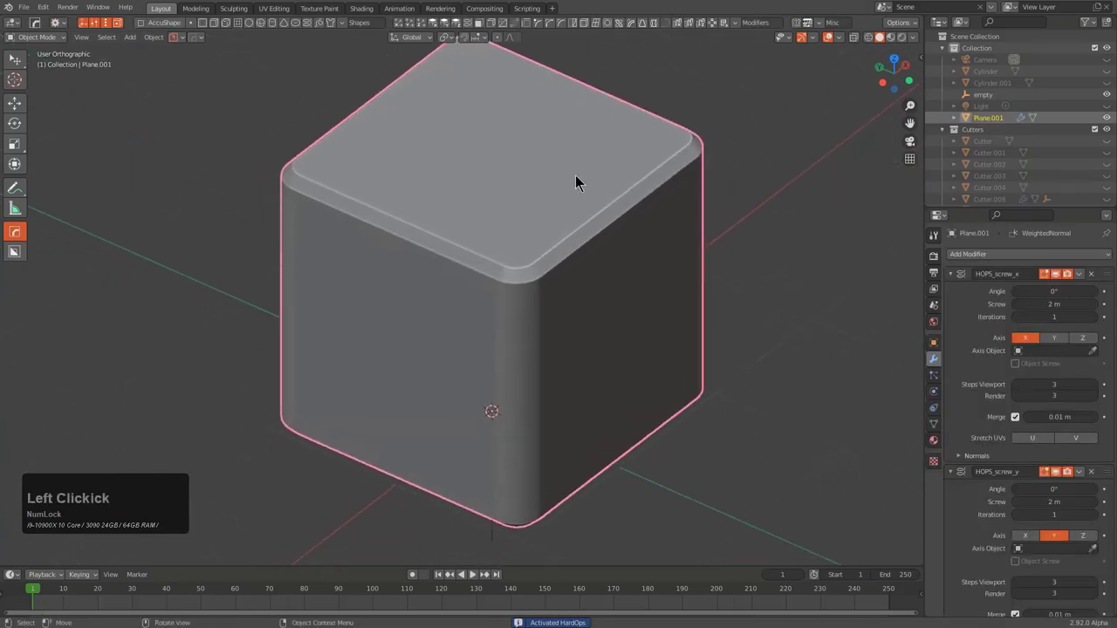
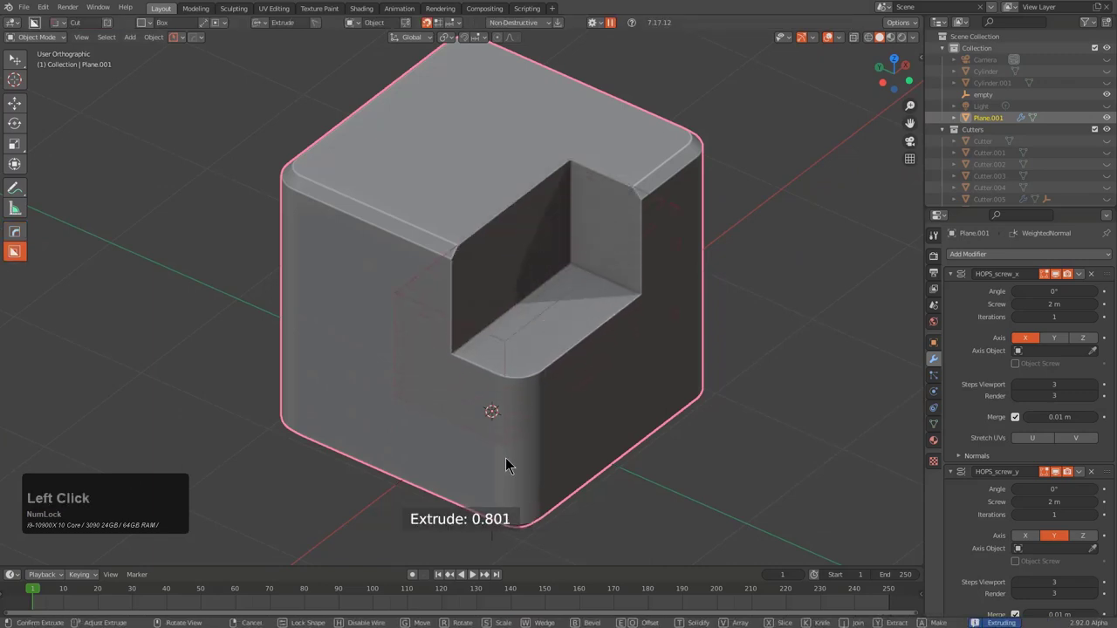
Finish the deep front notch box cut into the new cube
key(b)
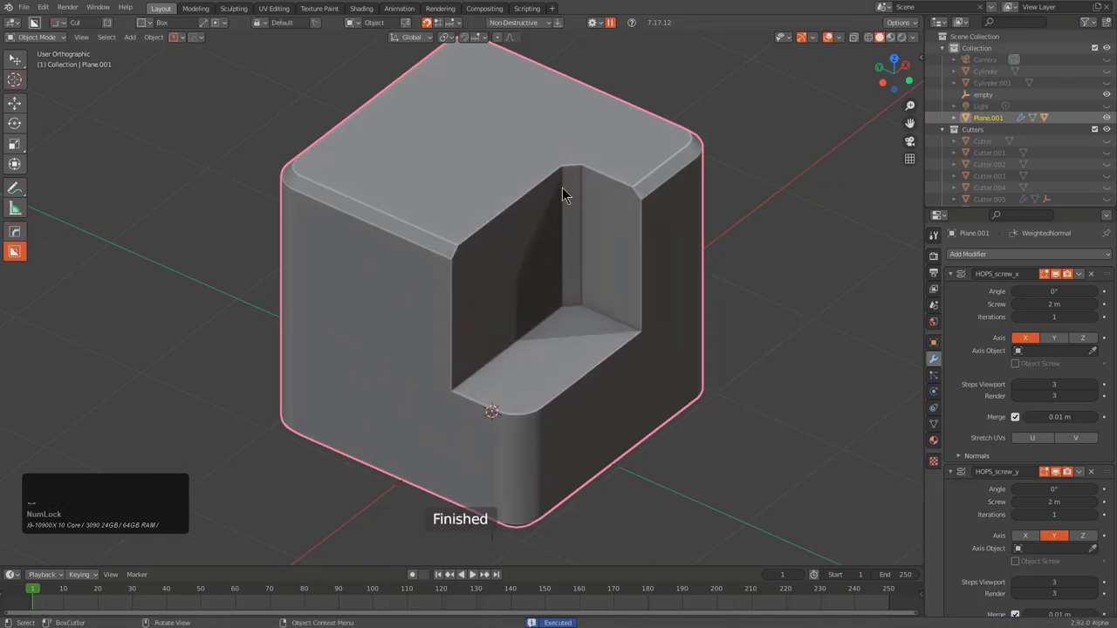
click(588, 138)
key(w)
click(656, 363)
scroll(up, 3)
middle_click(653, 248)
middle_click(678, 228)
Step through the cut in the HardOps Q menu and inspect the notch from several angles
key(q)
click(586, 219)
scroll(down, 3)
click(586, 219)
scroll(down, 3)
scroll(up, 3)
middle_click(436, 266)
middle_click(599, 236)
scroll(up, 3)
Cut an angled Wedge Box slot across the top of the block
click(577, 146)
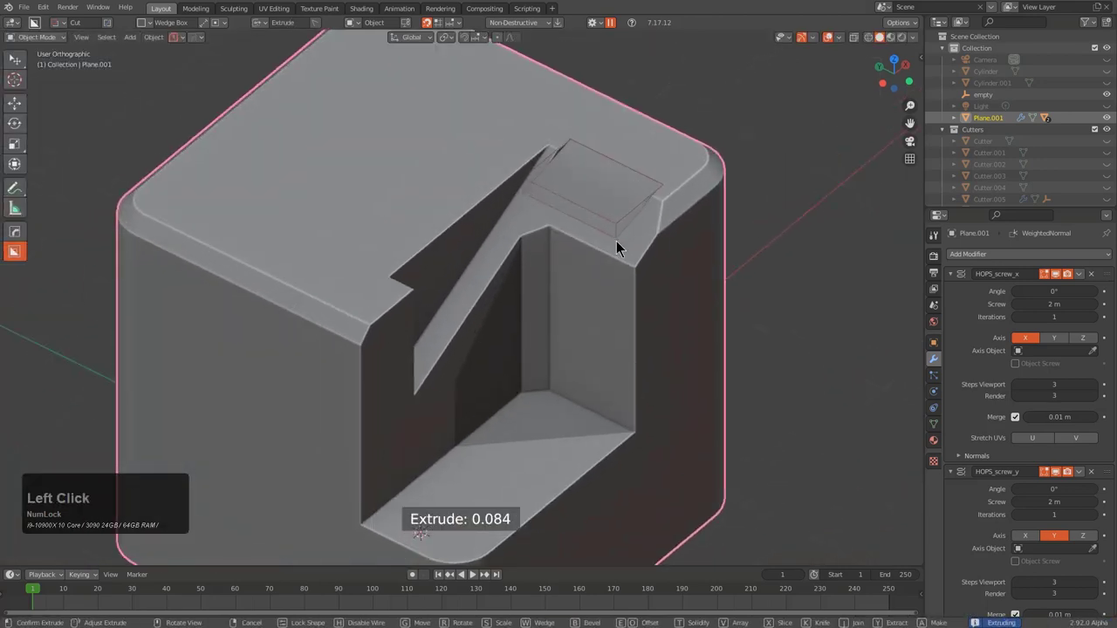
text(wwwww)
click(626, 240)
middle_click(491, 263)
click(581, 131)
click(540, 230)
key(w)
click(541, 245)
middle_click(604, 279)
scroll(down, 3)
Make a shallow inset cut in the floor of the front notch
click(682, 233)
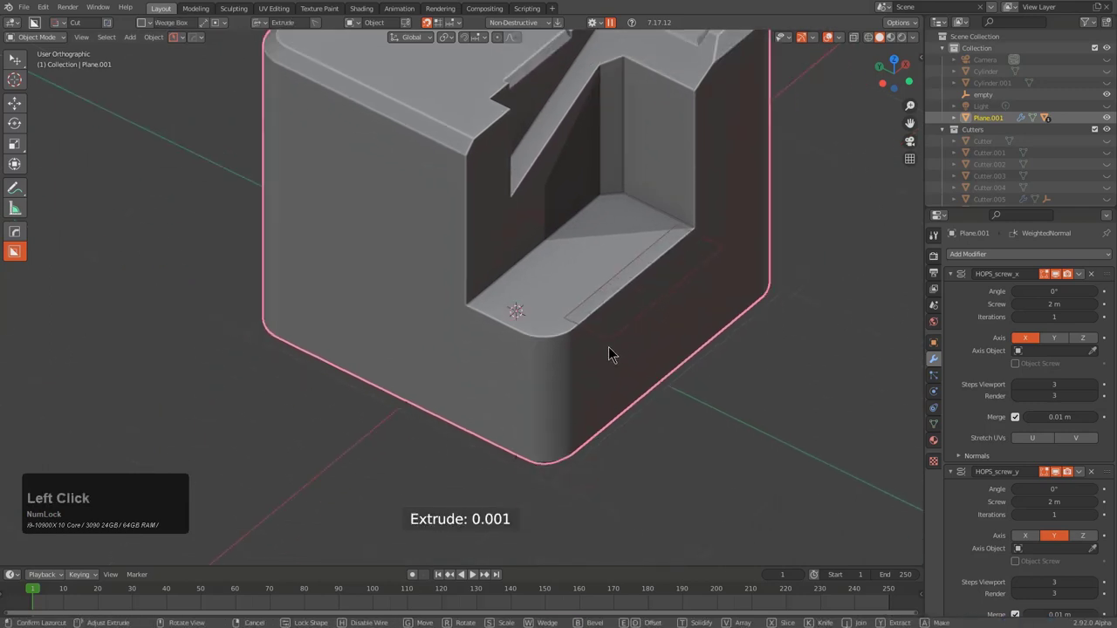
click(608, 388)
click(498, 319)
click(515, 371)
scroll(down, 3)
middle_click(536, 300)
Carve a pocket into the notch floor with bevelled cutter edges
click(463, 340)
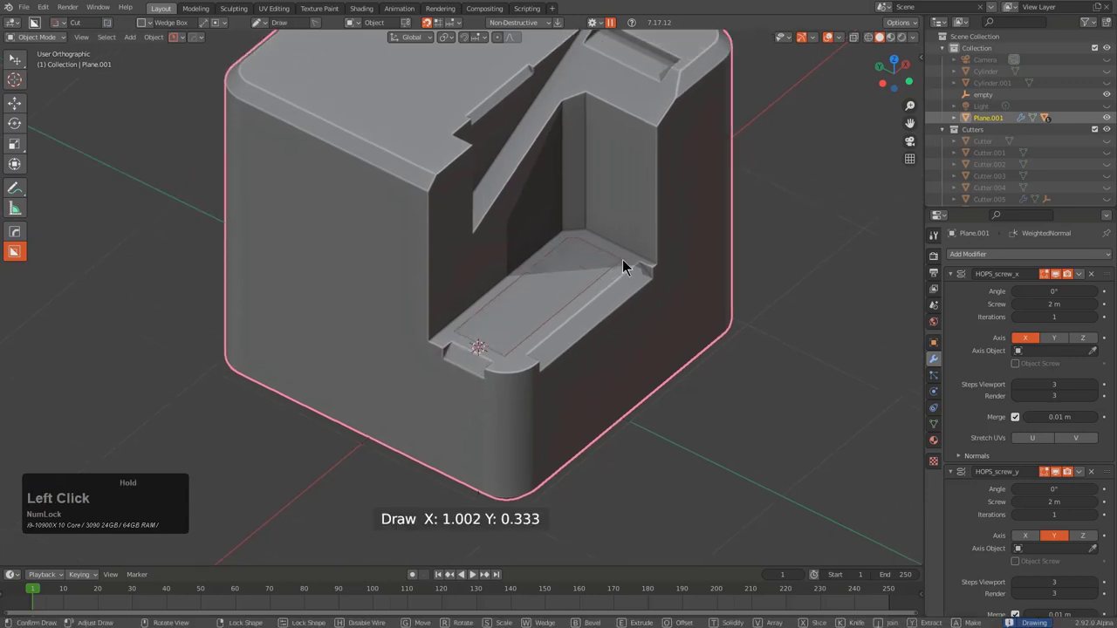
key(w)
text(ww)
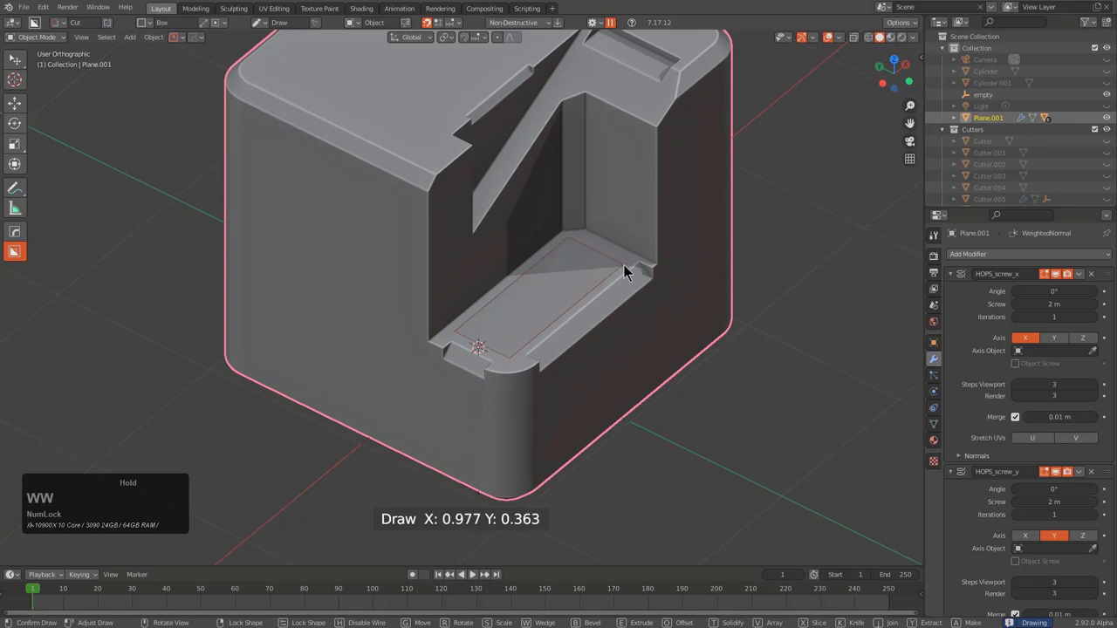
key(b)
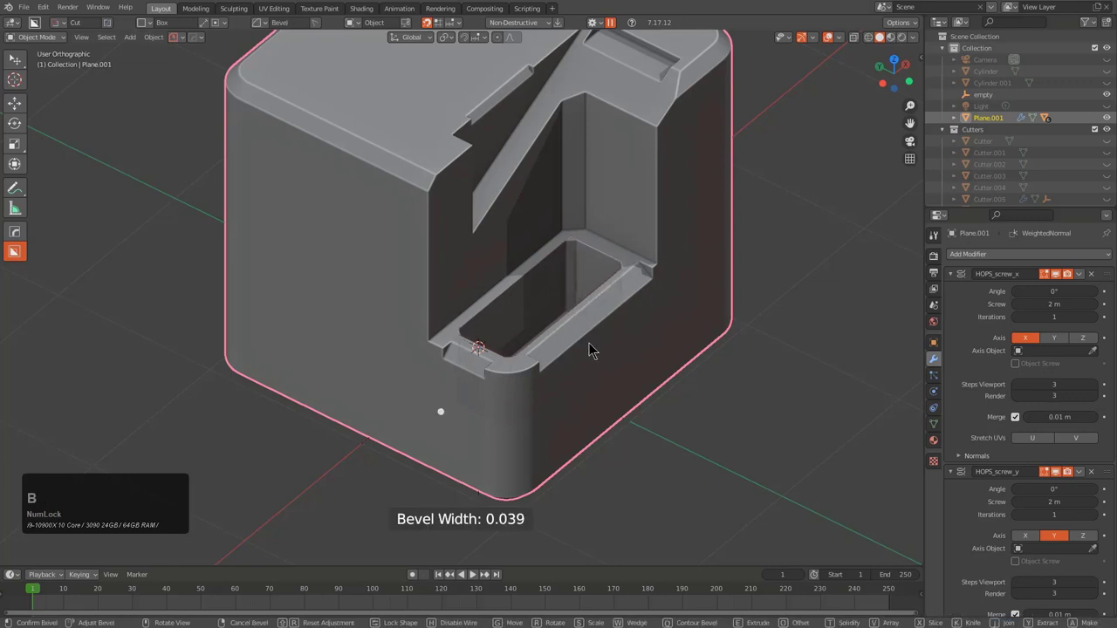
key(g)
click(594, 349)
middle_click(638, 320)
click(547, 364)
middle_click(607, 331)
Toggle X-ray display and adjust options in BoxCutter's D helper for the cut
key(alt+z)
scroll(up, 3)
key(d)
click(559, 386)
click(431, 377)
click(600, 317)
key(space)
scroll(down, 3)
key(alt+z)
Review the carved block from front view and bring up the HardOps Q menu
middle_click(541, 320)
key(1)
scroll(down, 3)
middle_click(603, 250)
scroll(down, 3)
click(554, 180)
scroll(up, 3)
middle_click(551, 207)
key(q)
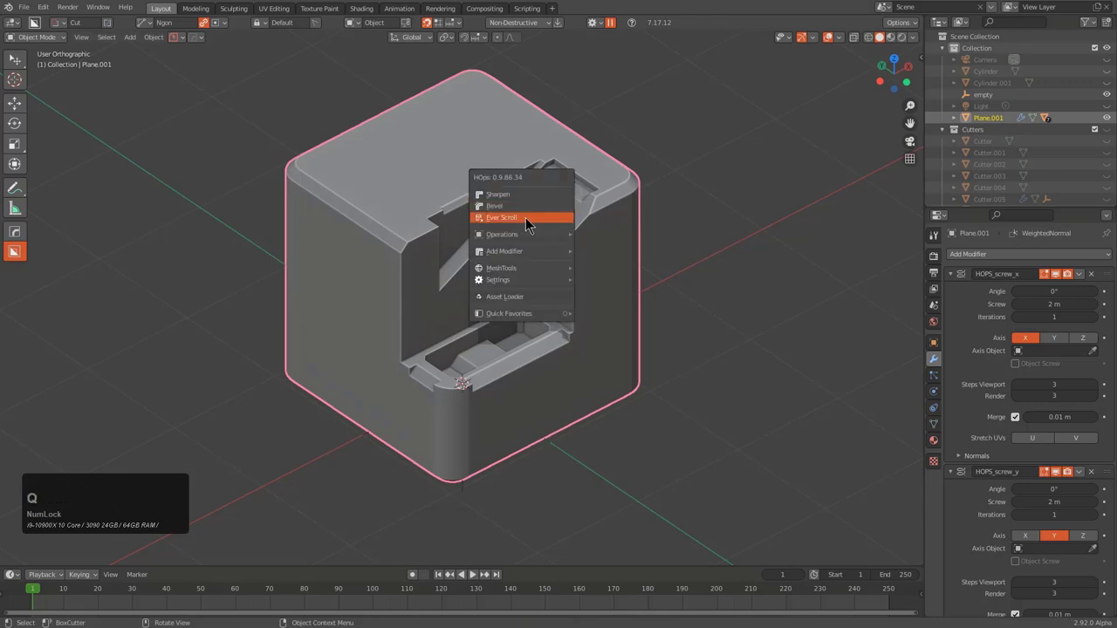
Run Ever Scroll > Booleans, stepping through the block's cuts with cutters shown as wireframes
click(532, 224)
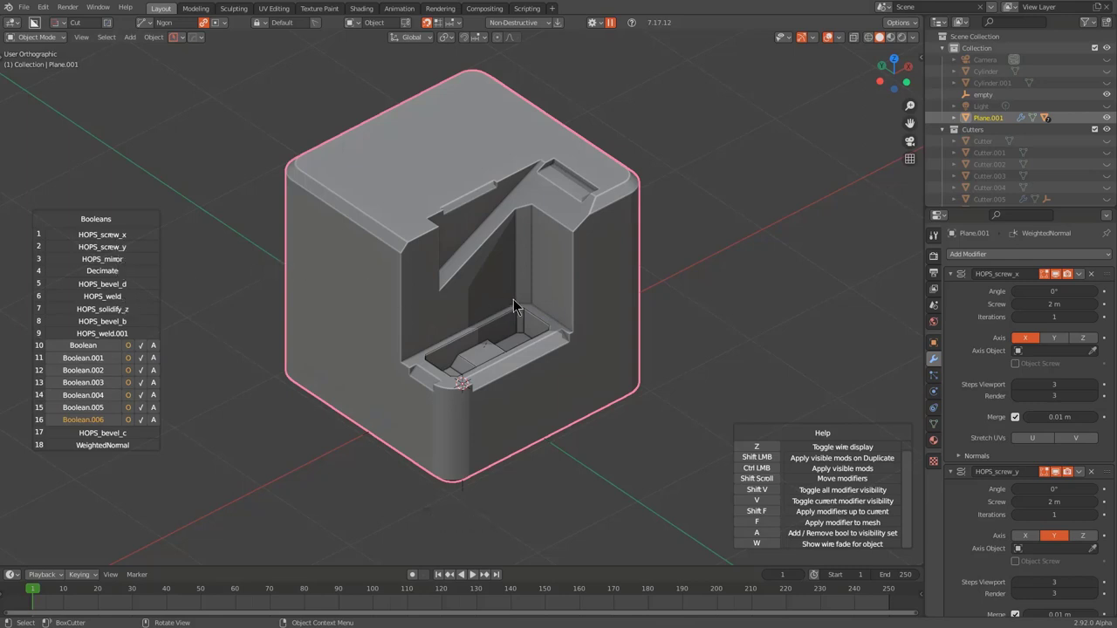
scroll(up, 3)
scroll(up, 3)
key(a)
scroll(up, 3)
key(a)
scroll(up, 3)
key(a)
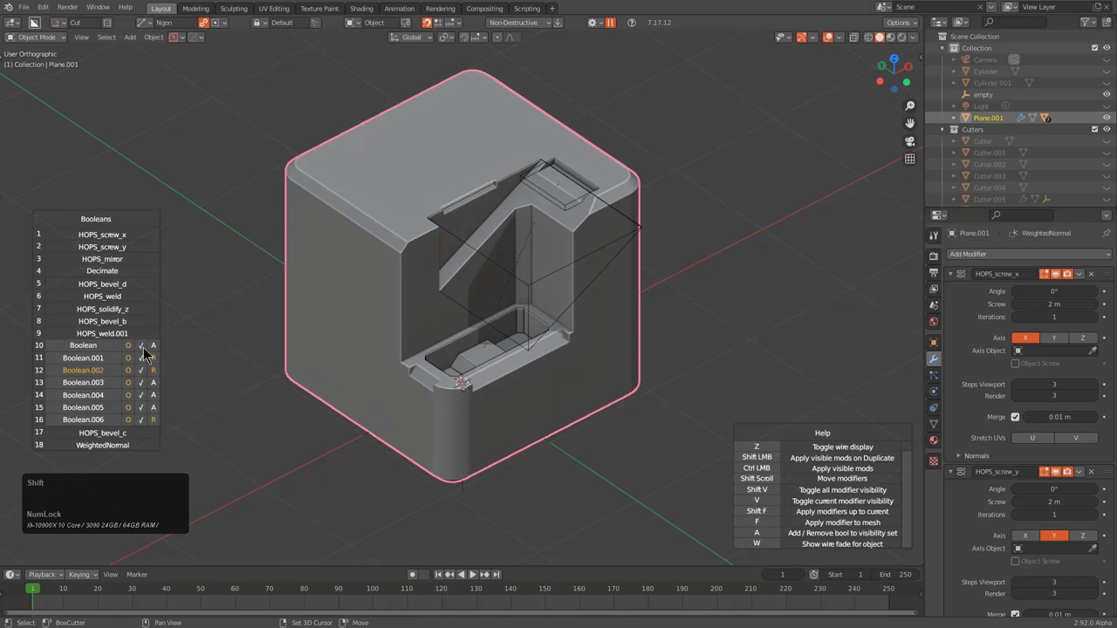
Pick entries in the boolean list, then leave the boolean preview
click(148, 352)
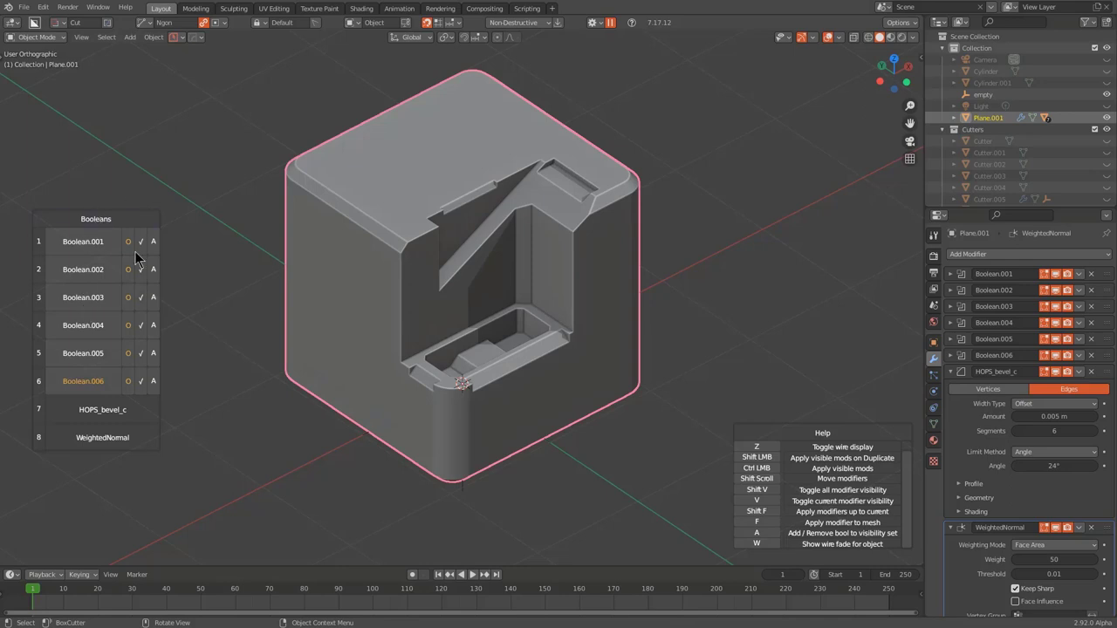
click(149, 243)
click(146, 247)
double_click(151, 247)
click(149, 247)
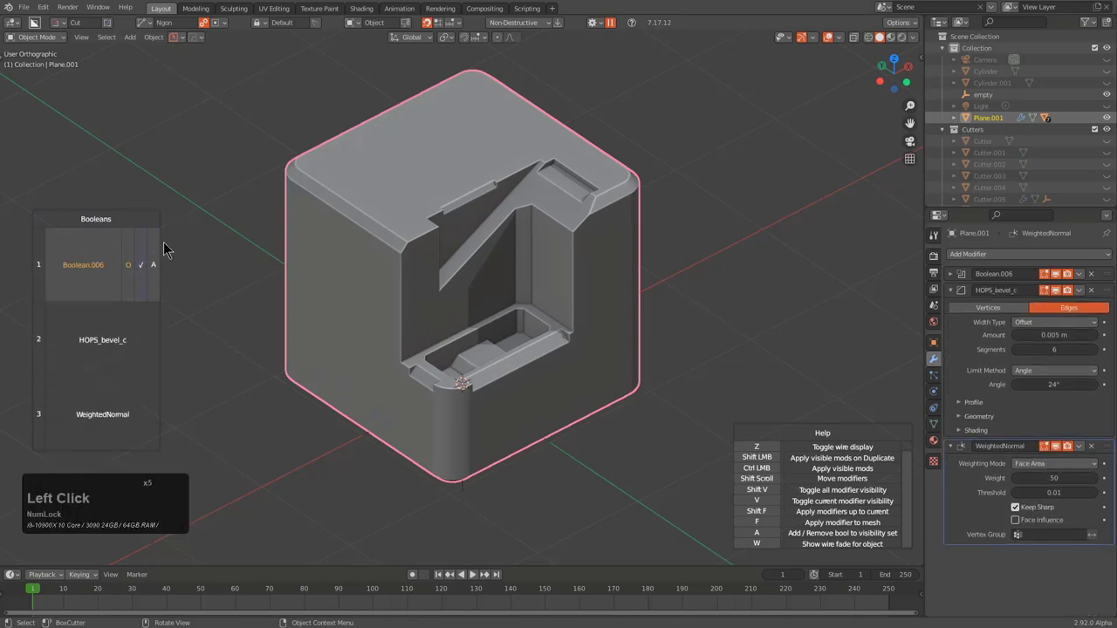
right_click(495, 192)
Resume Ever Scroll and apply the first 14 modifiers, keeping Boolean.005/.006, bevel and WeightedNormal live
click(588, 221)
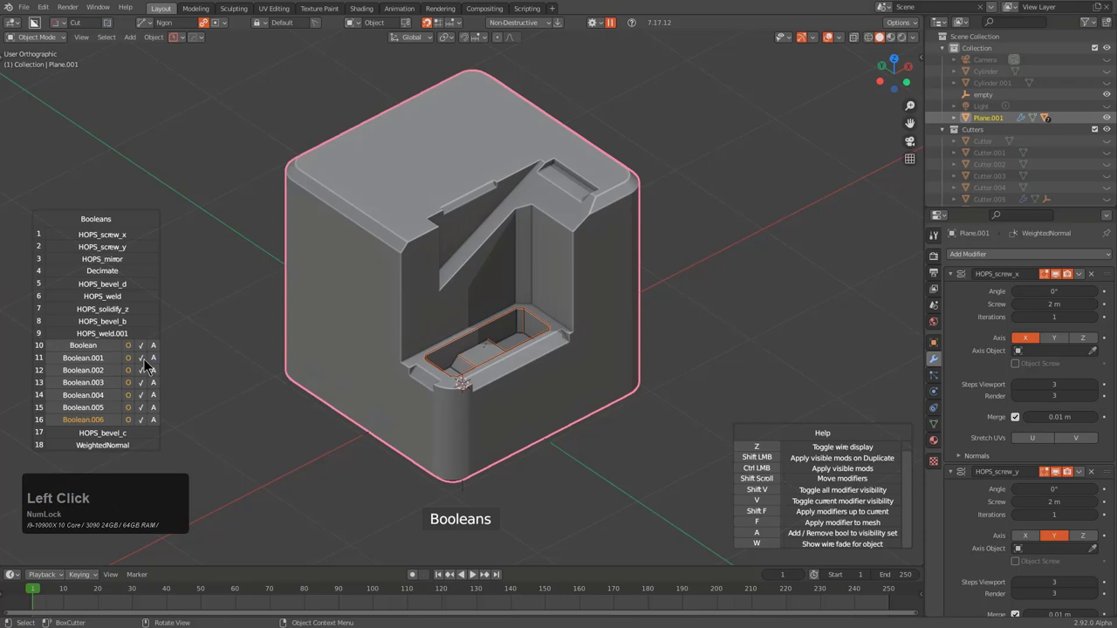
click(148, 414)
click(149, 401)
click(148, 400)
click(413, 278)
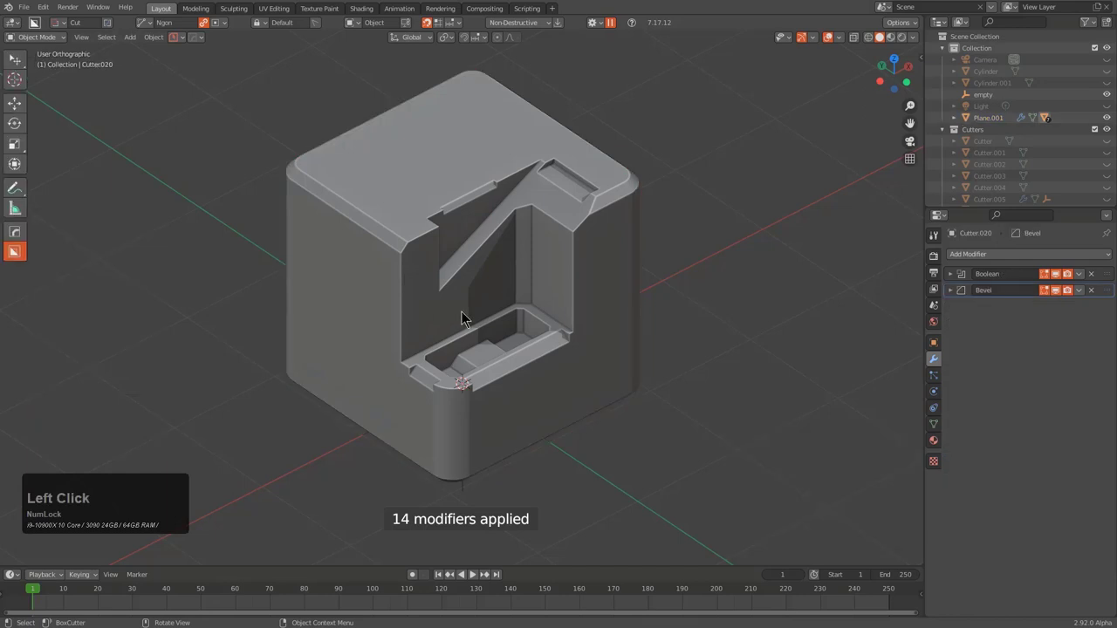
Run Ever Scroll > Modifiers and scroll back and forth through the remaining stack
middle_click(478, 321)
key(q)
click(501, 207)
key(q)
click(501, 207)
scroll(up, 3)
scroll(down, 3)
scroll(up, 3)
scroll(down, 3)
scroll(up, 3)
scroll(down, 3)
scroll(up, 3)
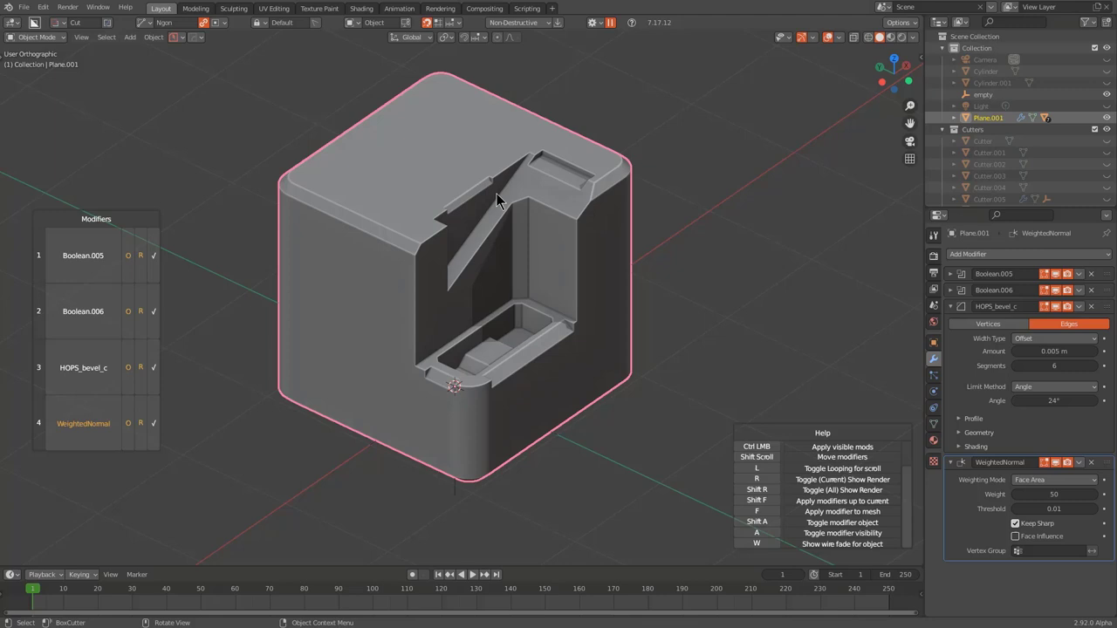
Cancel the preview to restore Plane.001's full screw-based stack and list it in Ever Scroll again
right_click(502, 202)
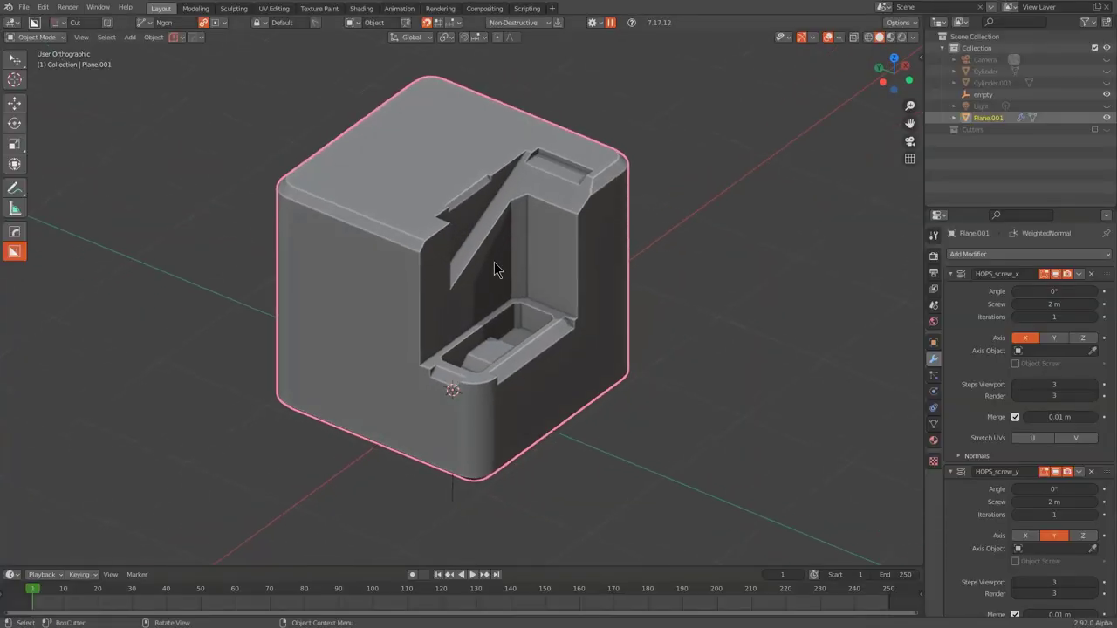
middle_click(528, 284)
middle_click(532, 283)
key(q)
key(shift+q)
click(535, 286)
scroll(up, 3)
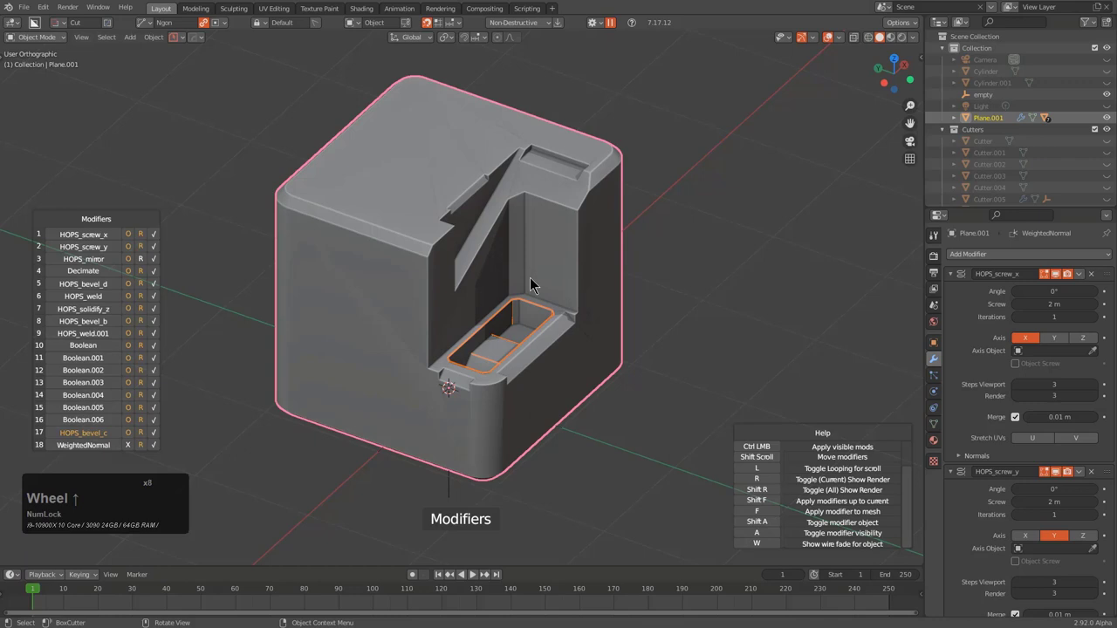
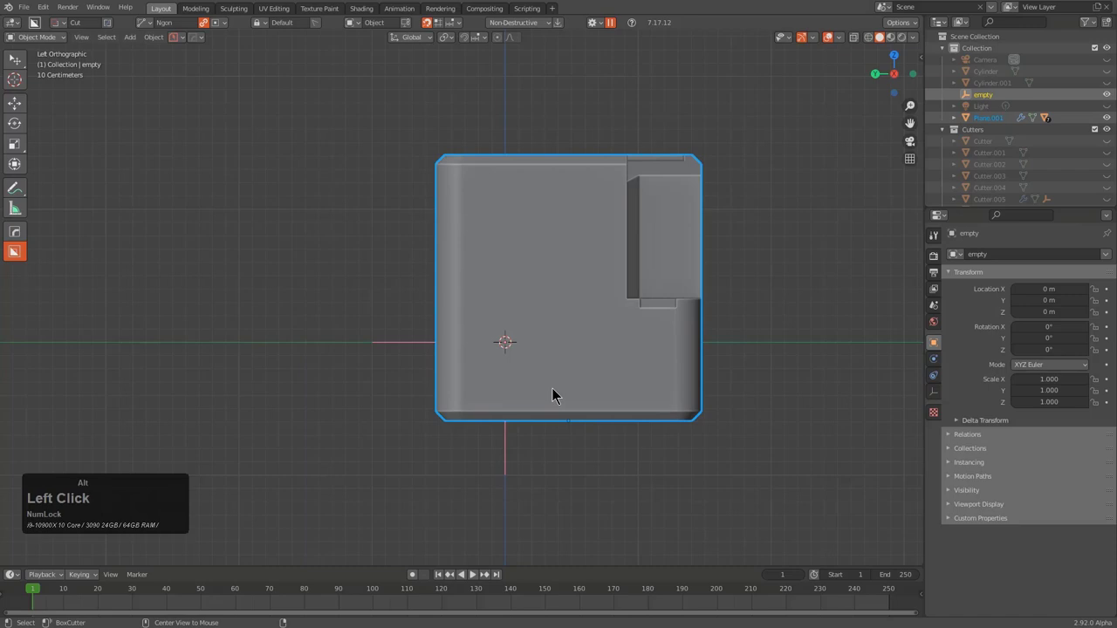
Mirror the carved block across its side axis with HardOps mirror (X)
key(x)
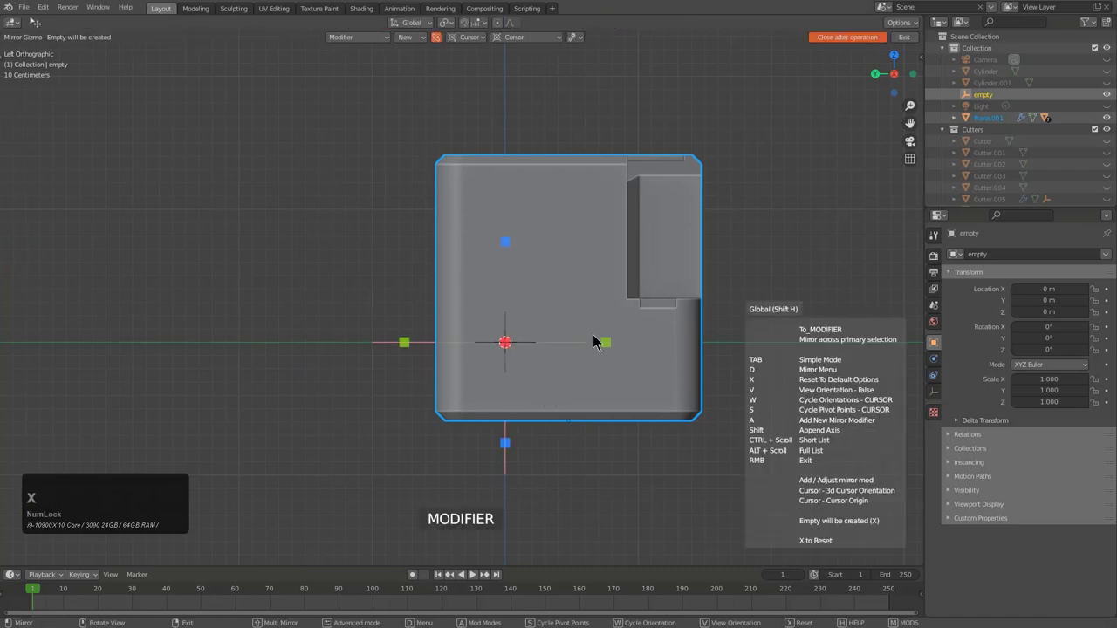
click(611, 352)
click(509, 463)
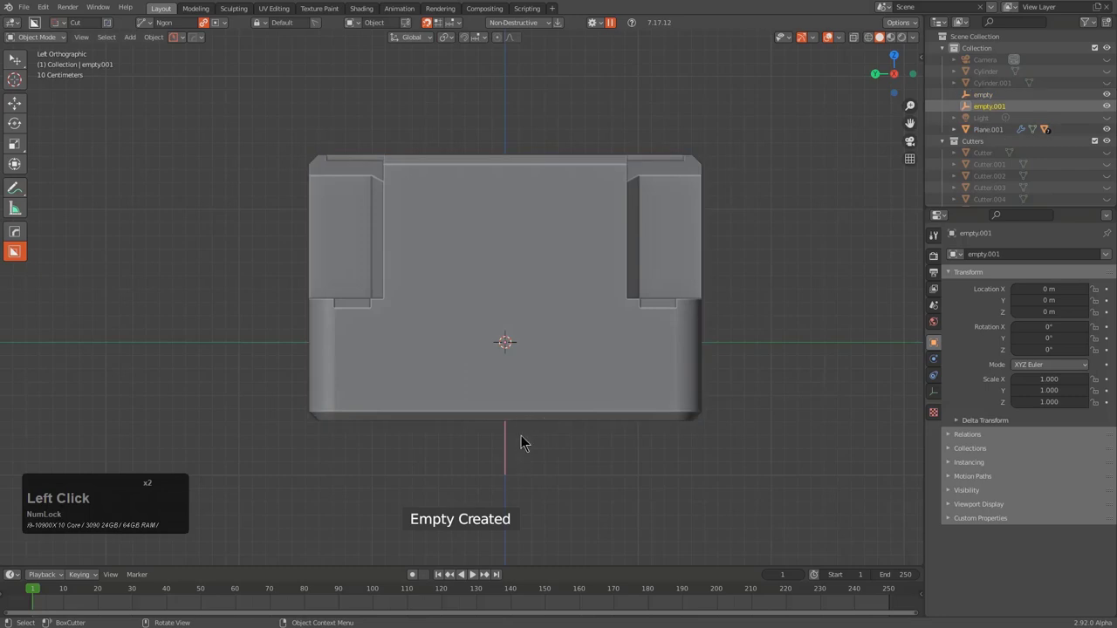
click(942, 394)
double_click(1043, 270)
click(1049, 347)
Snap to a side orthographic view, move the sphere empty and orbit around the block
middle_click(694, 382)
right_click(537, 387)
click(538, 389)
click(588, 392)
scroll(down, 3)
middle_click(624, 370)
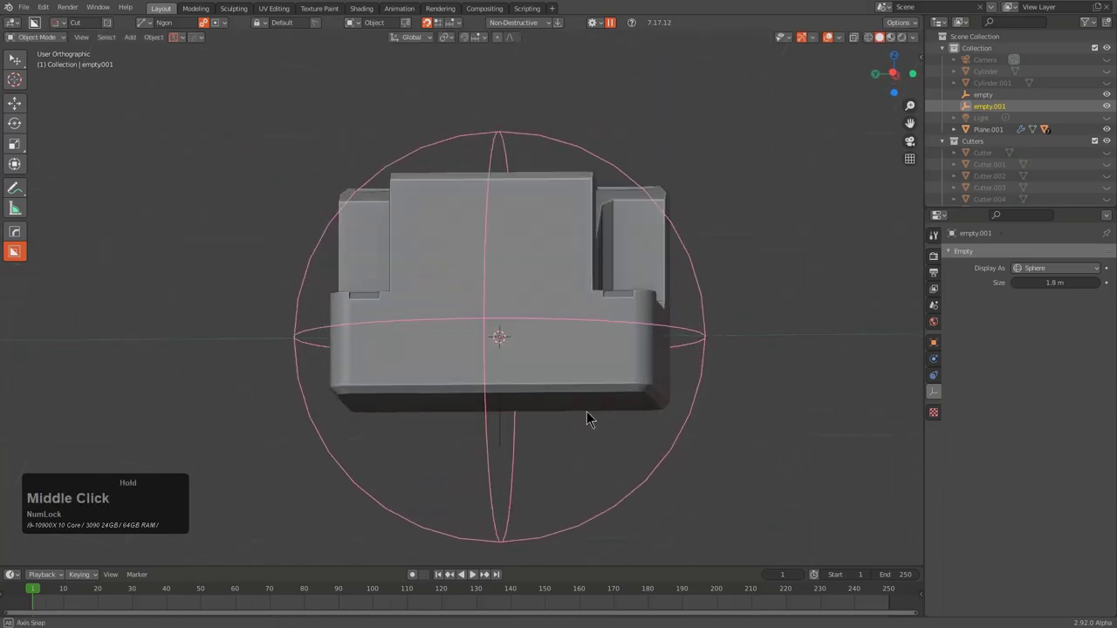
key(g)
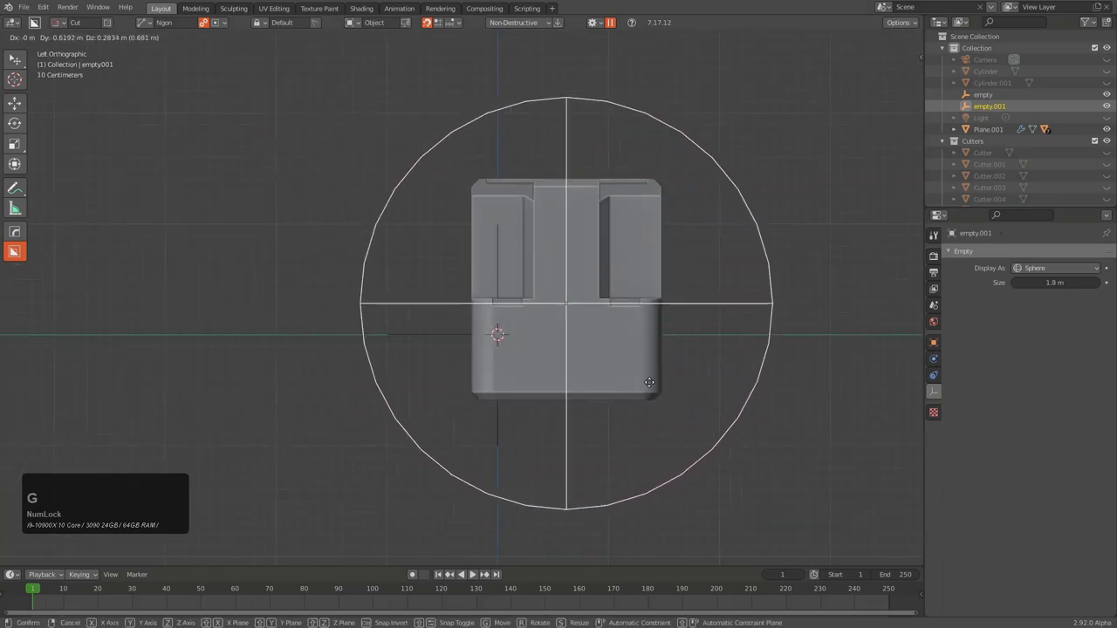
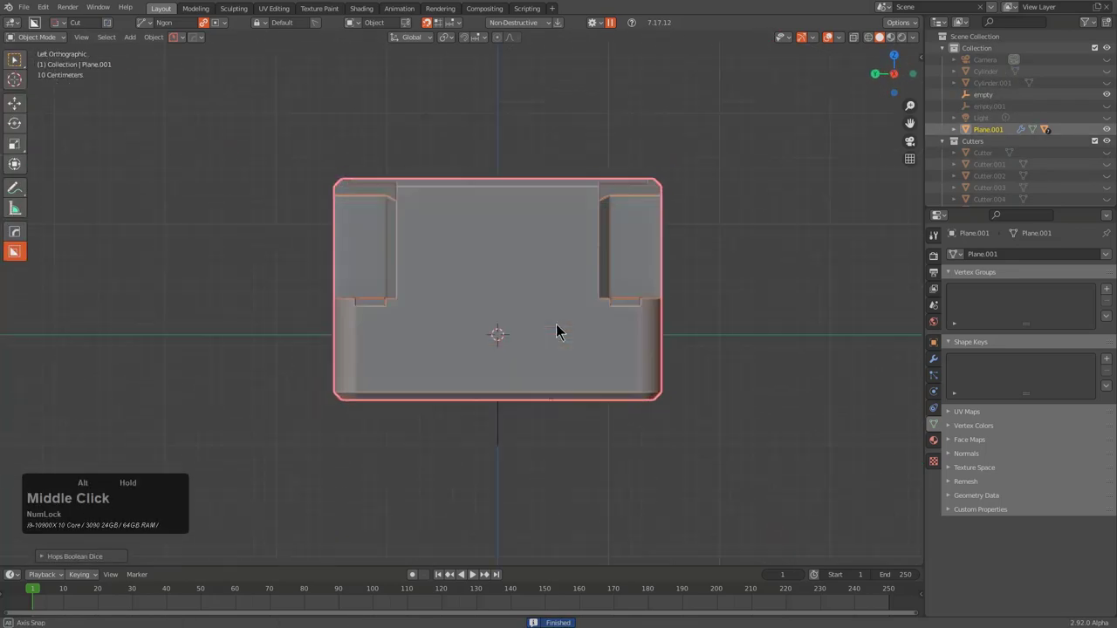
middle_click(620, 297)
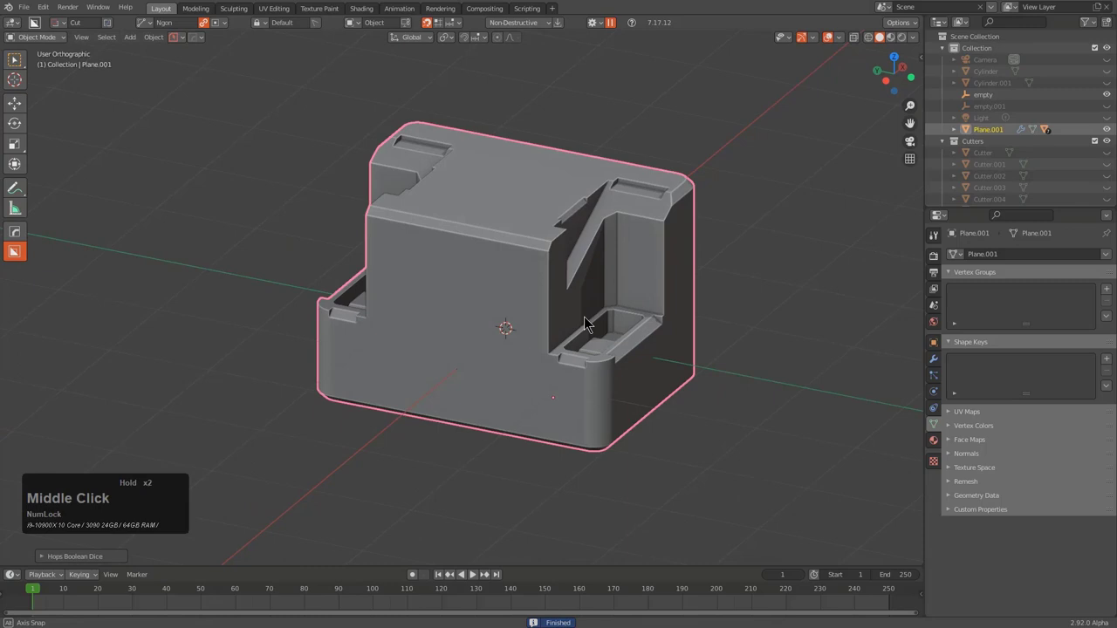
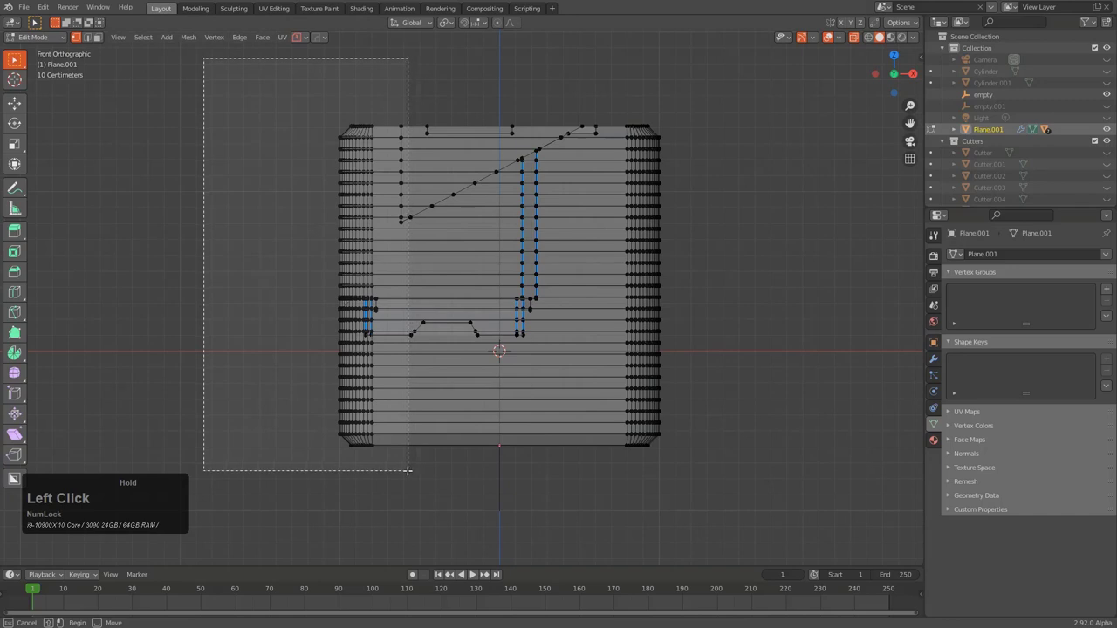
Add a HardOps Lattice modifier around the selected left vertices with a HardOps_Lattice group
key(q)
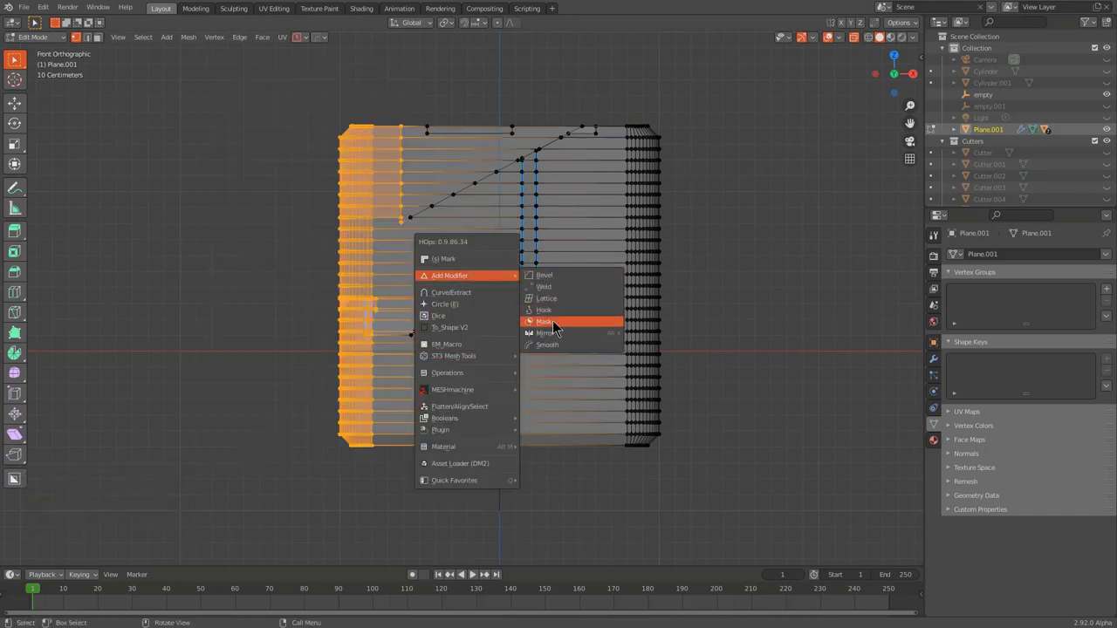
click(567, 307)
middle_click(432, 292)
key(z)
scroll(down, 3)
middle_click(609, 297)
key(q)
click(564, 329)
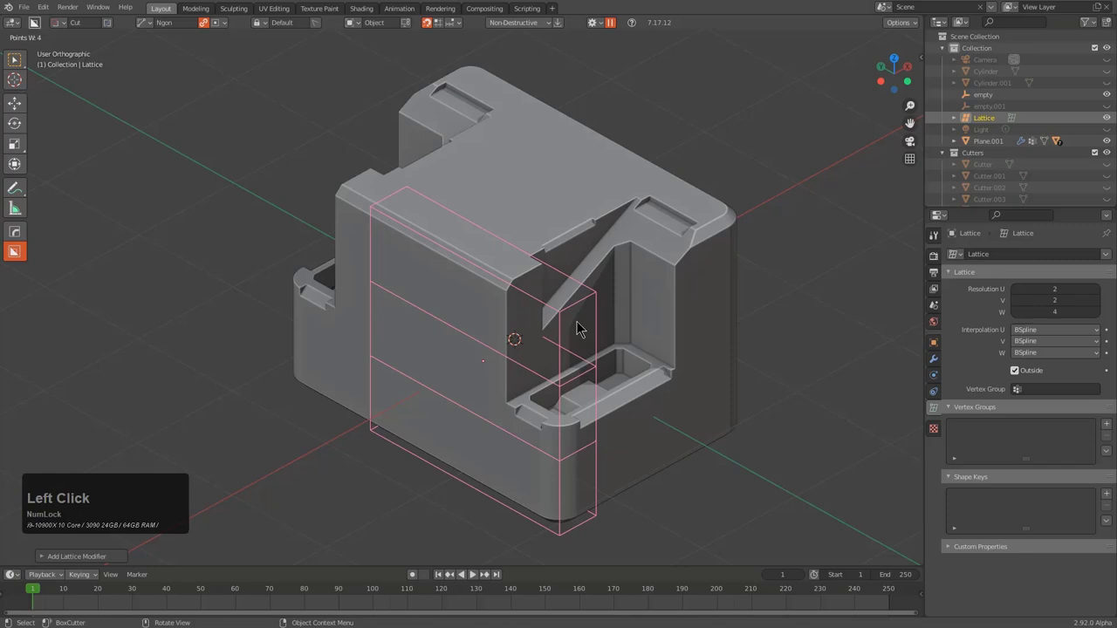
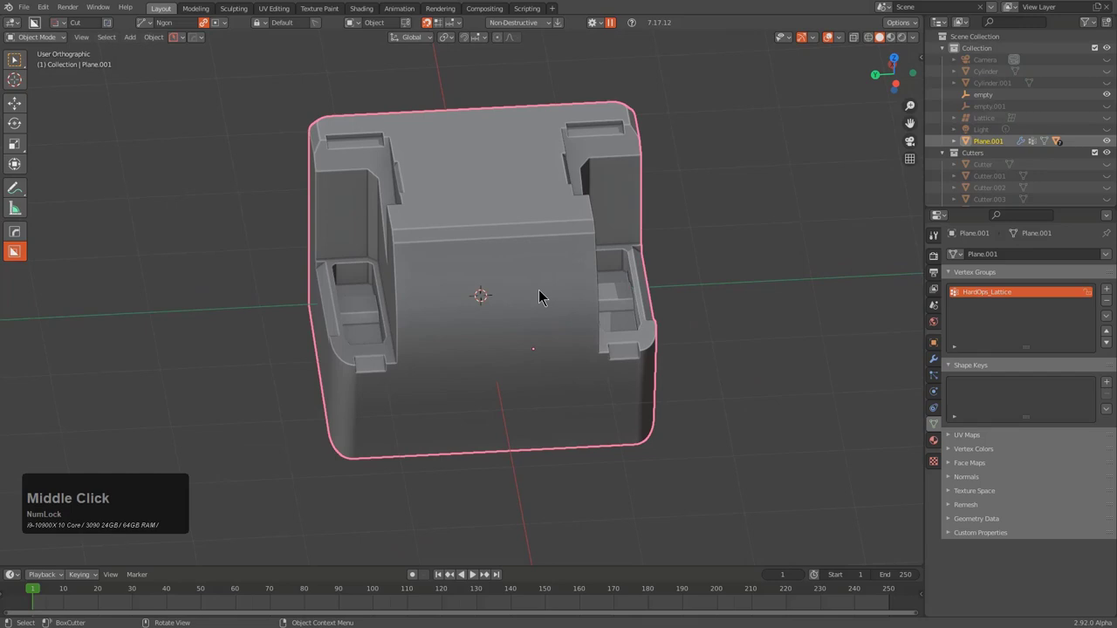
Start HardOps Modifier Scroll on the block and step through the bevel, mirror, lattice and weighted normal stages
key(q)
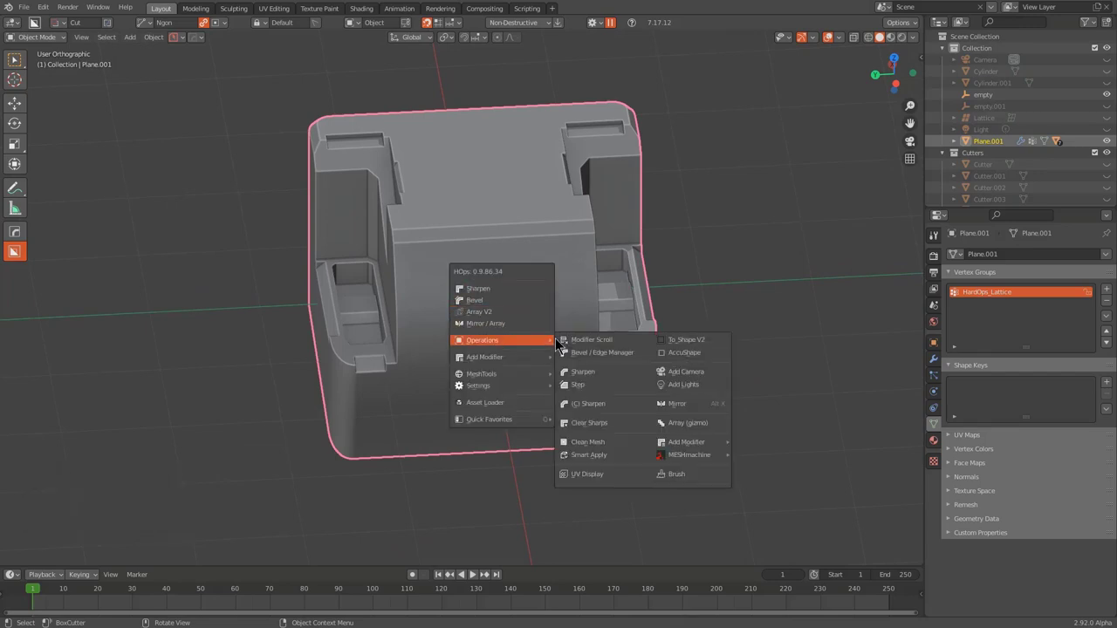
click(582, 342)
scroll(up, 3)
scroll(down, 3)
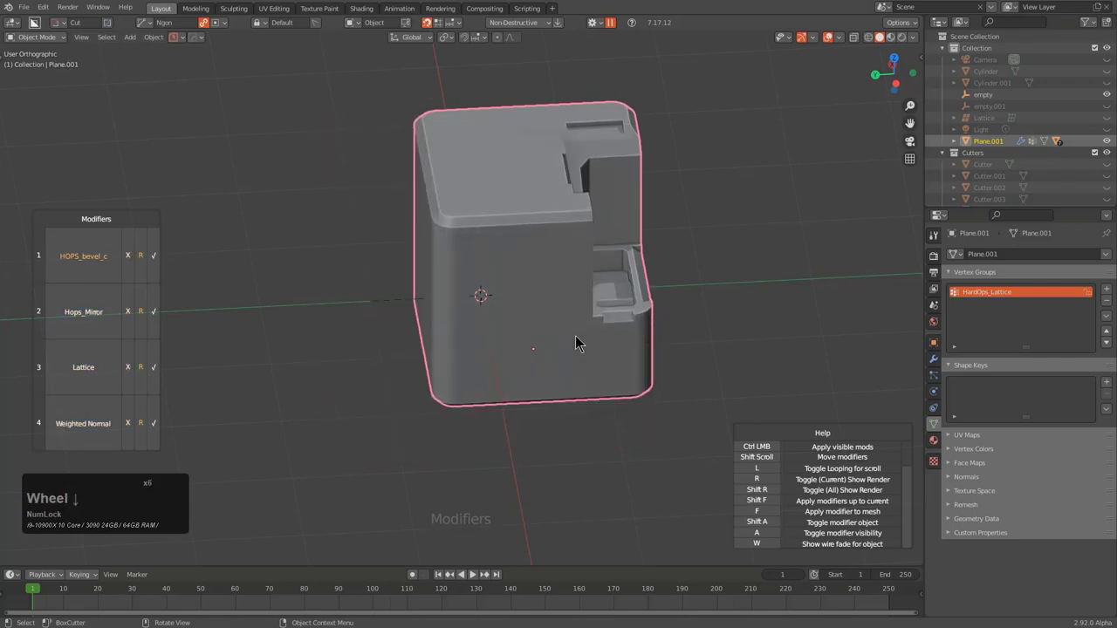
scroll(up, 3)
scroll(up, 3)
scroll(up, 3)
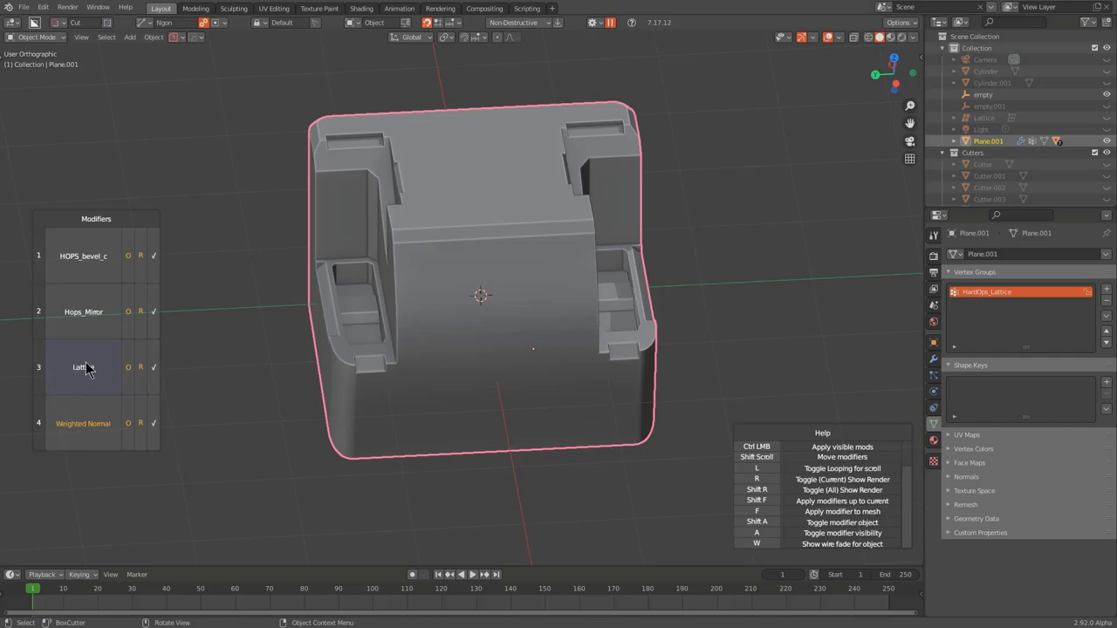
Toggle the Lattice modifier on and off repeatedly to preview its deformation cage
click(94, 368)
click(93, 370)
double_click(93, 370)
double_click(94, 370)
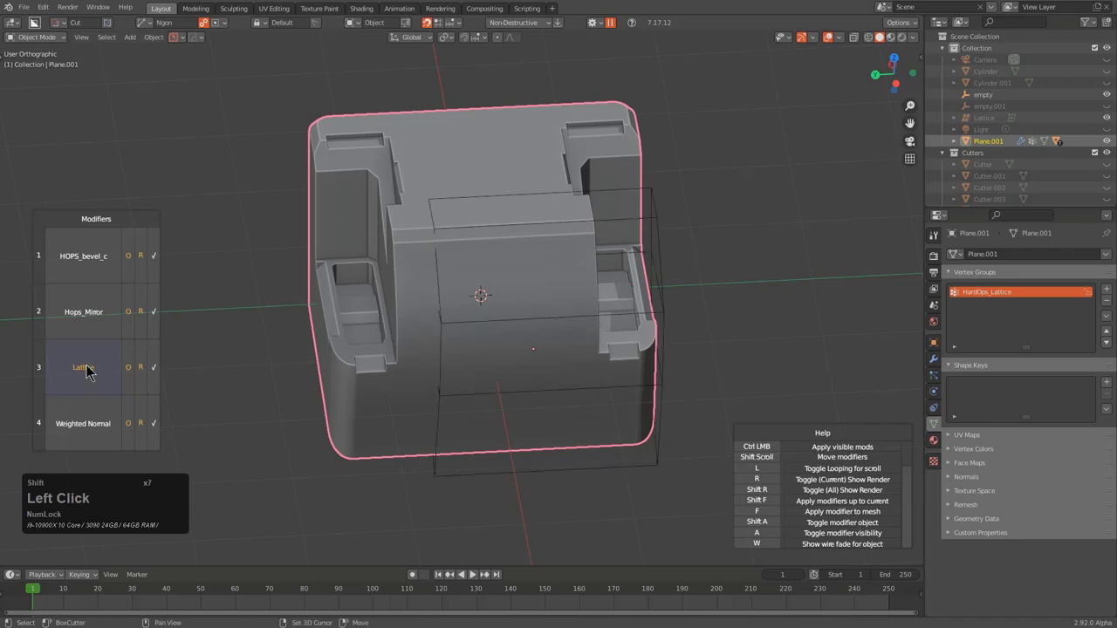
double_click(94, 371)
click(93, 371)
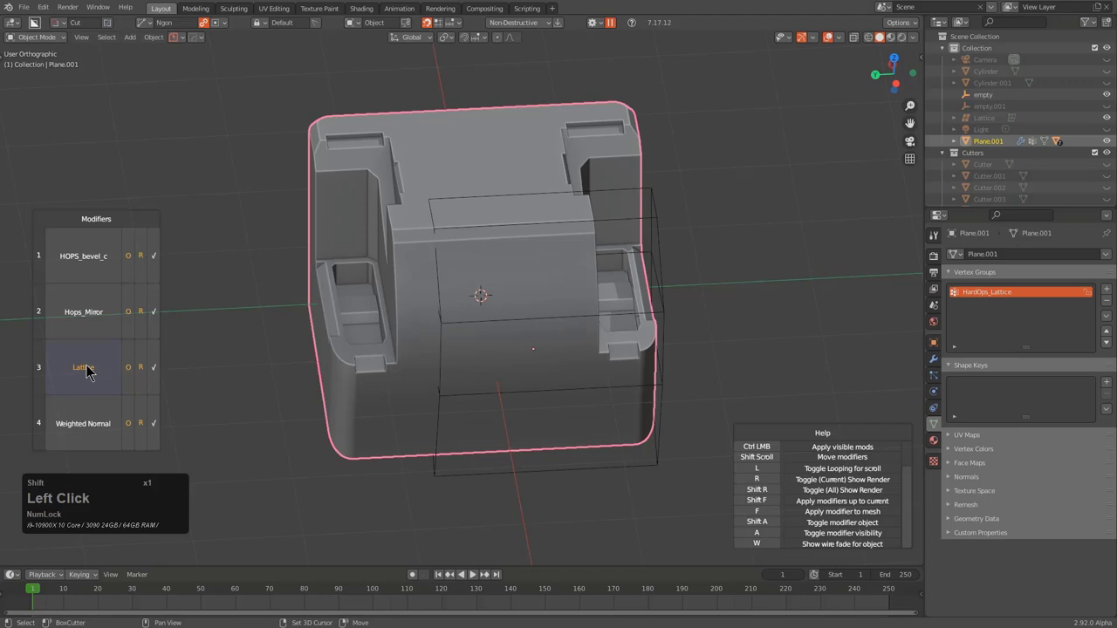
click(93, 371)
click(93, 371)
Toggle the mirror and neighbouring modifier rows on and off to compare each stage
click(96, 322)
click(96, 322)
double_click(96, 322)
double_click(98, 367)
click(104, 365)
click(109, 320)
double_click(102, 361)
click(102, 361)
double_click(104, 305)
double_click(109, 360)
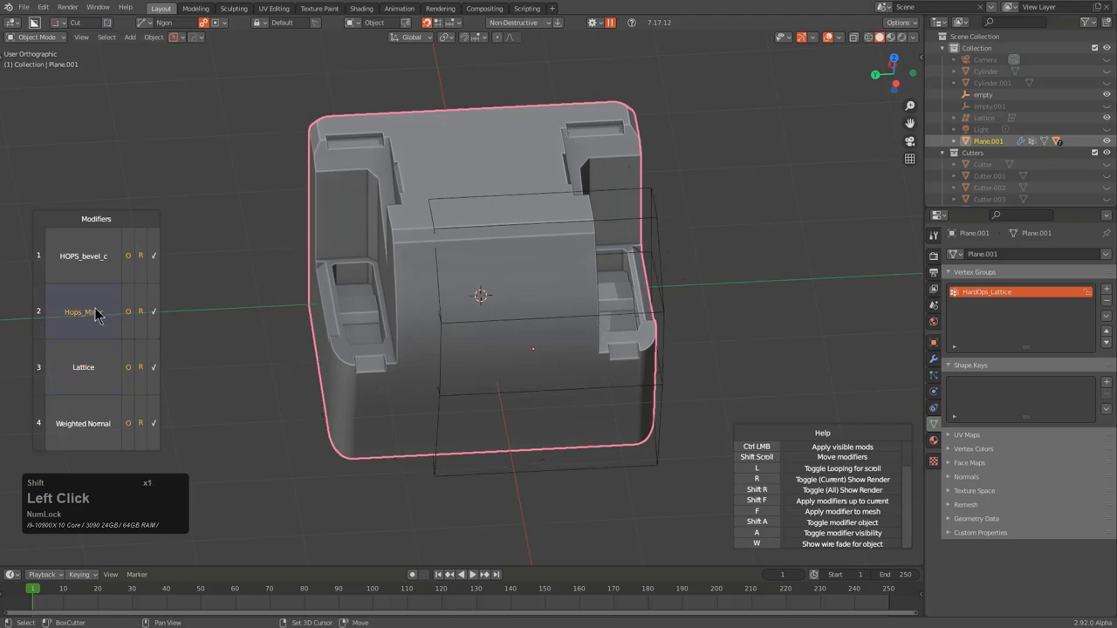
Show the mirror's origin empty, inspect the block from another angle and toggle the remaining rows
double_click(108, 376)
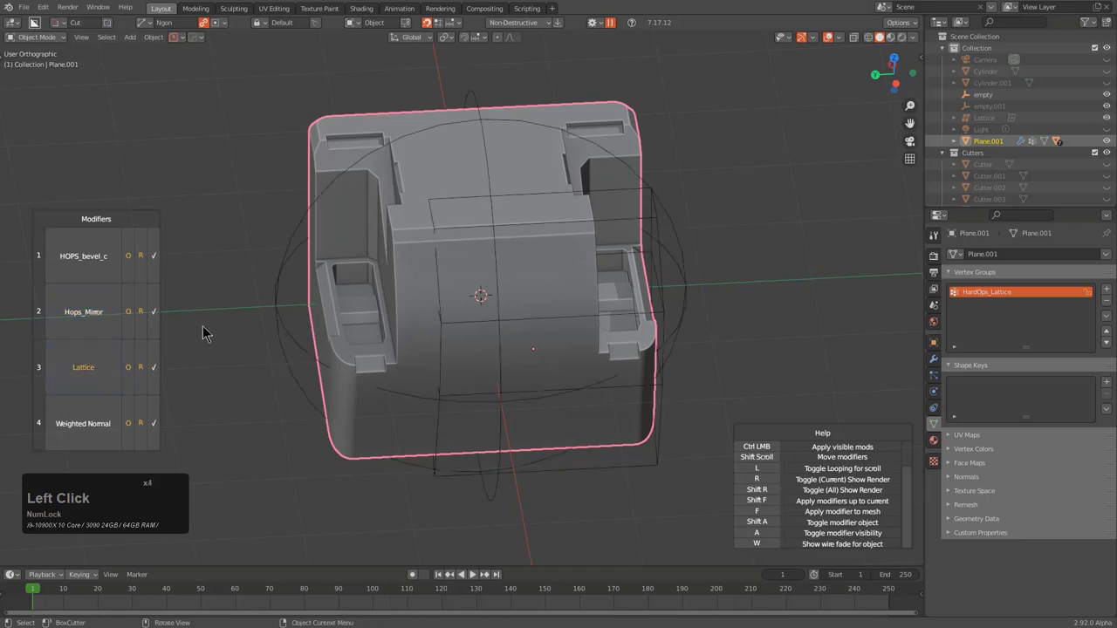
middle_click(454, 343)
middle_click(404, 329)
double_click(116, 320)
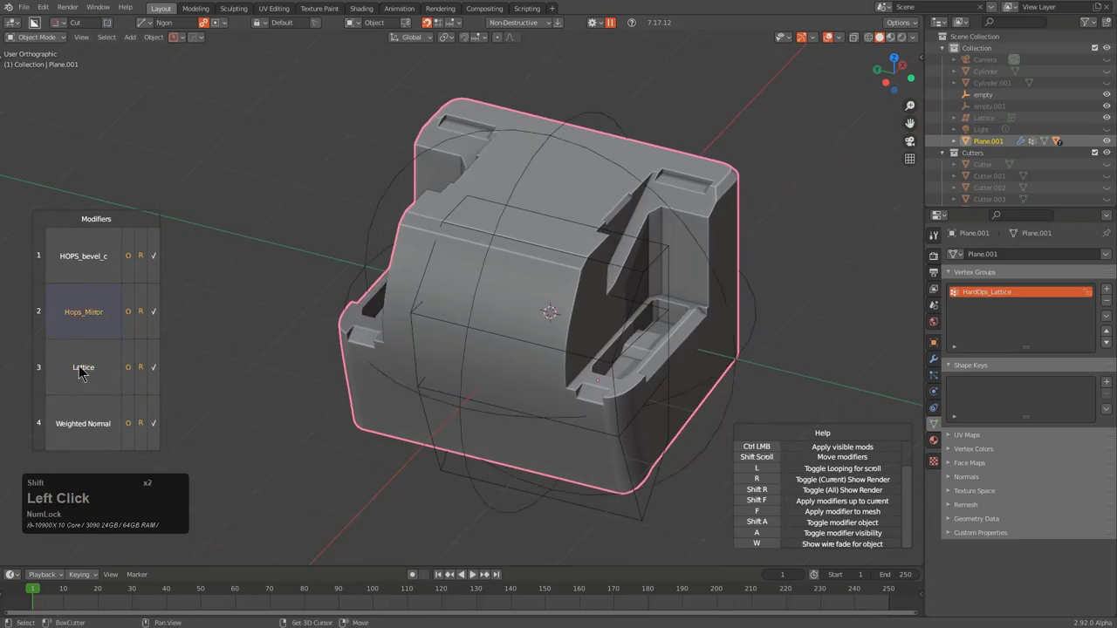
click(104, 360)
click(98, 370)
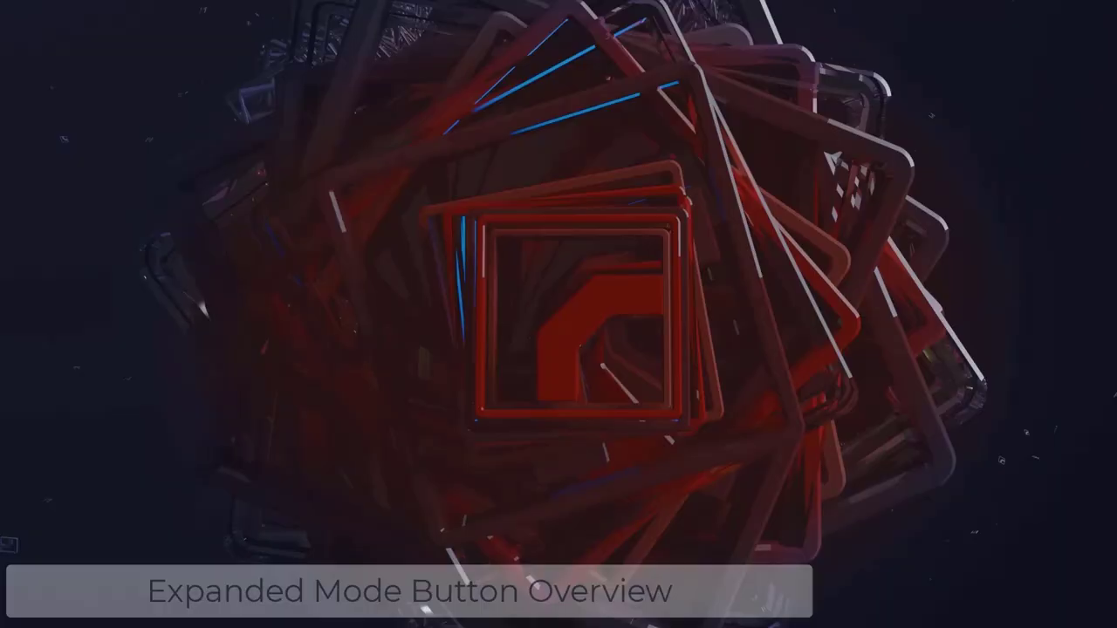
right_click(626, 192)
middle_click(569, 274)
key(ctrl+z)
key(ctrl+z)
key(ctrl+z)
key(ctrl+z)
key(ctrl+z)
key(ctrl+z)
key(ctrl+z)
key(ctrl+z)
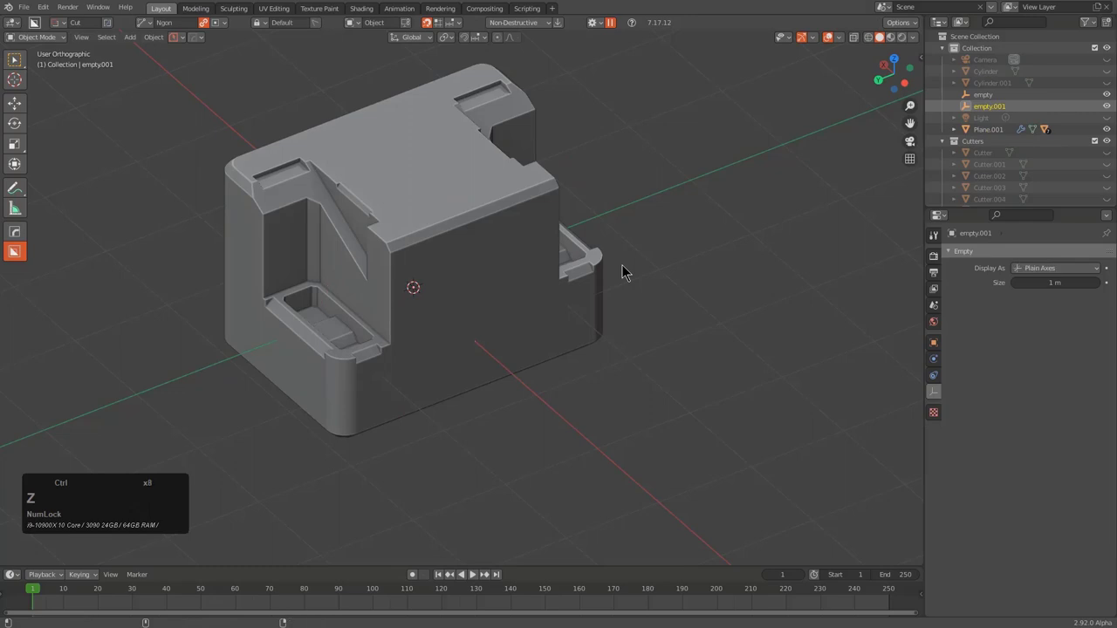
Undo back to a fresh rounded cube, Plane.002, and frame it in the viewport
click(511, 190)
key(ctrl+z)
key(ctrl+z)
click(496, 168)
click(942, 366)
scroll(down, 3)
middle_click(634, 244)
middle_click(609, 250)
Activate BoxCutter (Alt+W) and set its cut options while lining up the corner view
key(x)
click(556, 250)
key(alt+w)
click(236, 29)
middle_click(519, 241)
scroll(down, 3)
scroll(up, 3)
middle_click(537, 260)
scroll(up, 3)
key(alt+w)
click(552, 173)
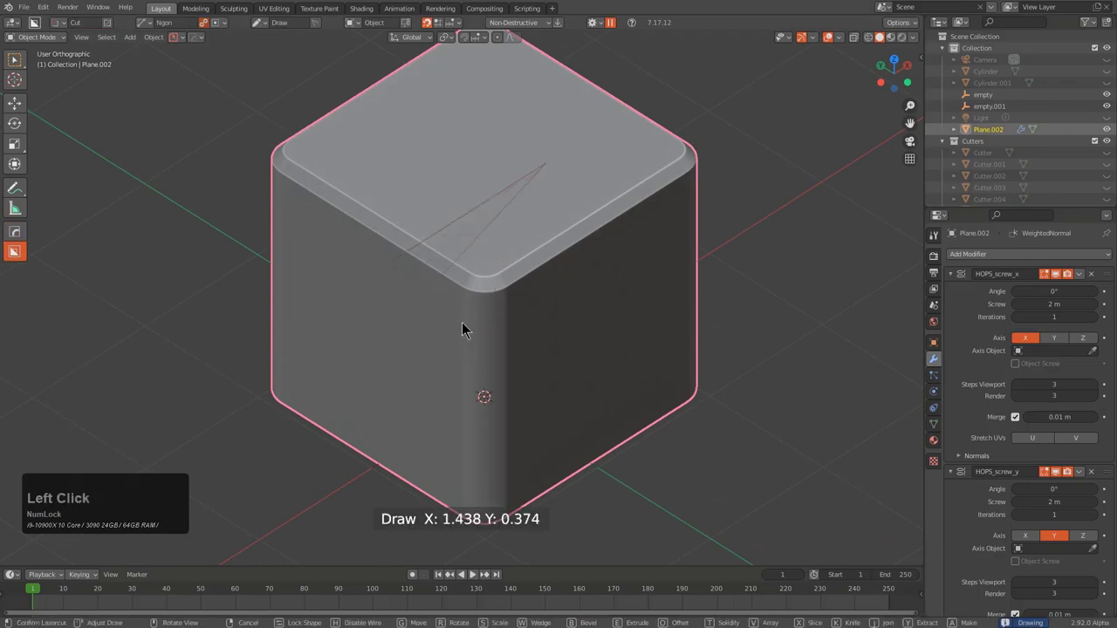
Draw the corner outline, set its depth and confirm a deep front pocket in the cube
click(473, 340)
click(724, 205)
double_click(723, 206)
click(689, 370)
key(d)
click(600, 261)
click(574, 165)
right_click(635, 184)
scroll(up, 3)
scroll(up, 3)
click(569, 166)
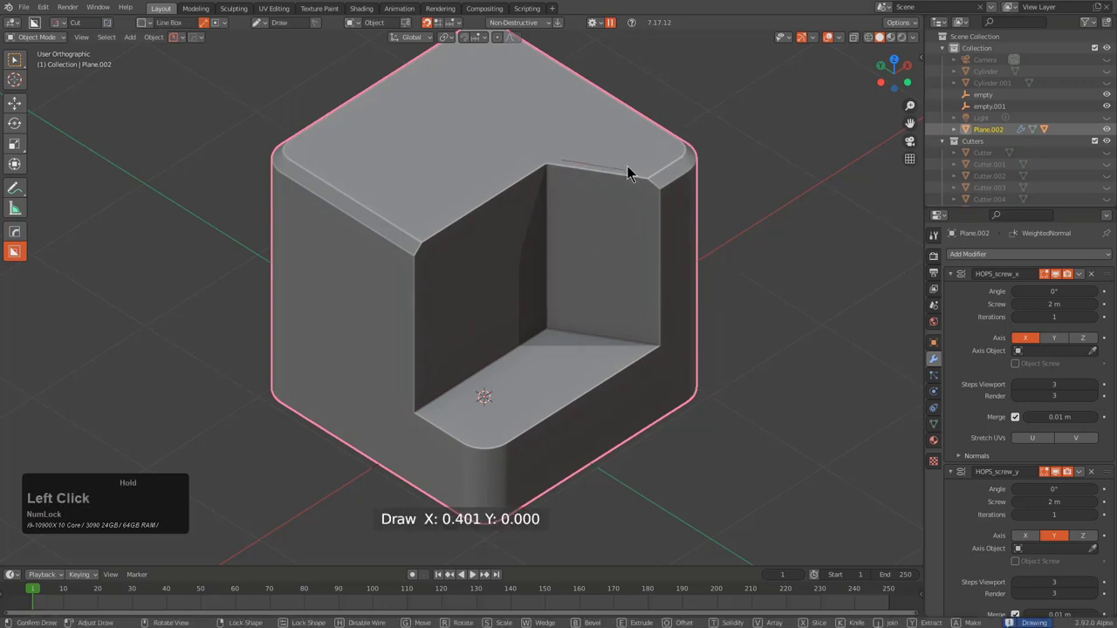
Carve thin line-box slots into the pocket's walls and floor and confirm the front cut
click(623, 193)
click(626, 493)
click(530, 179)
click(470, 235)
click(526, 516)
click(626, 371)
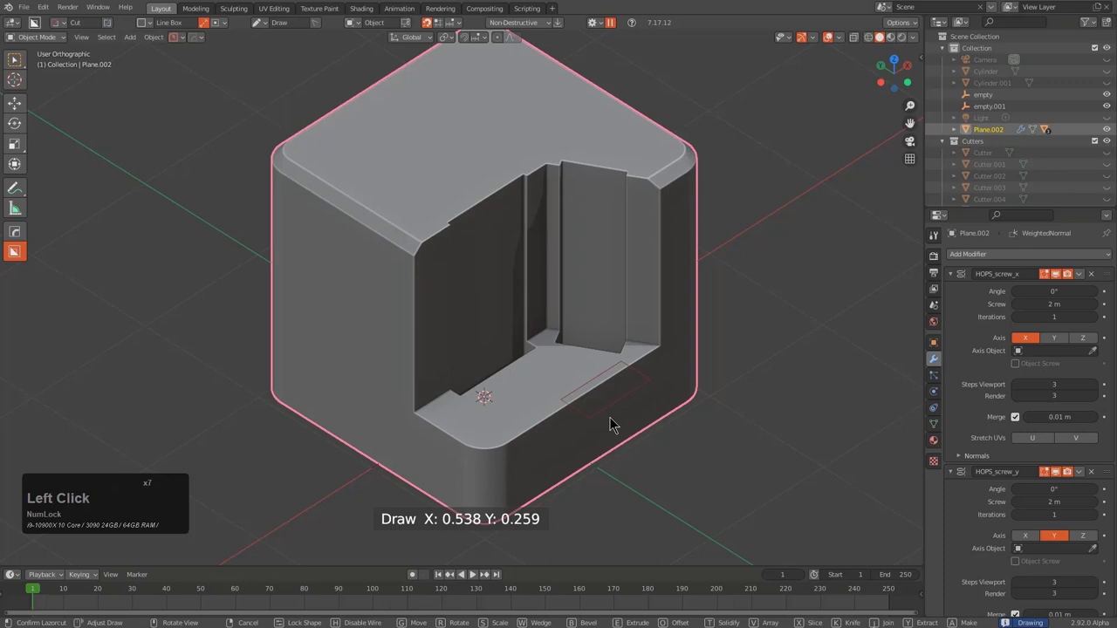
click(628, 428)
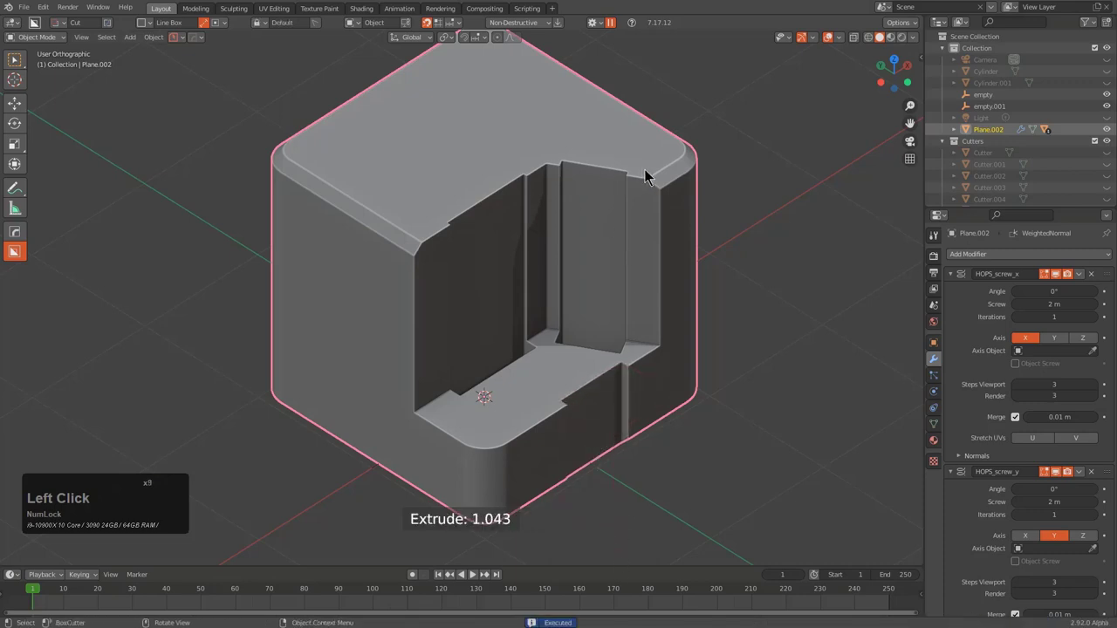
Add a thin BoxCutter cutter for a narrow vertical groove beside the pocket's right wall
double_click(653, 175)
click(712, 195)
click(719, 383)
middle_click(701, 313)
scroll(up, 3)
Run HardOps Ever Scroll Booleans and scroll to the new Cutter.027 boolean
key(q)
click(697, 244)
click(696, 249)
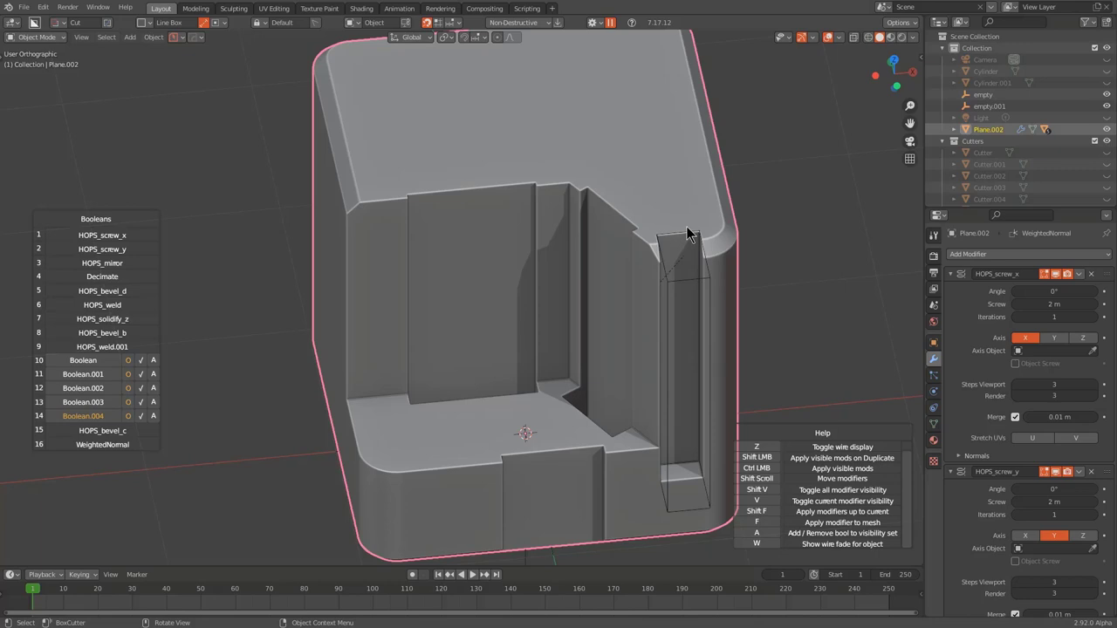
scroll(down, 3)
scroll(down, 3)
scroll(up, 3)
scroll(down, 3)
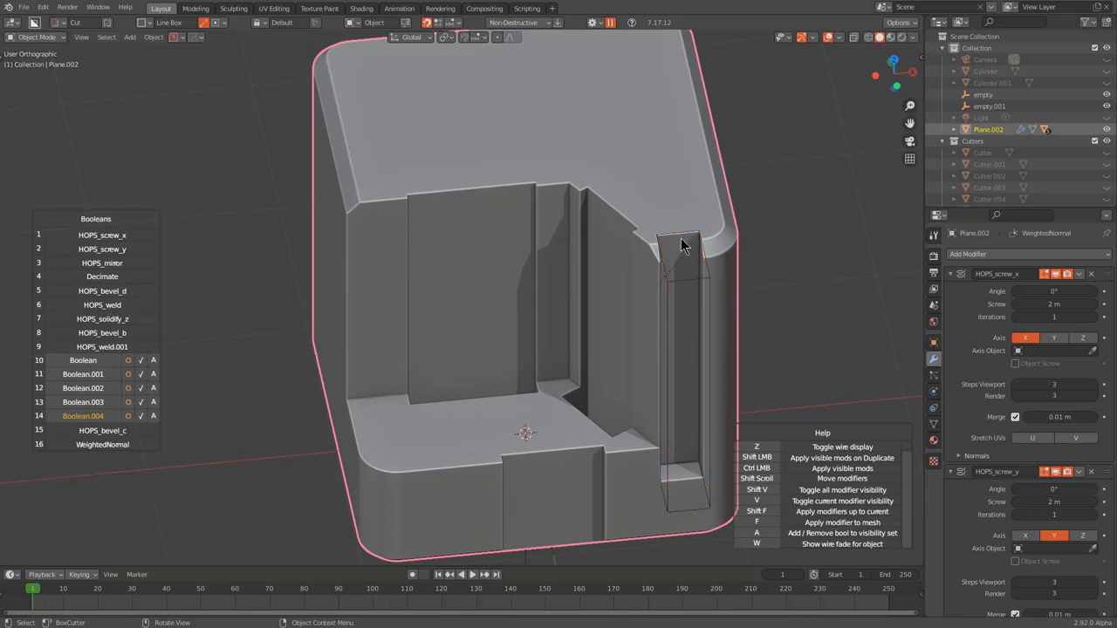
click(687, 245)
Move Cutter.027 into place along the side wall (G), hide it and inspect the slot
key(g)
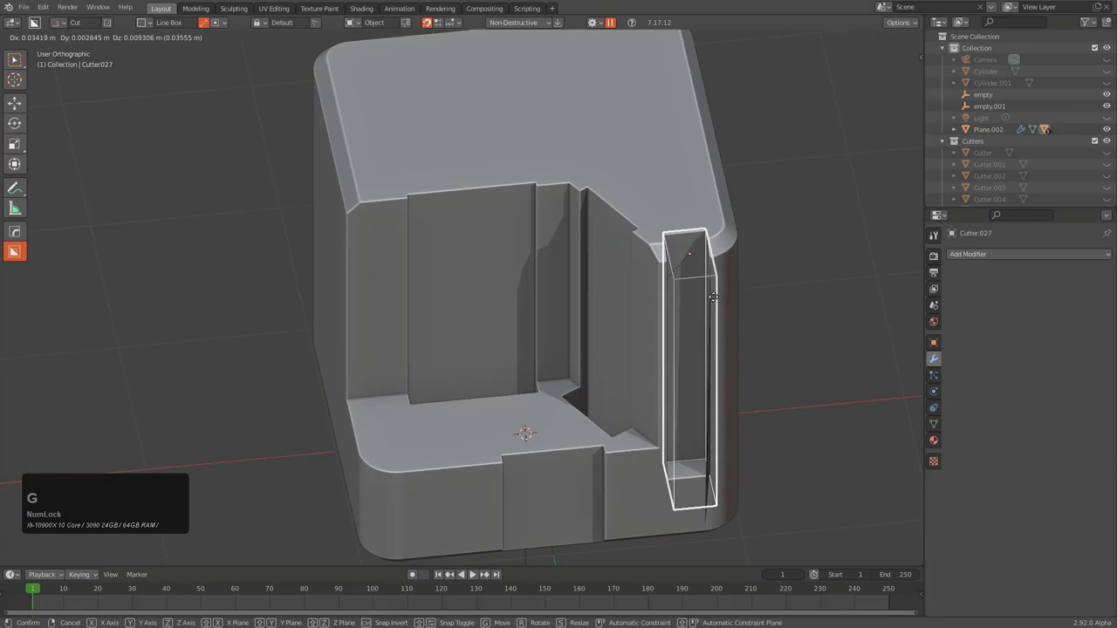
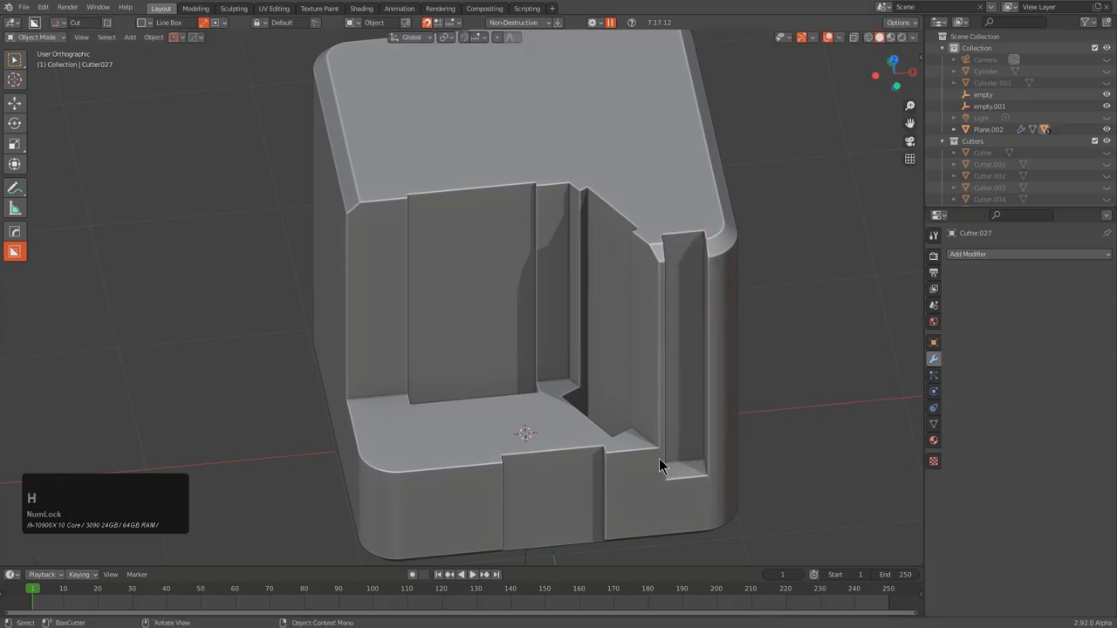
key(h)
middle_click(669, 386)
scroll(down, 3)
middle_click(643, 295)
middle_click(629, 312)
middle_click(648, 309)
middle_click(643, 319)
Select Plane.002 and start HardOps Booleans Ever Scroll, stepping through its cuts
key(q)
click(557, 212)
key(q)
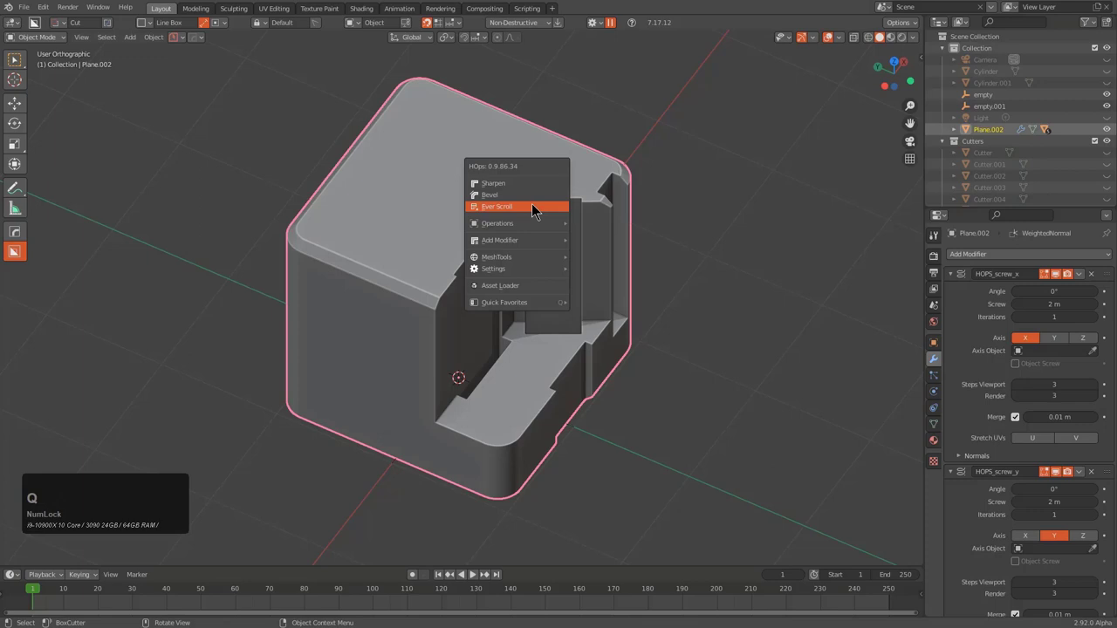
click(536, 213)
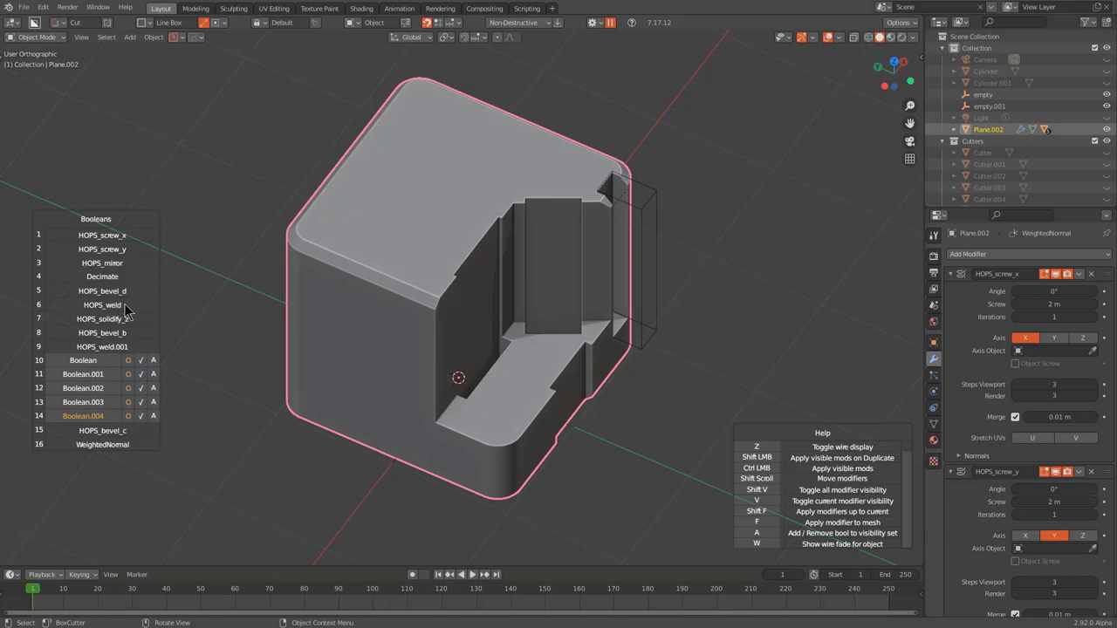
scroll(up, 3)
scroll(down, 3)
scroll(up, 3)
Toggle the first Boolean's cut on and off, then add it to the visibility set
click(133, 367)
double_click(133, 367)
click(133, 366)
double_click(134, 366)
double_click(136, 366)
click(135, 366)
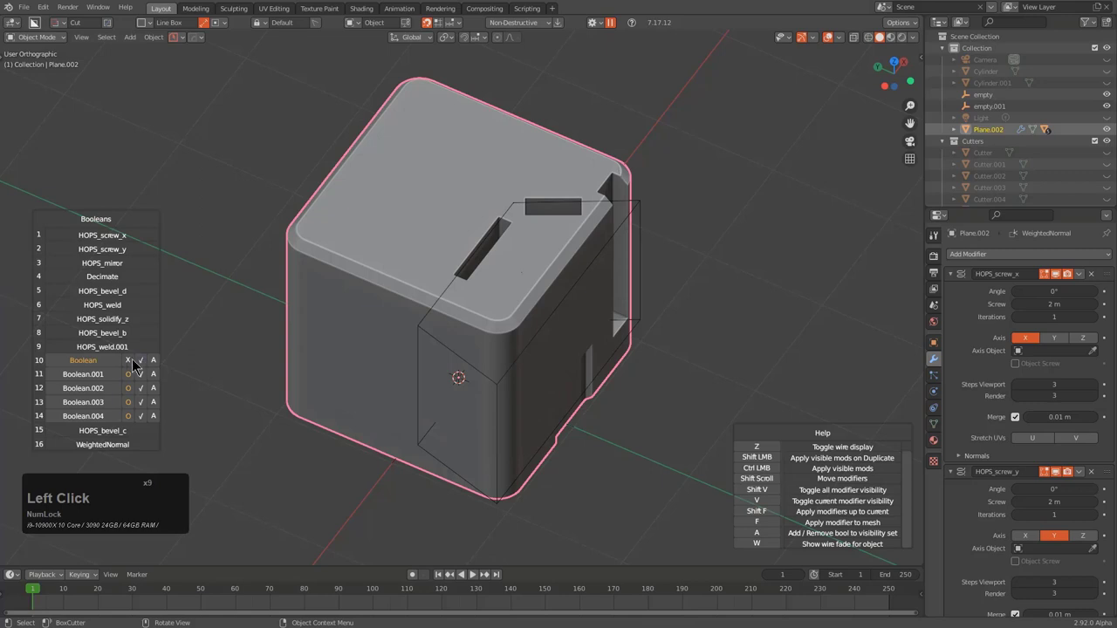
click(135, 364)
click(160, 364)
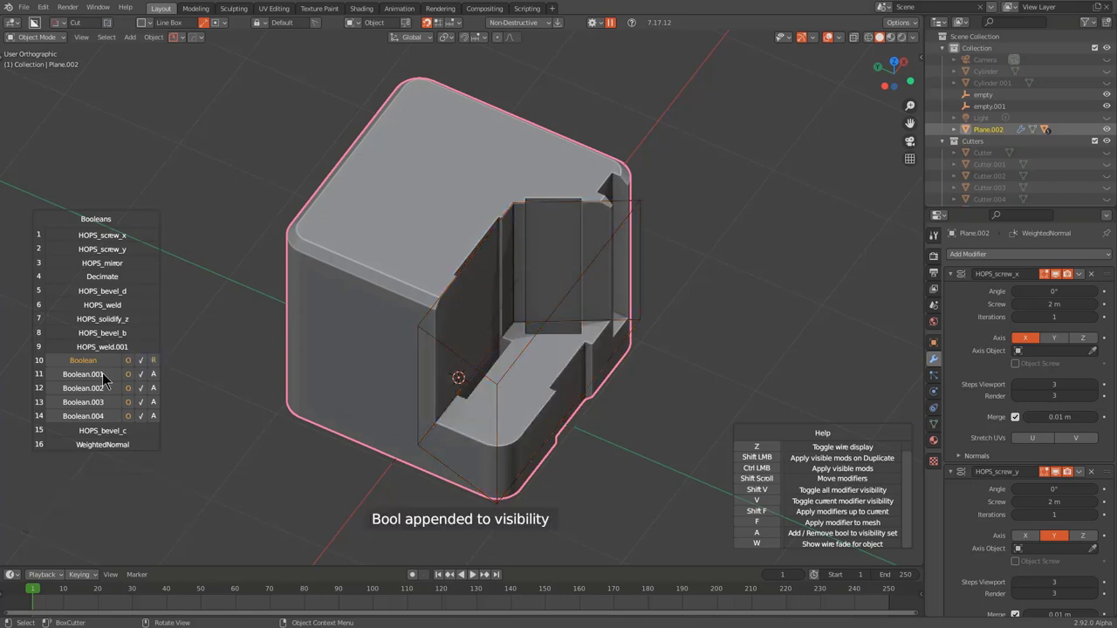
Highlight Boolean.001's cutter and switch visibility of it and the Boolean.003 cut
click(104, 380)
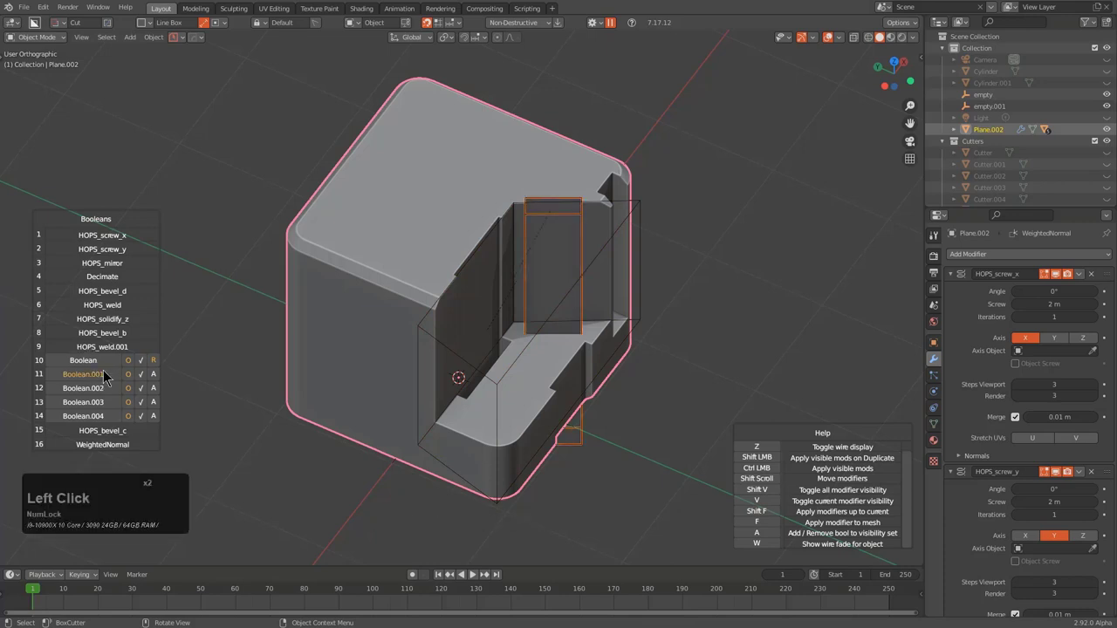
click(162, 380)
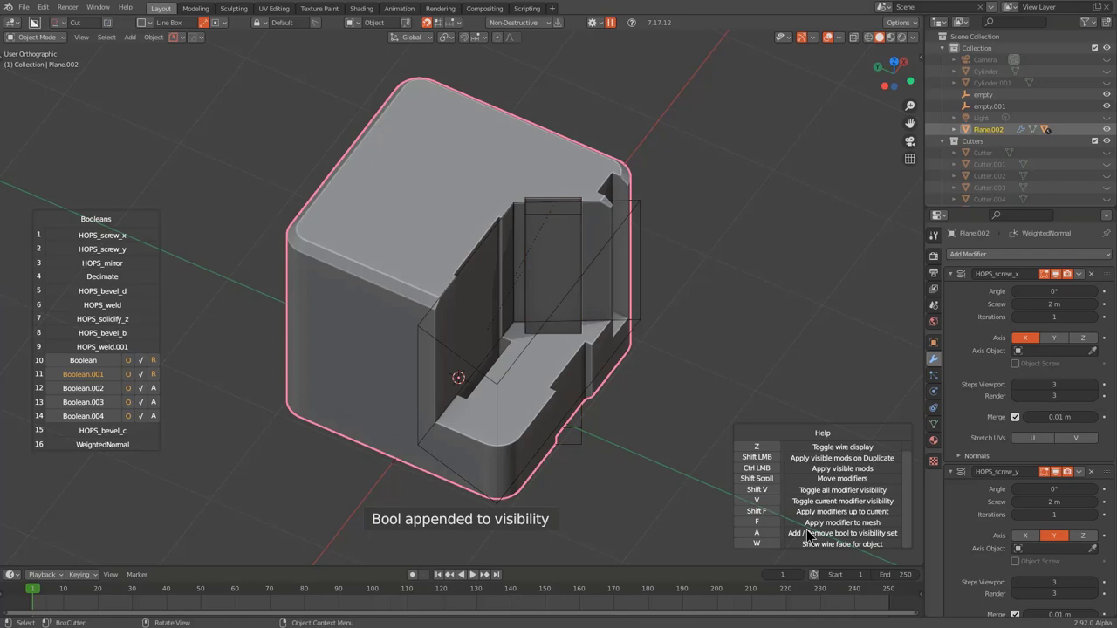
double_click(766, 540)
double_click(766, 540)
click(81, 408)
click(641, 417)
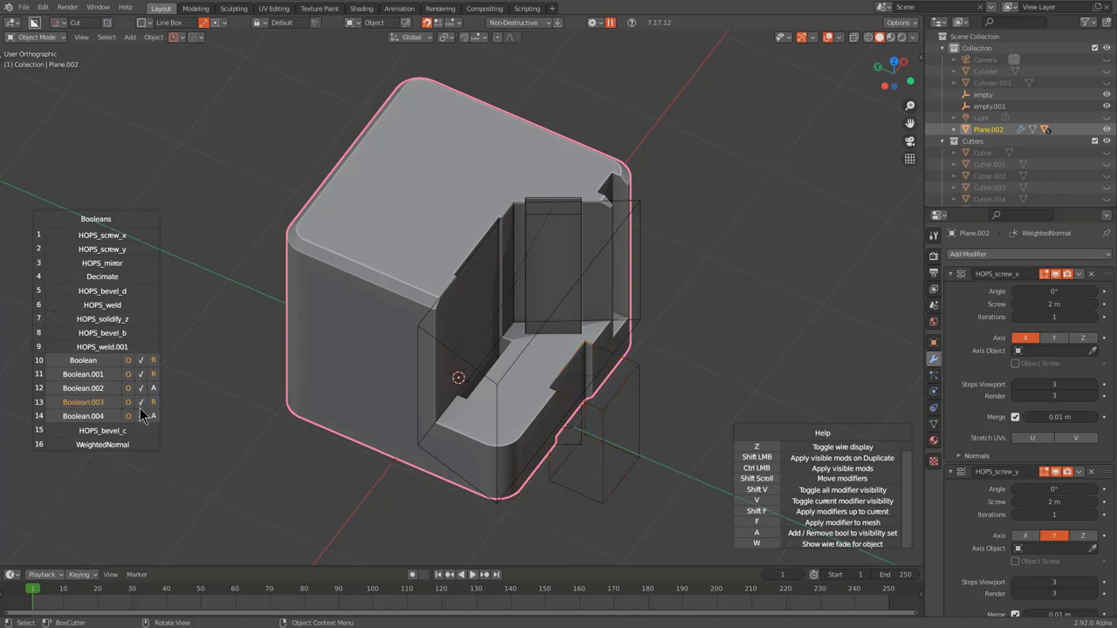
Leave Ever Scroll keeping the current visibility and reselect the notched cube
click(373, 318)
middle_click(602, 414)
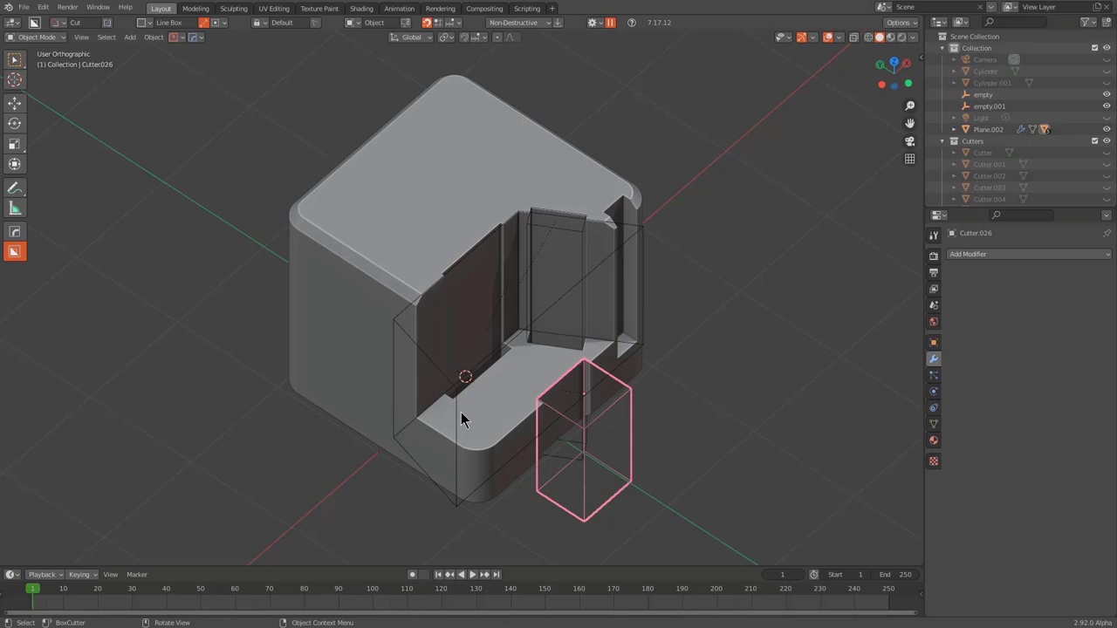
click(417, 469)
scroll(up, 3)
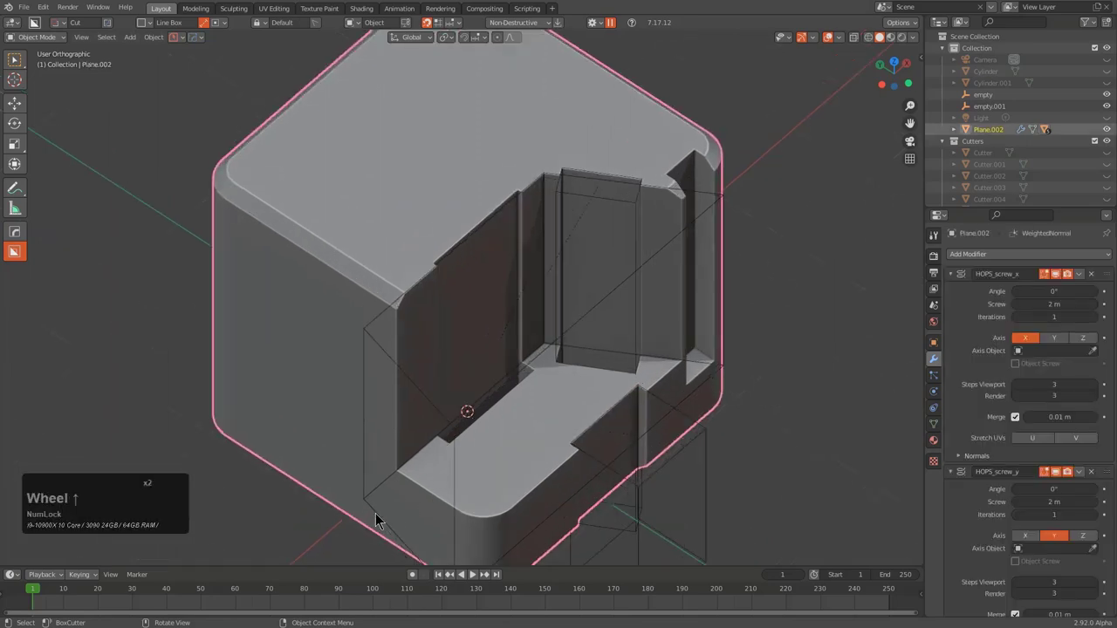
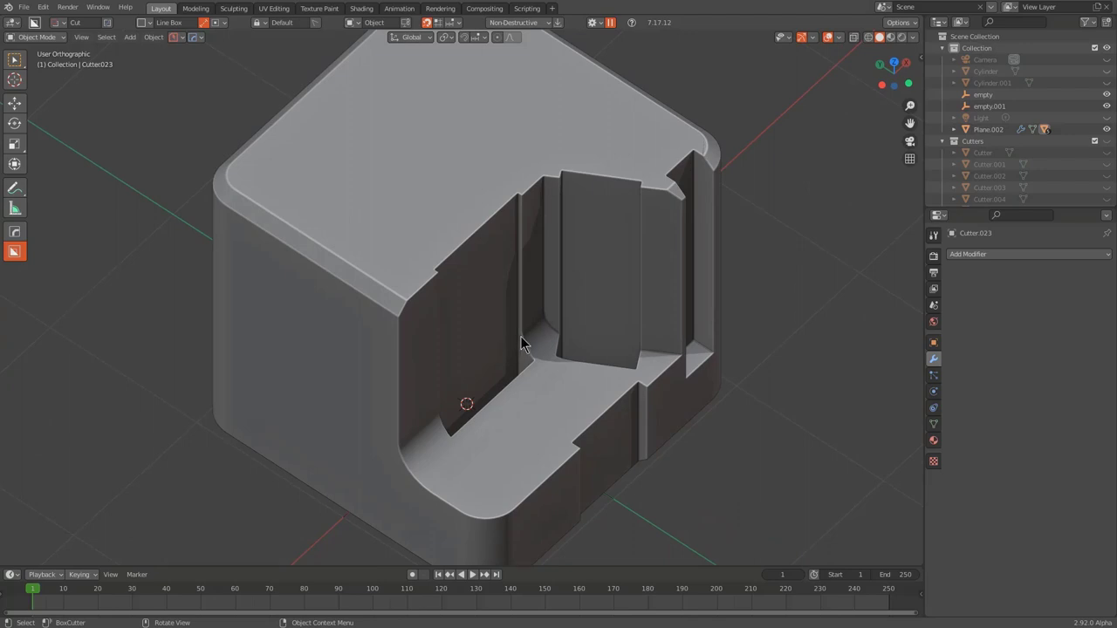
Start HardOps Ever Scroll in Modifiers mode on Plane.002
click(546, 266)
key(q)
click(564, 253)
key(Tab)
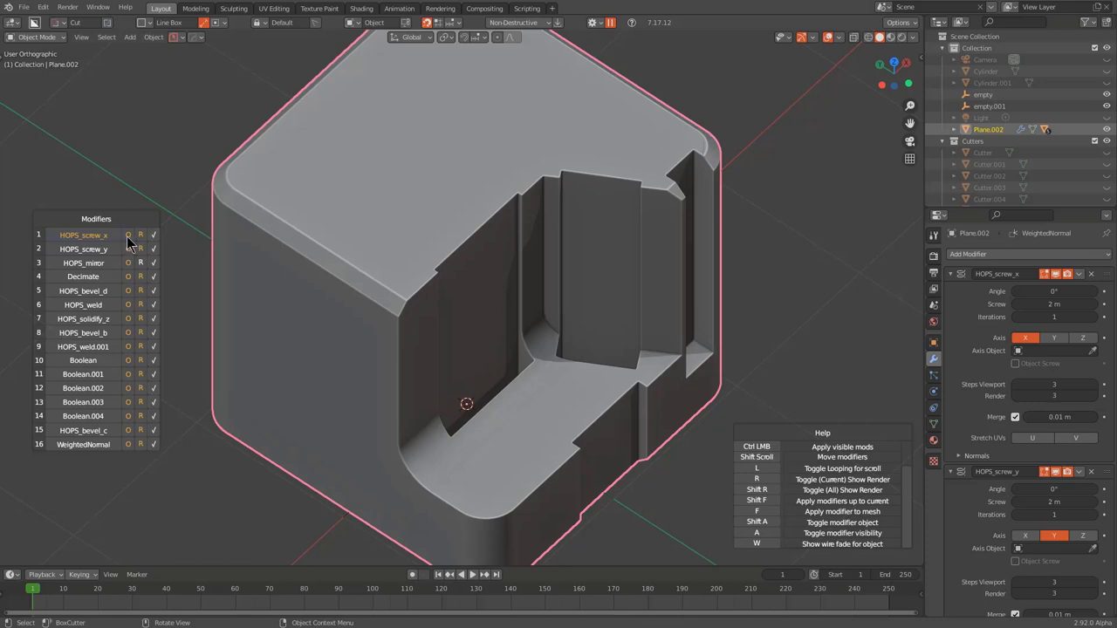
Toggle the first modifier's viewport and render display switches
click(136, 241)
click(135, 242)
double_click(135, 242)
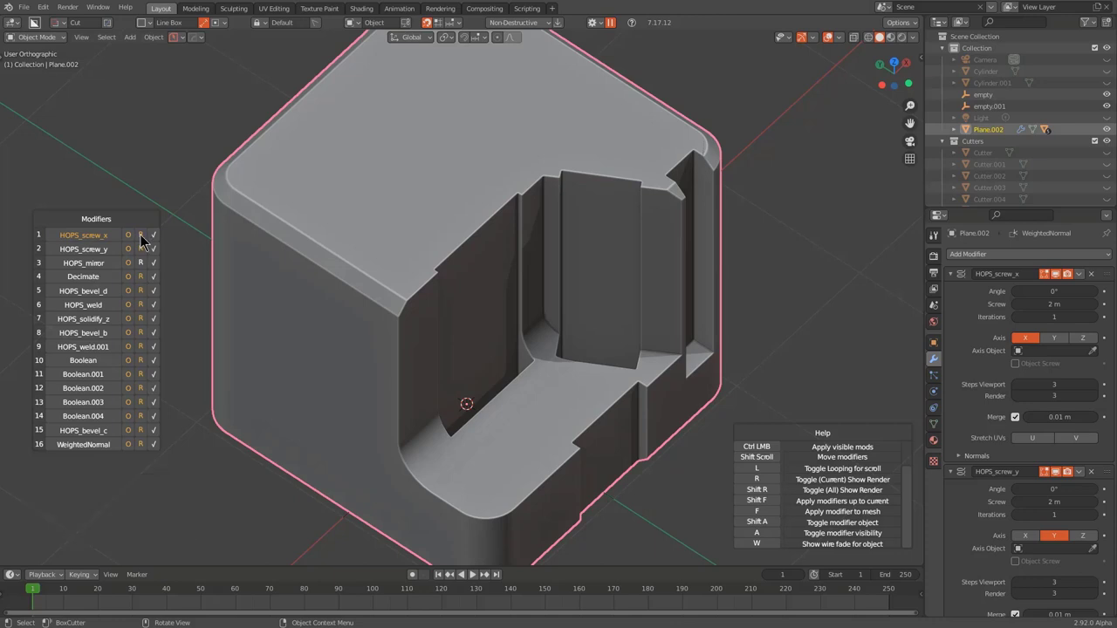
click(147, 241)
click(147, 241)
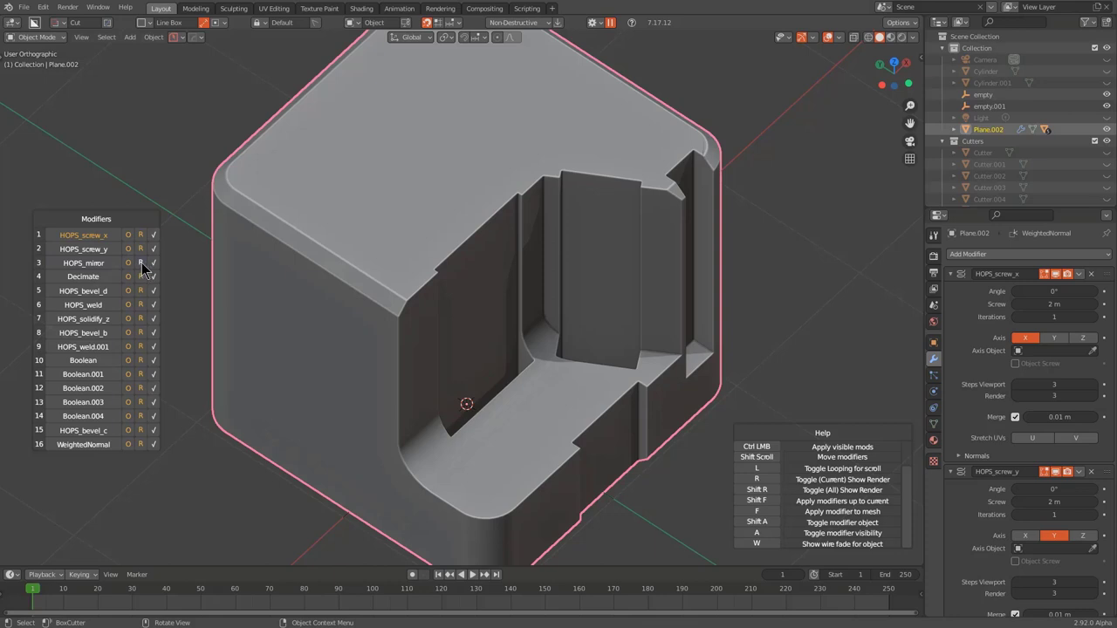
Shift-scroll down to HOPS_mirror so later modifiers hide, and toggle its render display
scroll(up, 3)
scroll(down, 3)
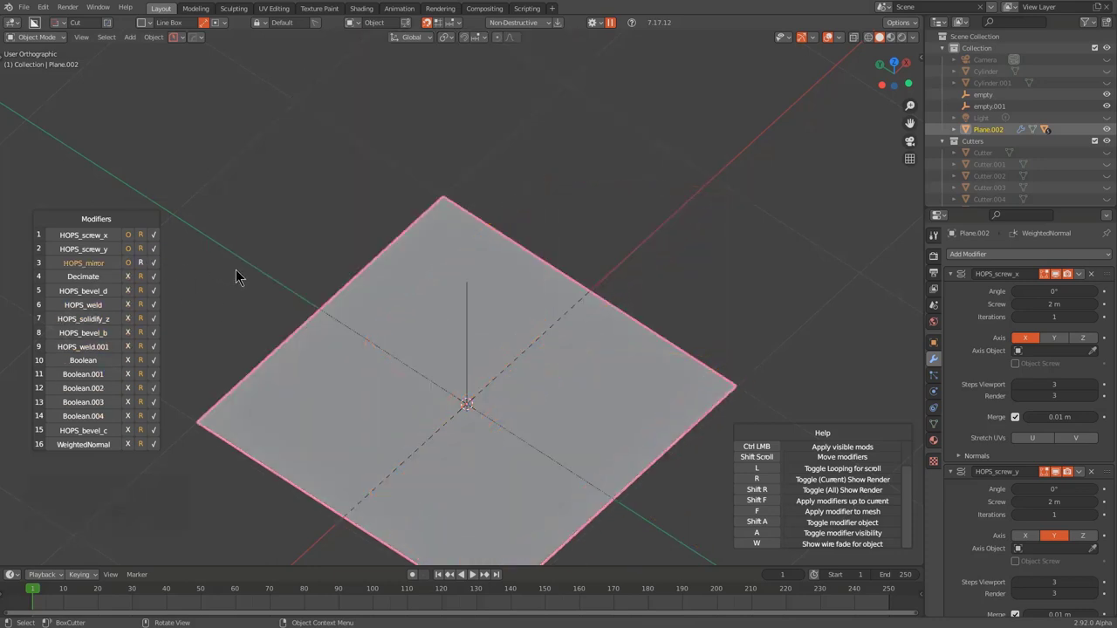
click(145, 270)
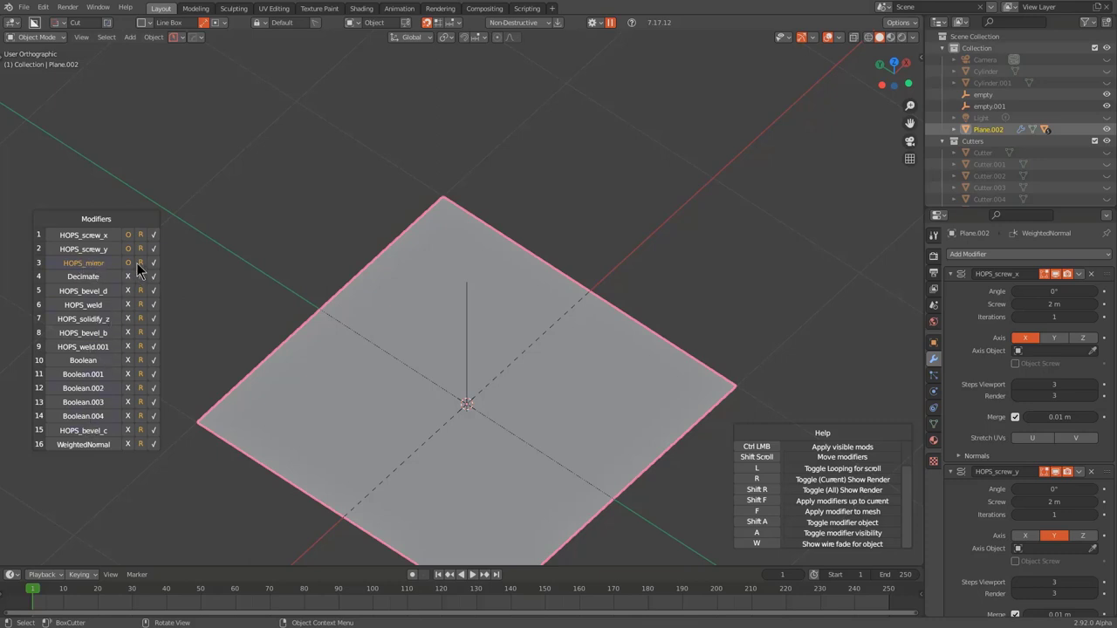
click(149, 271)
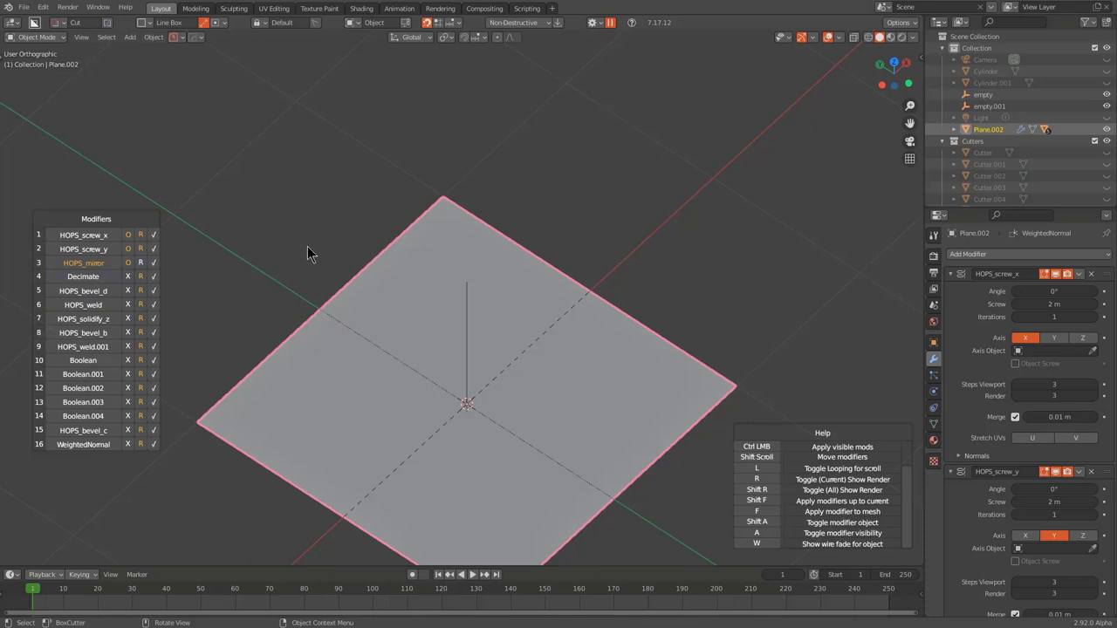
Exit Ever Scroll to restore the full block and set HOPS_mirror's axes to repeat the notches onto the left inner wall
right_click(384, 214)
scroll(down, 3)
middle_click(571, 287)
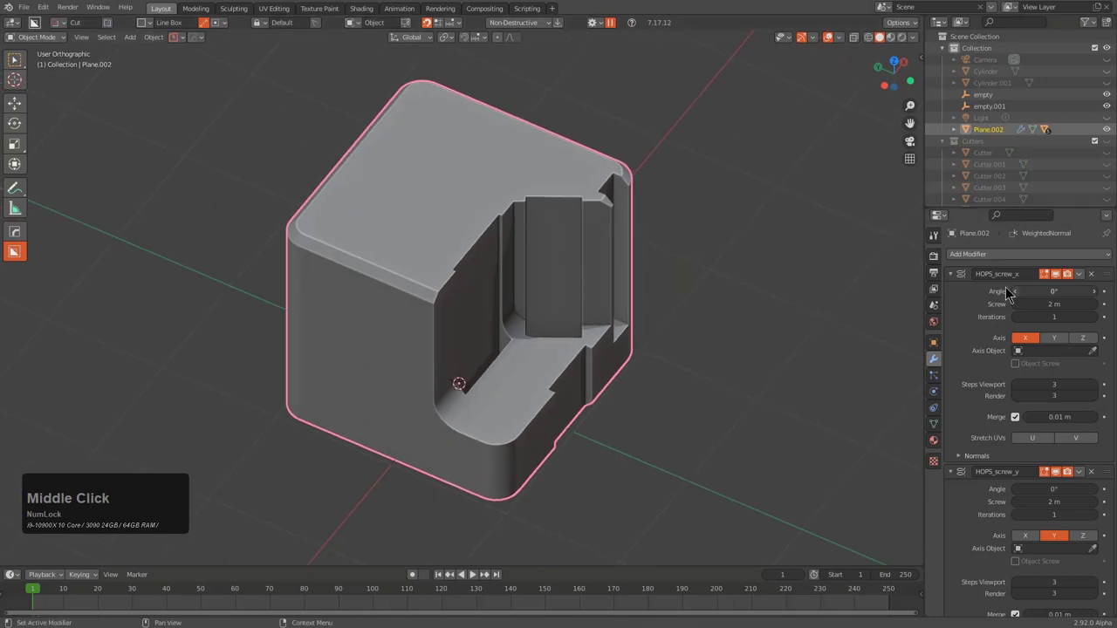
scroll(down, 3)
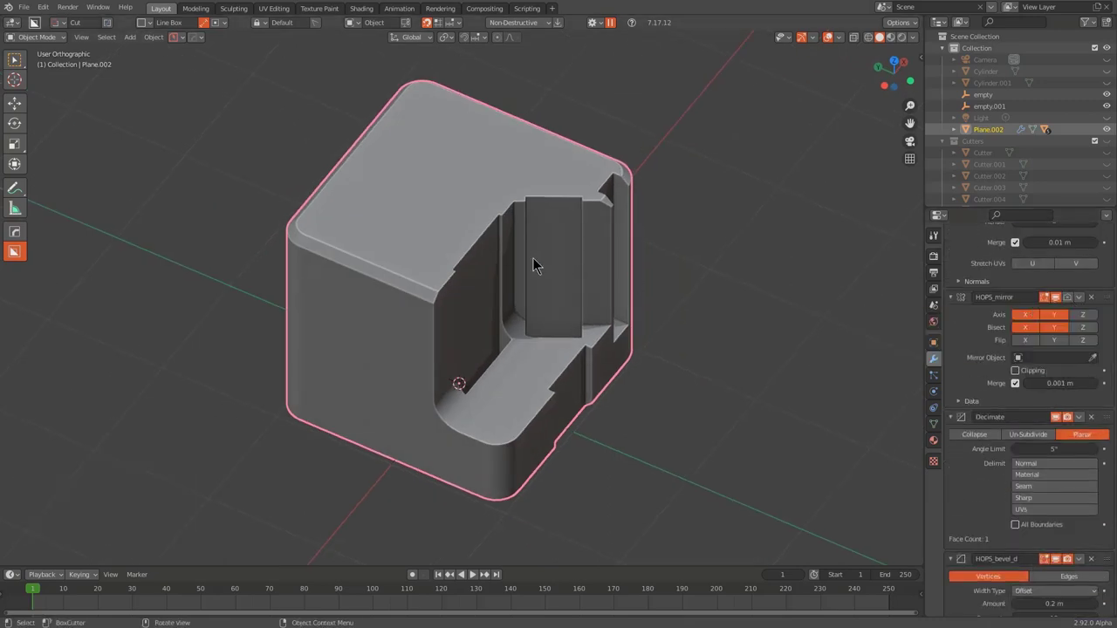
click(488, 235)
click(486, 258)
click(504, 312)
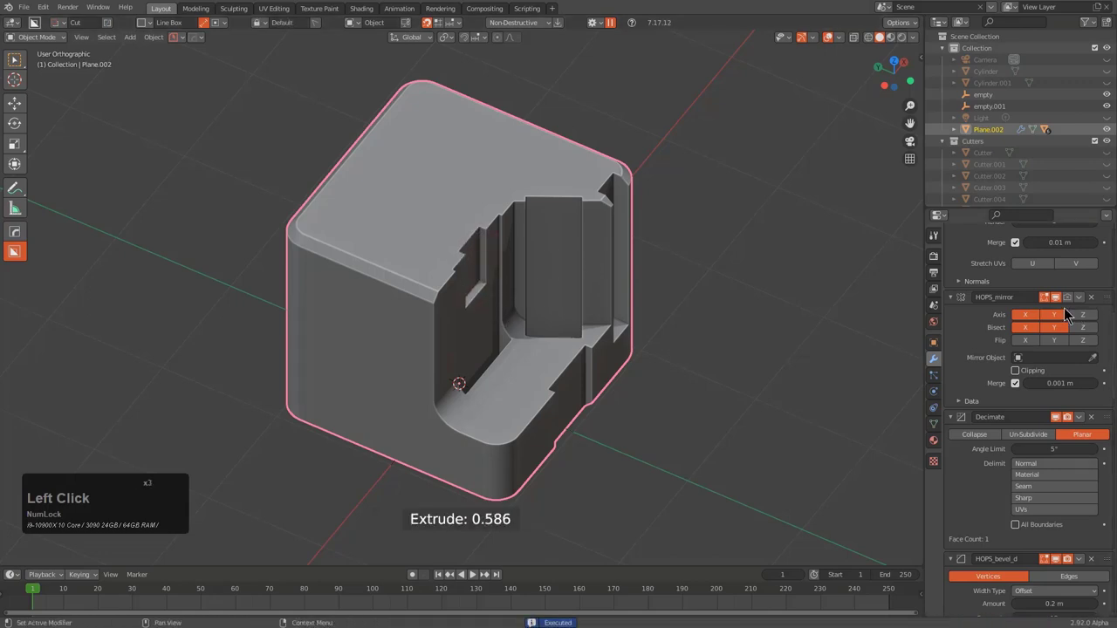
Review the modifier stack and toggle HOPS_mirror's realtime display off and back on
scroll(up, 3)
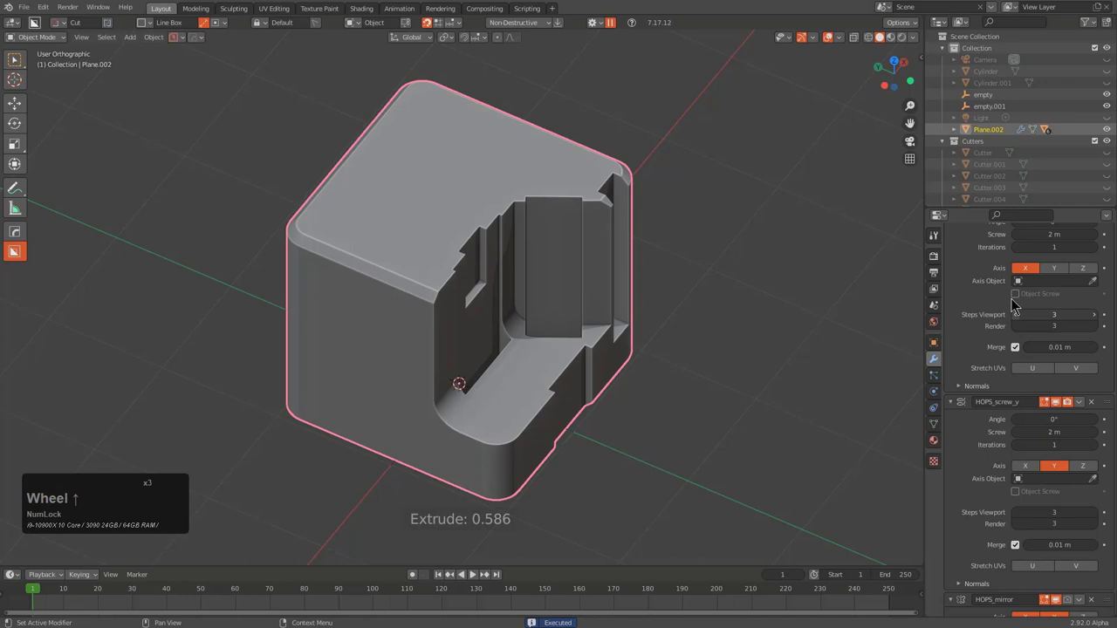
scroll(up, 3)
scroll(down, 3)
scroll(down, 3)
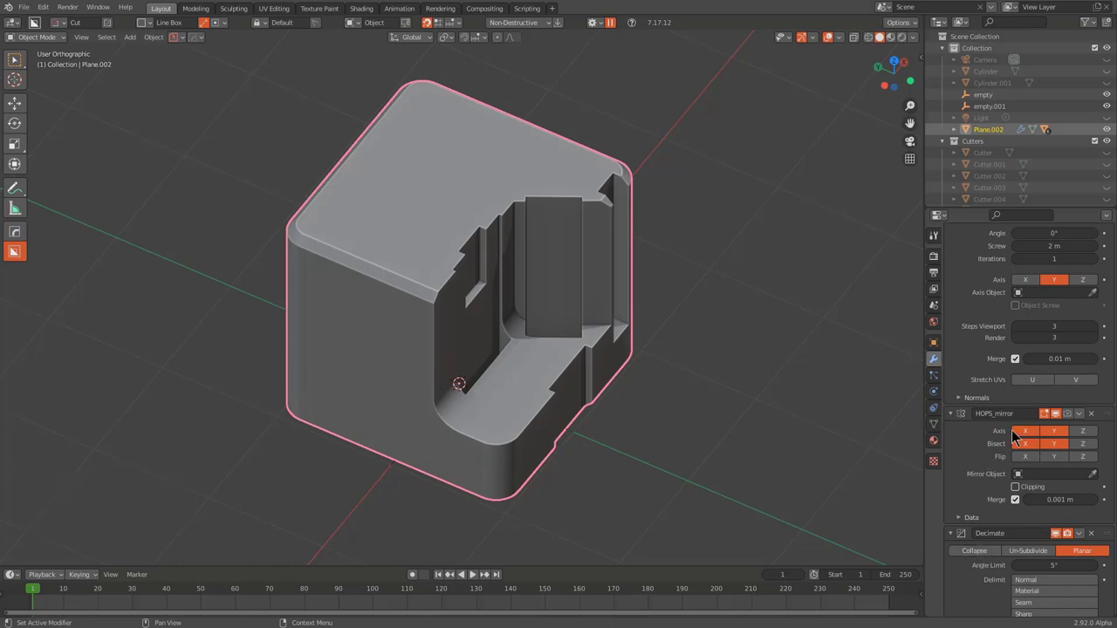
click(1061, 417)
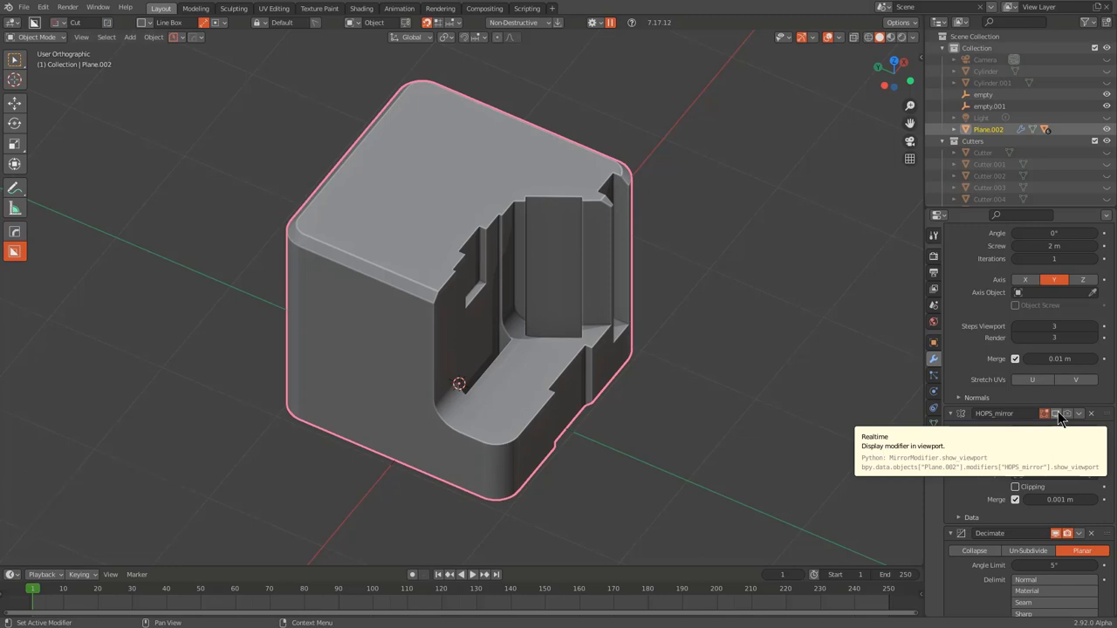
click(1063, 420)
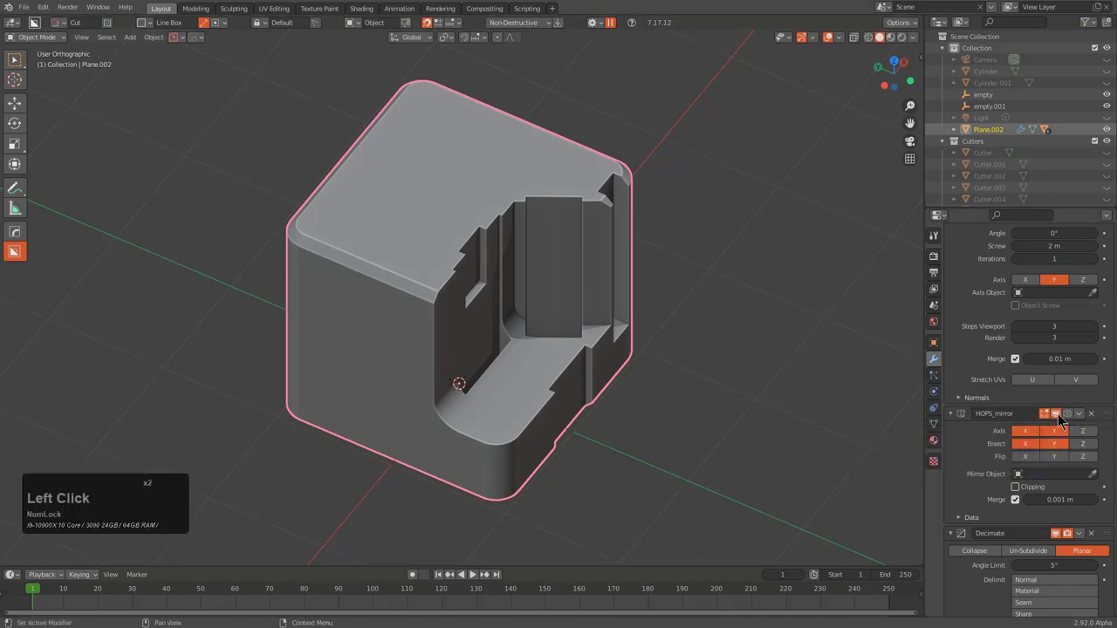
click(1073, 420)
Sketch and cancel a small box cut on the edge, undo it and collapse the HOPS_mirror settings
scroll(up, 3)
click(423, 243)
click(447, 282)
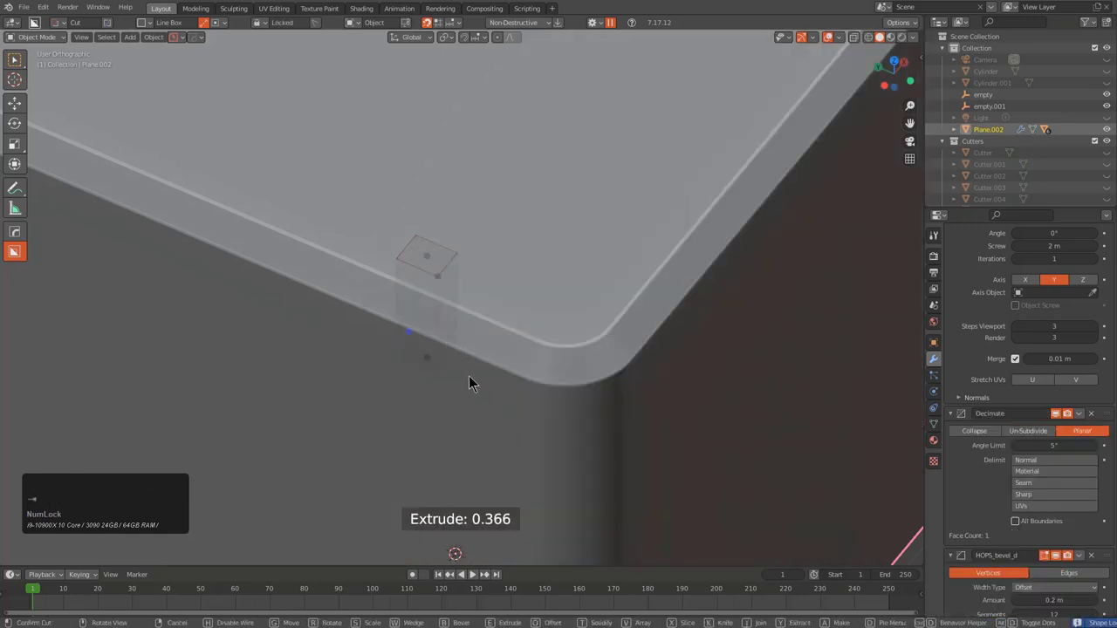
scroll(down, 3)
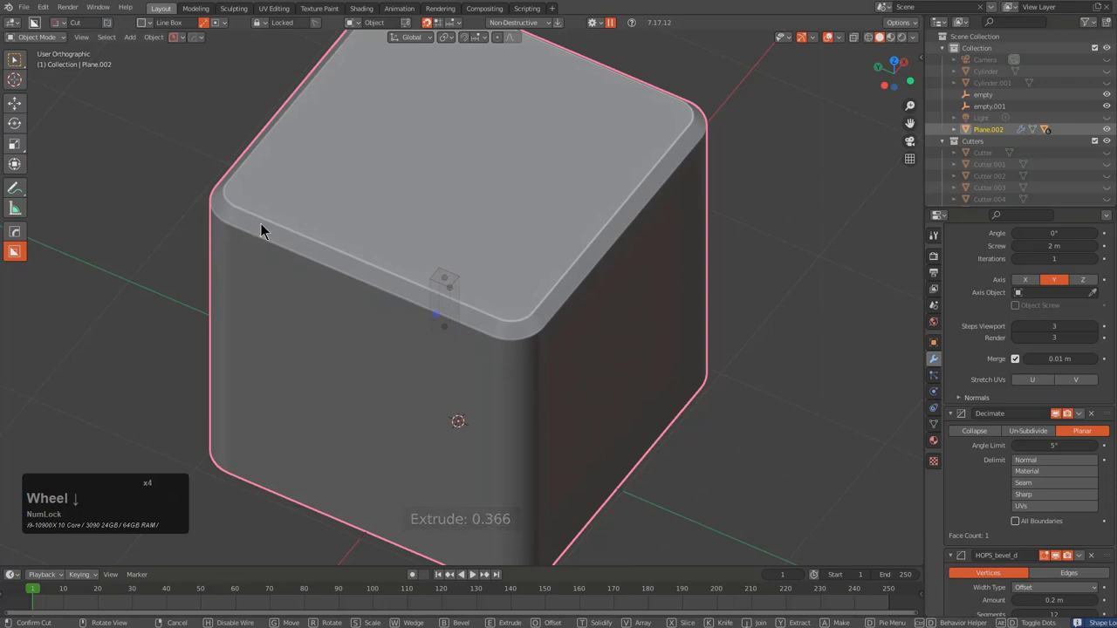
right_click(546, 322)
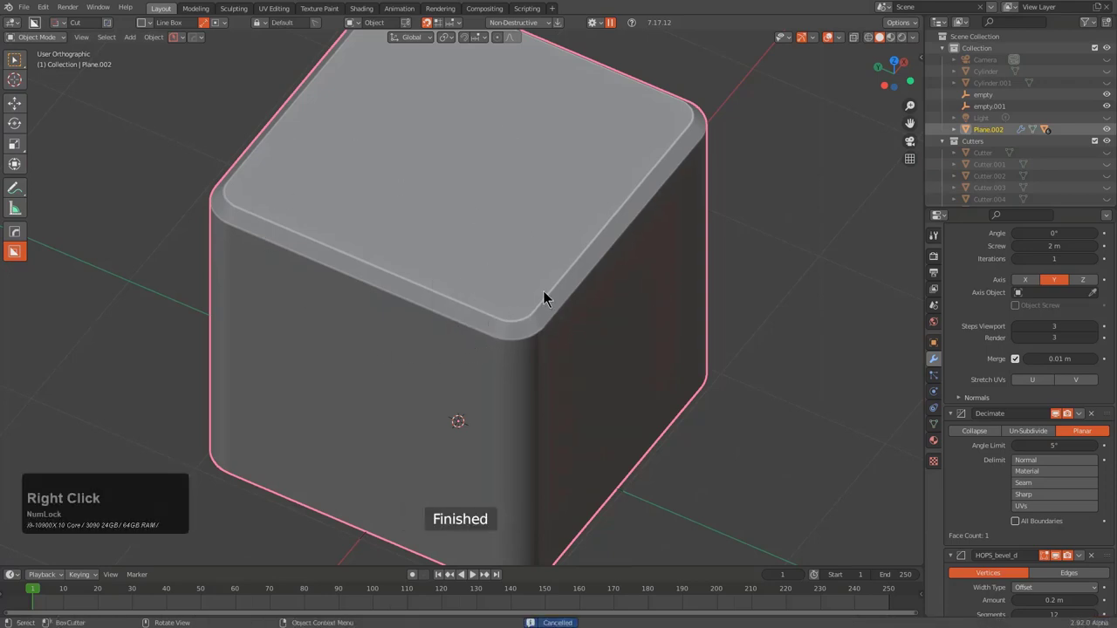
key(ctrl+z)
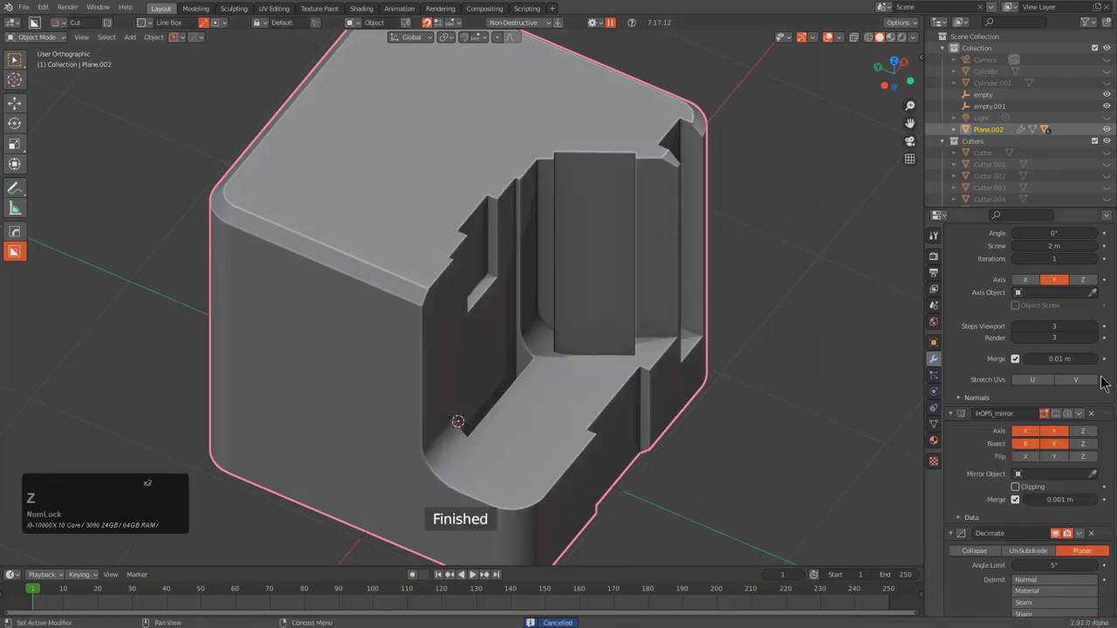
click(1064, 420)
click(1071, 421)
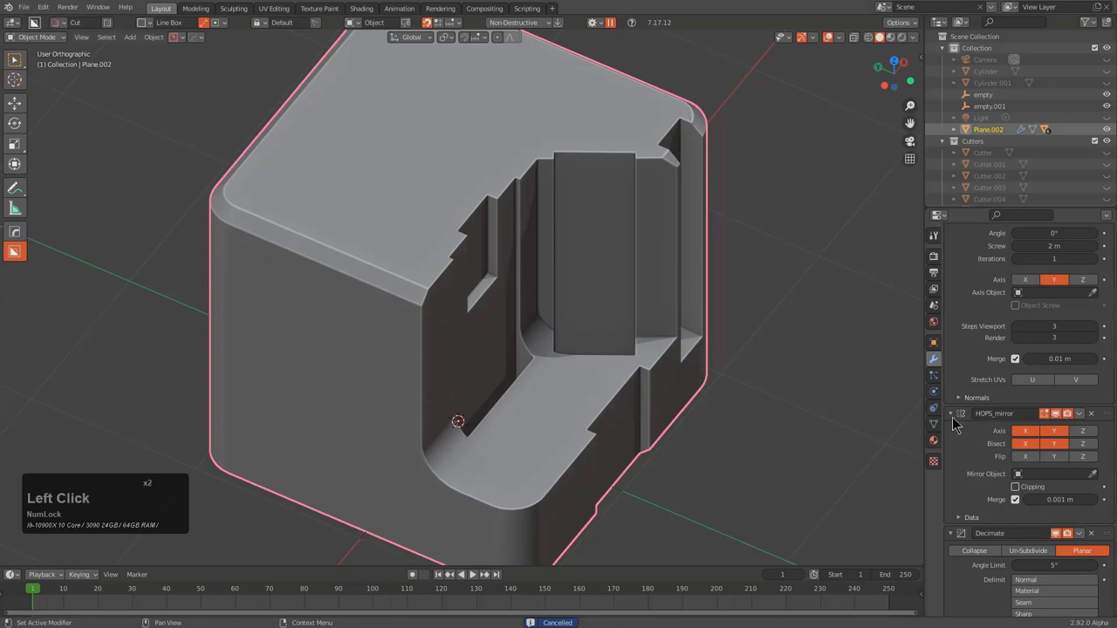
click(960, 422)
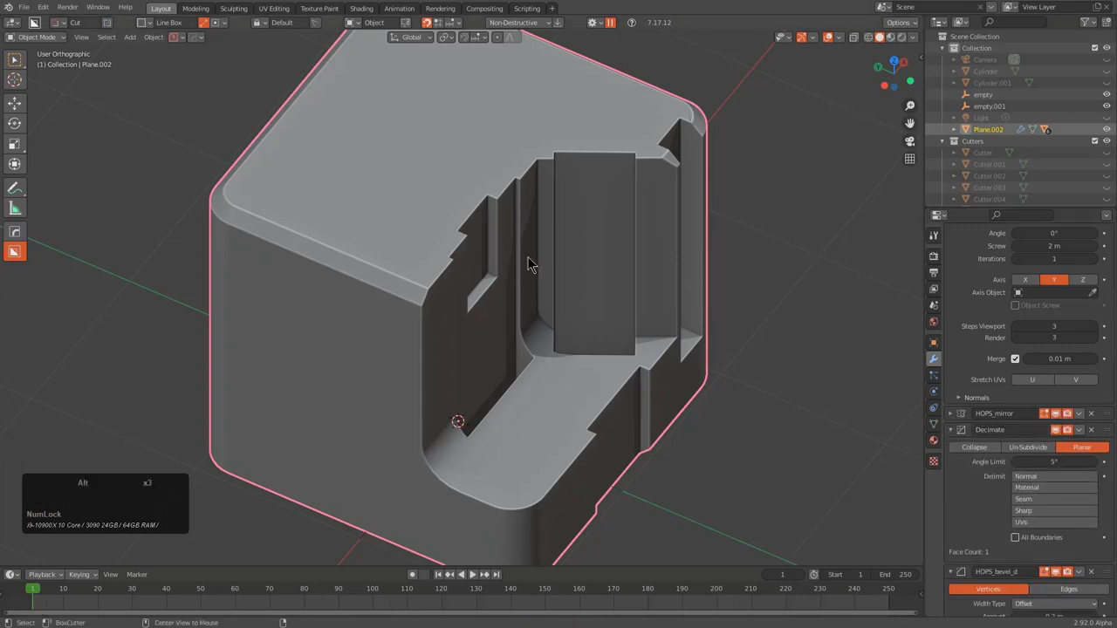
Mirror the block across a new empty (empty.002) with the HardOps mirror gizmo
key(x)
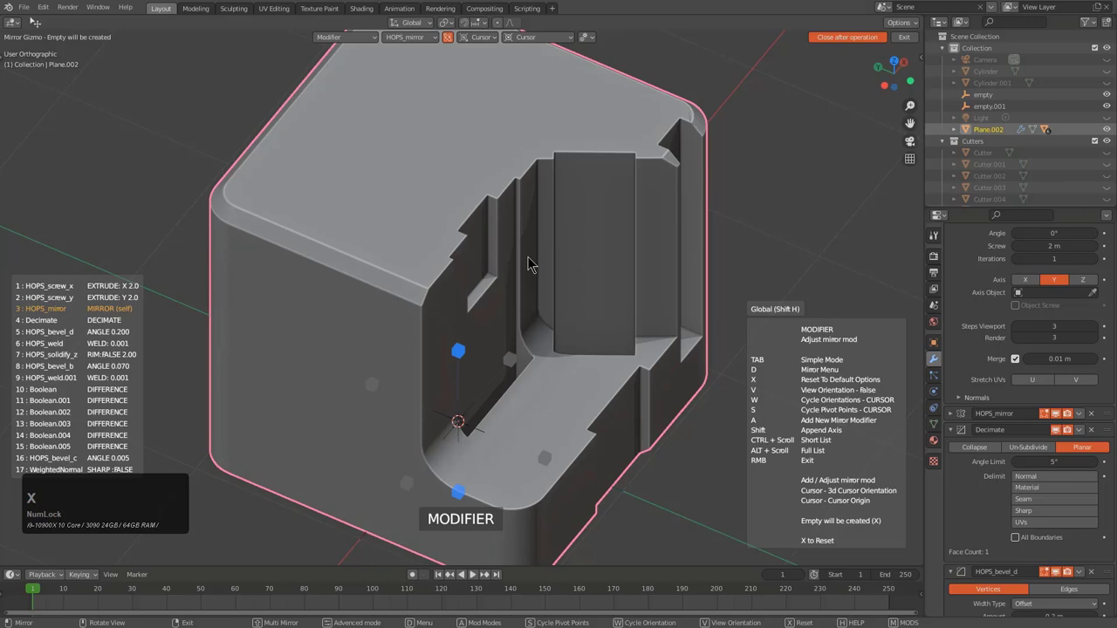
key(a)
click(553, 463)
middle_click(563, 336)
scroll(up, 3)
Carve an extra extruded box cut into the mirrored side of the block
click(383, 250)
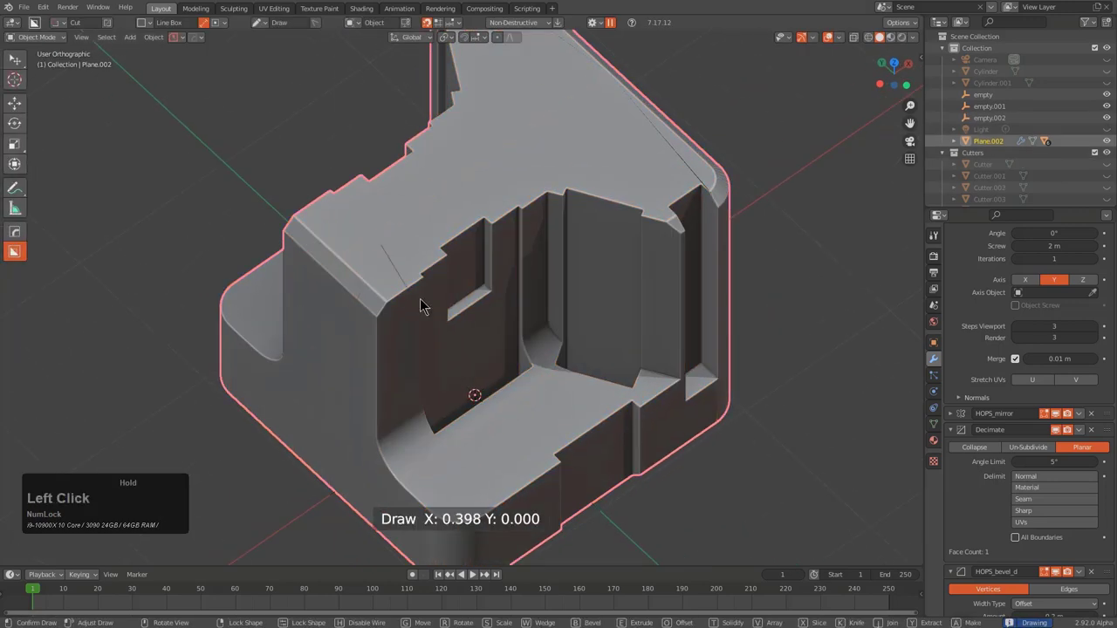
click(342, 331)
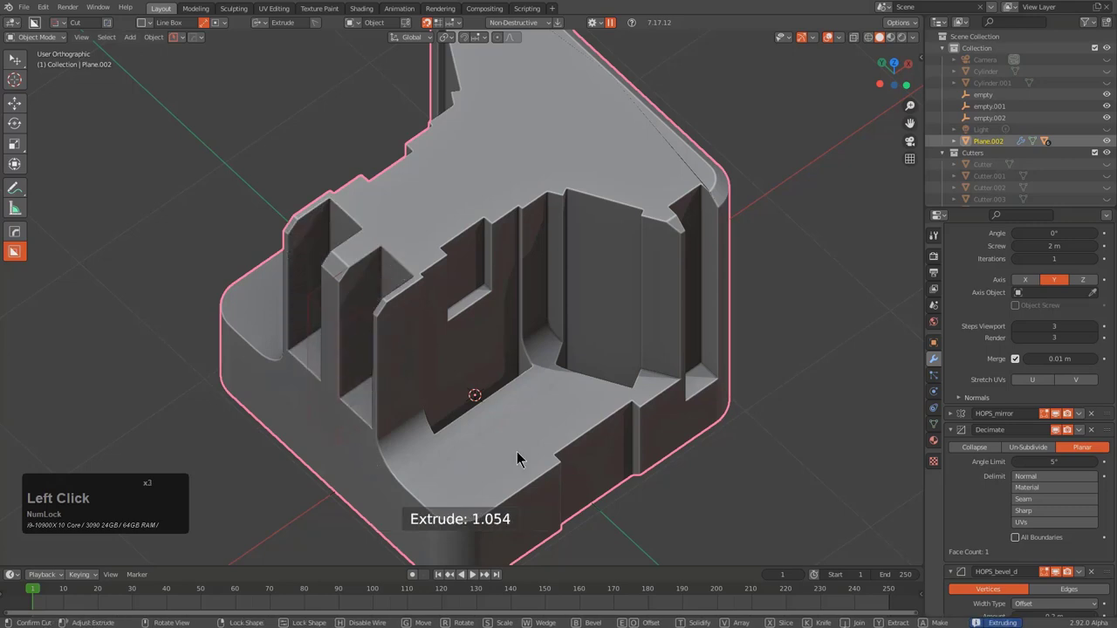
scroll(up, 3)
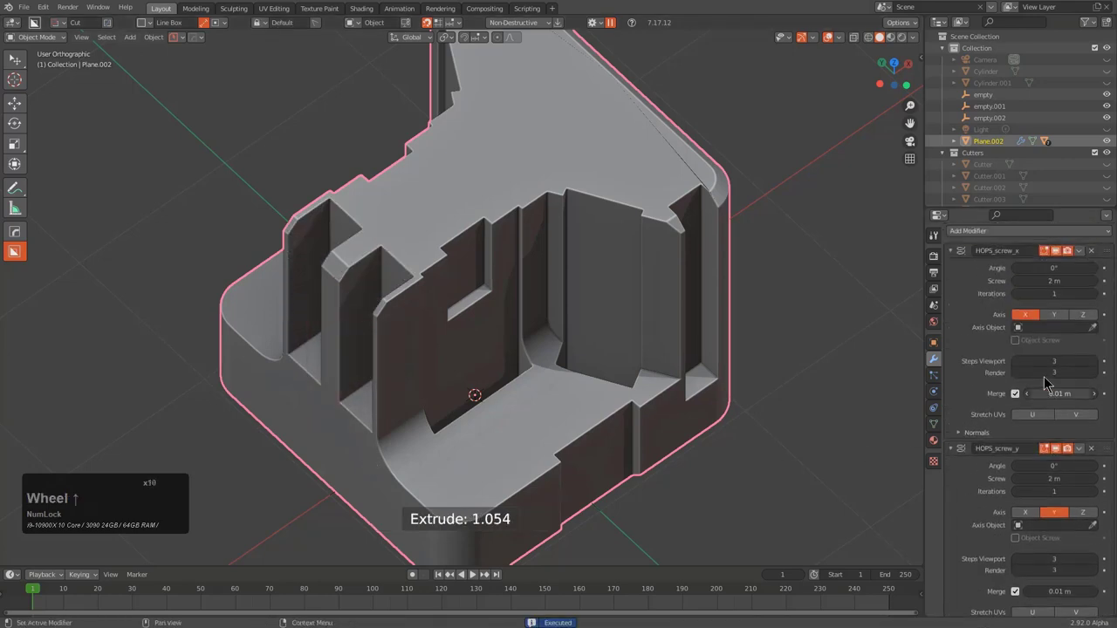
Enter HardOps Ever Scroll in Modifier mode and scroll modifiers off and on around the carved block
middle_click(600, 340)
key(q)
click(583, 331)
scroll(up, 3)
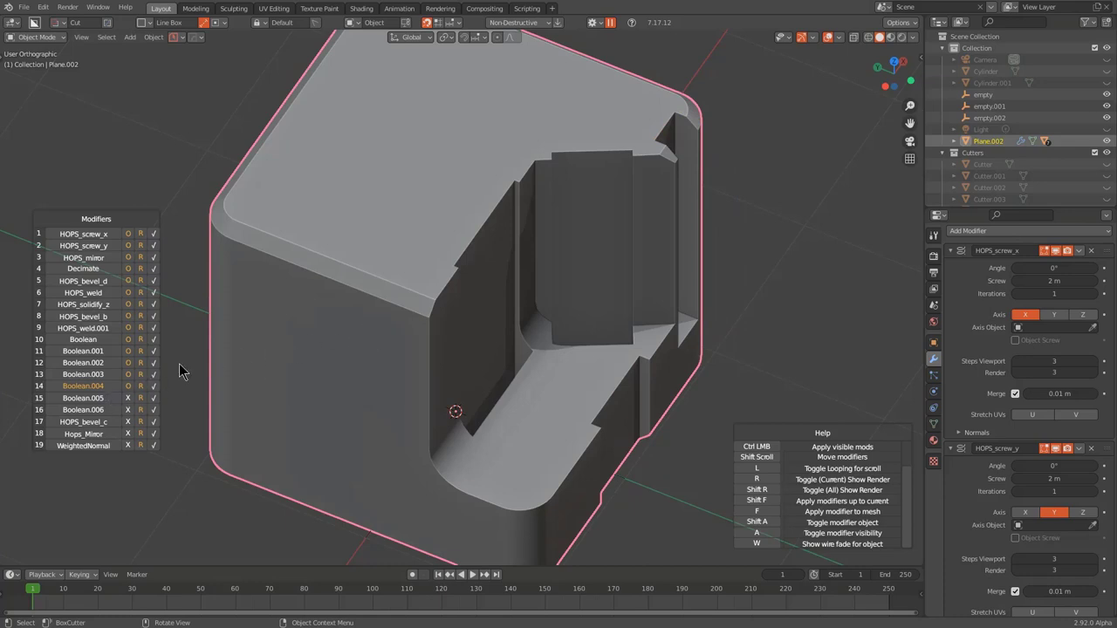
scroll(up, 3)
scroll(down, 3)
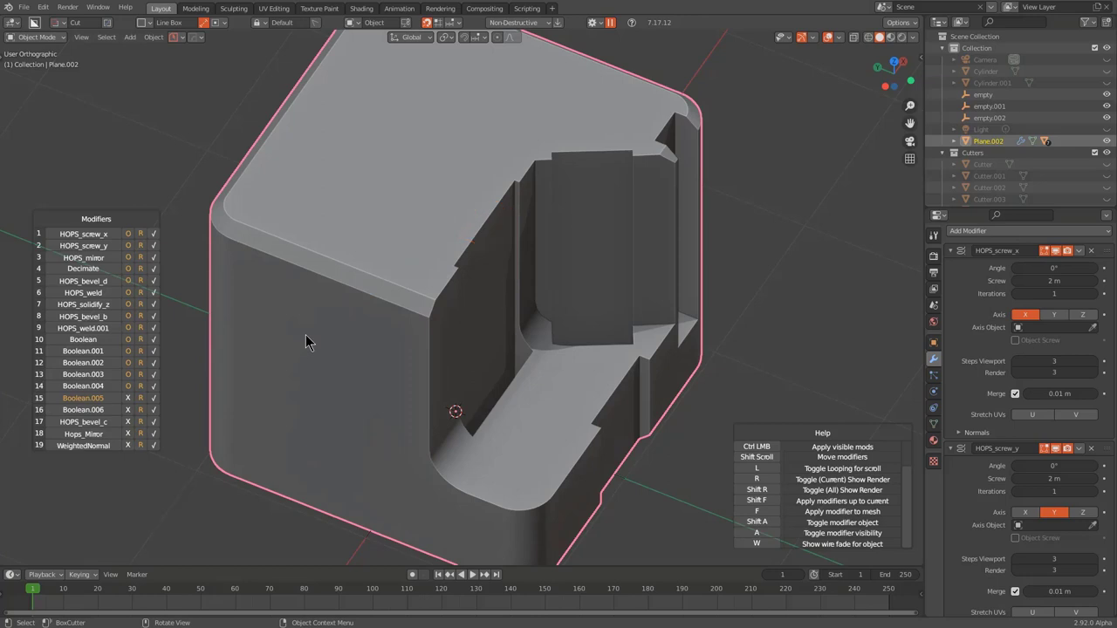
scroll(down, 3)
scroll(up, 3)
scroll(down, 3)
scroll(up, 3)
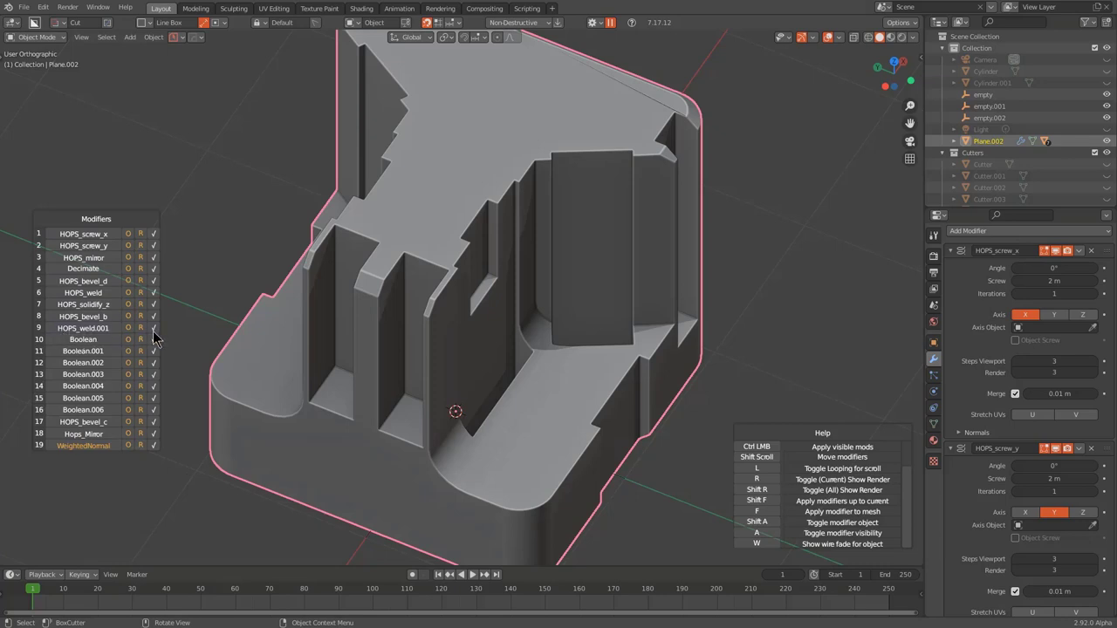
Keep scrolling the stack down to the plain rounded cube with its seven booleans hidden
click(156, 334)
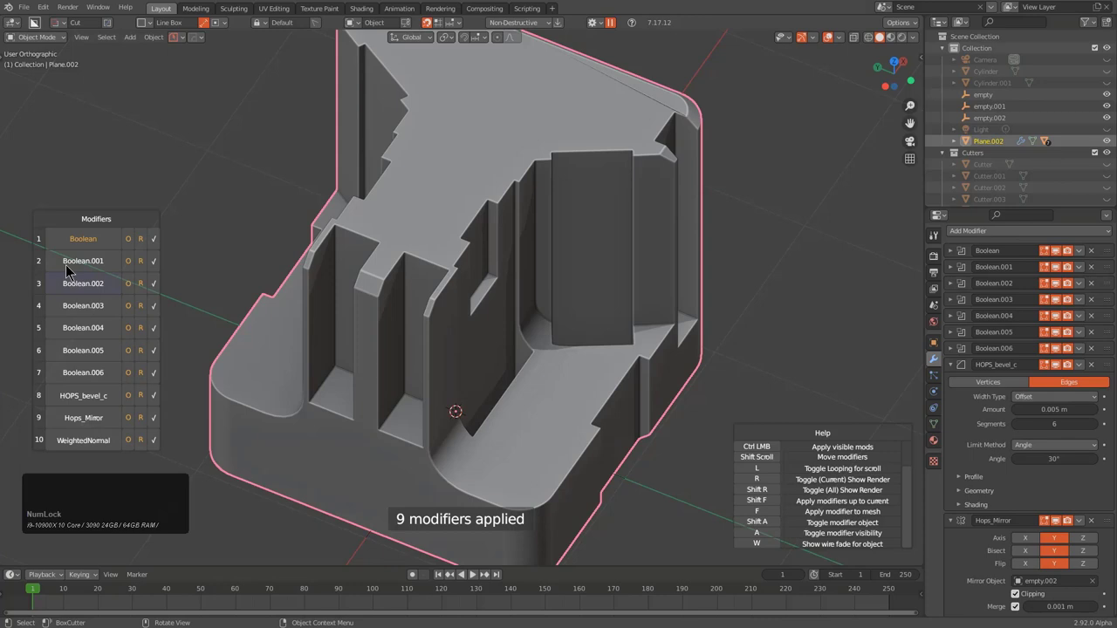
scroll(up, 3)
scroll(down, 3)
scroll(up, 3)
scroll(down, 3)
scroll(up, 3)
scroll(down, 3)
scroll(up, 3)
scroll(down, 3)
scroll(up, 3)
scroll(down, 3)
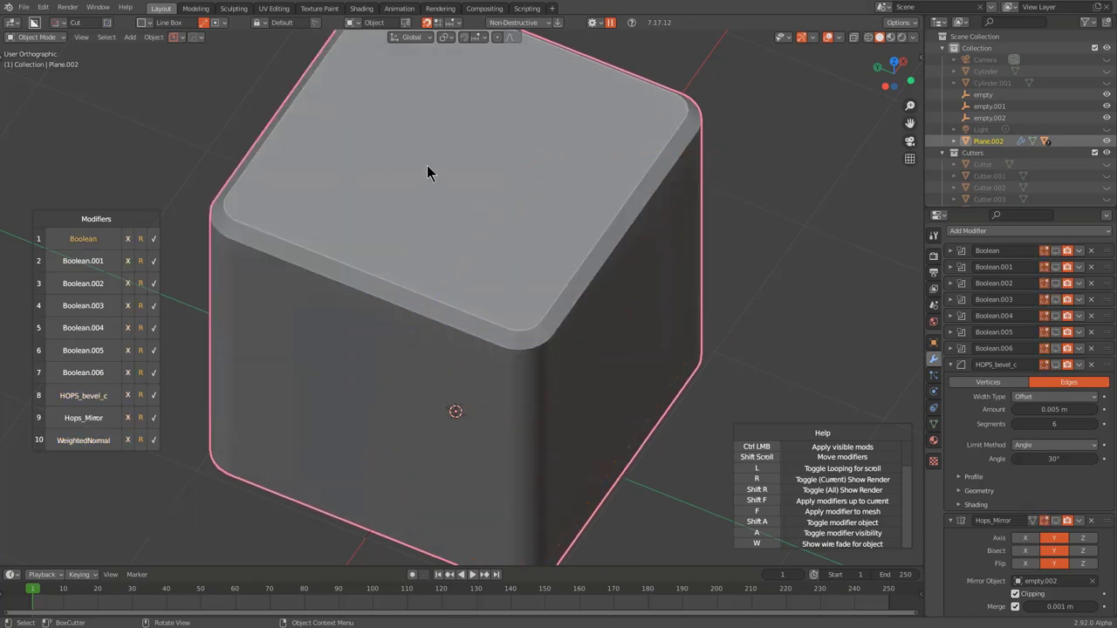
Exit the preview with all cuts restored, start Ever Scroll (Booleans) and step through Plane.002's boolean cuts
right_click(434, 171)
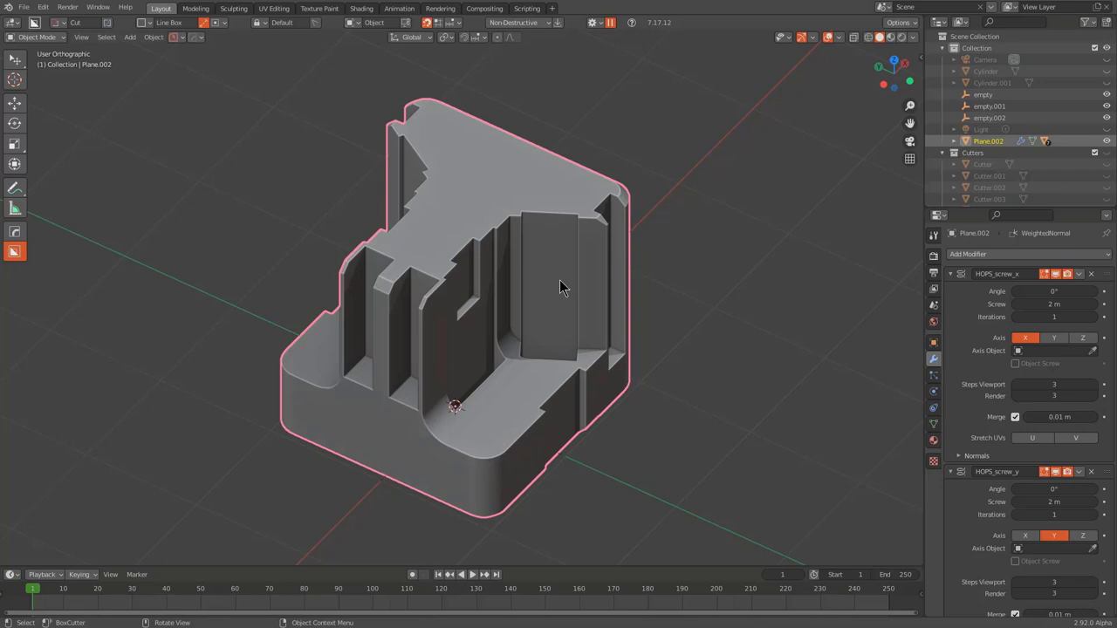
key(q)
click(567, 286)
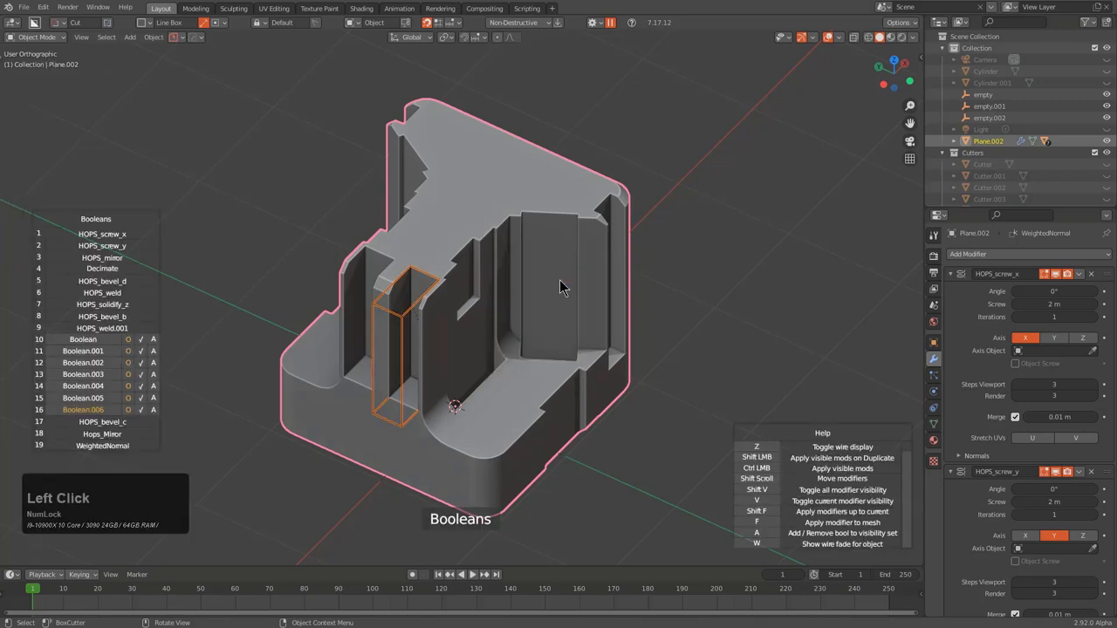
scroll(down, 3)
scroll(down, 3)
scroll(up, 3)
scroll(down, 3)
scroll(up, 3)
scroll(down, 3)
scroll(up, 3)
scroll(down, 3)
scroll(down, 3)
scroll(up, 3)
scroll(down, 3)
scroll(up, 3)
scroll(down, 3)
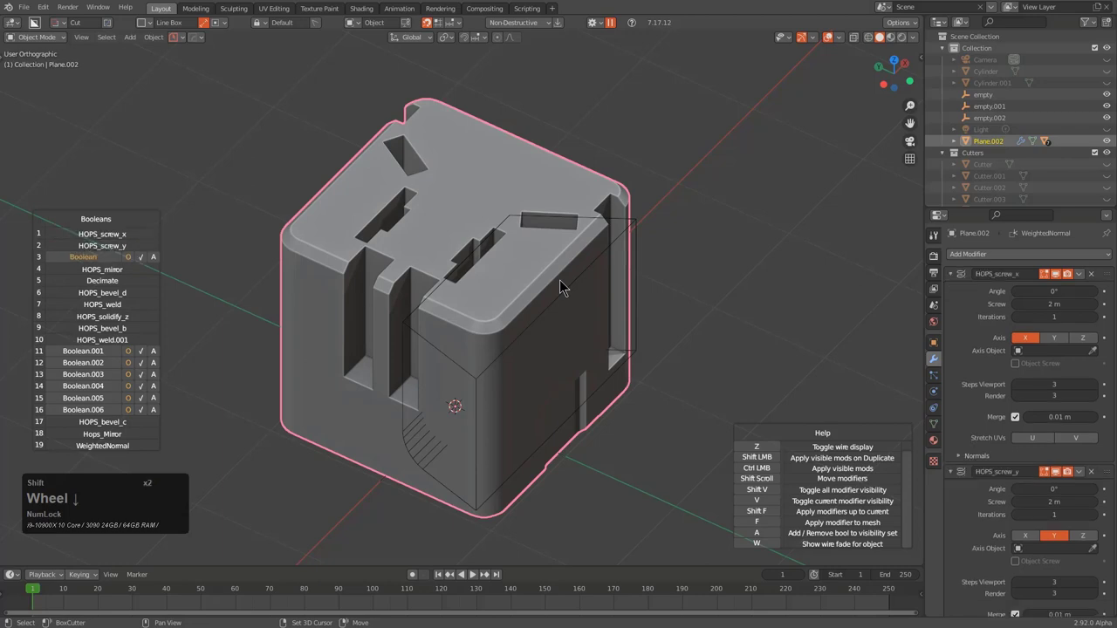
Continue stepping back and forth through the cuts and switch Ever Scroll to Modifiers mode
scroll(down, 3)
scroll(down, 3)
scroll(down, 3)
scroll(up, 3)
scroll(down, 3)
scroll(up, 3)
scroll(up, 3)
scroll(down, 3)
scroll(up, 3)
scroll(down, 3)
scroll(up, 3)
scroll(down, 3)
scroll(up, 3)
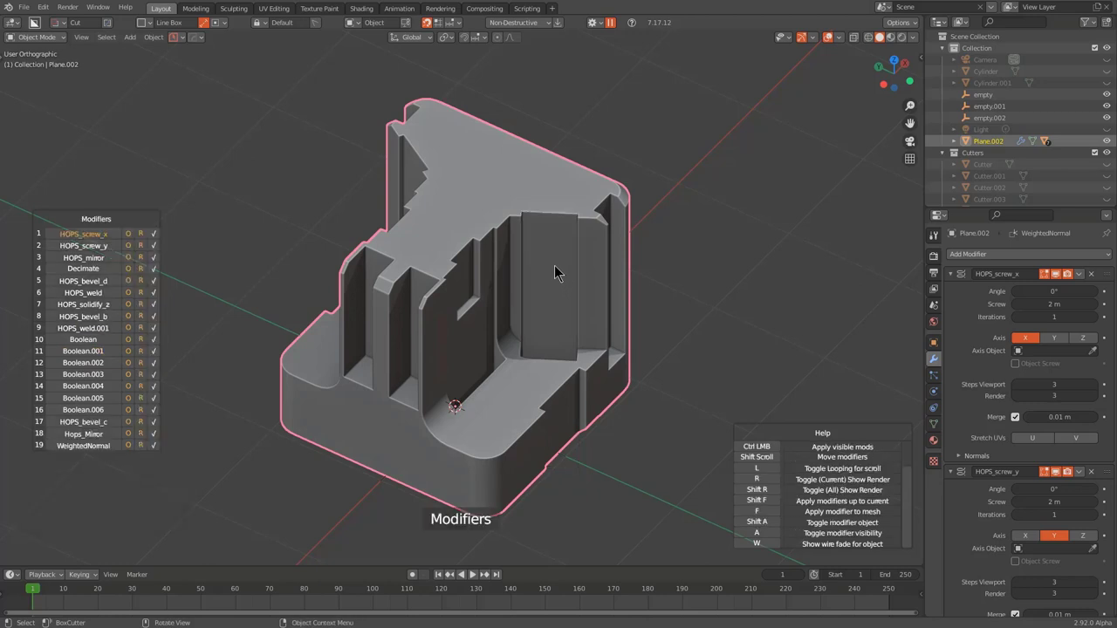
Scroll the modifier list up until only modifiers through HOPS_bevel_d remain, leaving a flat rounded-corner plane
scroll(down, 3)
scroll(up, 3)
scroll(up, 3)
scroll(down, 3)
scroll(up, 3)
scroll(down, 3)
scroll(up, 3)
scroll(down, 3)
scroll(down, 3)
scroll(up, 3)
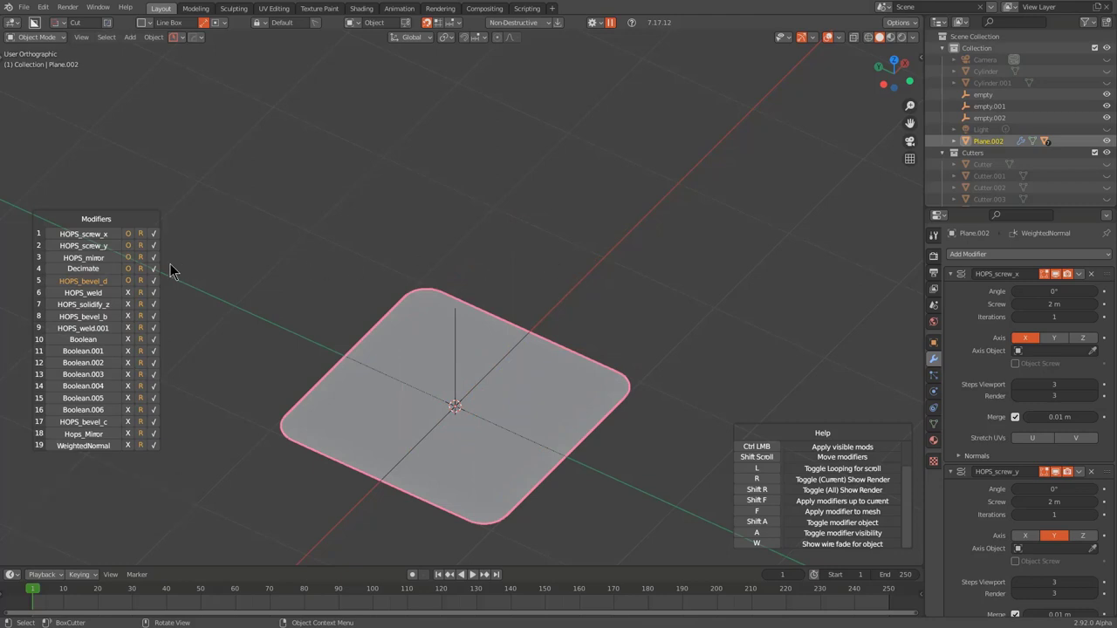
Toggle individual O/X switches in the Ever Scroll list while viewing the plane from above and at an angle
double_click(138, 274)
click(138, 275)
double_click(138, 276)
click(138, 275)
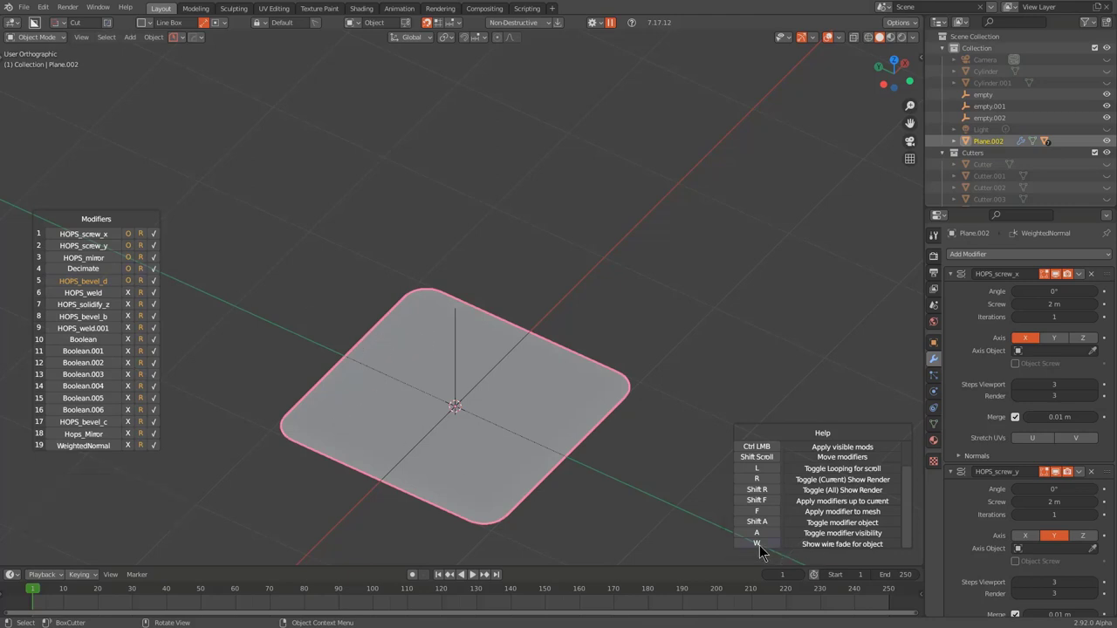
click(766, 551)
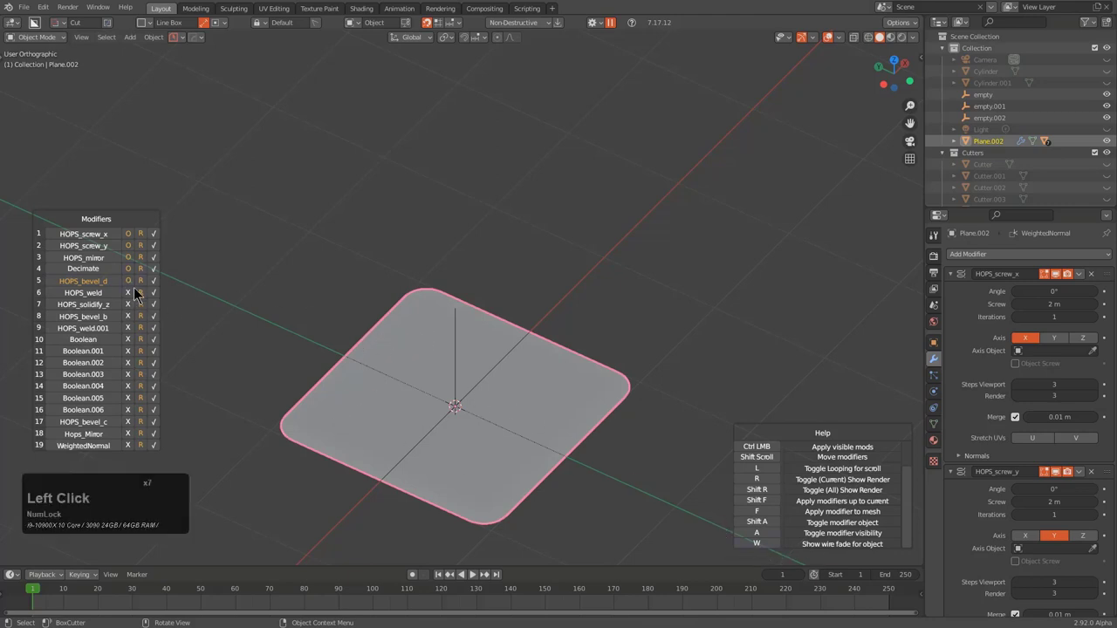
click(138, 273)
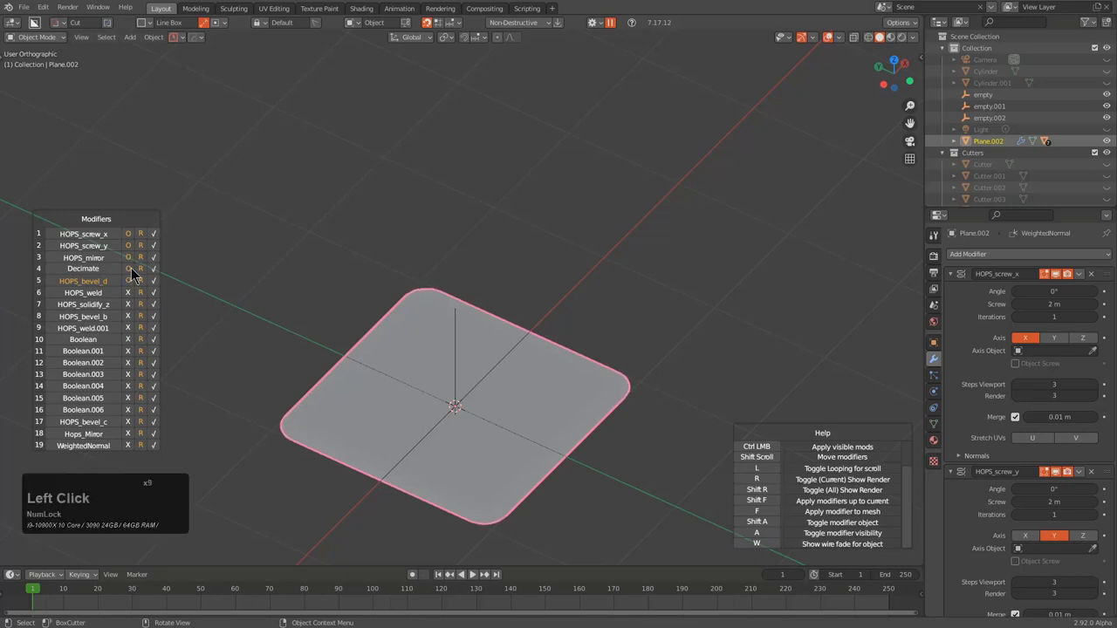
middle_click(317, 343)
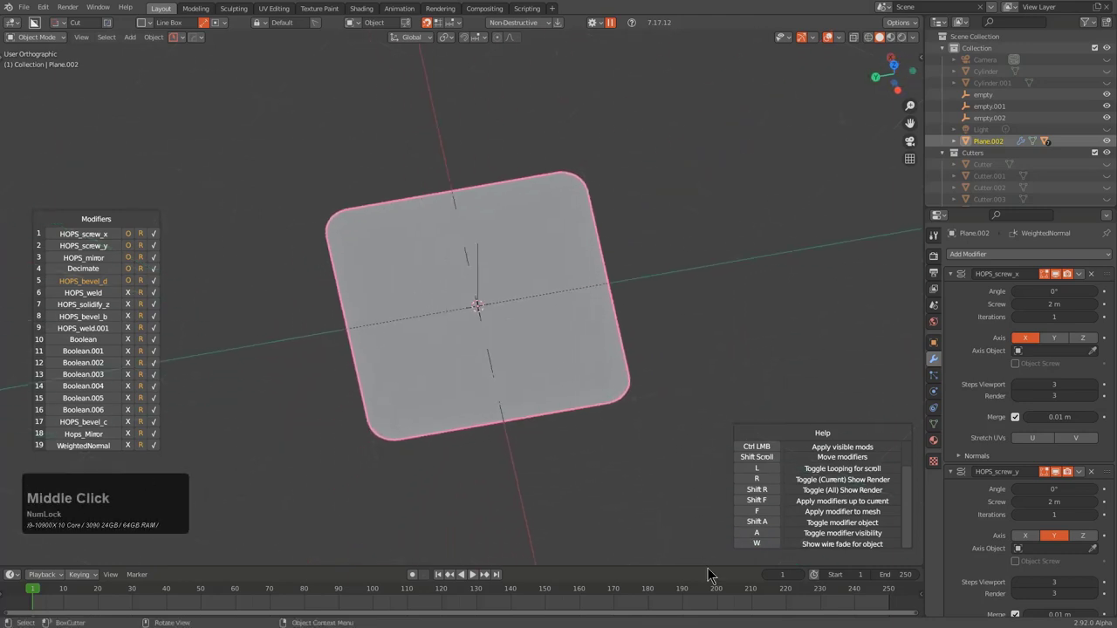
click(753, 549)
middle_click(528, 424)
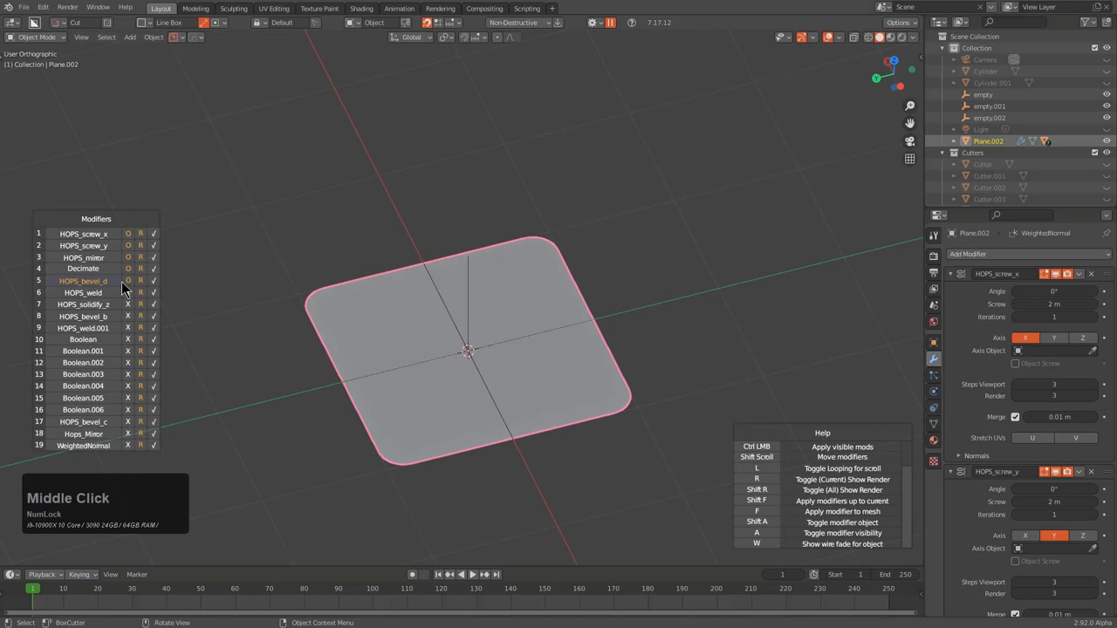
Hide the corner bevel, Decimate and HOPS_mirror modifiers and show the wireframe over the bare plane
click(137, 283)
click(135, 273)
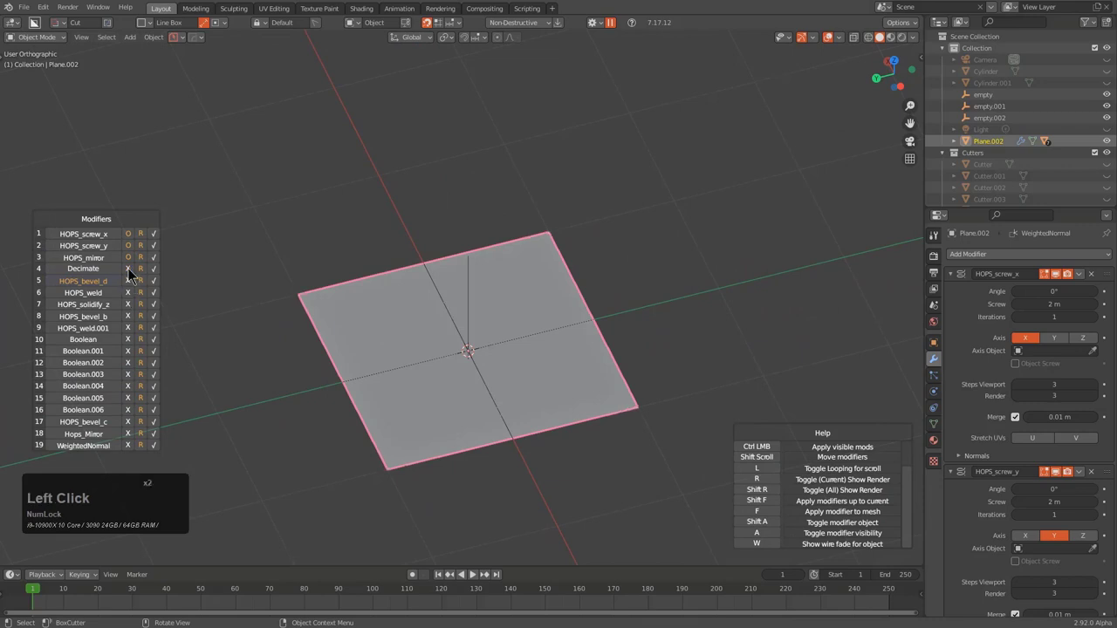
click(135, 267)
double_click(135, 251)
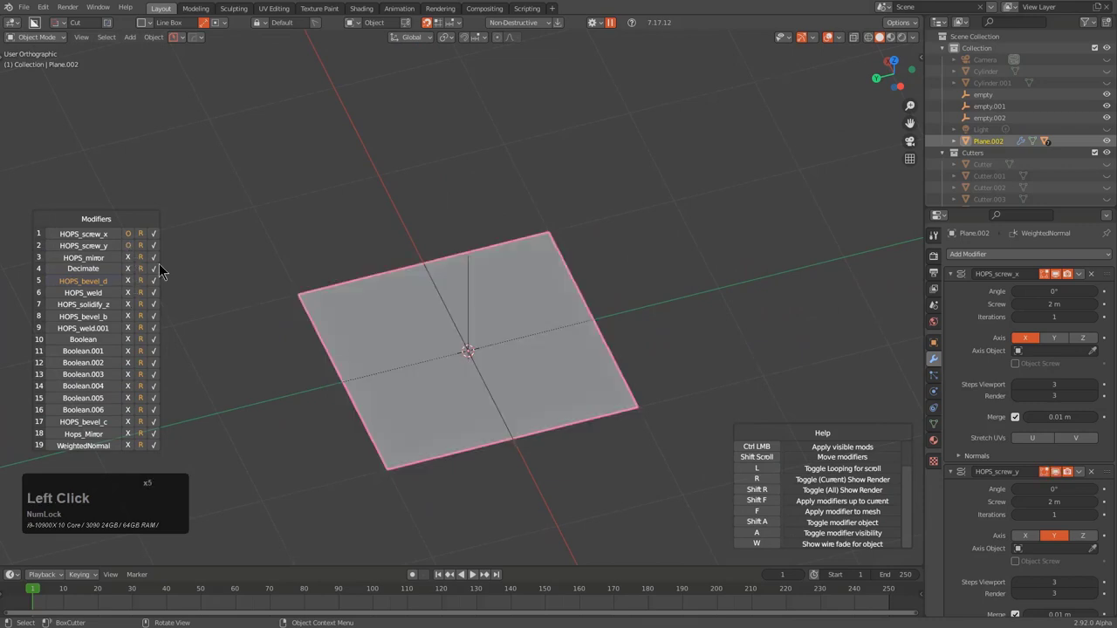
click(579, 428)
middle_click(475, 373)
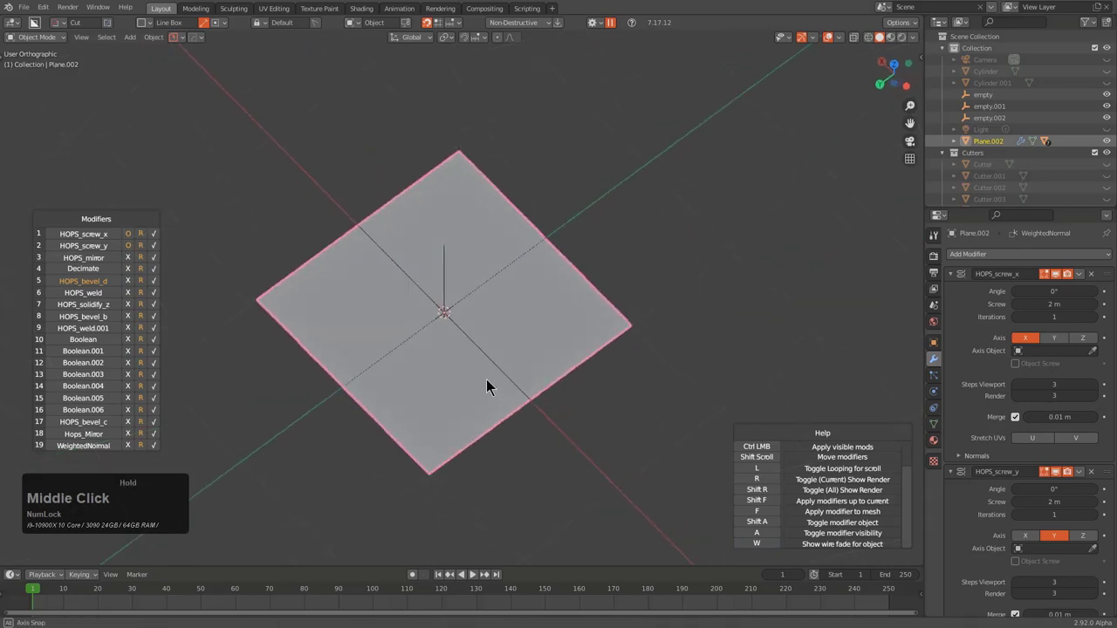
key(z)
middle_click(490, 385)
Scroll the modifier list up and down to preview the stack states on the plane
scroll(up, 3)
scroll(down, 3)
scroll(down, 3)
scroll(down, 3)
scroll(up, 3)
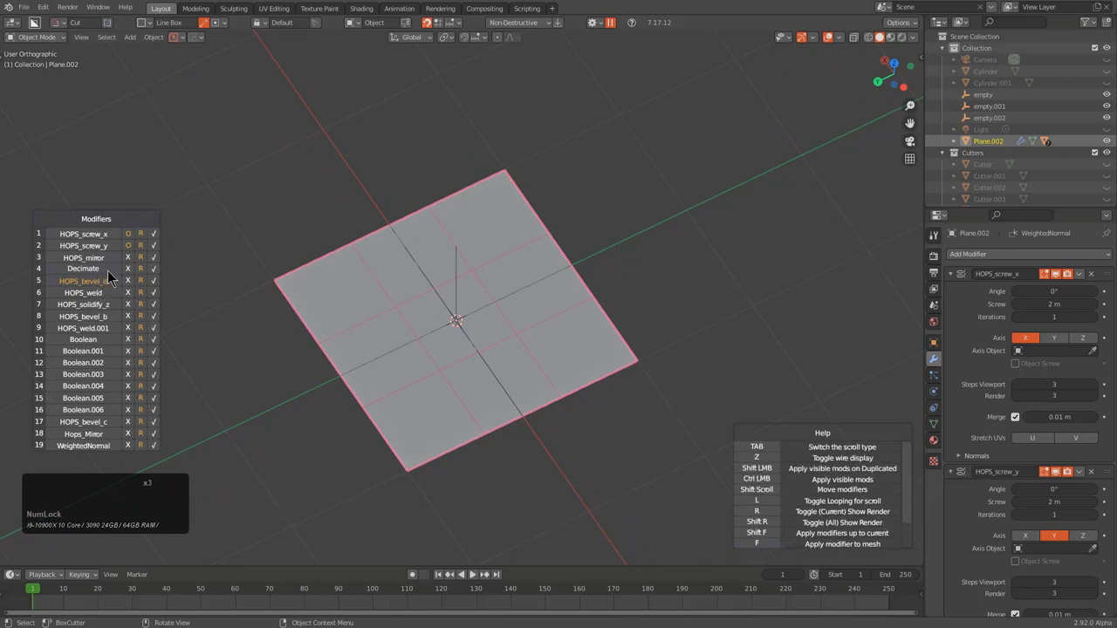
scroll(up, 3)
scroll(down, 3)
scroll(up, 3)
scroll(down, 3)
Turn mirror, bevel, HOPS_weld, HOPS_solidify_z and HOPS_bevel_b back on for a solid rounded block, Decimate off
click(134, 277)
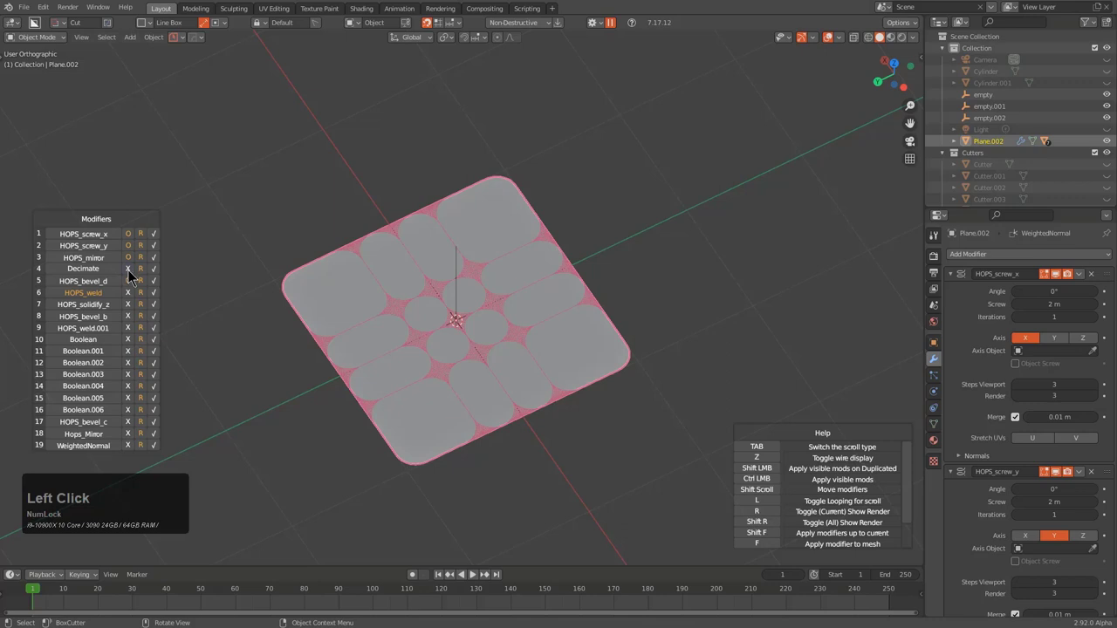
click(135, 304)
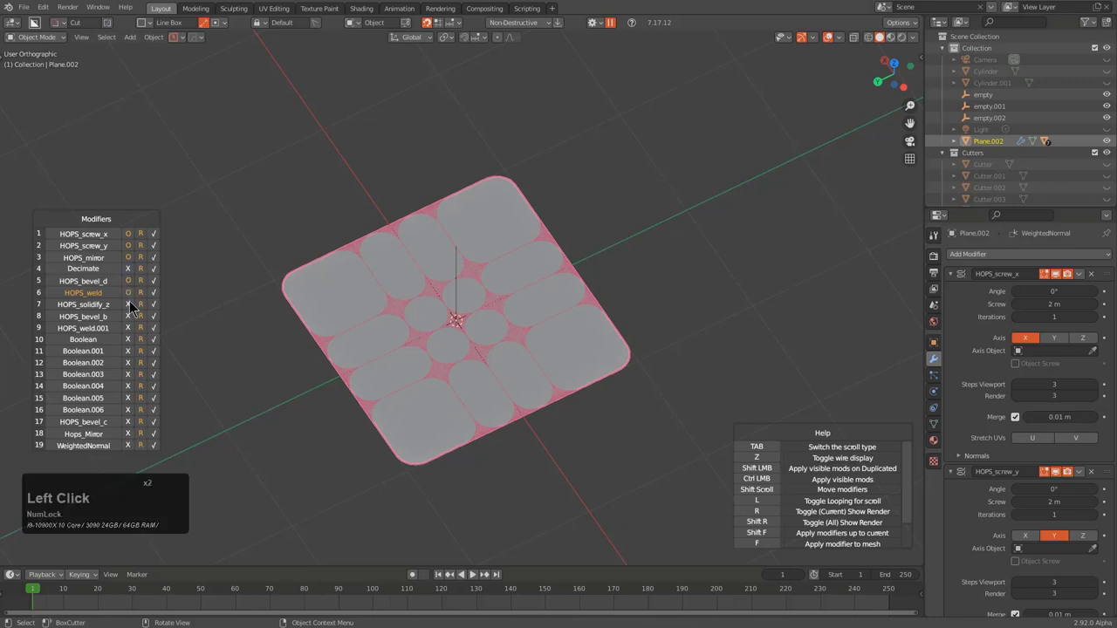
click(134, 309)
click(135, 323)
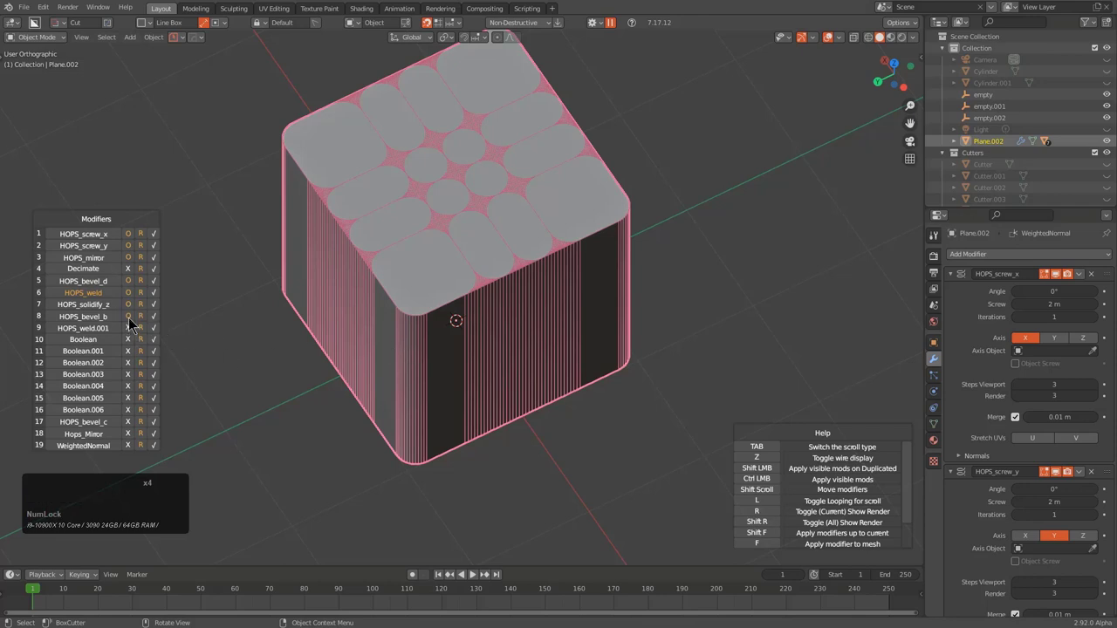
click(132, 276)
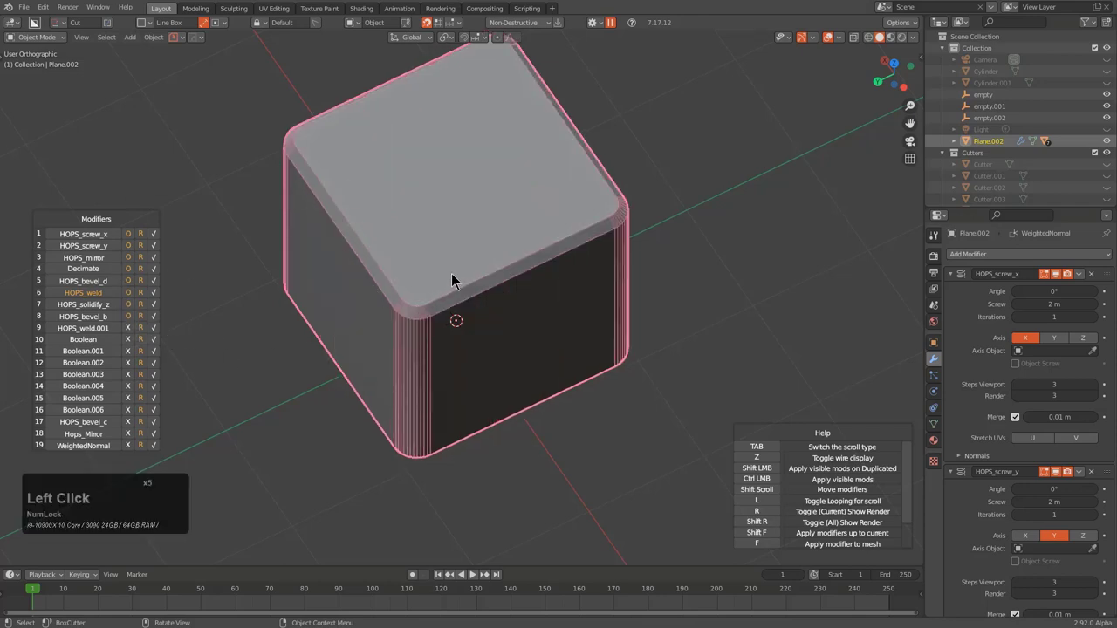
Scroll the Ever Scroll list to re-enable every modifier and exit with all boolean cuts showing
scroll(down, 3)
scroll(up, 3)
scroll(down, 3)
scroll(up, 3)
scroll(up, 3)
scroll(up, 3)
scroll(up, 3)
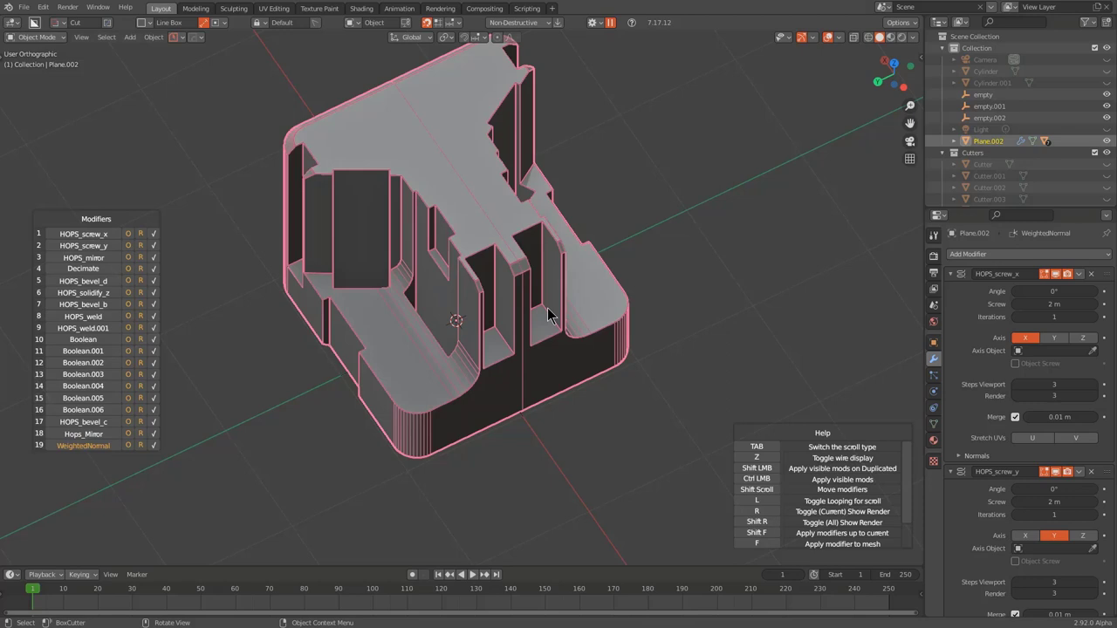
right_click(555, 306)
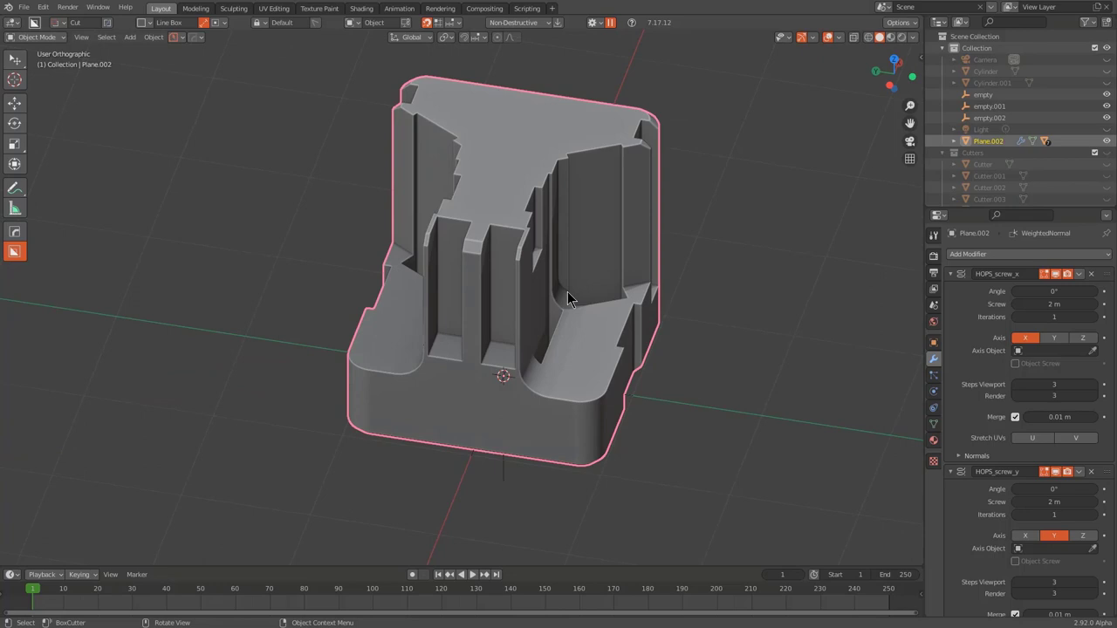
Orbit the carved block and start Ever Scroll in Children mode listing Cube and Cutter023–029
middle_click(565, 303)
middle_click(540, 291)
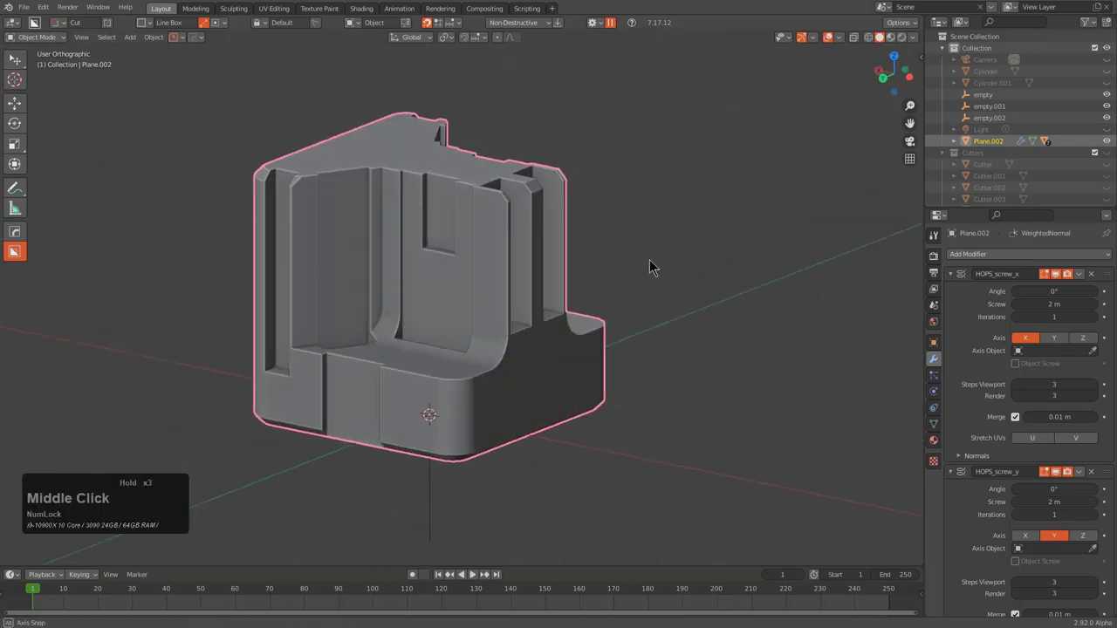
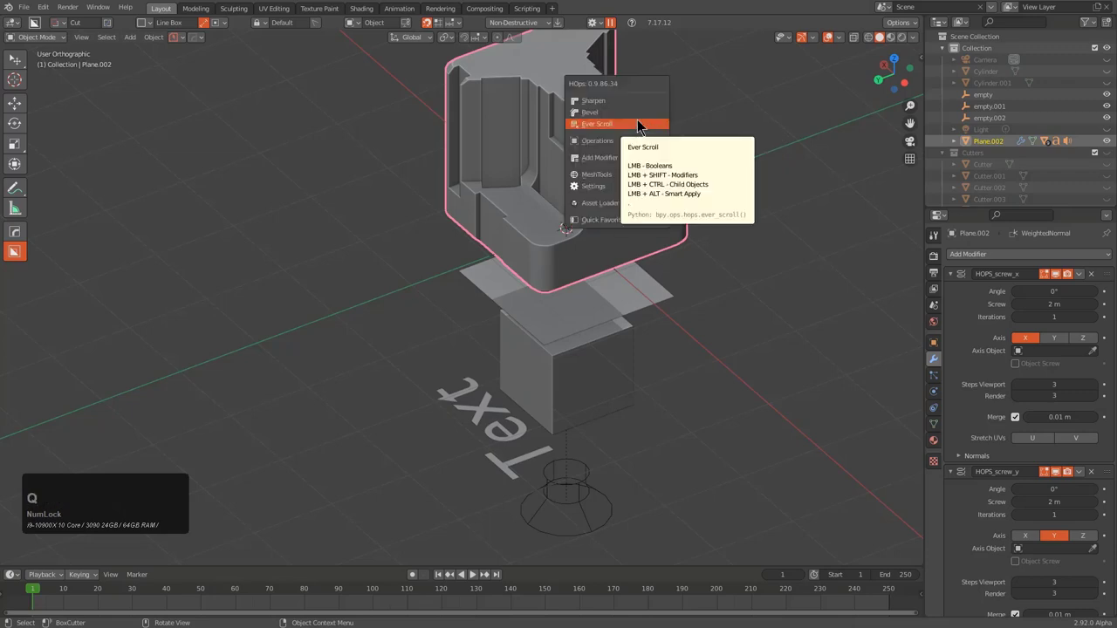
click(640, 125)
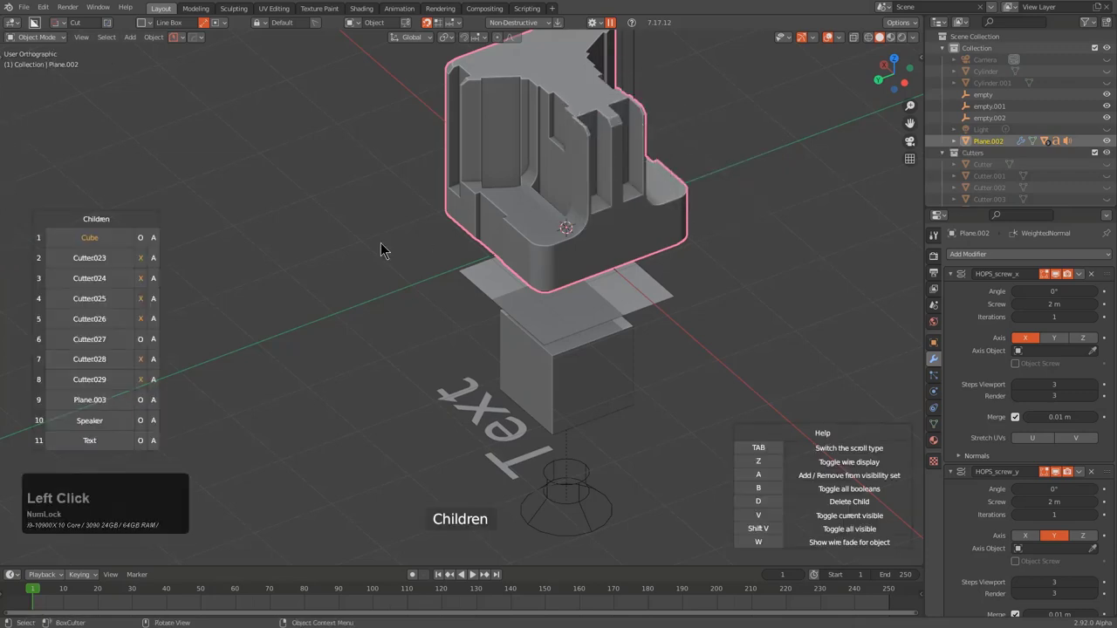